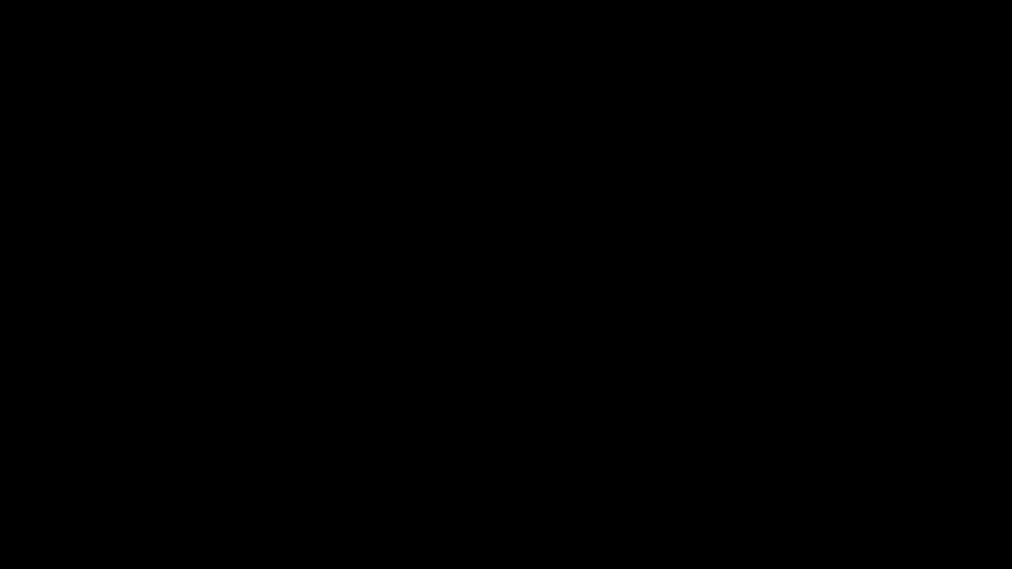
Orbit around the finished medkit box to review it and deselect everything.
{"action": "left_click_drag", "start_coordinate": [581, 305], "coordinate": [451, 345]}
{"action": "left_click_drag", "start_coordinate": [473, 334], "coordinate": [503, 285]}
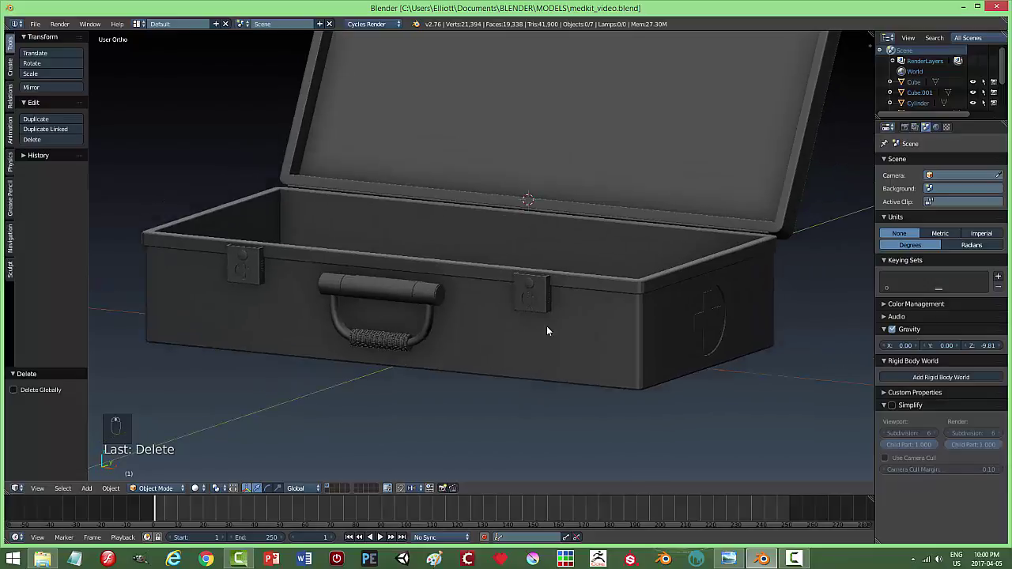
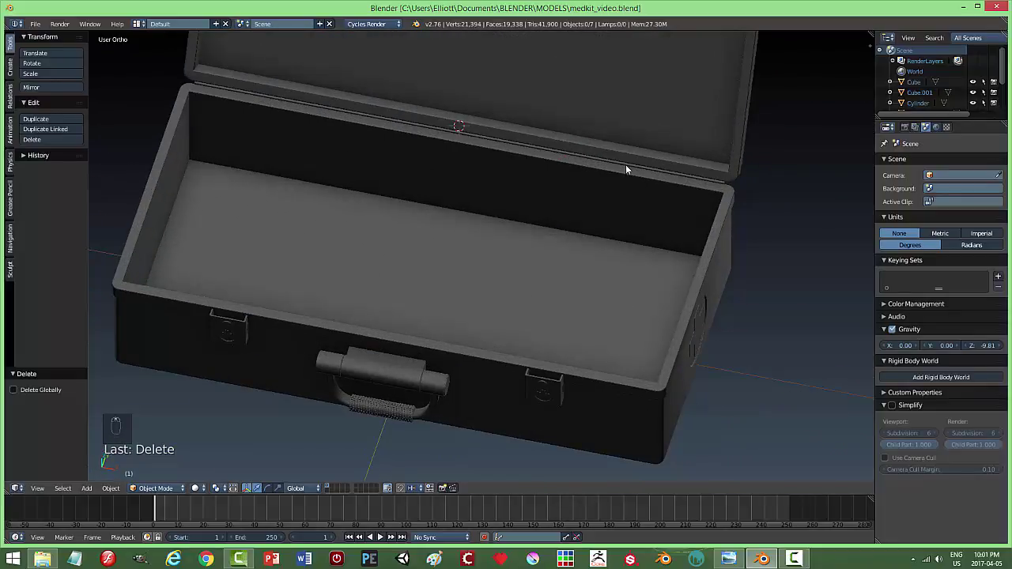
{"action": "left_click_drag", "start_coordinate": [630, 168], "coordinate": [666, 217]}
{"action": "key", "text": "s"}
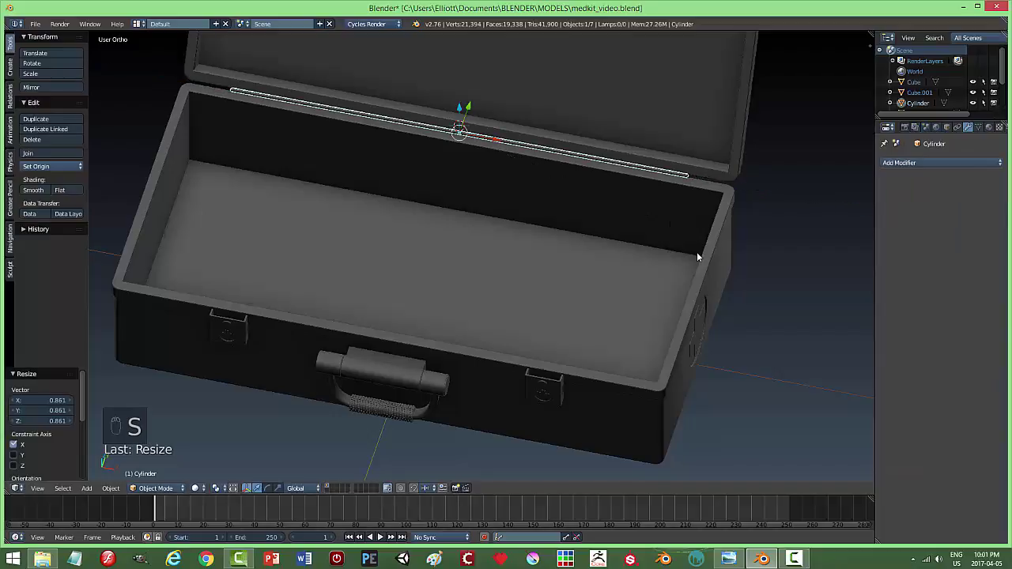
{"action": "key", "text": "a"}
Save the file and hide the medkit objects, leaving an empty viewport.
{"action": "key", "text": "ctrl+d"}
{"action": "key", "text": "Escape"}
{"action": "key", "text": "ctrl+s"}
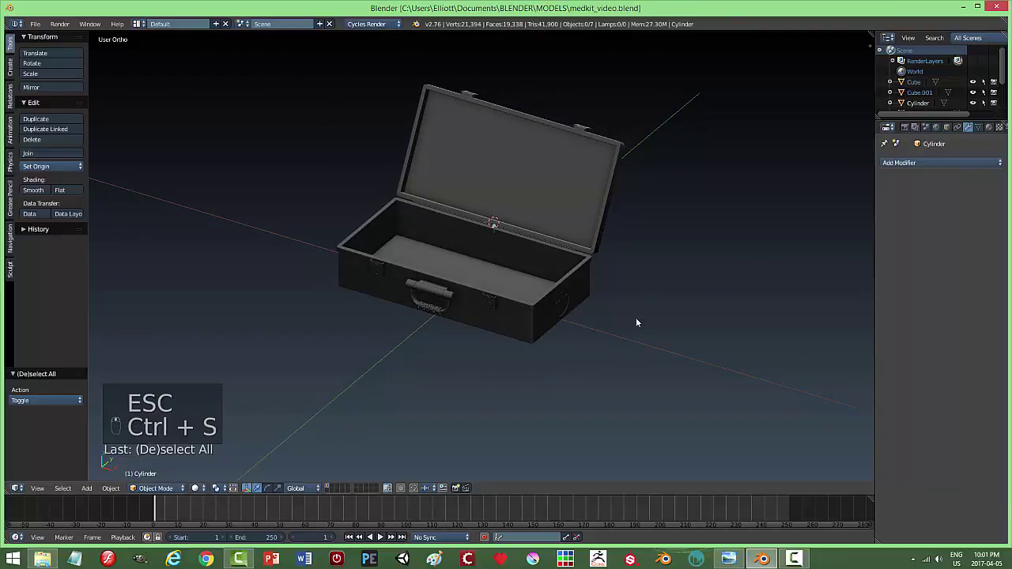
{"action": "left_click_drag", "start_coordinate": [556, 366], "coordinate": [490, 339]}
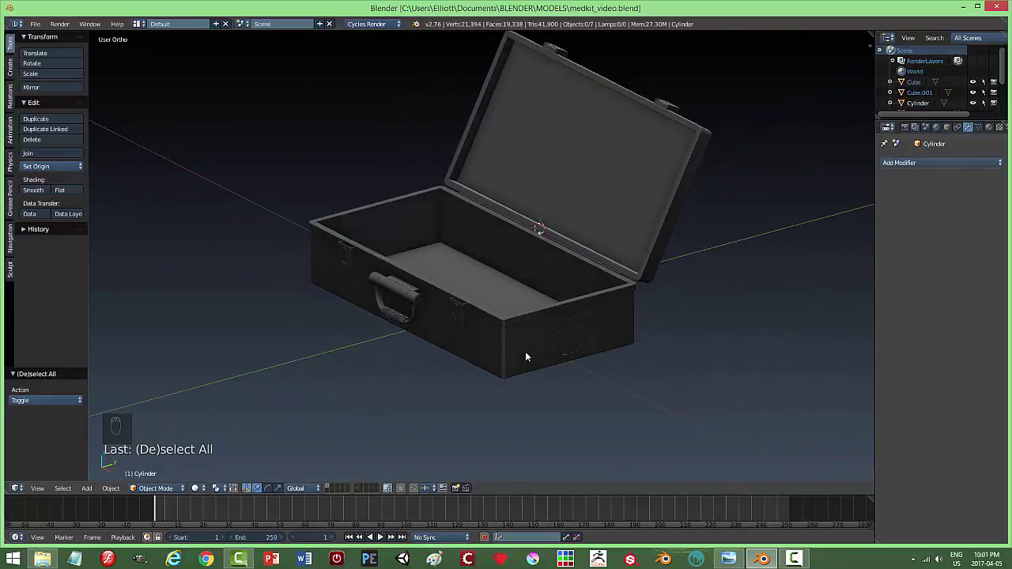
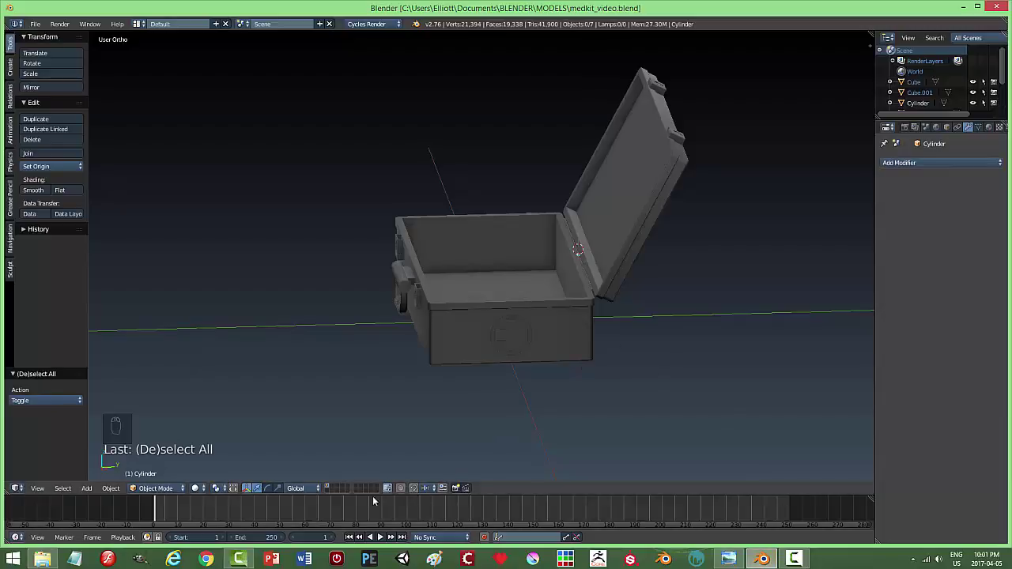
{"action": "left_click_drag", "start_coordinate": [332, 492], "coordinate": [615, 347]}
Switch to Front Ortho, snap the cursor to center and add a Background Image slot in the N panel.
{"action": "key", "text": "KP_1"}
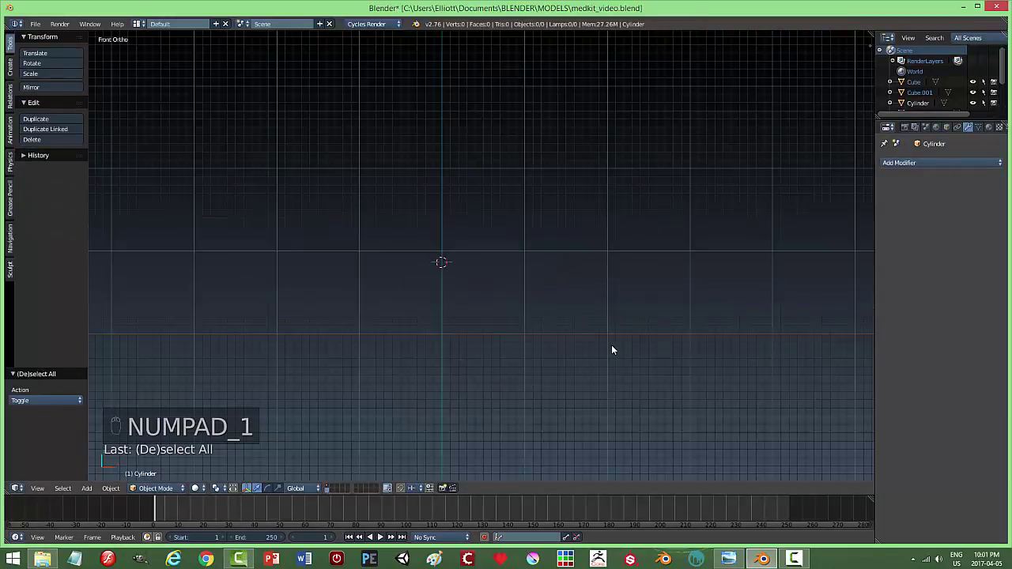
{"action": "key", "text": "shift+s"}
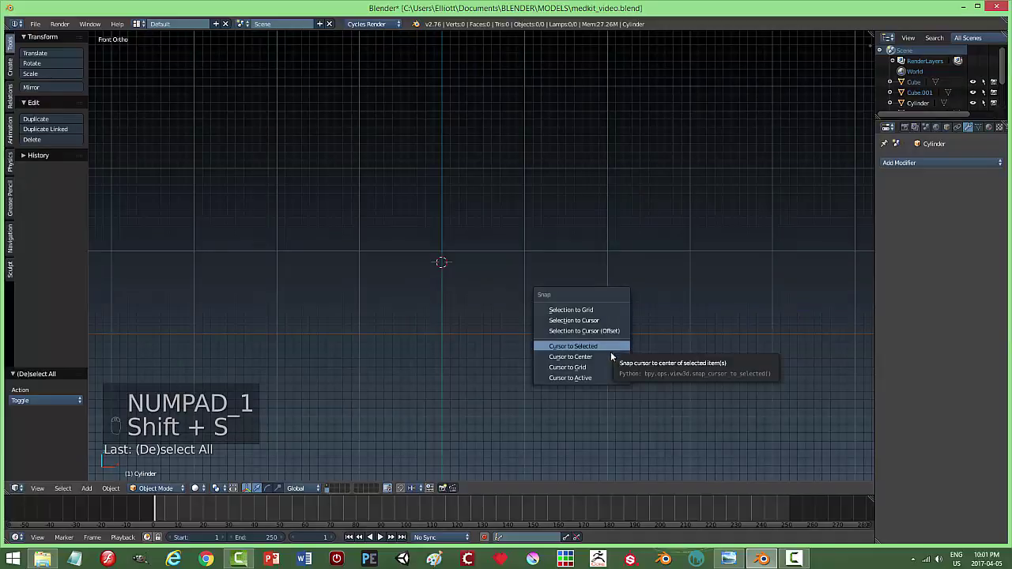
{"action": "key", "text": "n"}
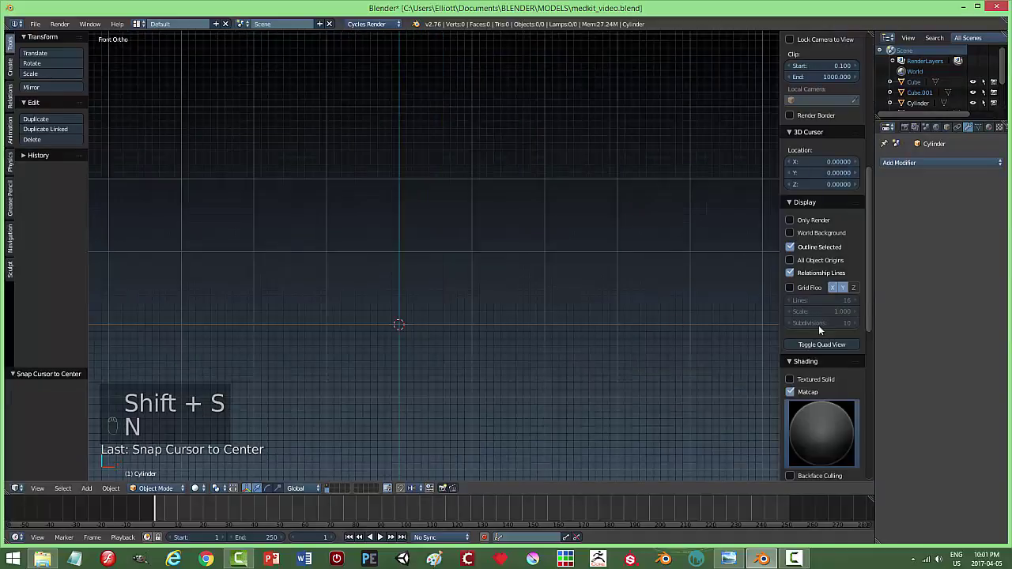
{"action": "left_click_drag", "start_coordinate": [876, 259], "coordinate": [836, 321]}
{"action": "left_click_drag", "start_coordinate": [834, 300], "coordinate": [830, 320]}
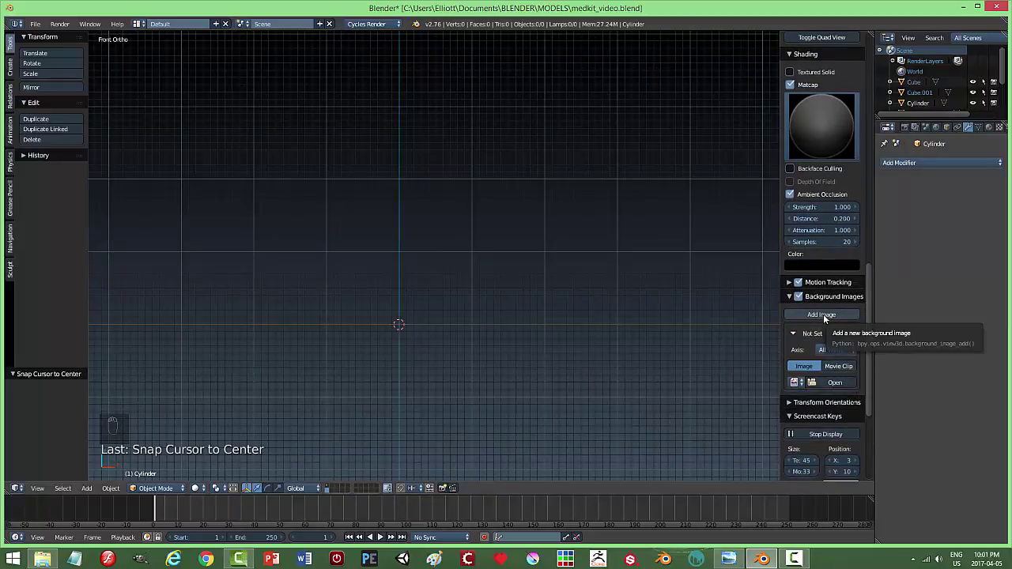
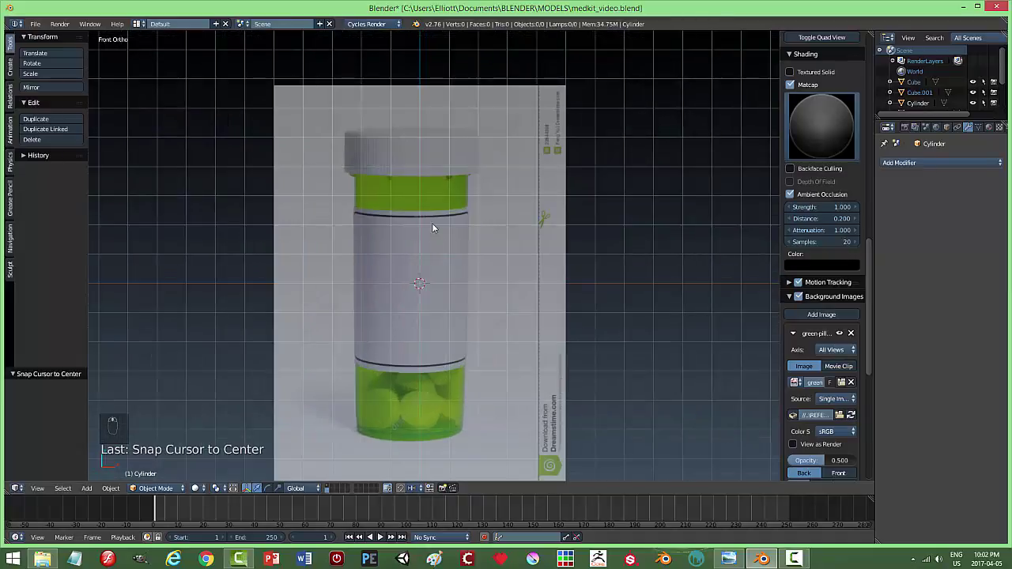
Load the green pill bottle photo as the background reference and pan over it.
{"action": "left_click_drag", "start_coordinate": [448, 216], "coordinate": [875, 360]}
{"action": "left_click_drag", "start_coordinate": [874, 361], "coordinate": [460, 257]}
{"action": "middle_click", "coordinate": [545, 279]}
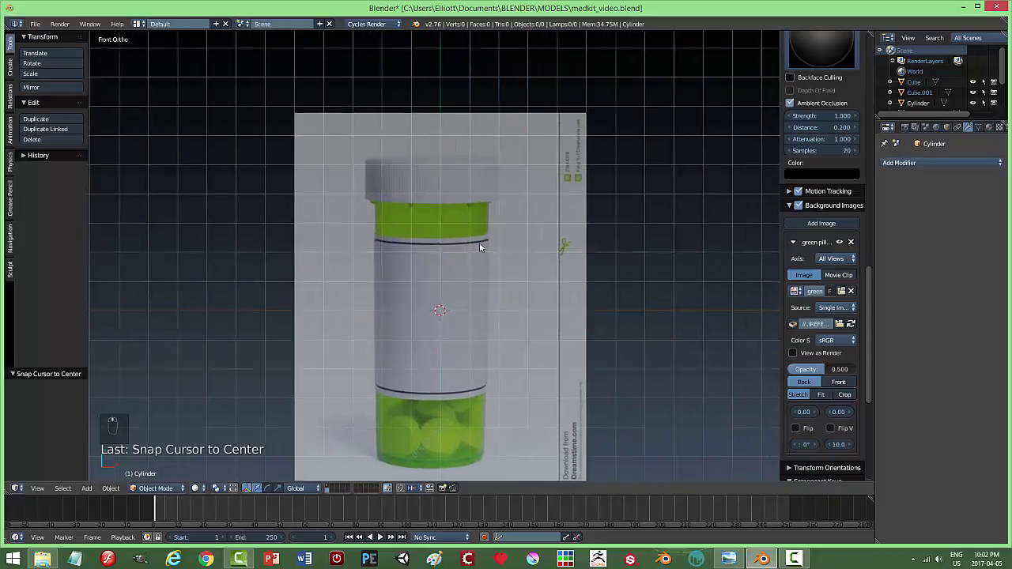
Add a mesh plane over the pill bottle reference photo.
{"action": "key", "text": "n"}
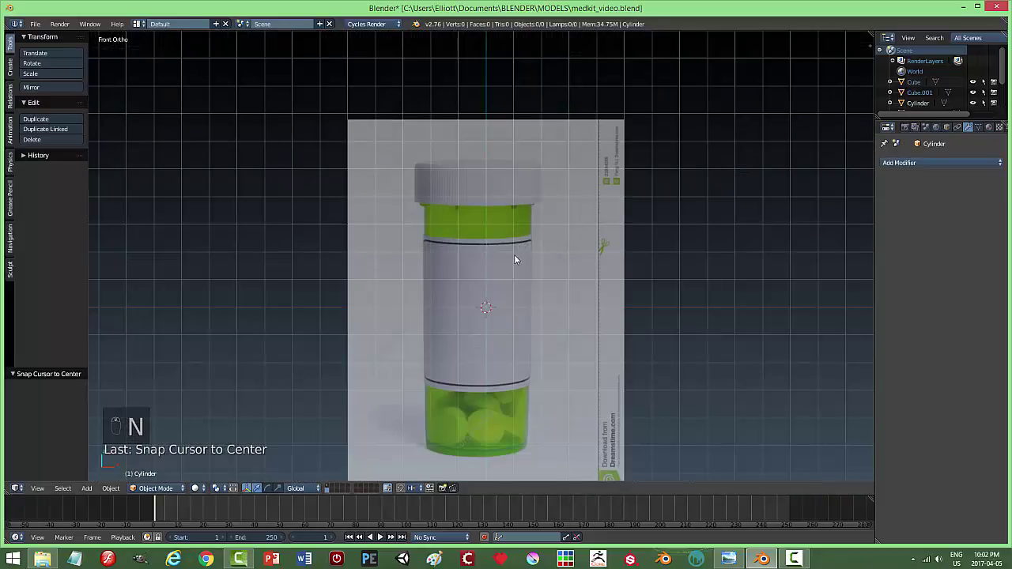
{"action": "key", "text": "shift+a"}
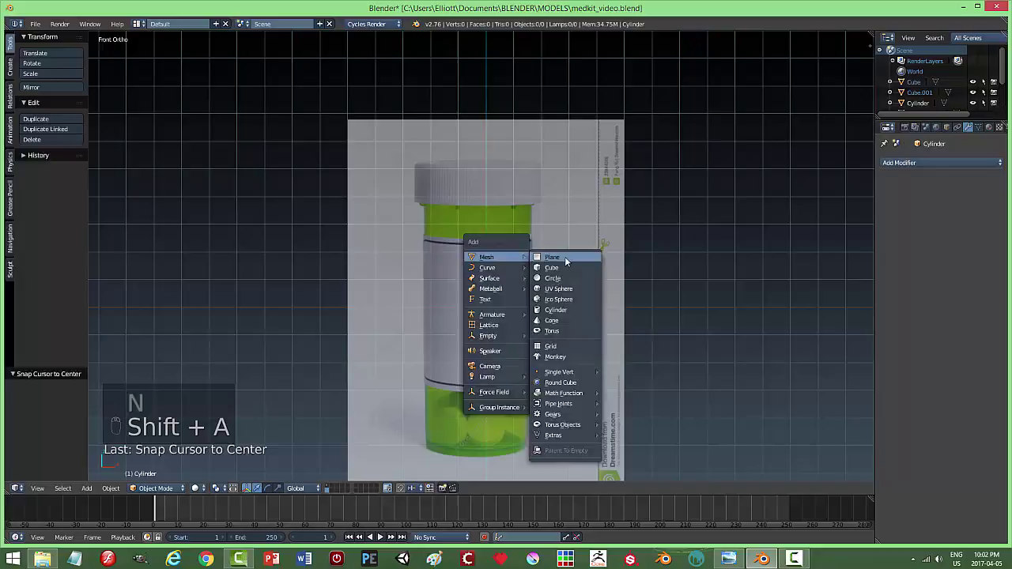
{"action": "key", "text": "r"}
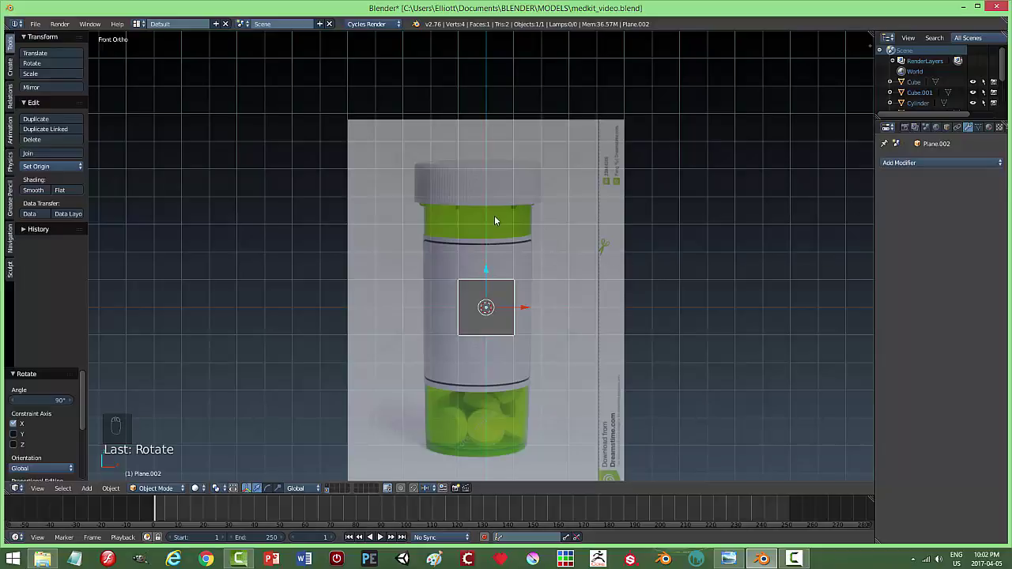
{"action": "key", "text": "n"}
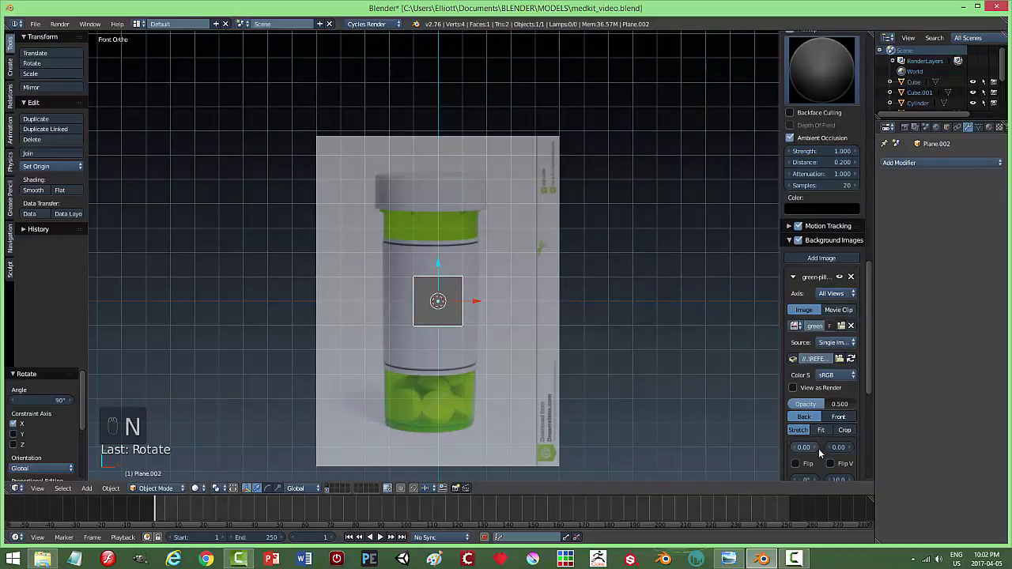
{"action": "left_click_drag", "start_coordinate": [822, 449], "coordinate": [645, 305]}
{"action": "key", "text": "n"}
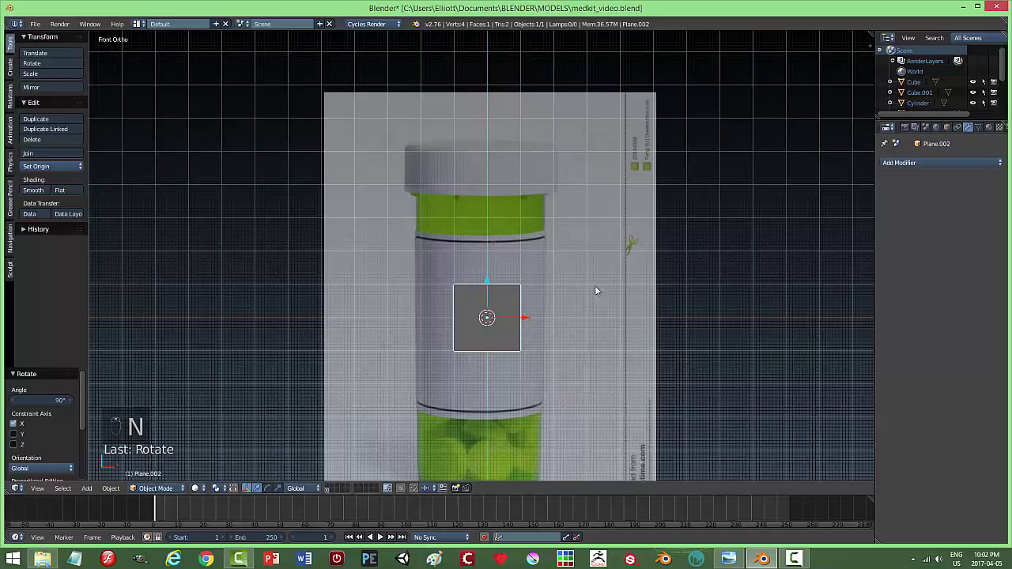
In Edit Mode, select all the plane's vertices and merge them into one at the cap corner.
{"action": "key", "text": "Tab"}
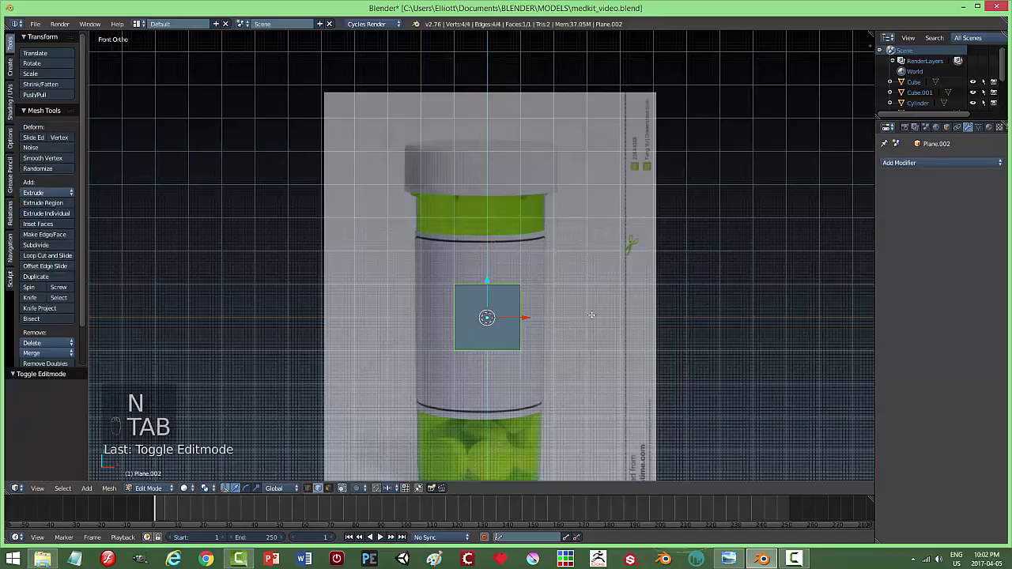
{"action": "key", "text": "ctrl+Tab"}
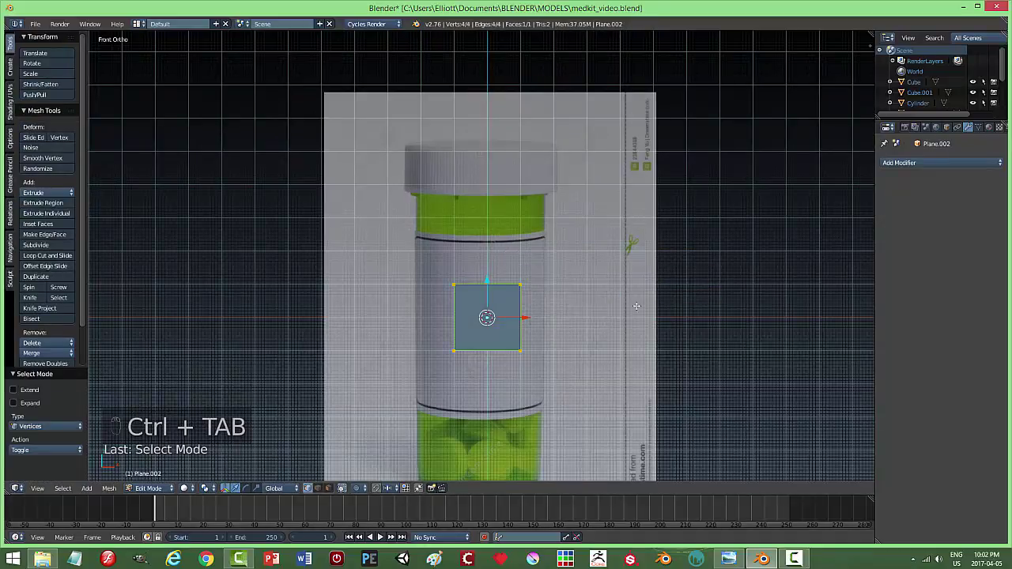
{"action": "key", "text": "alt+m"}
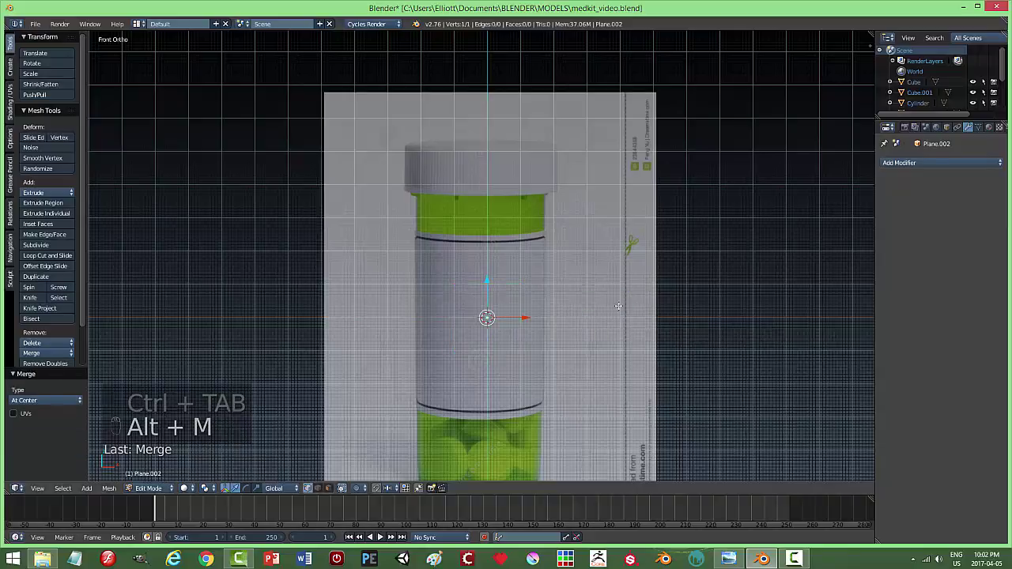
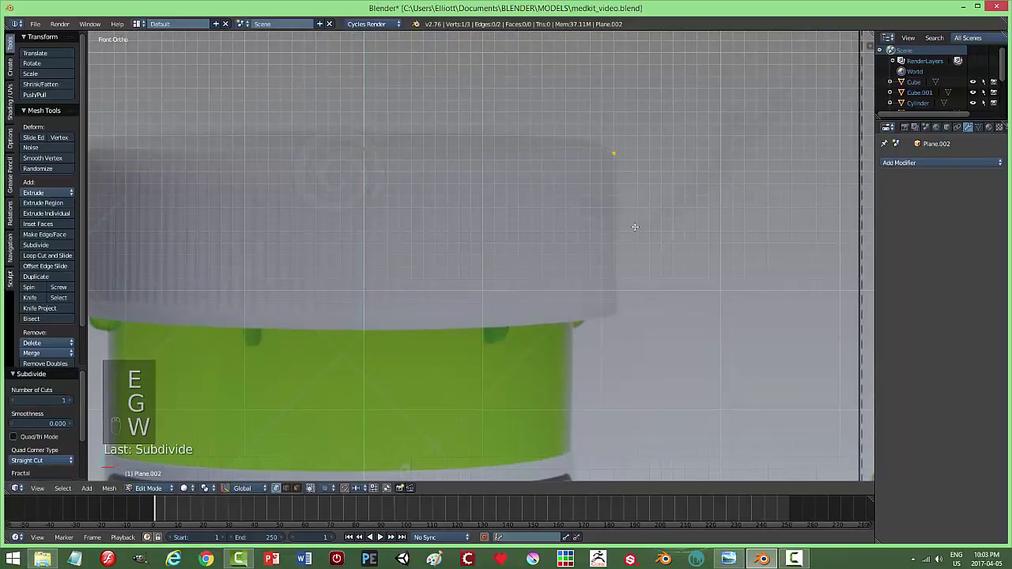
Extrude the vertex vertically and horizontally along the cap edges to trace its half profile.
{"action": "key", "text": "e"}
{"action": "key", "text": "g"}
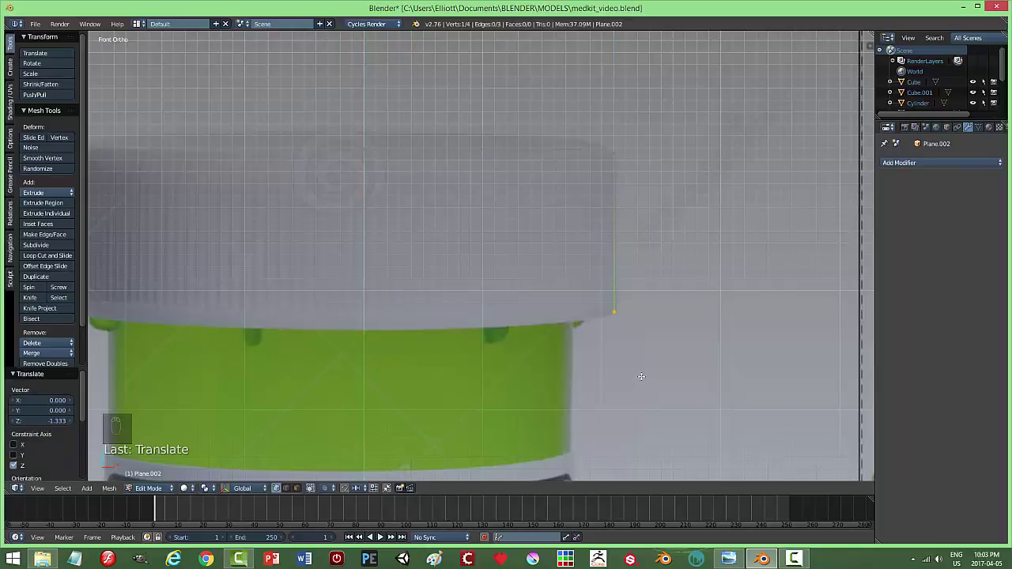
{"action": "key", "text": "e"}
{"action": "key", "text": "g"}
{"action": "key", "text": "e"}
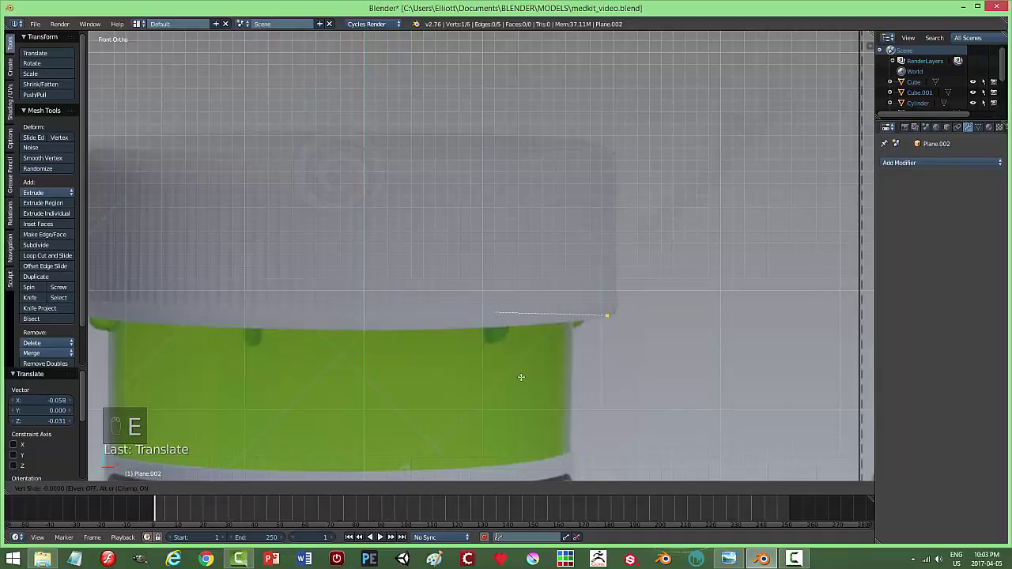
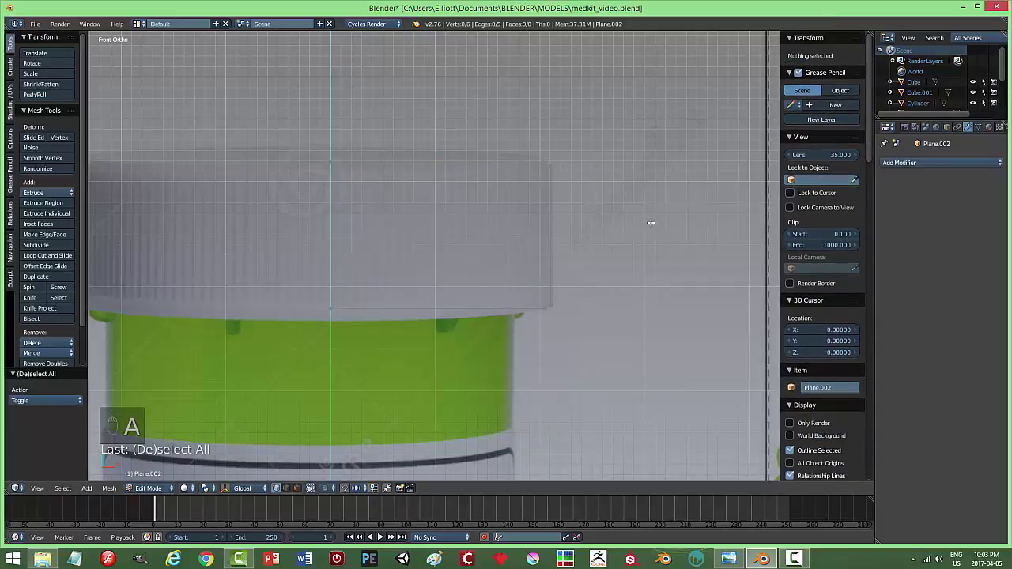
{"action": "key", "text": "n"}
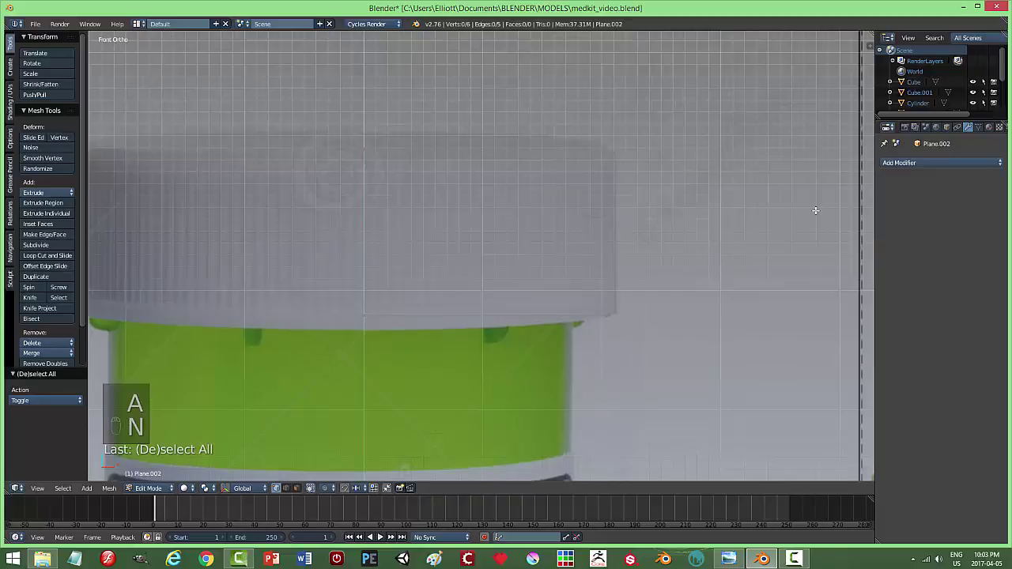
Leave Edit Mode and revolve the cap profile around the upright axis with a Screw modifier.
{"action": "key", "text": "a"}
{"action": "key", "text": "Tab"}
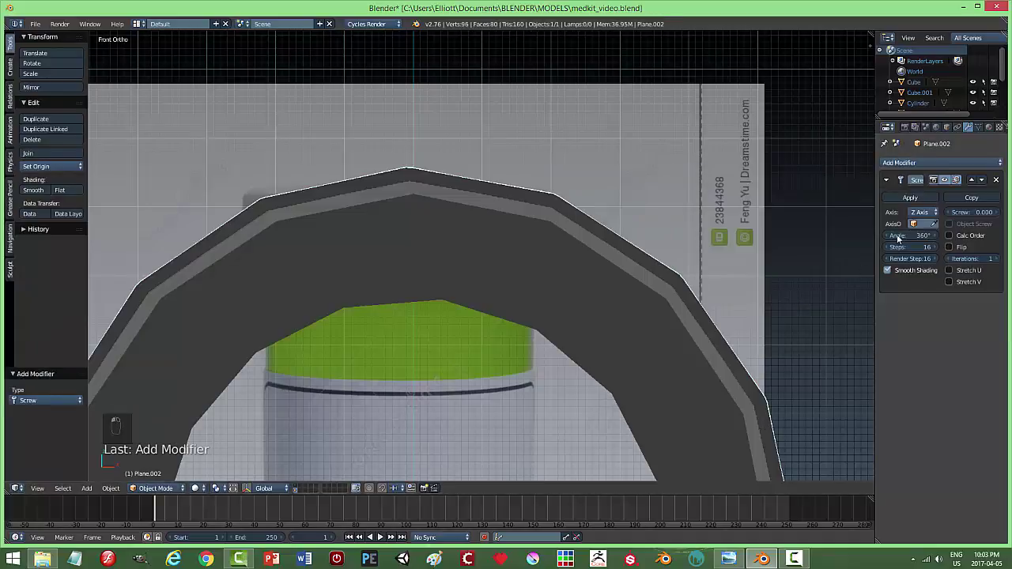
{"action": "left_click_drag", "start_coordinate": [925, 213], "coordinate": [924, 192]}
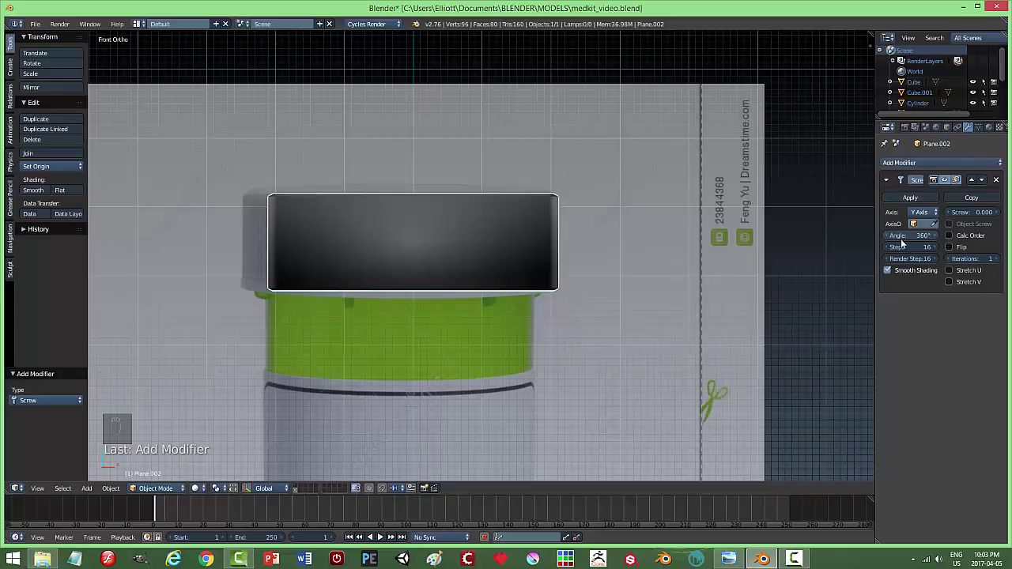
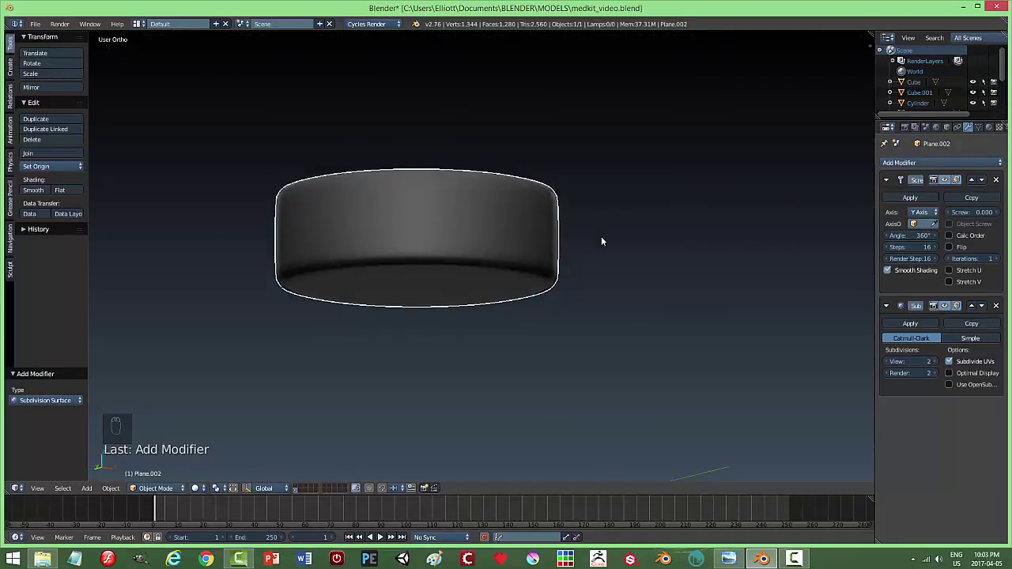
Add a Solidify modifier to Plane.002 for wall thickness, keeping the default value.
{"action": "key", "text": "Tab"}
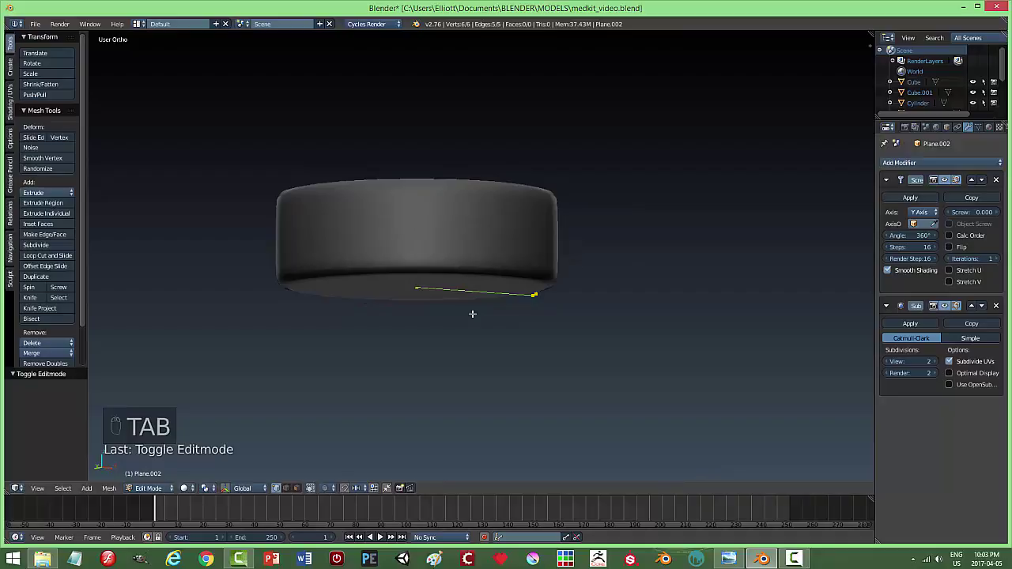
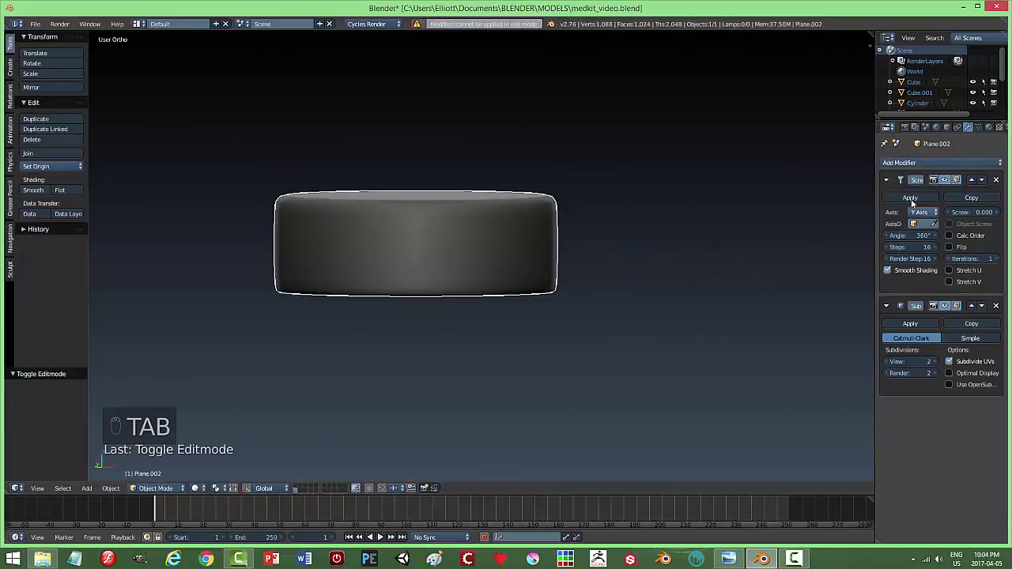
{"action": "left_click_drag", "start_coordinate": [716, 268], "coordinate": [699, 295]}
{"action": "left_click_drag", "start_coordinate": [706, 271], "coordinate": [974, 183]}
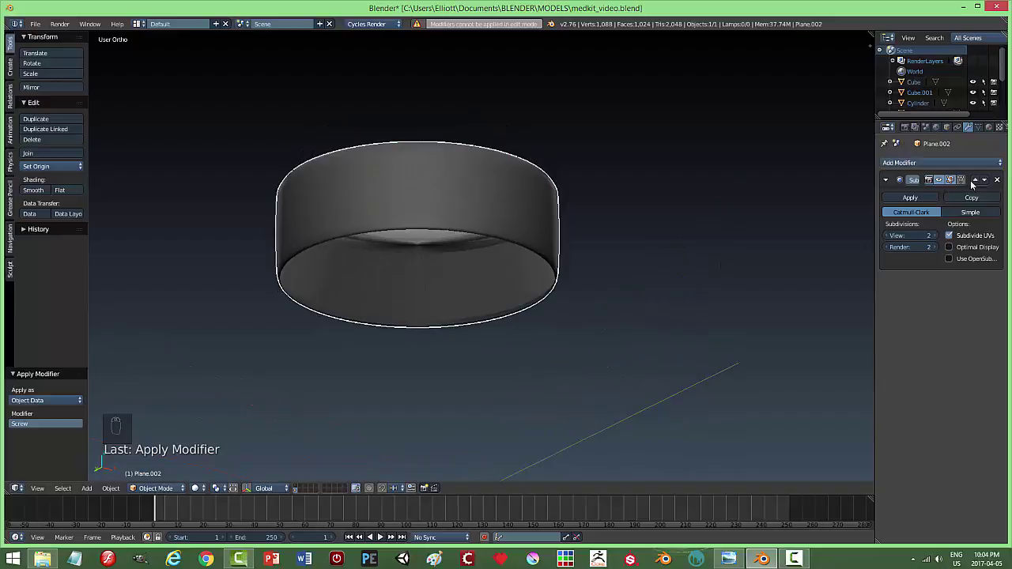
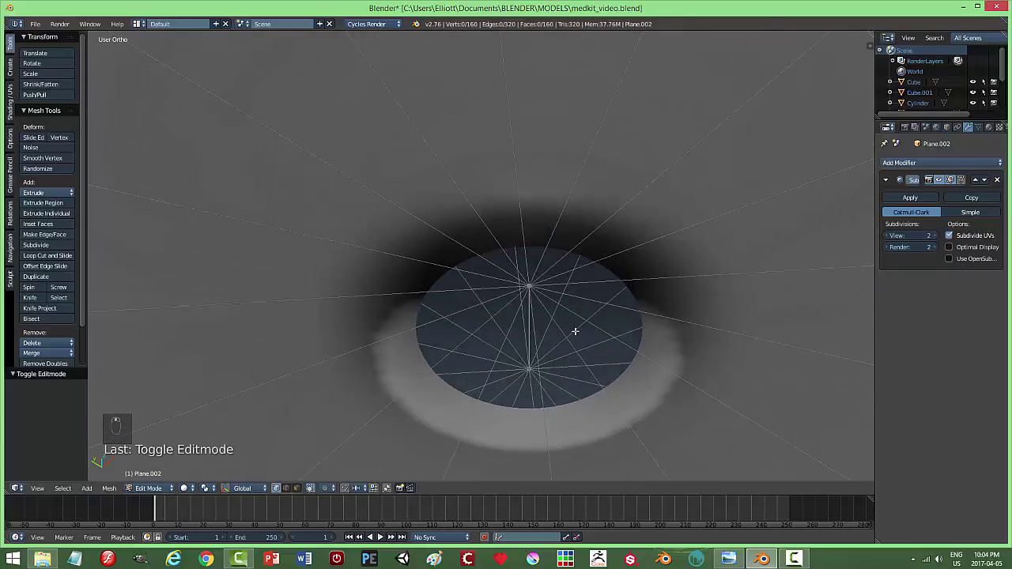
Frame the whole cylinder straight from the front in Edit Mode.
{"action": "key", "text": "ctrl+Tab"}
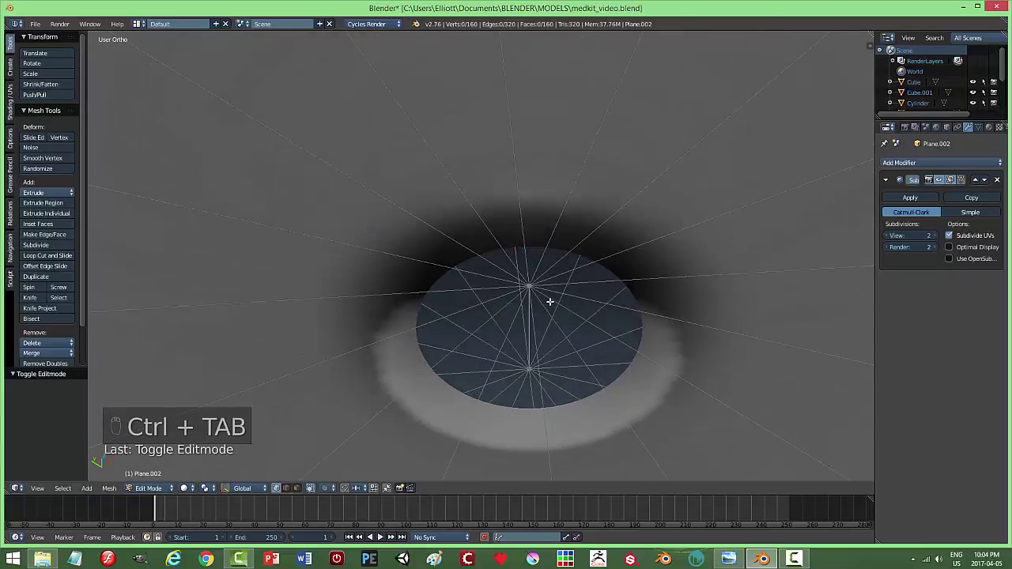
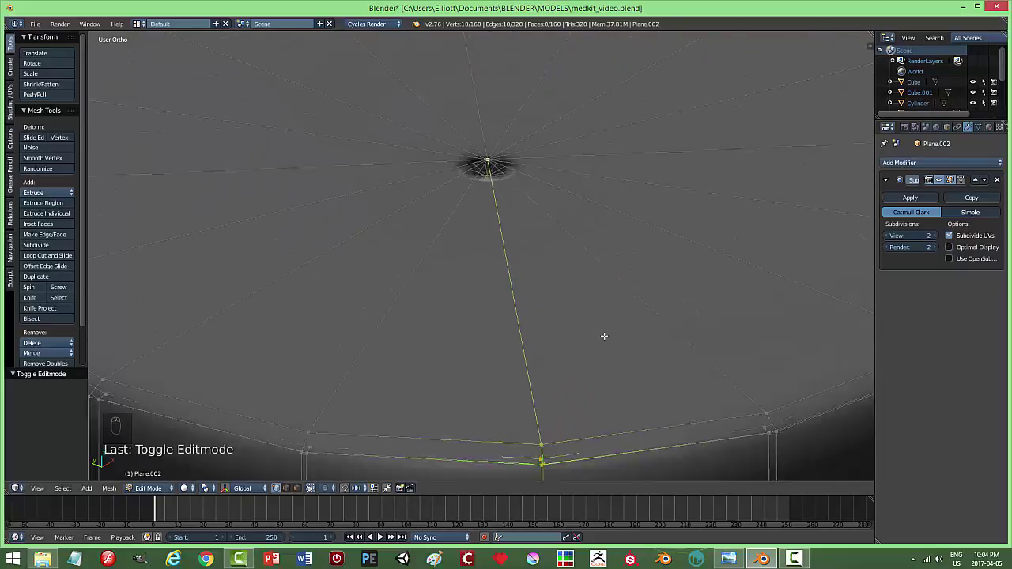
{"action": "key", "text": "a"}
{"action": "key", "text": "KP_1"}
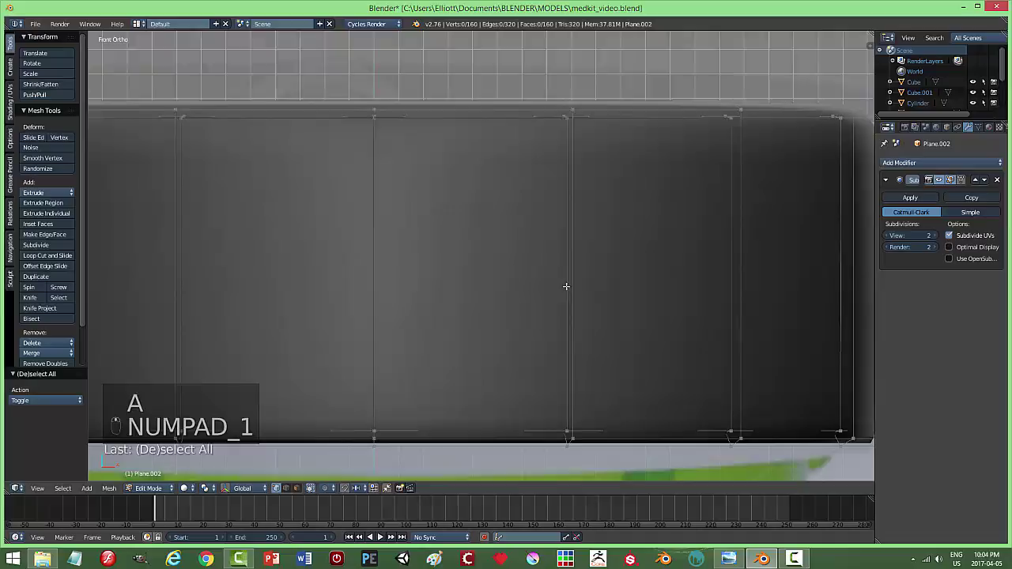
{"action": "key", "text": "z"}
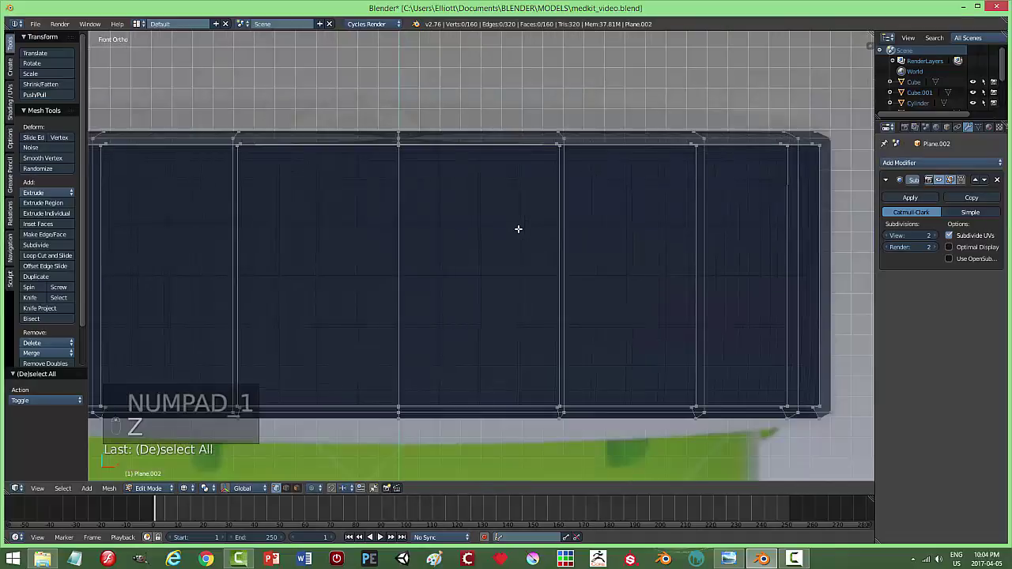
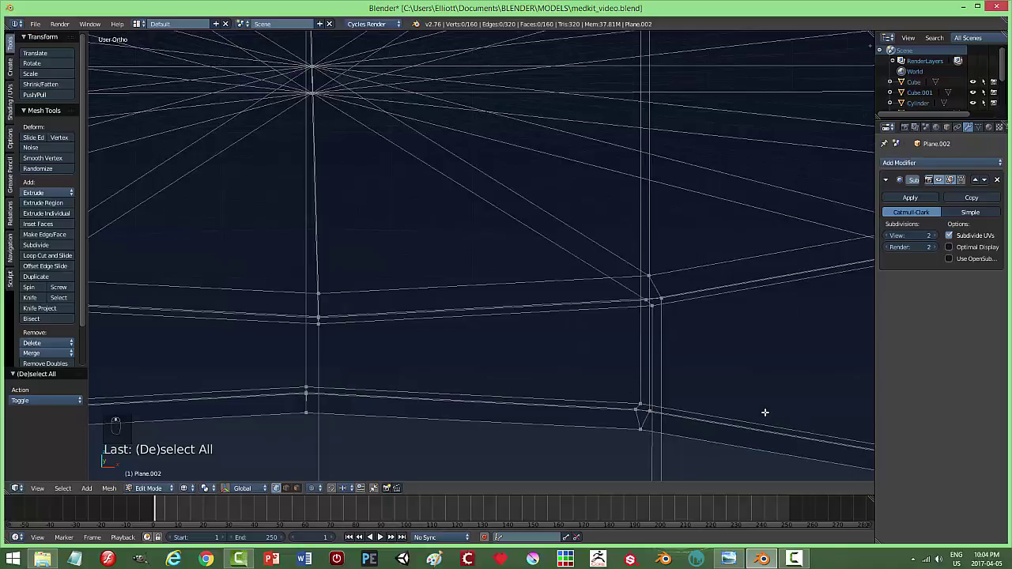
{"action": "key", "text": "z"}
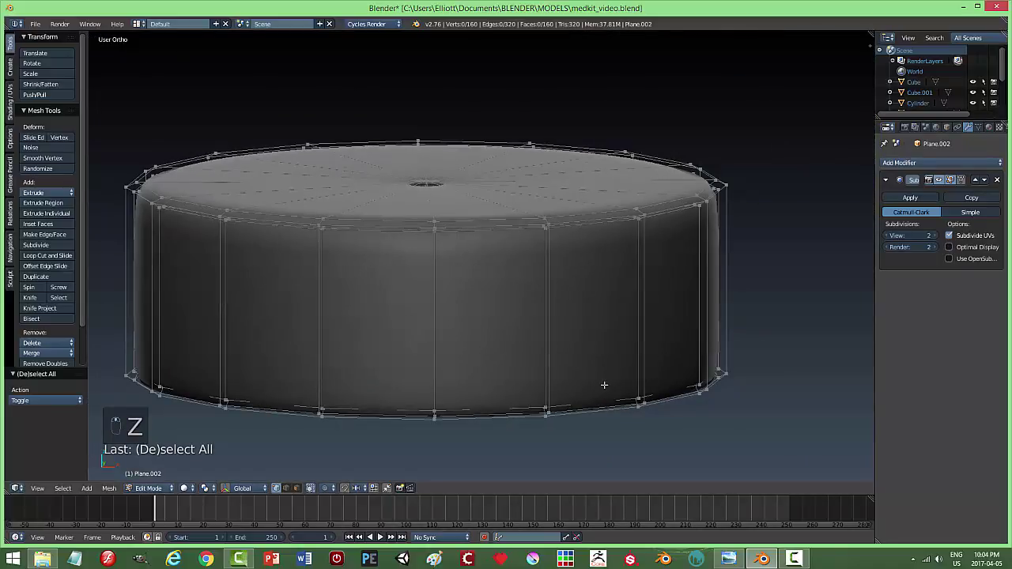
Select the top cap faces of the cylinder and delete them, leaving an open shell.
{"action": "key", "text": "ctrl+Tab"}
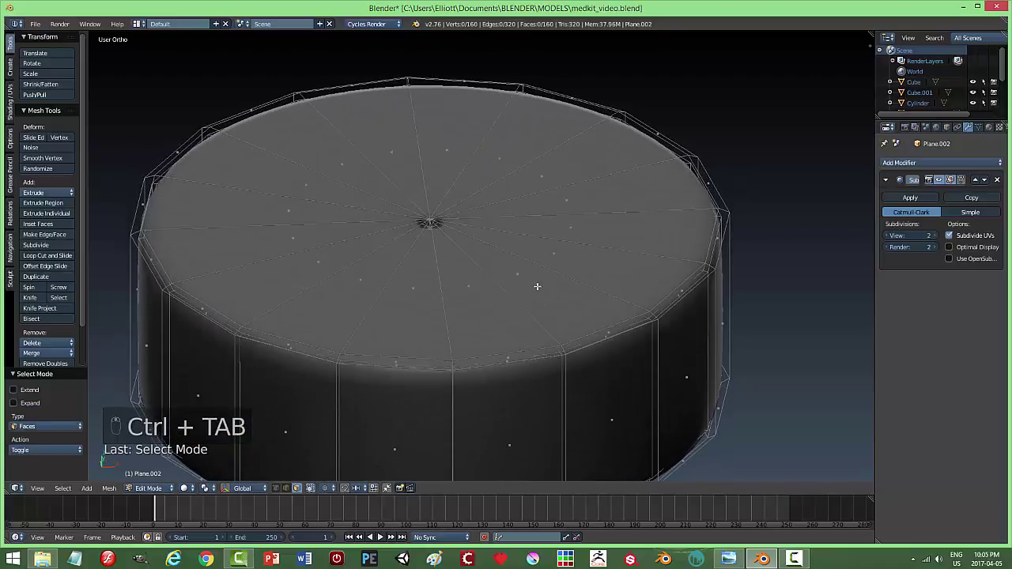
{"action": "key", "text": "c"}
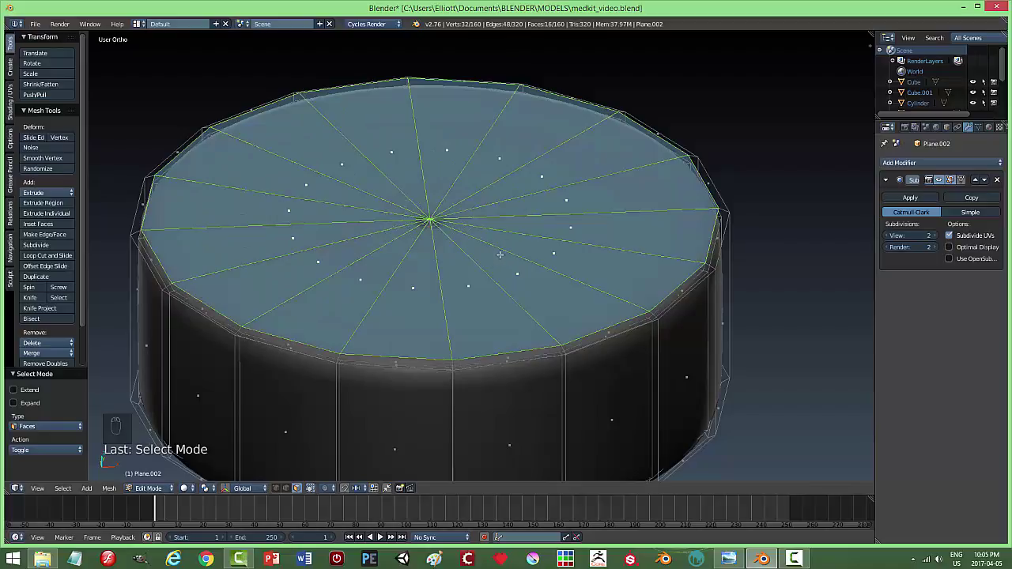
{"action": "key", "text": "x"}
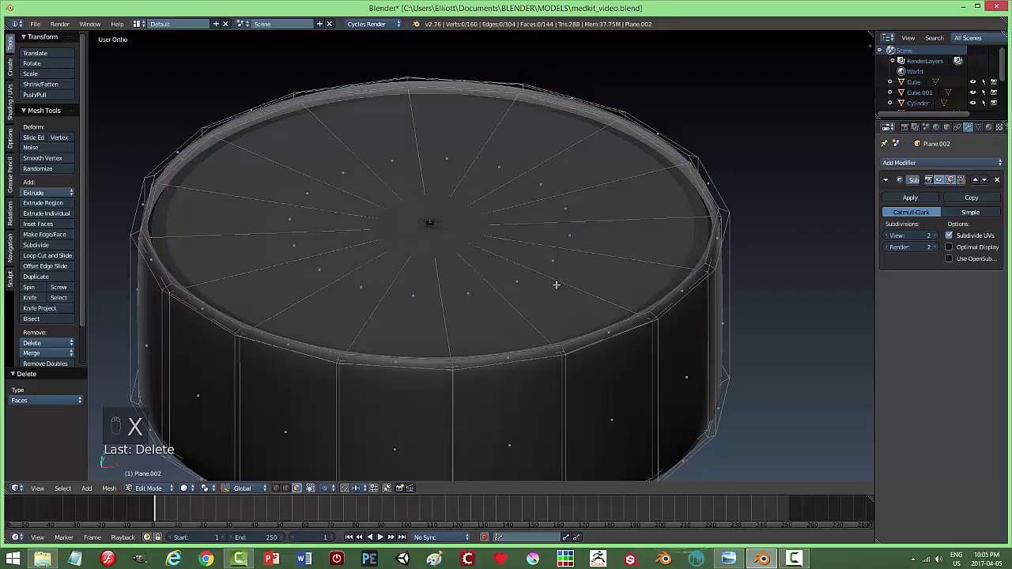
{"action": "key", "text": "ctrl+Tab"}
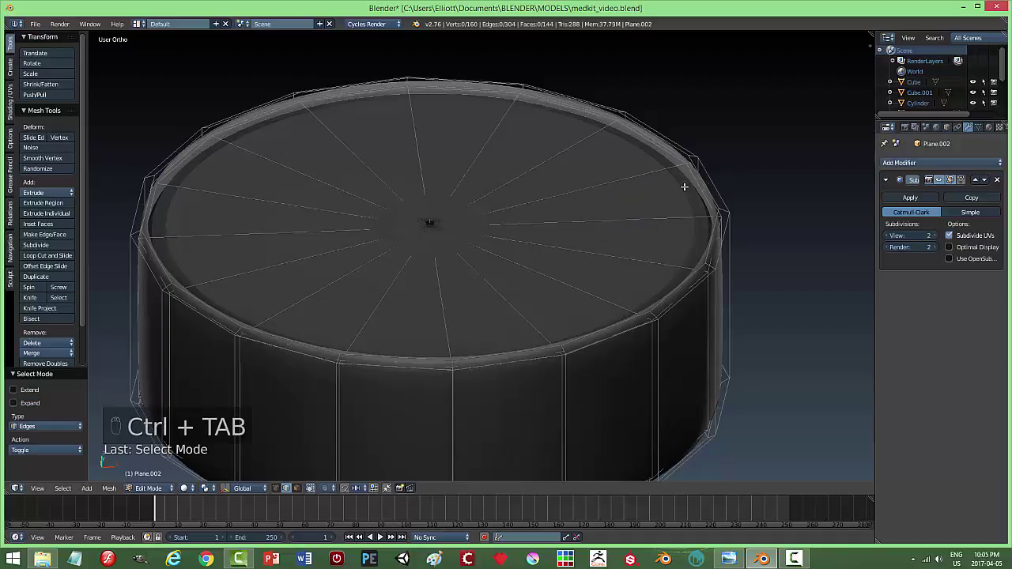
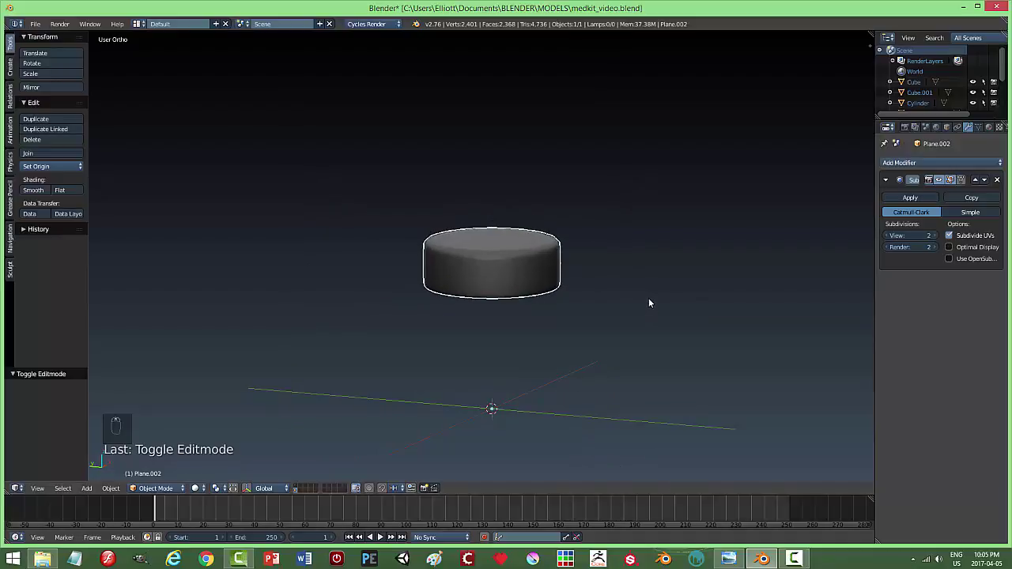
Hide the finished open-topped cap cylinder from the scene.
{"action": "key", "text": "h"}
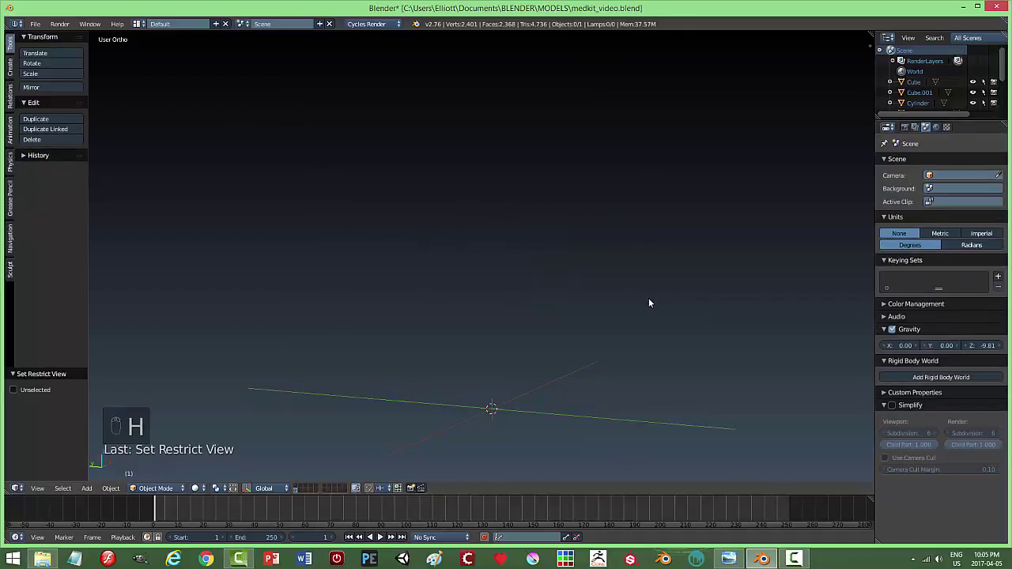
In Front Ortho, add a new plane and rotate it 90° on X to face the view.
{"action": "key", "text": "KP_1"}
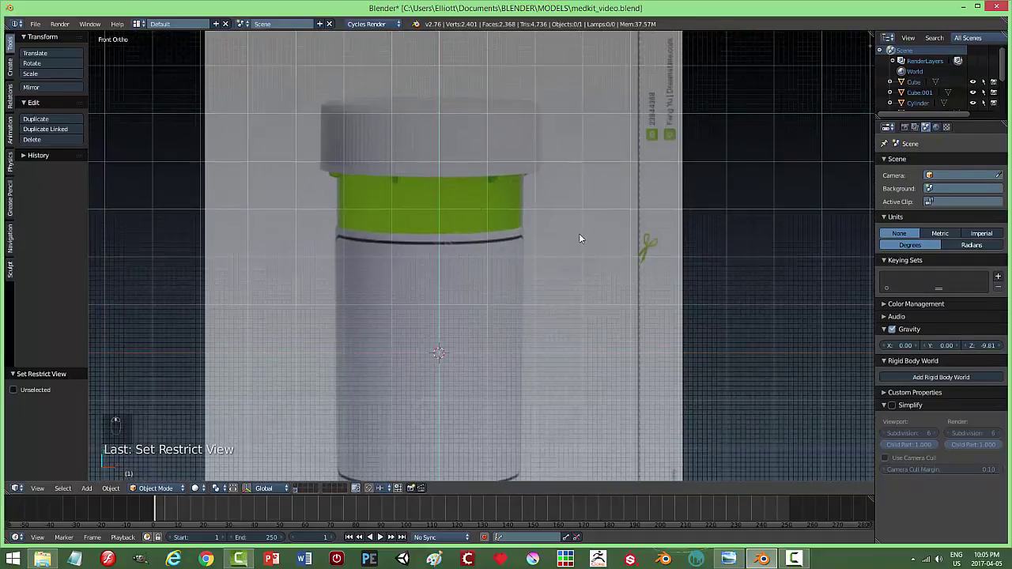
{"action": "key", "text": "shift+a"}
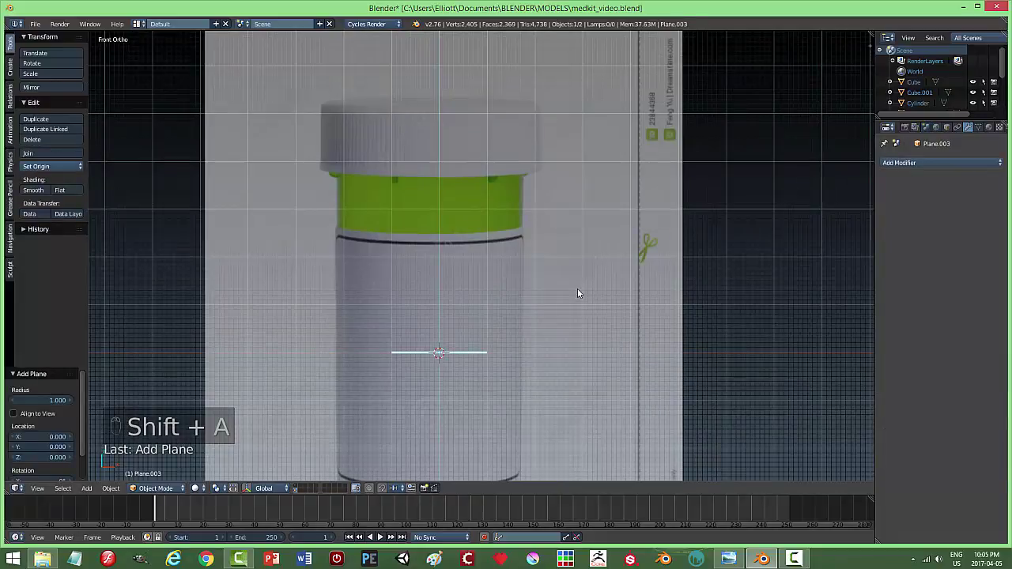
{"action": "key", "text": "r"}
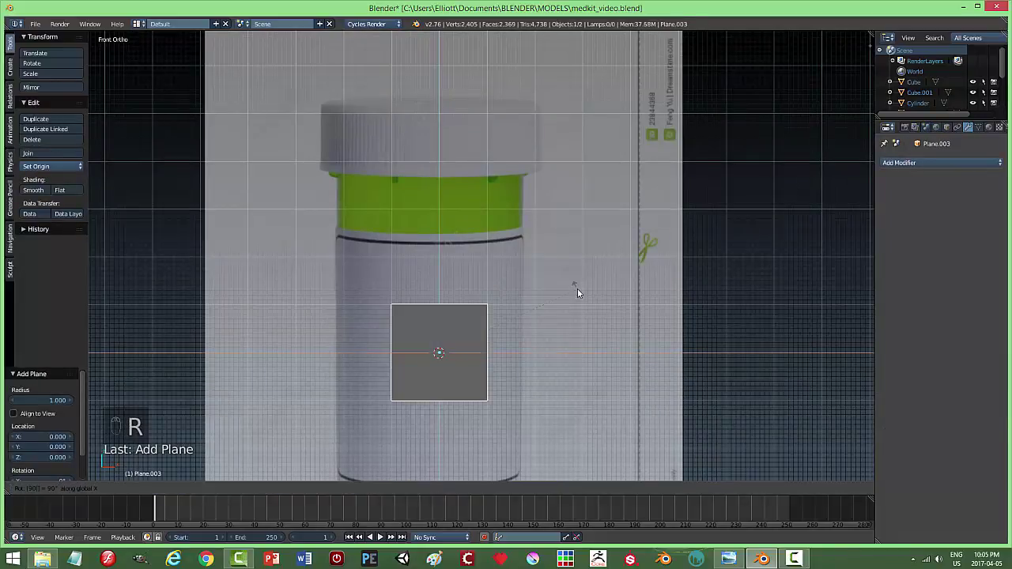
{"action": "key", "text": "ctrl+Tab"}
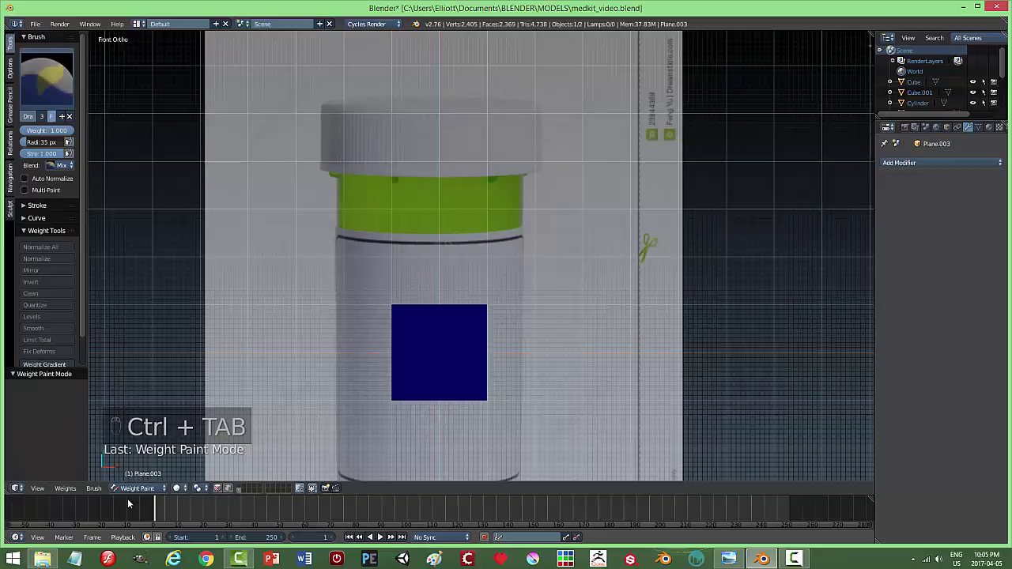
In Edit Mode, select all the plane's vertices and merge them into a single vertex.
{"action": "left_click", "coordinate": [141, 467]}
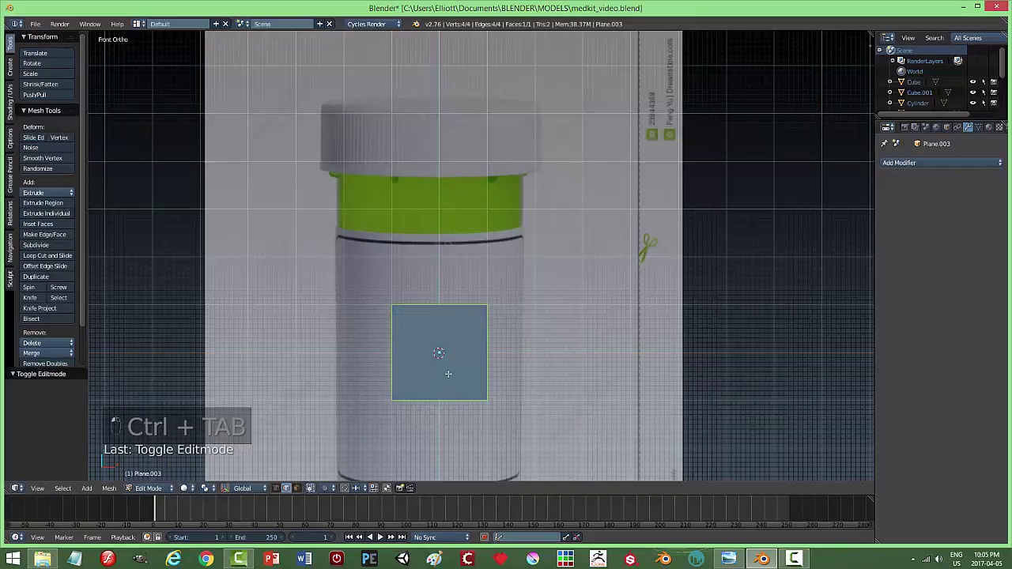
{"action": "key", "text": "ctrl+Tab"}
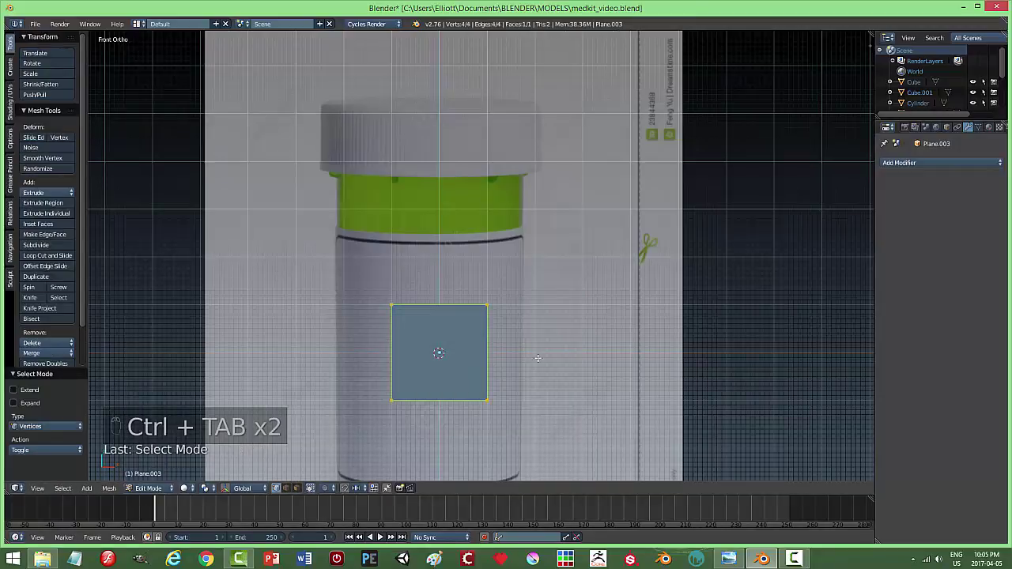
{"action": "key", "text": "alt+space"}
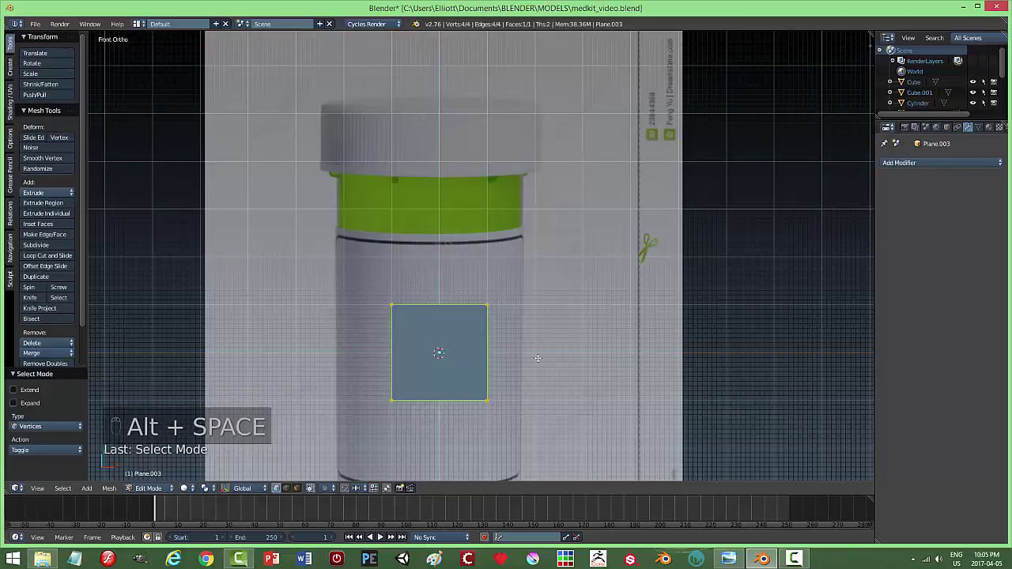
{"action": "key", "text": "alt+m"}
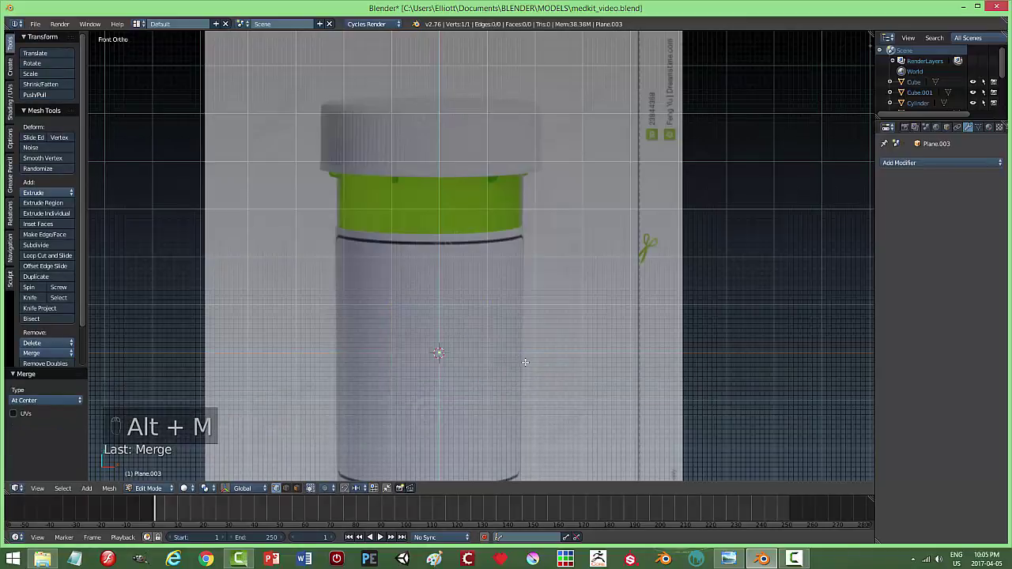
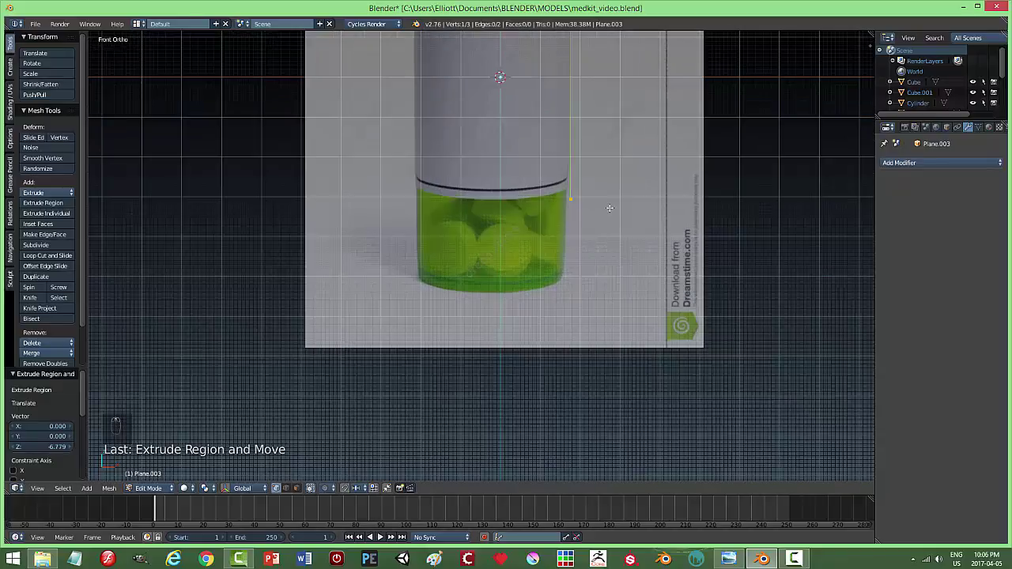
Extend the vertex profile down the bottle's side and leave Edit Mode.
{"action": "key", "text": "g"}
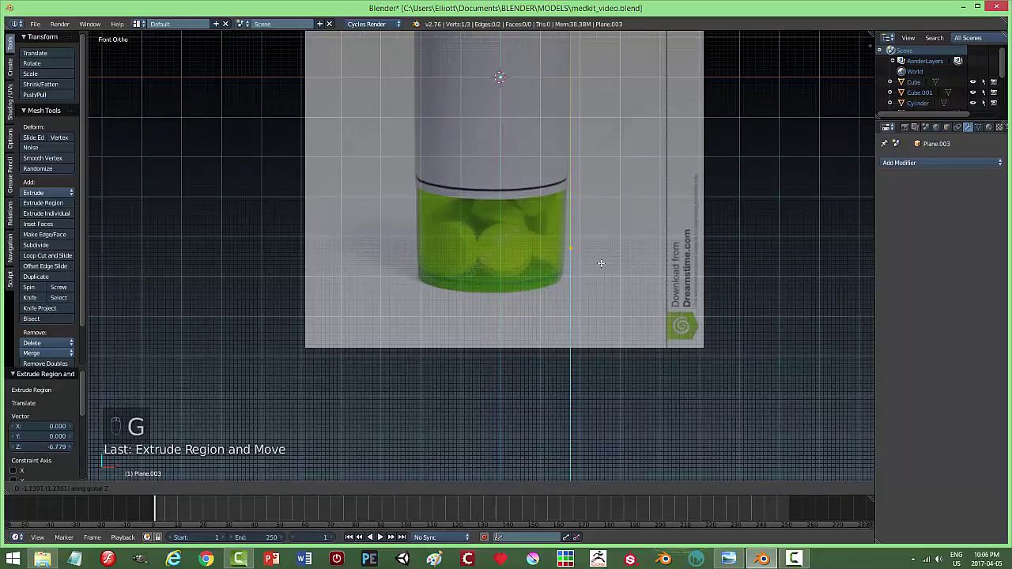
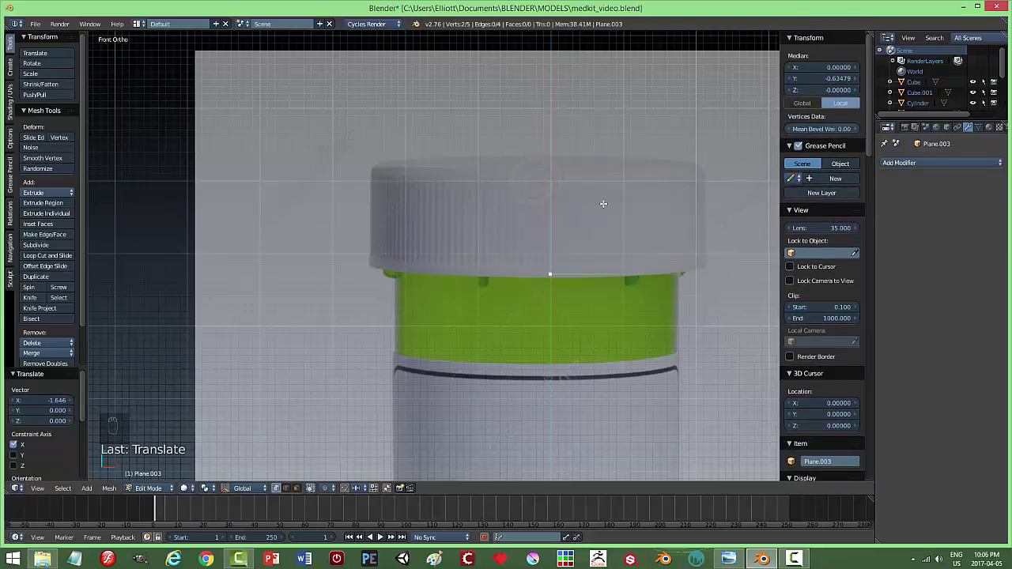
{"action": "key", "text": "a"}
{"action": "key", "text": "Tab"}
Revolve the bottle profile with a Screw modifier on the Y axis and add Subdivision Surface.
{"action": "key", "text": "n"}
{"action": "left_click_drag", "start_coordinate": [894, 164], "coordinate": [871, 305]}
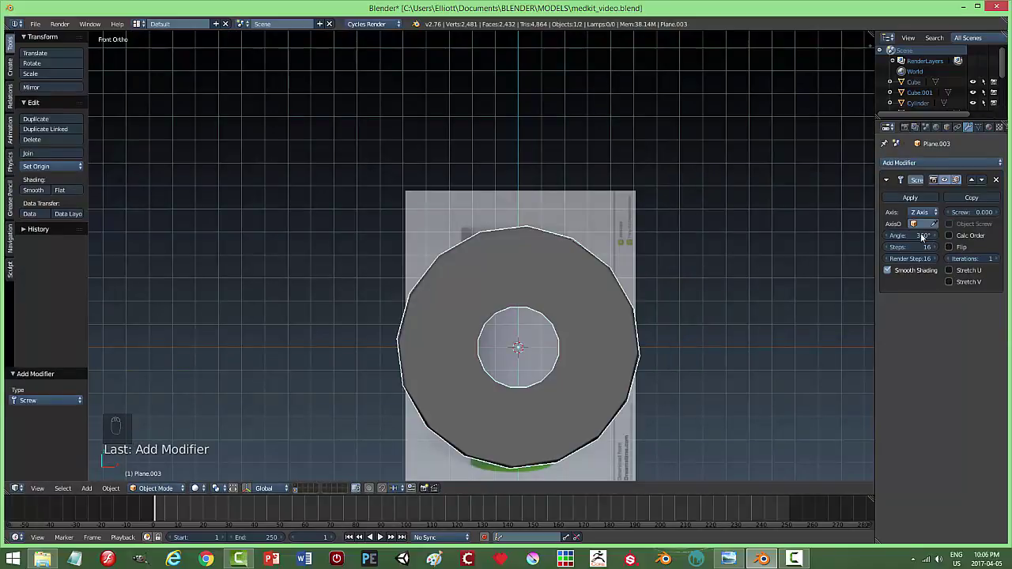
{"action": "left_click_drag", "start_coordinate": [926, 217], "coordinate": [934, 200]}
{"action": "left_click_drag", "start_coordinate": [934, 165], "coordinate": [940, 366]}
{"action": "left_click_drag", "start_coordinate": [939, 364], "coordinate": [626, 389]}
{"action": "middle_click", "coordinate": [626, 389]}
Trim the revolved body's top vertices to an open cylinder and apply the Screw modifier.
{"action": "key", "text": "Tab"}
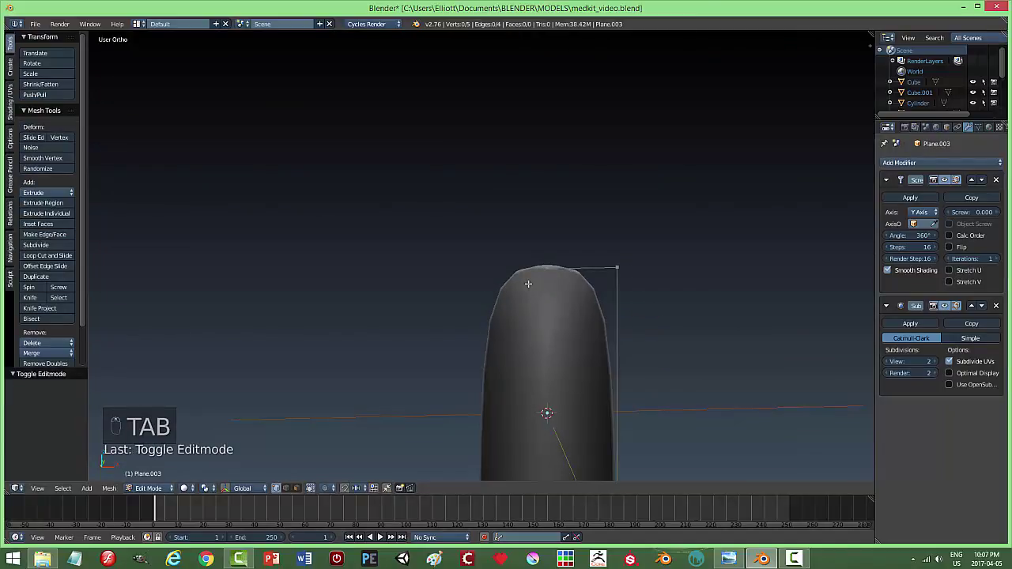
{"action": "key", "text": "x"}
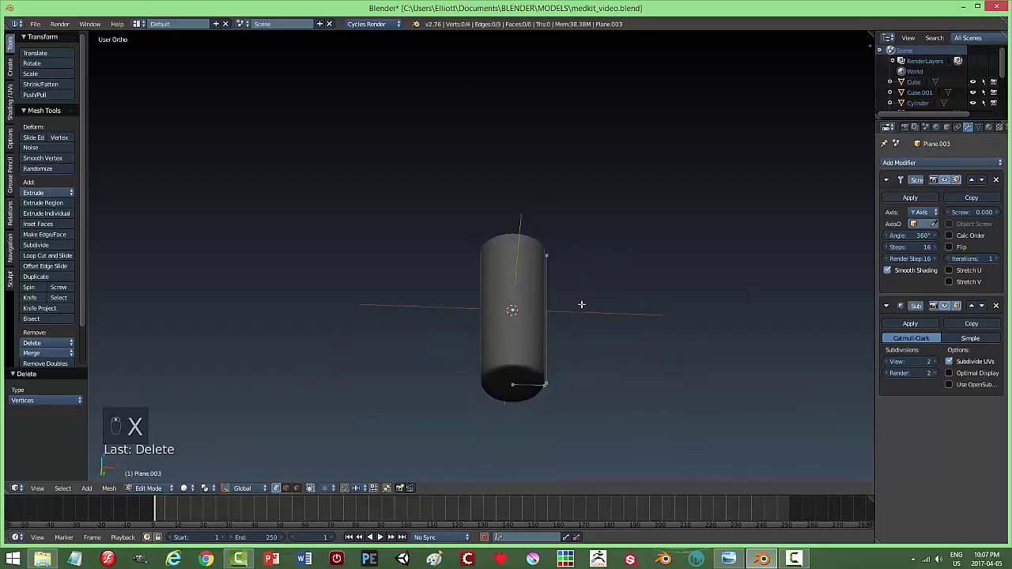
{"action": "key", "text": "Tab"}
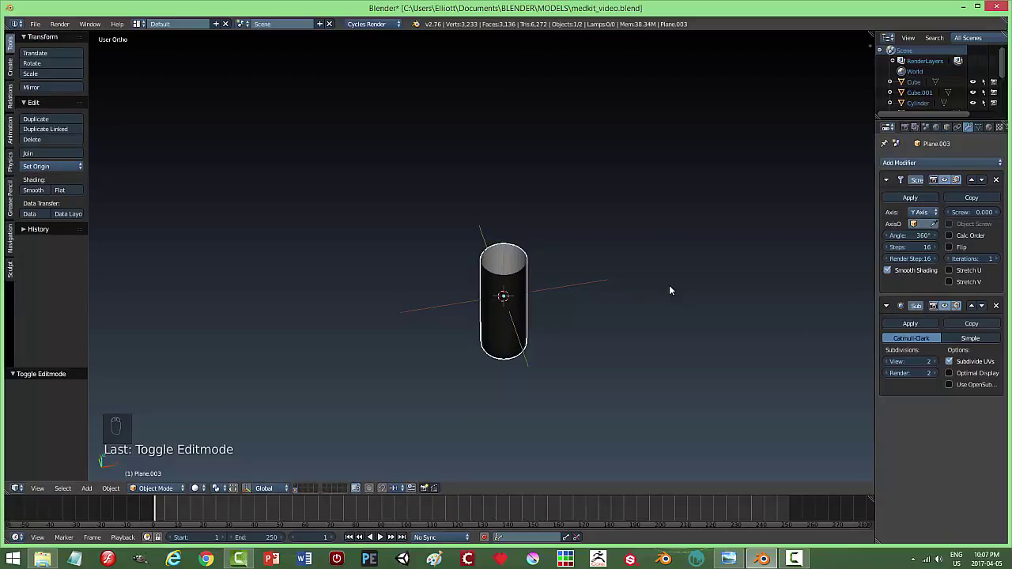
Add a Solidify modifier to the bottle body and apply it for permanent wall thickness.
{"action": "left_click_drag", "start_coordinate": [926, 200], "coordinate": [805, 321]}
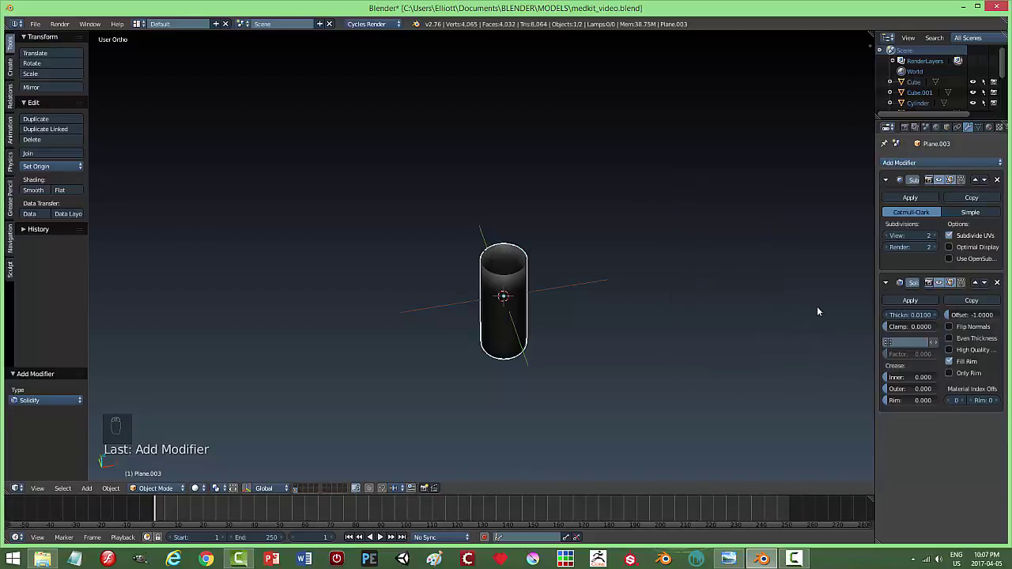
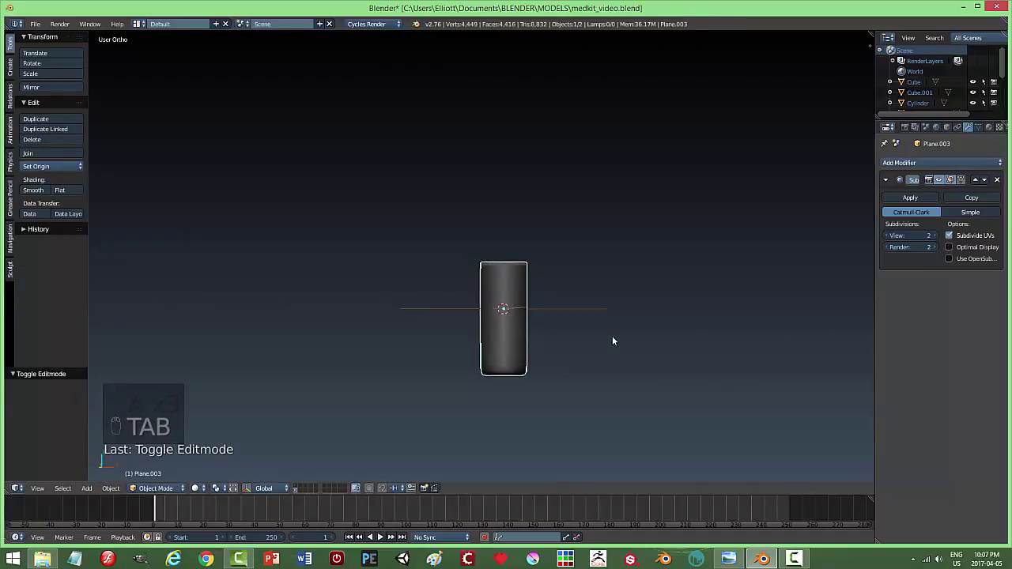
Unhide the cap and add an edge loop at the bottle body's rim in Edit Mode.
{"action": "key", "text": "alt+h"}
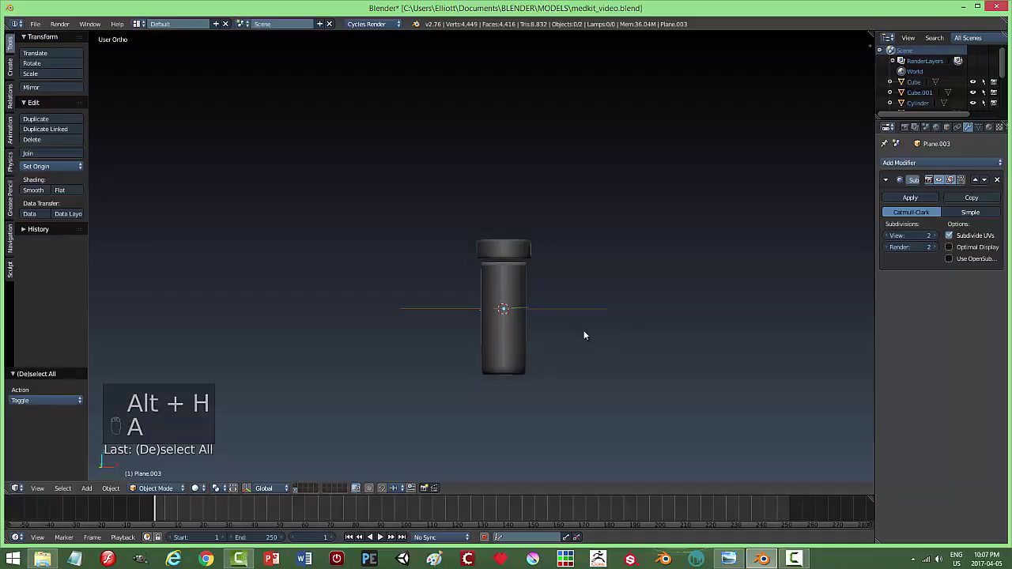
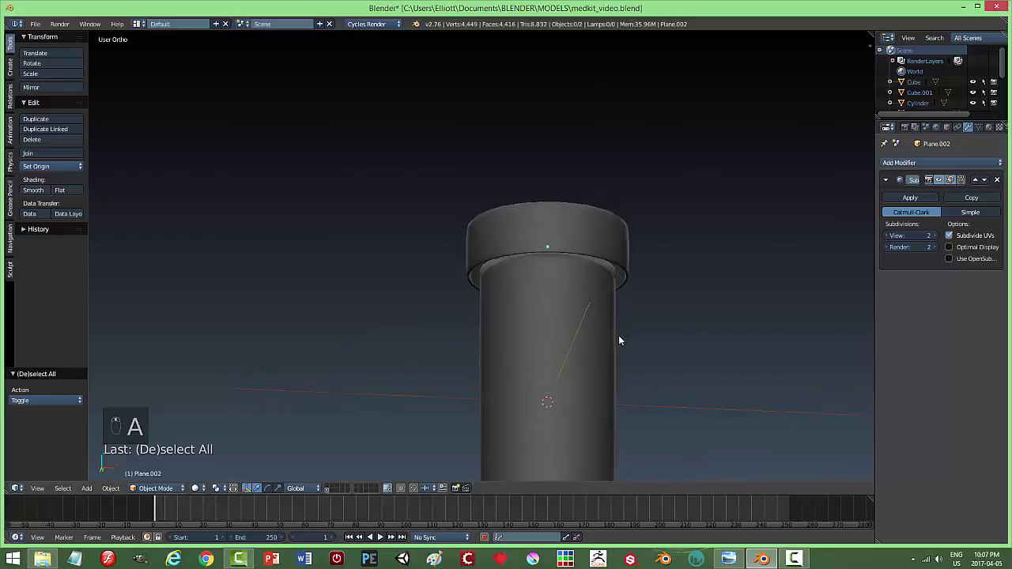
{"action": "left_click_drag", "start_coordinate": [550, 318], "coordinate": [733, 324]}
{"action": "key", "text": "h"}
{"action": "key", "text": "Tab"}
{"action": "key", "text": "Tab"}
{"action": "key", "text": "ctrl+r"}
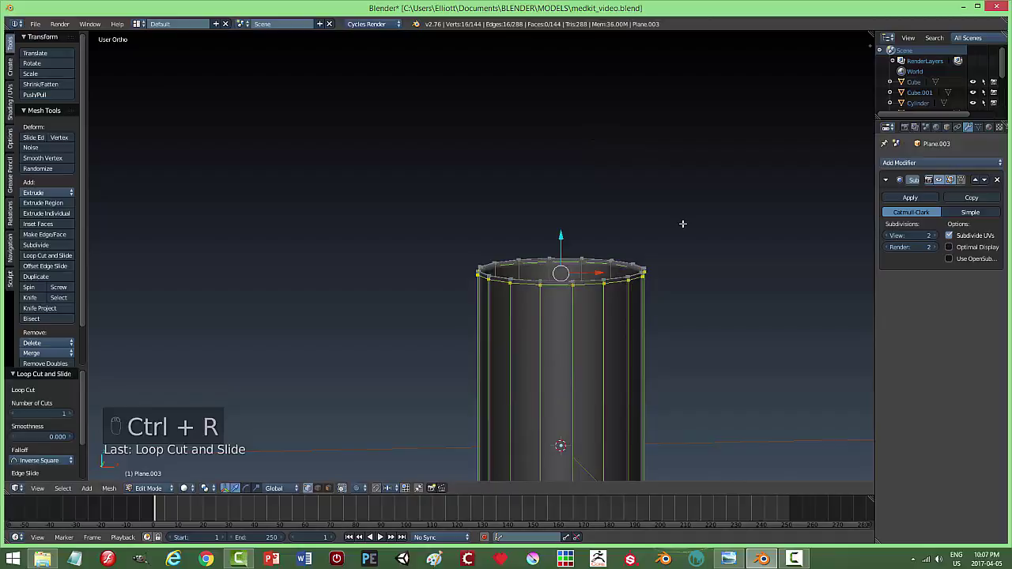
{"action": "key", "text": "a"}
{"action": "key", "text": "Tab"}
{"action": "key", "text": "Tab"}
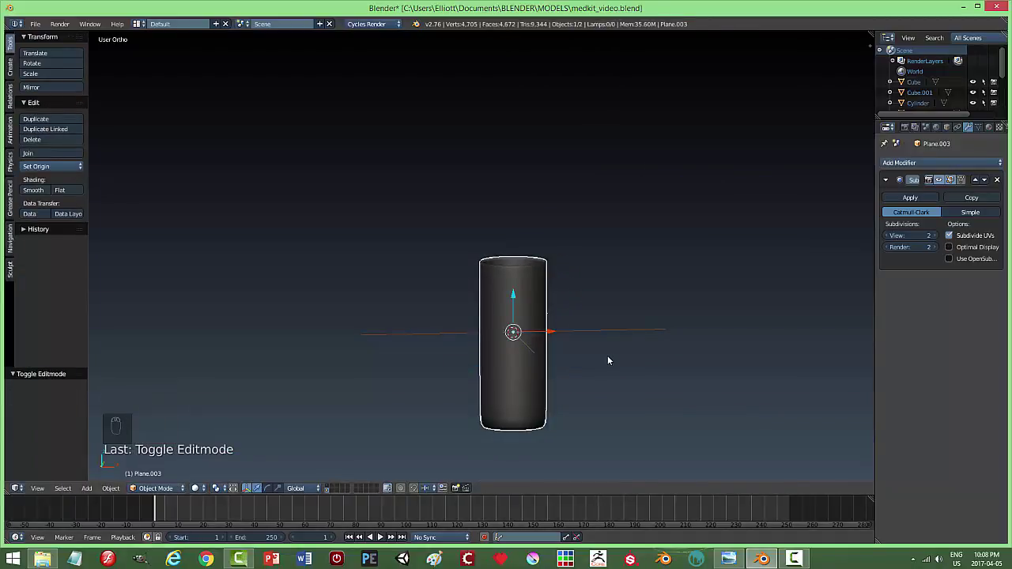
Scale the body's rim so the cap fits snugly on top, then deselect everything.
{"action": "key", "text": "alt+h"}
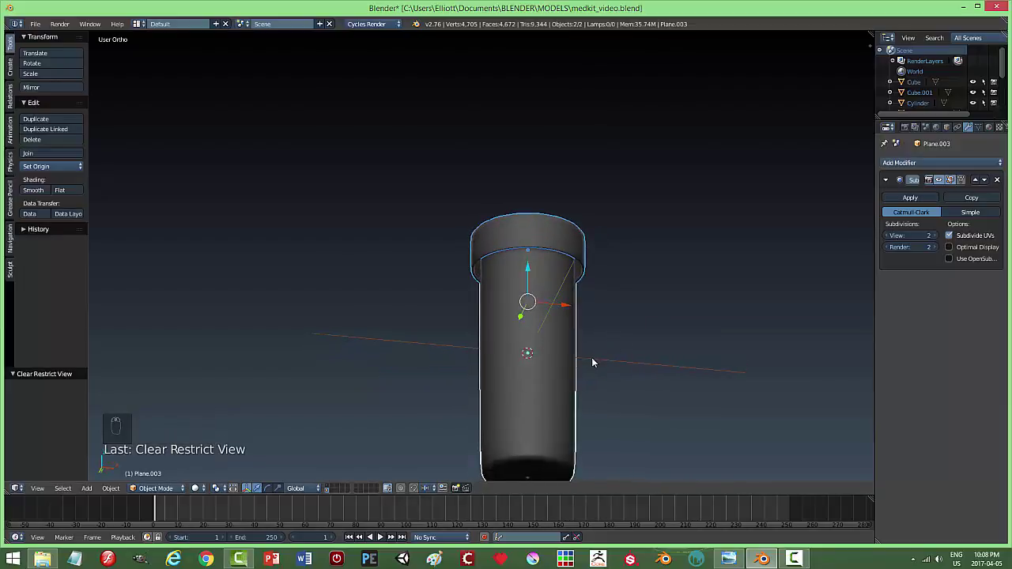
{"action": "key", "text": "s"}
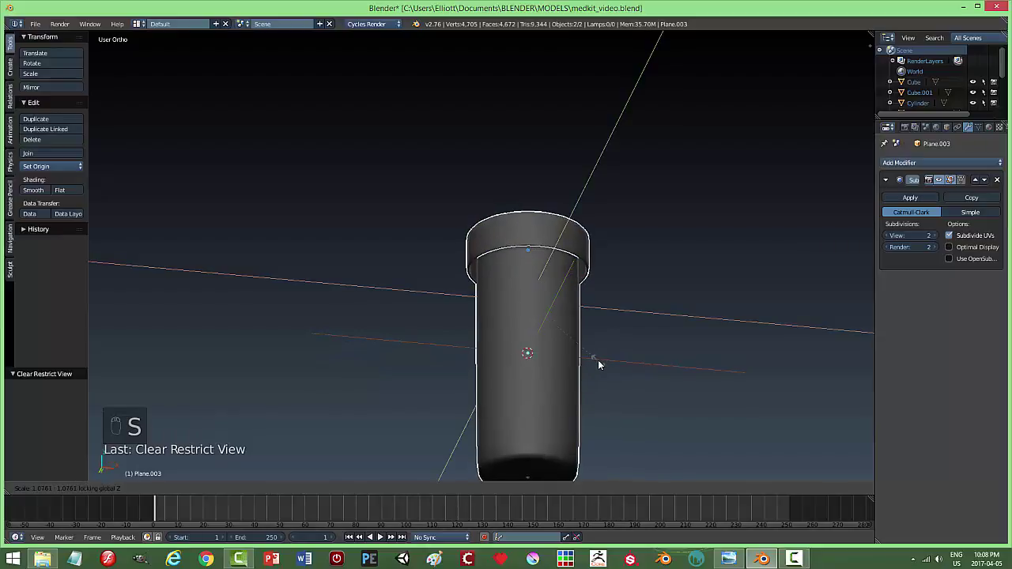
{"action": "left_click_drag", "start_coordinate": [555, 275], "coordinate": [643, 355]}
{"action": "key", "text": "s"}
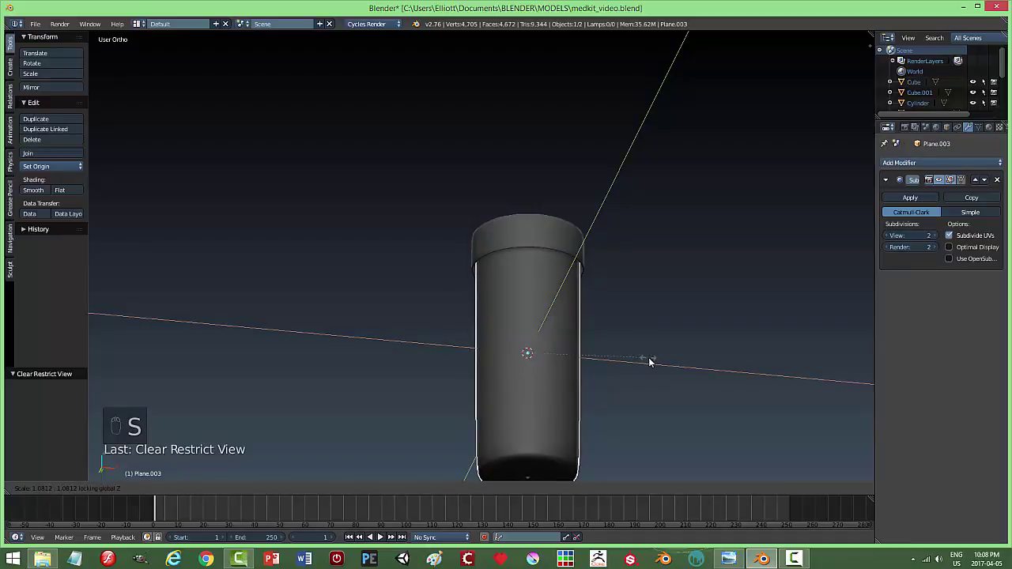
{"action": "key", "text": "a"}
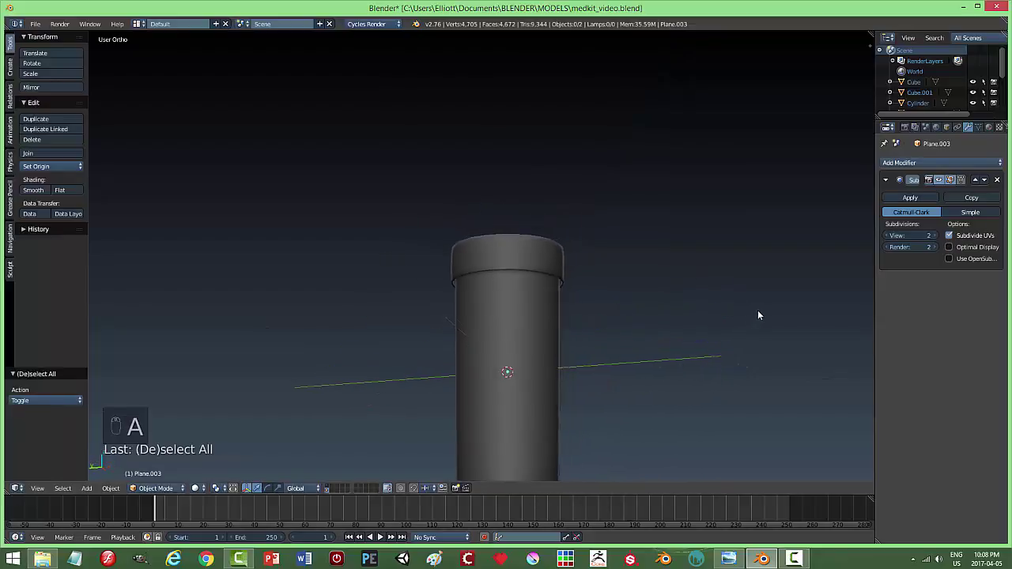
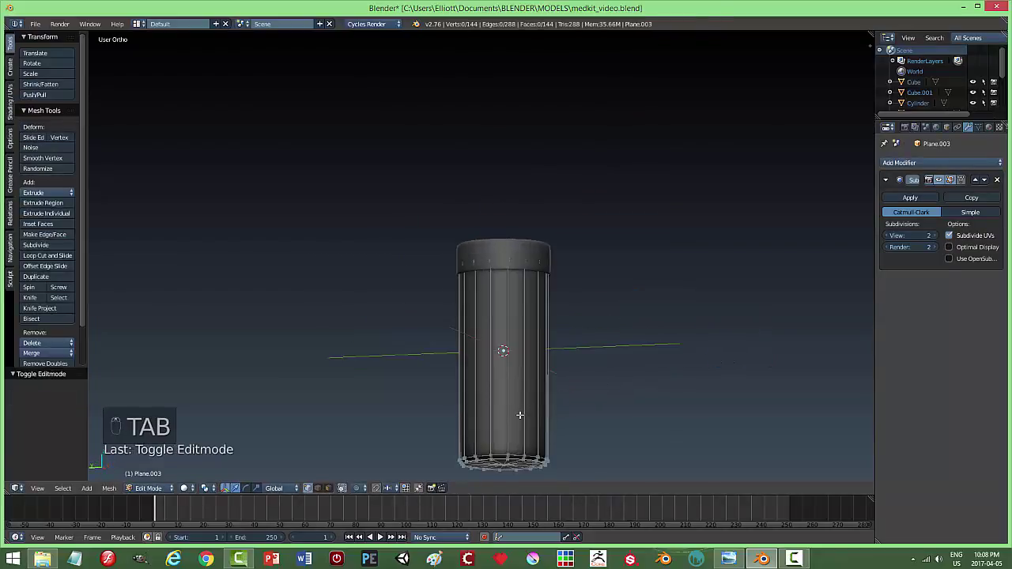
Check the body's shape and add an edge loop near its base.
{"action": "key", "text": "ctrl+r"}
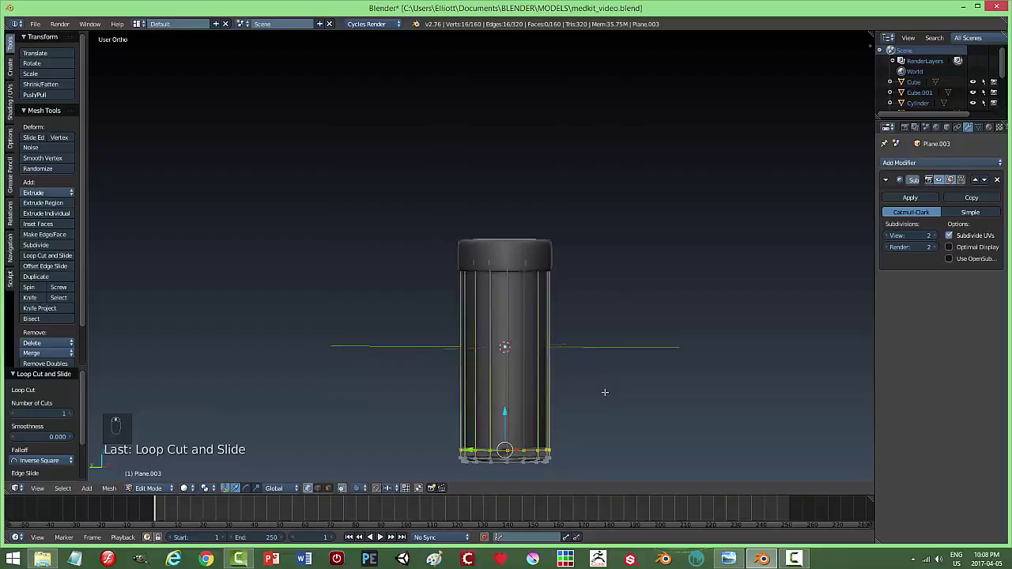
{"action": "key", "text": "ctrl+z"}
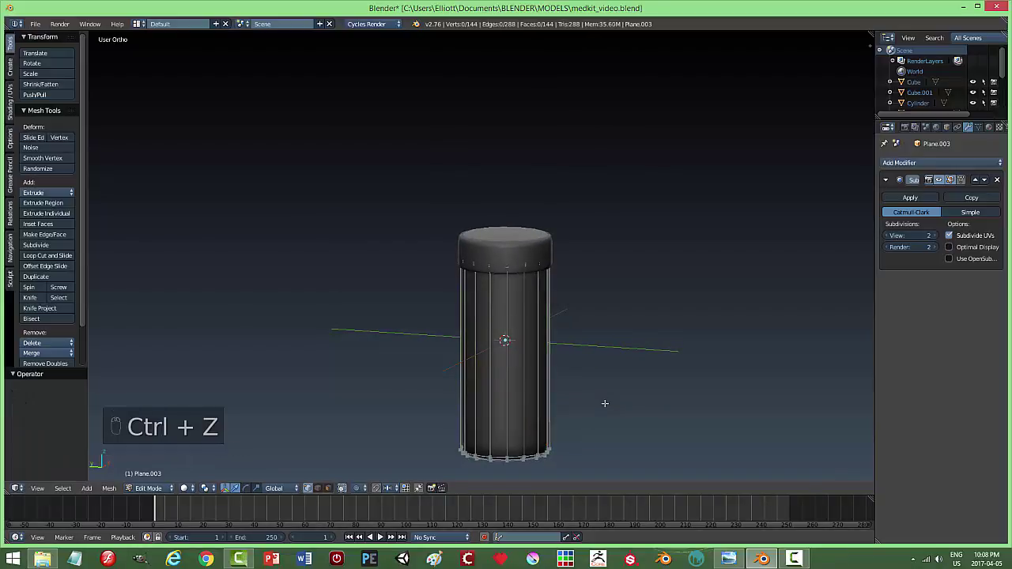
{"action": "key", "text": "Tab"}
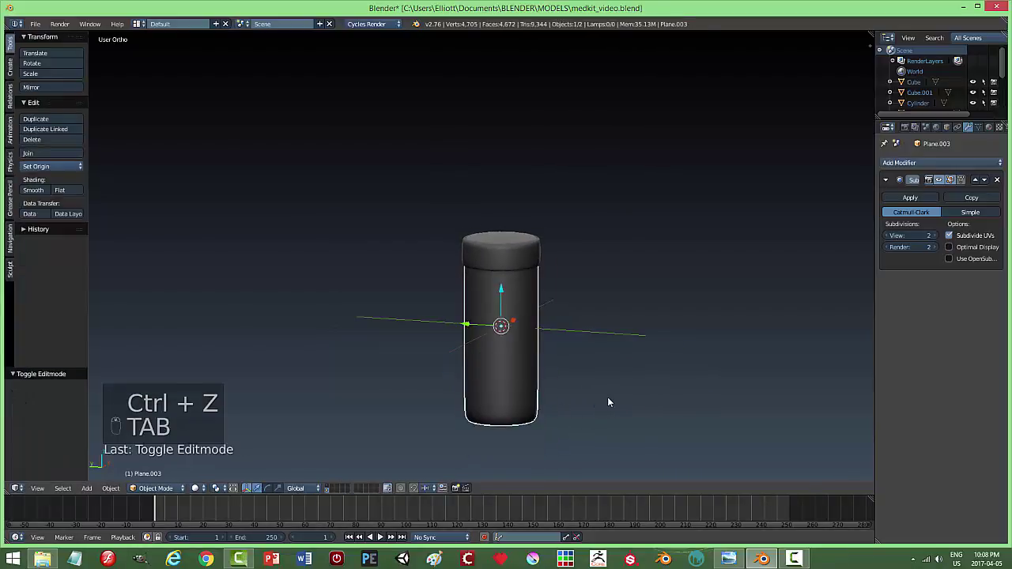
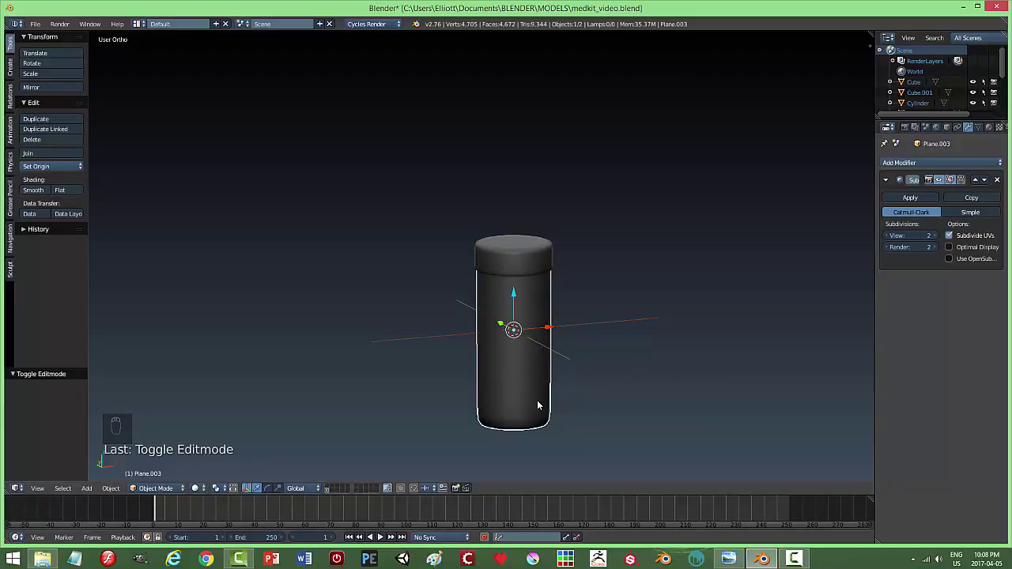
{"action": "key", "text": "Tab"}
{"action": "key", "text": "Tab"}
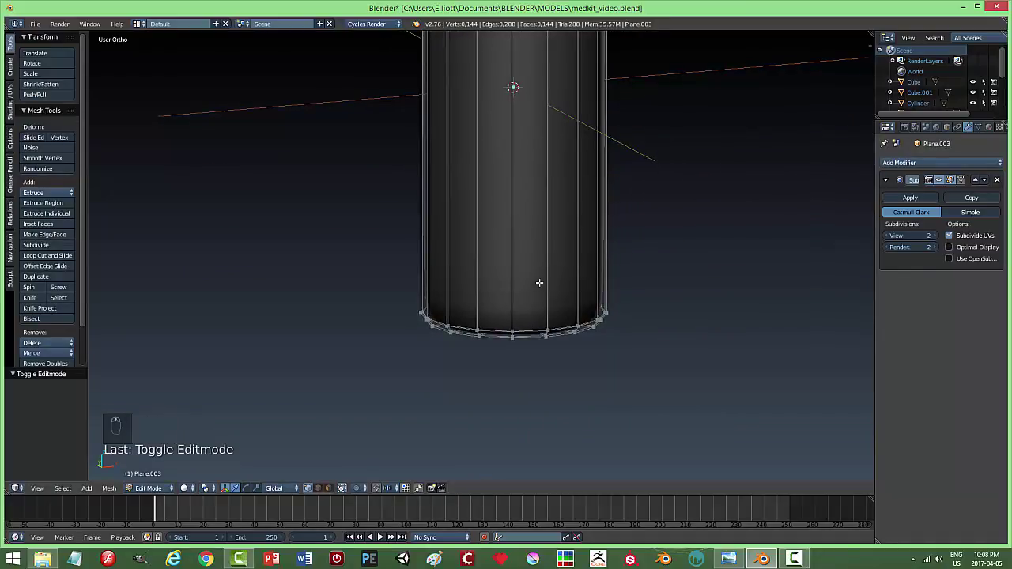
{"action": "key", "text": "ctrl+r"}
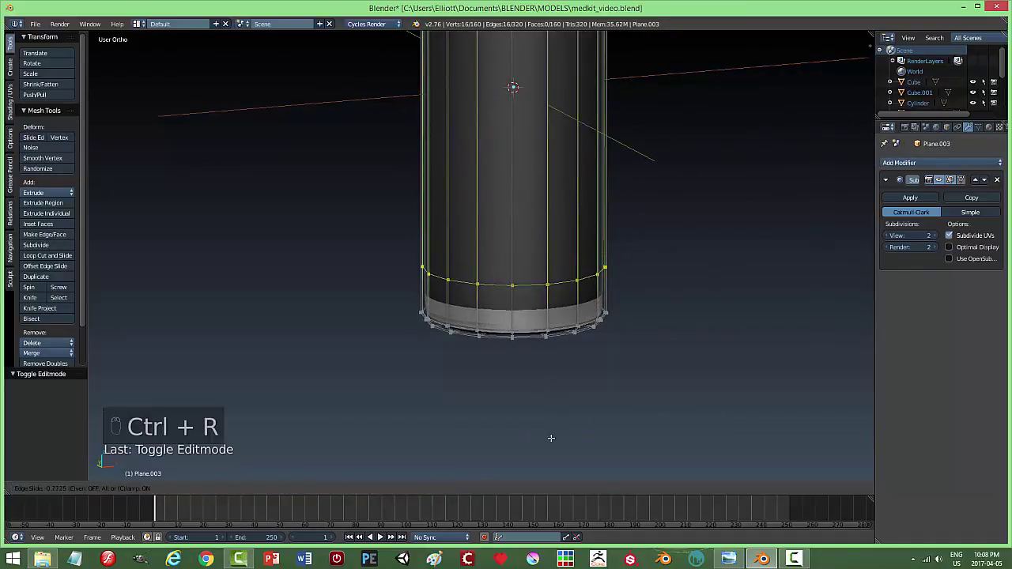
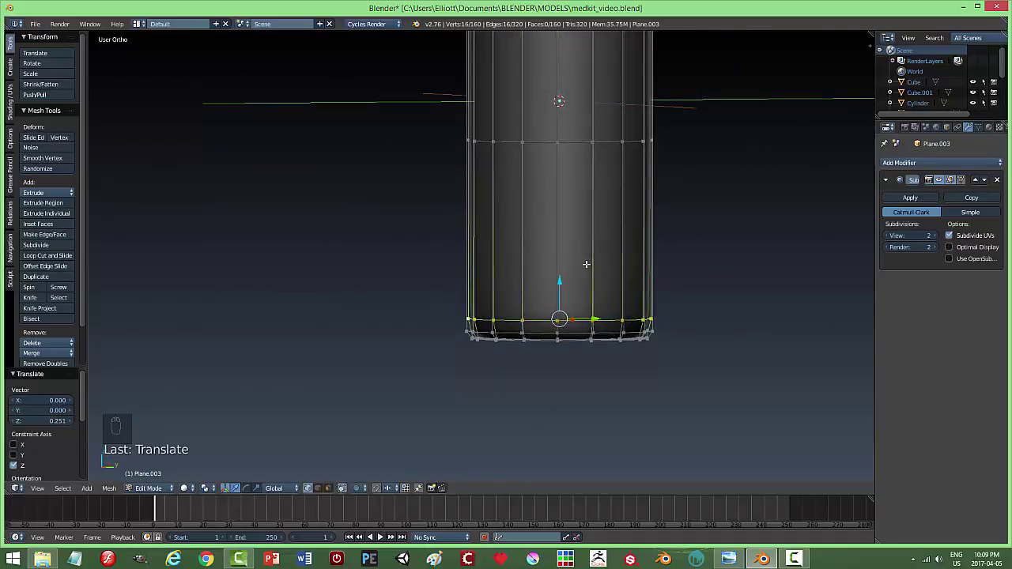
Undo the misplaced cuts and add a fresh edge loop just above the base.
{"action": "key", "text": "ctrl+z"}
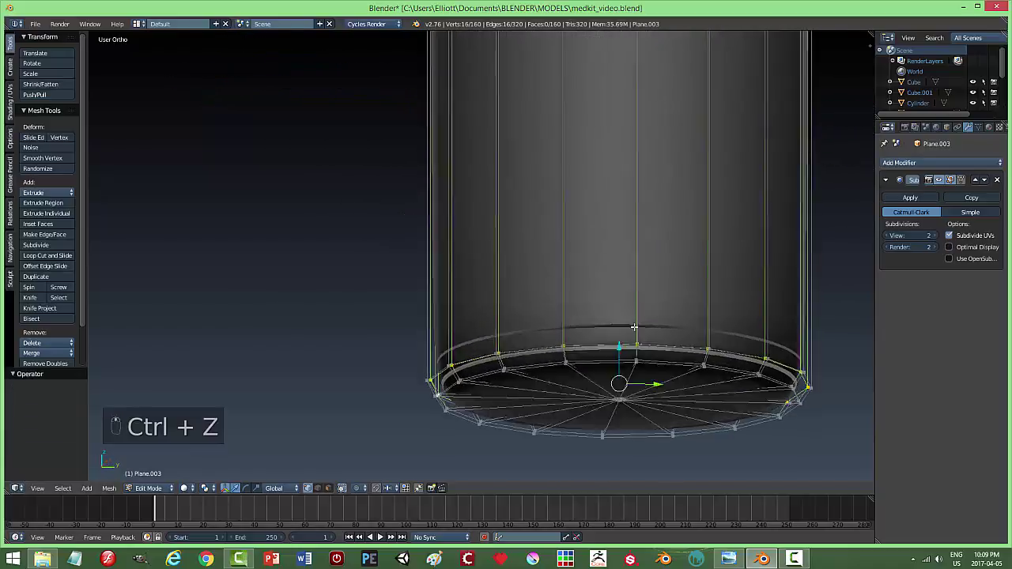
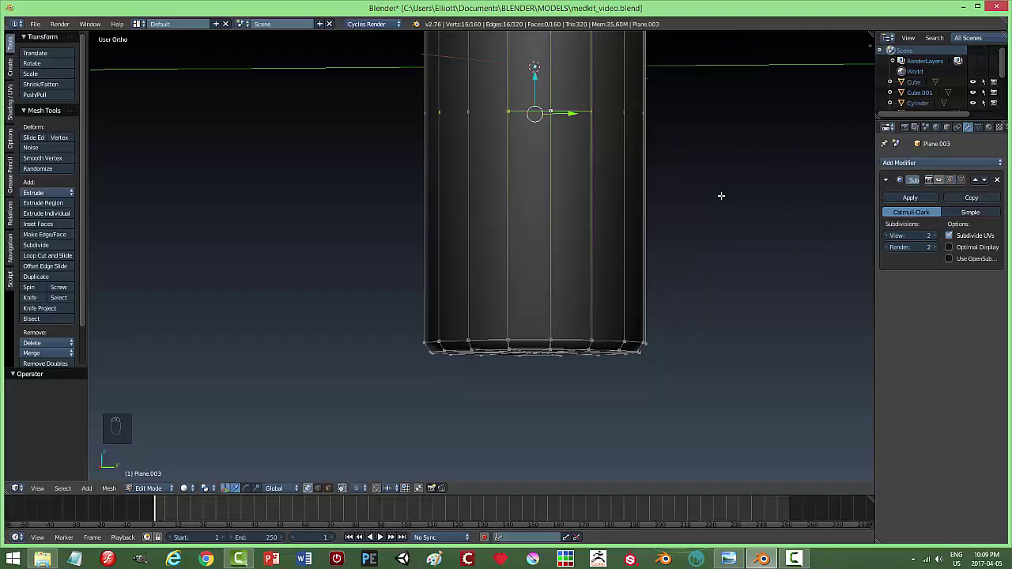
{"action": "key", "text": "ctrl+z"}
{"action": "key", "text": "ctrl+z"}
{"action": "key", "text": "ctrl+z"}
{"action": "key", "text": "ctrl+z"}
{"action": "key", "text": "ctrl+z"}
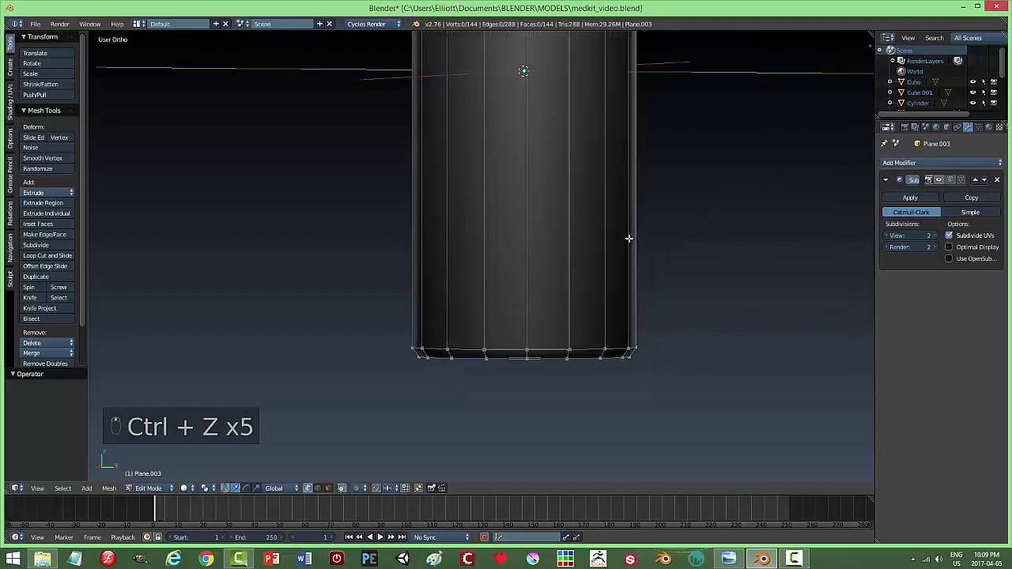
{"action": "key", "text": "ctrl+r"}
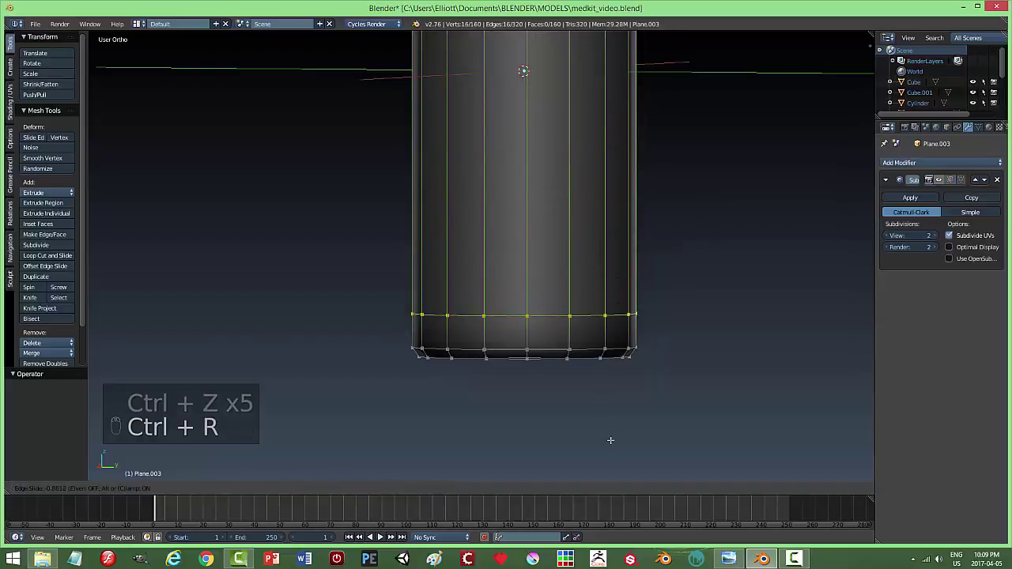
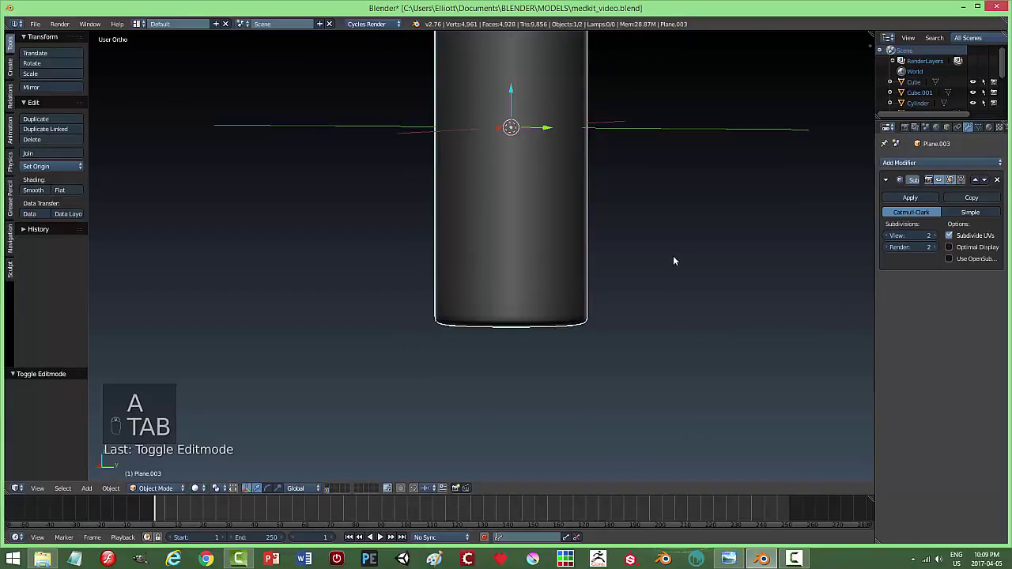
Save, add loop cuts near the cap's top and bottom, and push alternating side faces inward as grip notches.
{"action": "key", "text": "a"}
{"action": "key", "text": "ctrl+s"}
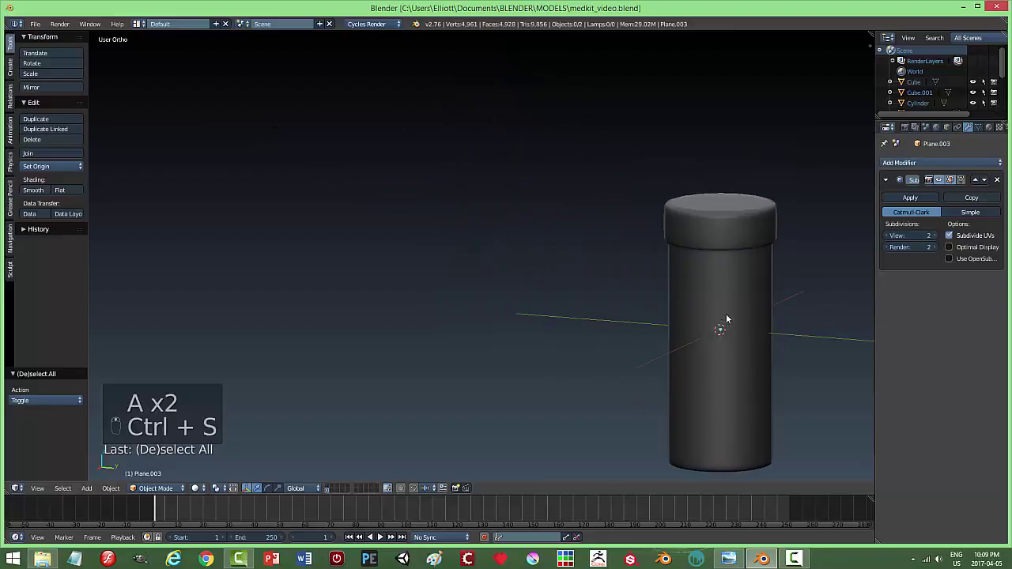
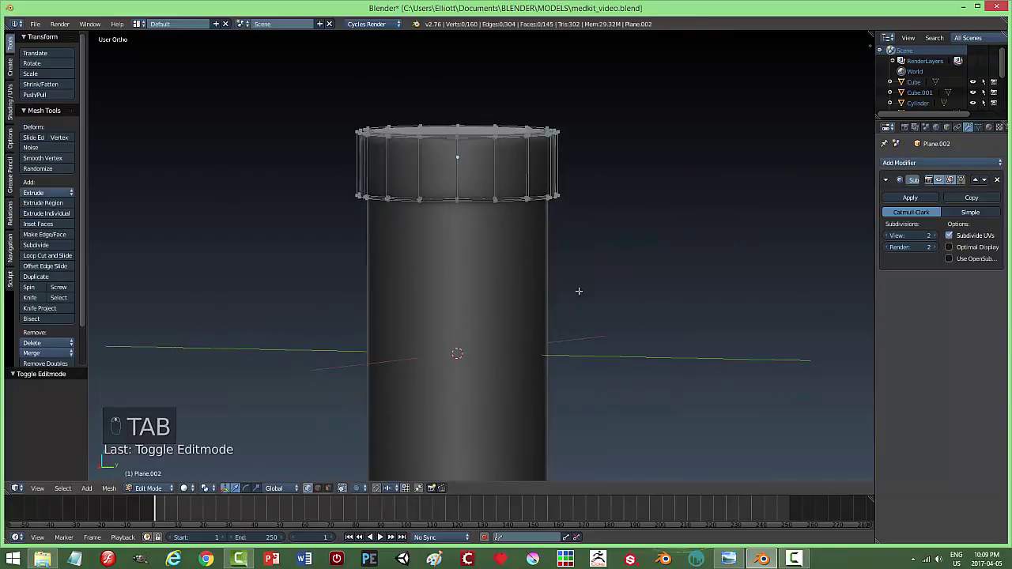
{"action": "key", "text": "ctrl+r"}
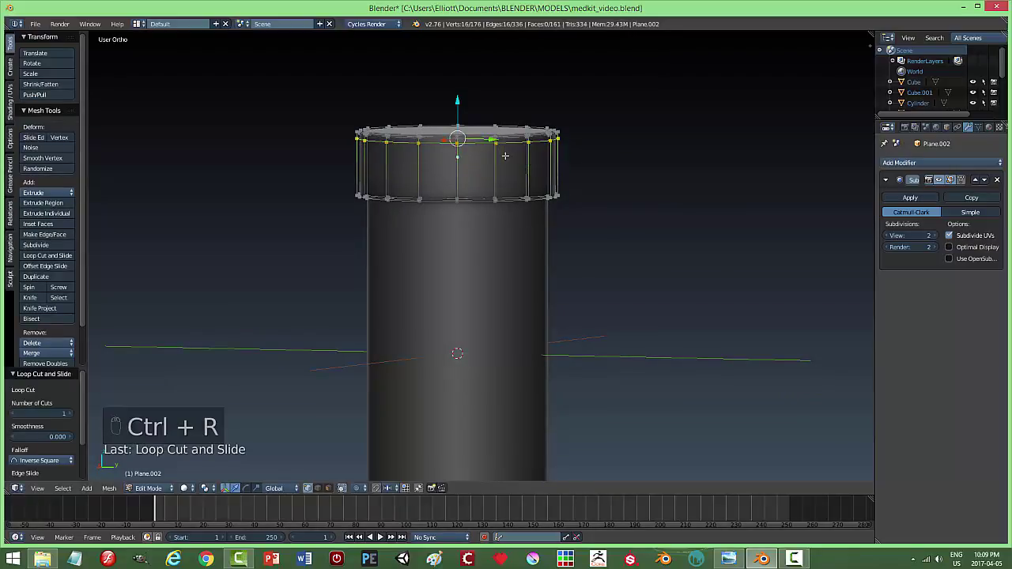
{"action": "key", "text": "ctrl+r"}
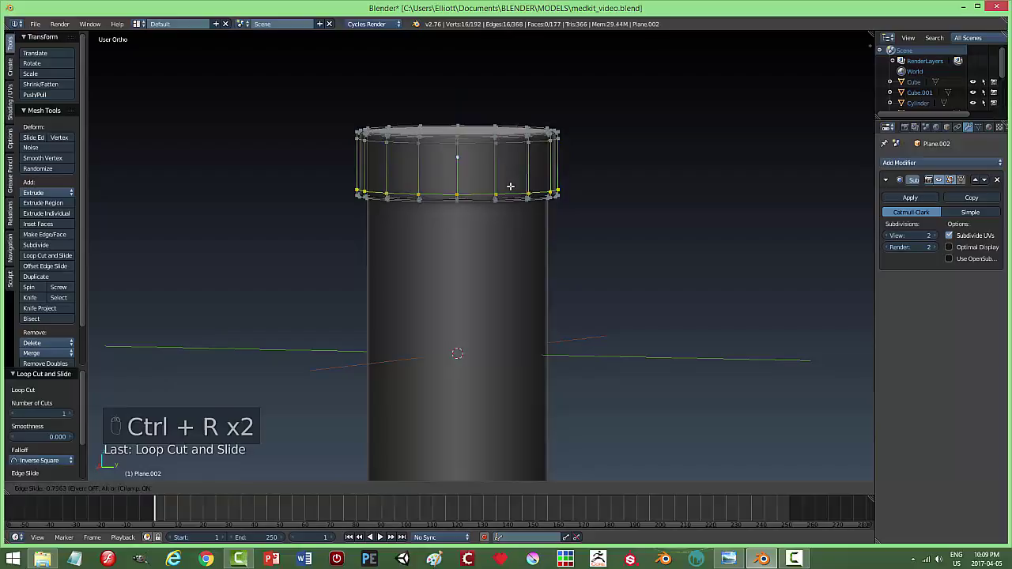
{"action": "key", "text": "a"}
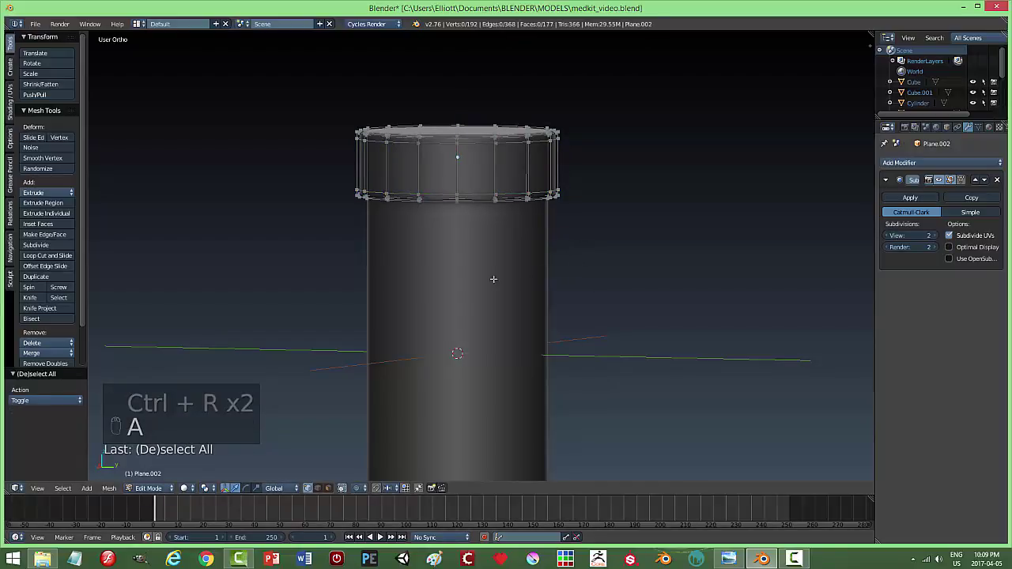
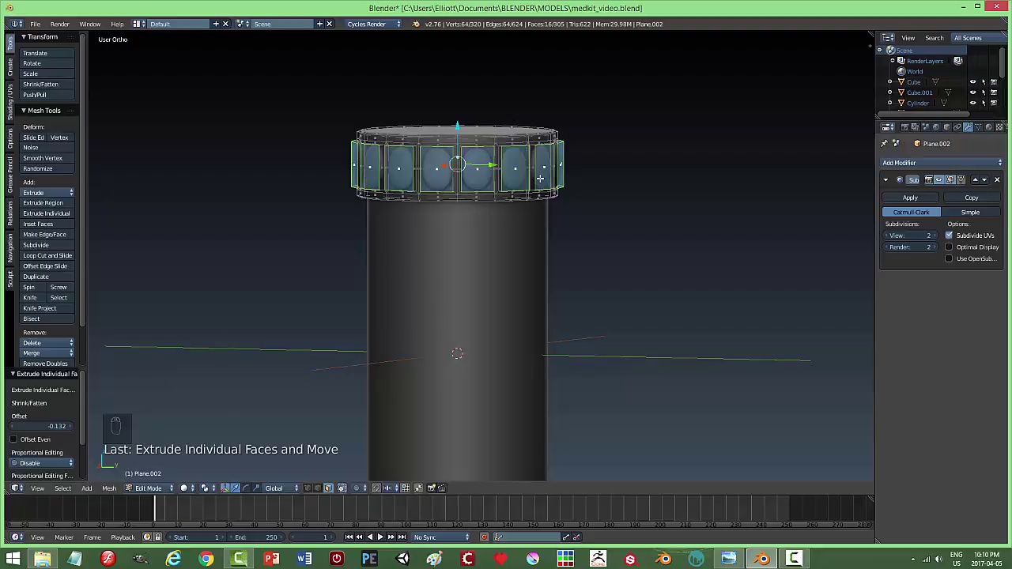
{"action": "key", "text": "ctrl+r"}
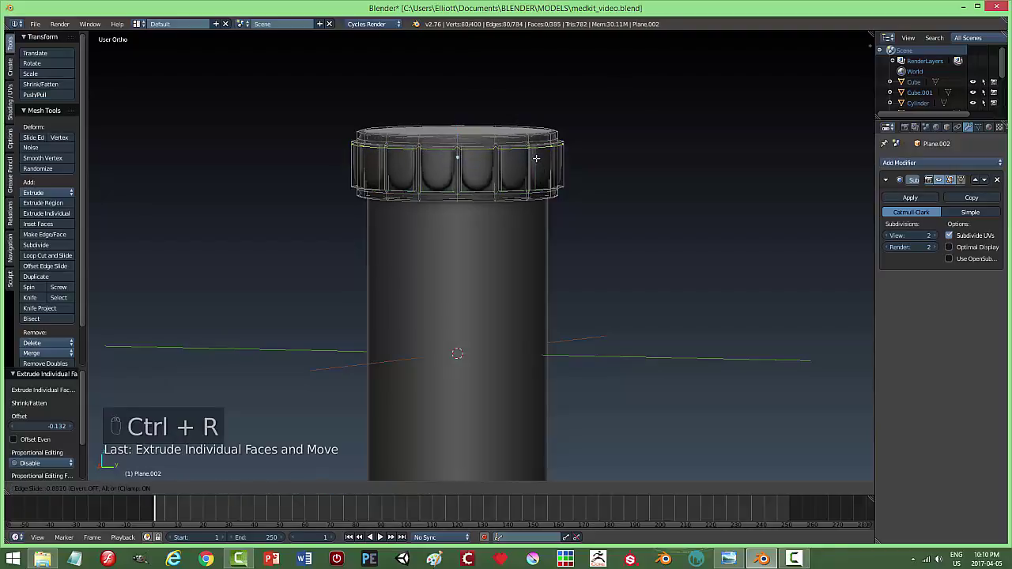
Review the gripped cap, undo the last cuts, apply its Subdivision Surface modifier and re-enter Edit Mode.
{"action": "key", "text": "ctrl+r"}
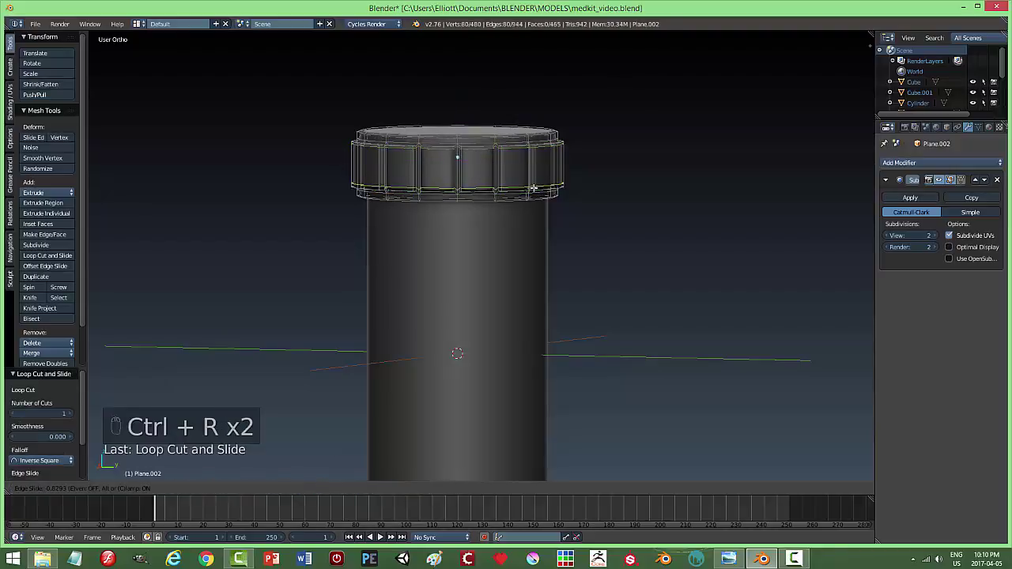
{"action": "key", "text": "a"}
{"action": "key", "text": "Tab"}
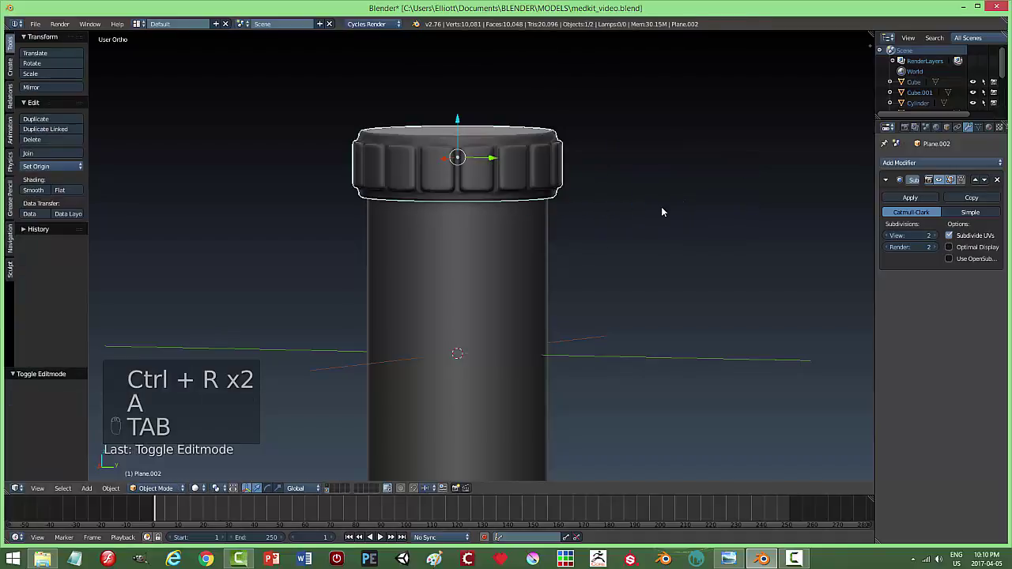
{"action": "key", "text": "a"}
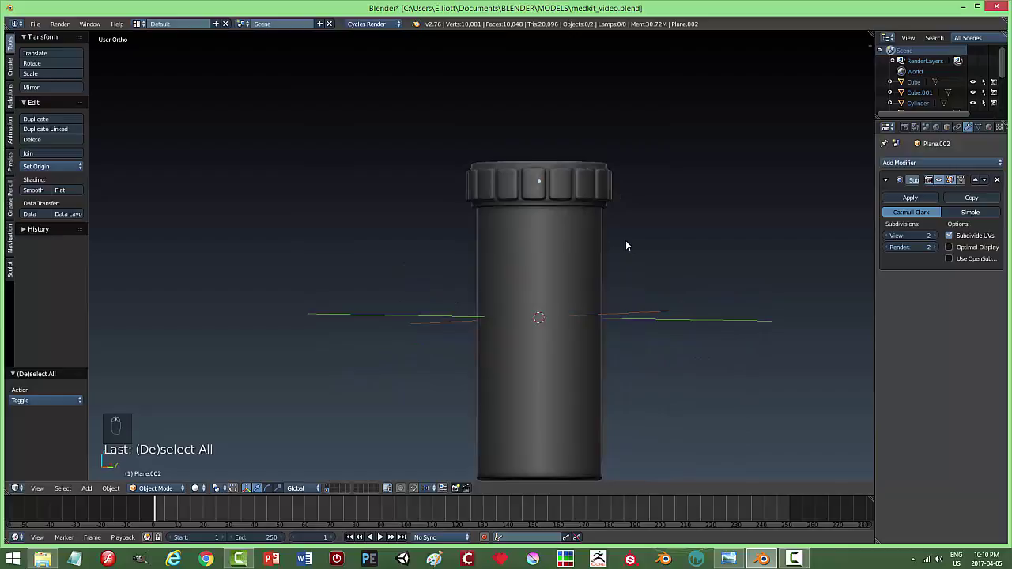
{"action": "key", "text": "ctrl+z"}
{"action": "key", "text": "ctrl+z"}
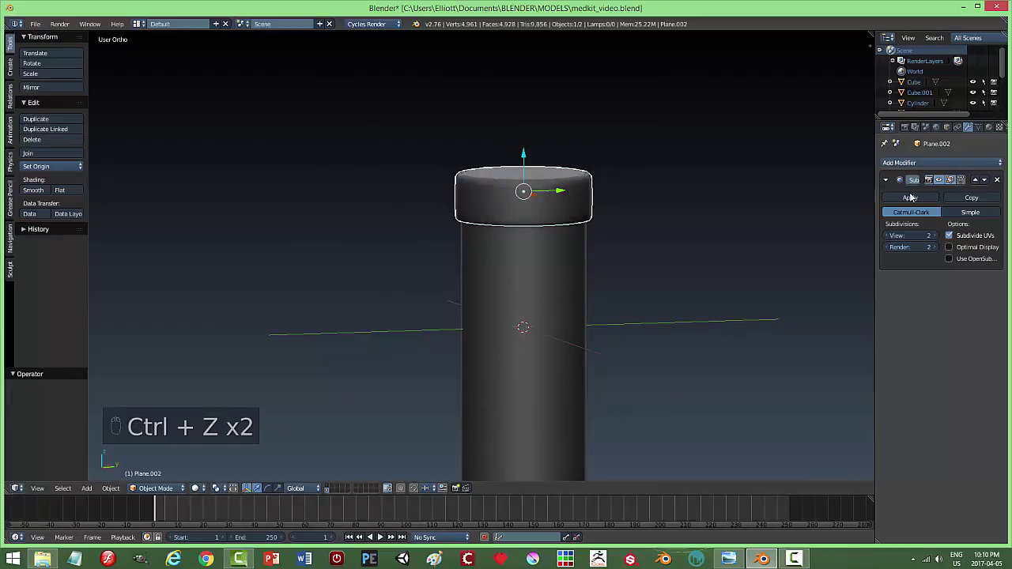
{"action": "left_click", "coordinate": [913, 201]}
{"action": "key", "text": "Tab"}
Extrude and shrink checkered cap faces into blocks, preview them, then undo back to the smooth cap.
{"action": "key", "text": "ctrl+Tab"}
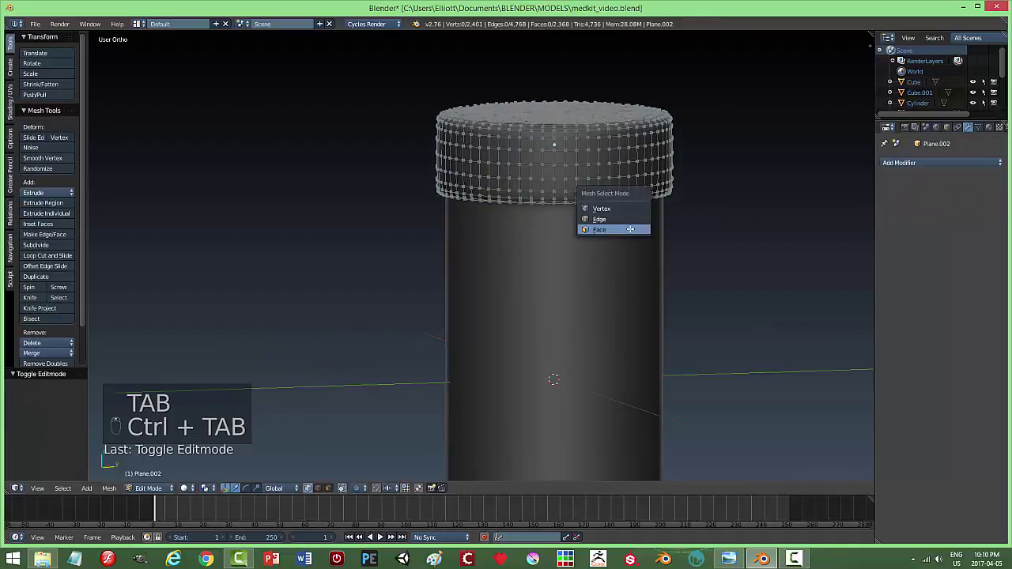
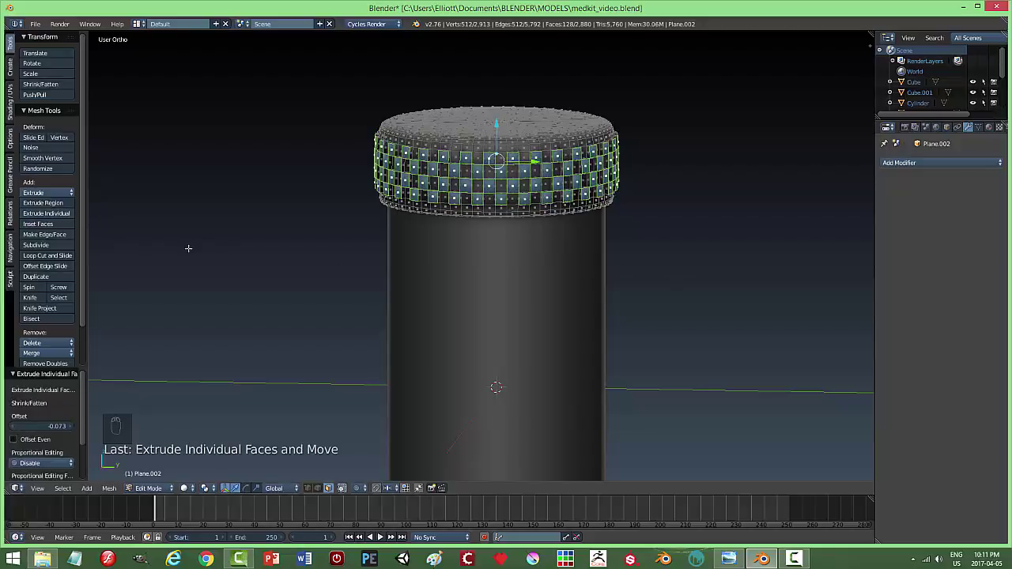
{"action": "key", "text": "ctrl+b"}
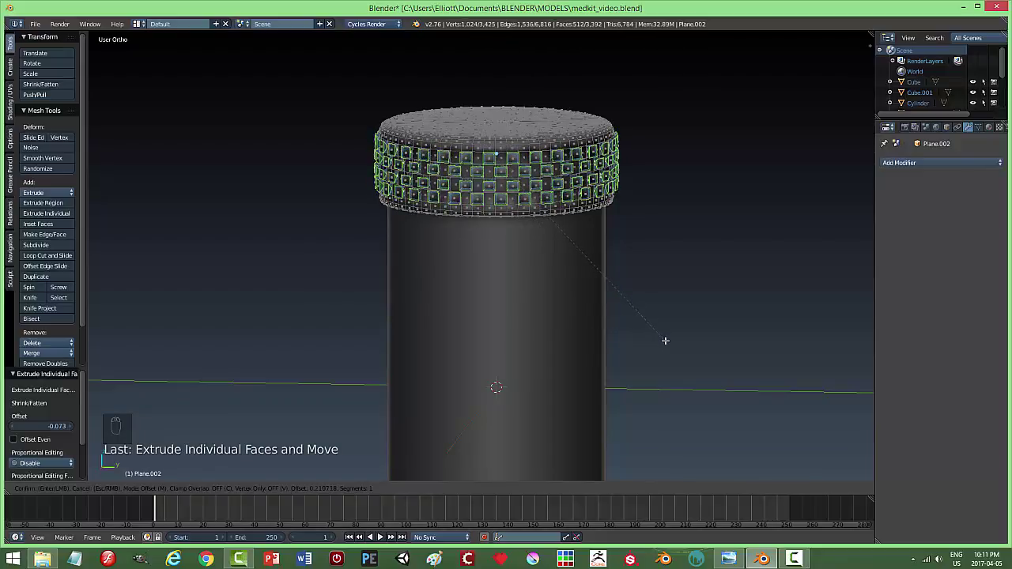
{"action": "key", "text": "a"}
{"action": "key", "text": "Tab"}
{"action": "key", "text": "a"}
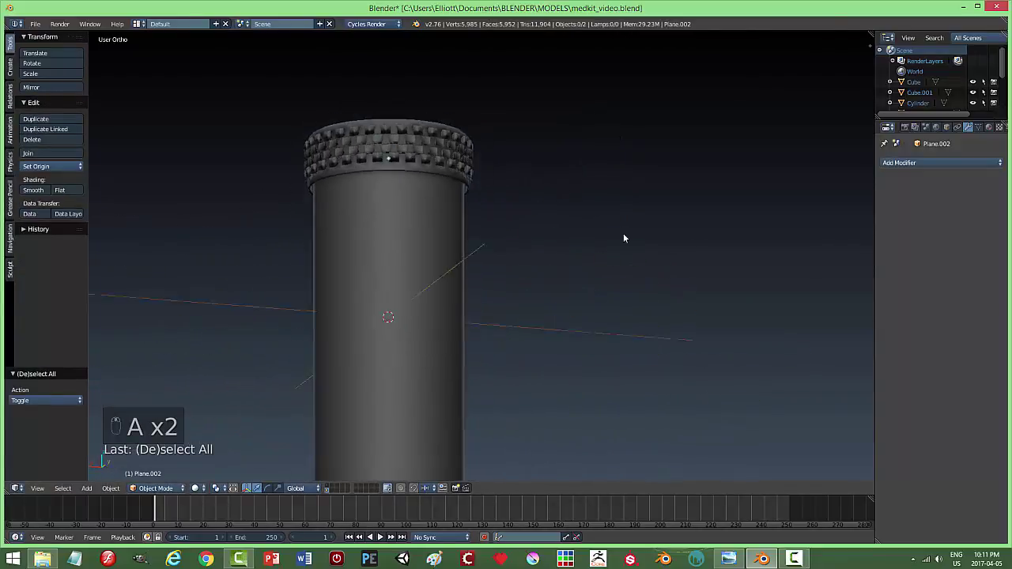
{"action": "key", "text": "ctrl+z"}
{"action": "key", "text": "ctrl+z"}
Subdivide the cap's side faces, inset each individually and push them inward into vertical grooves.
{"action": "key", "text": "ctrl+z"}
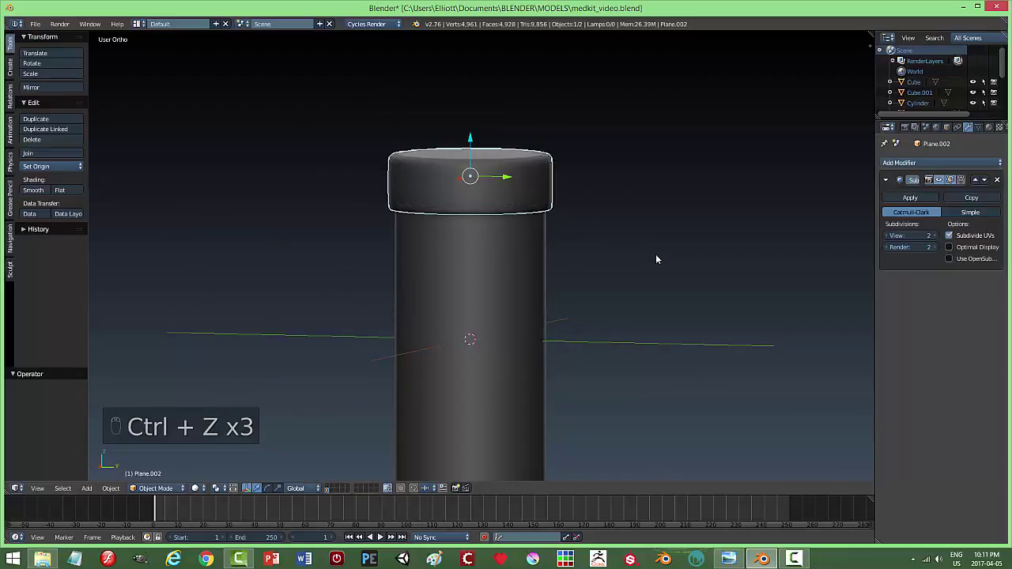
{"action": "key", "text": "Tab"}
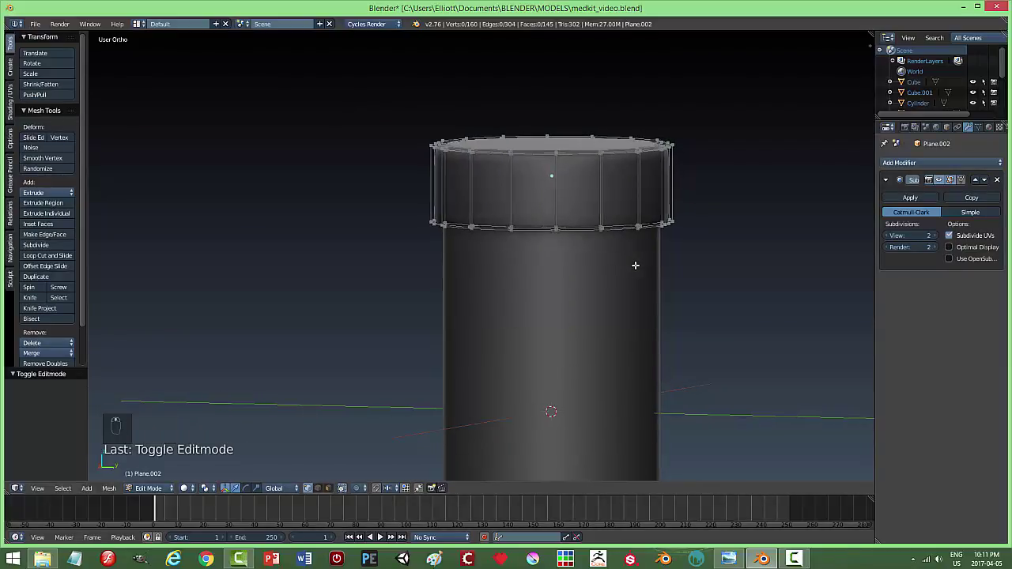
{"action": "key", "text": "ctrl+Tab"}
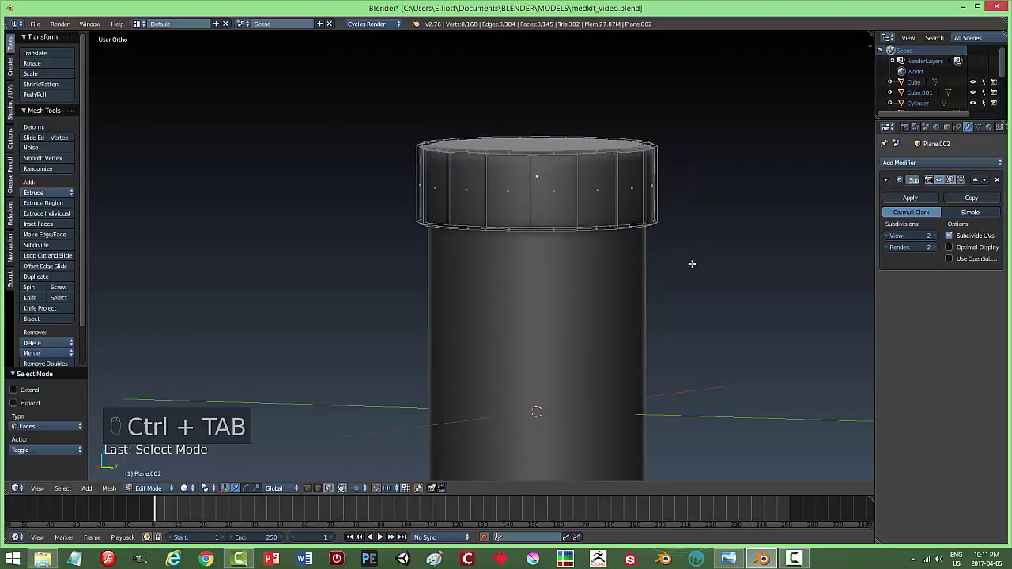
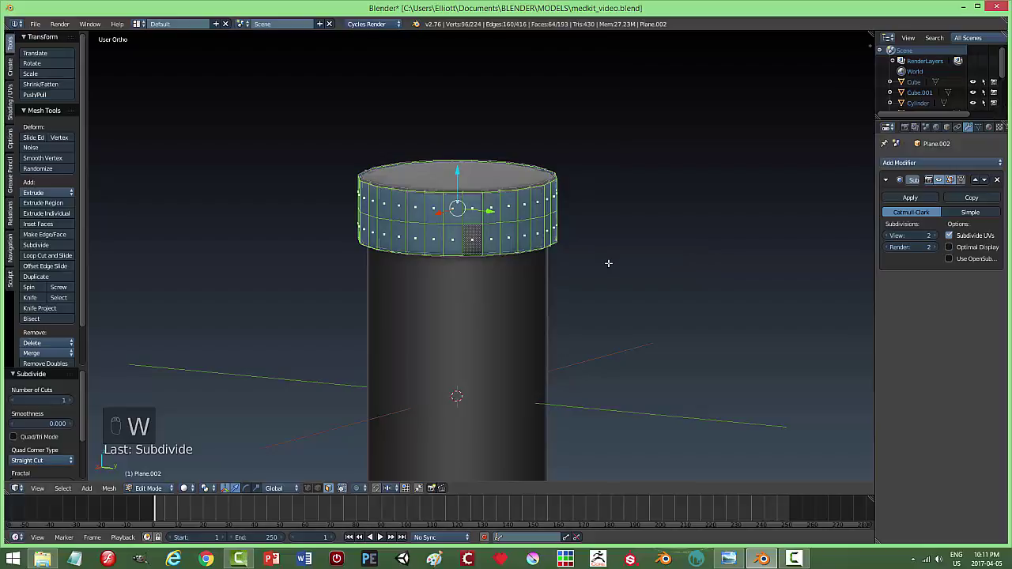
{"action": "key", "text": "i"}
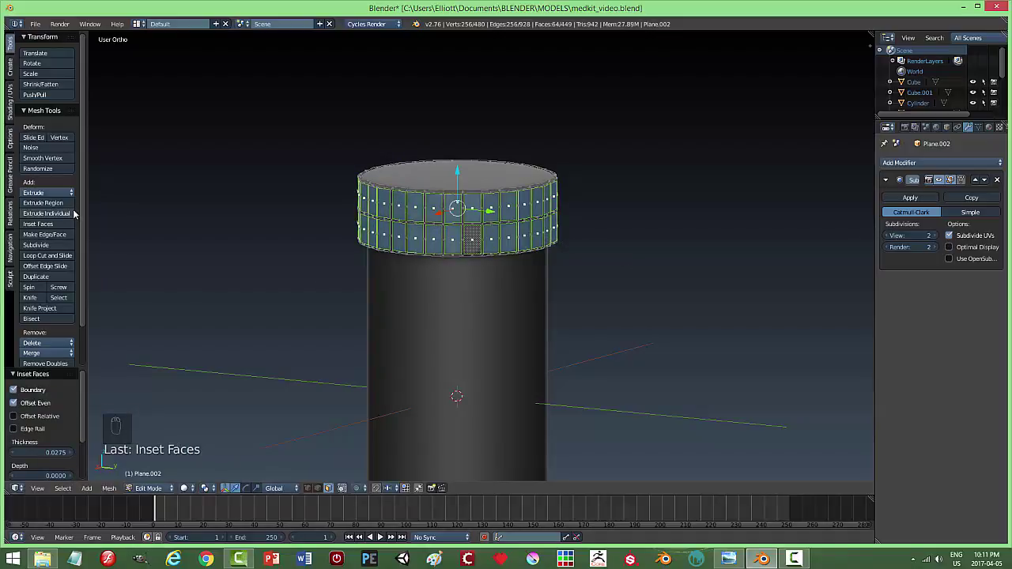
{"action": "left_click_drag", "start_coordinate": [75, 215], "coordinate": [77, 218]}
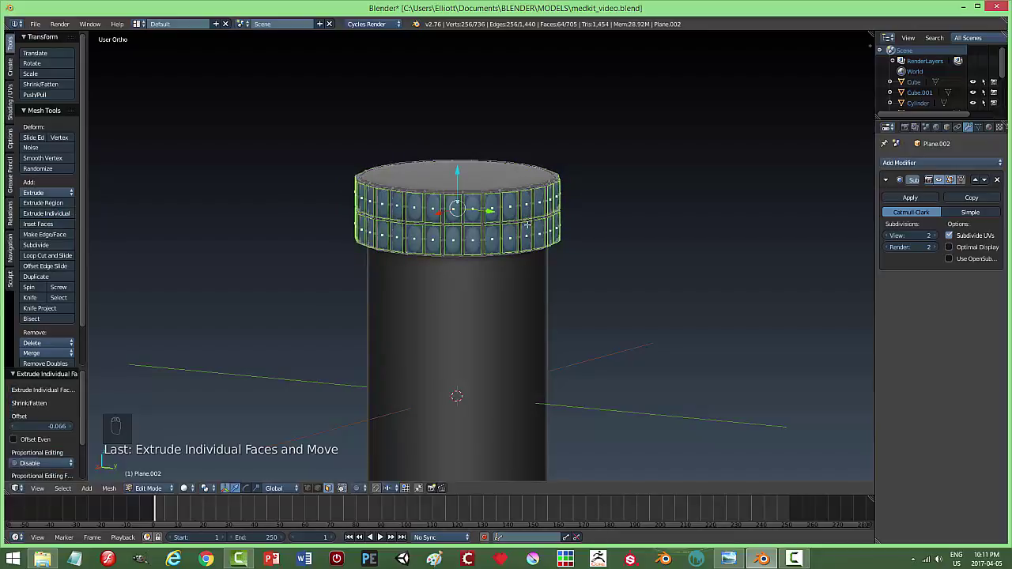
{"action": "key", "text": "ctrl+r"}
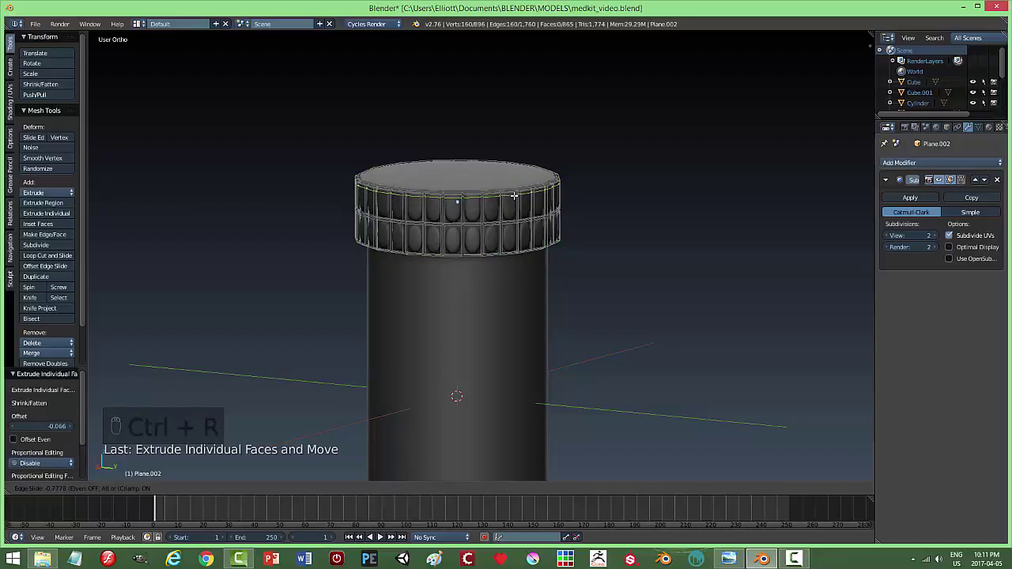
Add supporting loop cuts above and below the grooves, then view the finished cap in Object Mode.
{"action": "key", "text": "ctrl+r"}
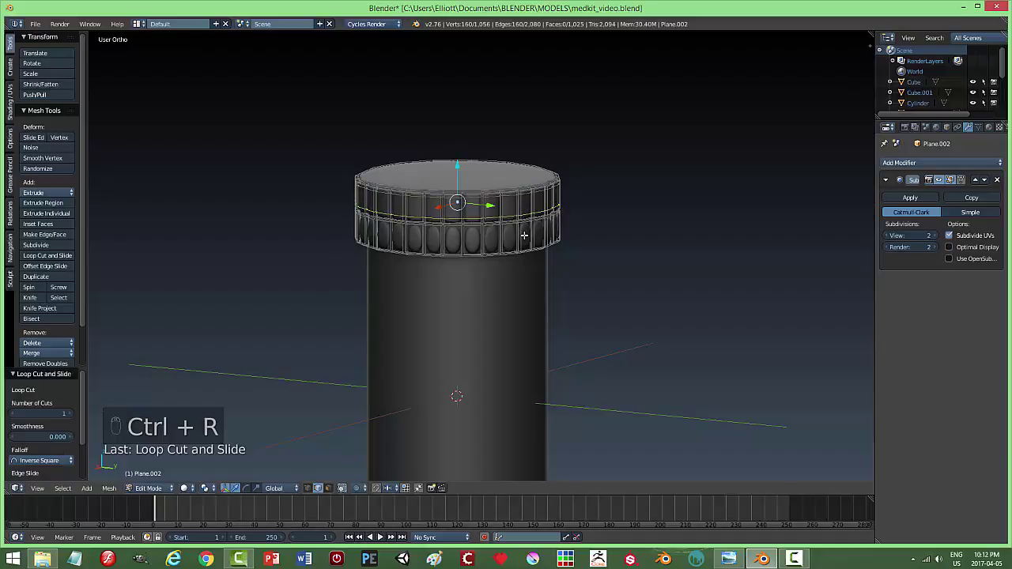
{"action": "key", "text": "ctrl+r"}
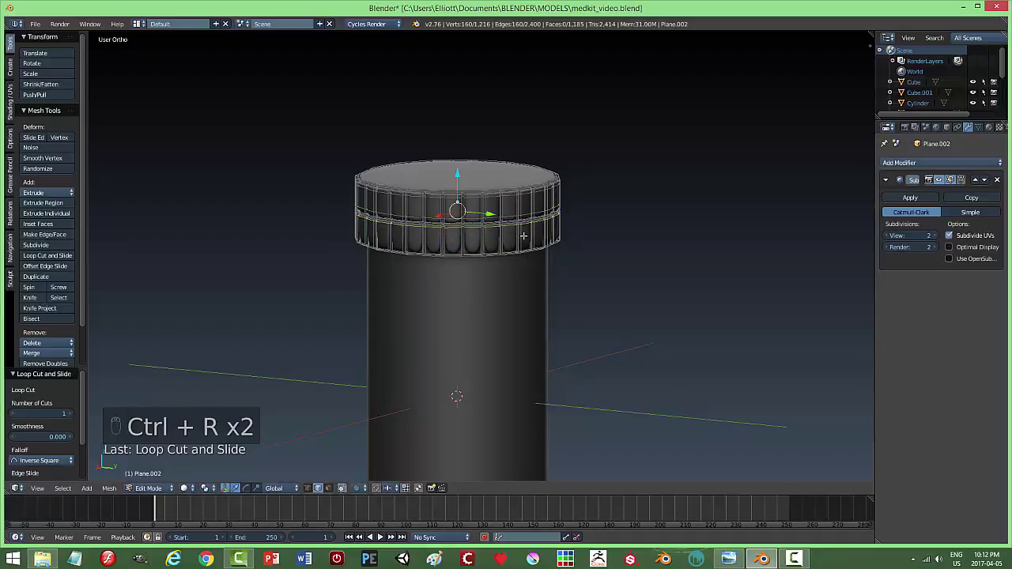
{"action": "key", "text": "ctrl+r"}
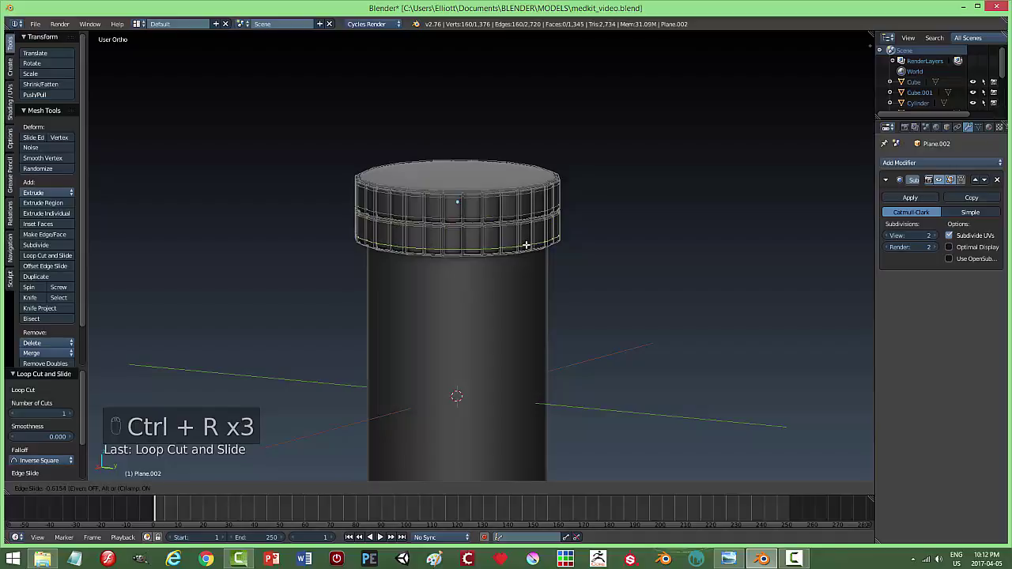
{"action": "key", "text": "a"}
{"action": "key", "text": "Tab"}
{"action": "key", "text": "Tab"}
{"action": "key", "text": "a"}
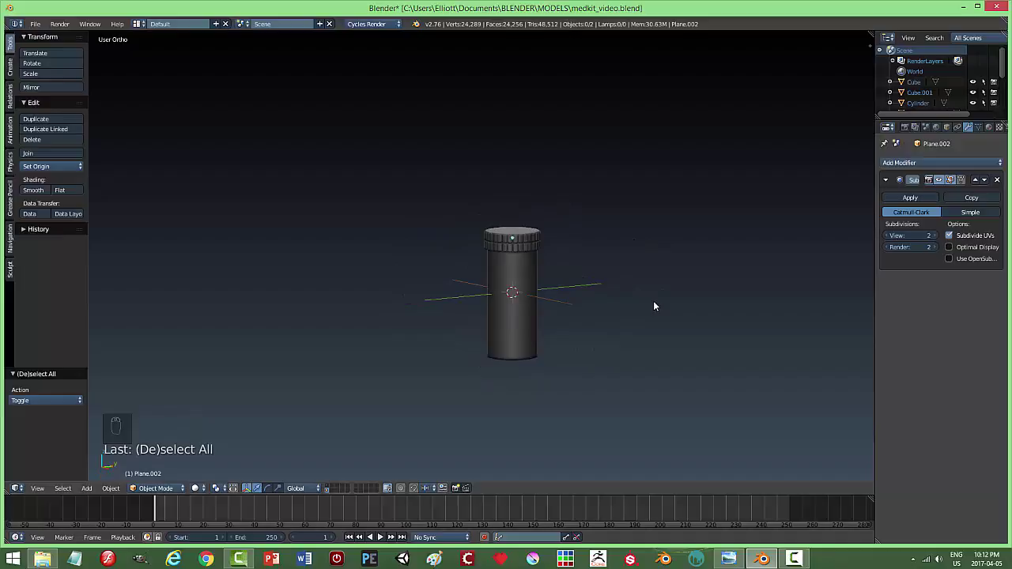
Scale the bottle body shorter along Z, then move both bottle pieces to another layer.
{"action": "left_click_drag", "start_coordinate": [555, 290], "coordinate": [686, 312]}
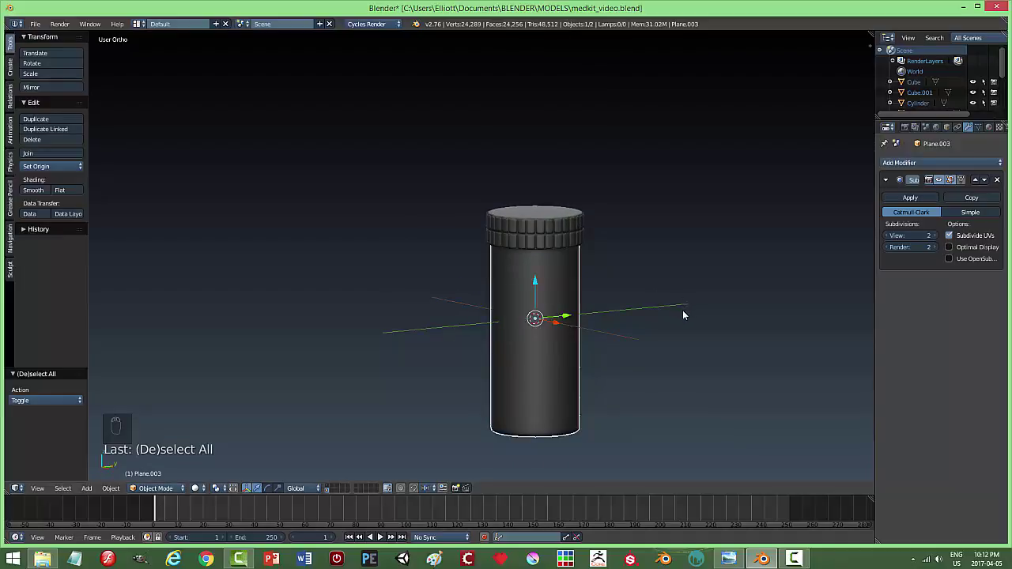
{"action": "key", "text": "s"}
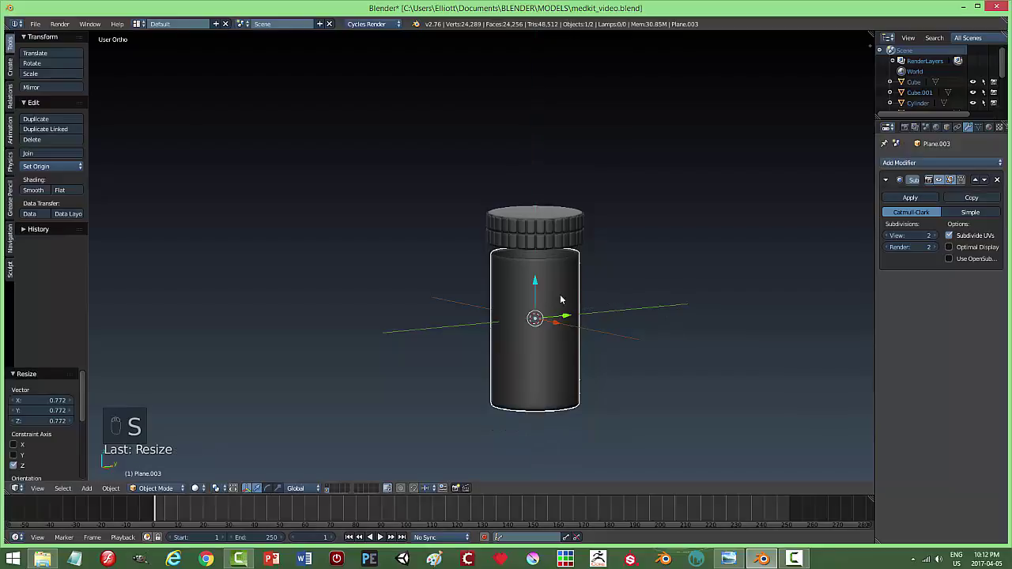
{"action": "left_click_drag", "start_coordinate": [538, 280], "coordinate": [697, 282]}
{"action": "key", "text": "a"}
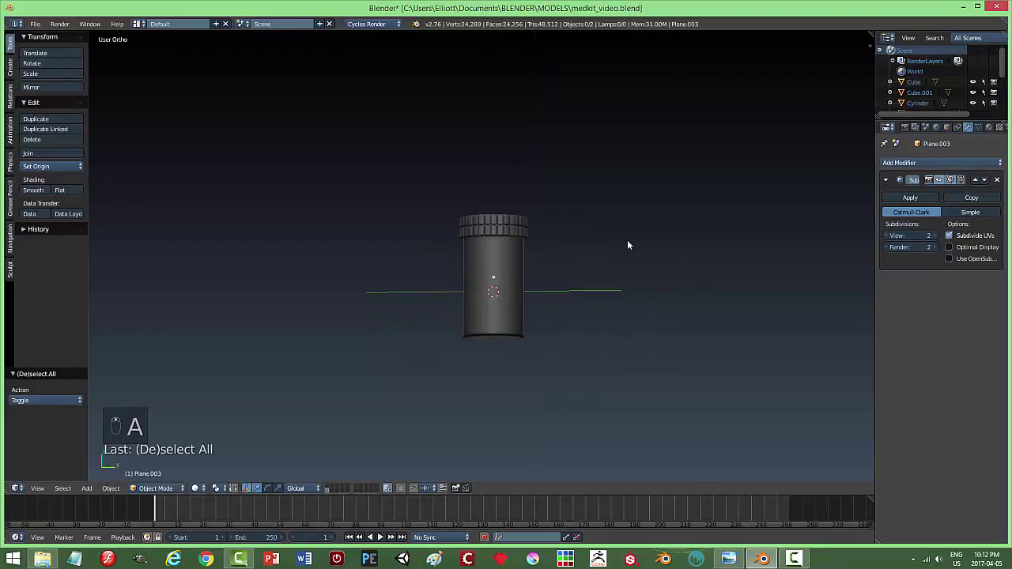
{"action": "left_click_drag", "start_coordinate": [510, 226], "coordinate": [749, 282]}
{"action": "key", "text": "m"}
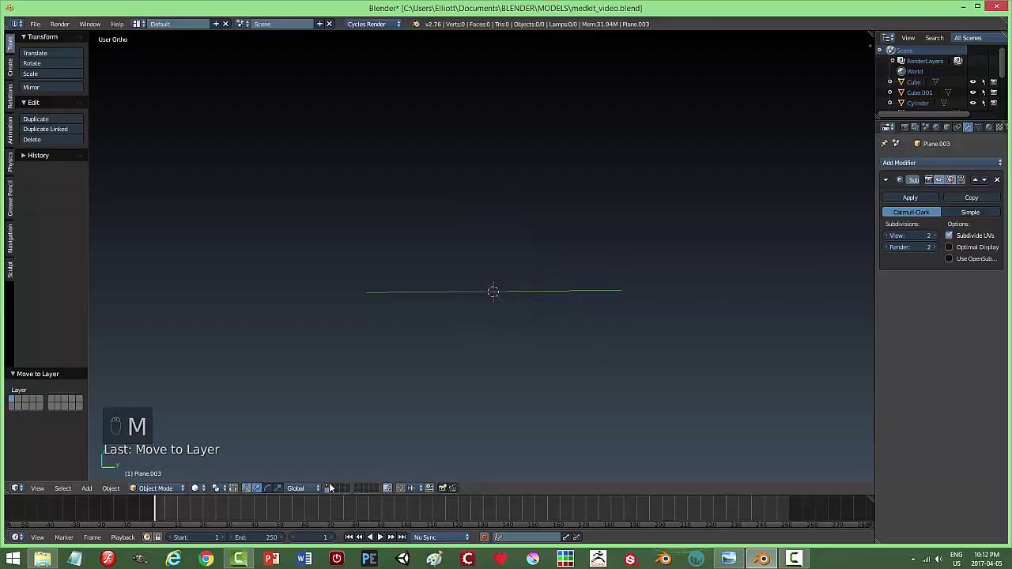
Switch to the medkit's layer, frame the bottle and move it down into the open box.
{"action": "left_click_drag", "start_coordinate": [332, 489], "coordinate": [695, 343]}
{"action": "key", "text": "s"}
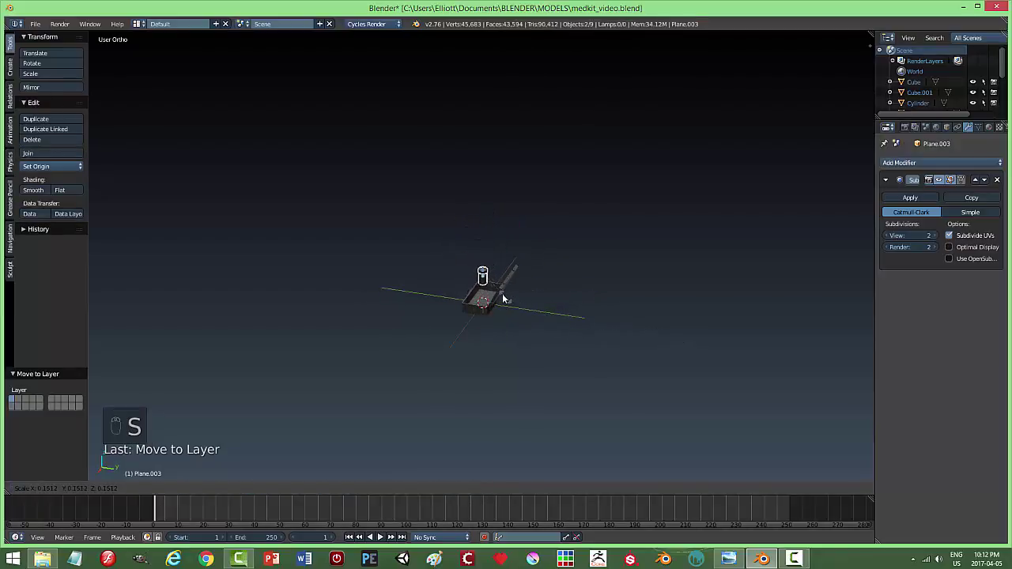
{"action": "key", "text": "KP_Decimal"}
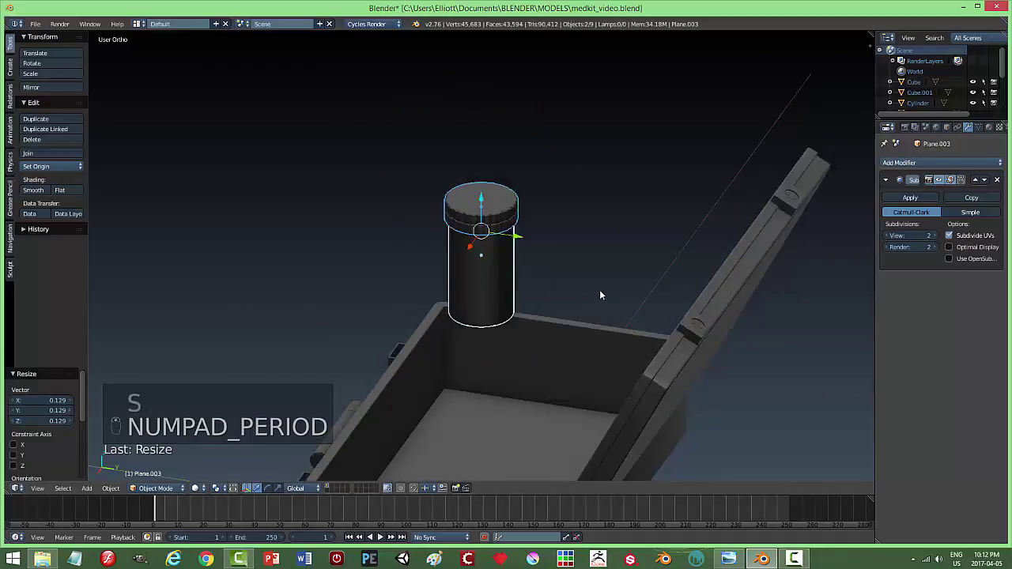
{"action": "left_click_drag", "start_coordinate": [481, 218], "coordinate": [478, 348]}
{"action": "middle_click", "coordinate": [566, 350]}
{"action": "key", "text": "s"}
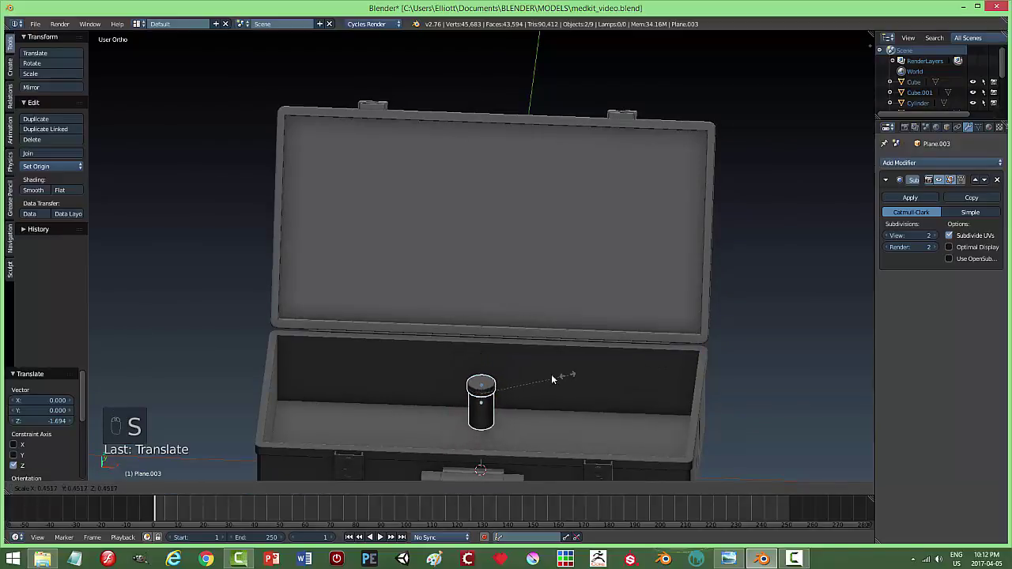
{"action": "left_click", "coordinate": [486, 370]}
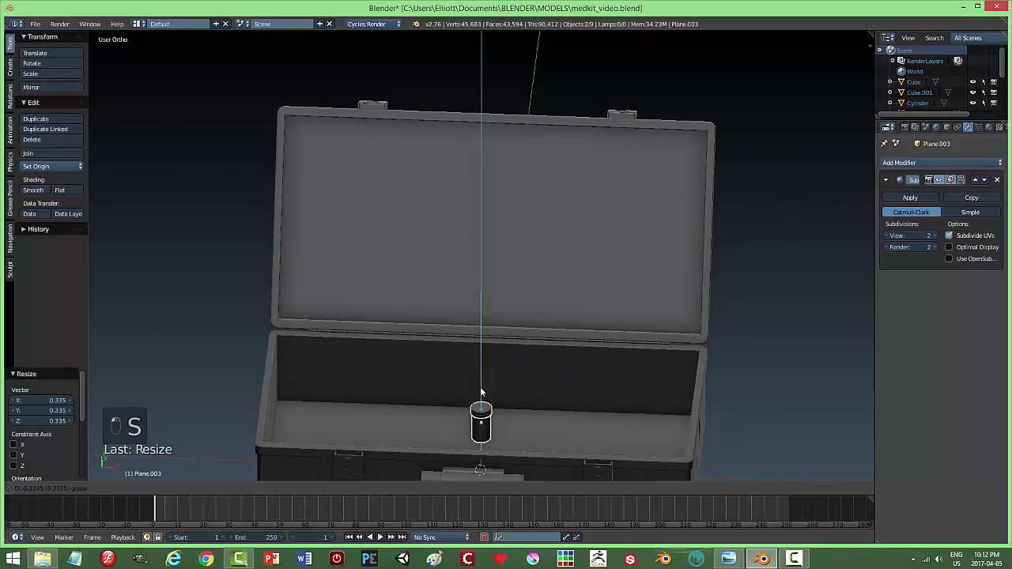
Lower the bottle onto the box floor and slide it toward the inner wall, checking from several angles.
{"action": "left_click_drag", "start_coordinate": [575, 398], "coordinate": [623, 399]}
{"action": "key", "text": "s"}
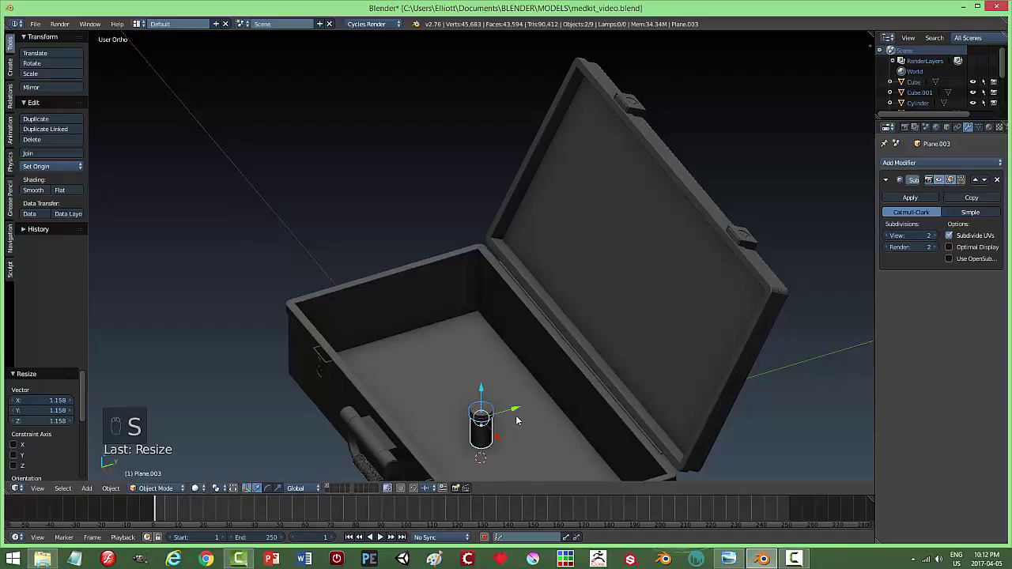
{"action": "left_click_drag", "start_coordinate": [526, 406], "coordinate": [669, 396]}
{"action": "middle_click", "coordinate": [669, 396]}
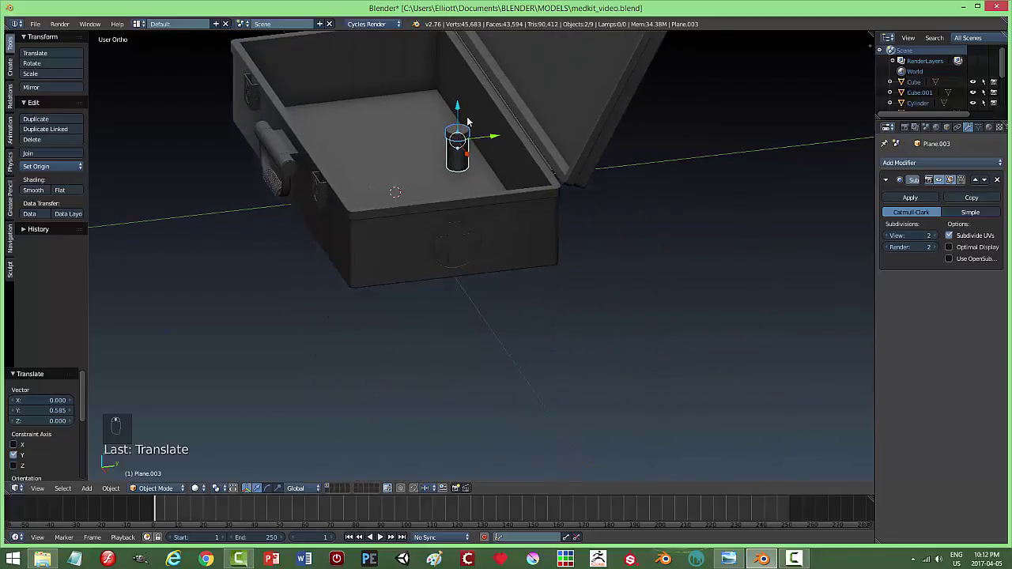
{"action": "left_click_drag", "start_coordinate": [450, 57], "coordinate": [449, 73]}
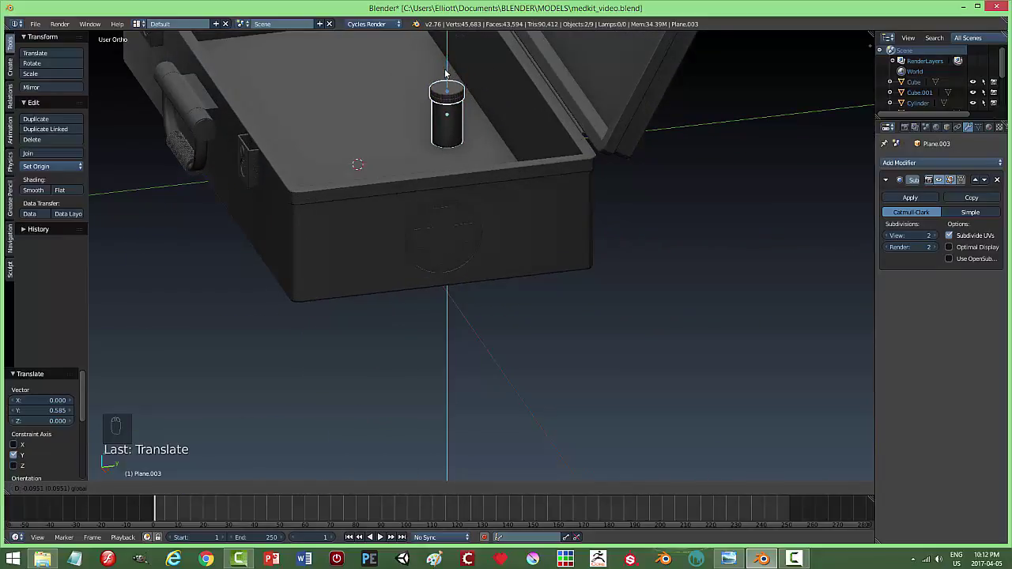
{"action": "key", "text": "a"}
{"action": "left_click_drag", "start_coordinate": [490, 139], "coordinate": [566, 162]}
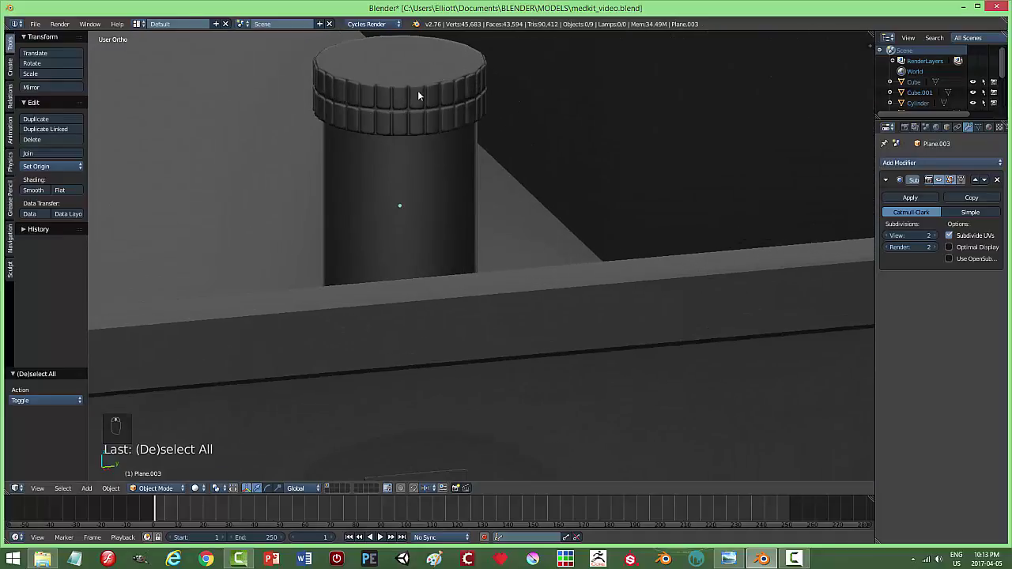
{"action": "left_click_drag", "start_coordinate": [422, 92], "coordinate": [491, 126]}
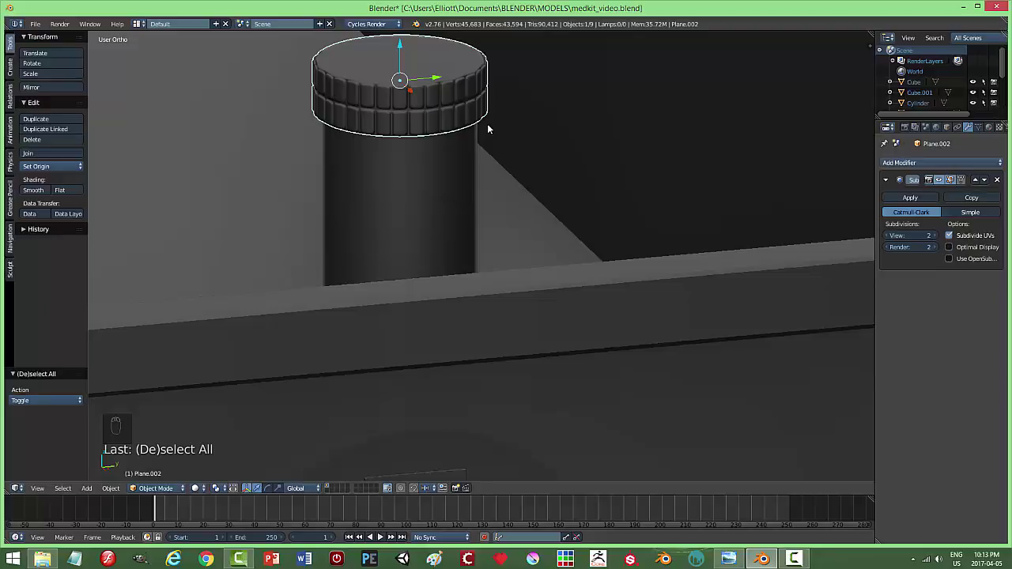
{"action": "key", "text": "m"}
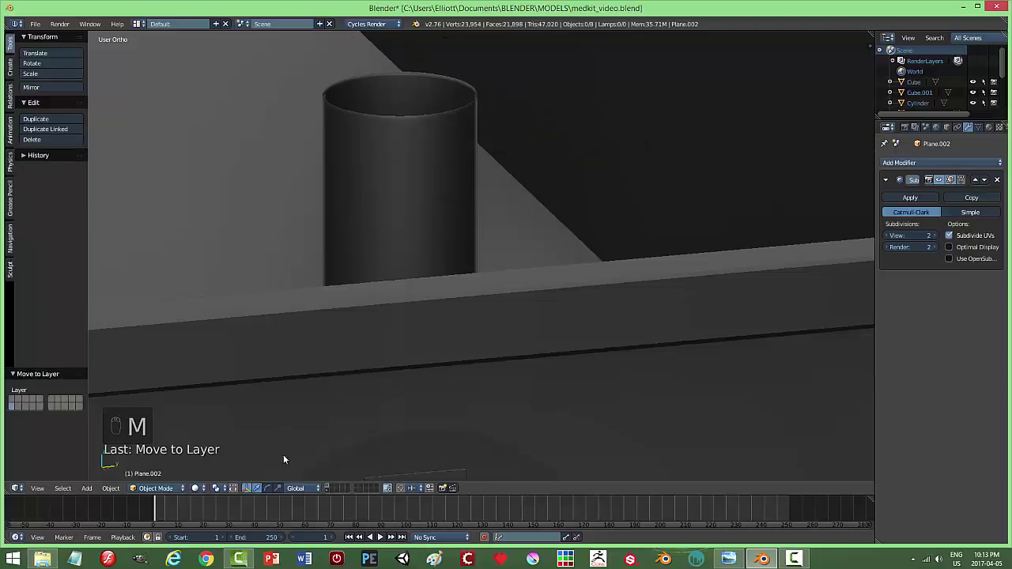
{"action": "left_click_drag", "start_coordinate": [328, 491], "coordinate": [487, 244]}
{"action": "key", "text": "KP_1"}
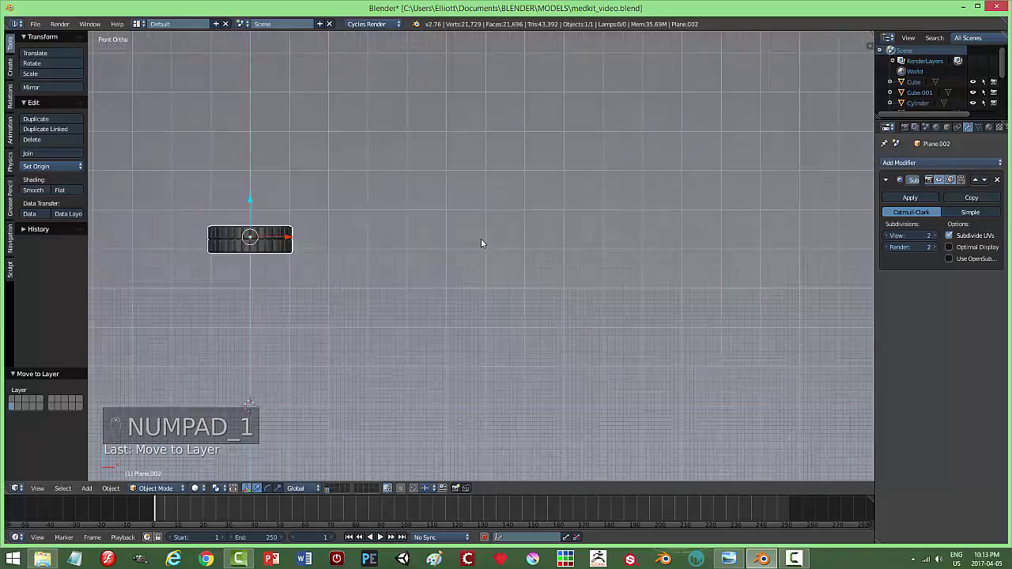
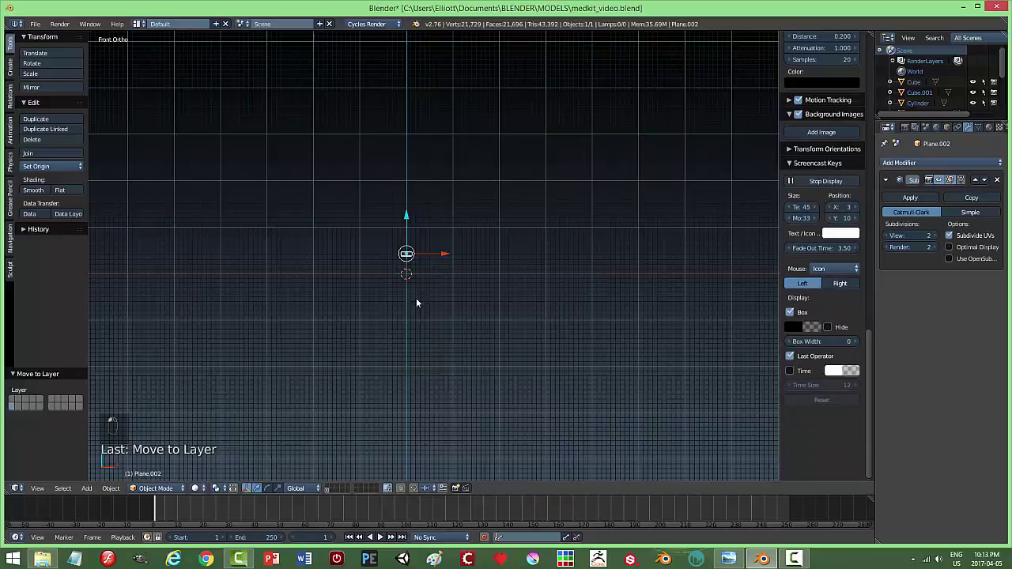
{"action": "key", "text": "KP_1"}
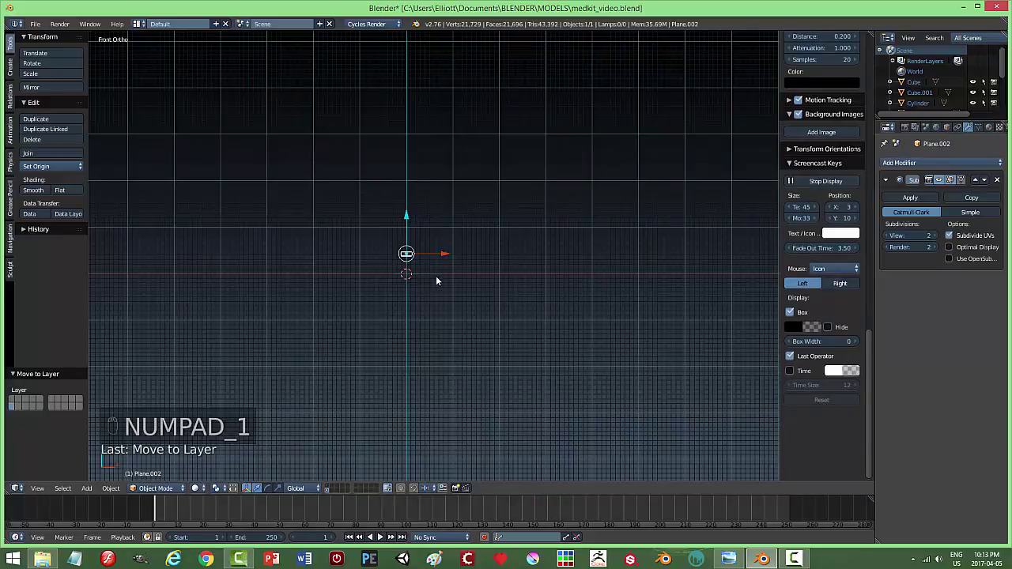
In X-ray Edit Mode, select the cap's lower-half vertices and delete them.
{"action": "key", "text": "n"}
{"action": "key", "text": "KP_Decimal"}
{"action": "key", "text": "Tab"}
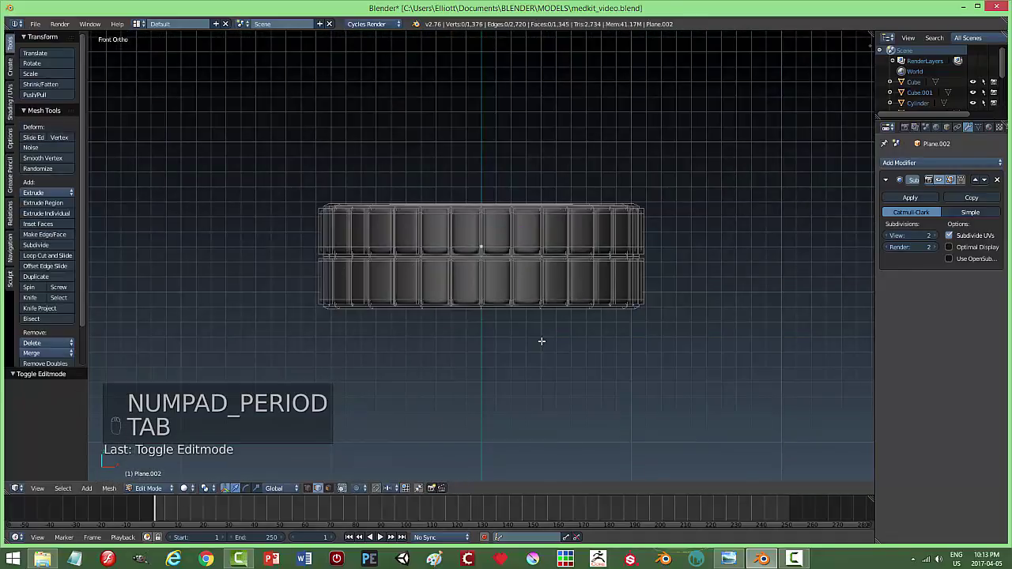
{"action": "key", "text": "ctrl+Tab"}
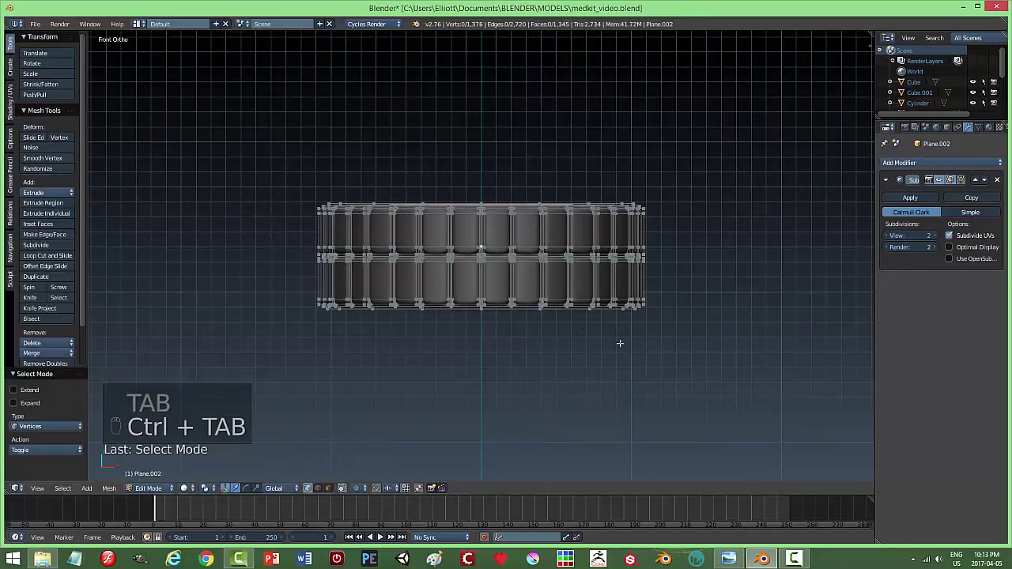
{"action": "key", "text": "z"}
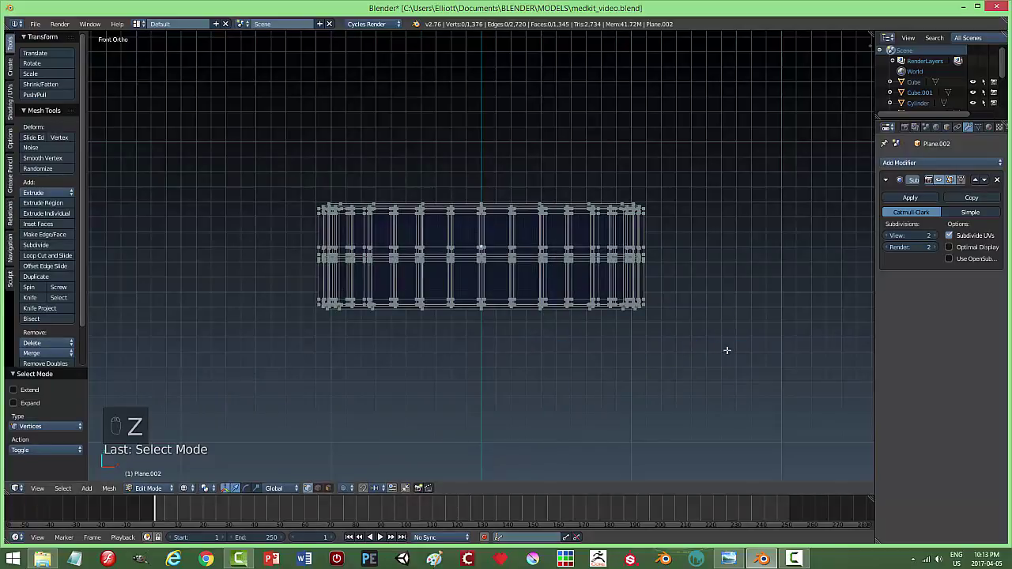
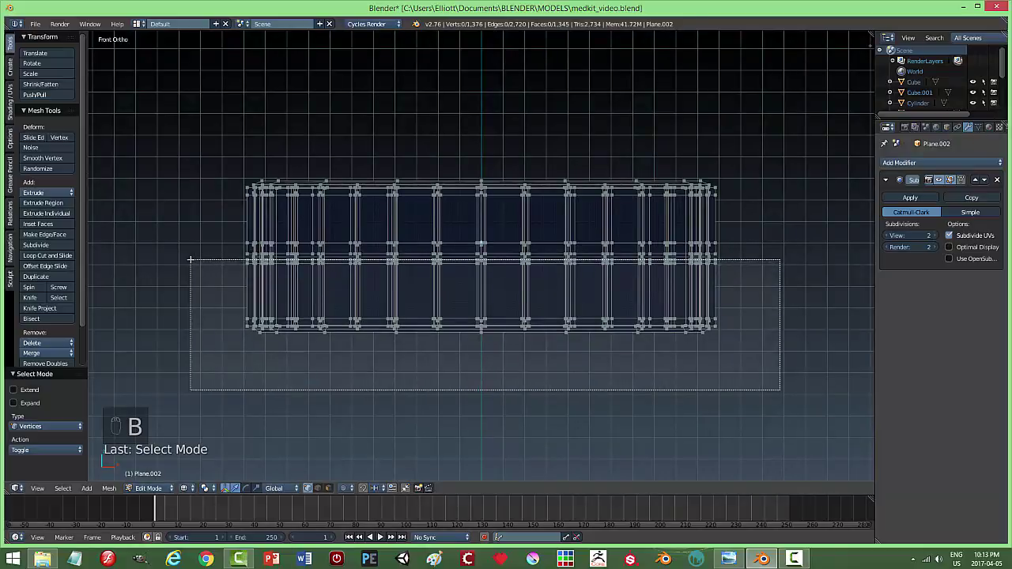
{"action": "key", "text": "x"}
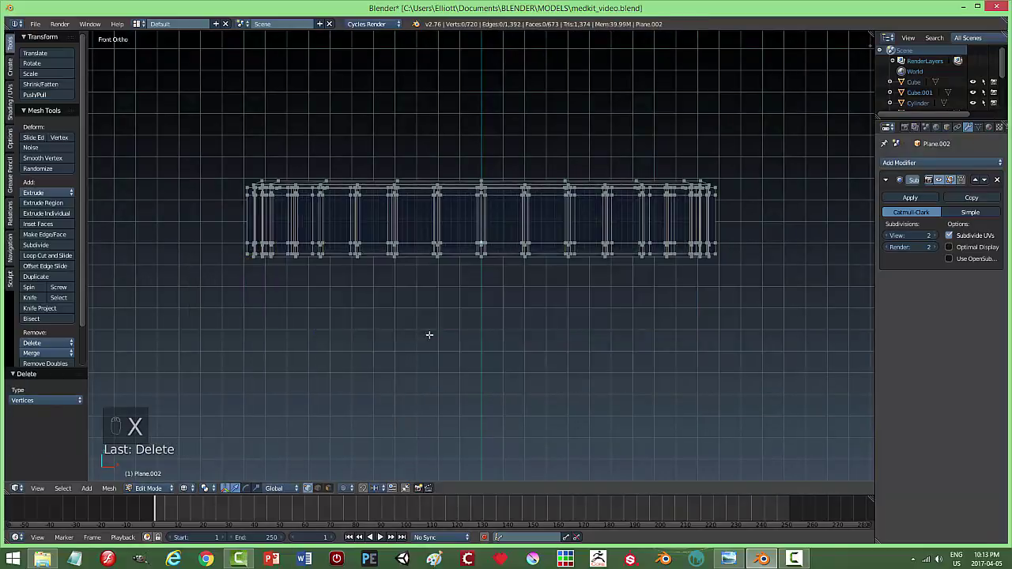
Stretch the ribbed cap taller along Z and begin editing its mesh in edge-select mode.
{"action": "key", "text": "z"}
{"action": "key", "text": "Tab"}
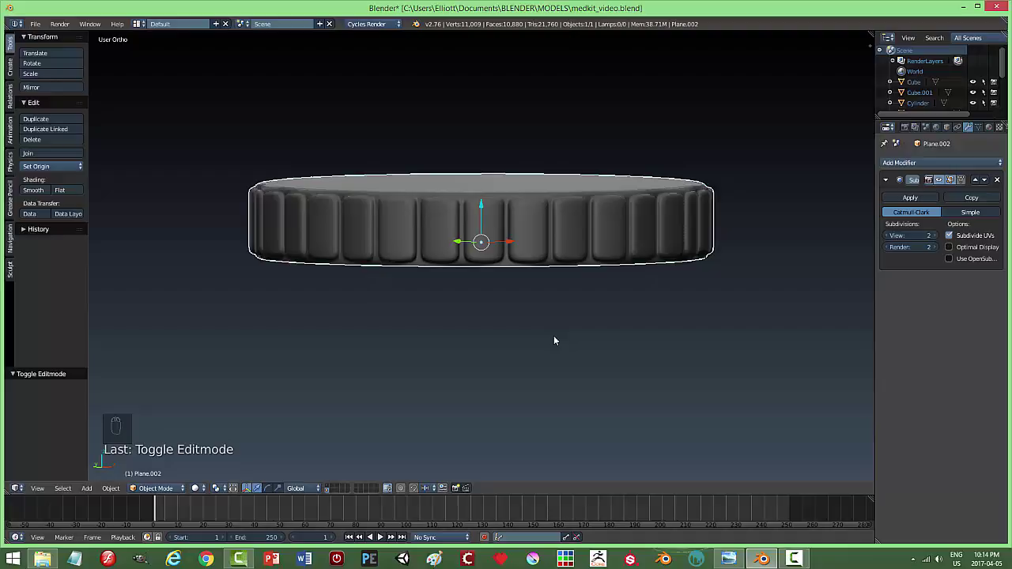
{"action": "key", "text": "s"}
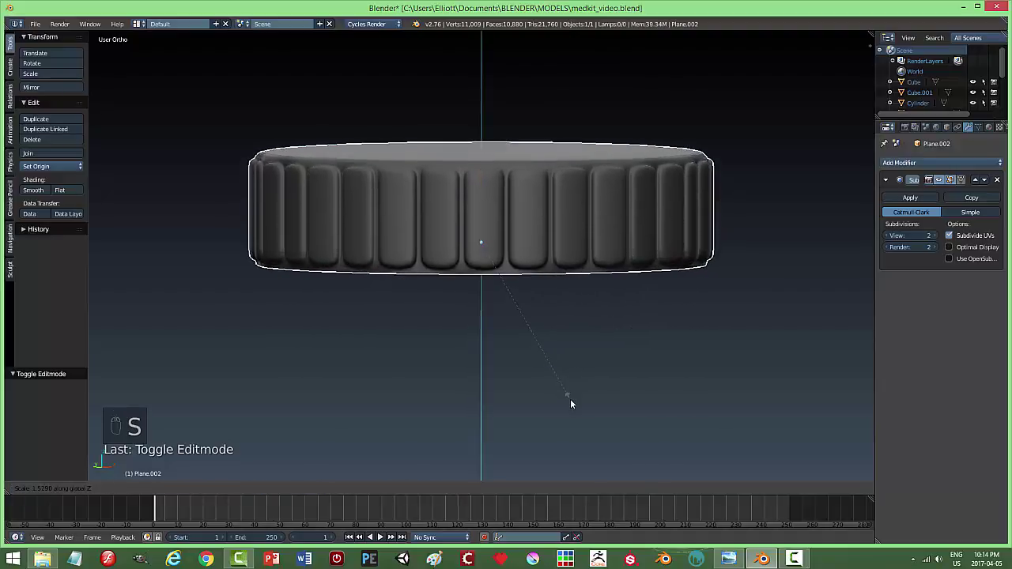
{"action": "key", "text": "Tab"}
{"action": "key", "text": "ctrl+Tab"}
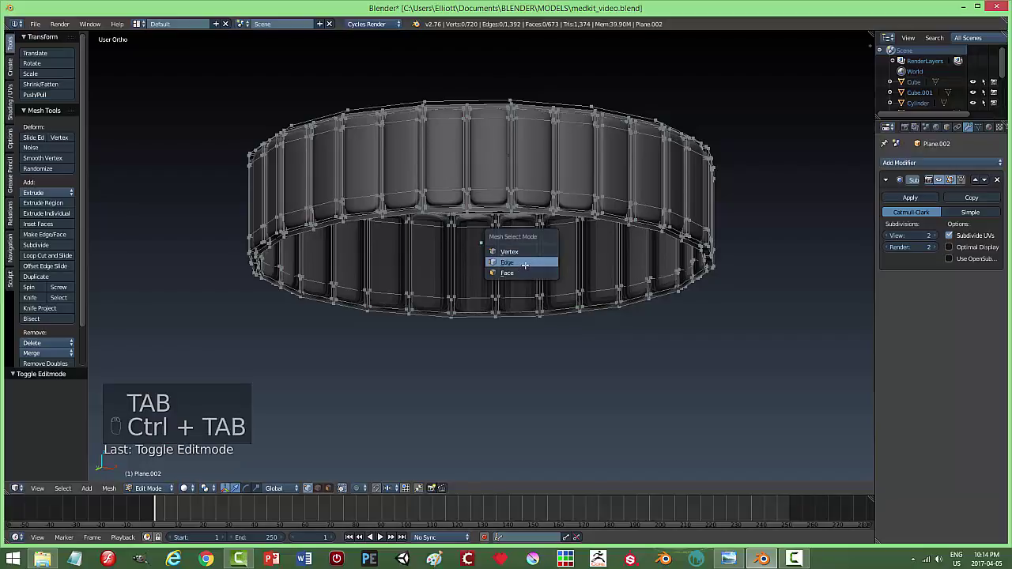
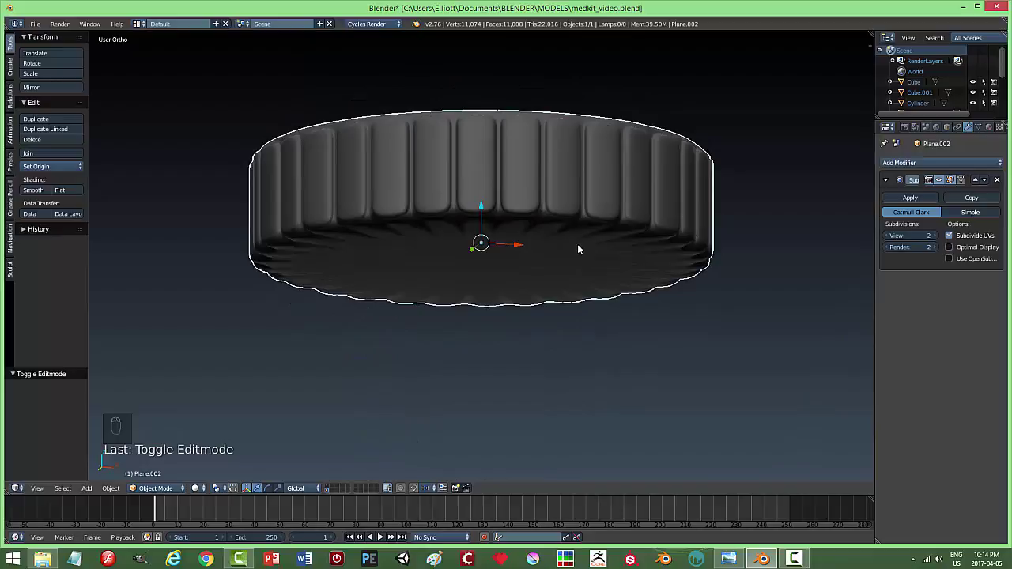
{"action": "key", "text": "ctrl+z"}
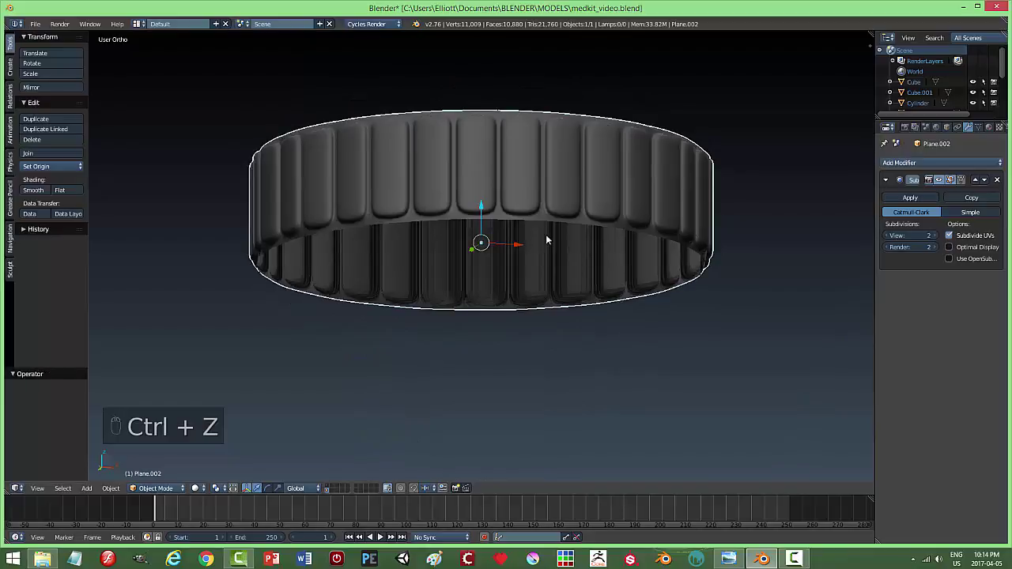
{"action": "key", "text": "Tab"}
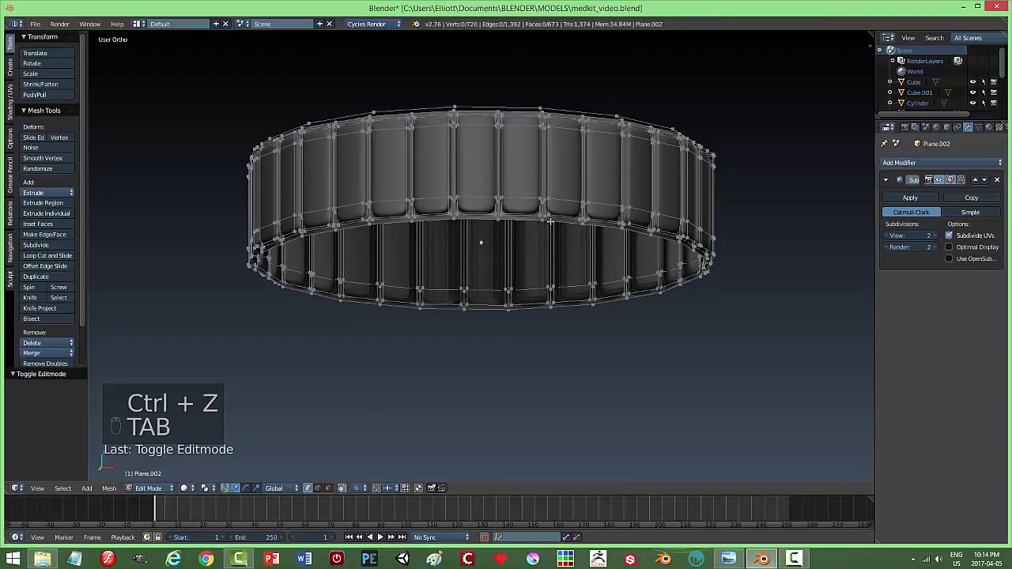
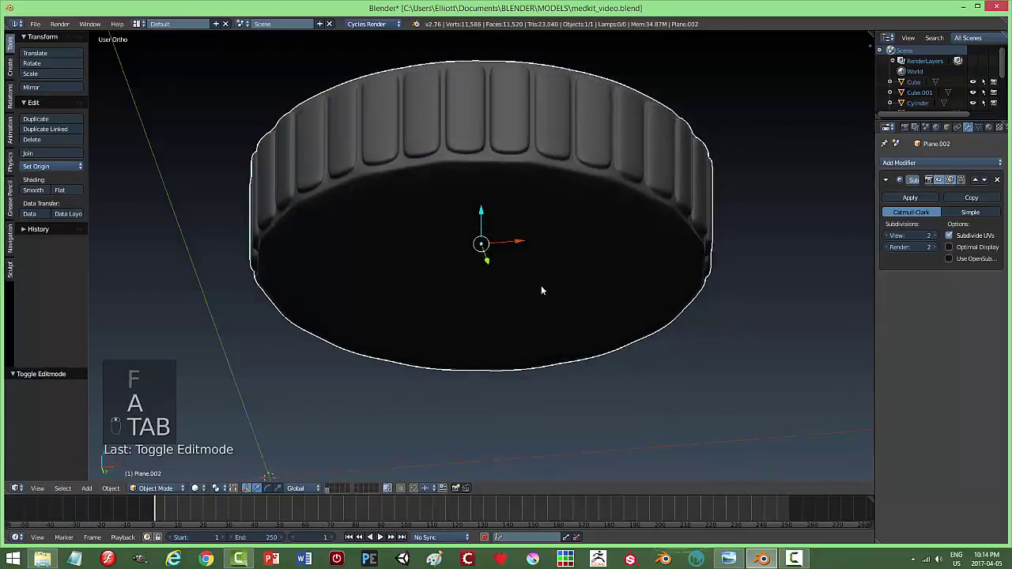
Extrude the cap's bottom edge loop inward to close its underside, then call up the layer move.
{"action": "key", "text": "Tab"}
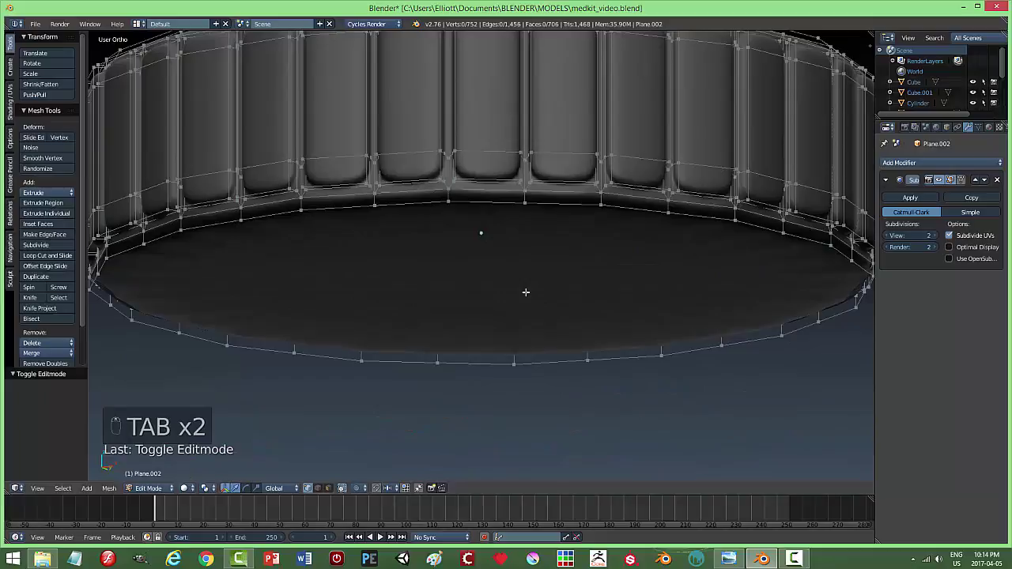
{"action": "key", "text": "ctrl+r"}
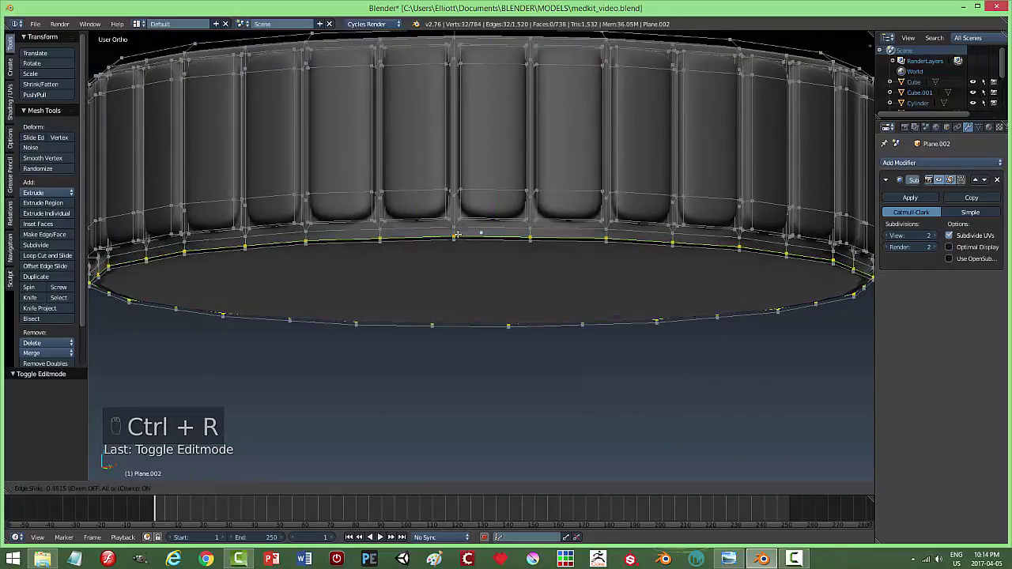
{"action": "key", "text": "a"}
{"action": "key", "text": "Tab"}
{"action": "key", "text": "a"}
{"action": "left_click_drag", "start_coordinate": [532, 260], "coordinate": [648, 296]}
{"action": "key", "text": "m"}
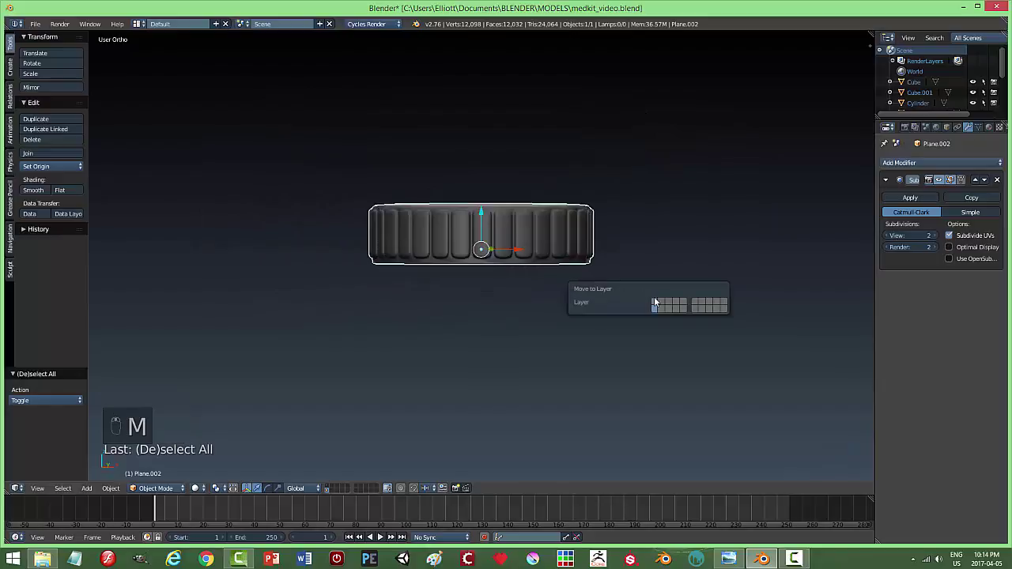
Move the cap onto the pill bottle and enlarge it to match the bottle's top.
{"action": "left_click_drag", "start_coordinate": [330, 486], "coordinate": [513, 357]}
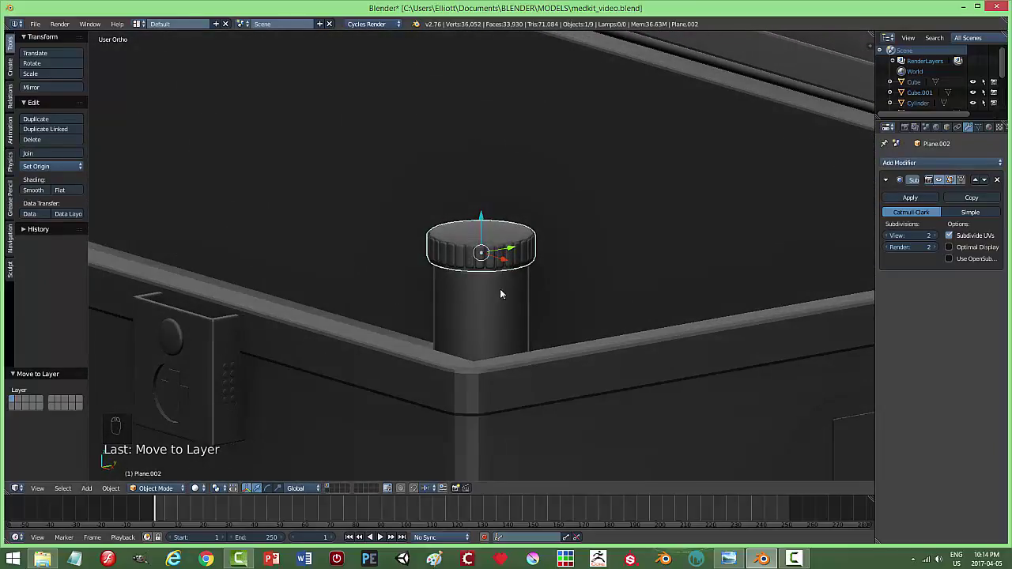
{"action": "left_click_drag", "start_coordinate": [484, 221], "coordinate": [565, 291]}
{"action": "key", "text": "a"}
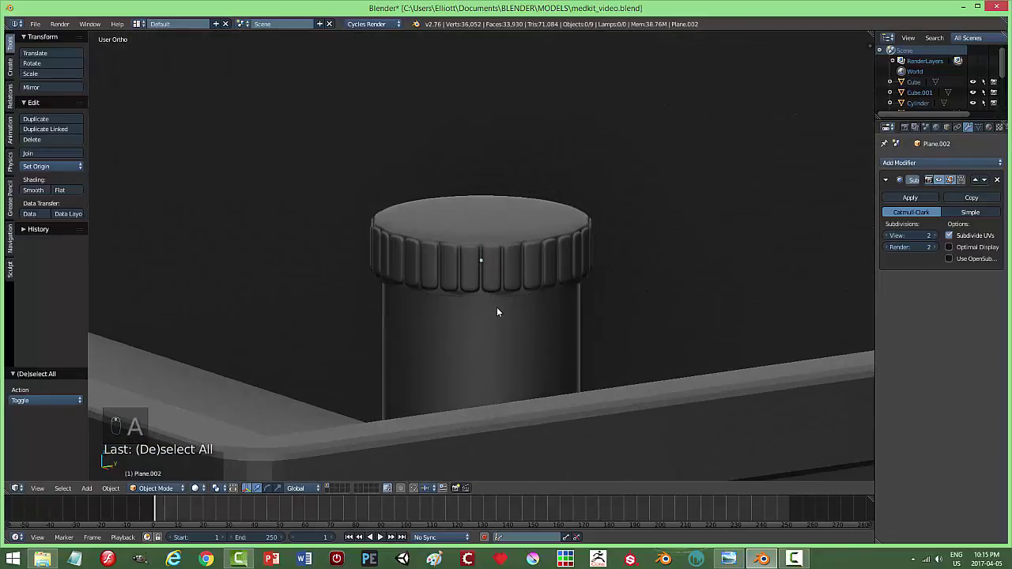
{"action": "left_click_drag", "start_coordinate": [502, 294], "coordinate": [487, 204]}
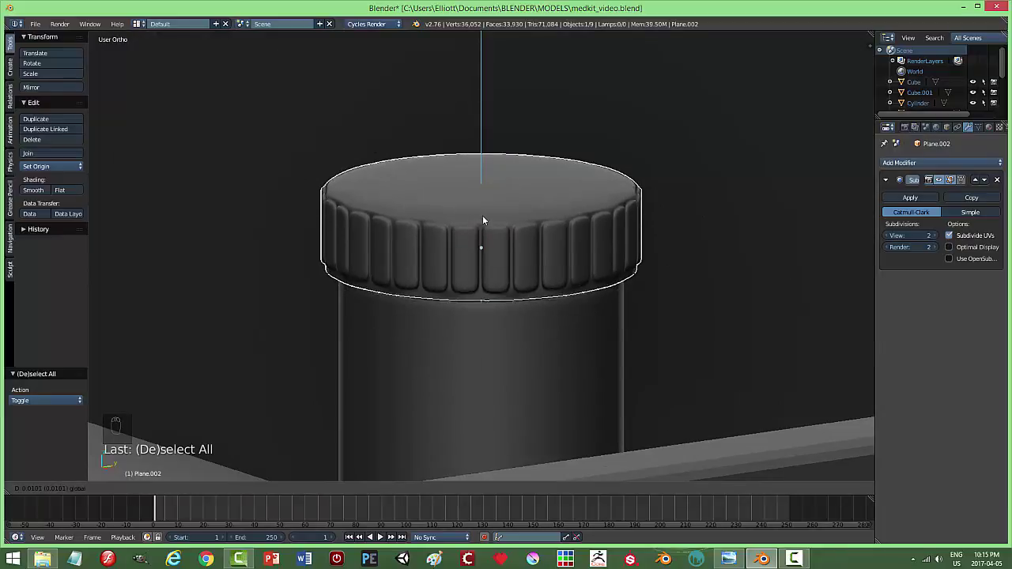
{"action": "middle_click", "coordinate": [561, 268]}
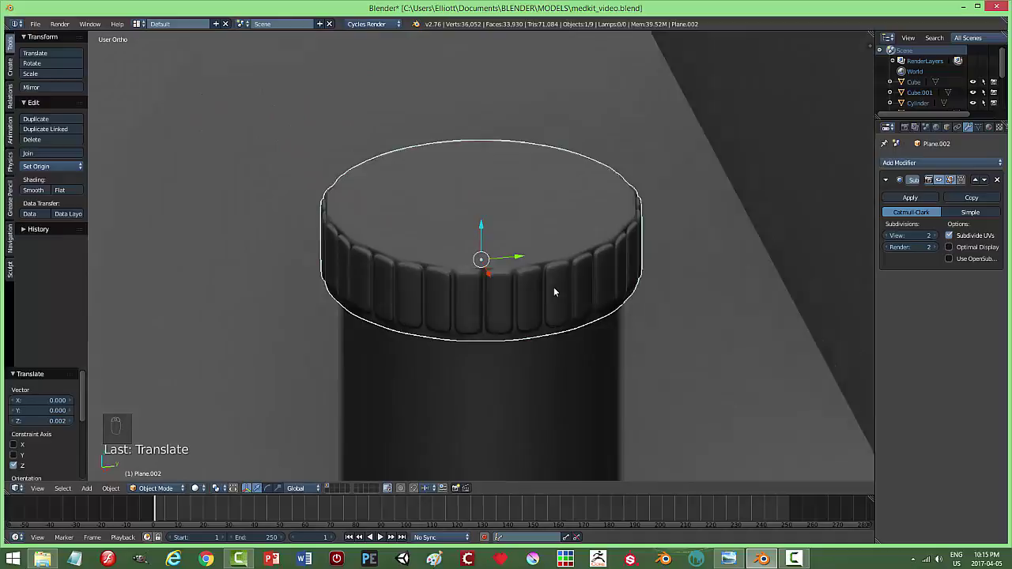
Check the cap's fit from above and side-on and send it to the bottle's layer.
{"action": "key", "text": "a"}
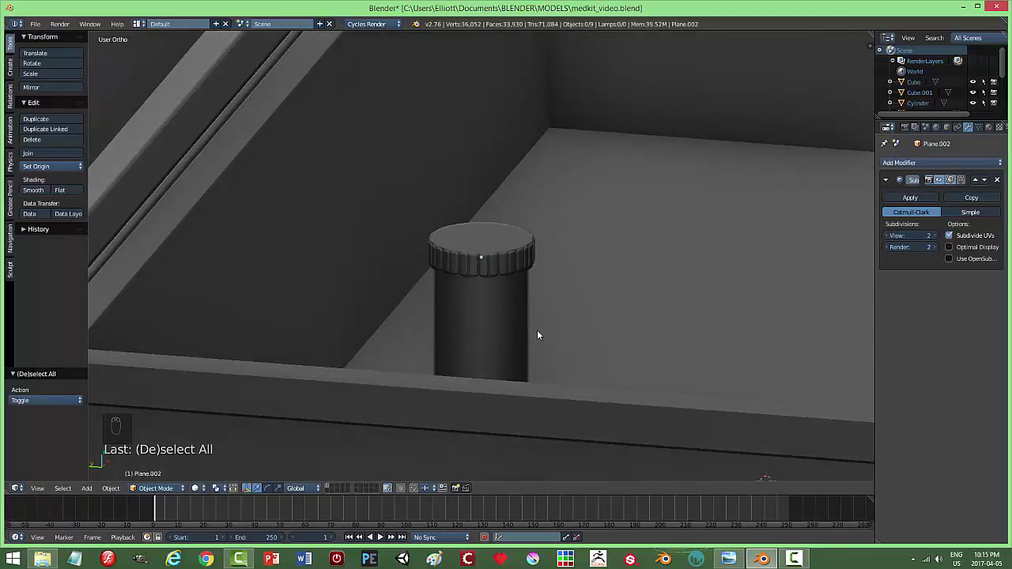
{"action": "left_click_drag", "start_coordinate": [536, 338], "coordinate": [517, 303]}
{"action": "left_click_drag", "start_coordinate": [501, 296], "coordinate": [649, 392]}
{"action": "key", "text": "m"}
{"action": "left_click_drag", "start_coordinate": [334, 496], "coordinate": [599, 364]}
{"action": "middle_click", "coordinate": [599, 364]}
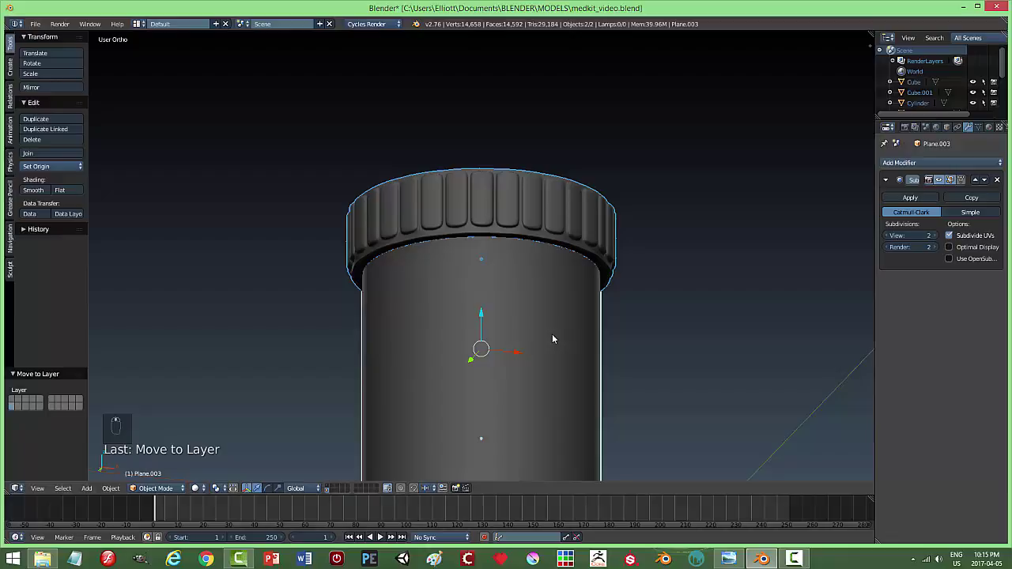
{"action": "key", "text": "a"}
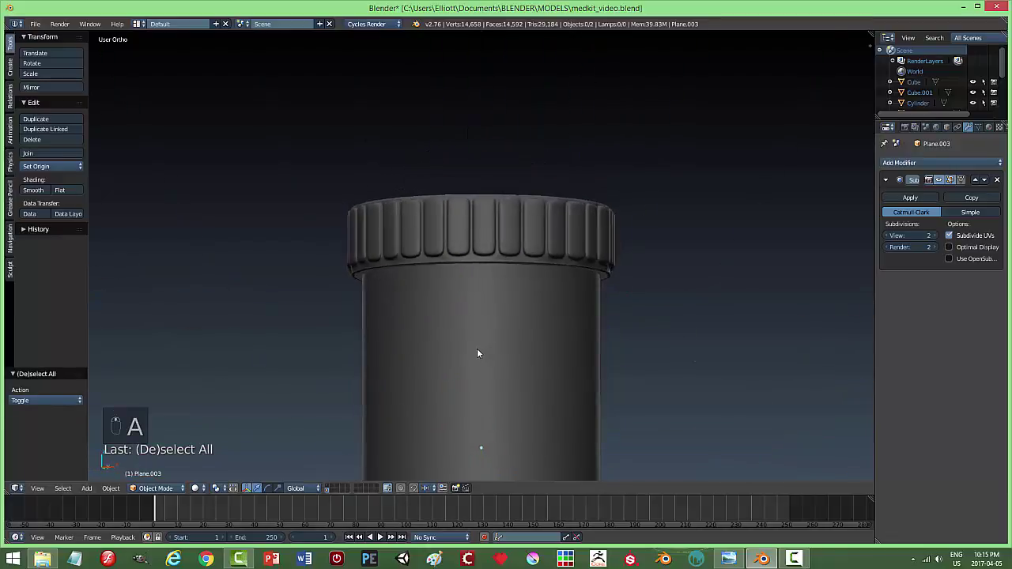
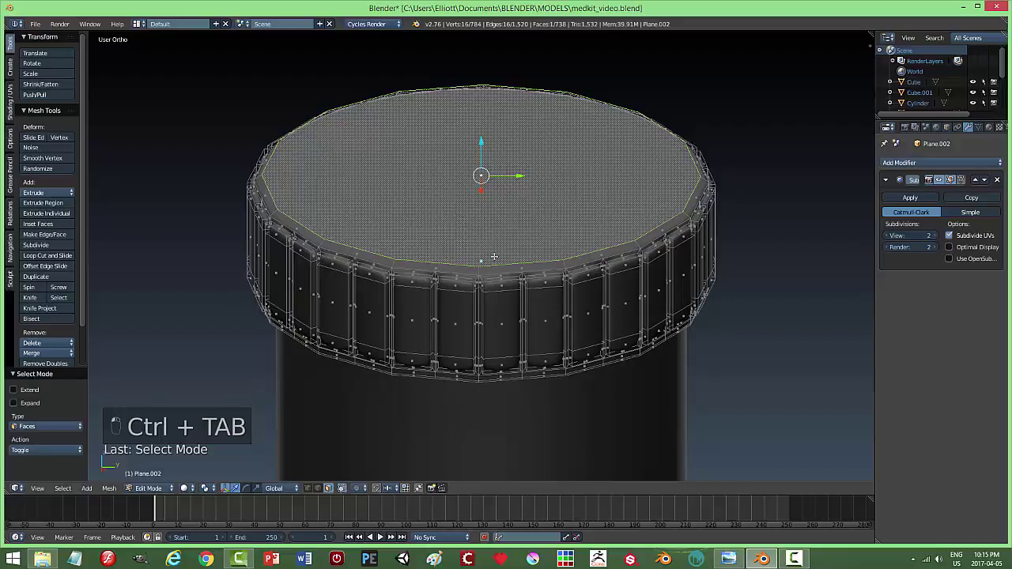
{"action": "key", "text": "ctrl+KP_Add"}
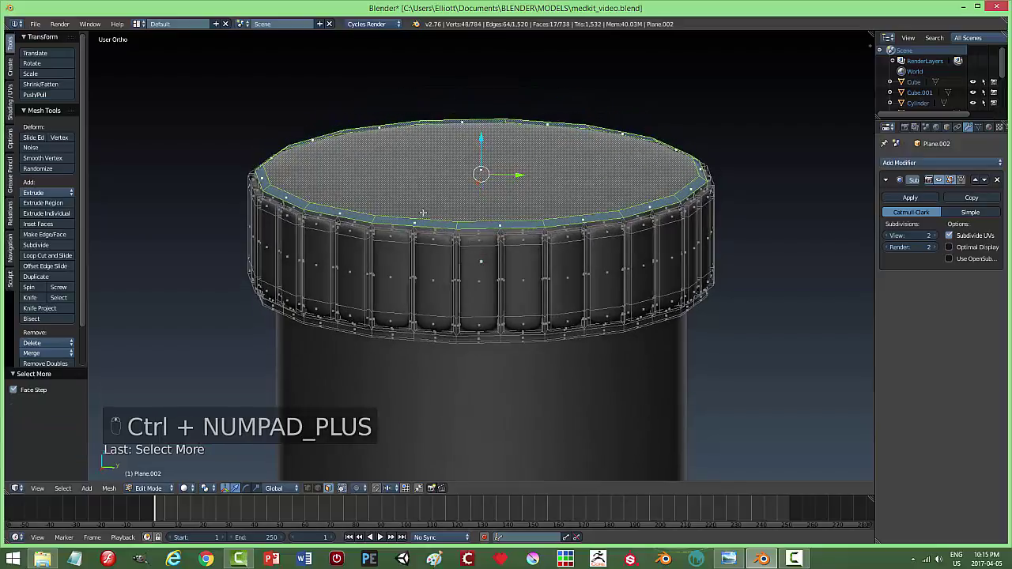
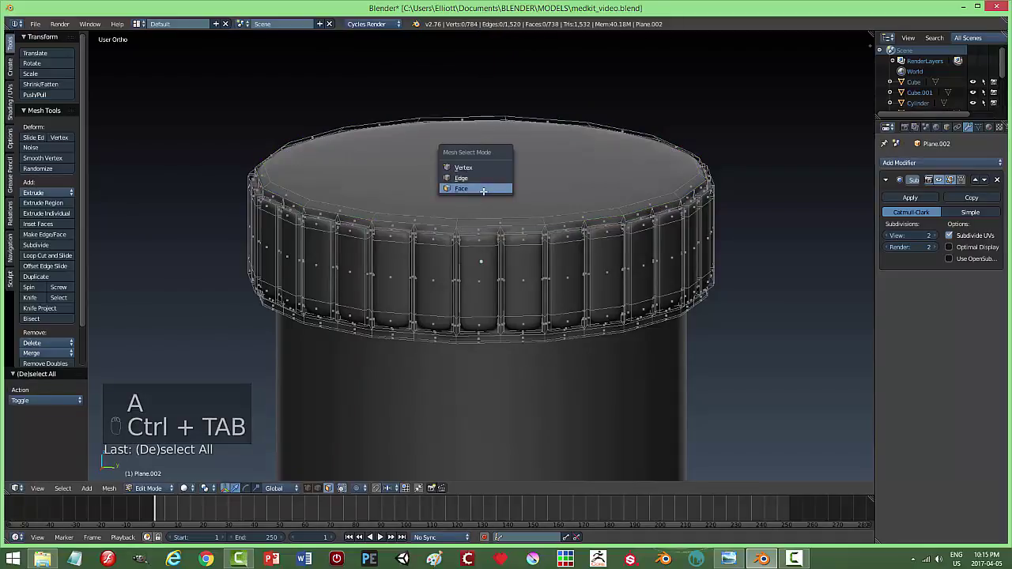
{"action": "key", "text": "ctrl+r"}
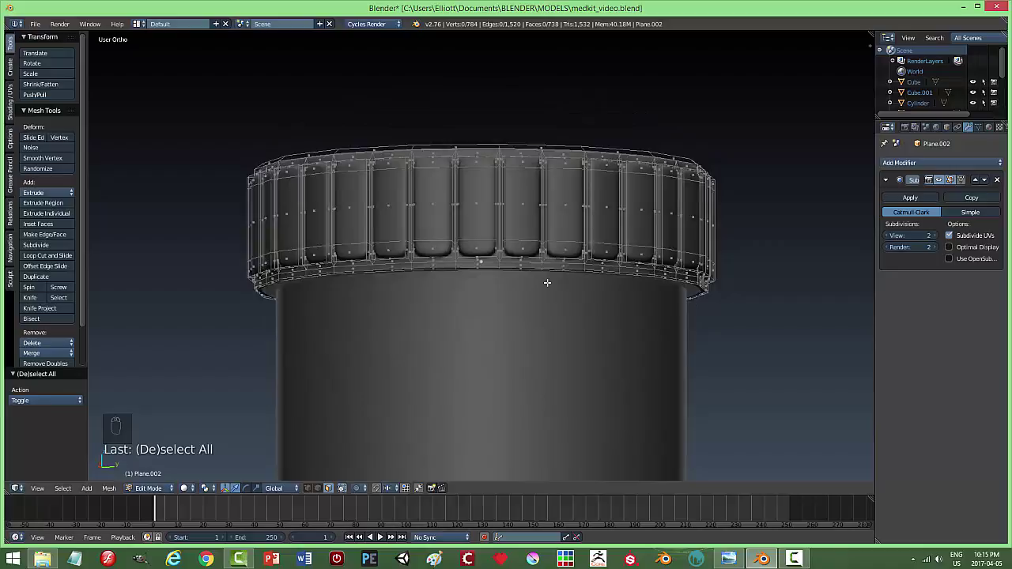
{"action": "key", "text": "Tab"}
{"action": "key", "text": "Tab"}
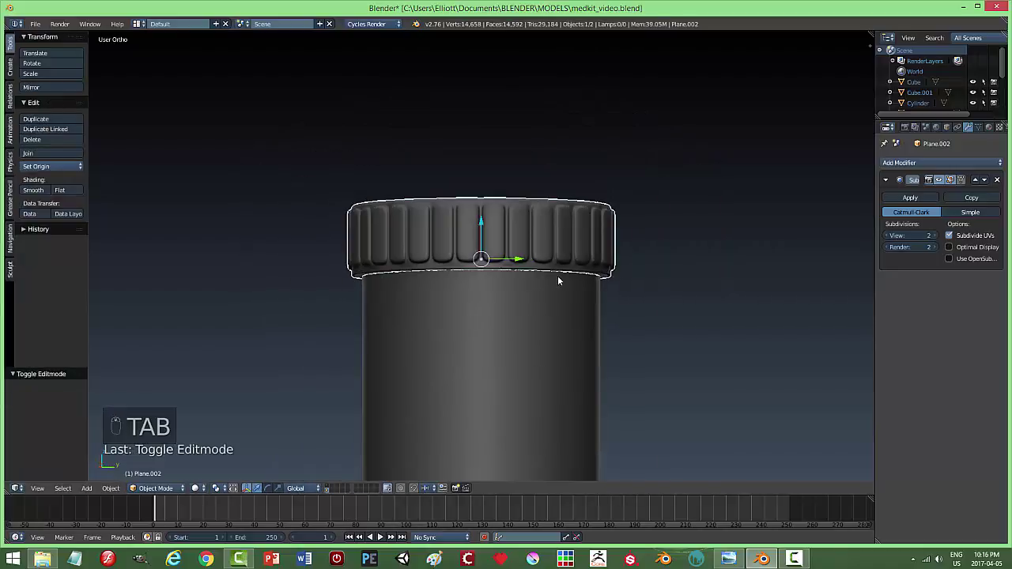
Add a supporting edge loop just below the cap's top rim so the ridges stay crisp.
{"action": "key", "text": "a"}
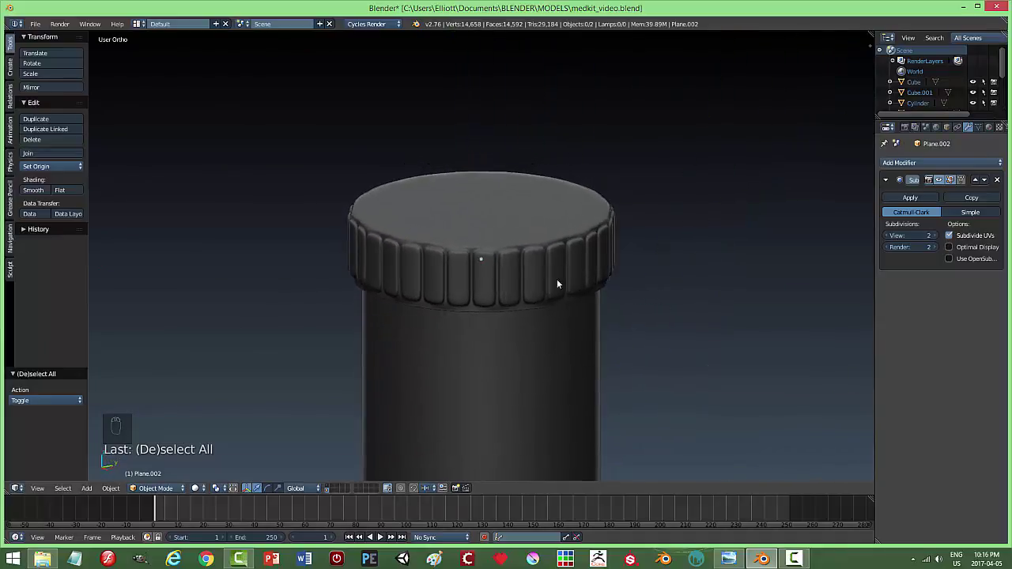
{"action": "left_click", "coordinate": [538, 267]}
{"action": "key", "text": "Tab"}
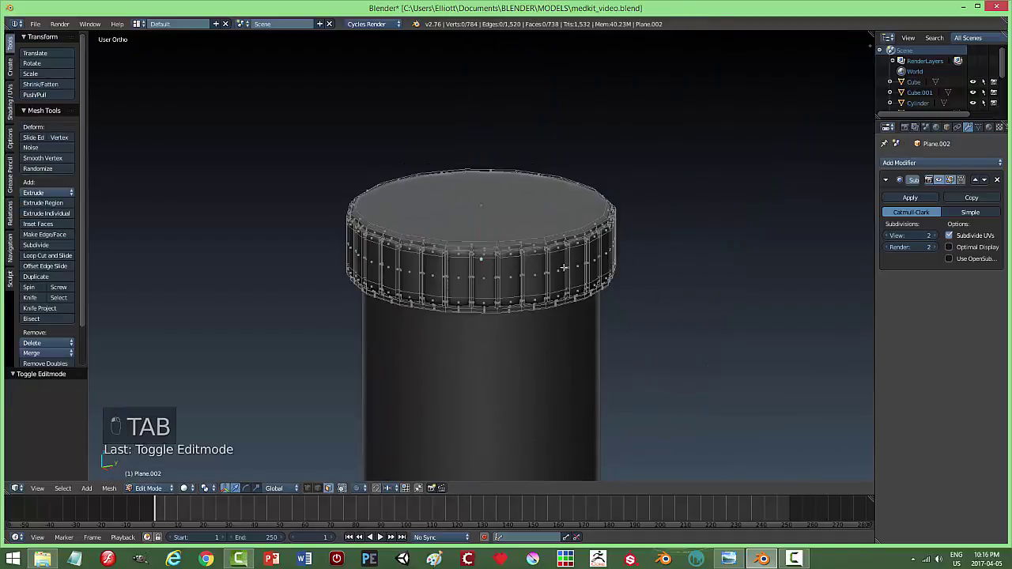
{"action": "key", "text": "ctrl+r"}
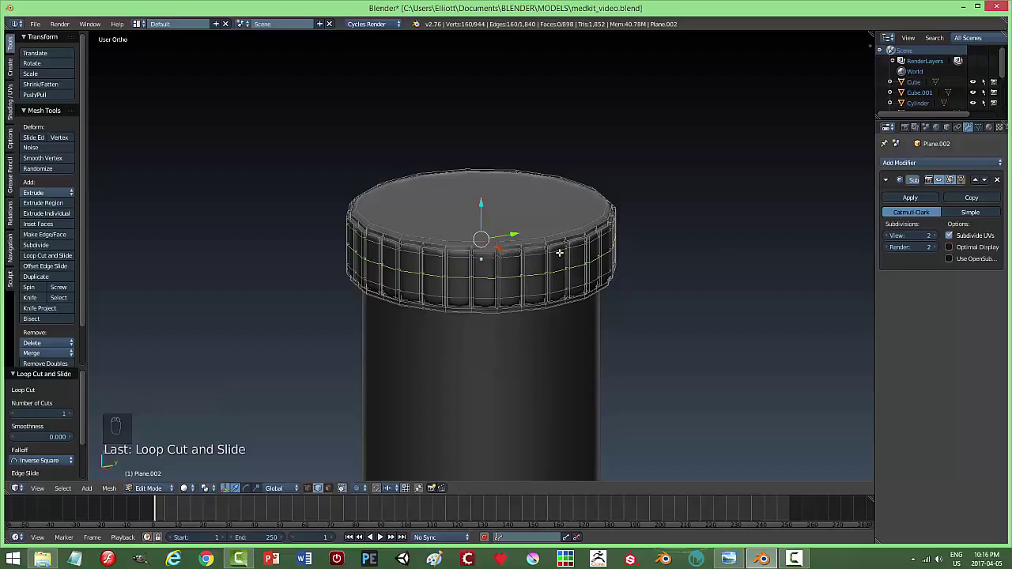
{"action": "key", "text": "ctrl+z"}
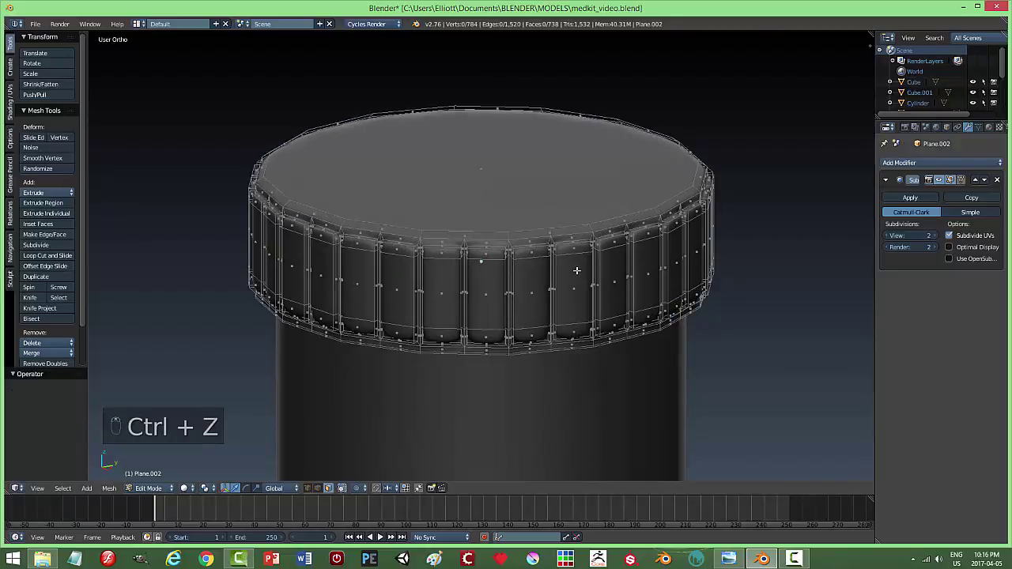
{"action": "key", "text": "ctrl+r"}
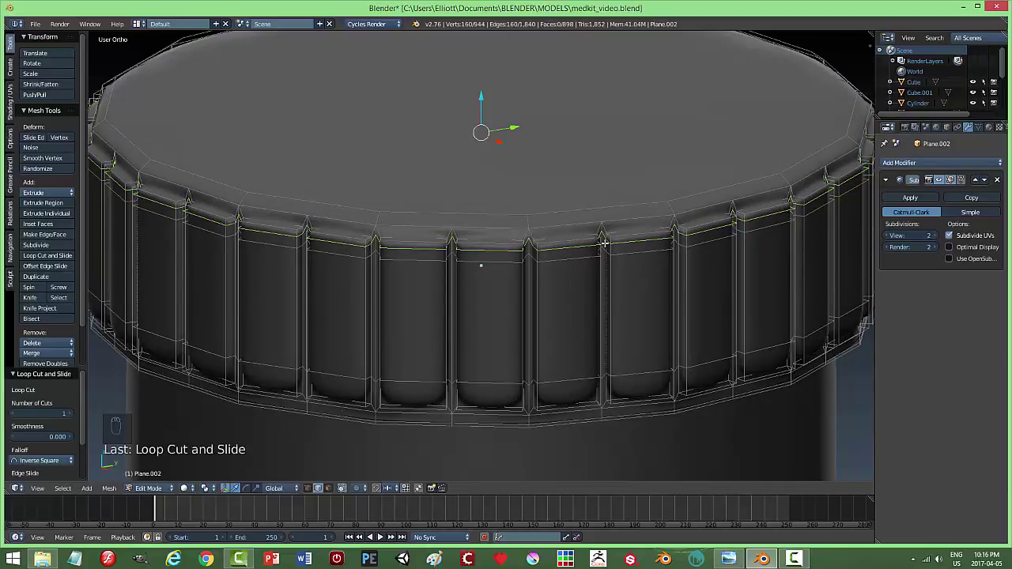
{"action": "key", "text": "a"}
{"action": "key", "text": "Tab"}
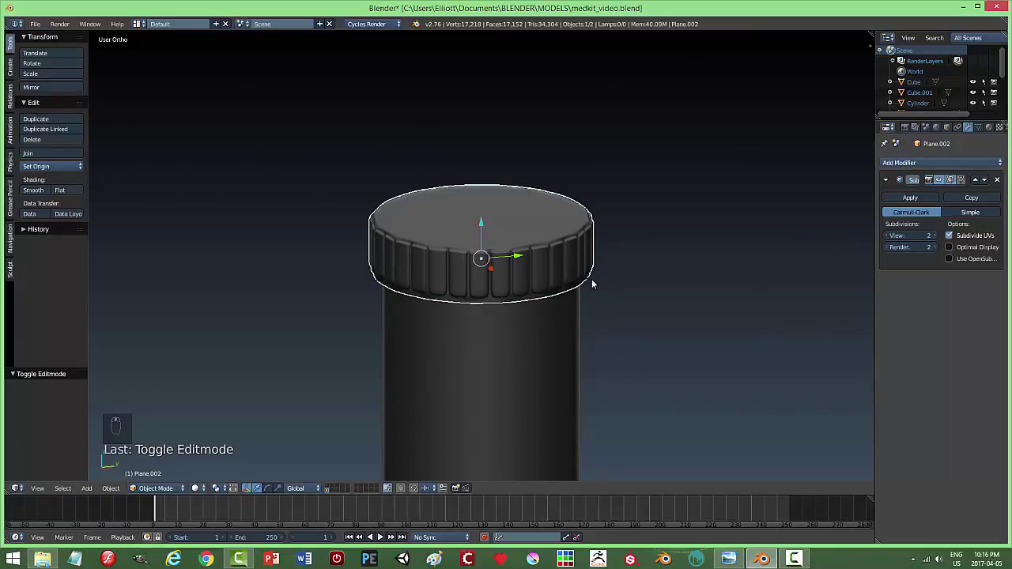
{"action": "key", "text": "ctrl+z"}
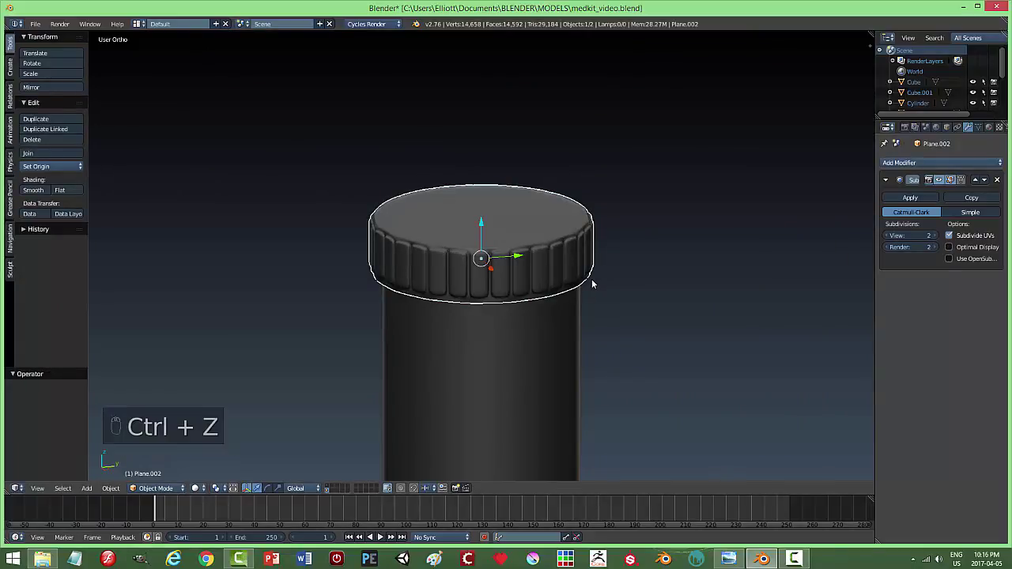
Scale the bottle, join the cap to it, and move the finished bottle into the medkit box layer.
{"action": "key", "text": "a"}
{"action": "left_click_drag", "start_coordinate": [540, 335], "coordinate": [626, 299]}
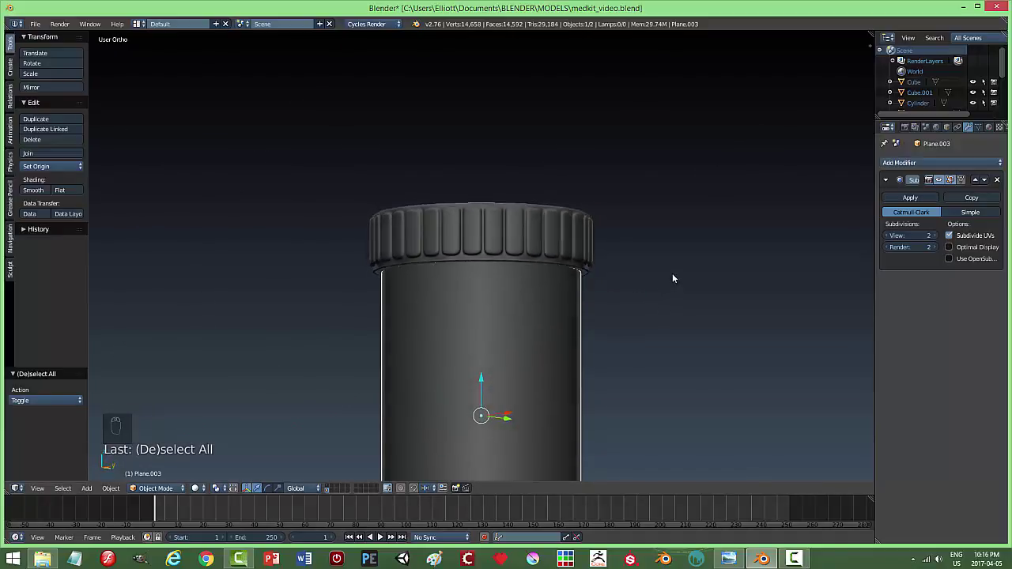
{"action": "left_click_drag", "start_coordinate": [505, 250], "coordinate": [635, 290]}
{"action": "key", "text": "s"}
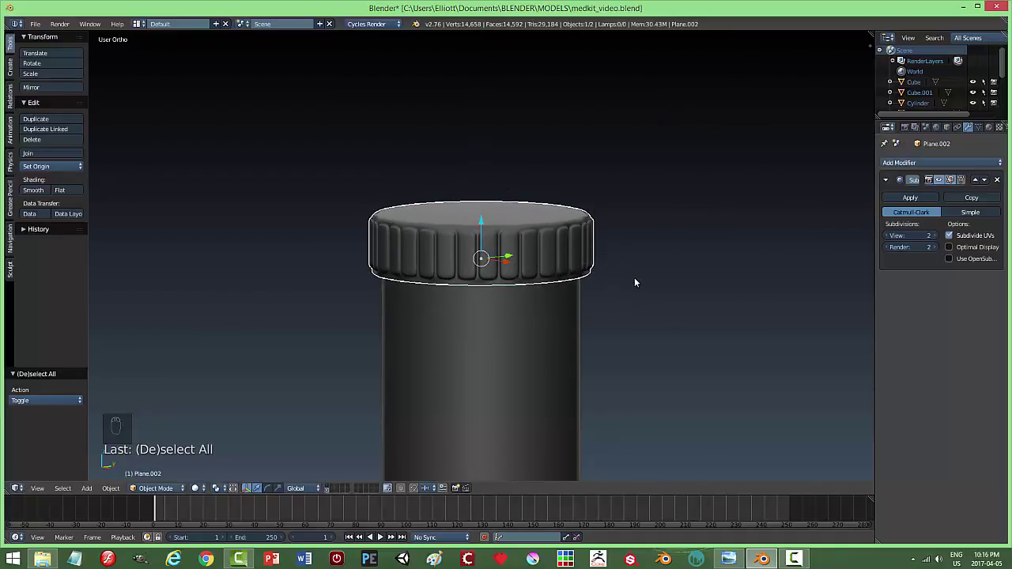
{"action": "left_click", "coordinate": [533, 322]}
{"action": "key", "text": "ctrl+j"}
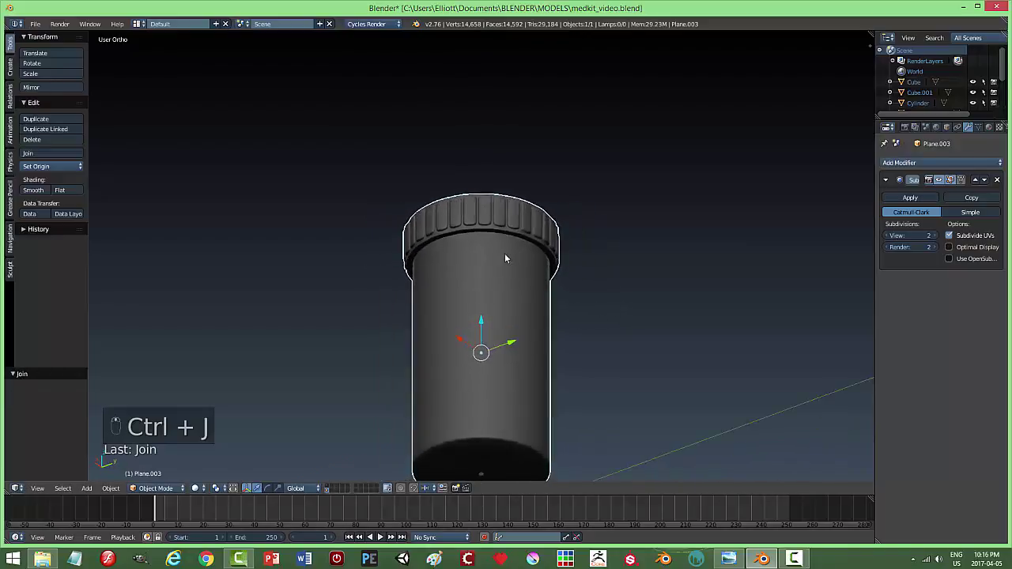
{"action": "key", "text": "m"}
{"action": "left_click_drag", "start_coordinate": [334, 489], "coordinate": [559, 378]}
{"action": "middle_click", "coordinate": [559, 379]}
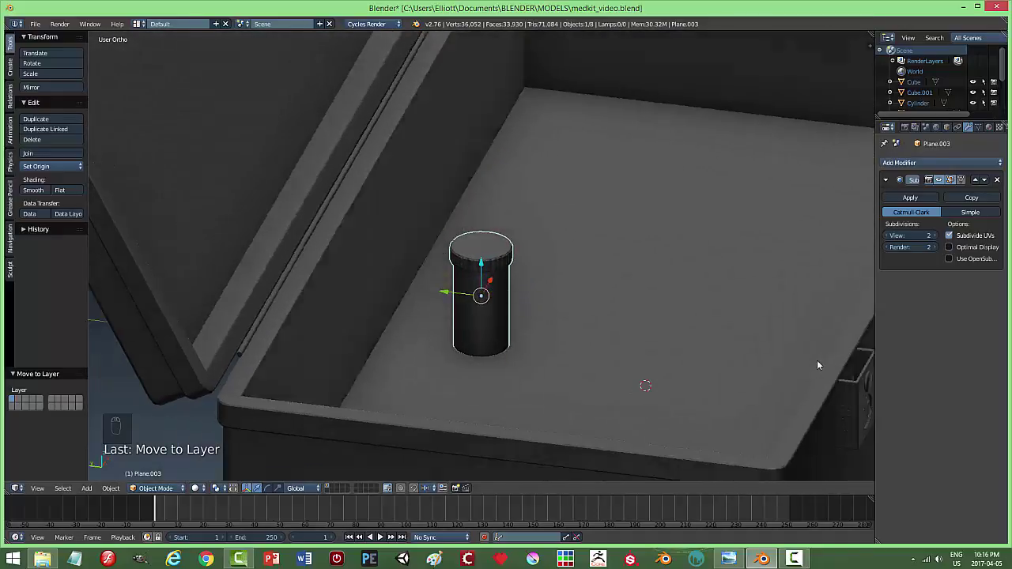
{"action": "key", "text": "a"}
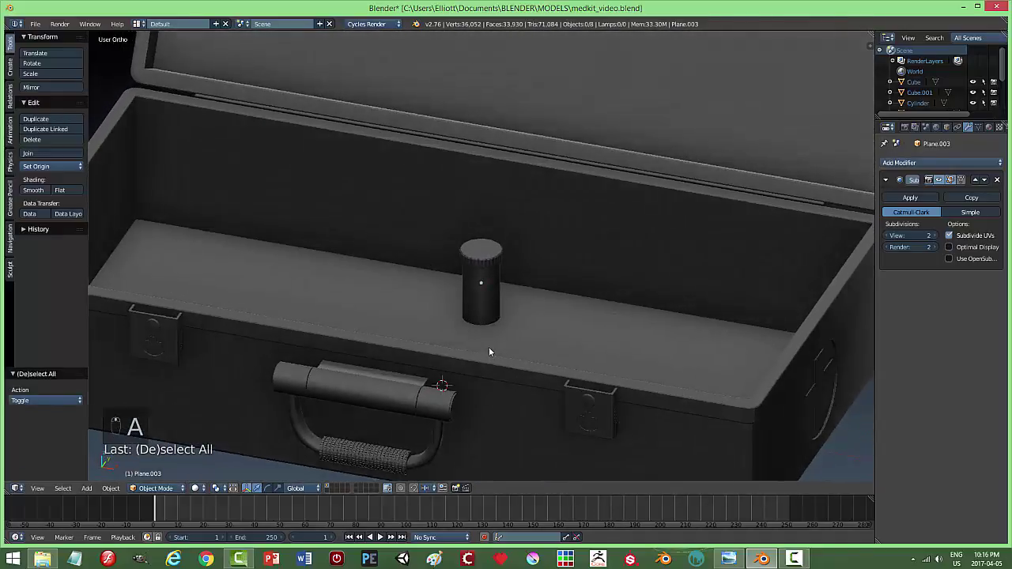
{"action": "left_click_drag", "start_coordinate": [484, 282], "coordinate": [545, 316]}
Duplicate the bottle, rotate the copy onto its side and set it beside the upright one.
{"action": "key", "text": "shift+d"}
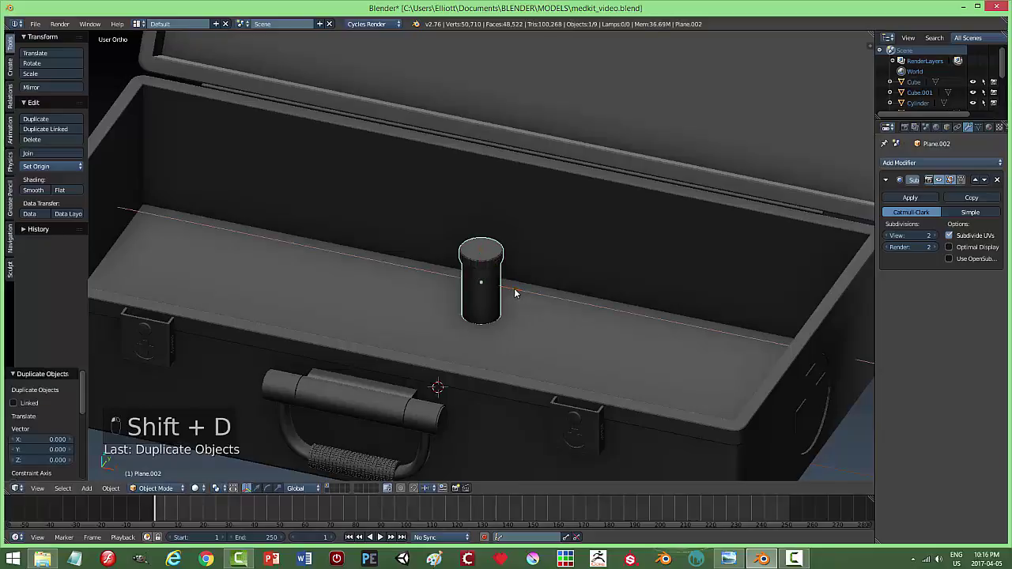
{"action": "middle_click", "coordinate": [615, 353]}
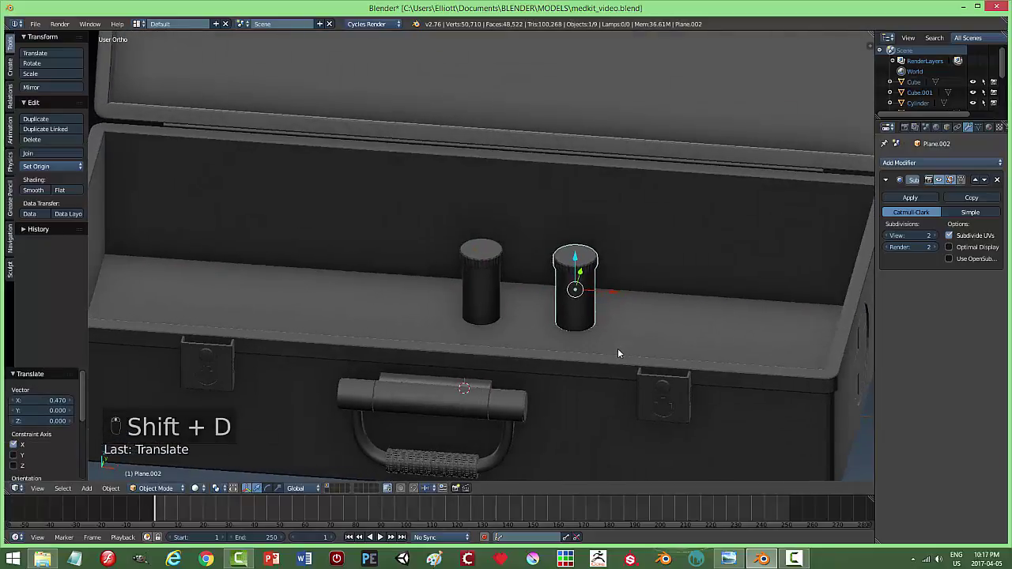
{"action": "key", "text": "r"}
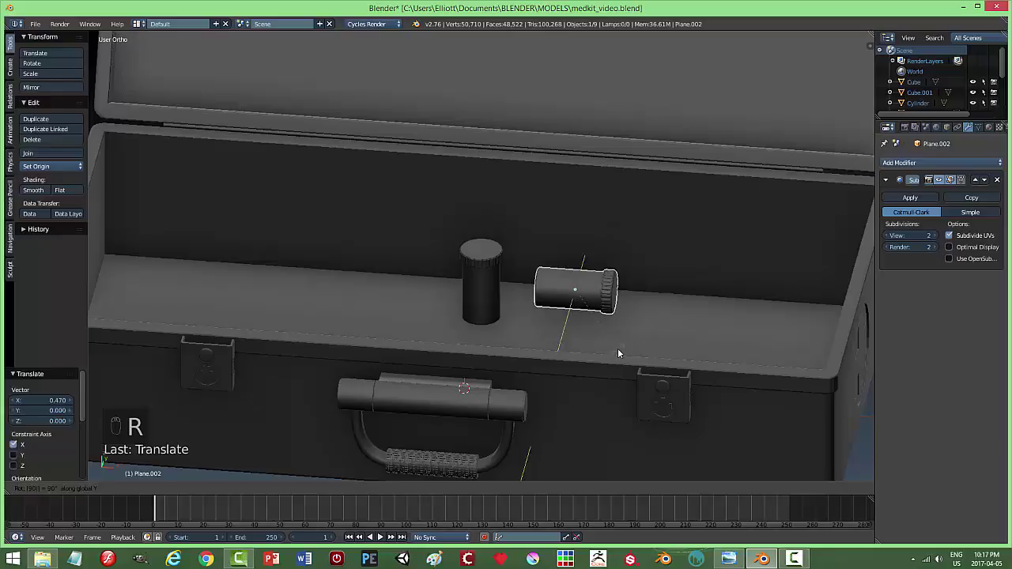
{"action": "left_click_drag", "start_coordinate": [579, 276], "coordinate": [637, 310]}
{"action": "left_click_drag", "start_coordinate": [583, 285], "coordinate": [632, 316]}
{"action": "middle_click", "coordinate": [632, 316]}
{"action": "left_click", "coordinate": [618, 318]}
{"action": "middle_click", "coordinate": [615, 322]}
{"action": "key", "text": "r"}
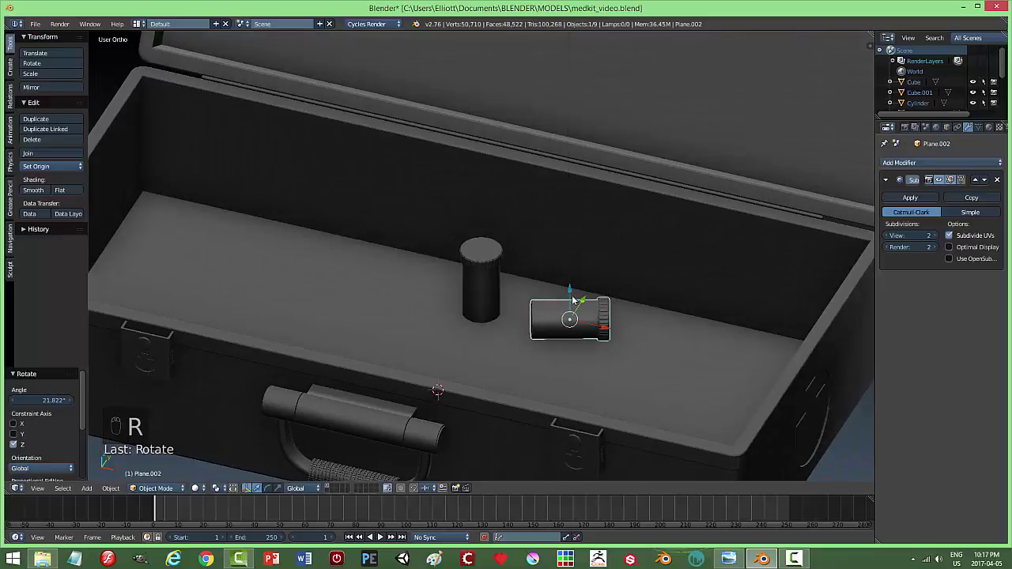
{"action": "left_click_drag", "start_coordinate": [575, 290], "coordinate": [587, 328]}
{"action": "key", "text": "a"}
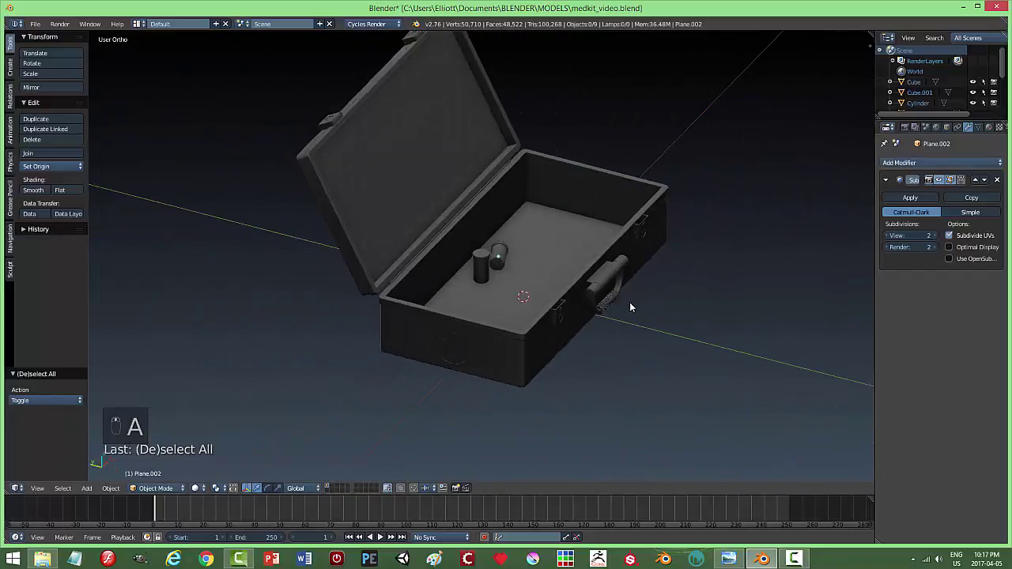
Save the blend file with both pill bottles in the box.
{"action": "key", "text": "ctrl+s"}
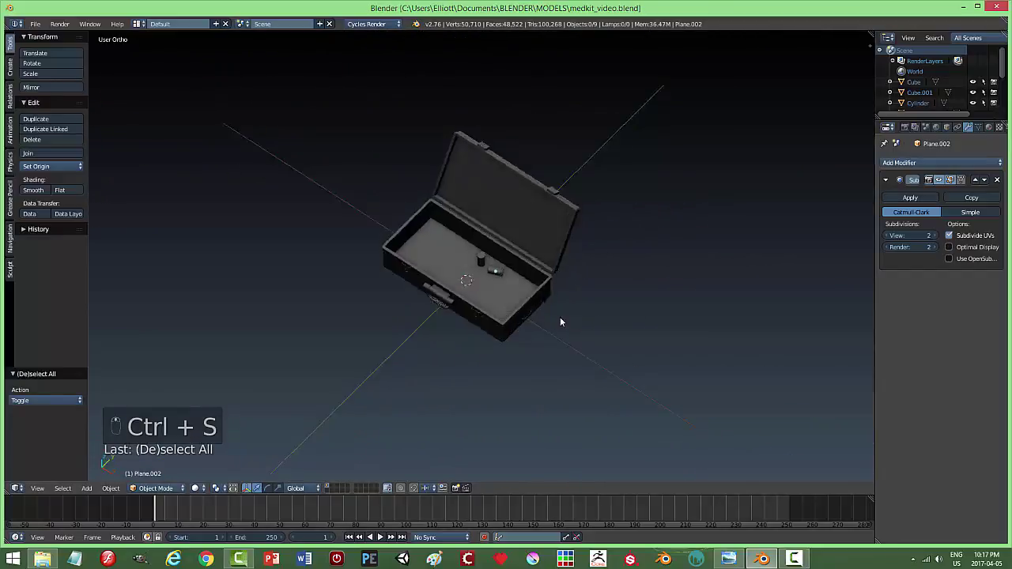
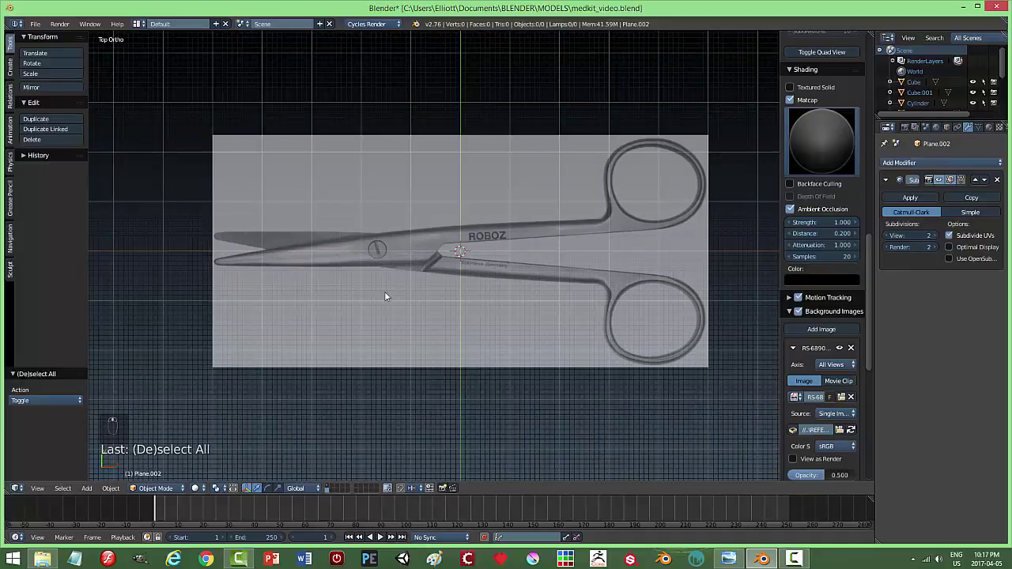
Add a plane over the scissors photo and merge it into a single starting vertex.
{"action": "key", "text": "n"}
{"action": "key", "text": "shift+a"}
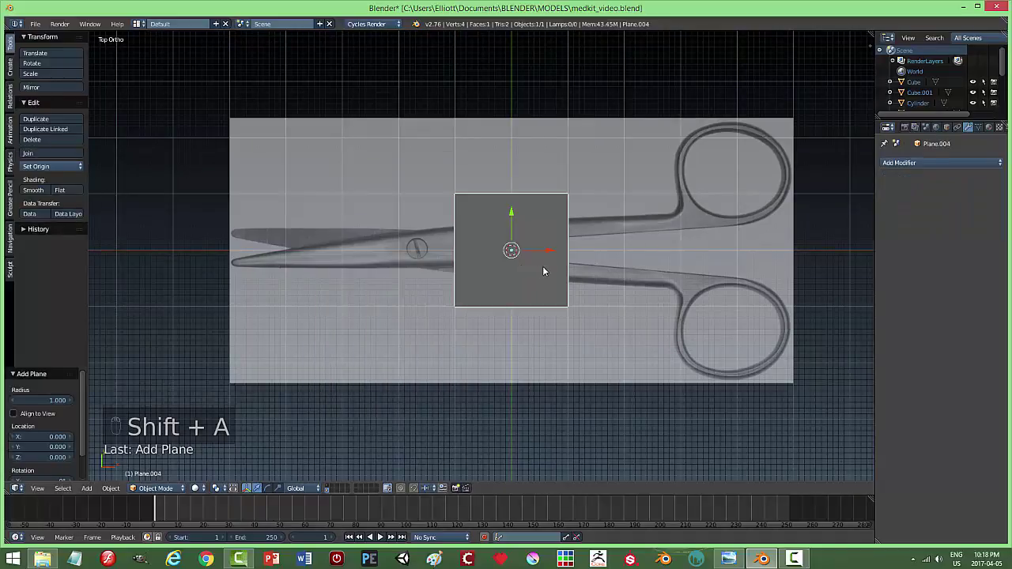
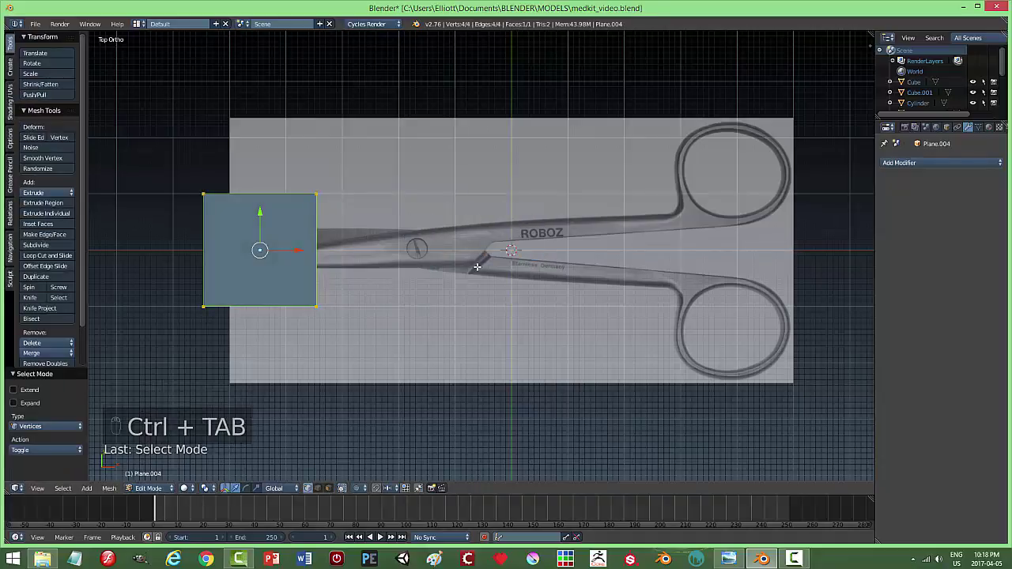
{"action": "key", "text": "alt+m"}
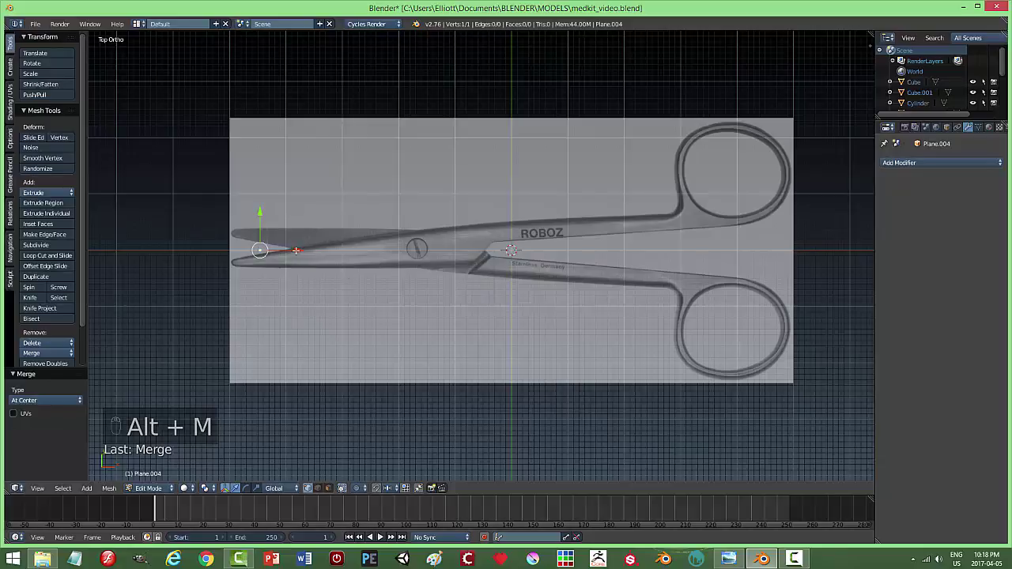
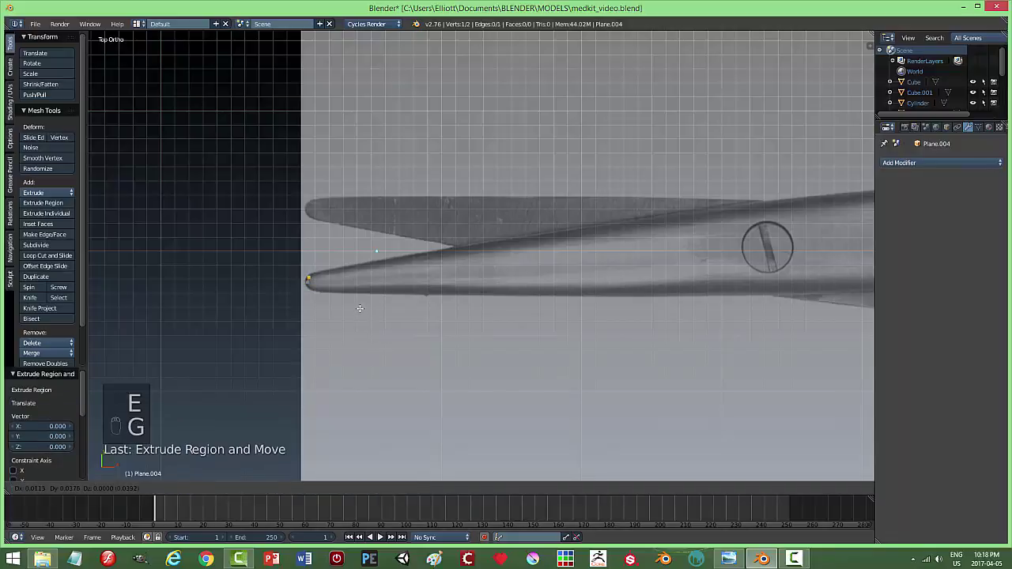
Extrude a chain of vertices along the scissors outline toward the handle.
{"action": "key", "text": "e"}
{"action": "key", "text": "g"}
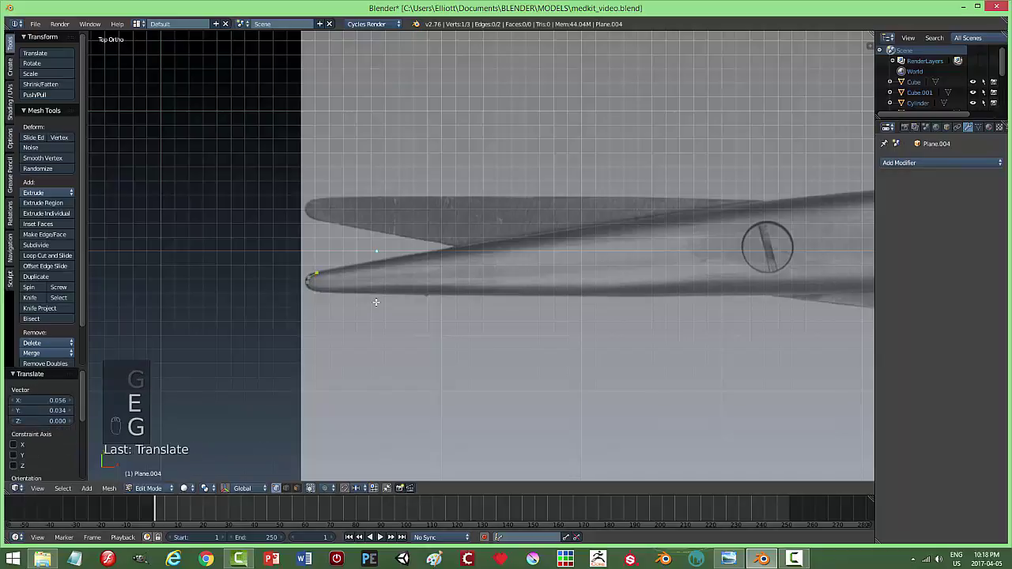
{"action": "key", "text": "e"}
{"action": "key", "text": "g"}
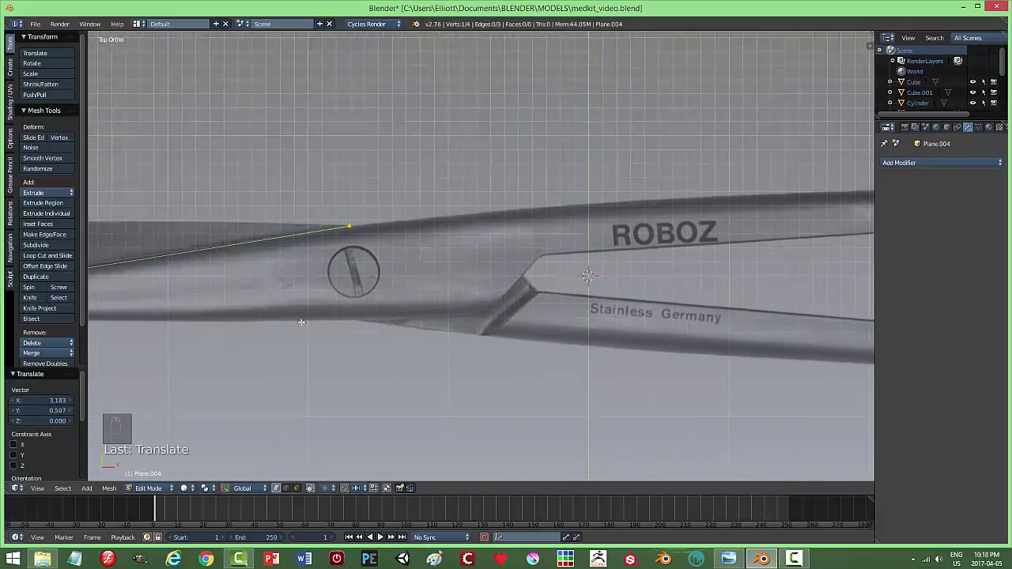
{"action": "key", "text": "e"}
{"action": "key", "text": "g"}
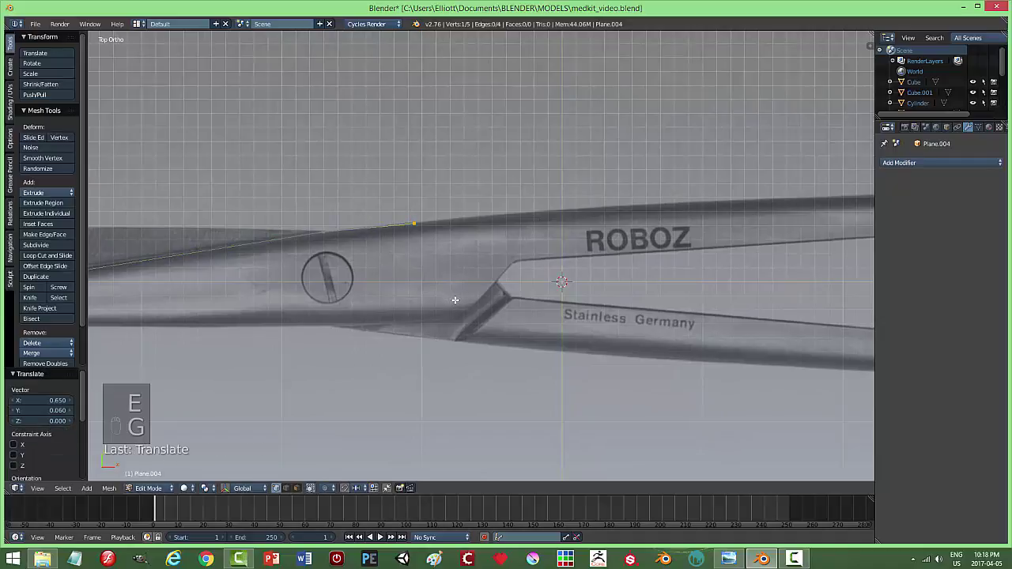
{"action": "key", "text": "e"}
{"action": "key", "text": "g"}
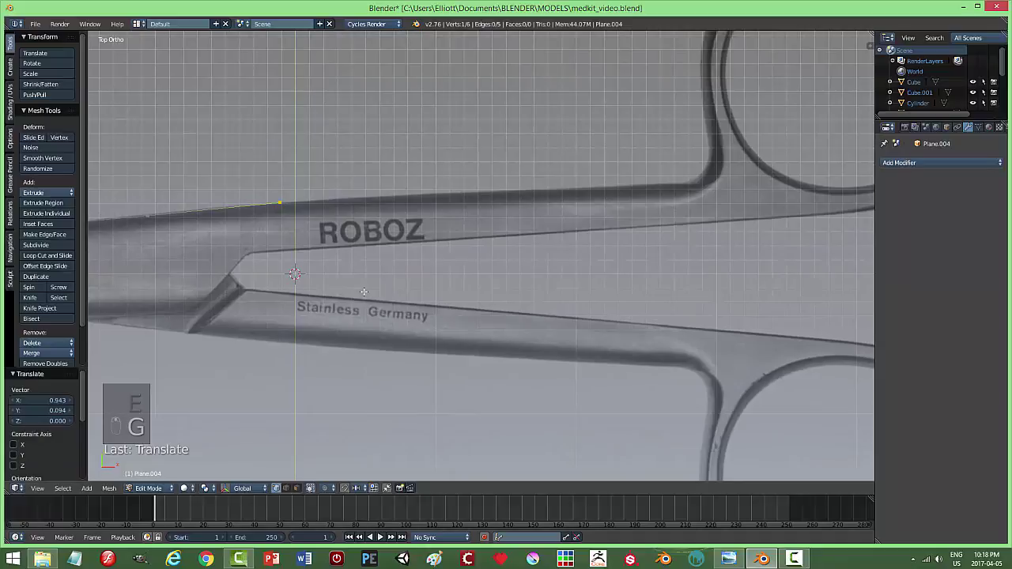
{"action": "key", "text": "e"}
{"action": "key", "text": "g"}
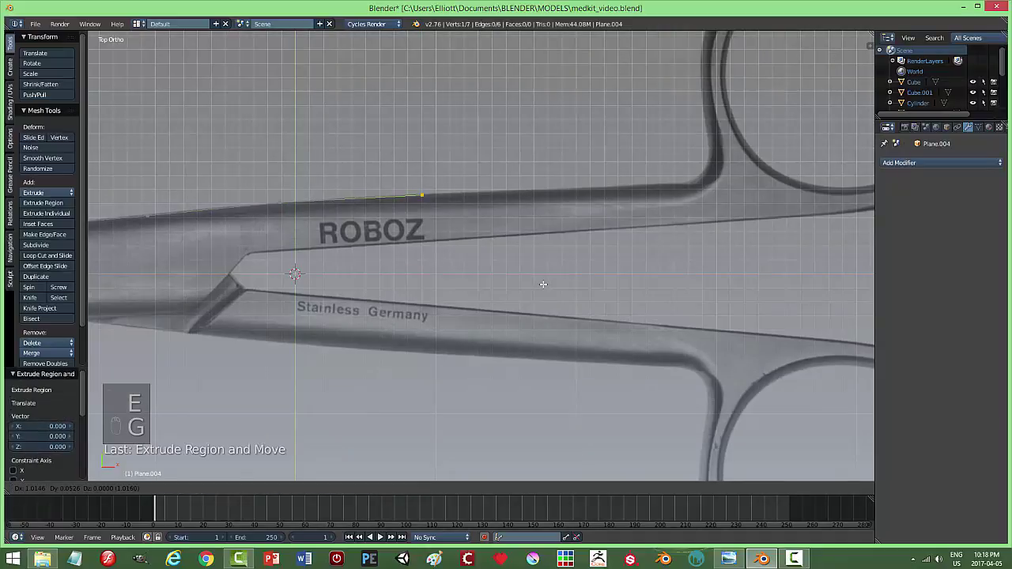
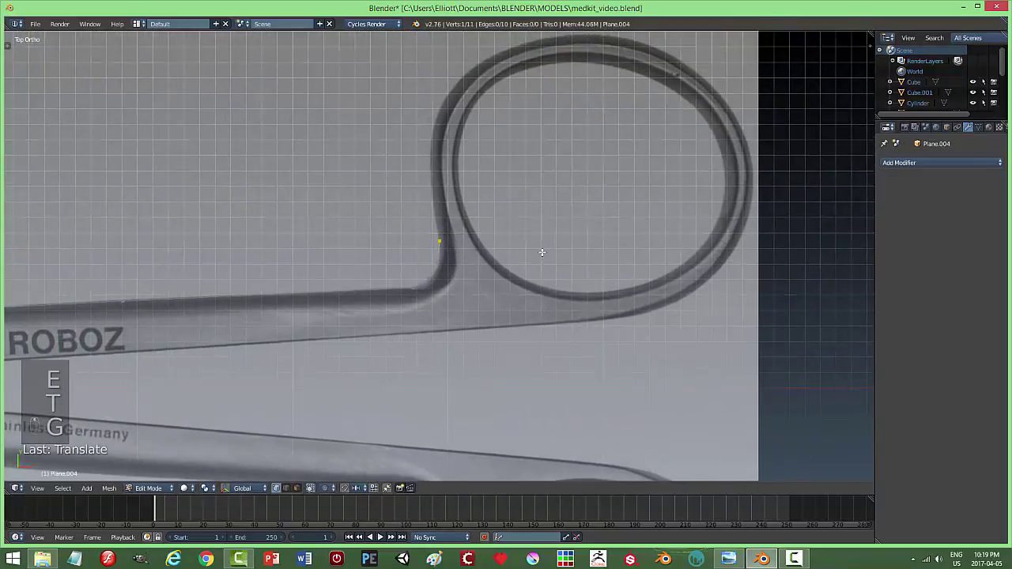
Trace vertices around the scissors' ring finger loop.
{"action": "key", "text": "e"}
{"action": "key", "text": "g"}
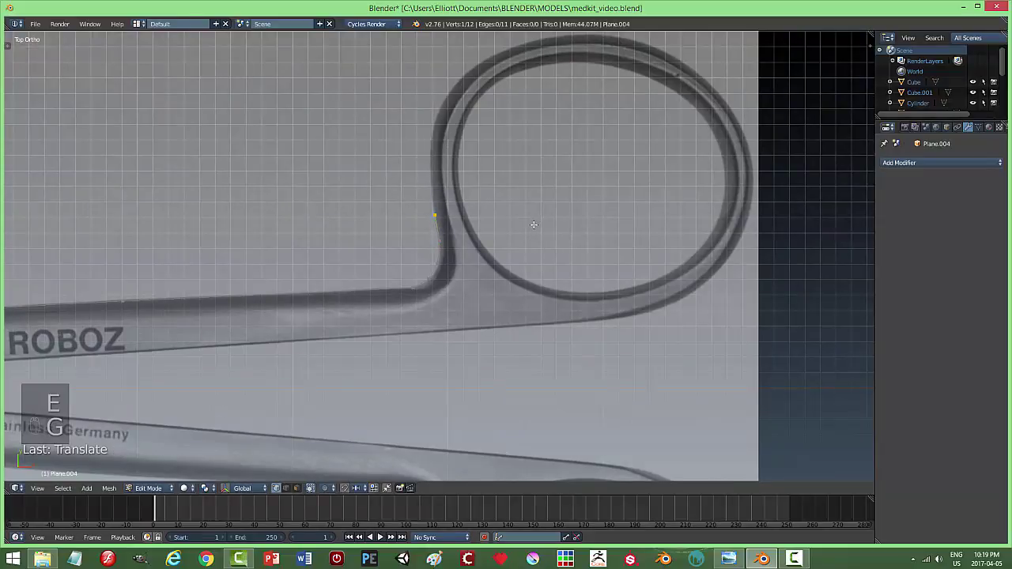
{"action": "key", "text": "e"}
{"action": "key", "text": "g"}
{"action": "key", "text": "g"}
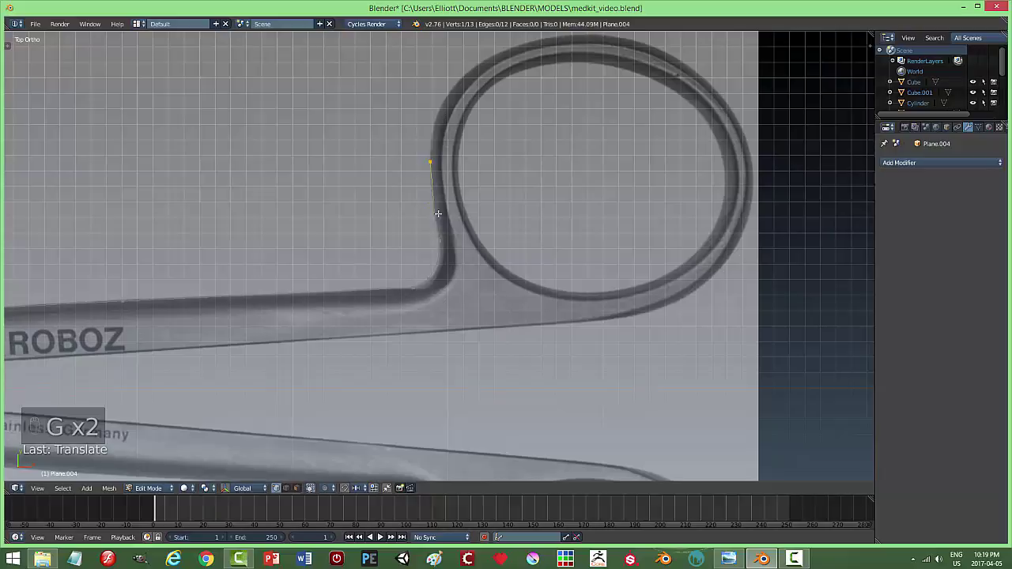
{"action": "key", "text": "g"}
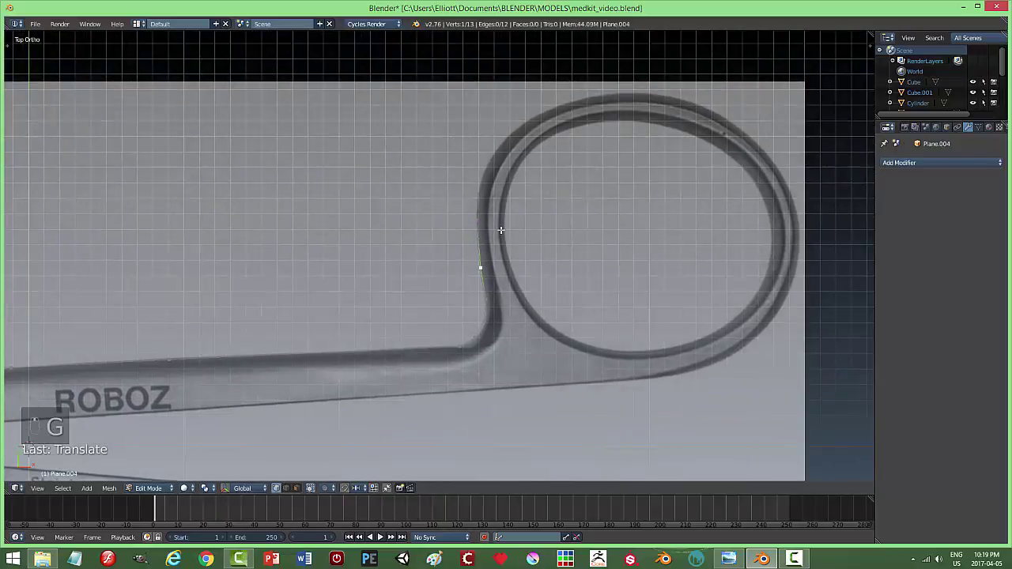
{"action": "key", "text": "e"}
{"action": "key", "text": "g"}
{"action": "key", "text": "e"}
{"action": "key", "text": "g"}
{"action": "key", "text": "e"}
{"action": "key", "text": "g"}
{"action": "key", "text": "e"}
{"action": "key", "text": "g"}
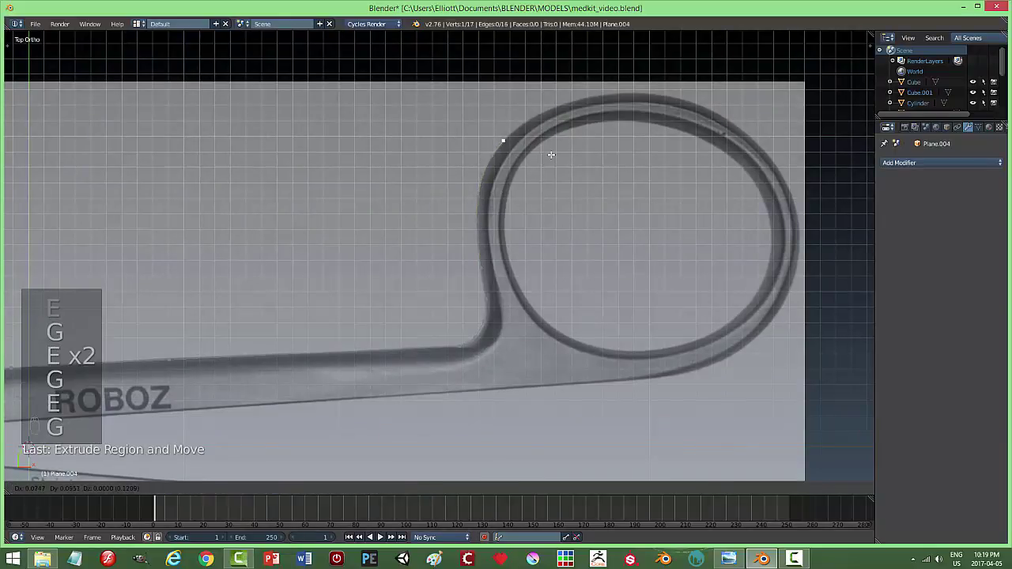
{"action": "key", "text": "e"}
{"action": "key", "text": "g"}
{"action": "key", "text": "e"}
{"action": "key", "text": "g"}
{"action": "key", "text": "e"}
Continue the vertex chain along the handle arm toward the blade.
{"action": "key", "text": "g"}
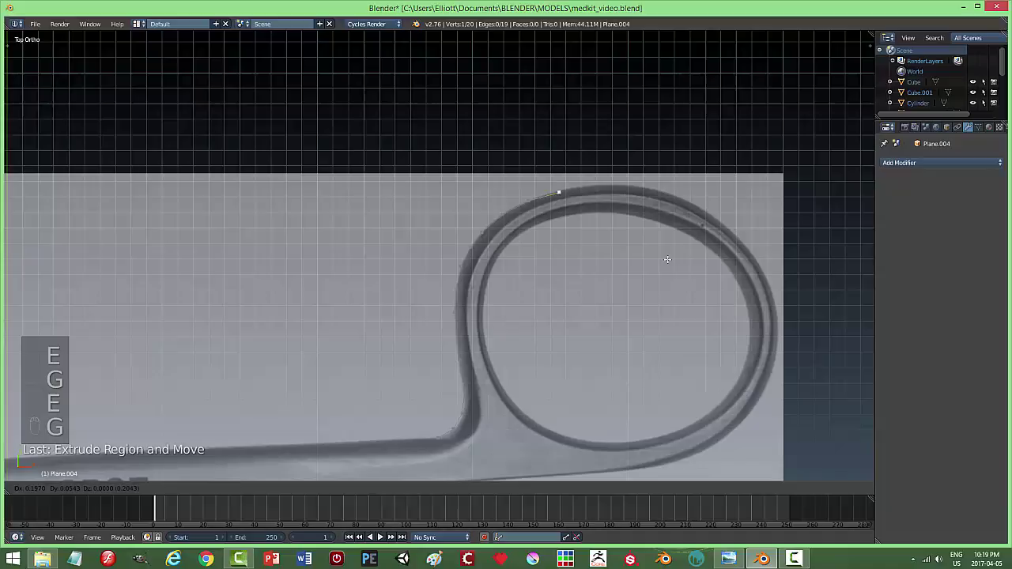
{"action": "key", "text": "e"}
{"action": "key", "text": "g"}
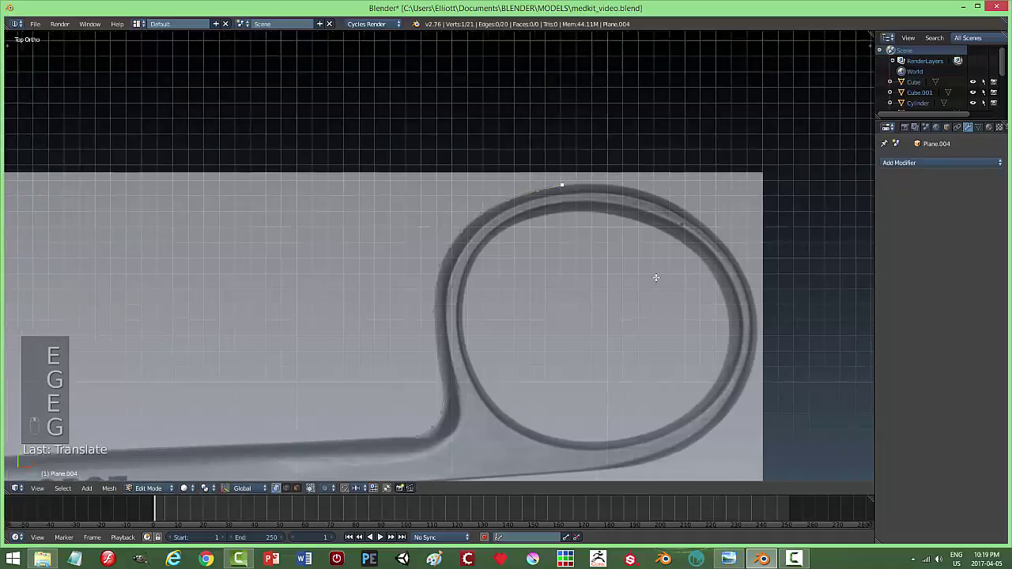
{"action": "key", "text": "e"}
{"action": "key", "text": "g"}
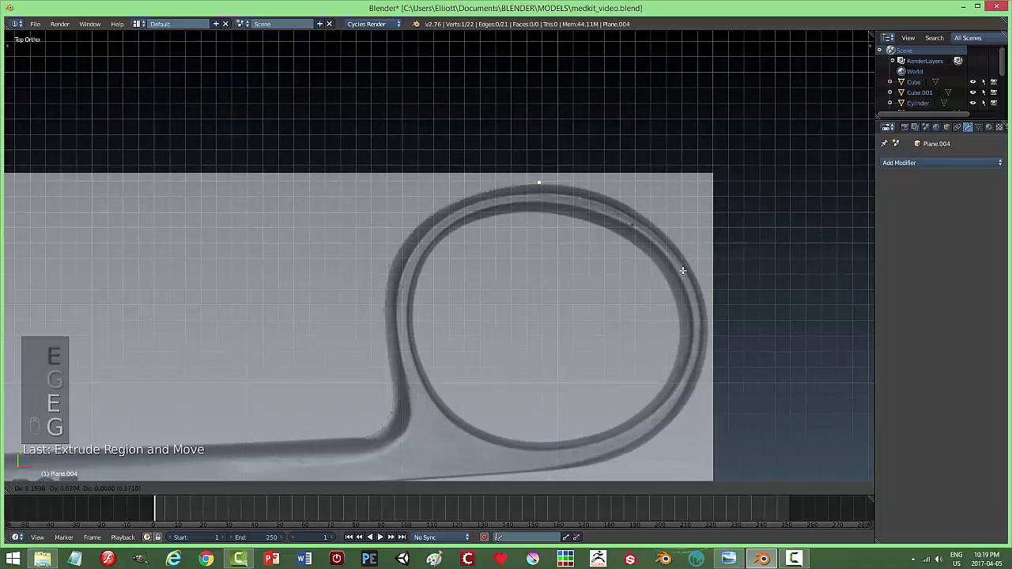
{"action": "key", "text": "e"}
{"action": "key", "text": "g"}
{"action": "key", "text": "e"}
{"action": "key", "text": "g"}
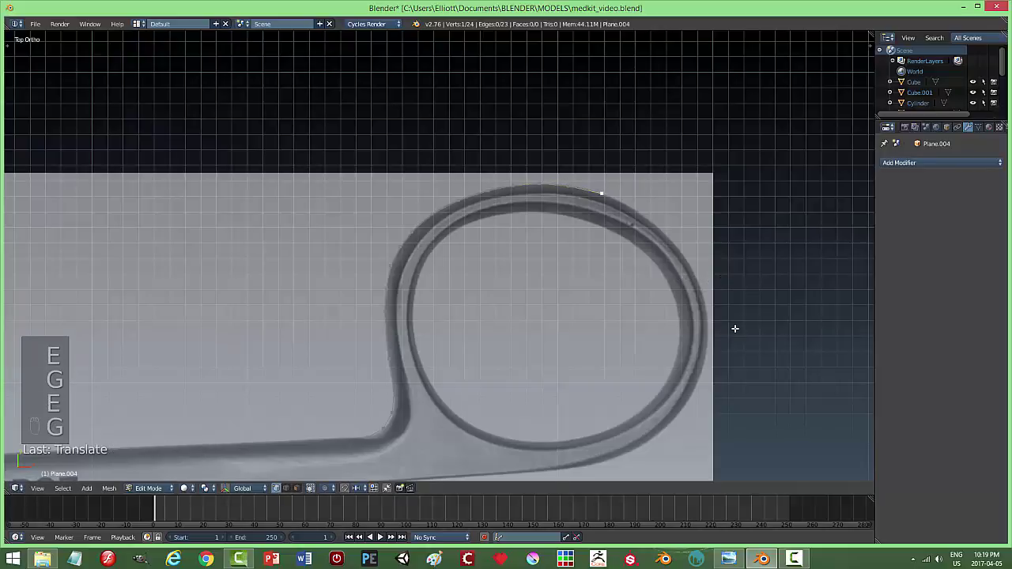
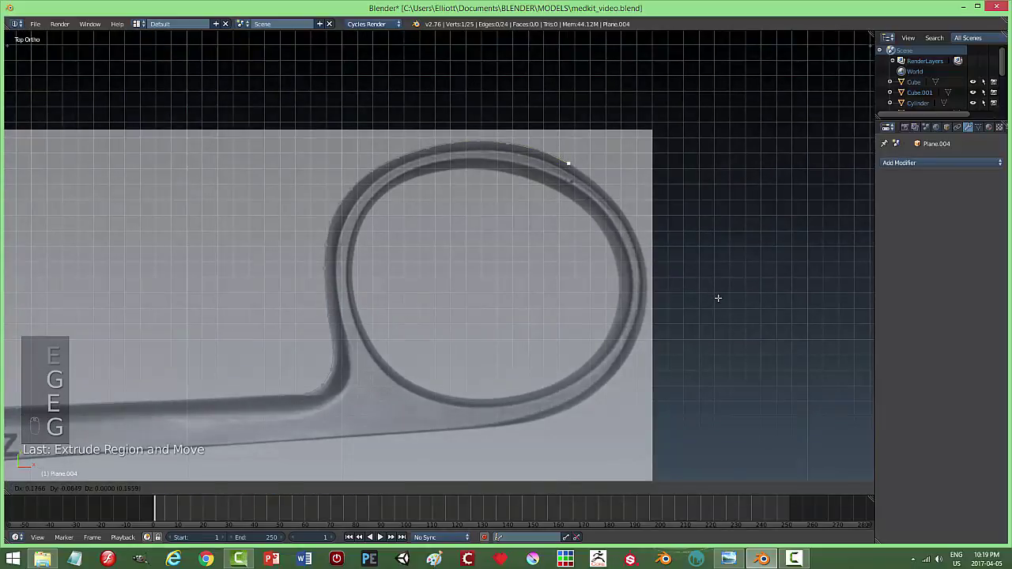
Extrude and place vertices one by one around the rest of the scissors handle outline.
{"action": "key", "text": "e"}
{"action": "key", "text": "g"}
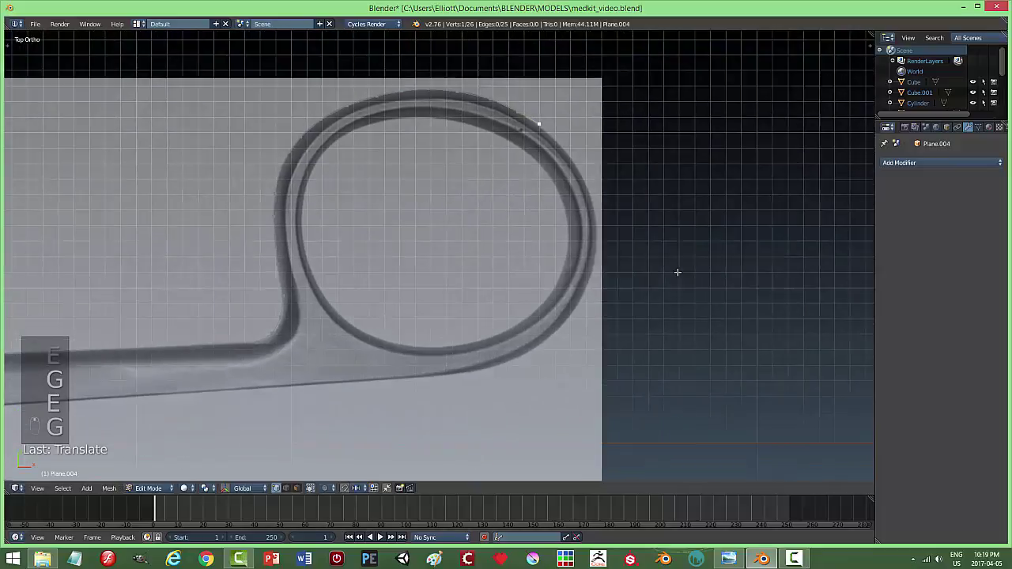
{"action": "key", "text": "e"}
{"action": "key", "text": "g"}
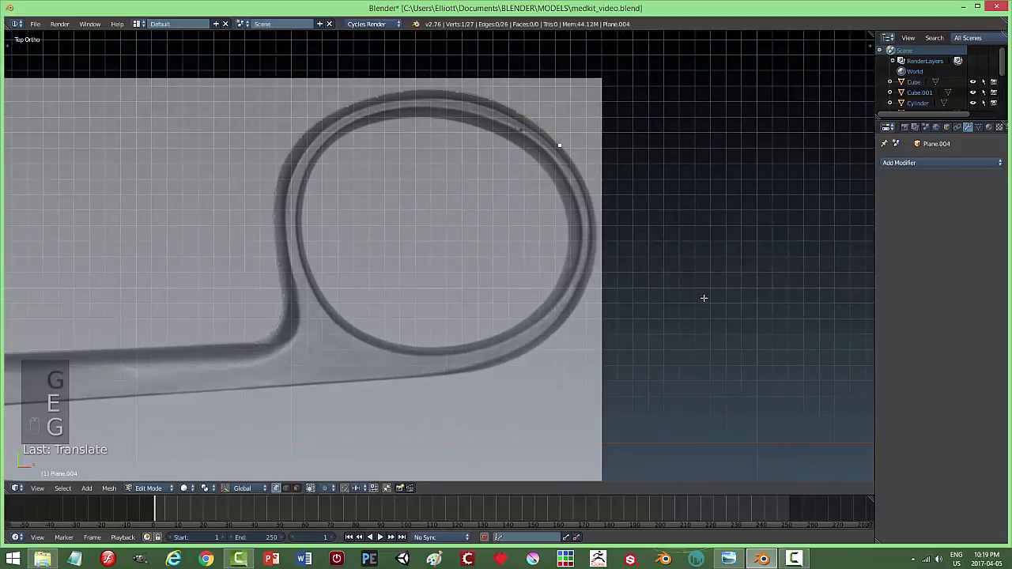
{"action": "key", "text": "e"}
{"action": "key", "text": "g"}
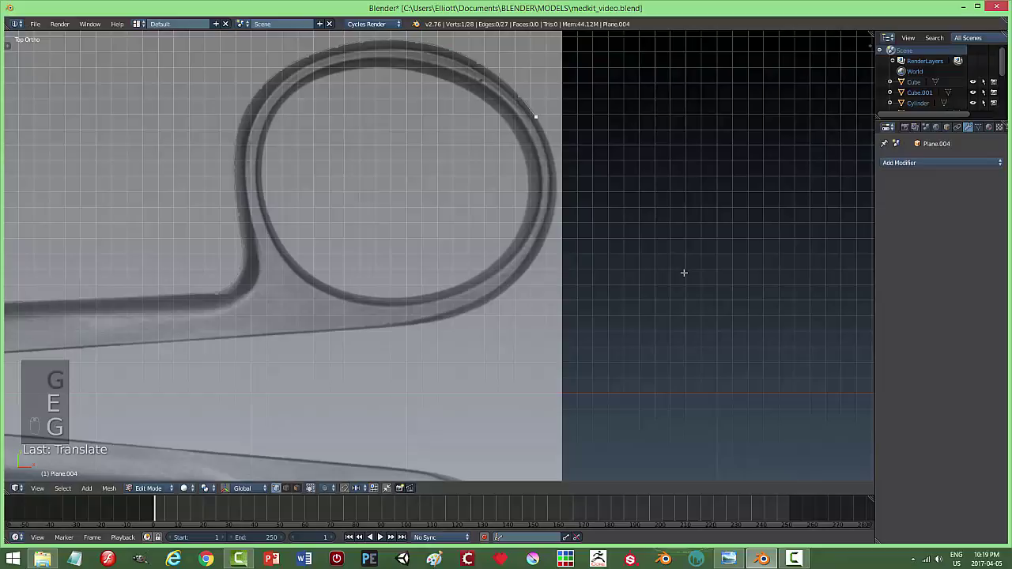
{"action": "key", "text": "e"}
{"action": "key", "text": "g"}
{"action": "key", "text": "e"}
{"action": "key", "text": "g"}
{"action": "key", "text": "e"}
{"action": "key", "text": "g"}
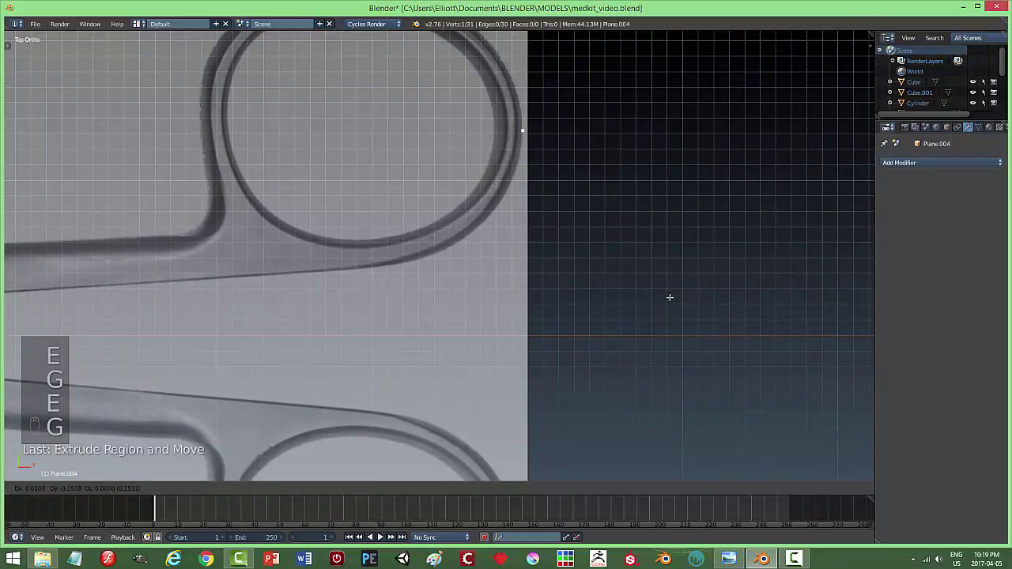
{"action": "key", "text": "e"}
{"action": "key", "text": "g"}
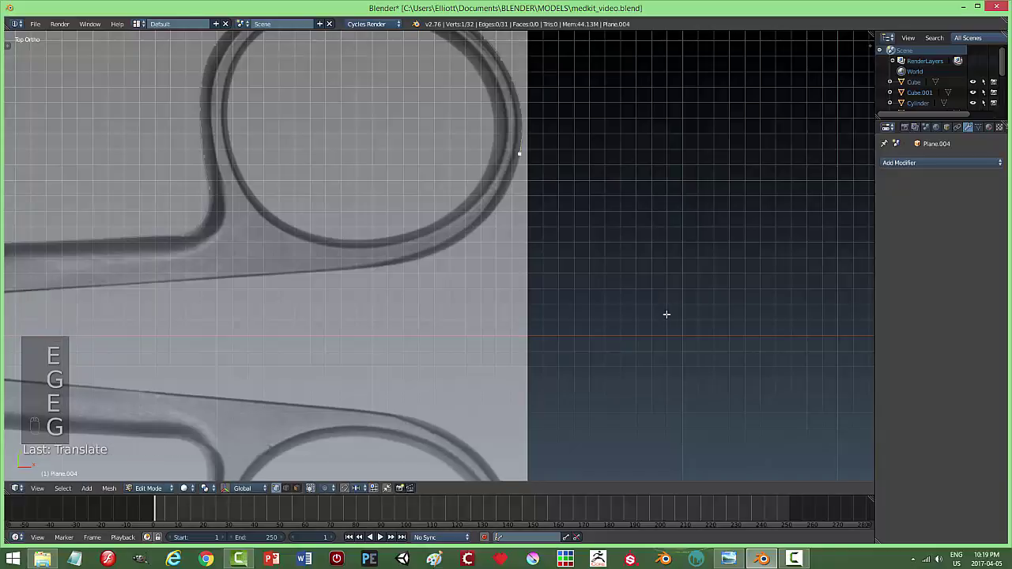
{"action": "key", "text": "e"}
{"action": "key", "text": "g"}
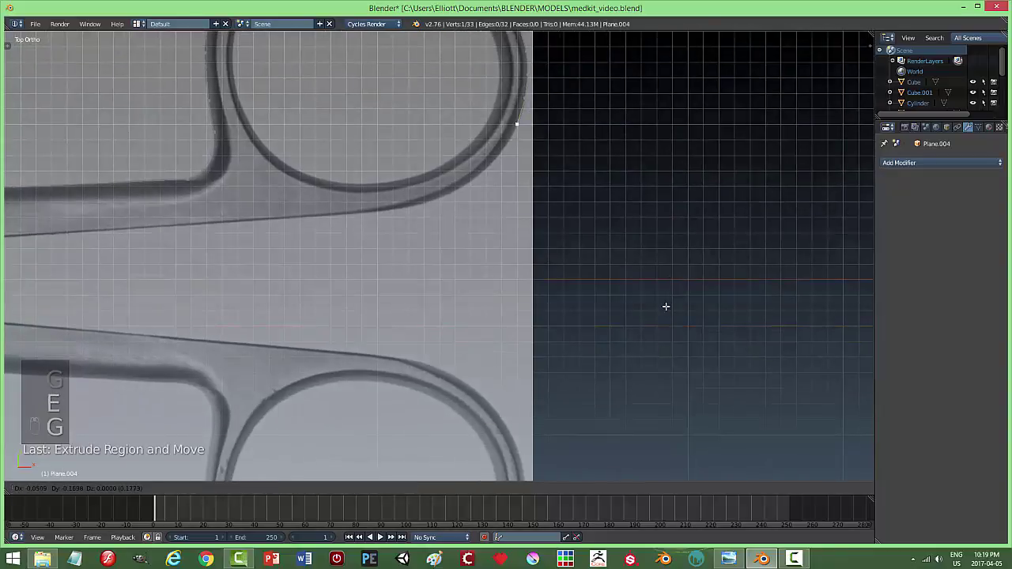
{"action": "key", "text": "e"}
{"action": "key", "text": "g"}
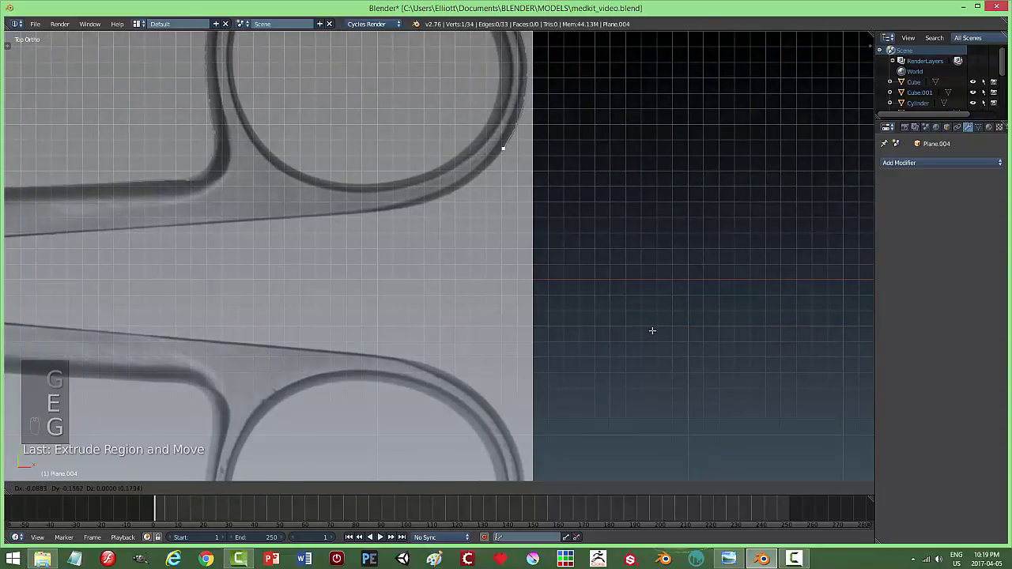
{"action": "key", "text": "e"}
{"action": "key", "text": "g"}
{"action": "key", "text": "e"}
{"action": "key", "text": "g"}
{"action": "key", "text": "e"}
{"action": "key", "text": "g"}
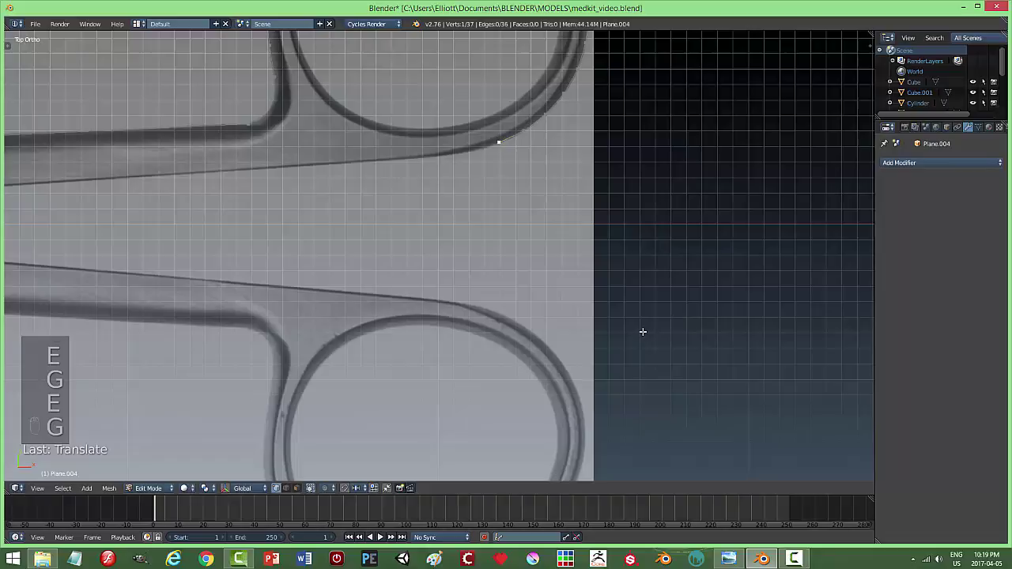
{"action": "key", "text": "e"}
{"action": "key", "text": "g"}
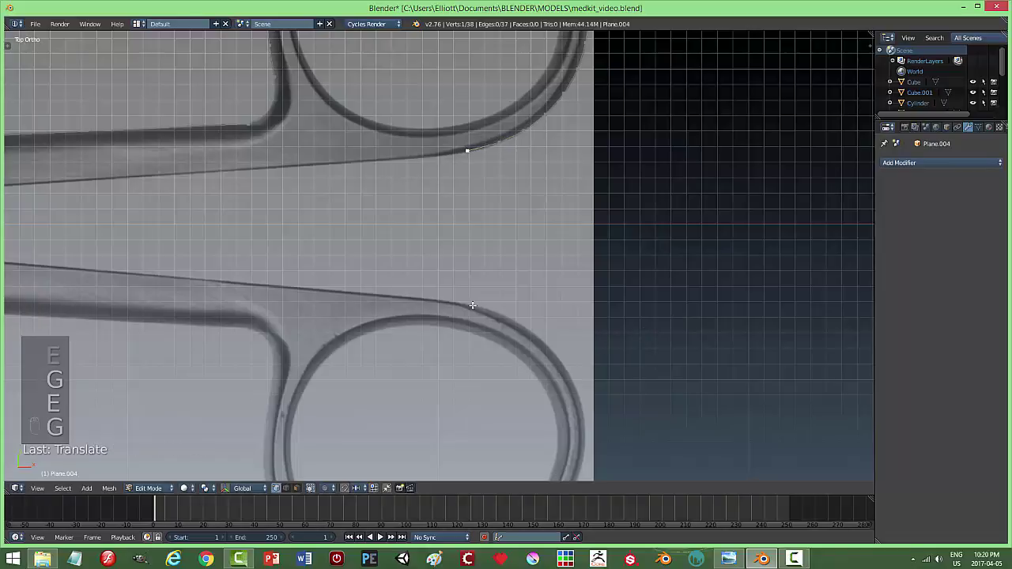
{"action": "key", "text": "e"}
{"action": "key", "text": "g"}
{"action": "key", "text": "e"}
{"action": "key", "text": "g"}
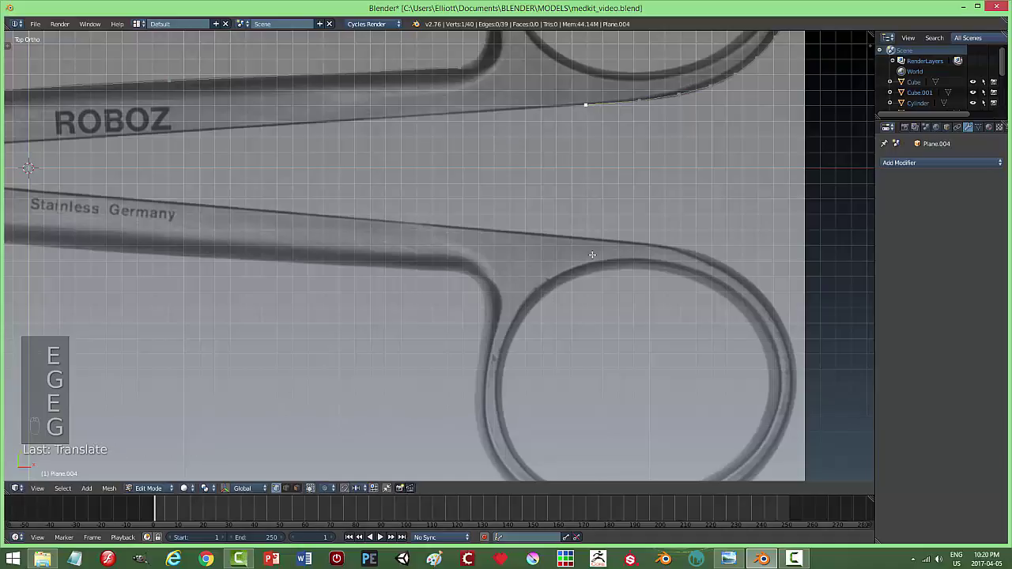
Continue the vertex chain along the blade edge and around the tip toward the starting point.
{"action": "key", "text": "g"}
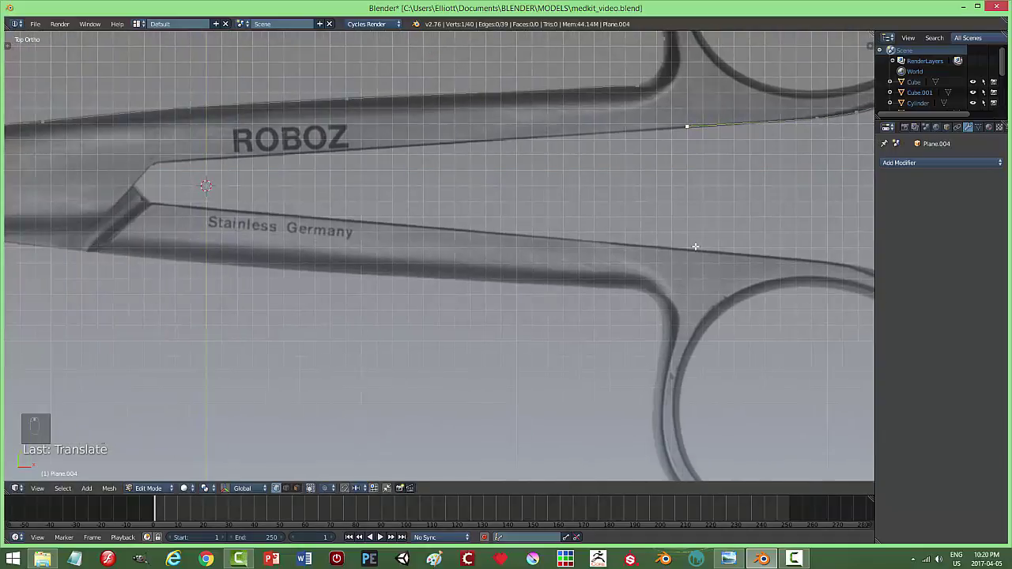
{"action": "key", "text": "e"}
{"action": "key", "text": "g"}
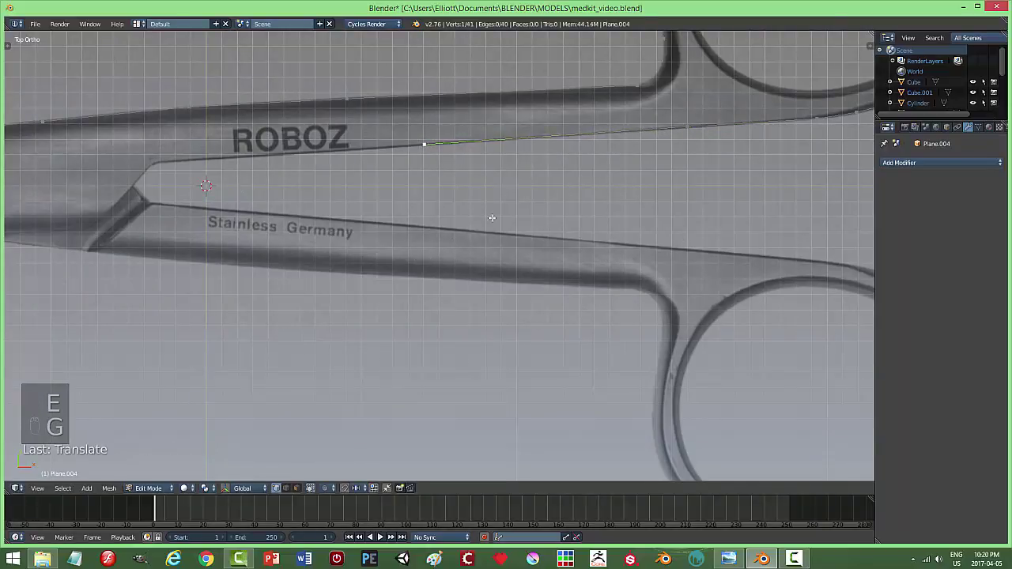
{"action": "key", "text": "e"}
{"action": "key", "text": "g"}
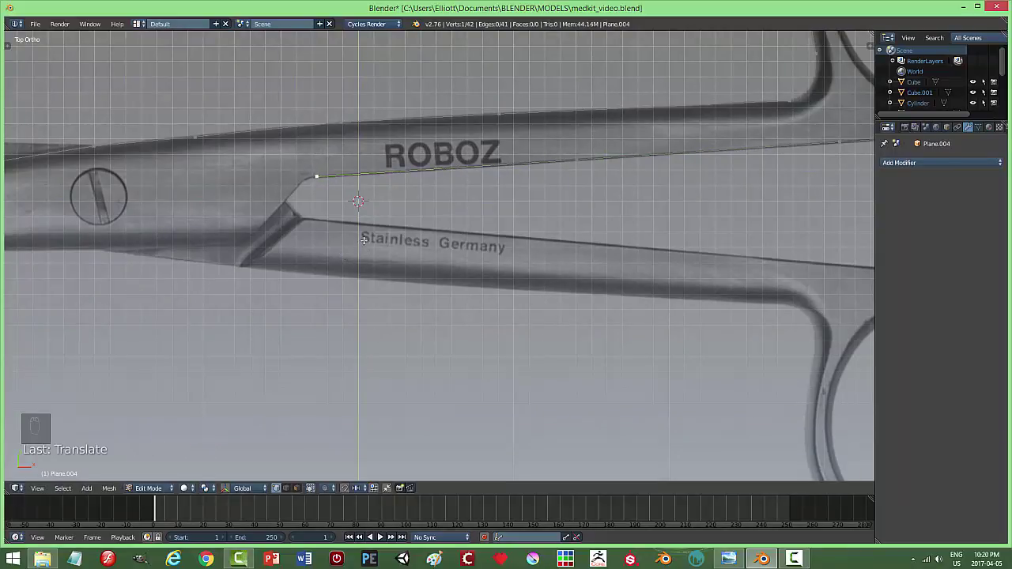
{"action": "key", "text": "e"}
{"action": "key", "text": "g"}
{"action": "key", "text": "e"}
{"action": "key", "text": "g"}
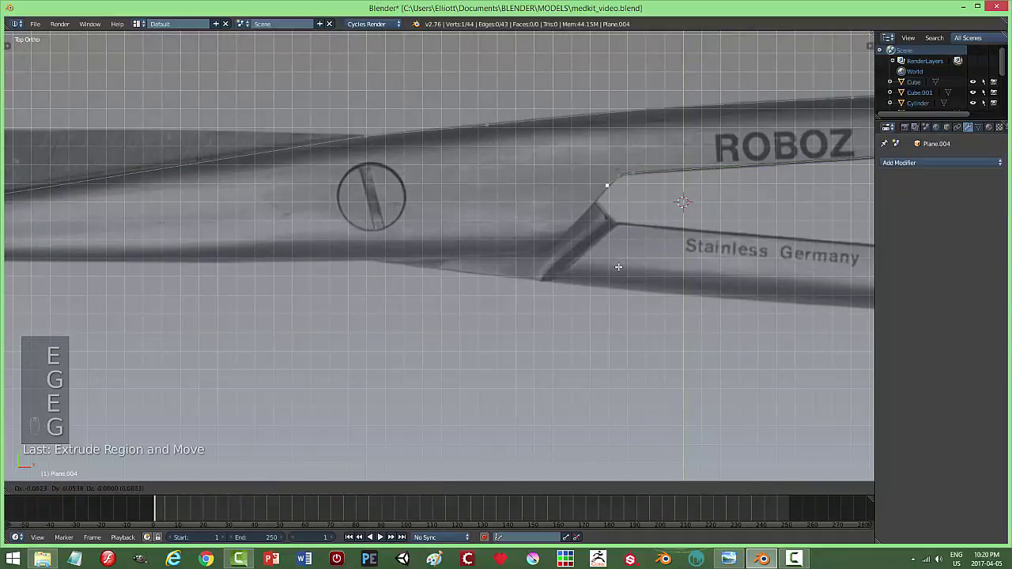
{"action": "key", "text": "e"}
{"action": "key", "text": "g"}
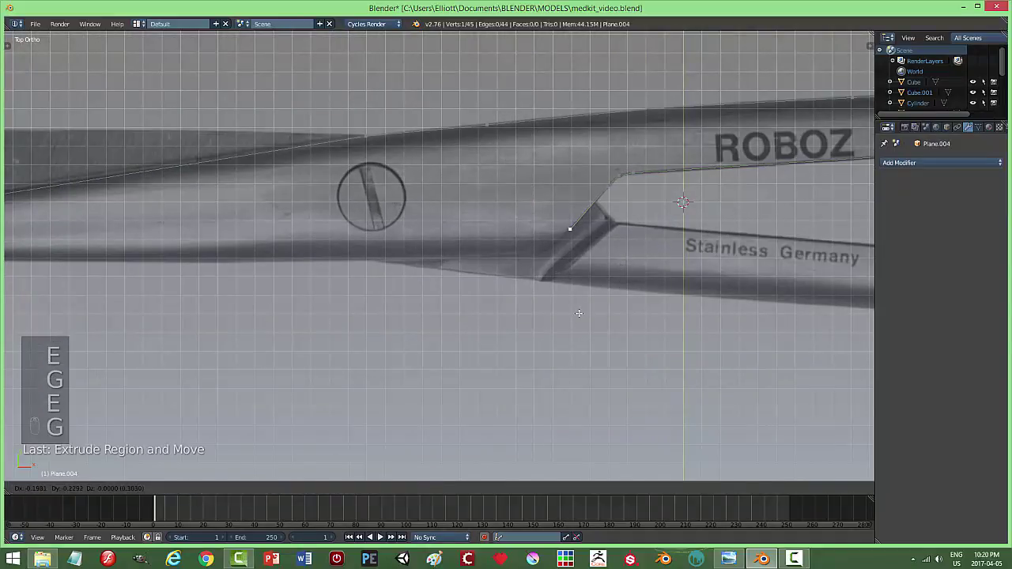
{"action": "key", "text": "e"}
{"action": "key", "text": "g"}
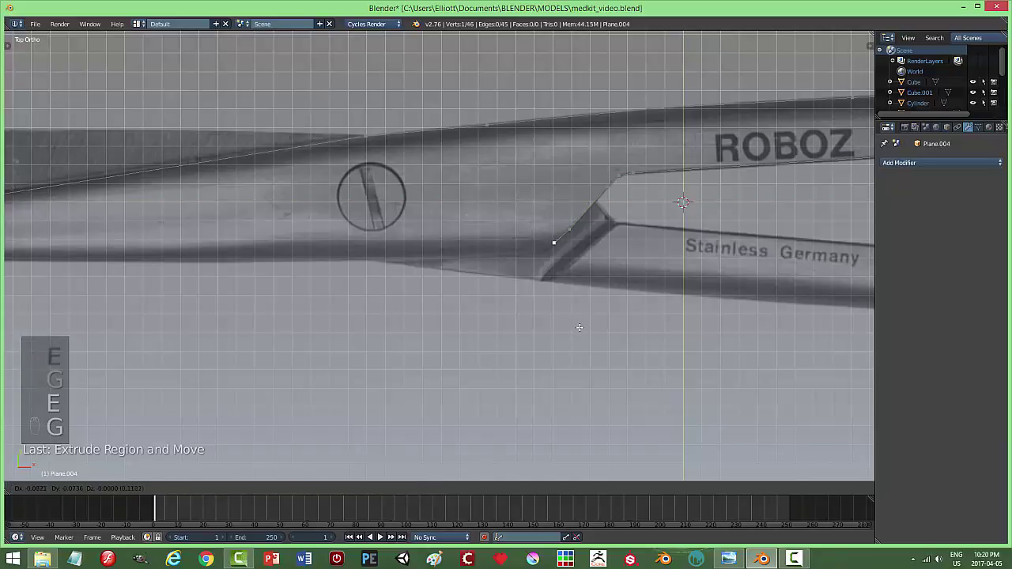
{"action": "key", "text": "e"}
{"action": "key", "text": "g"}
{"action": "key", "text": "e"}
{"action": "key", "text": "g"}
{"action": "key", "text": "e"}
{"action": "key", "text": "g"}
{"action": "key", "text": "e"}
{"action": "key", "text": "g"}
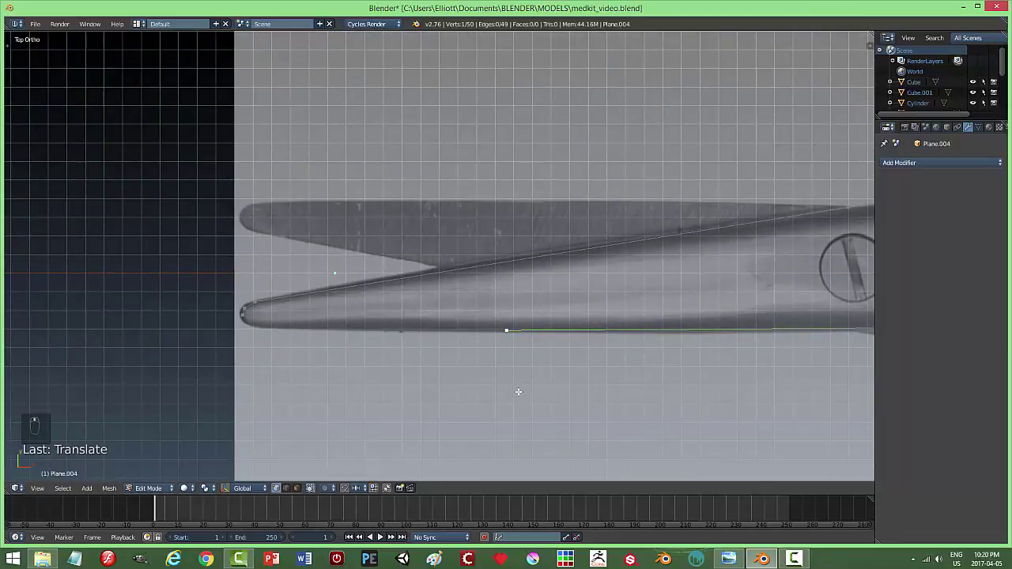
{"action": "key", "text": "g"}
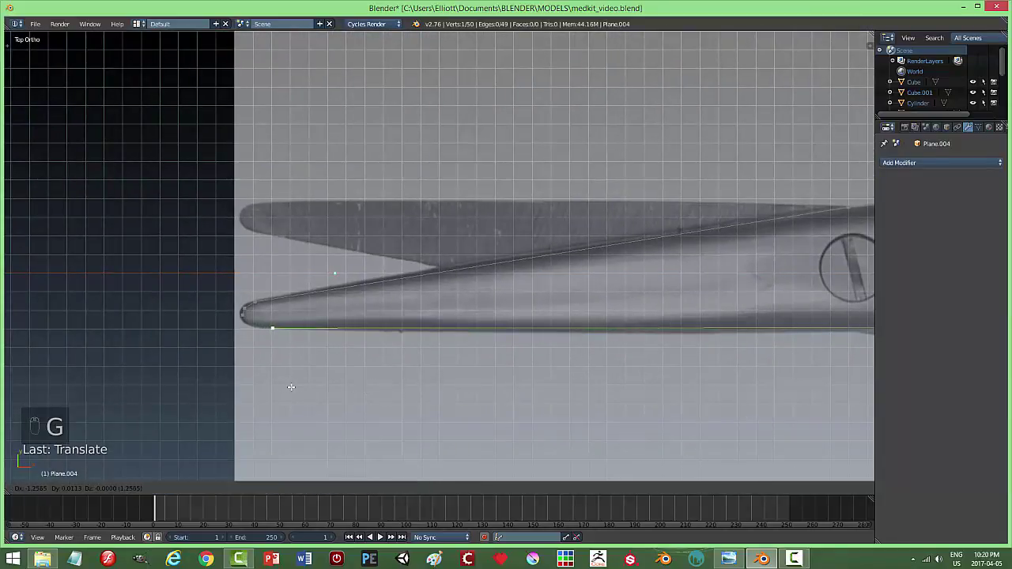
{"action": "key", "text": "e"}
{"action": "key", "text": "g"}
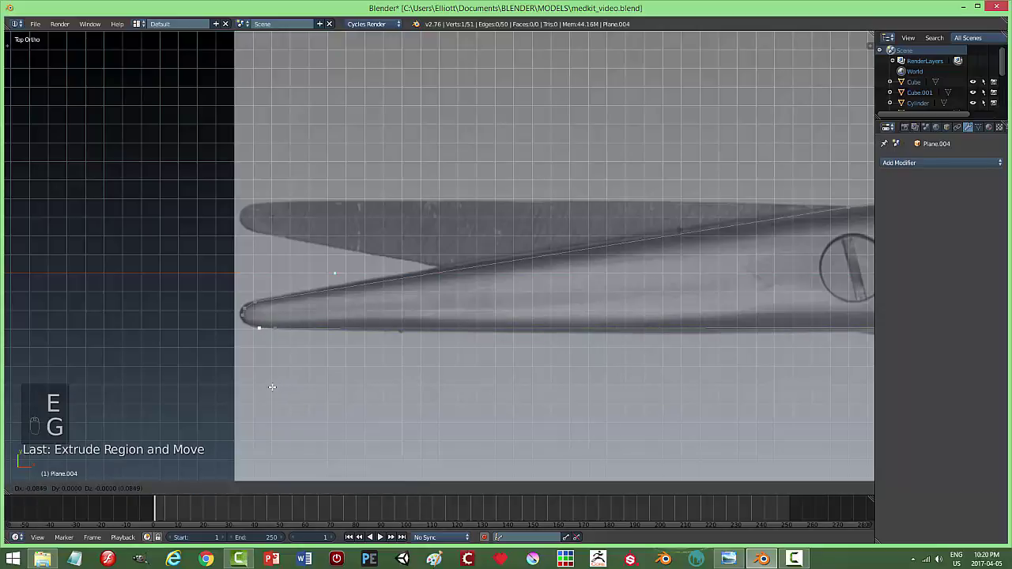
{"action": "key", "text": "e"}
{"action": "key", "text": "g"}
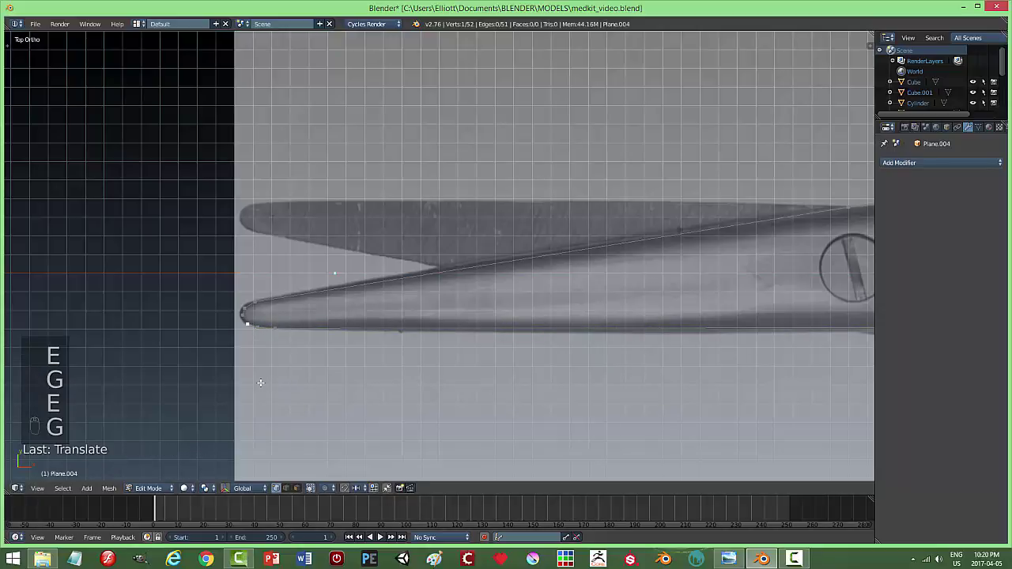
{"action": "key", "text": "e"}
{"action": "key", "text": "g"}
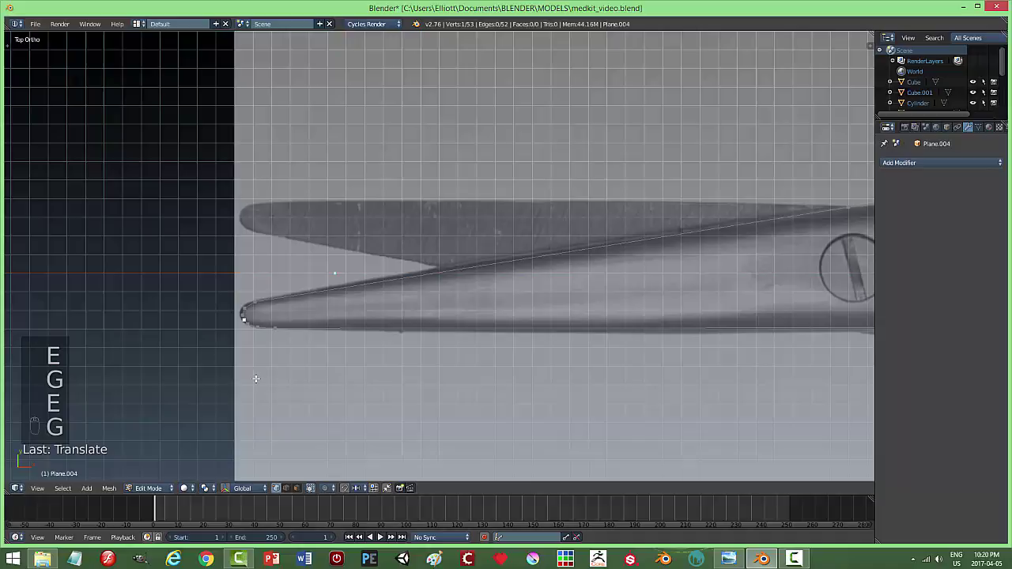
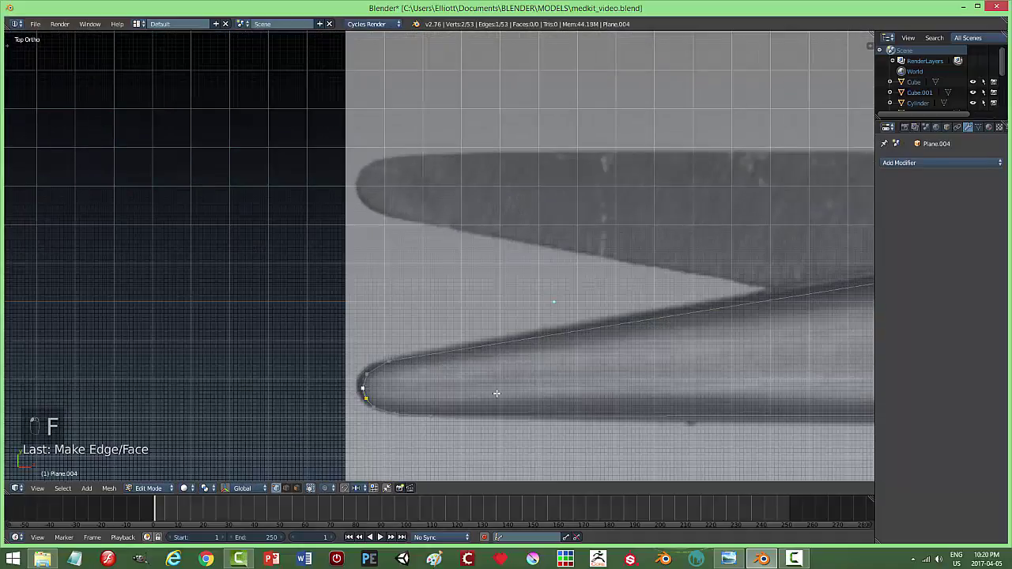
Join the outline's two ends into a closed loop and fill it with a face.
{"action": "key", "text": "a"}
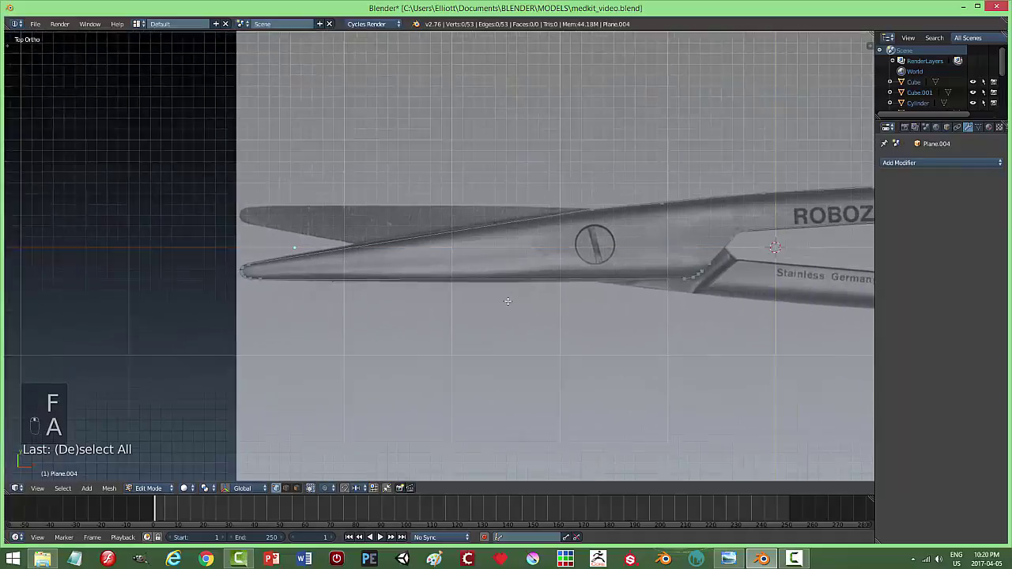
{"action": "key", "text": "f"}
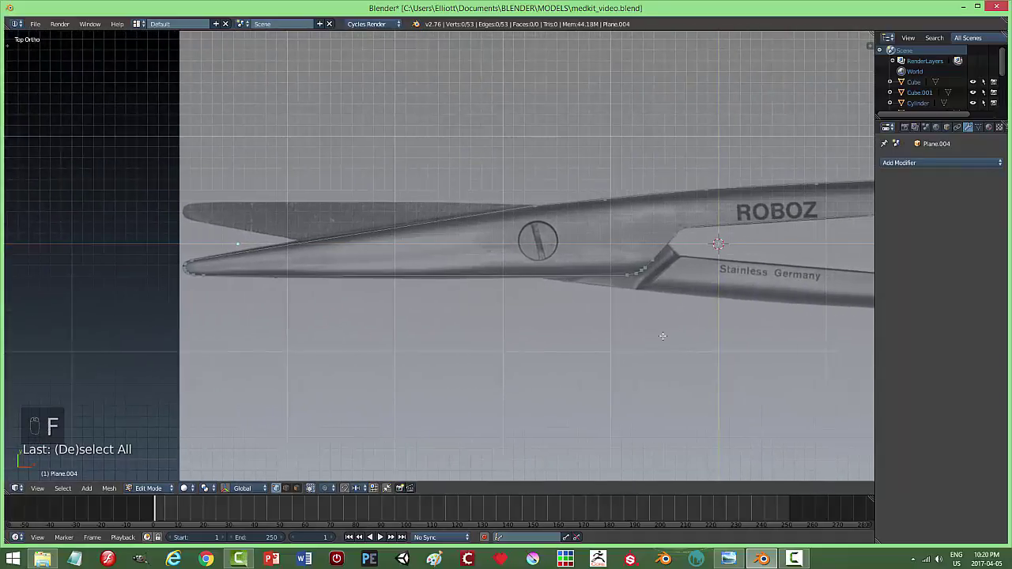
{"action": "key", "text": "a"}
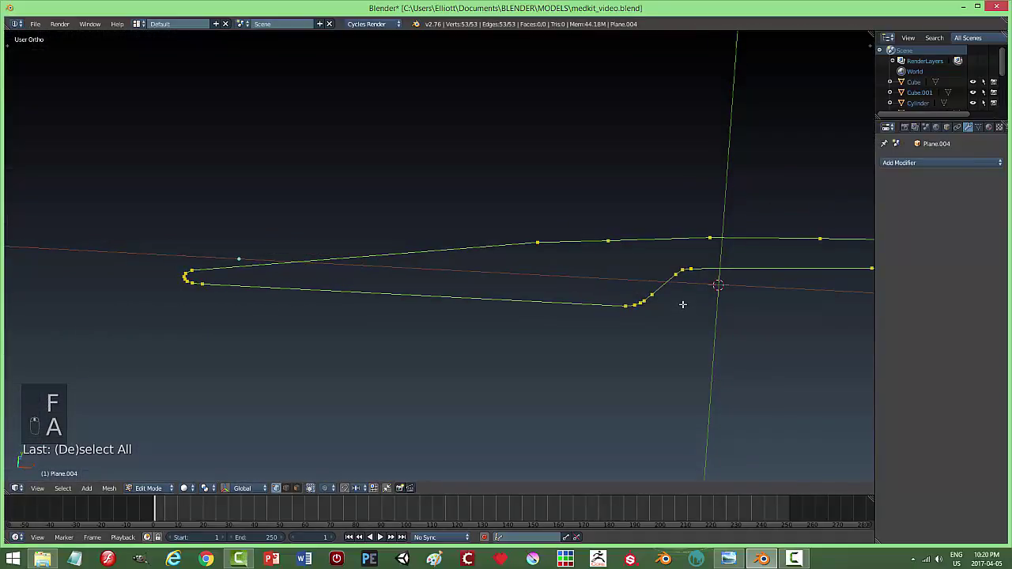
{"action": "key", "text": "f"}
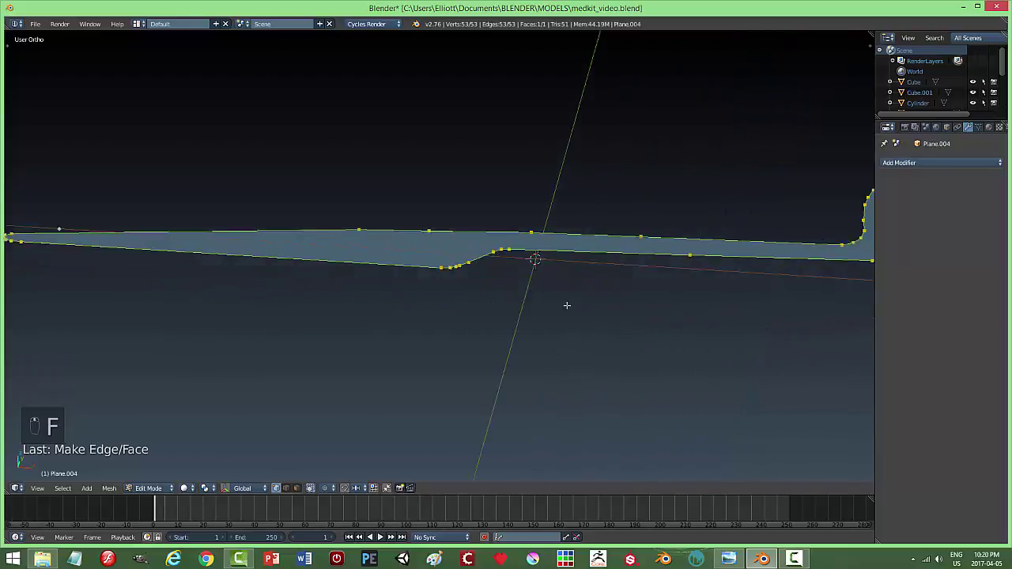
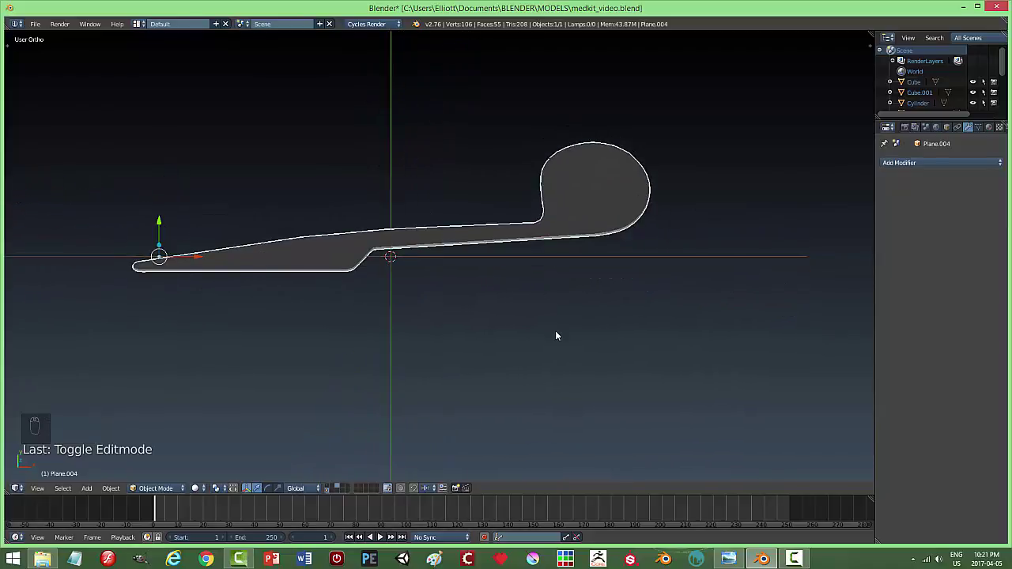
Leave Plane.004's edit mode with nothing selected and save the medkit file.
{"action": "key", "text": "Tab"}
{"action": "key", "text": "a"}
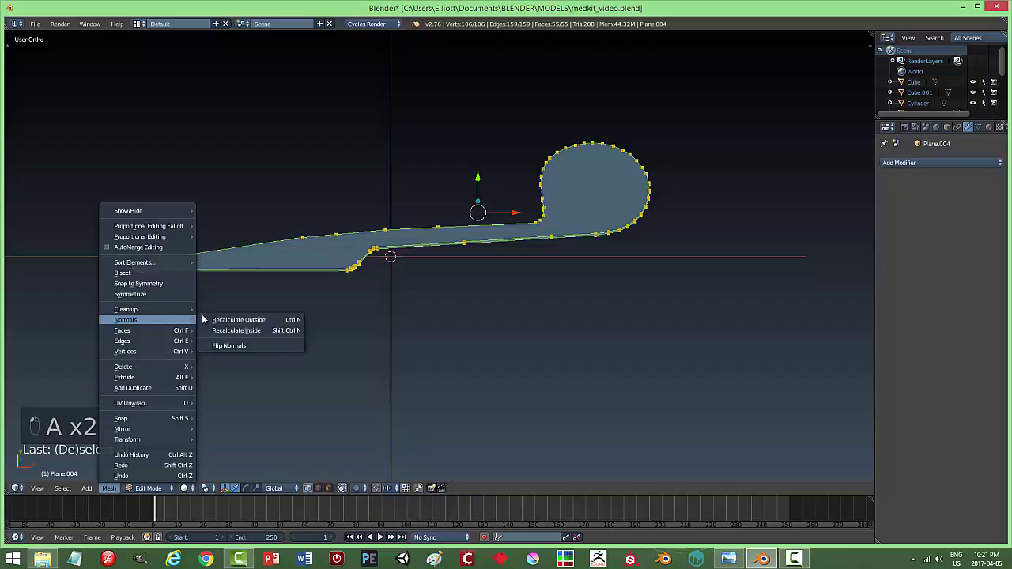
{"action": "key", "text": "a"}
{"action": "key", "text": "Tab"}
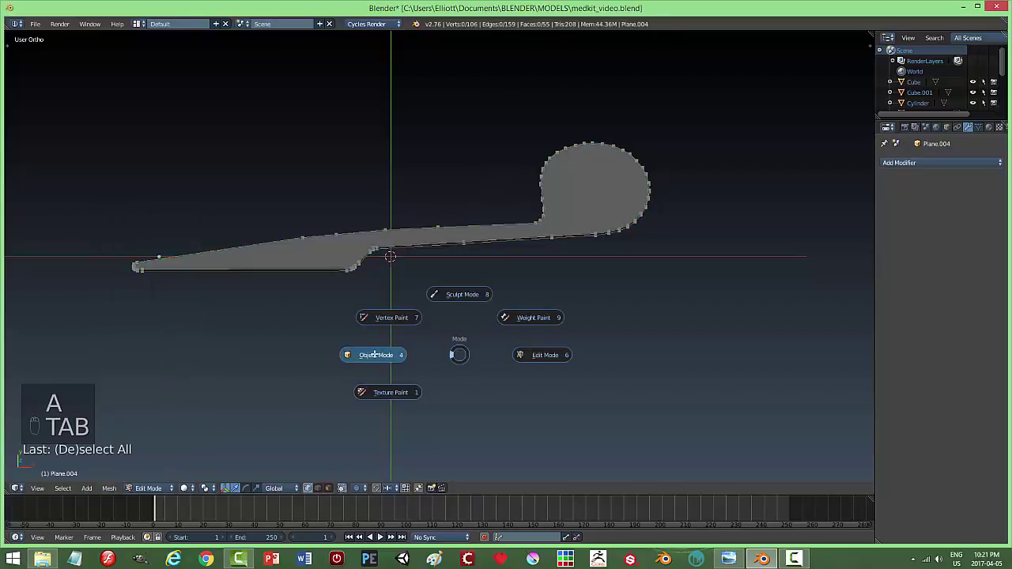
{"action": "key", "text": "ctrl+s"}
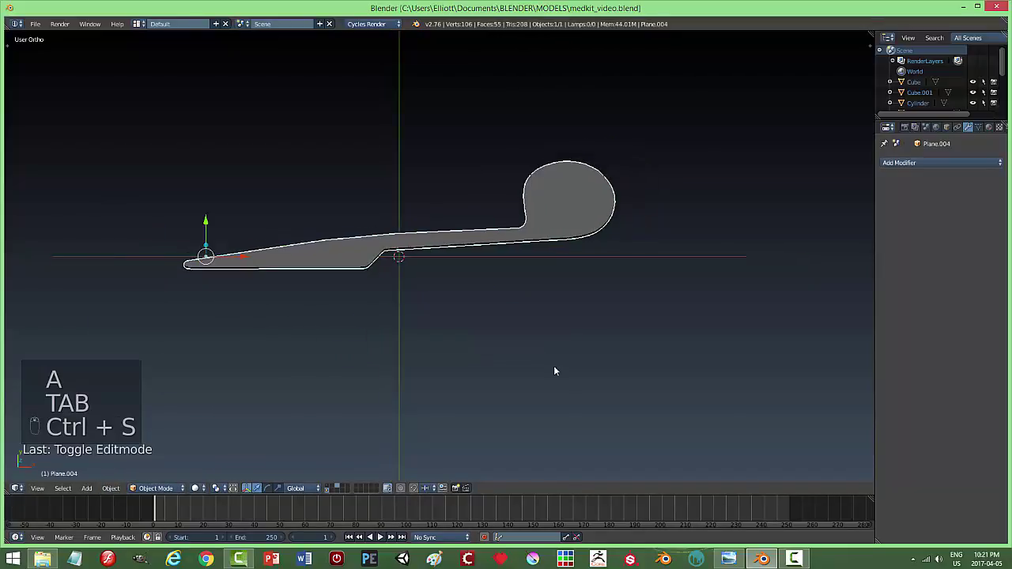
Switch to top orthographic view and zoom in on the reference scissors' finger rings.
{"action": "key", "text": "KP_7"}
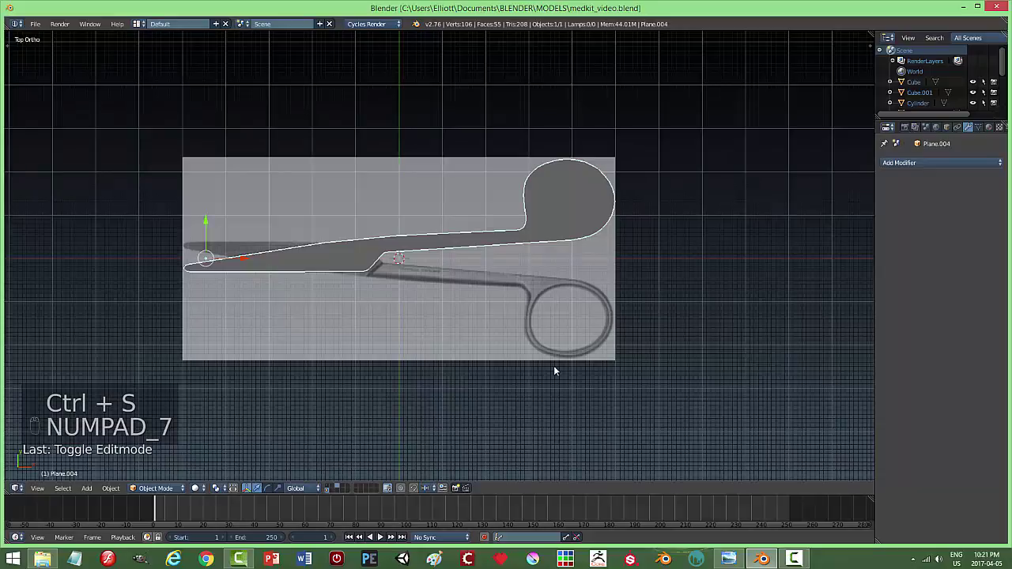
{"action": "key", "text": "z"}
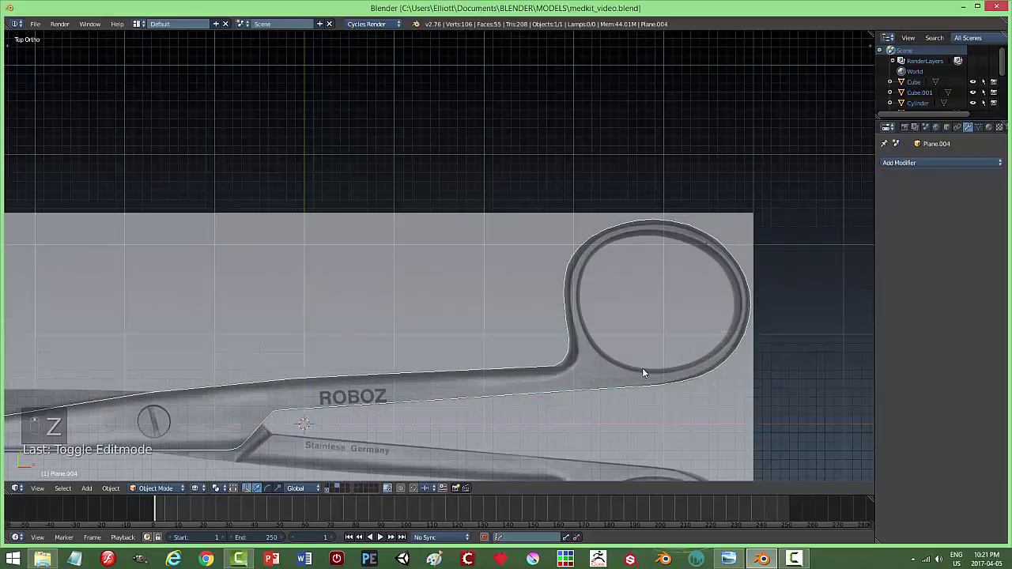
{"action": "middle_click", "coordinate": [532, 329]}
{"action": "middle_click", "coordinate": [454, 316]}
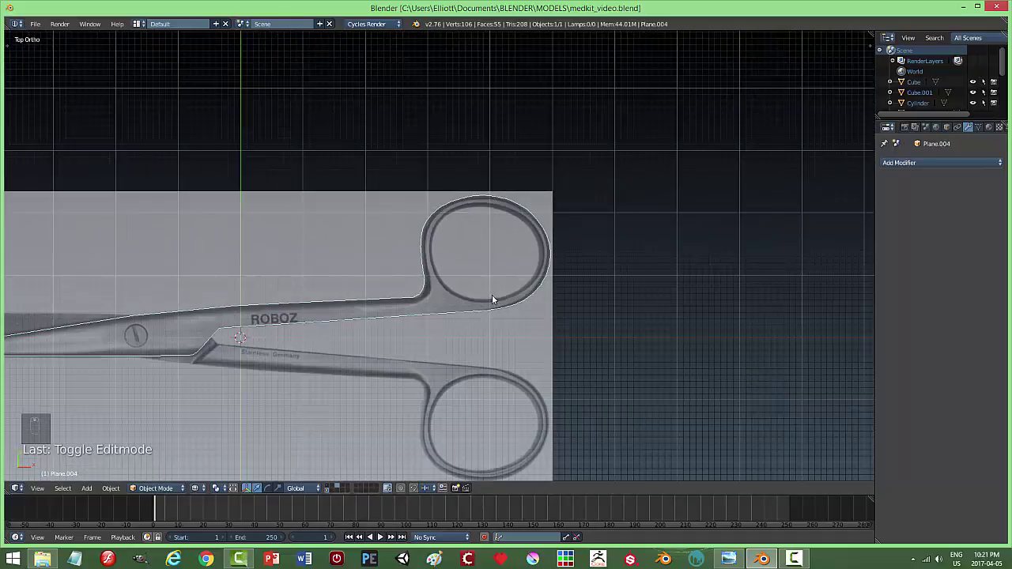
{"action": "key", "text": "shift+a"}
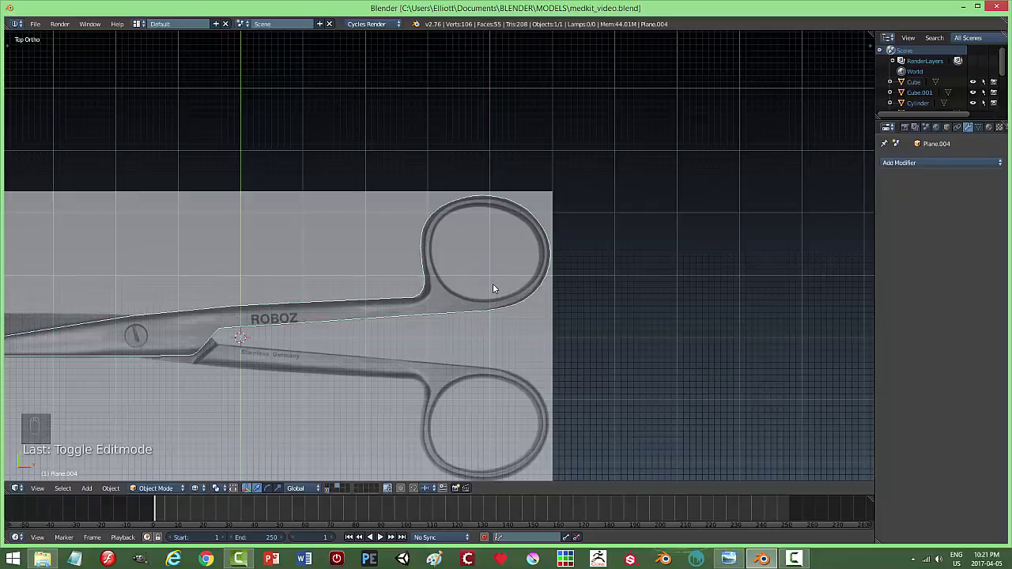
{"action": "key", "text": "shift+a"}
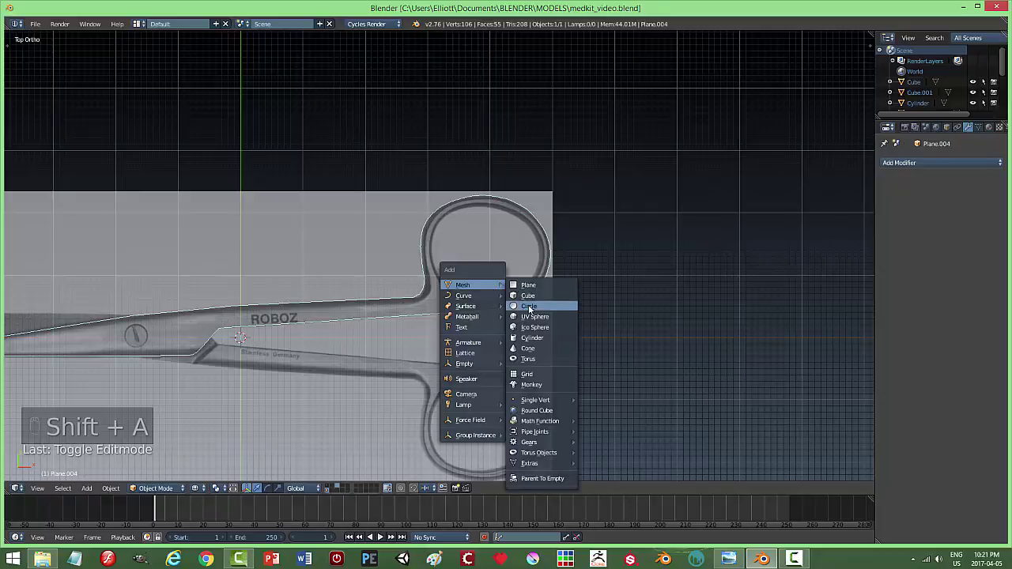
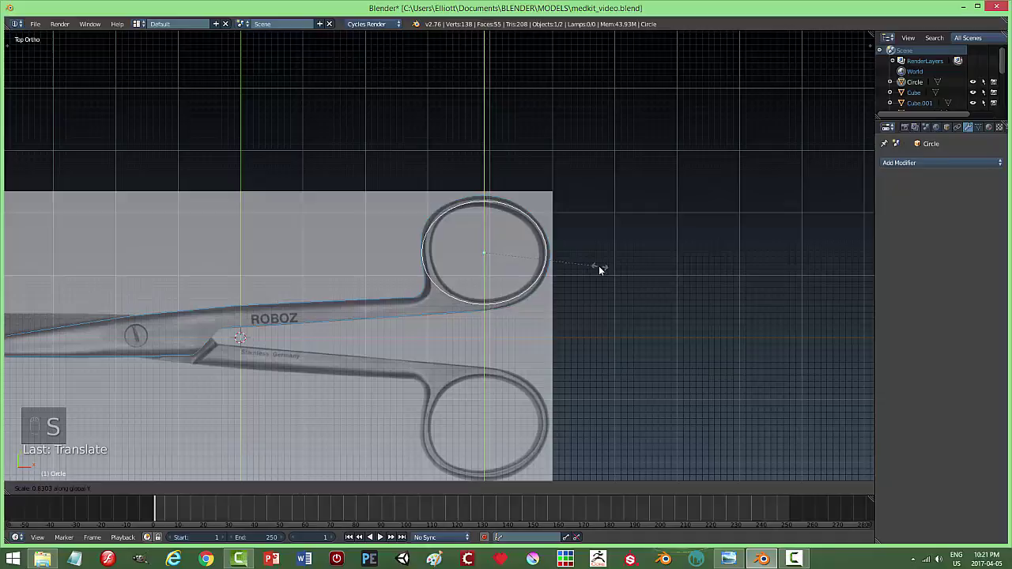
{"action": "key", "text": "s"}
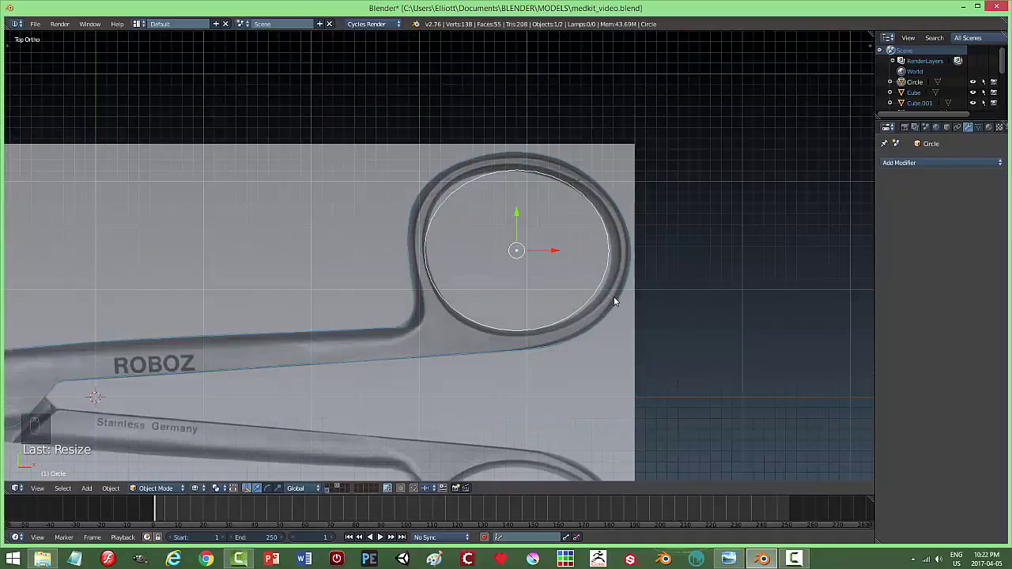
{"action": "key", "text": "s"}
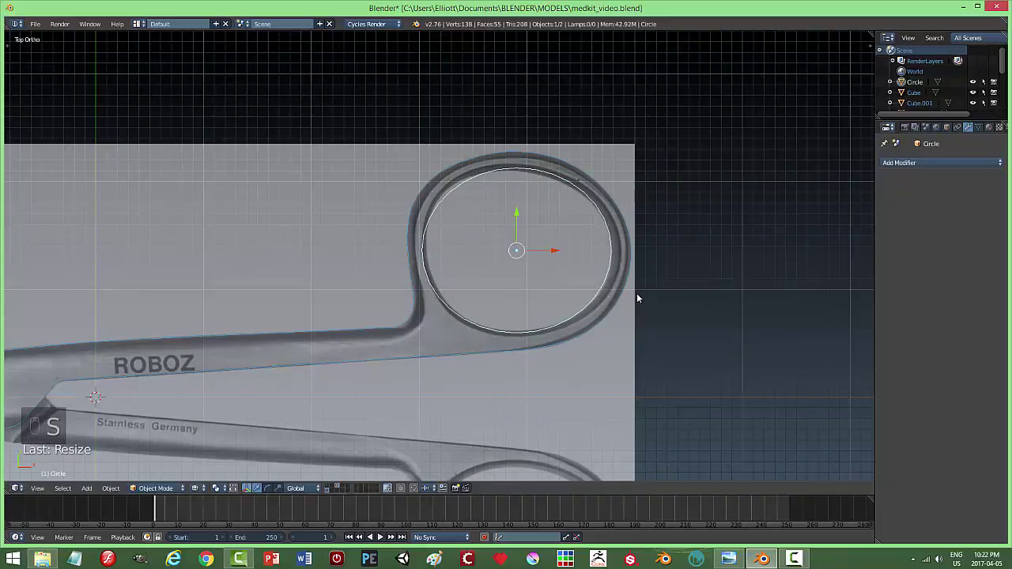
{"action": "key", "text": "s"}
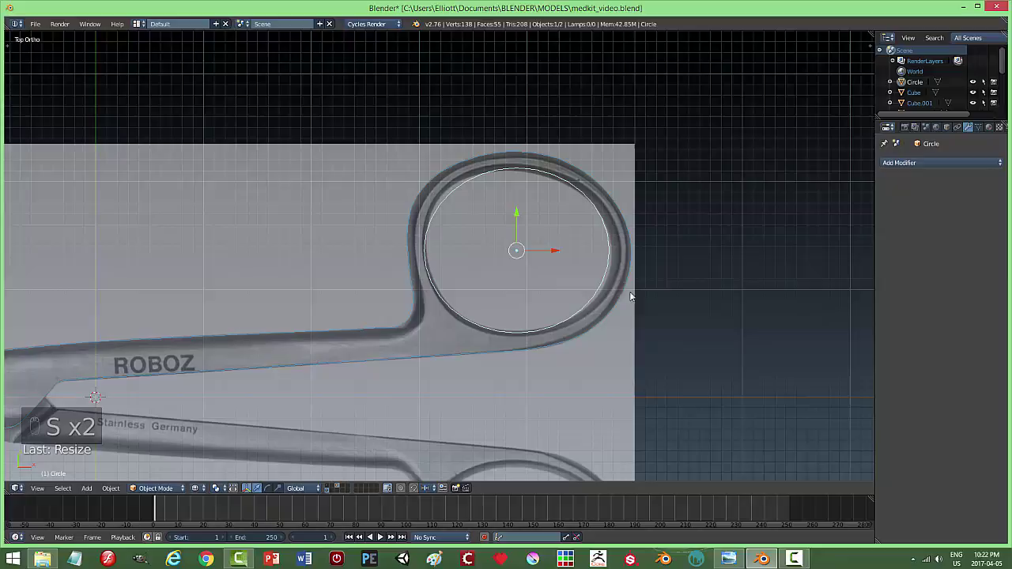
{"action": "left_click_drag", "start_coordinate": [562, 255], "coordinate": [644, 294]}
{"action": "key", "text": "x"}
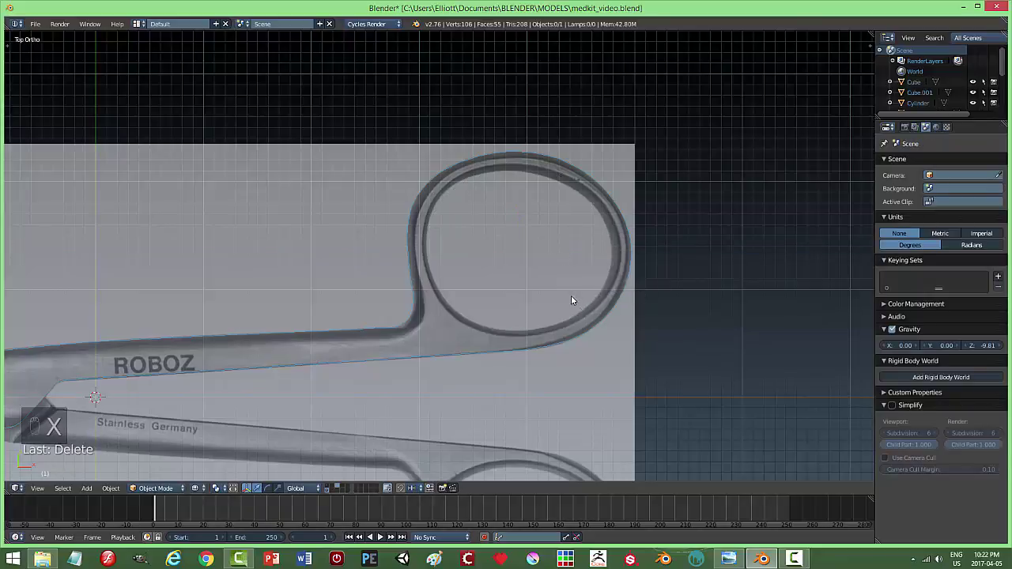
Add a new plane and merge its vertices into a single starting vertex.
{"action": "key", "text": "shift+a"}
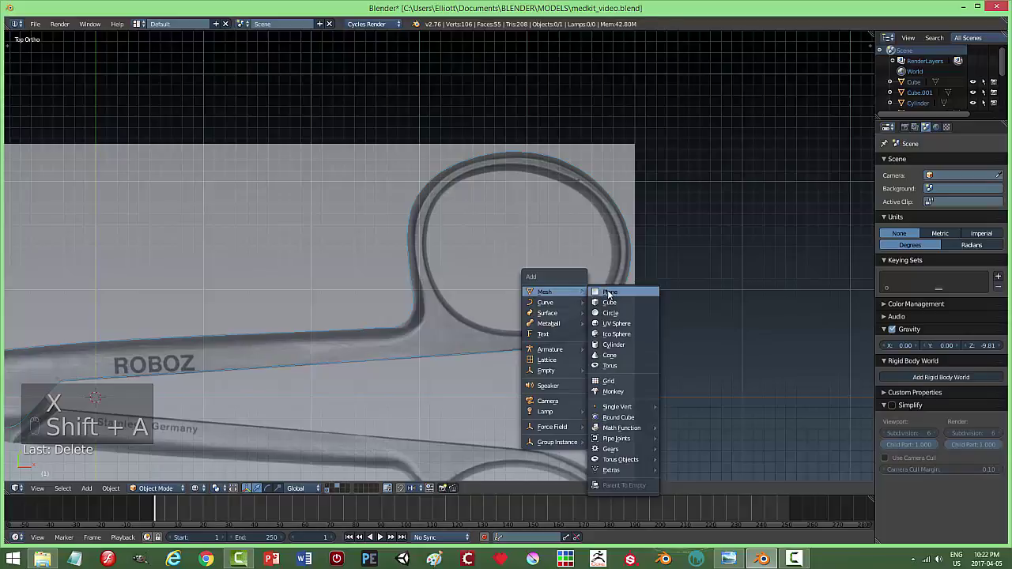
{"action": "key", "text": "Tab"}
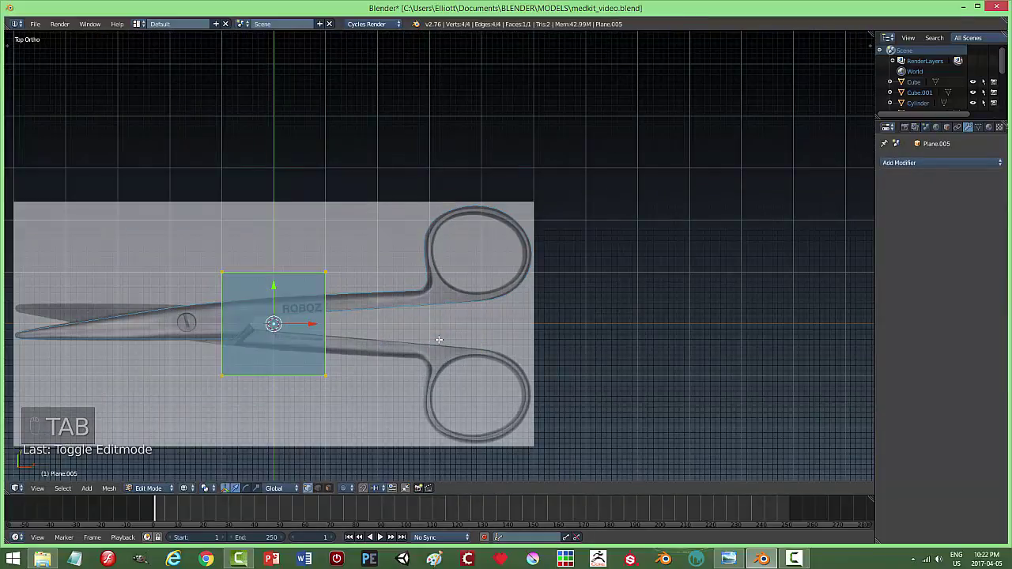
{"action": "key", "text": "alt+m"}
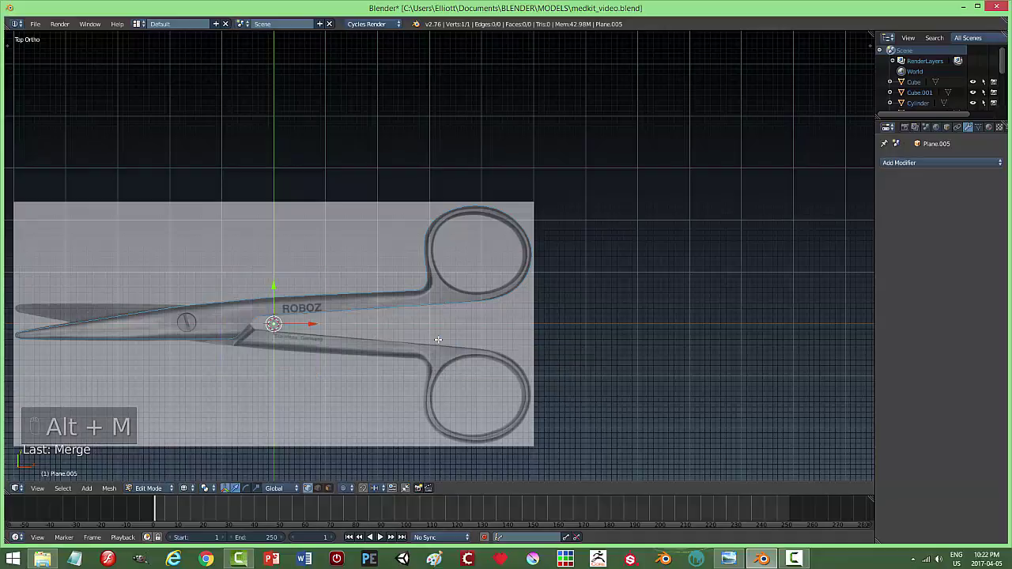
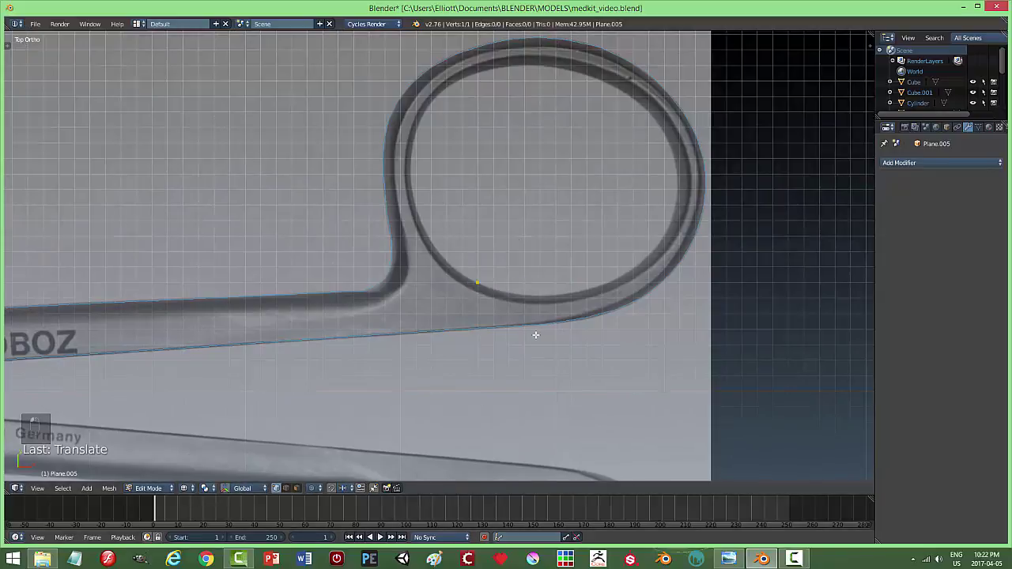
Extrude and place vertices one by one along the inner edge of the finger ring.
{"action": "key", "text": "e"}
{"action": "key", "text": "g"}
{"action": "key", "text": "e"}
{"action": "key", "text": "g"}
{"action": "key", "text": "e"}
{"action": "key", "text": "g"}
{"action": "key", "text": "e"}
{"action": "key", "text": "g"}
{"action": "key", "text": "e"}
{"action": "key", "text": "g"}
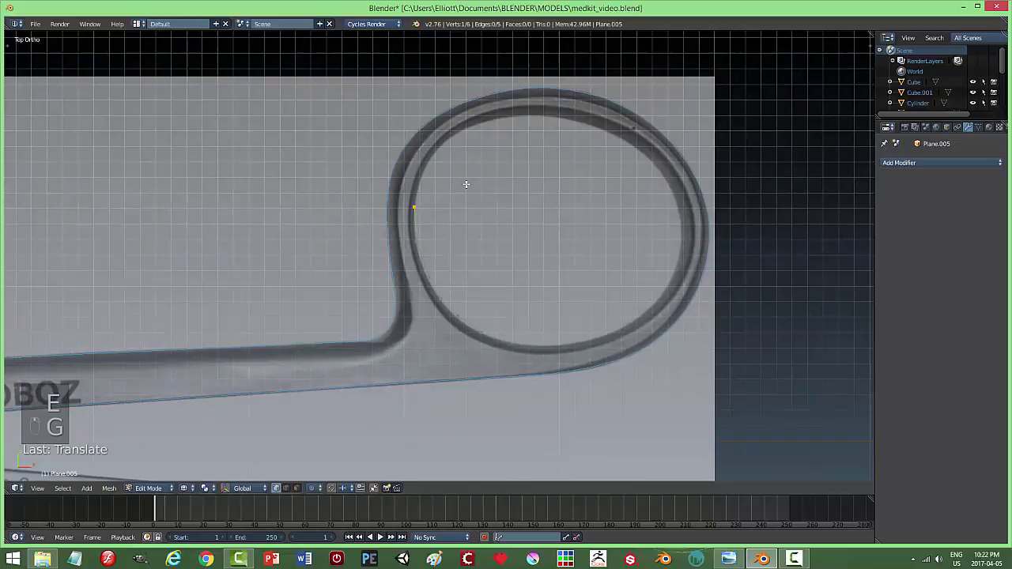
{"action": "key", "text": "e"}
{"action": "key", "text": "g"}
{"action": "key", "text": "e"}
{"action": "key", "text": "g"}
{"action": "key", "text": "3"}
{"action": "key", "text": "e"}
{"action": "key", "text": "g"}
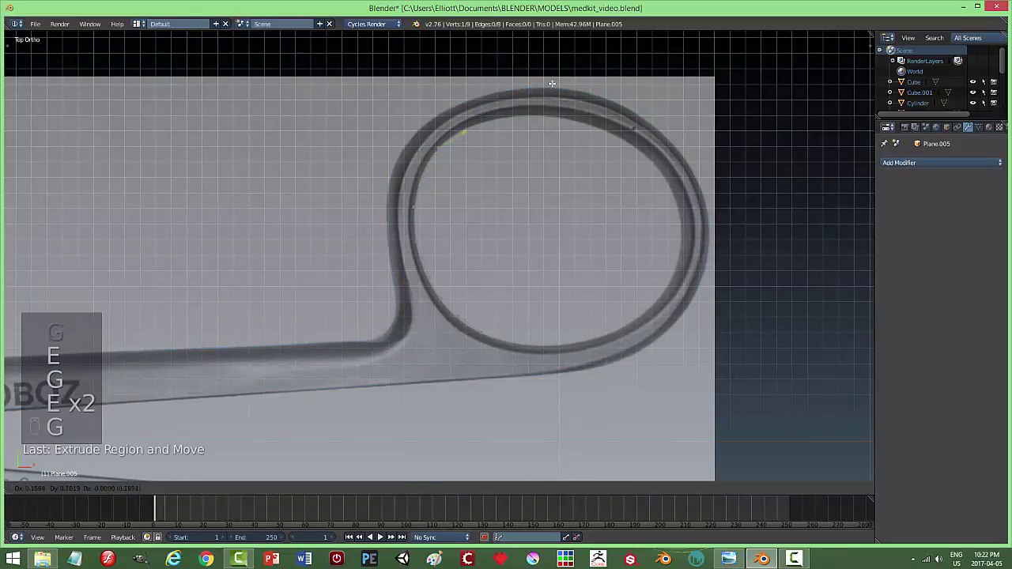
{"action": "key", "text": "e"}
{"action": "key", "text": "g"}
{"action": "key", "text": "e"}
{"action": "key", "text": "g"}
{"action": "key", "text": "e"}
{"action": "key", "text": "g"}
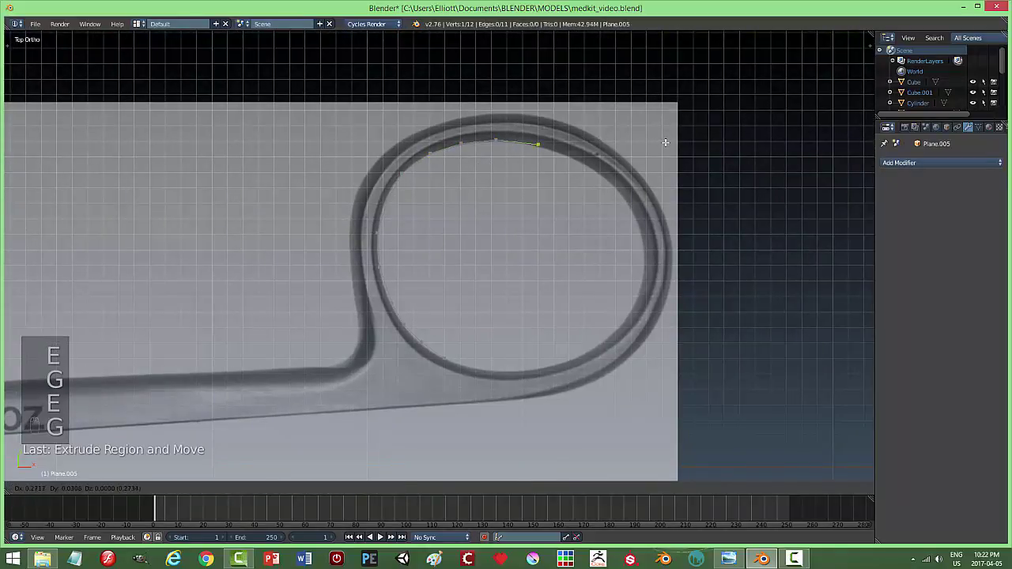
{"action": "key", "text": "e"}
{"action": "key", "text": "g"}
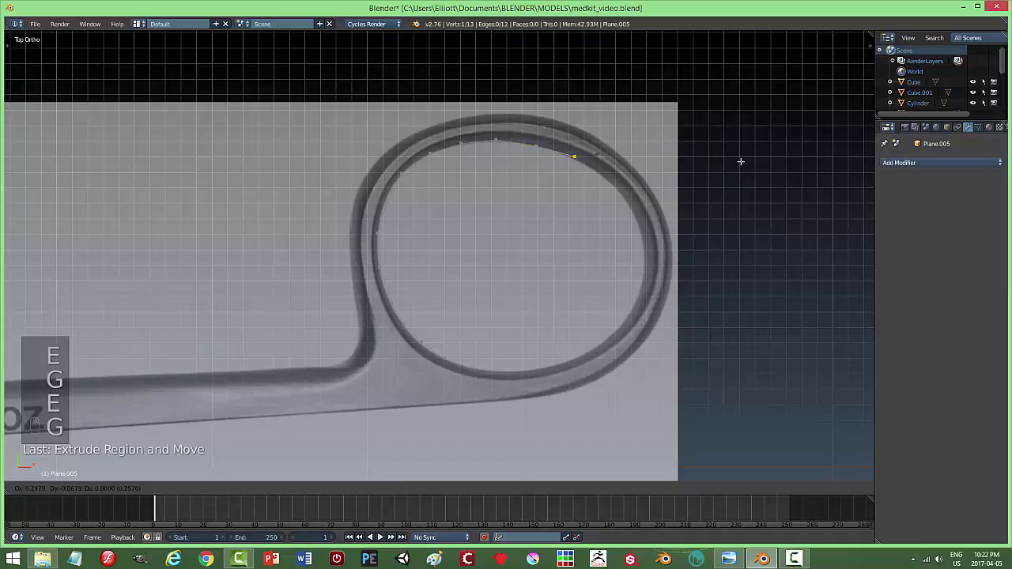
{"action": "key", "text": "e"}
{"action": "key", "text": "g"}
{"action": "key", "text": "e"}
{"action": "key", "text": "g"}
{"action": "key", "text": "e"}
{"action": "key", "text": "g"}
{"action": "key", "text": "e"}
{"action": "key", "text": "g"}
{"action": "key", "text": "e"}
{"action": "key", "text": "g"}
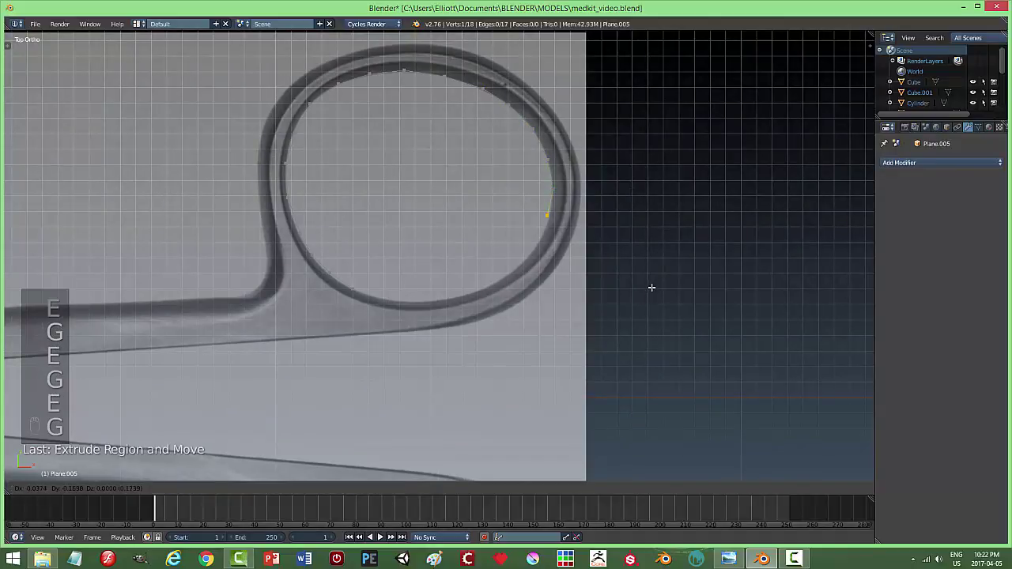
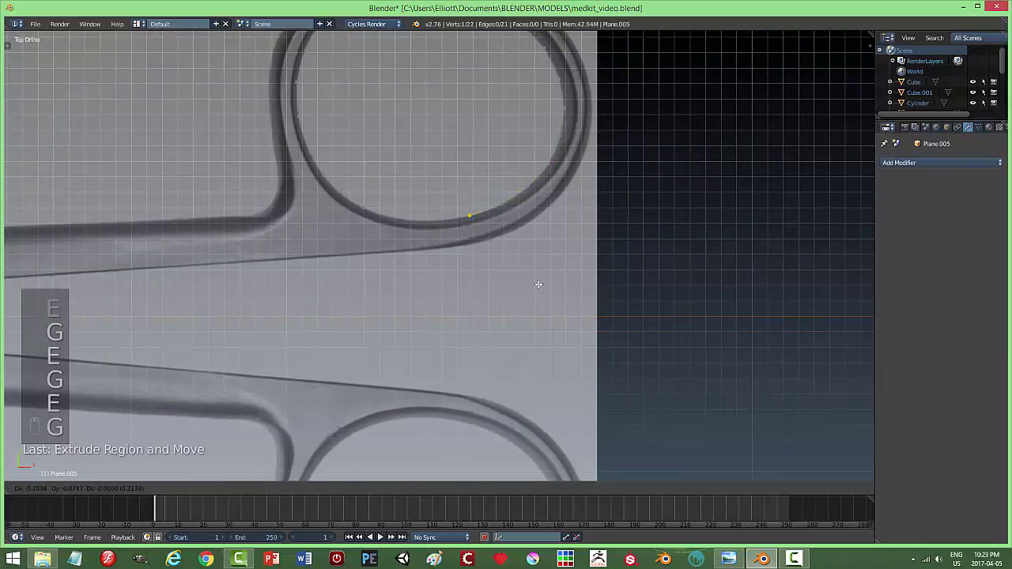
Continue the vertex chain around the ring's lower edge back toward the start.
{"action": "key", "text": "e"}
{"action": "key", "text": "g"}
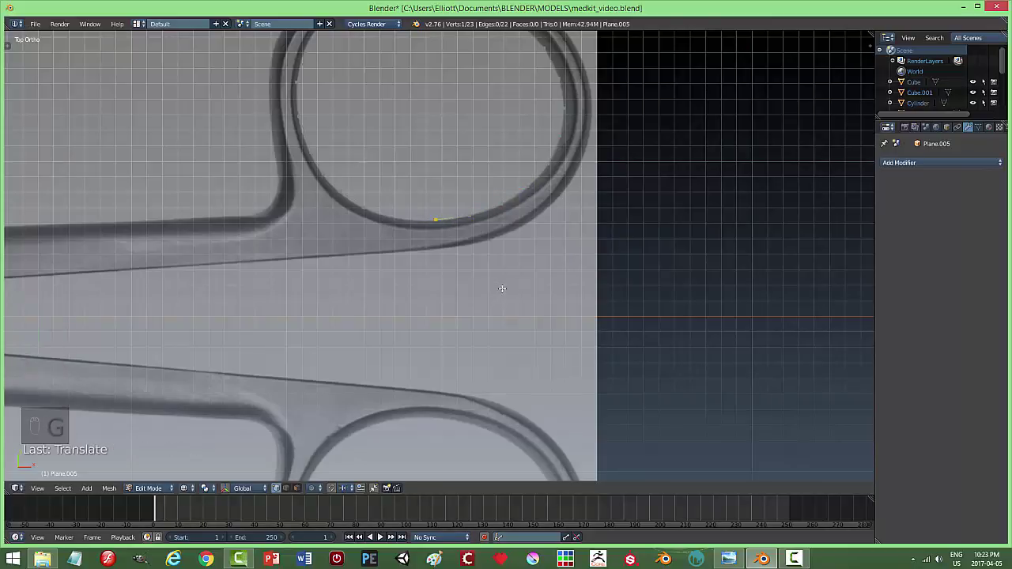
{"action": "key", "text": "g"}
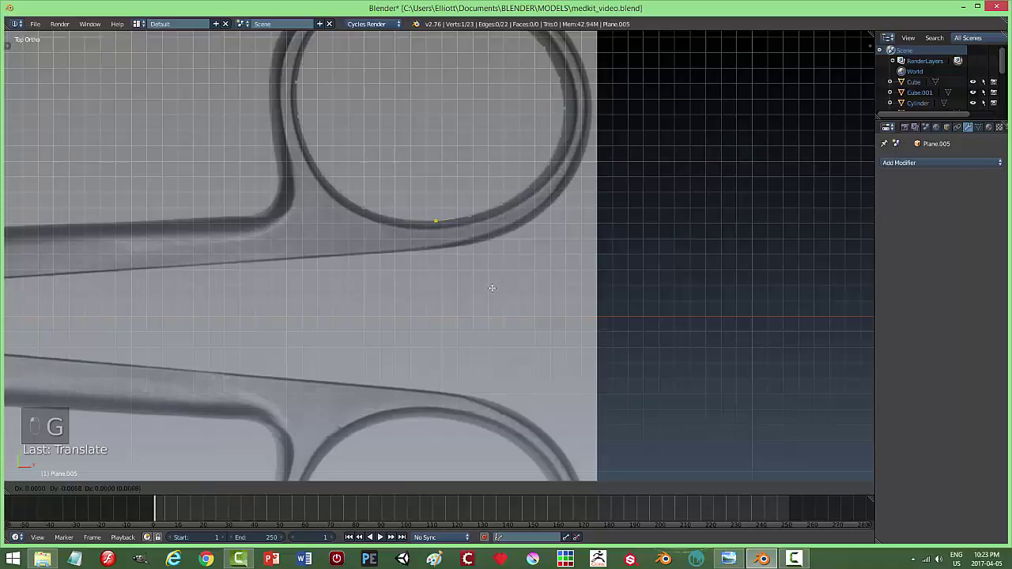
{"action": "key", "text": "e"}
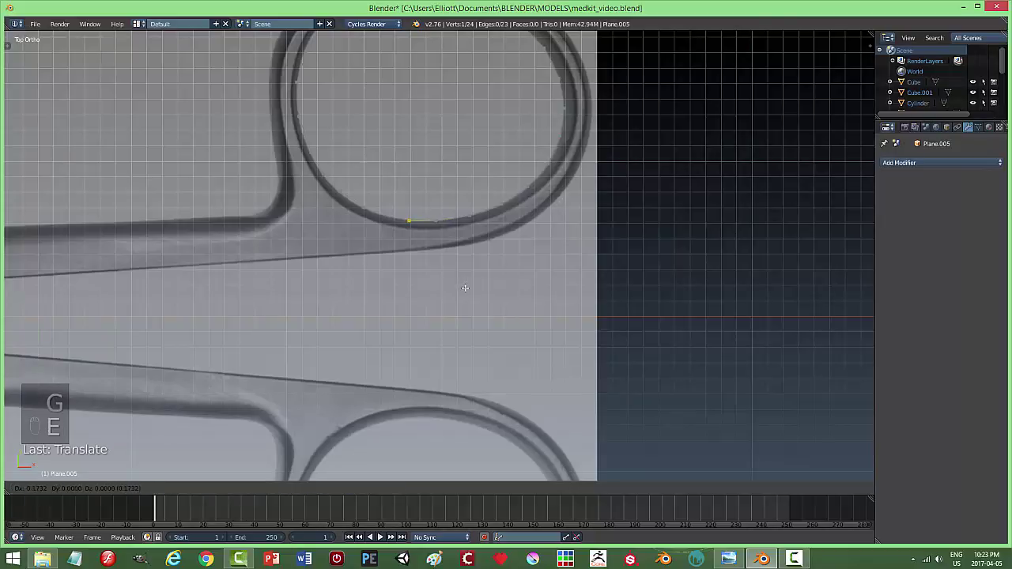
{"action": "key", "text": "e"}
{"action": "key", "text": "g"}
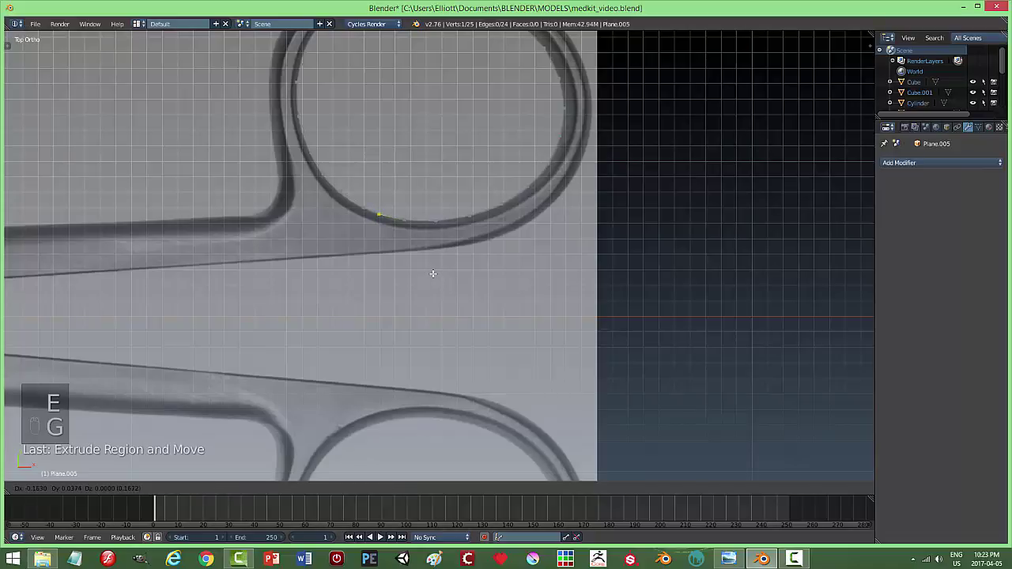
Close the ring outline, fill it with a face and extrude it into a thick disc.
{"action": "key", "text": "f"}
{"action": "key", "text": "a"}
{"action": "key", "text": "a"}
{"action": "key", "text": "f"}
{"action": "key", "text": "e"}
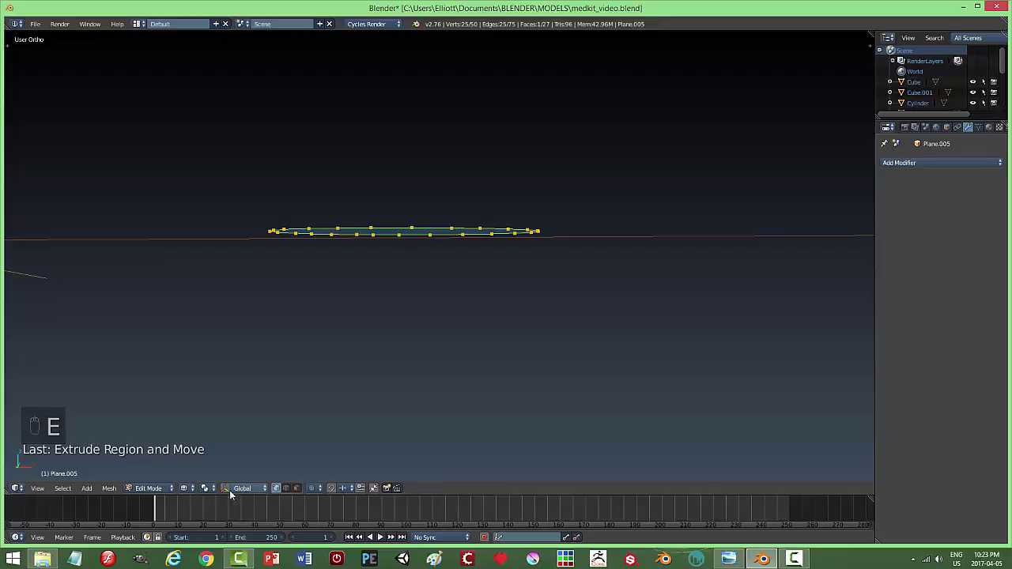
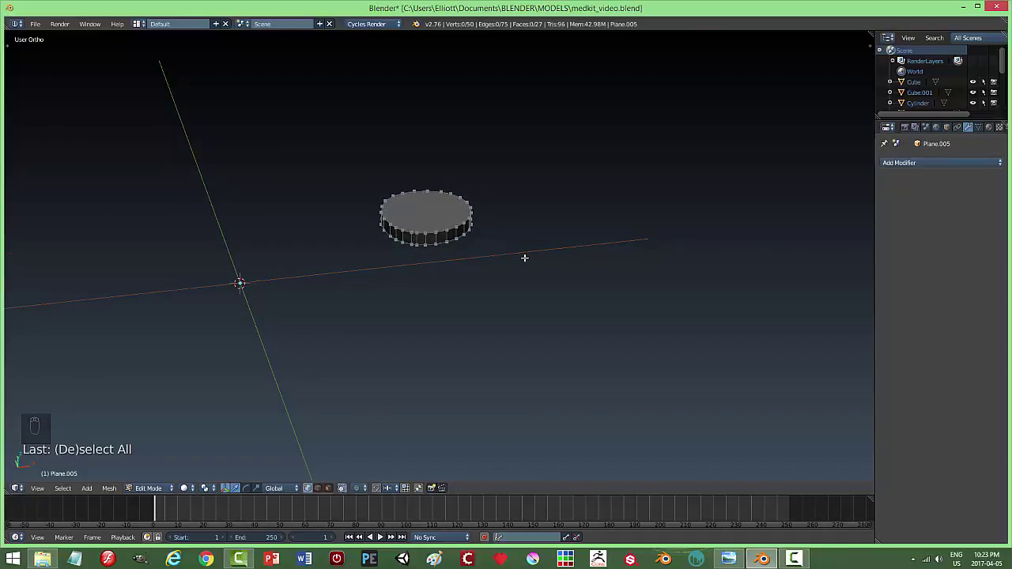
Back in object mode, move the disc onto the scissor blade's layer and check them together.
{"action": "key", "text": "Tab"}
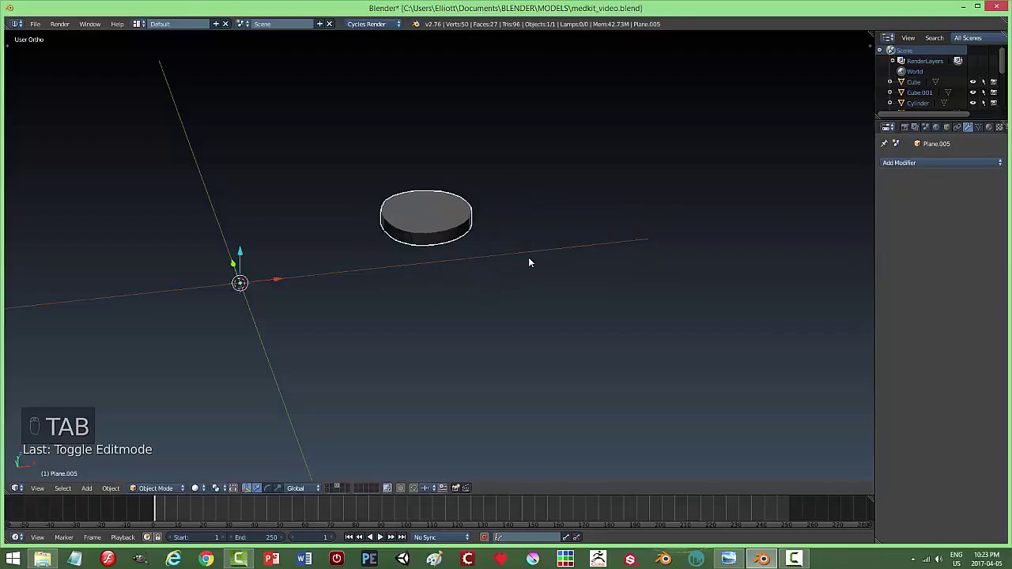
{"action": "key", "text": "alt+h"}
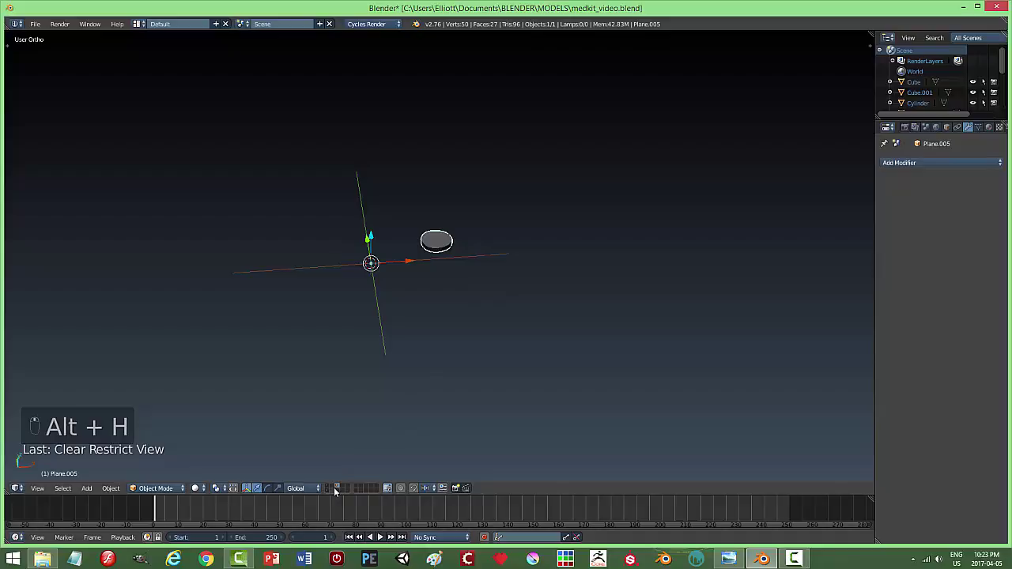
{"action": "left_click_drag", "start_coordinate": [332, 493], "coordinate": [482, 286]}
{"action": "key", "text": "m"}
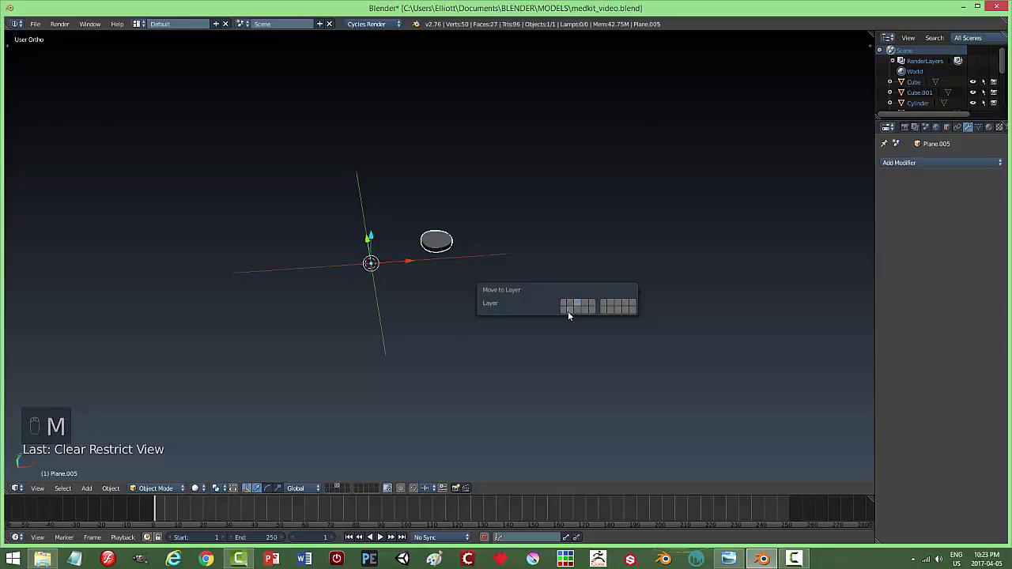
{"action": "left_click", "coordinate": [334, 493]}
{"action": "left_click_drag", "start_coordinate": [481, 345], "coordinate": [521, 285]}
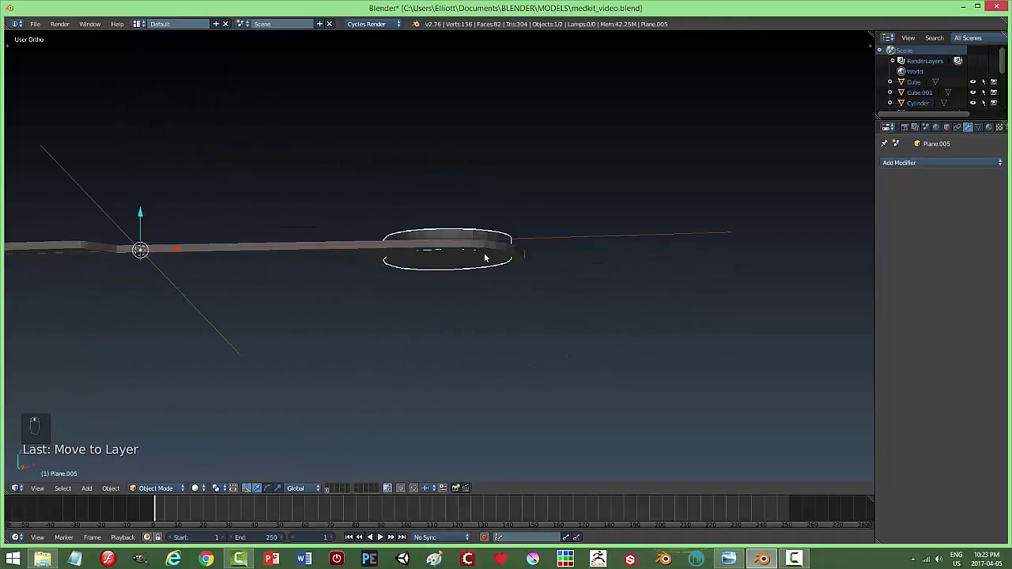
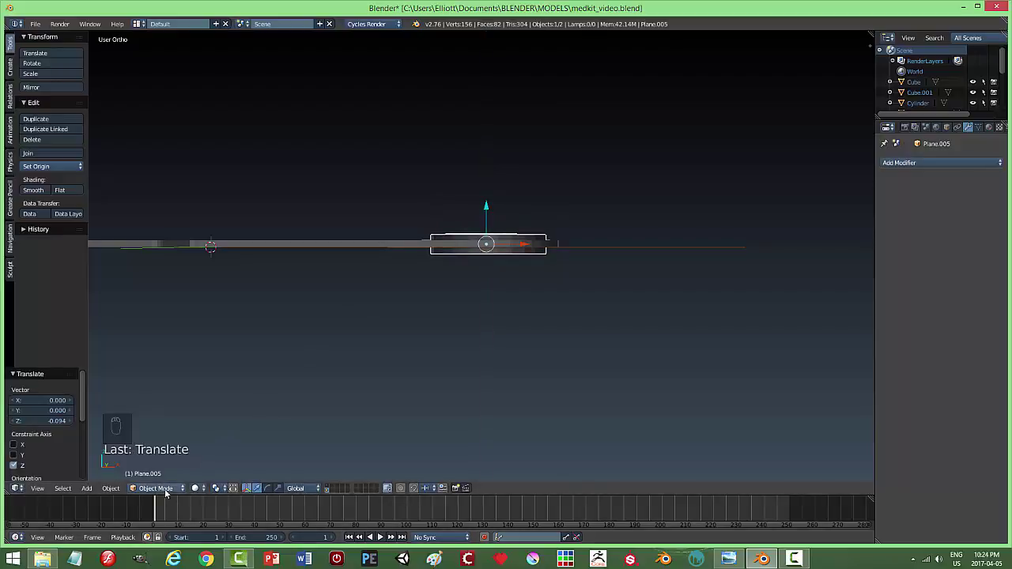
Cut the finger hole into the scissor handle, unhiding and hiding helper objects as needed.
{"action": "left_click_drag", "start_coordinate": [170, 491], "coordinate": [113, 494]}
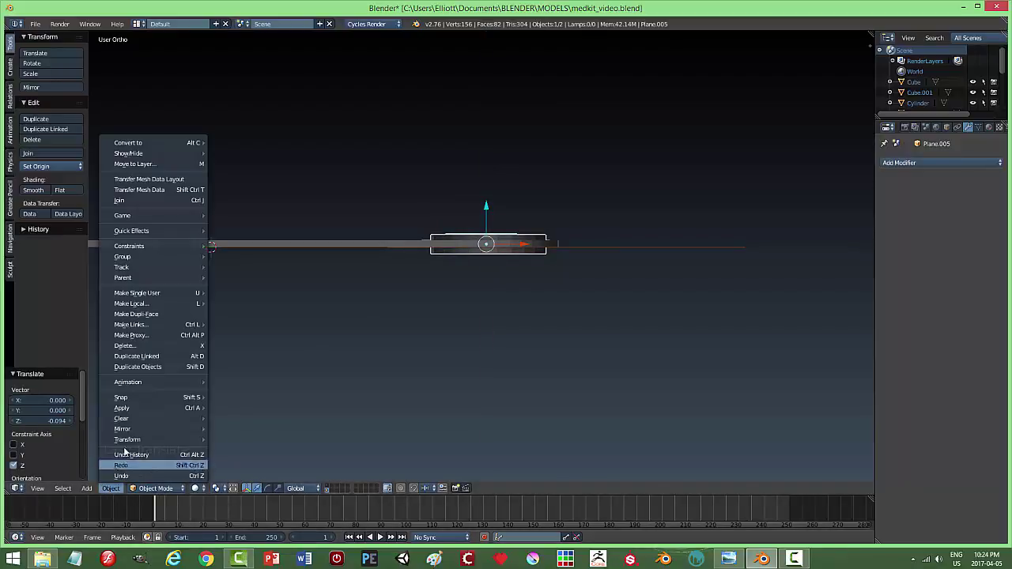
{"action": "left_click", "coordinate": [330, 412]}
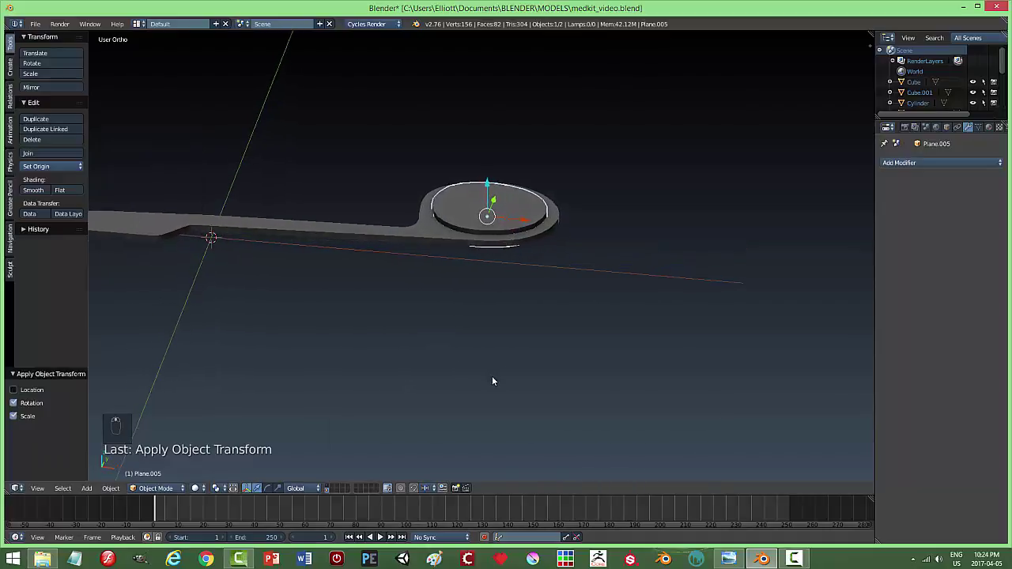
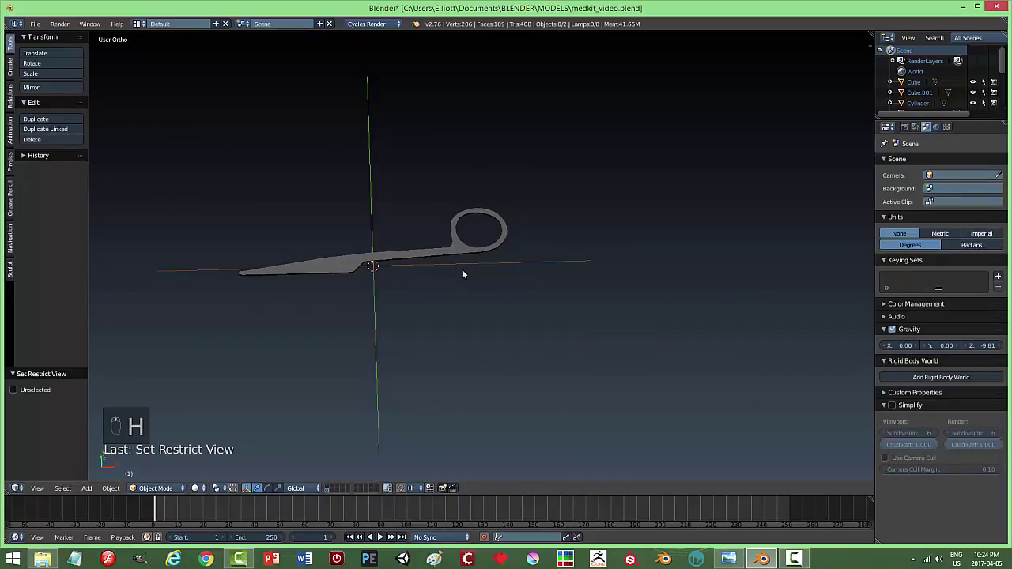
{"action": "key", "text": "alt+h"}
{"action": "left_click_drag", "start_coordinate": [500, 224], "coordinate": [598, 247]}
{"action": "key", "text": "h"}
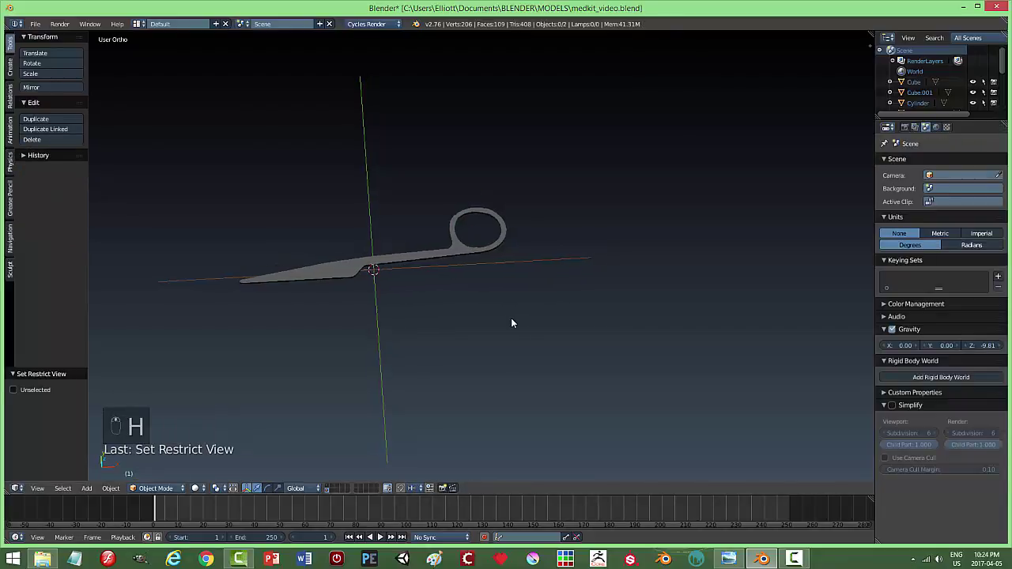
Save the file, return to top view over the reference photo and select the upper scissor half.
{"action": "key", "text": "ctrl+s"}
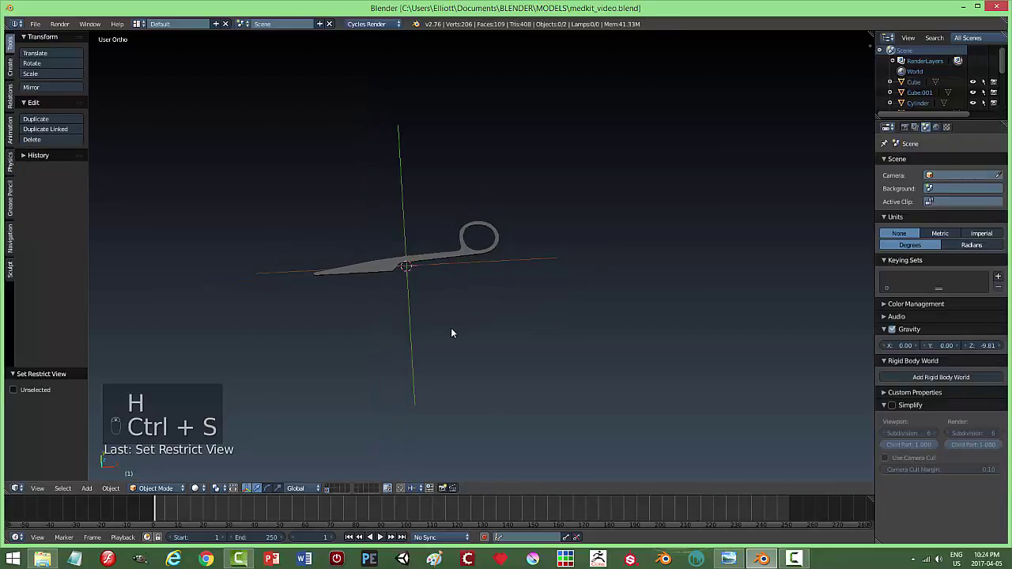
{"action": "key", "text": "KP_7"}
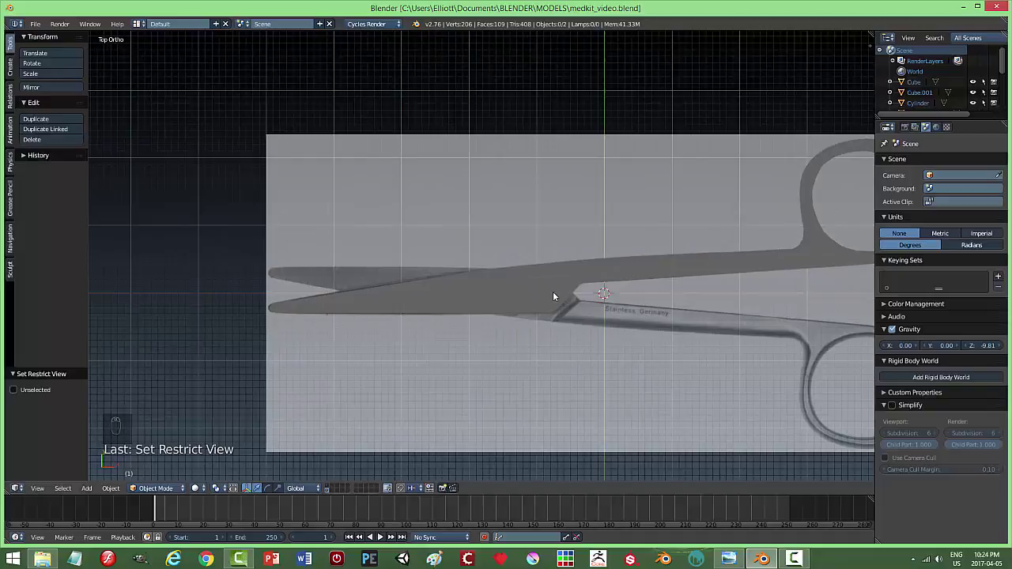
{"action": "left_click_drag", "start_coordinate": [563, 288], "coordinate": [581, 319]}
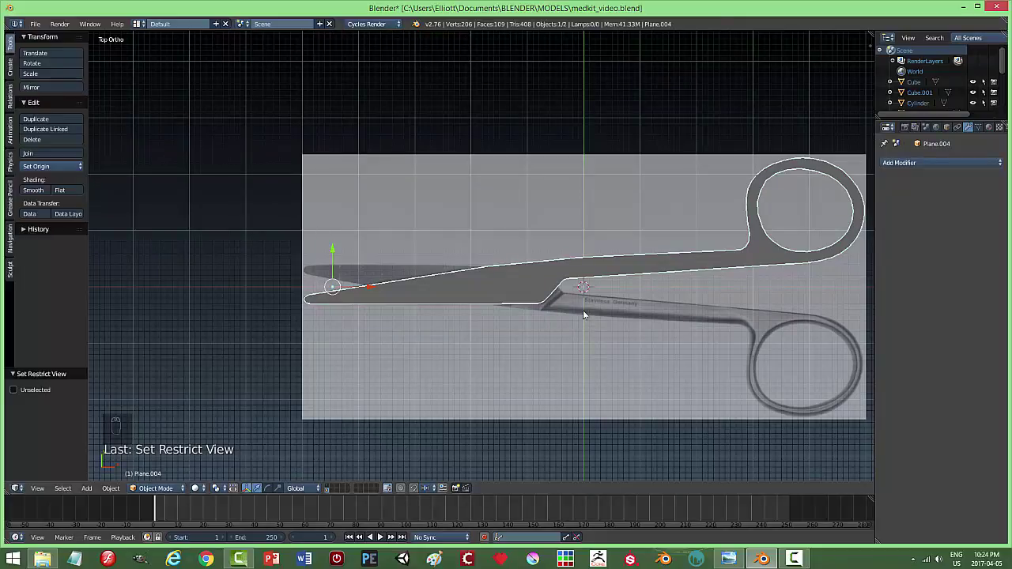
Duplicate the scissor half and rotate the copy into the opposite blade beneath the original.
{"action": "key", "text": "shift+d"}
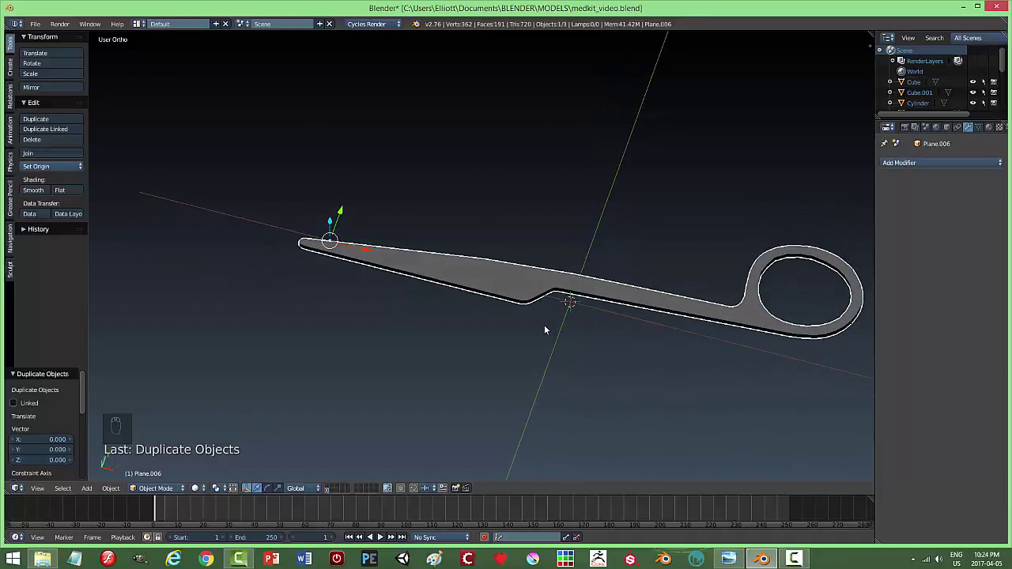
{"action": "key", "text": "r"}
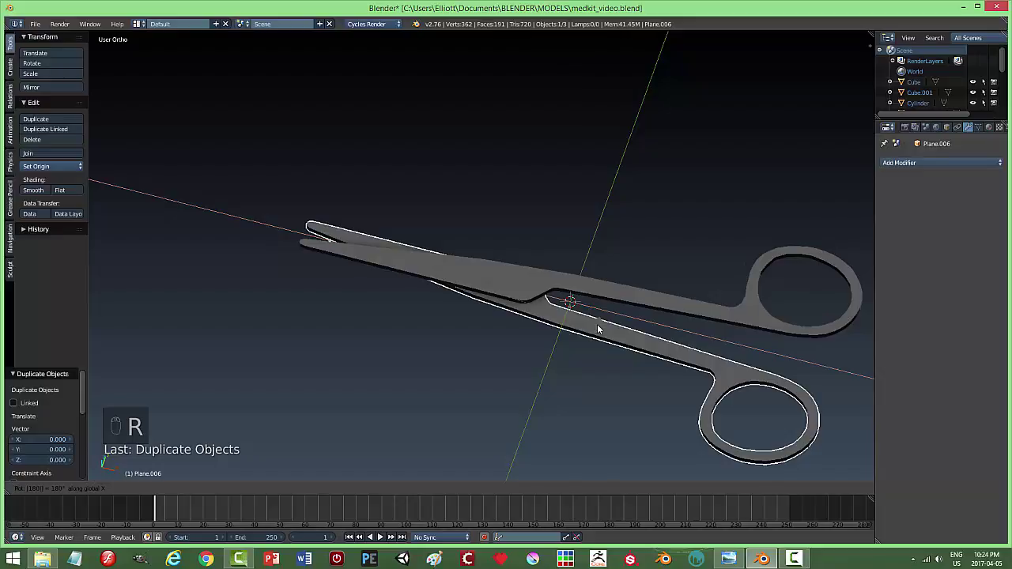
{"action": "left_click_drag", "start_coordinate": [562, 339], "coordinate": [590, 277]}
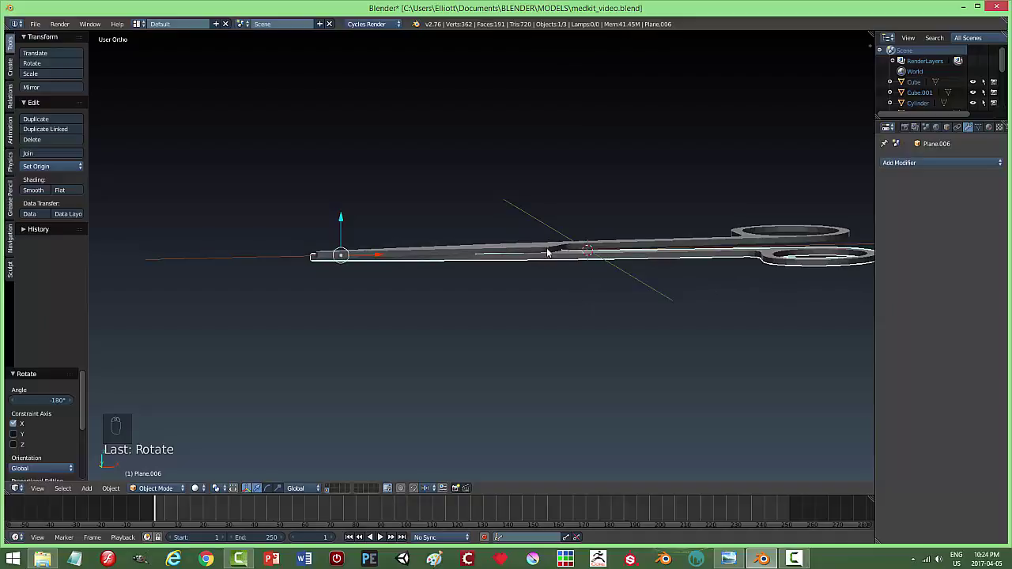
{"action": "left_click_drag", "start_coordinate": [551, 258], "coordinate": [349, 224]}
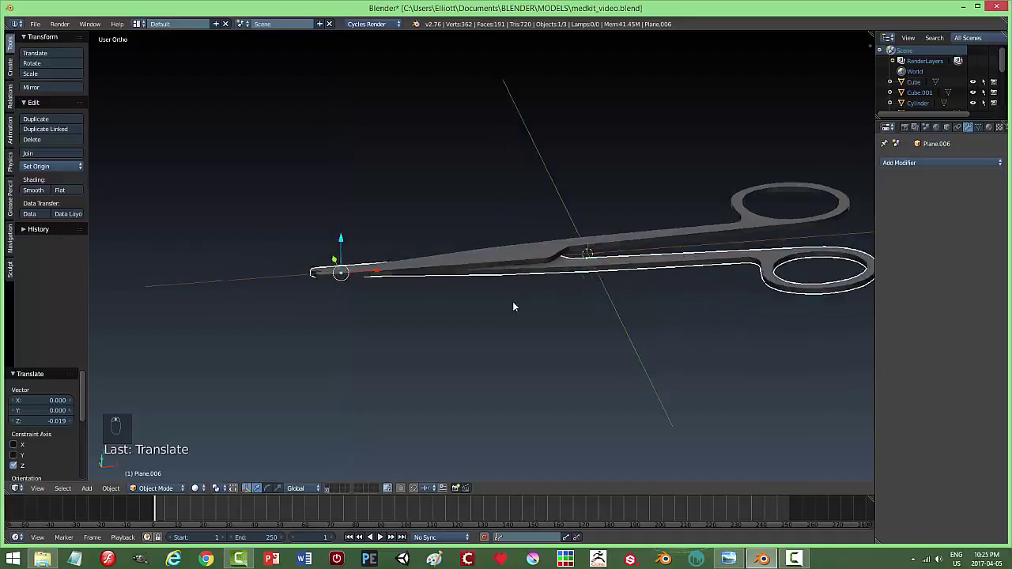
{"action": "key", "text": "a"}
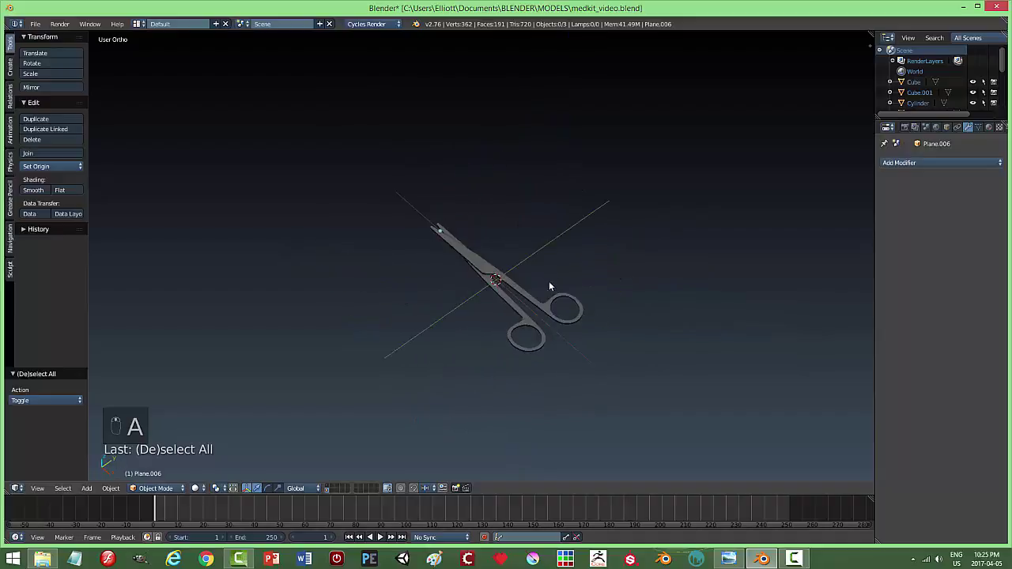
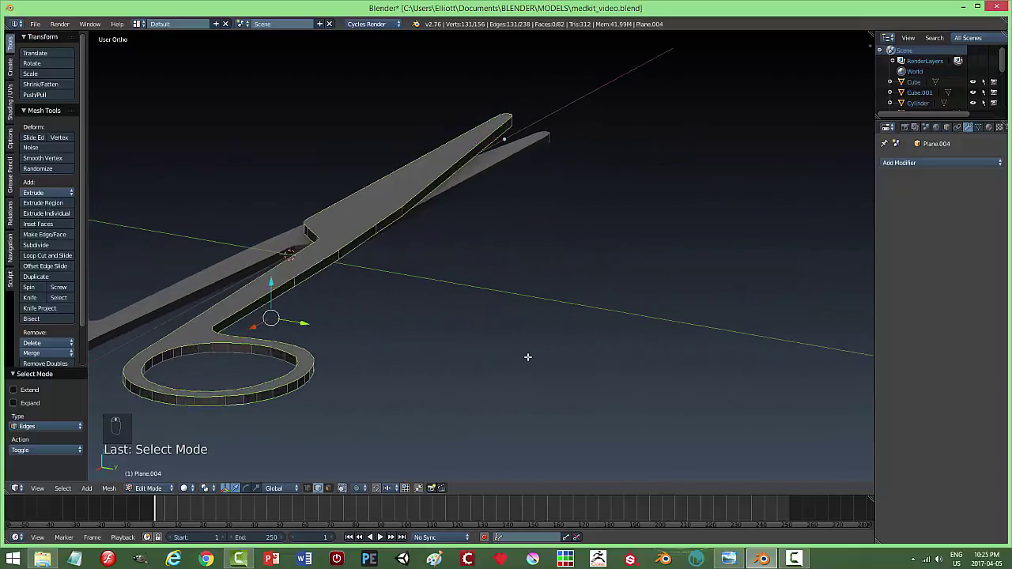
Finish the upper scissor half's mesh edits and return to Object Mode.
{"action": "key", "text": "ctrl+b"}
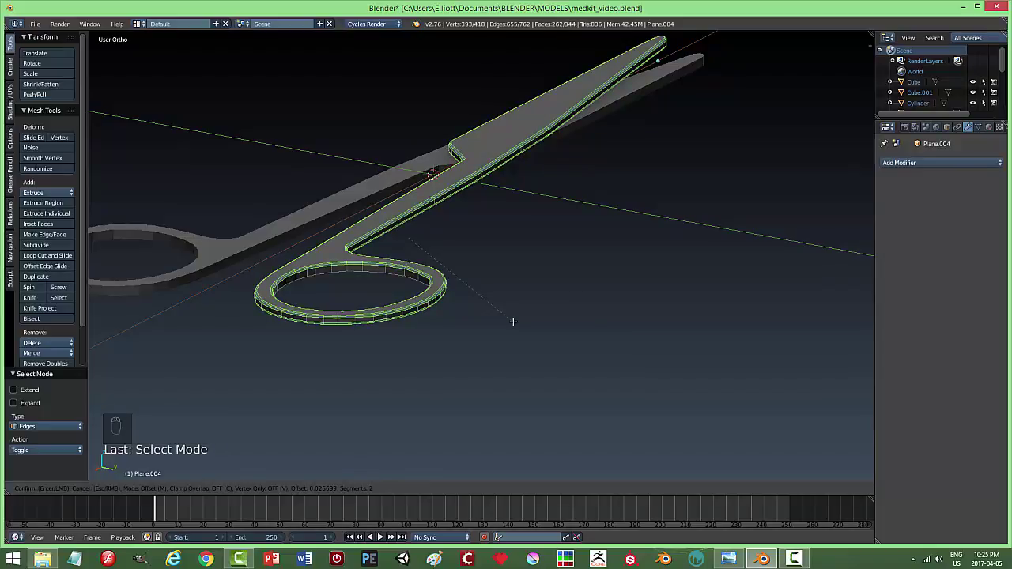
{"action": "key", "text": "a"}
{"action": "key", "text": "Tab"}
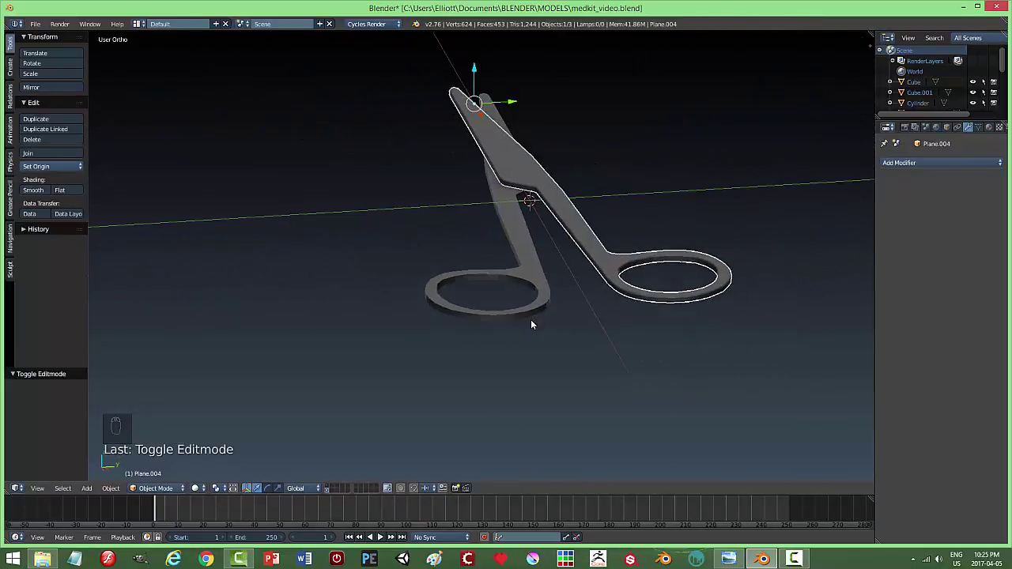
Select the lower scissor half and begin extruding its outline upward for thickness.
{"action": "left_click", "coordinate": [538, 281]}
{"action": "key", "text": "Tab"}
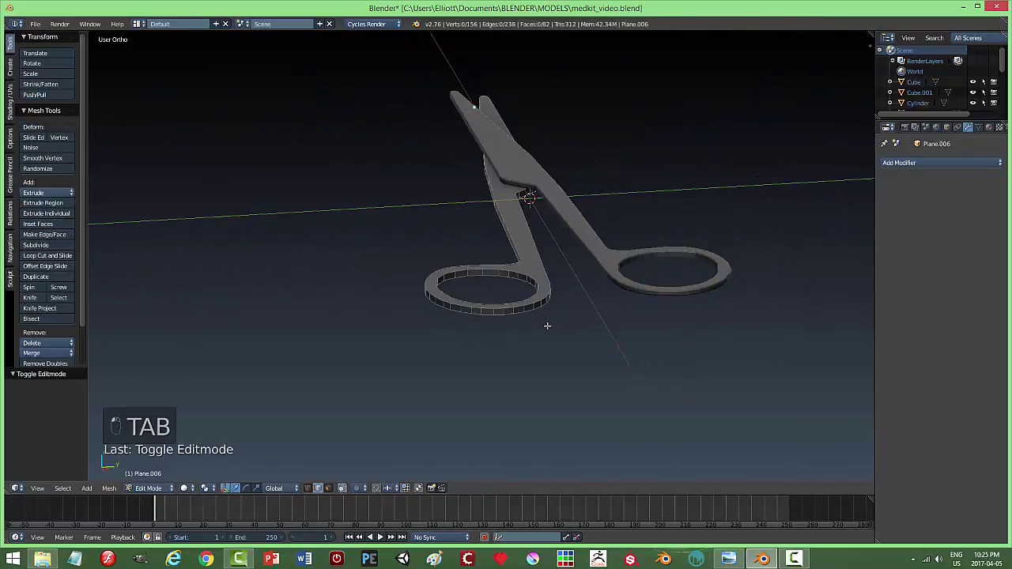
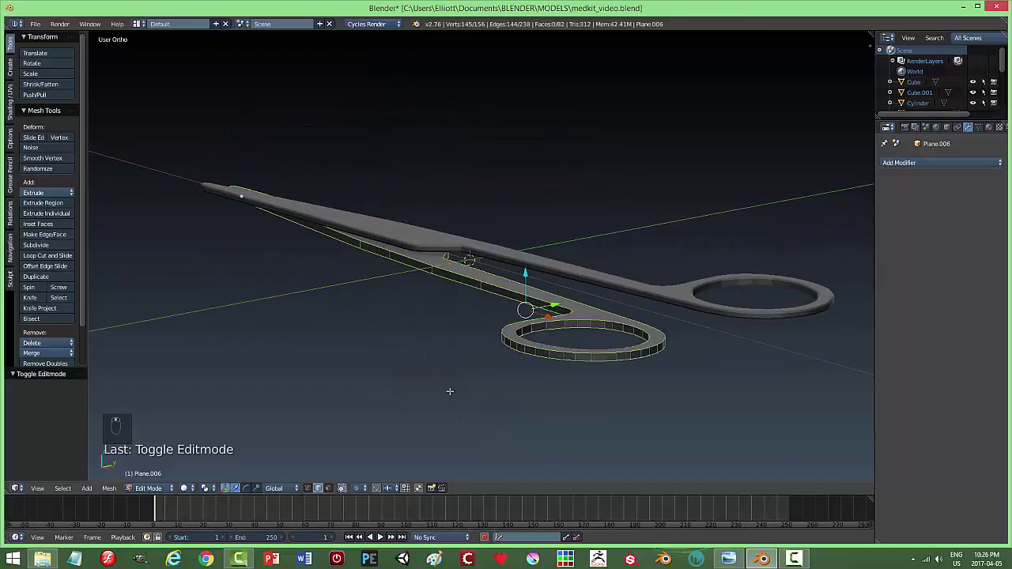
{"action": "key", "text": "ctrl+b"}
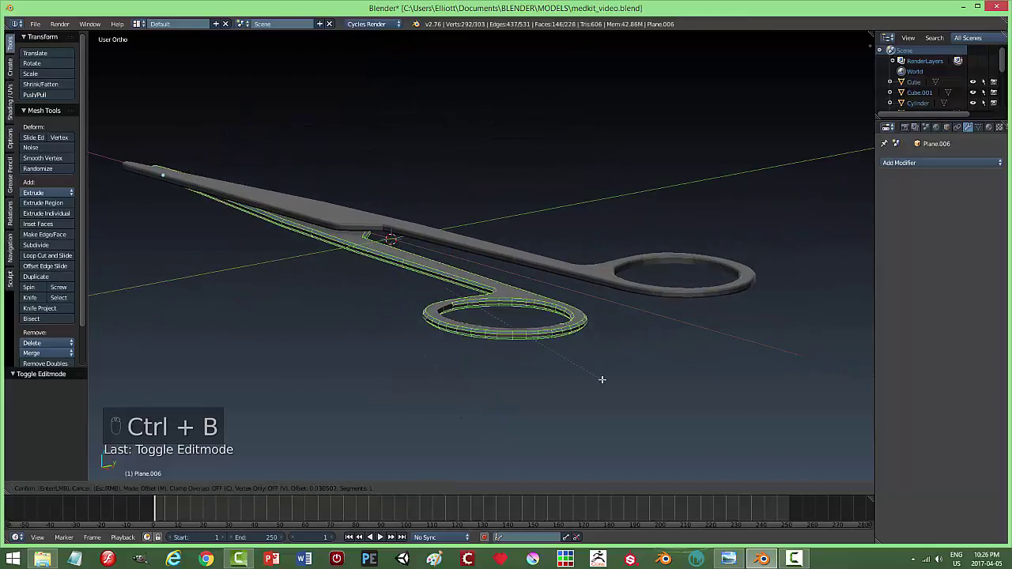
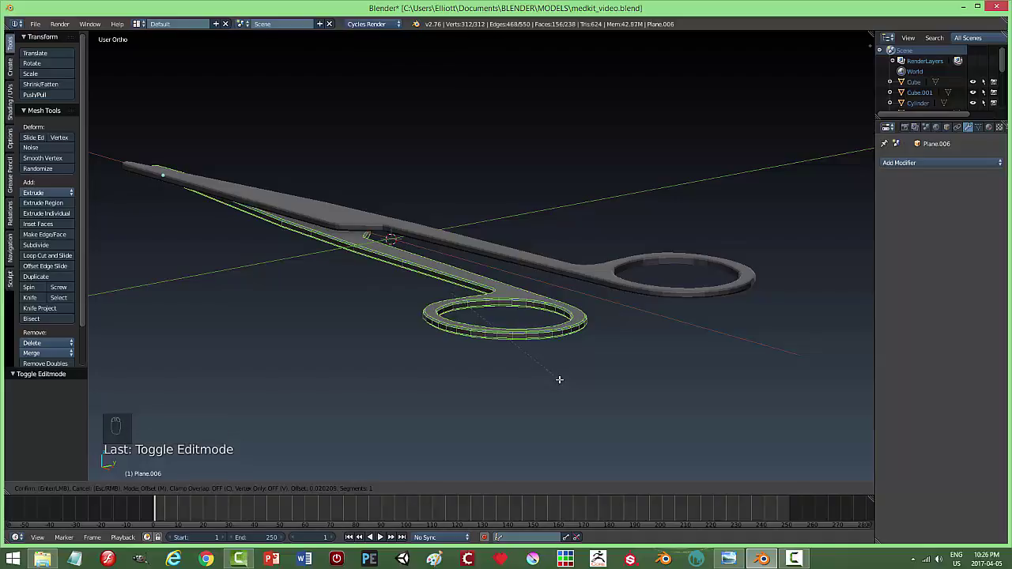
Complete the lower half's extrusion and apply Auto Smooth normals at a 15° angle.
{"action": "key", "text": "a"}
{"action": "key", "text": "Tab"}
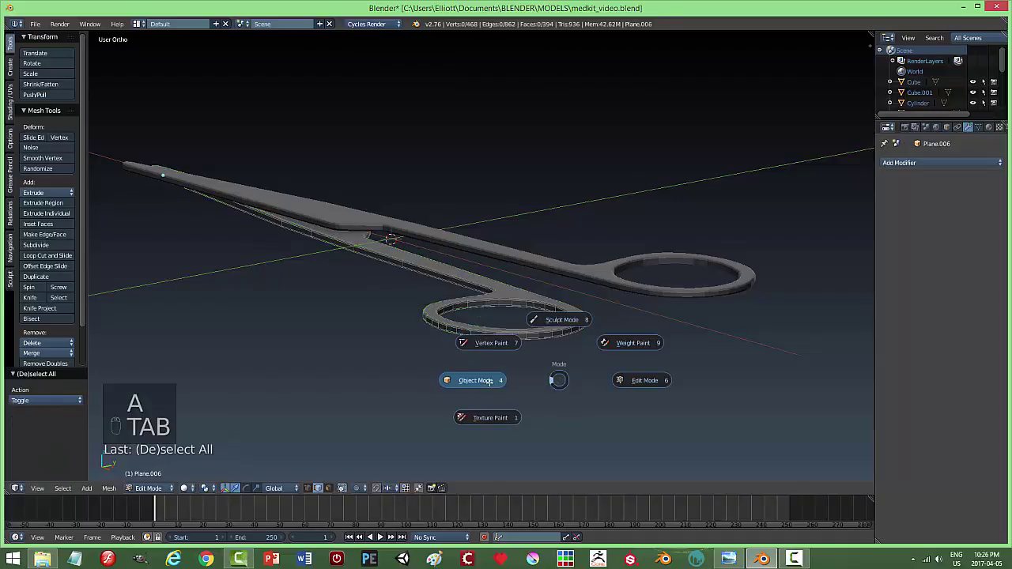
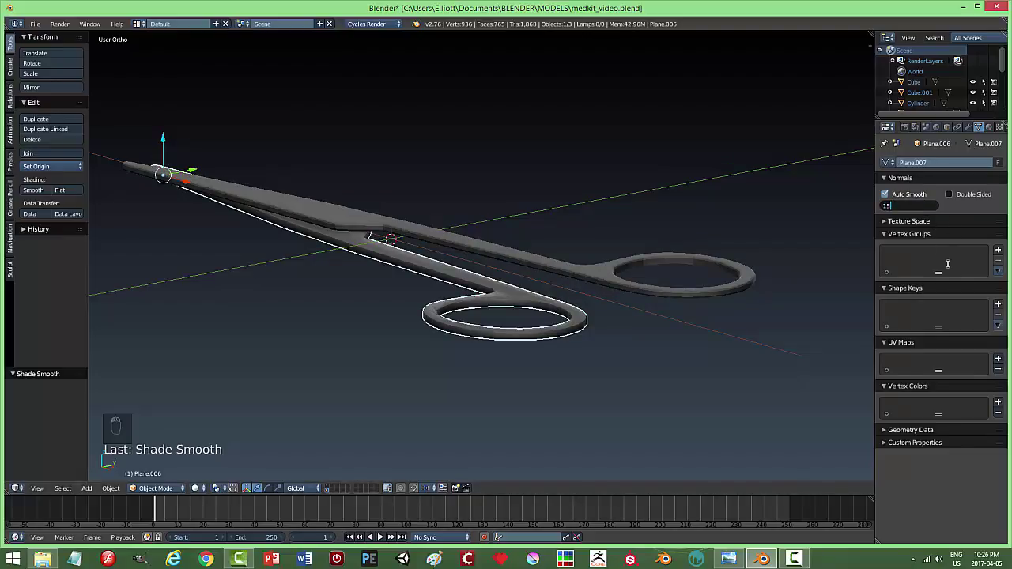
{"action": "key", "text": "a"}
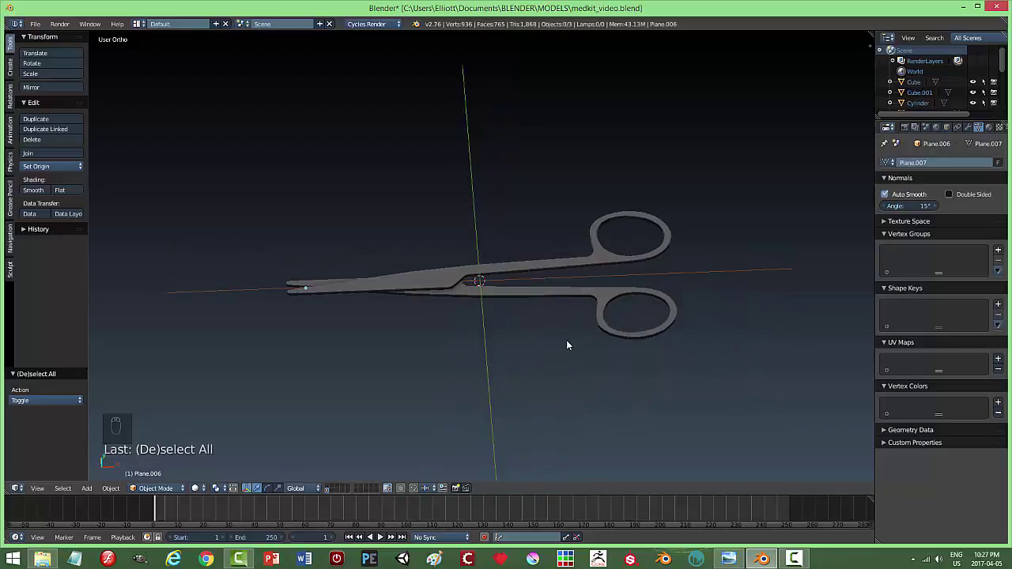
In top wireframe view, add a circle at the scissors pivot, sized and moved onto the screw head.
{"action": "key", "text": "KP_7"}
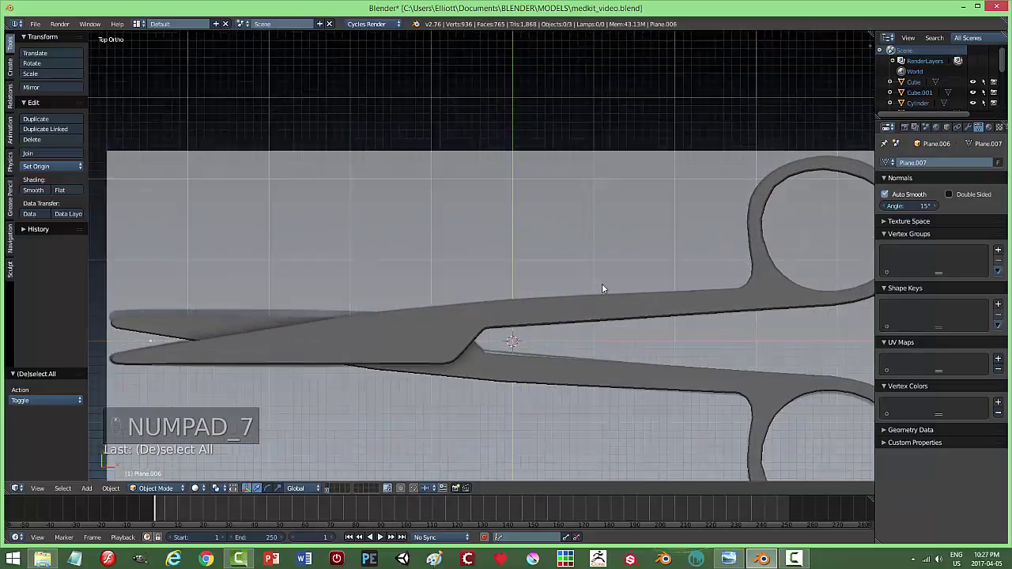
{"action": "key", "text": "z"}
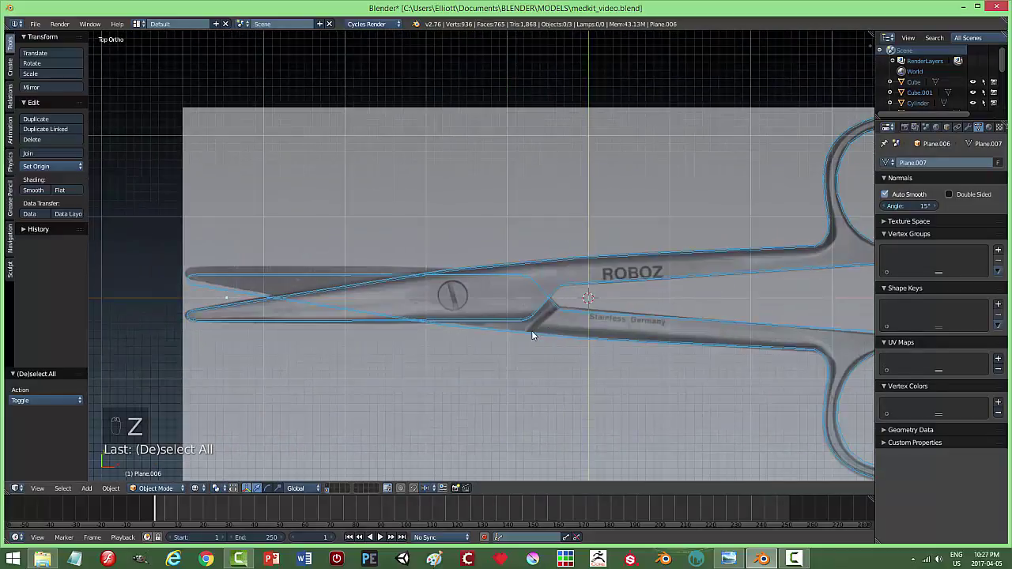
{"action": "key", "text": "shift+a"}
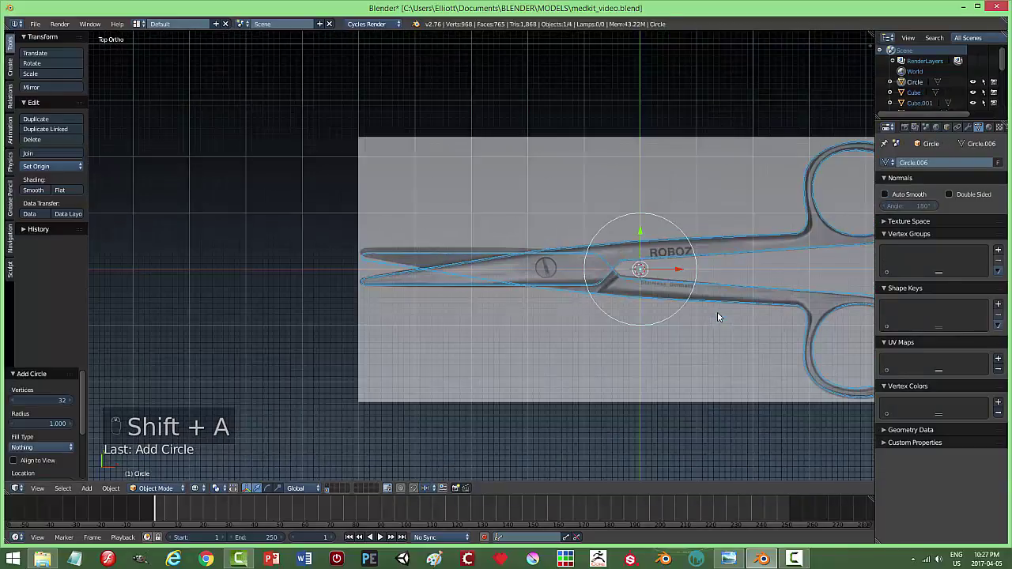
{"action": "key", "text": "s"}
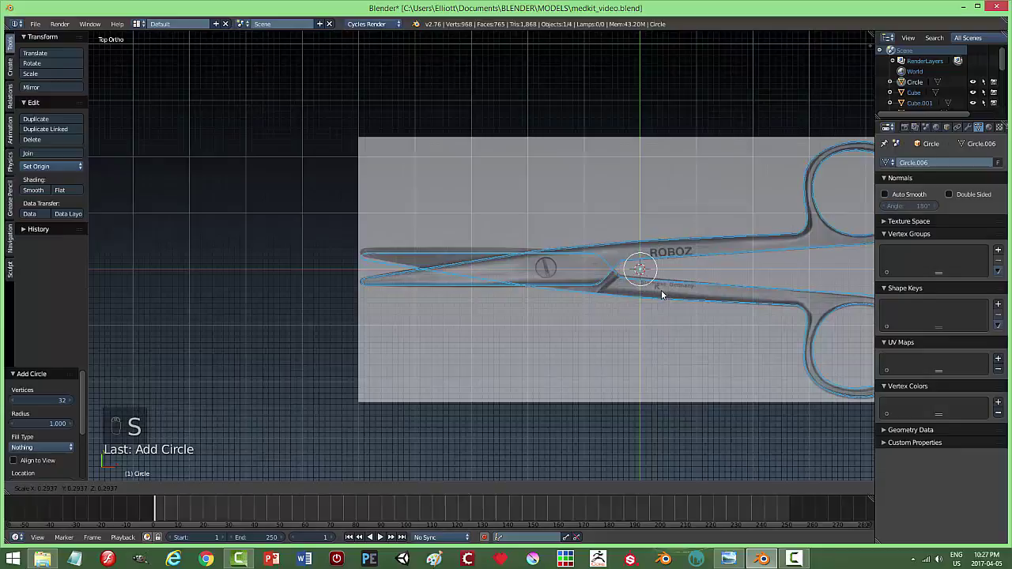
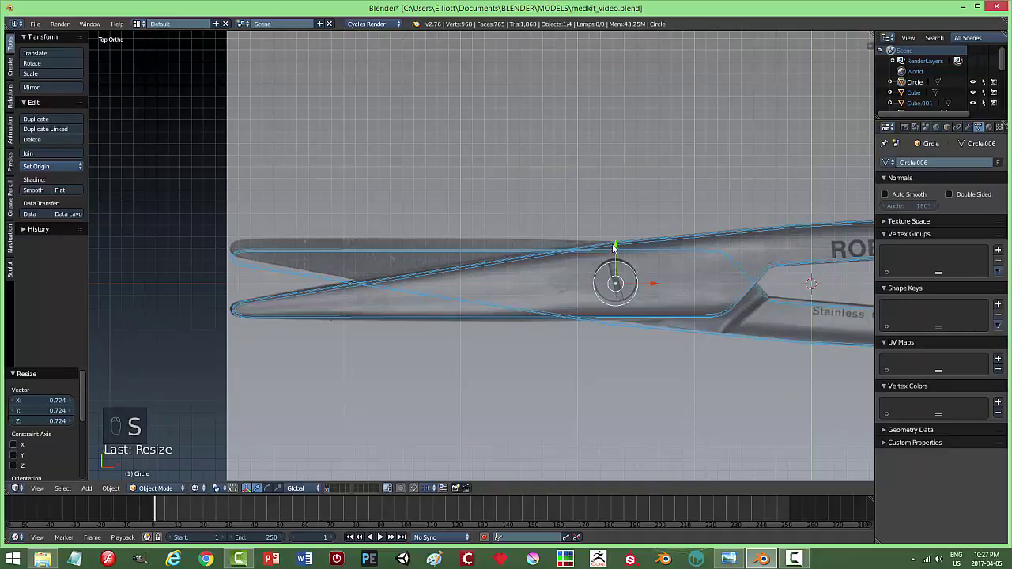
{"action": "left_click_drag", "start_coordinate": [621, 249], "coordinate": [746, 300]}
{"action": "key", "text": "s"}
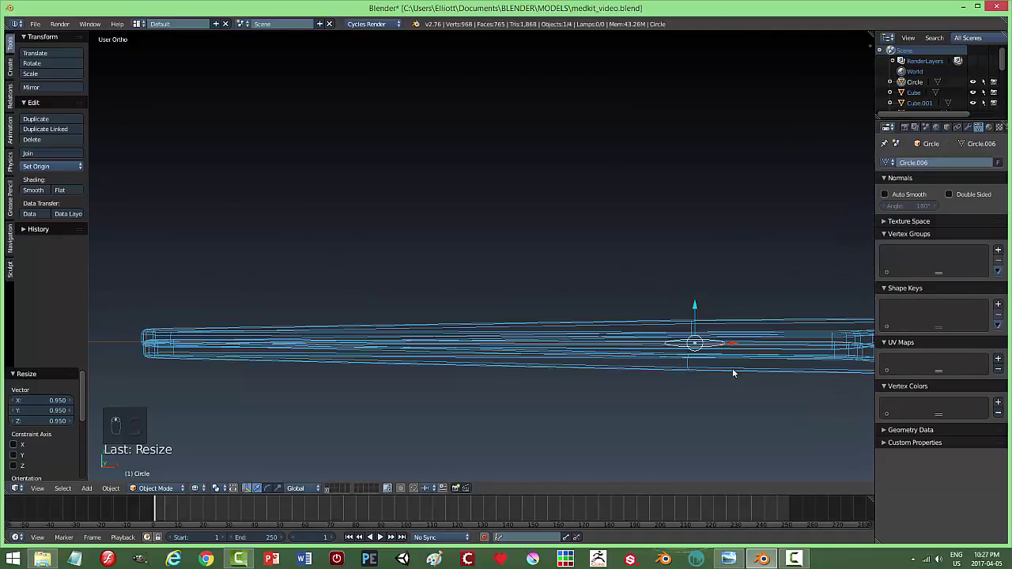
{"action": "key", "text": "z"}
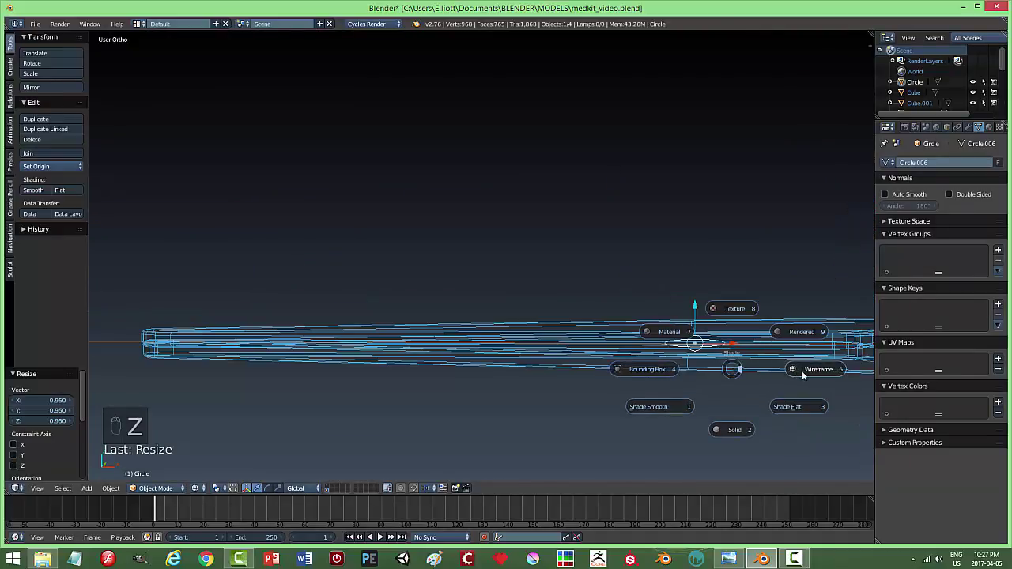
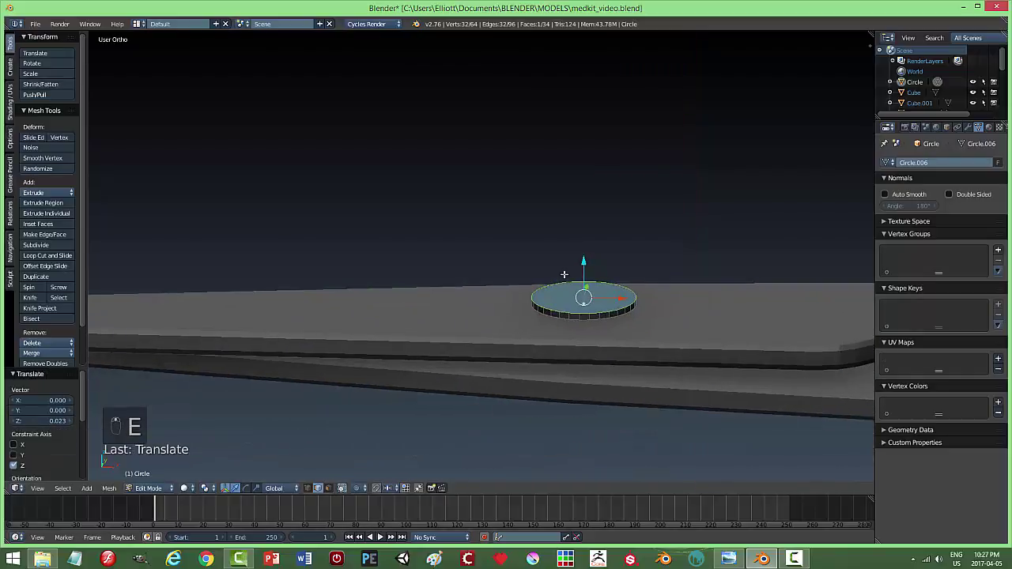
Extrude the pivot circle's edge outward into a disc and return to Object Mode.
{"action": "key", "text": "ctrl+b"}
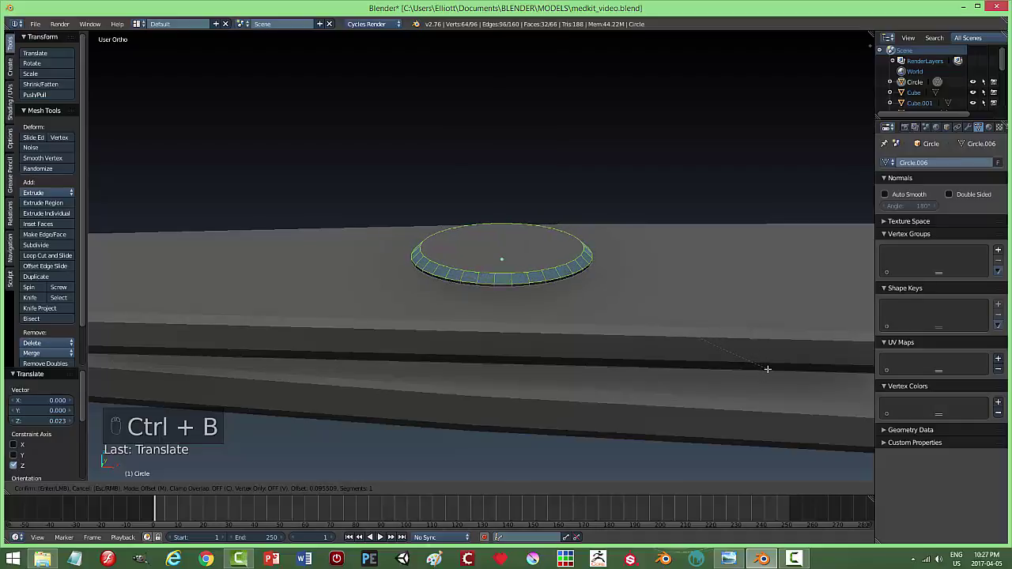
{"action": "key", "text": "a"}
{"action": "key", "text": "Tab"}
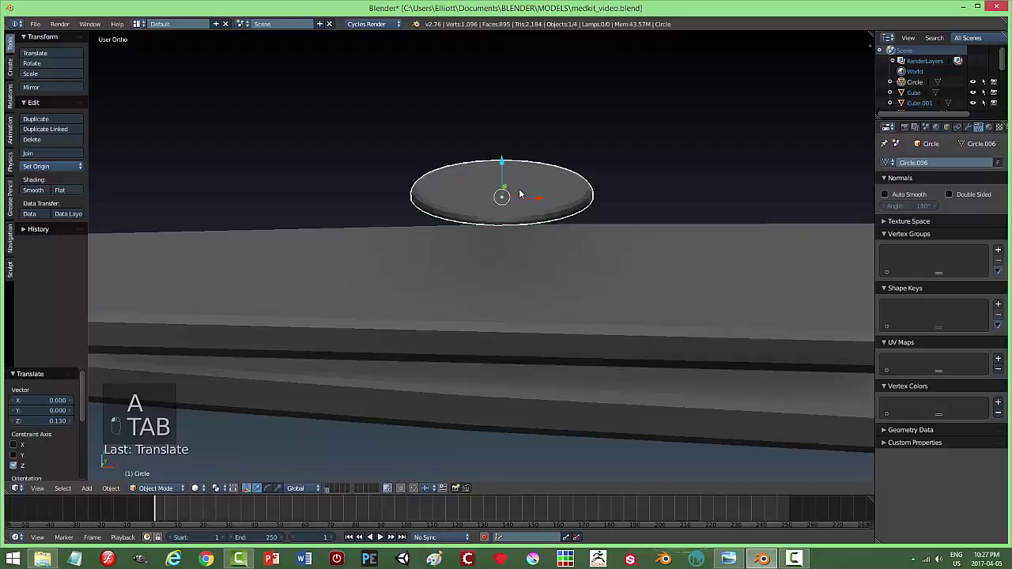
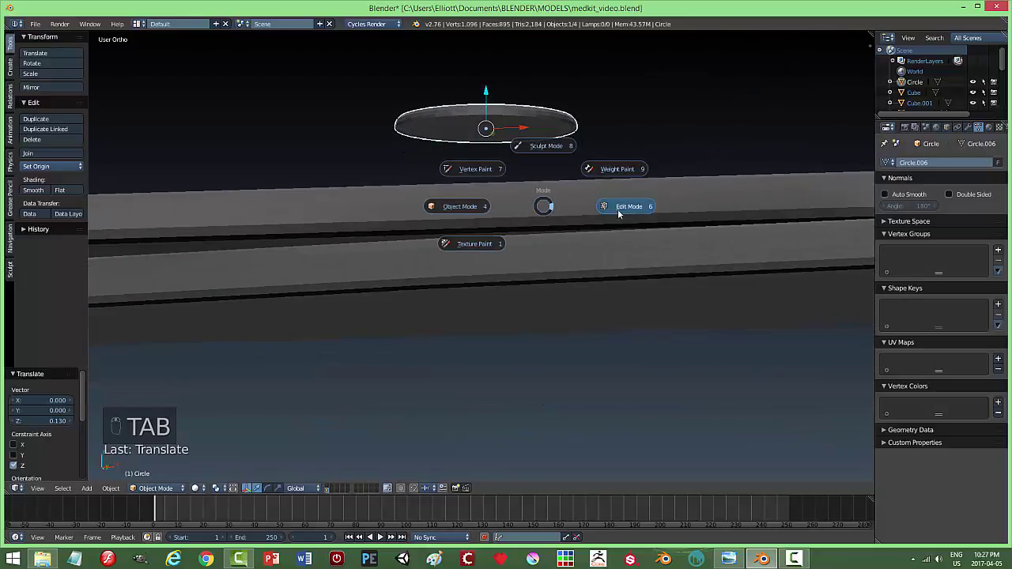
Refine the disc into a thin solid screw head, then bring up the Add menu.
{"action": "key", "text": "a"}
{"action": "key", "text": "ctrl+Tab"}
{"action": "key", "text": "x"}
{"action": "key", "text": "a"}
{"action": "key", "text": "Tab"}
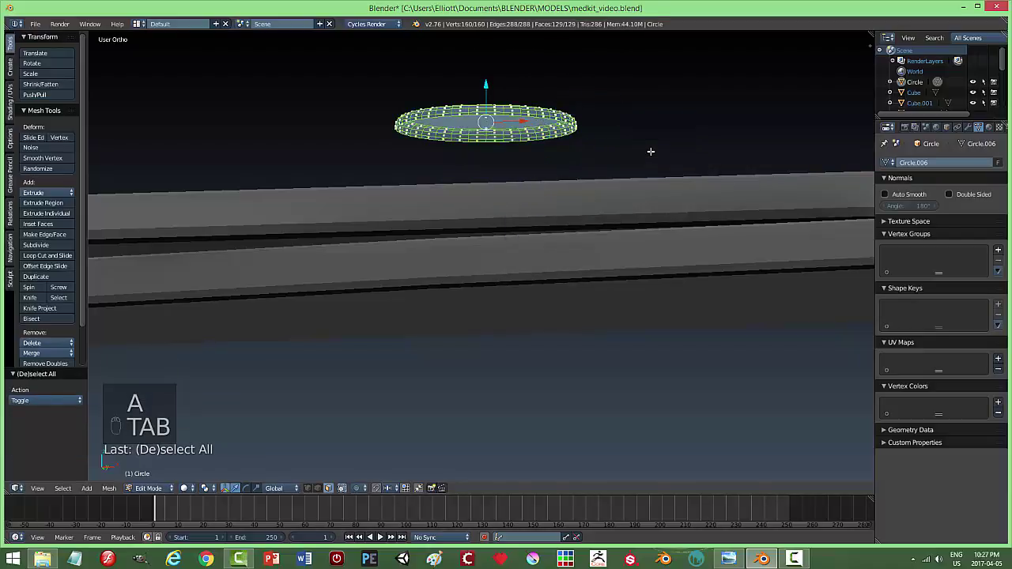
{"action": "key", "text": "a"}
{"action": "key", "text": "Tab"}
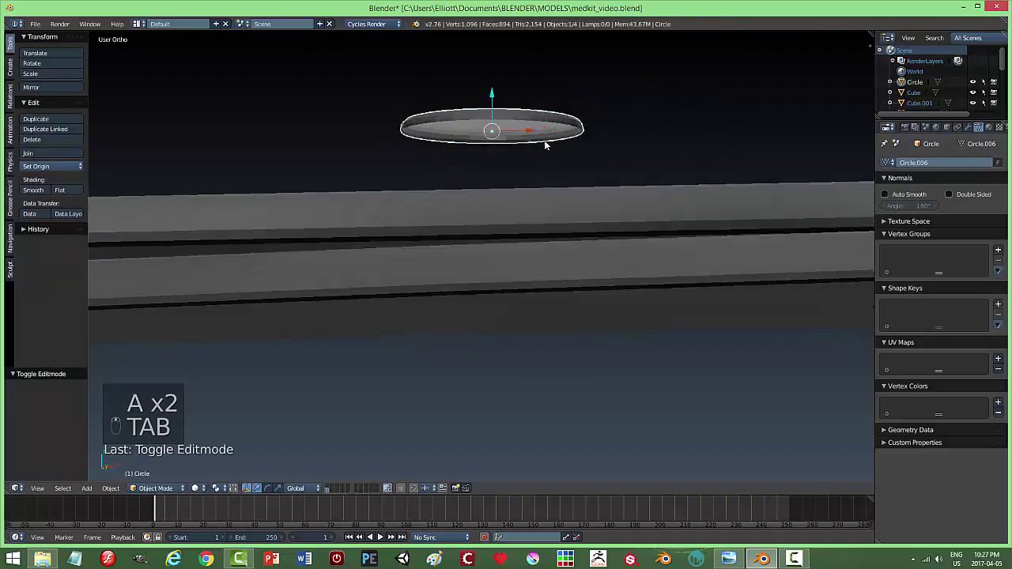
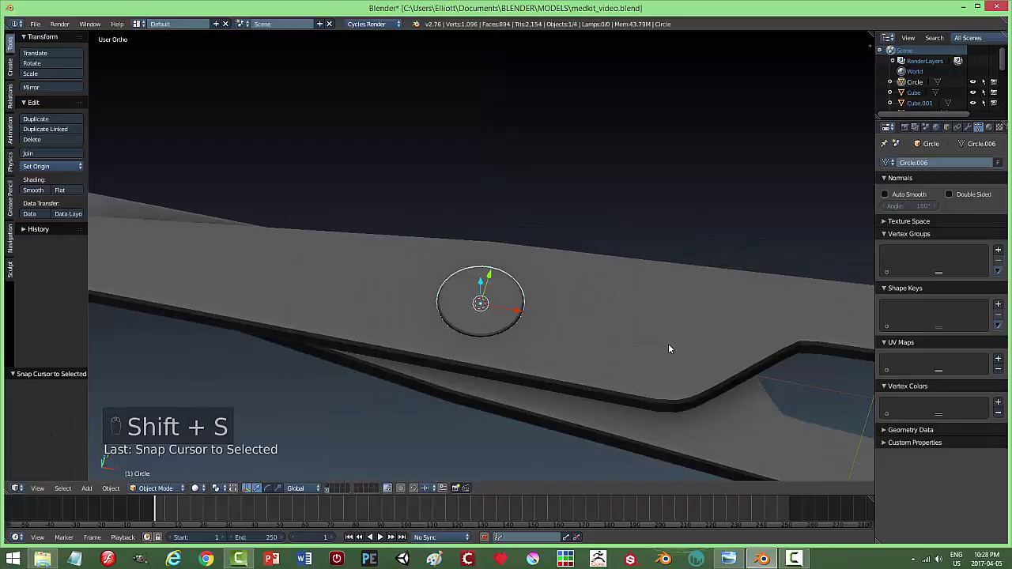
{"action": "key", "text": "shift+a"}
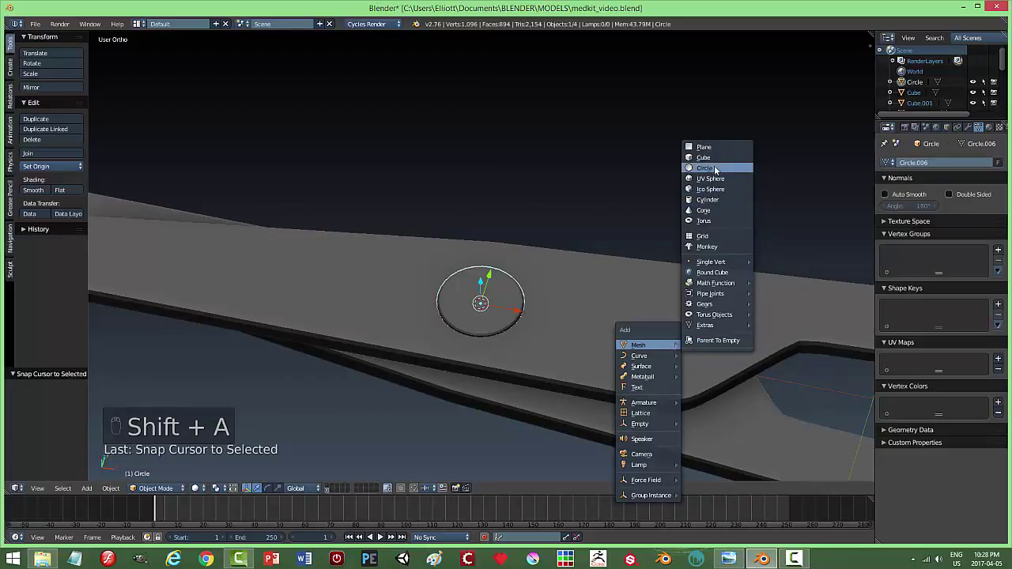
Add a small cube at the pivot disc and scale it into a thin flat strip.
{"action": "key", "text": "s"}
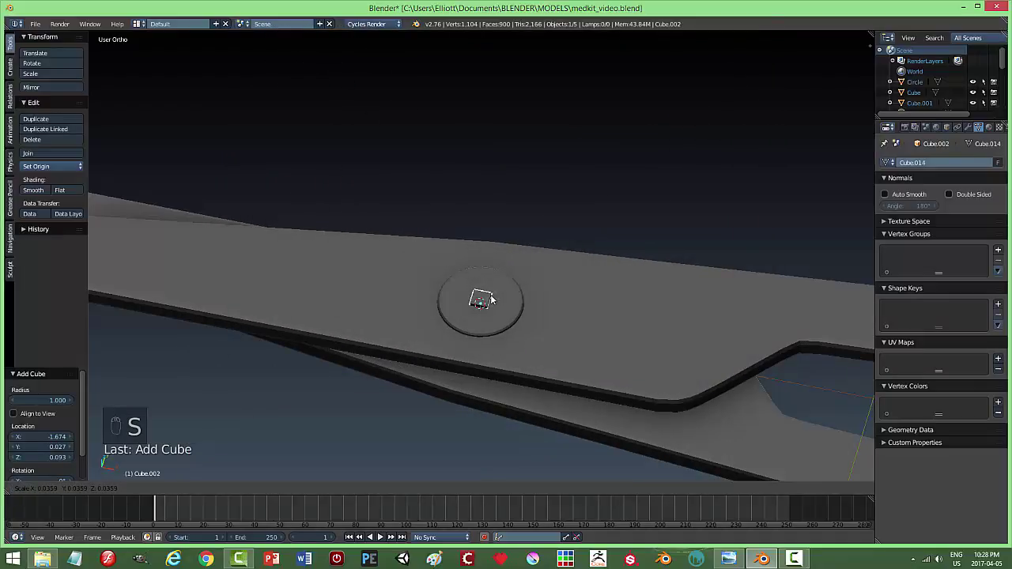
{"action": "key", "text": "s"}
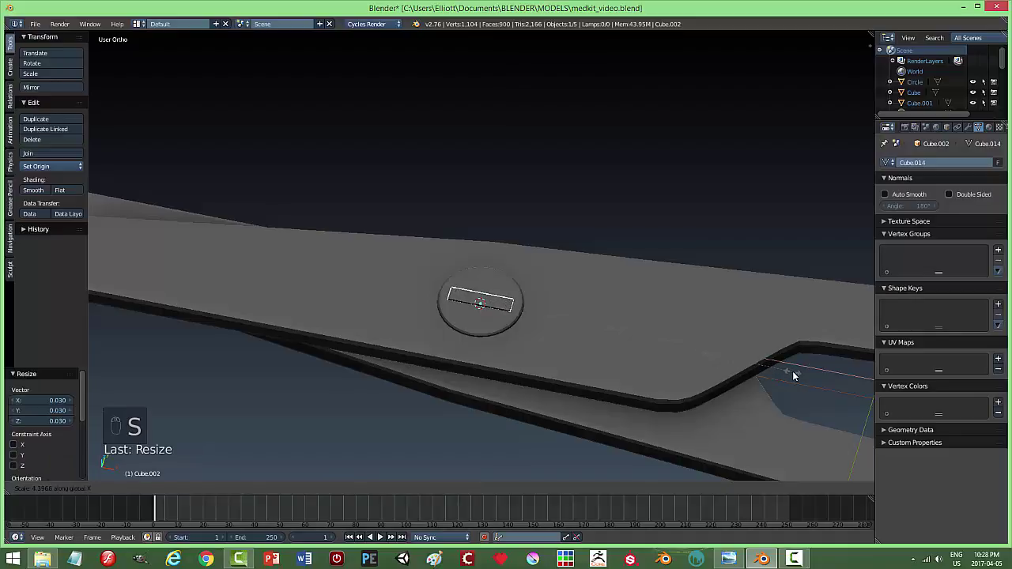
{"action": "middle_click", "coordinate": [469, 381]}
{"action": "key", "text": "s"}
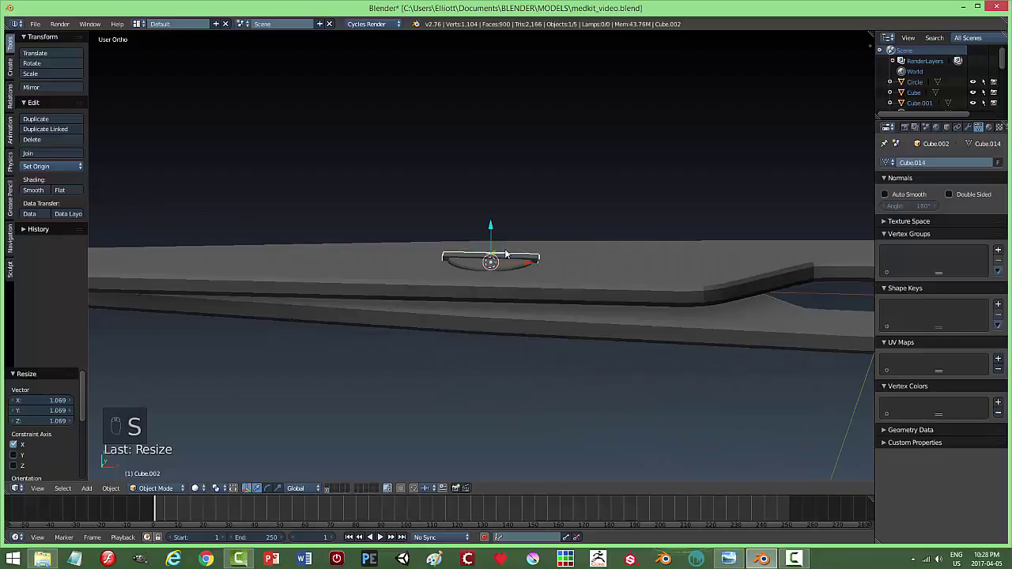
Raise the strip to sit across the top of the screw-head disc.
{"action": "left_click_drag", "start_coordinate": [495, 231], "coordinate": [566, 266]}
{"action": "key", "text": "s"}
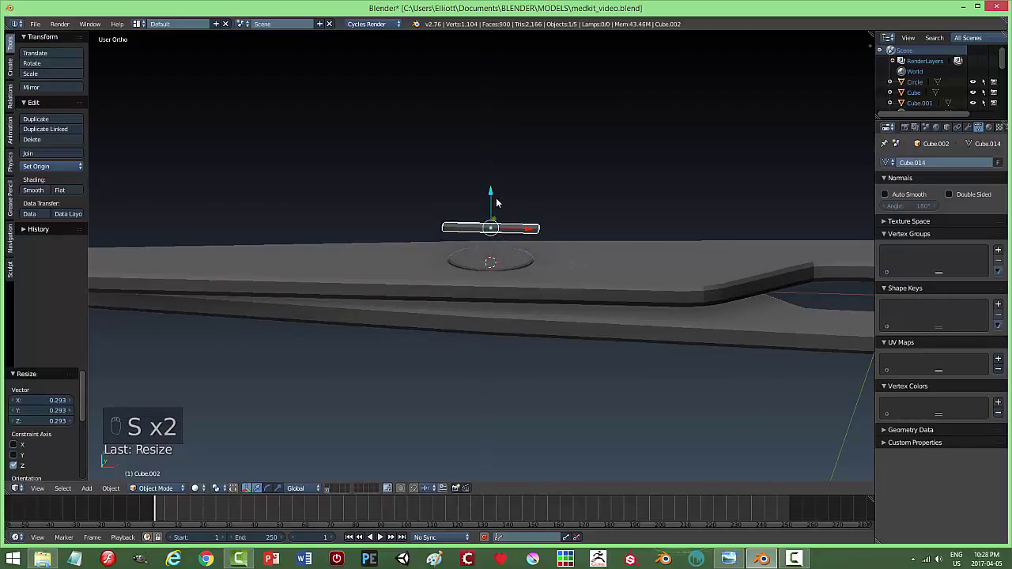
{"action": "left_click", "coordinate": [498, 227]}
{"action": "middle_click", "coordinate": [609, 254]}
{"action": "middle_click", "coordinate": [589, 283]}
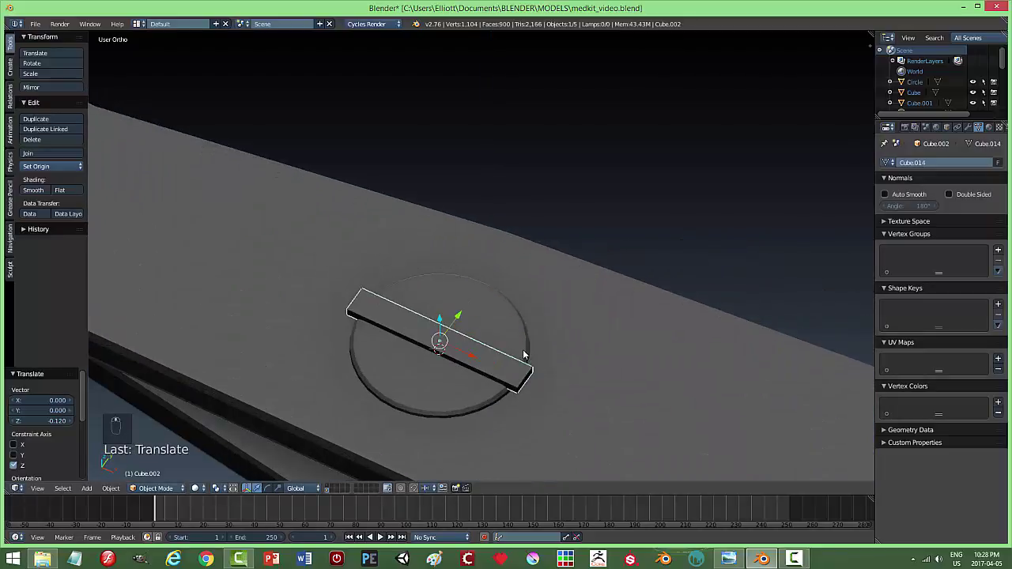
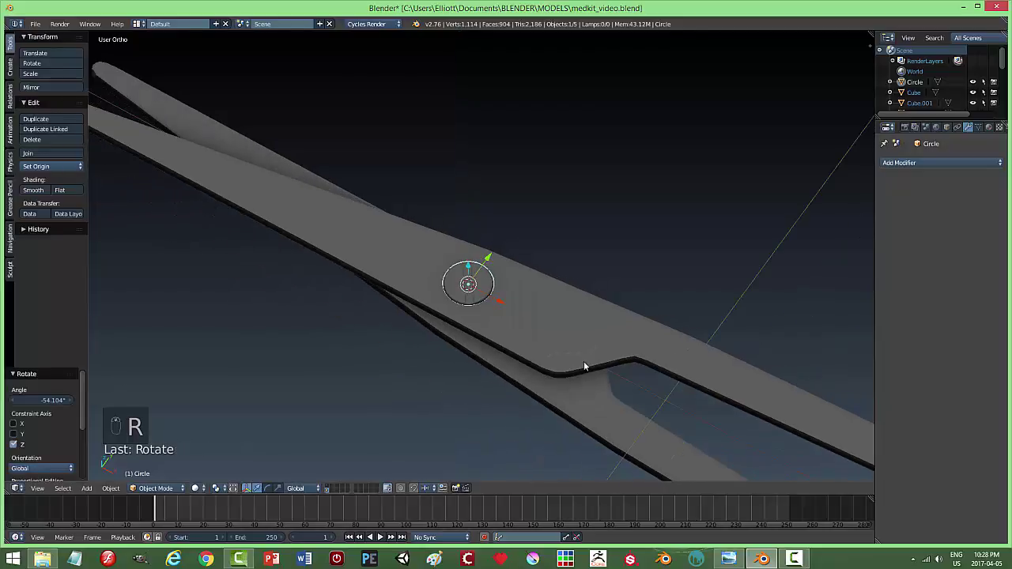
Join the pivot disc into a scissor blade and unhide the remaining parts.
{"action": "left_click", "coordinate": [600, 276]}
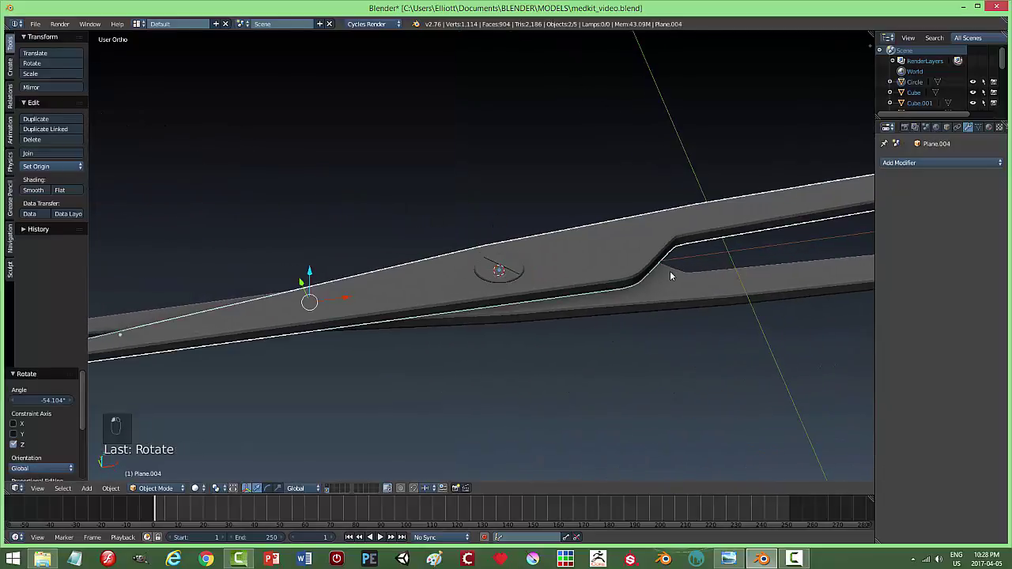
{"action": "key", "text": "ctrl+j"}
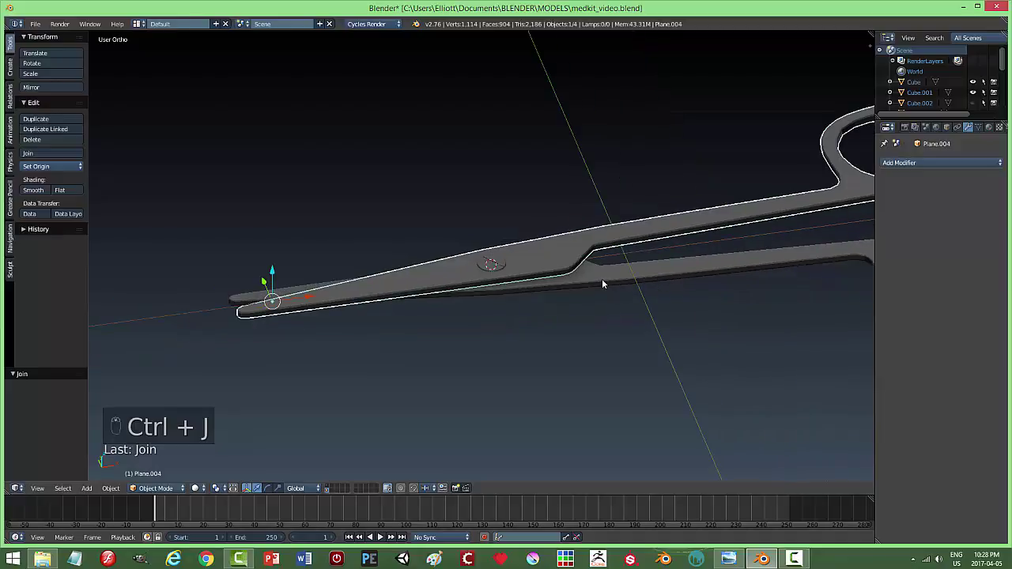
{"action": "key", "text": "alt+h"}
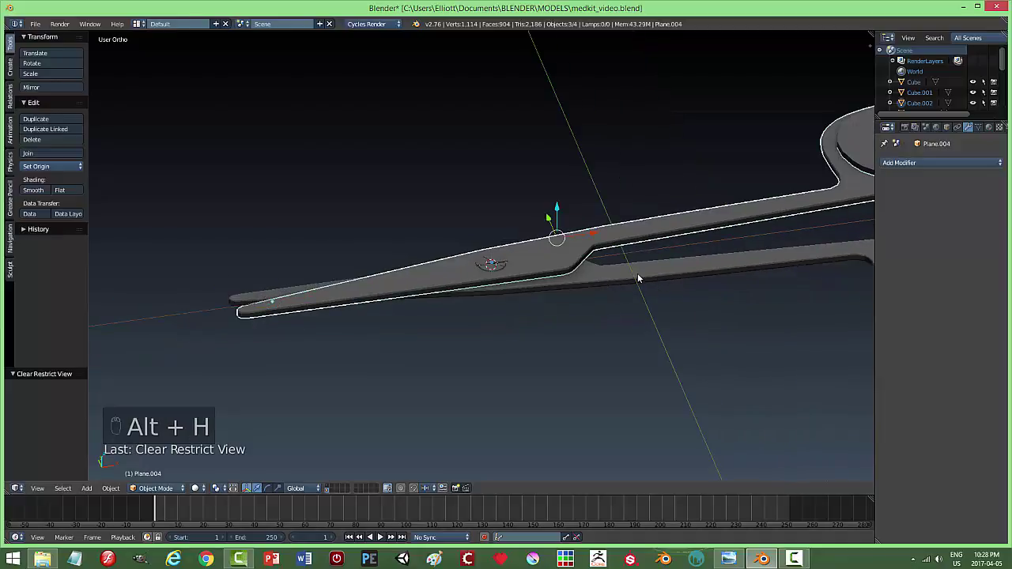
{"action": "left_click_drag", "start_coordinate": [733, 183], "coordinate": [622, 279]}
Delete the thin slot bar from the screw head.
{"action": "key", "text": "x"}
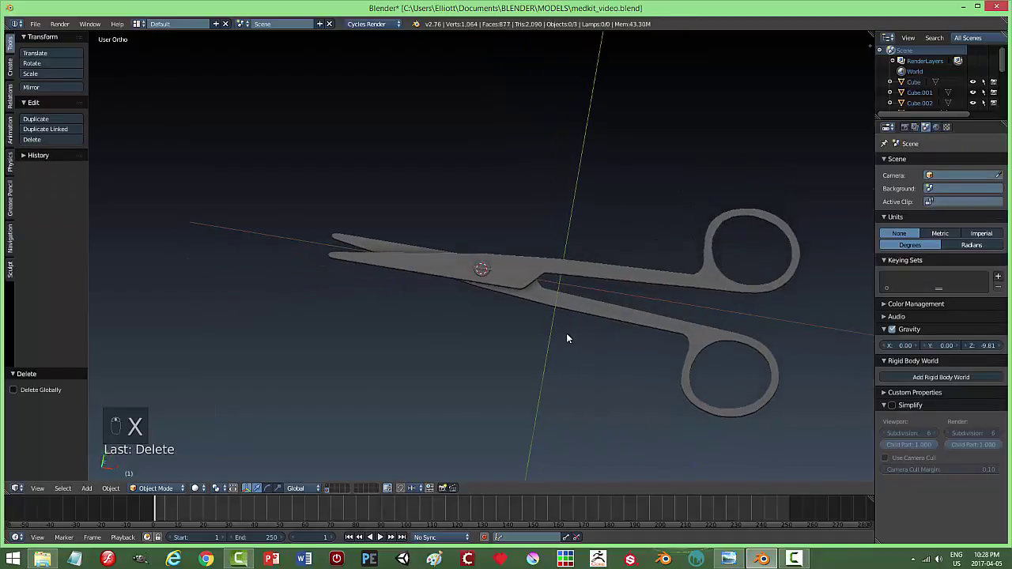
{"action": "left_click_drag", "start_coordinate": [522, 317], "coordinate": [584, 313]}
{"action": "key", "text": "x"}
{"action": "left_click", "coordinate": [584, 313]}
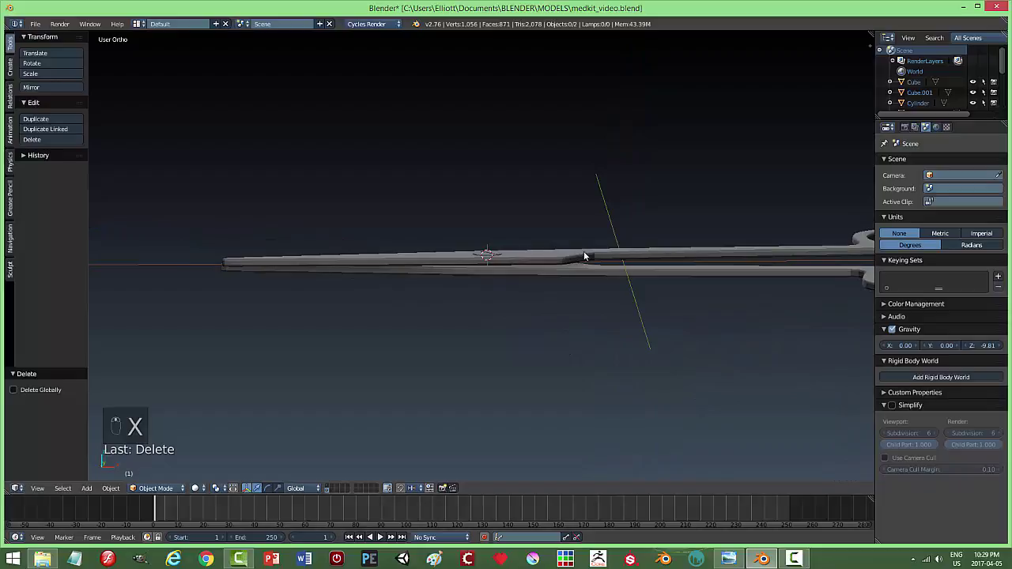
Join the remaining scissor pieces into a single scissors object.
{"action": "left_click_drag", "start_coordinate": [549, 262], "coordinate": [668, 275]}
{"action": "key", "text": "ctrl+j"}
{"action": "key", "text": "a"}
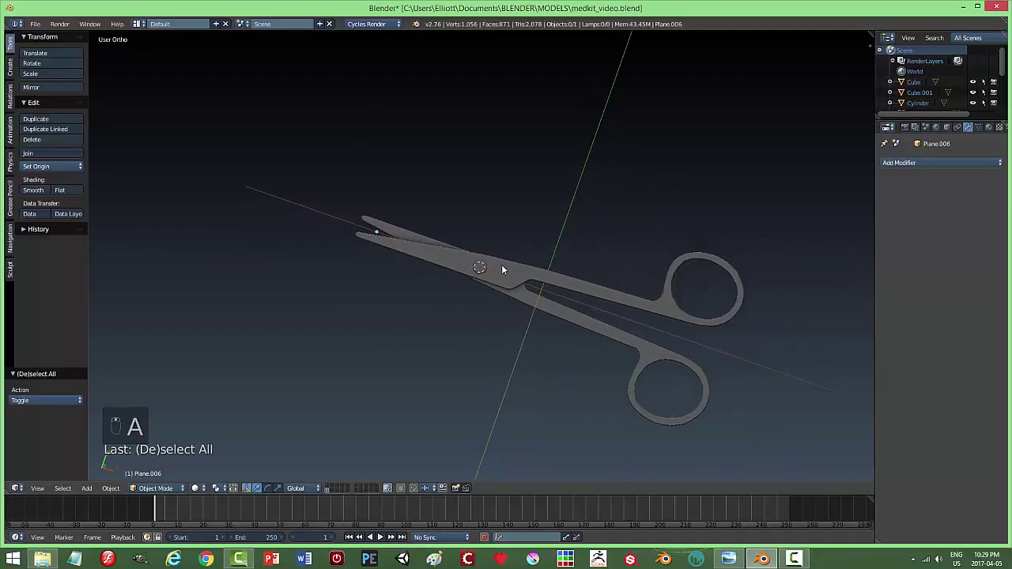
Select the finished scissors and show the medkit box collection alongside them.
{"action": "right_click", "coordinate": [503, 268]}
{"action": "left_click_drag", "start_coordinate": [726, 292], "coordinate": [812, 311]}
{"action": "key", "text": "m"}
{"action": "left_click_drag", "start_coordinate": [333, 487], "coordinate": [729, 375]}
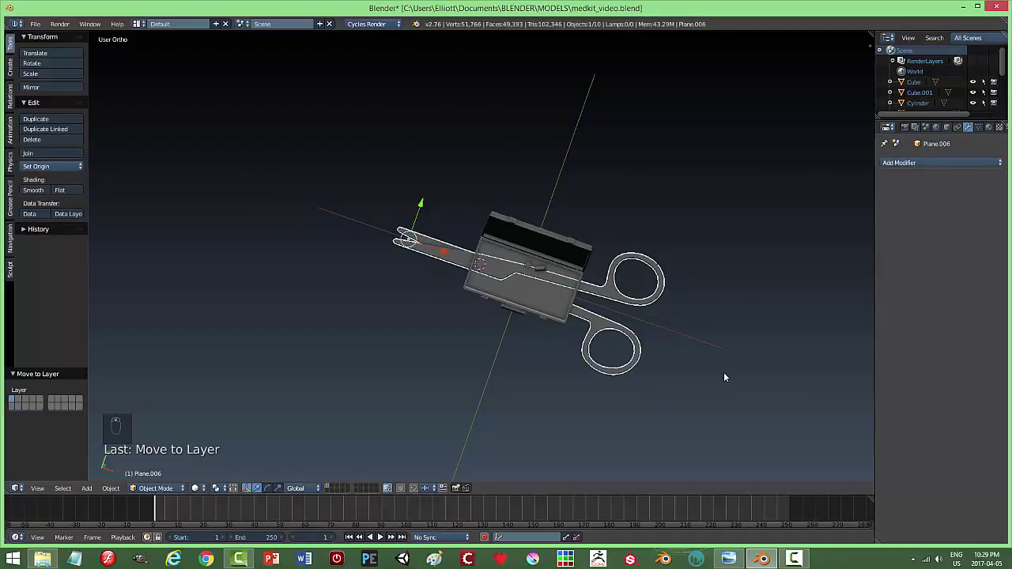
Scale the scissors down and move them inside the medkit box.
{"action": "key", "text": "s"}
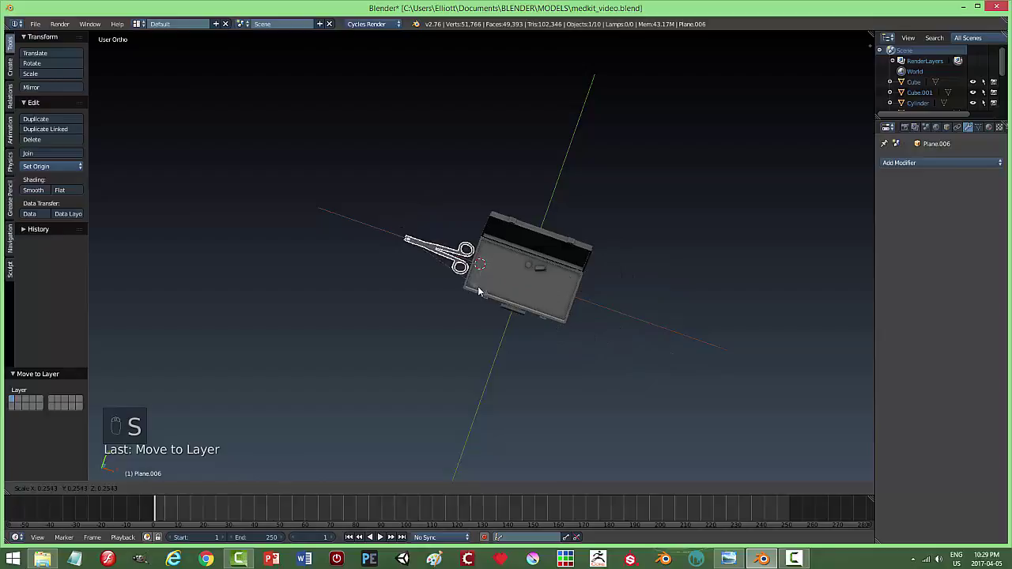
{"action": "left_click_drag", "start_coordinate": [49, 168], "coordinate": [488, 265]}
{"action": "left_click_drag", "start_coordinate": [488, 266], "coordinate": [624, 268]}
{"action": "middle_click", "coordinate": [650, 305]}
{"action": "right_click", "coordinate": [650, 305]}
{"action": "key", "text": "KP_Decimal"}
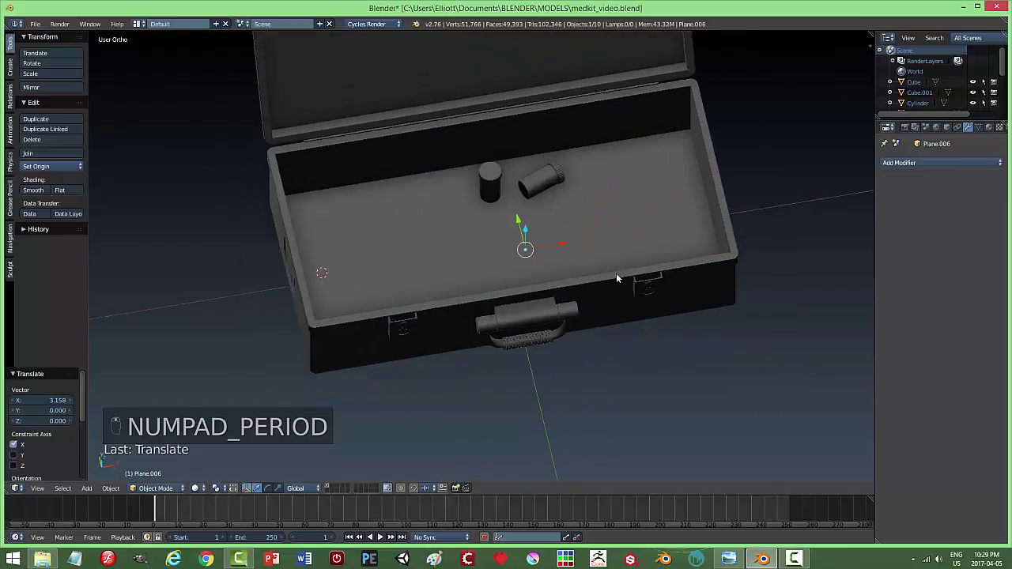
{"action": "left_click", "coordinate": [500, 240]}
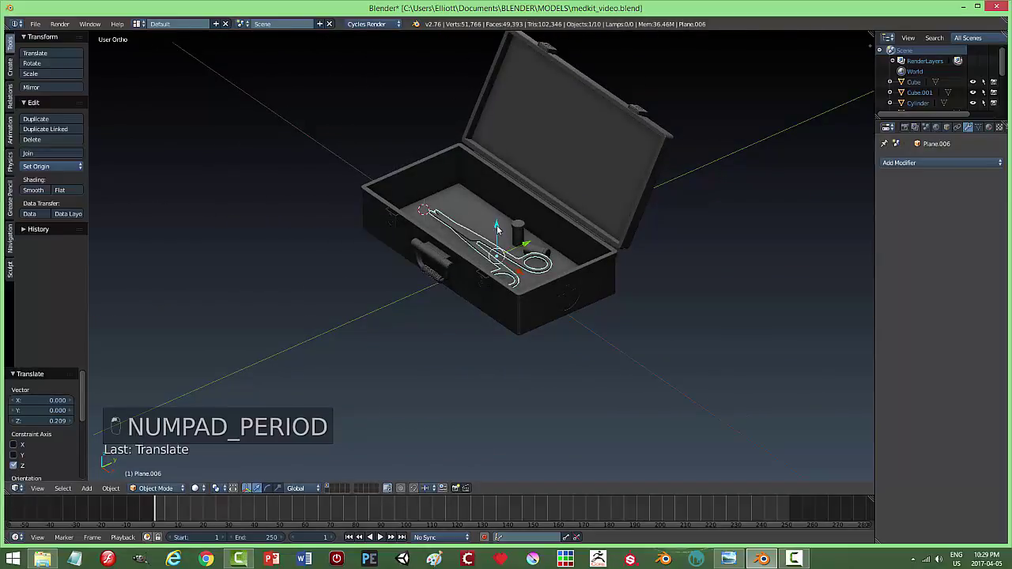
Rotate and nudge the scissors to lie flat on the box floor beside the pill bottles.
{"action": "key", "text": "s"}
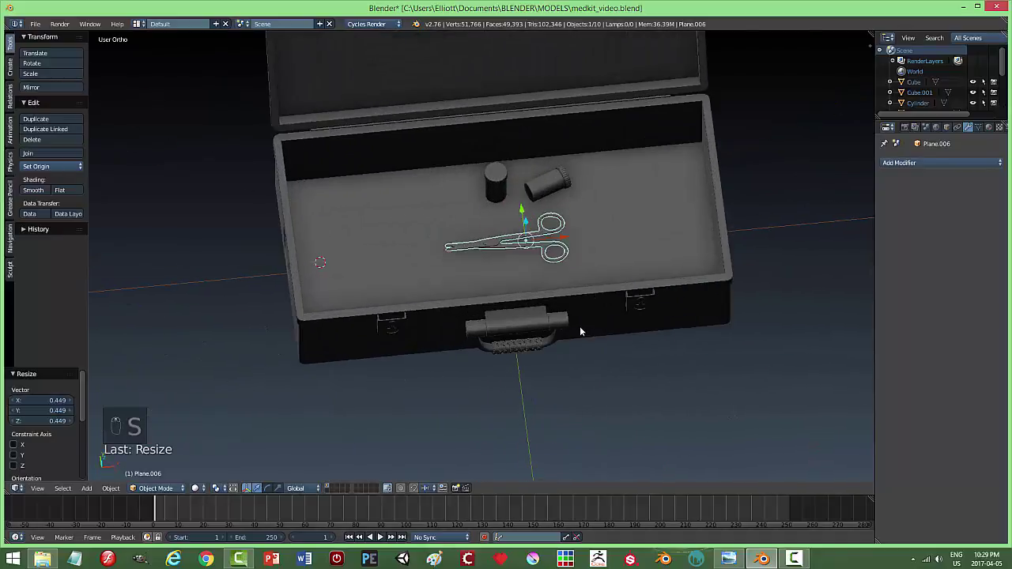
{"action": "left_click_drag", "start_coordinate": [603, 227], "coordinate": [485, 241]}
{"action": "middle_click", "coordinate": [485, 241]}
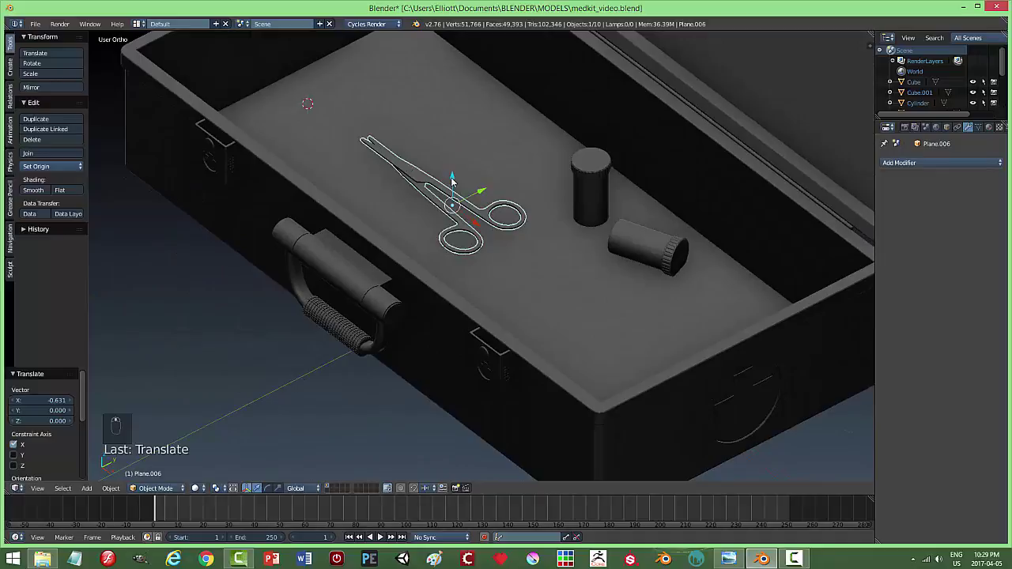
{"action": "left_click_drag", "start_coordinate": [456, 180], "coordinate": [456, 190]}
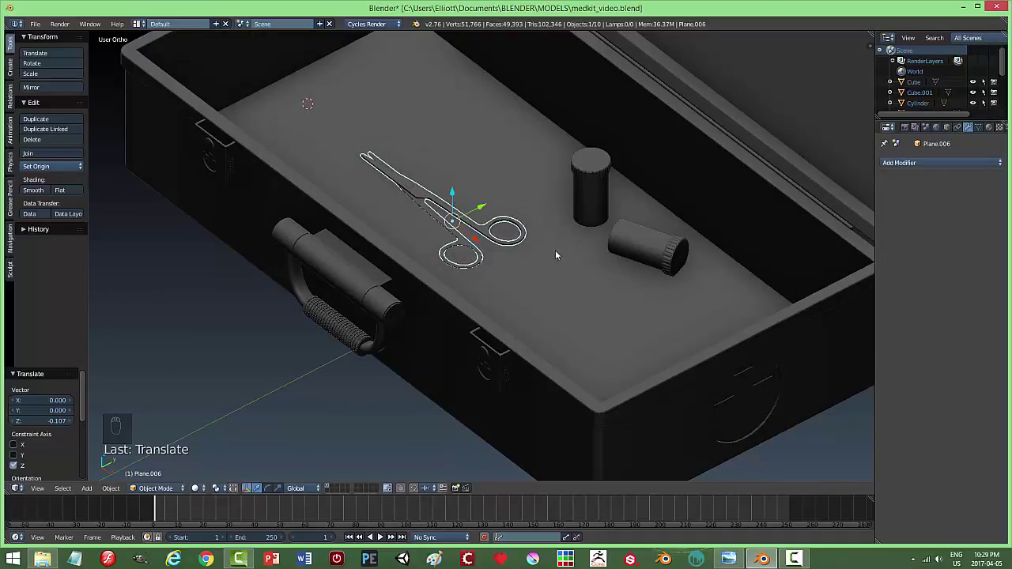
{"action": "key", "text": "s"}
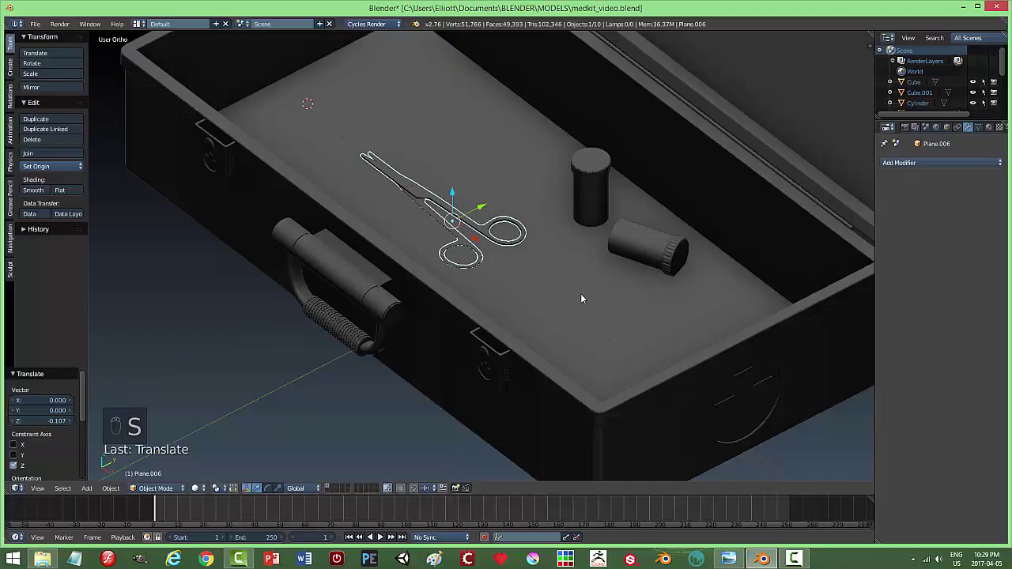
{"action": "middle_click", "coordinate": [558, 290]}
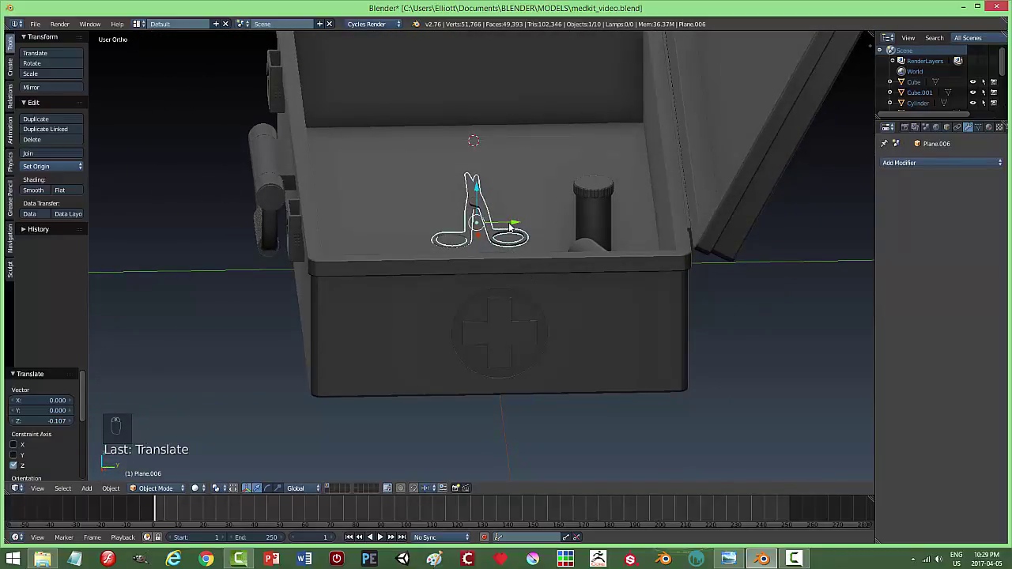
Duplicate the scissors and drag the copy across the box floor.
{"action": "left_click_drag", "start_coordinate": [479, 192], "coordinate": [543, 249]}
{"action": "key", "text": "a"}
{"action": "left_click_drag", "start_coordinate": [522, 268], "coordinate": [690, 287]}
{"action": "left_click_drag", "start_coordinate": [489, 262], "coordinate": [479, 251]}
{"action": "key", "text": "shift+d"}
{"action": "left_click_drag", "start_coordinate": [519, 243], "coordinate": [731, 240]}
{"action": "middle_click", "coordinate": [732, 240]}
Rotate and scale the second scissors to rest angled beside the first pair and pill bottles.
{"action": "key", "text": "r"}
{"action": "left_click_drag", "start_coordinate": [746, 239], "coordinate": [683, 352]}
{"action": "left_click_drag", "start_coordinate": [682, 352], "coordinate": [765, 364]}
{"action": "key", "text": "s"}
{"action": "left_click", "coordinate": [754, 359]}
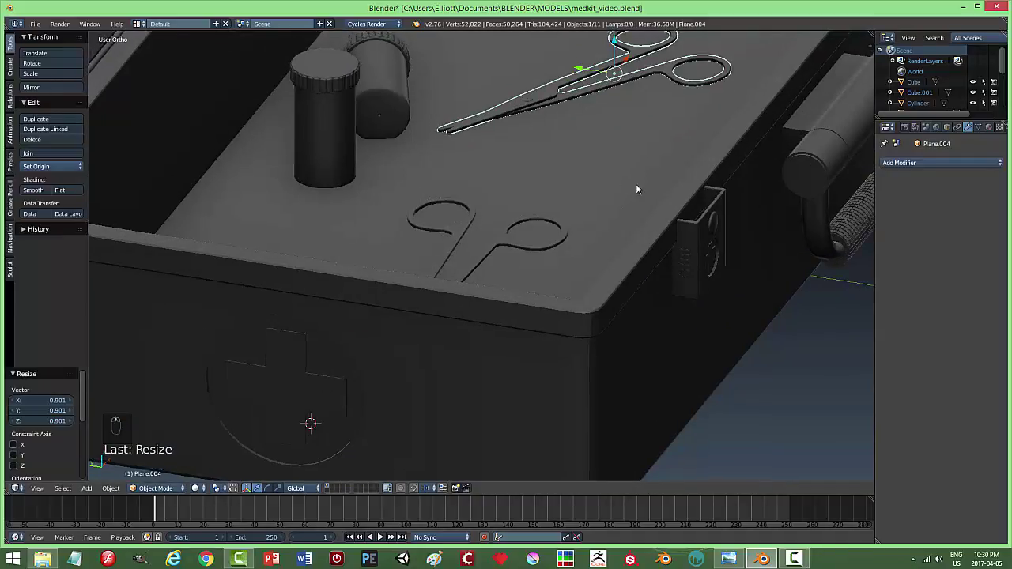
{"action": "key", "text": "s"}
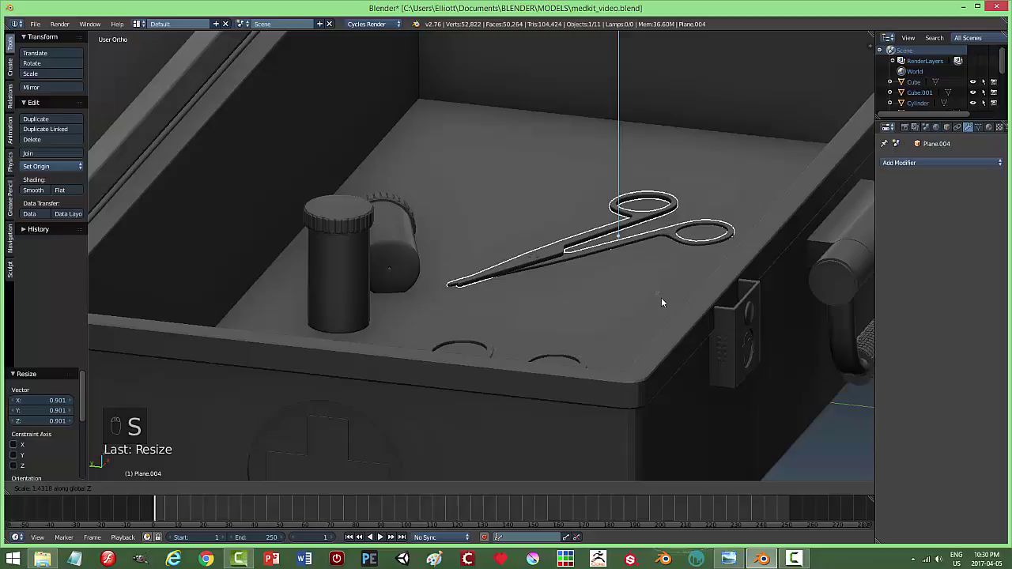
Pull back to view the whole box and select the upper pair of scissors.
{"action": "key", "text": "a"}
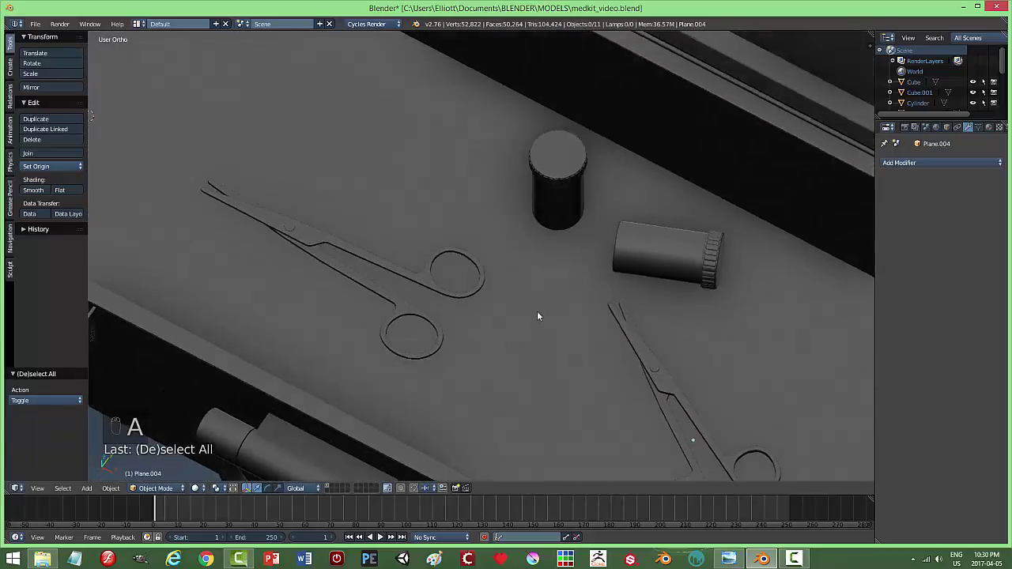
{"action": "key", "text": "ctrl+s"}
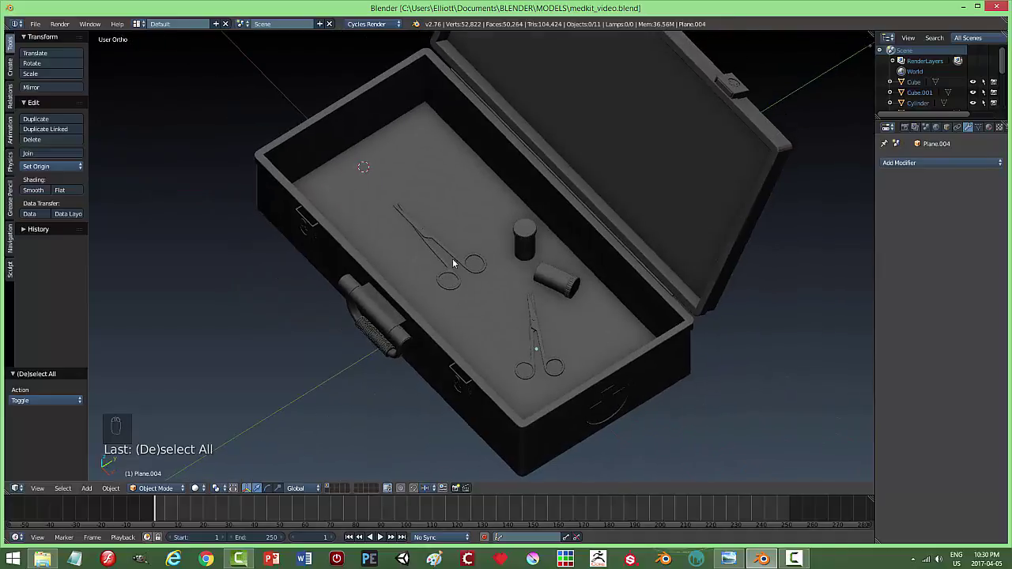
{"action": "left_click_drag", "start_coordinate": [459, 259], "coordinate": [518, 279]}
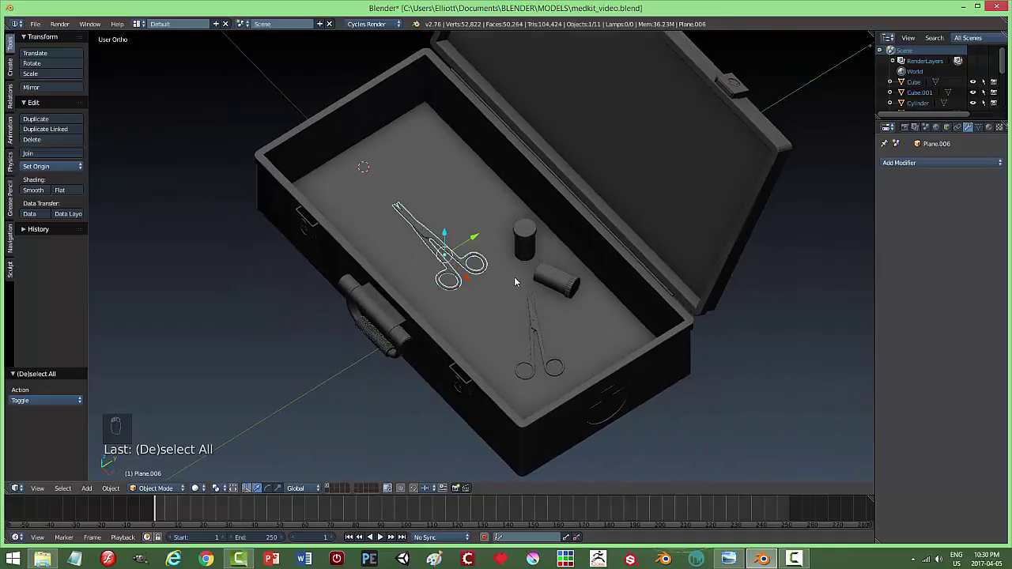
Duplicate the selected scissors and move the copy up toward the open lid.
{"action": "key", "text": "shift+d"}
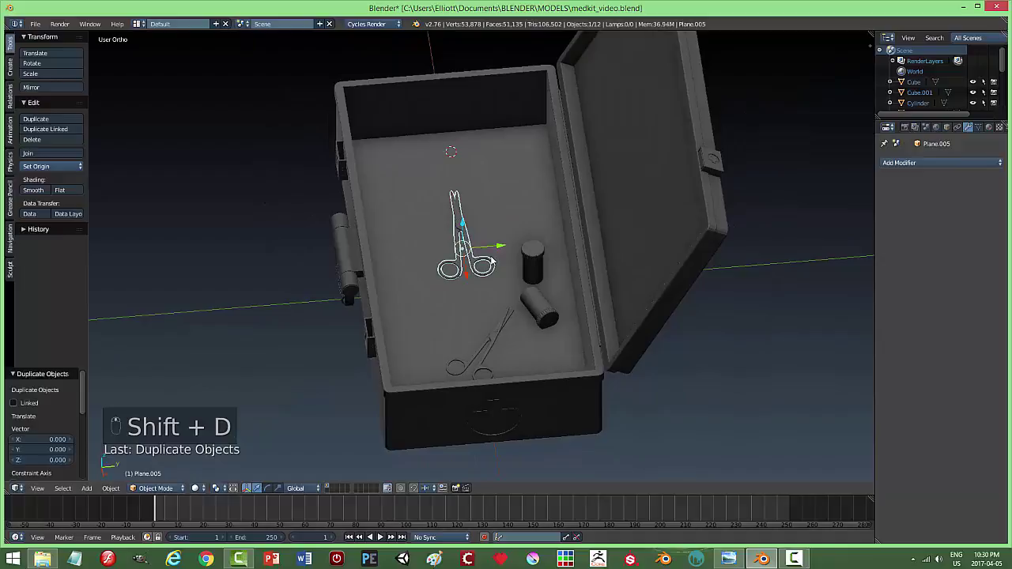
{"action": "left_click_drag", "start_coordinate": [466, 223], "coordinate": [512, 179]}
{"action": "left_click_drag", "start_coordinate": [583, 175], "coordinate": [555, 238]}
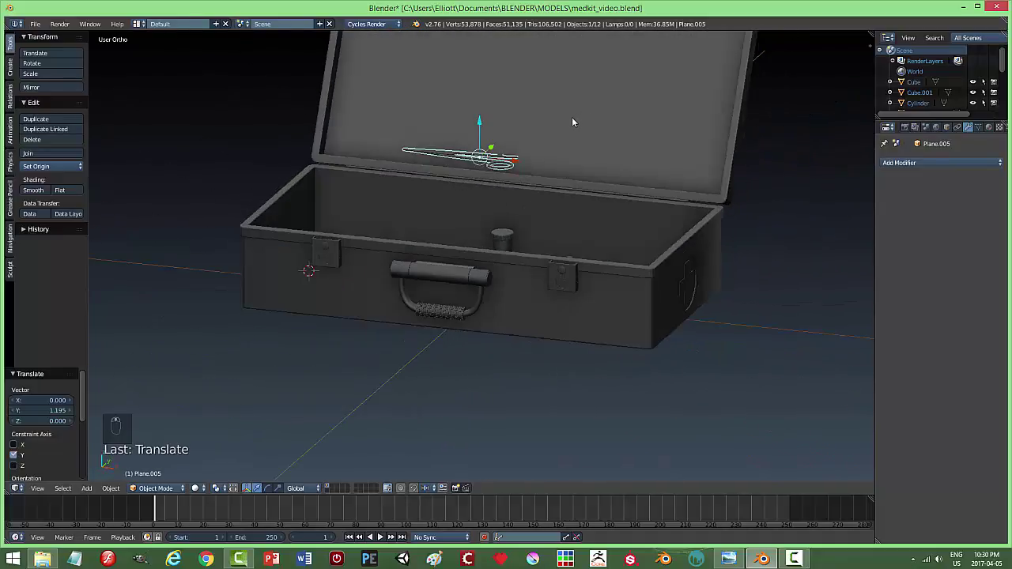
Rotate the copied scissors to stand upright near the lid's inner surface.
{"action": "key", "text": "r"}
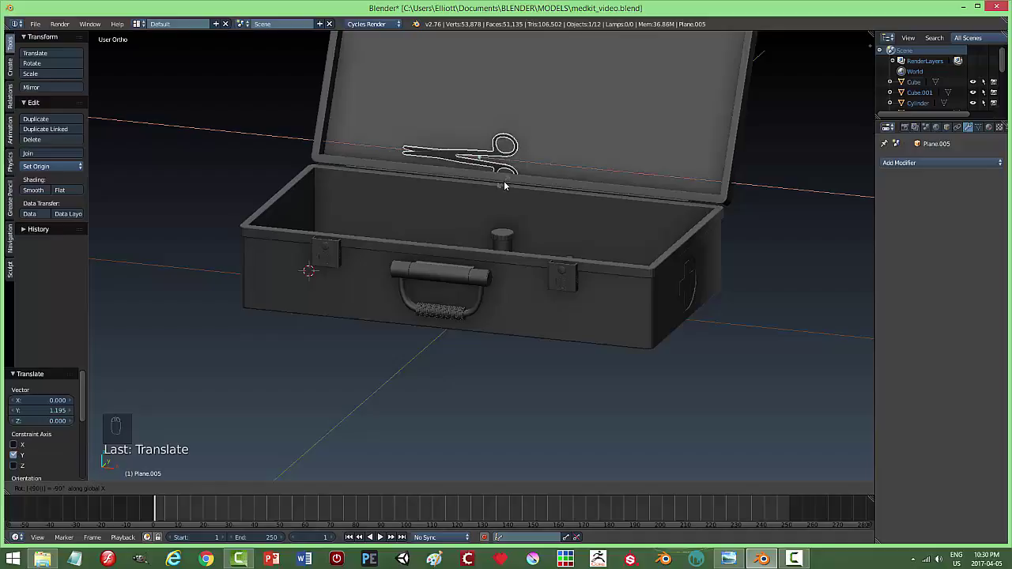
{"action": "left_click_drag", "start_coordinate": [514, 173], "coordinate": [532, 180]}
{"action": "key", "text": "r"}
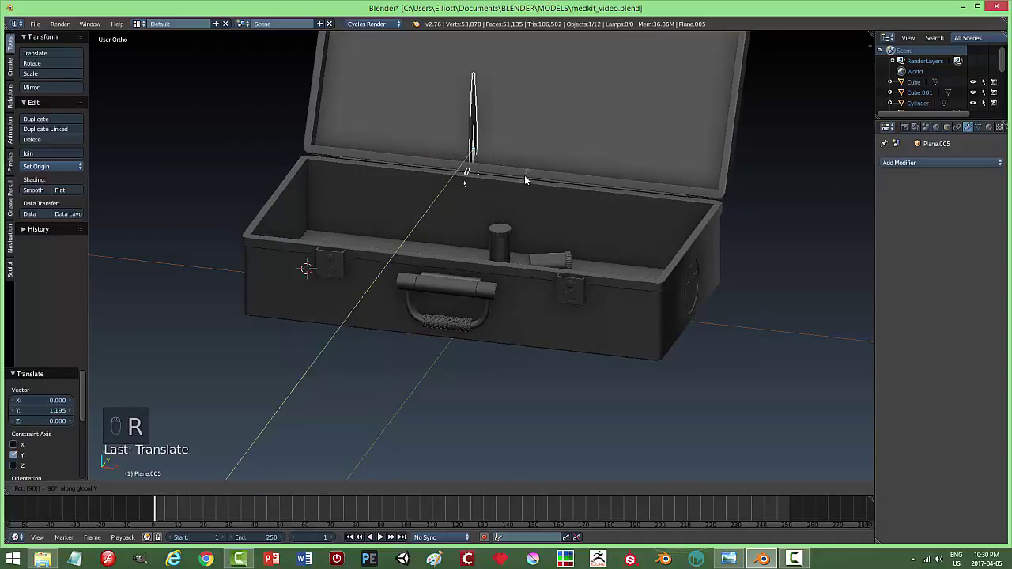
{"action": "middle_click", "coordinate": [576, 183]}
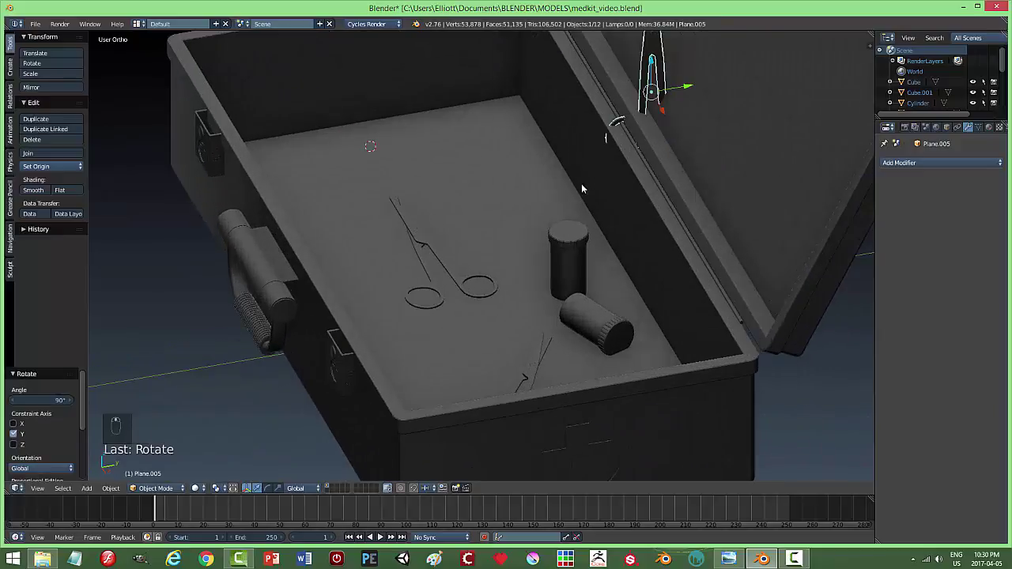
{"action": "middle_click", "coordinate": [685, 109]}
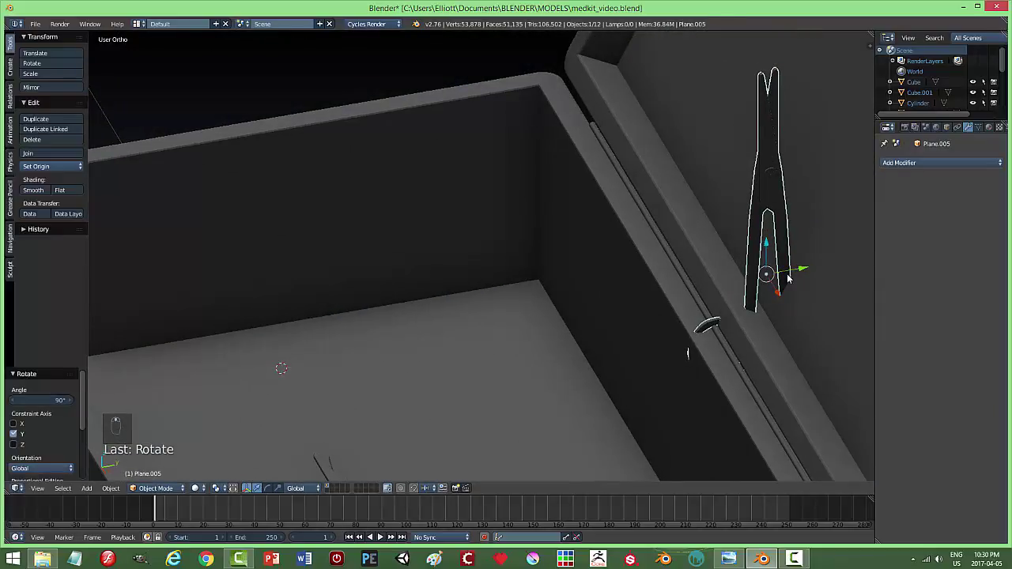
{"action": "key", "text": "r"}
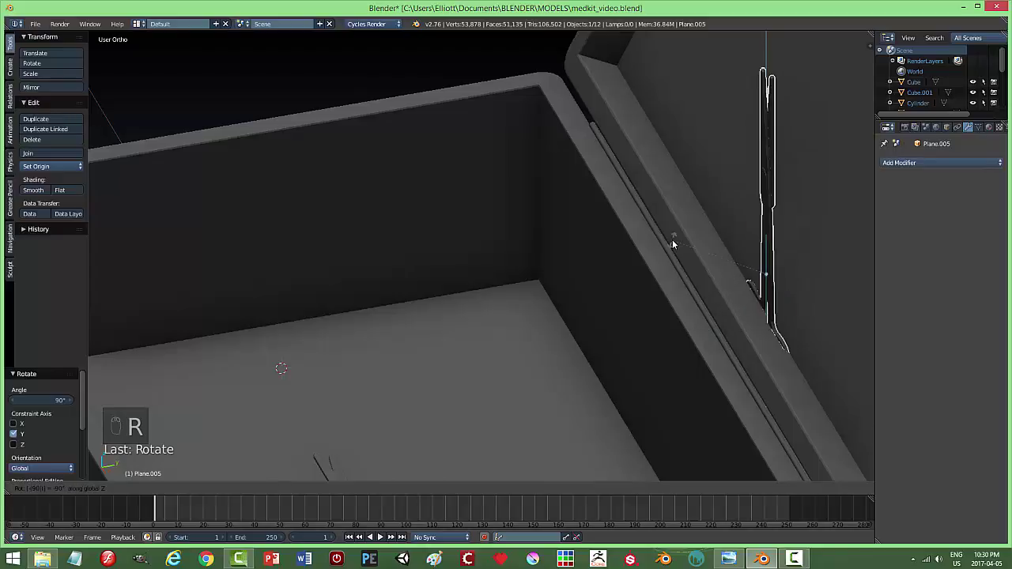
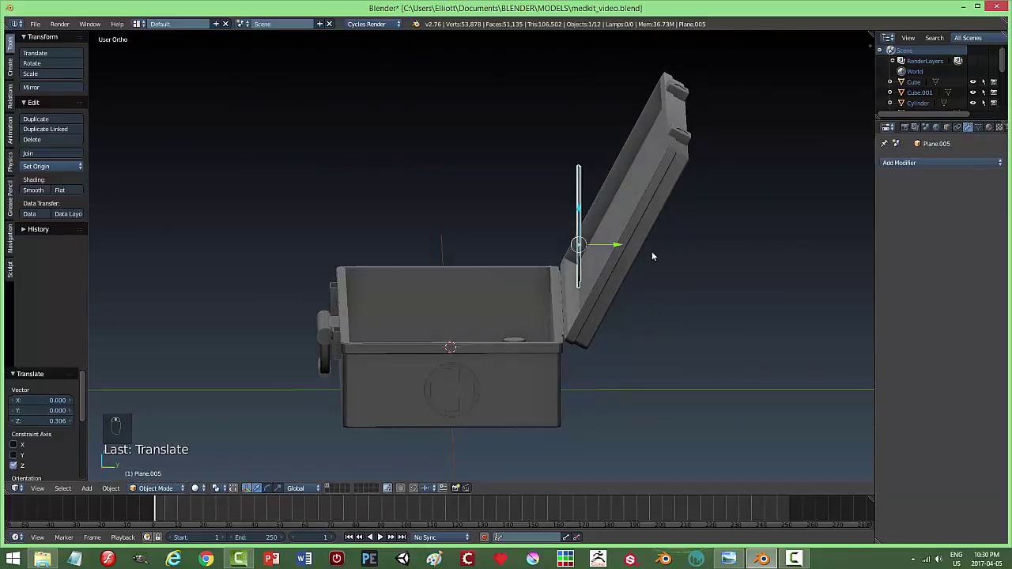
In side view, tilt the scissors to match the lid's angle, checking alignment in wireframe.
{"action": "key", "text": "KP_3"}
{"action": "key", "text": "r"}
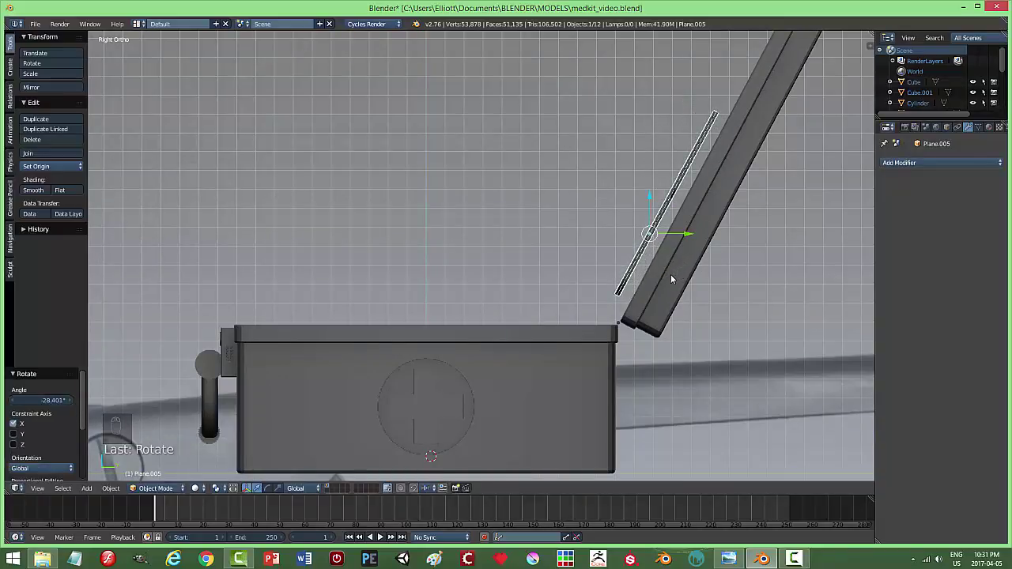
{"action": "left_click_drag", "start_coordinate": [294, 488], "coordinate": [682, 253]}
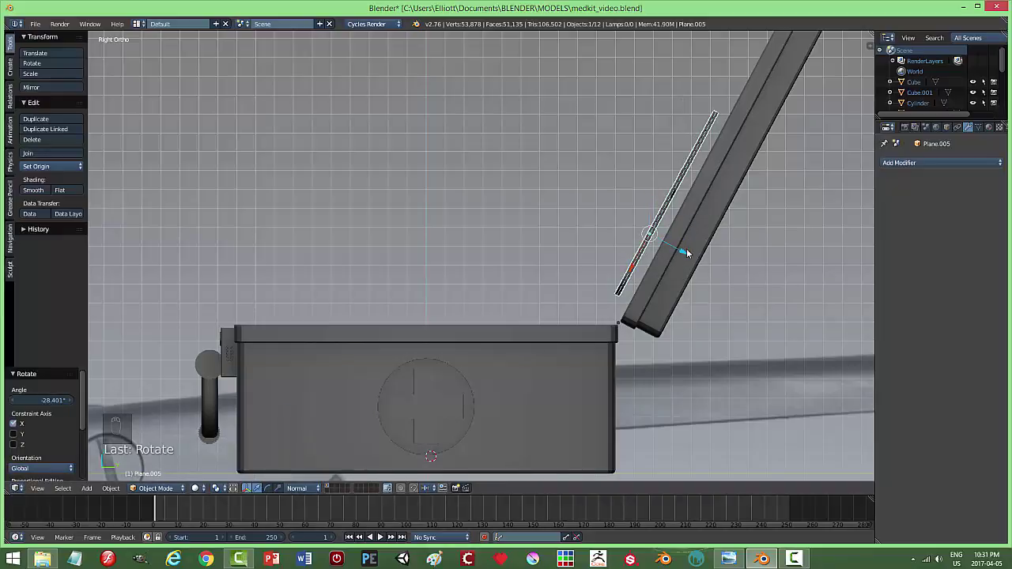
{"action": "key", "text": "z"}
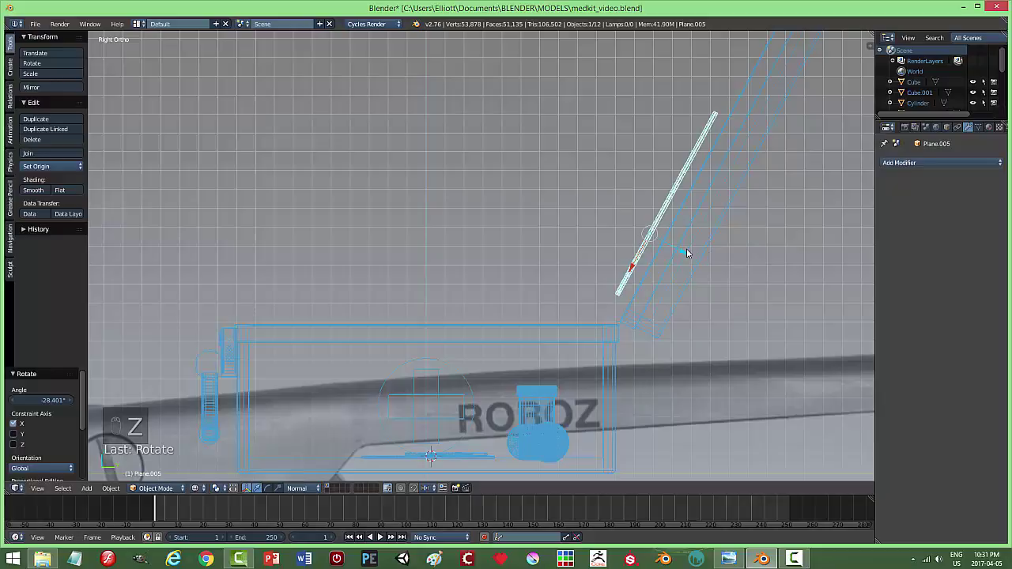
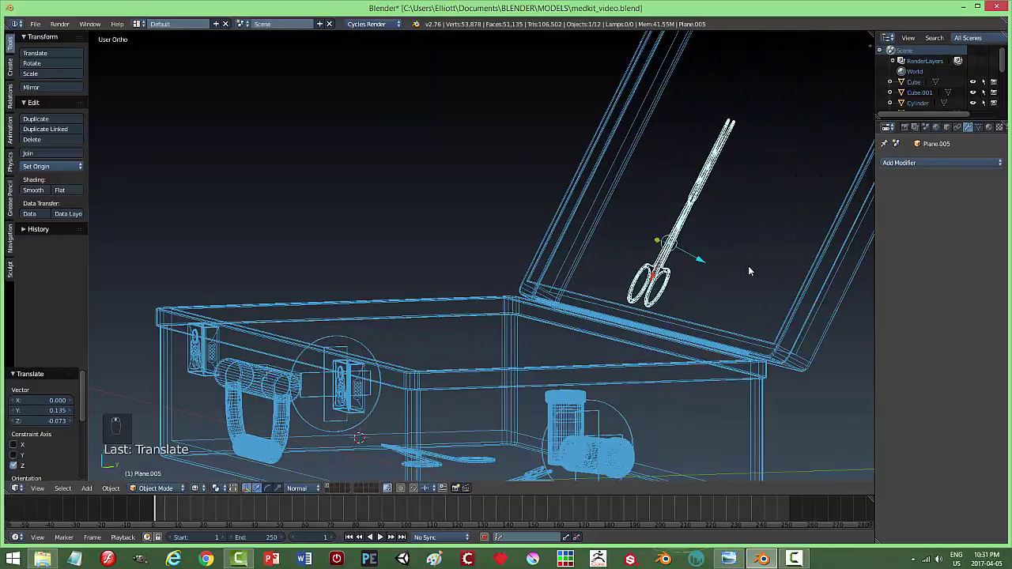
{"action": "key", "text": "z"}
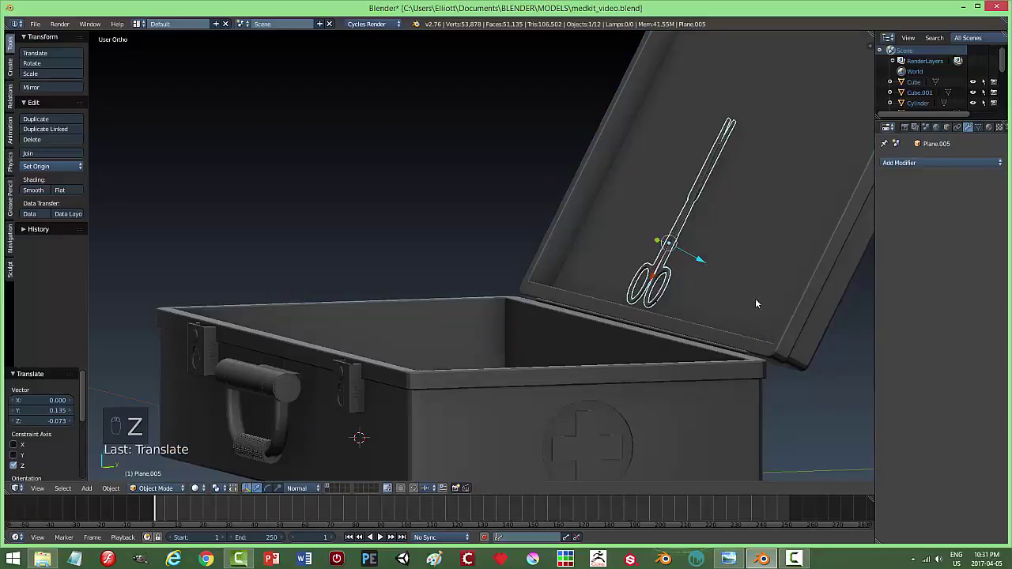
Move the scissors flat onto the lid's inner face and deselect everything.
{"action": "left_click_drag", "start_coordinate": [753, 286], "coordinate": [717, 273]}
{"action": "left_click", "coordinate": [717, 273]}
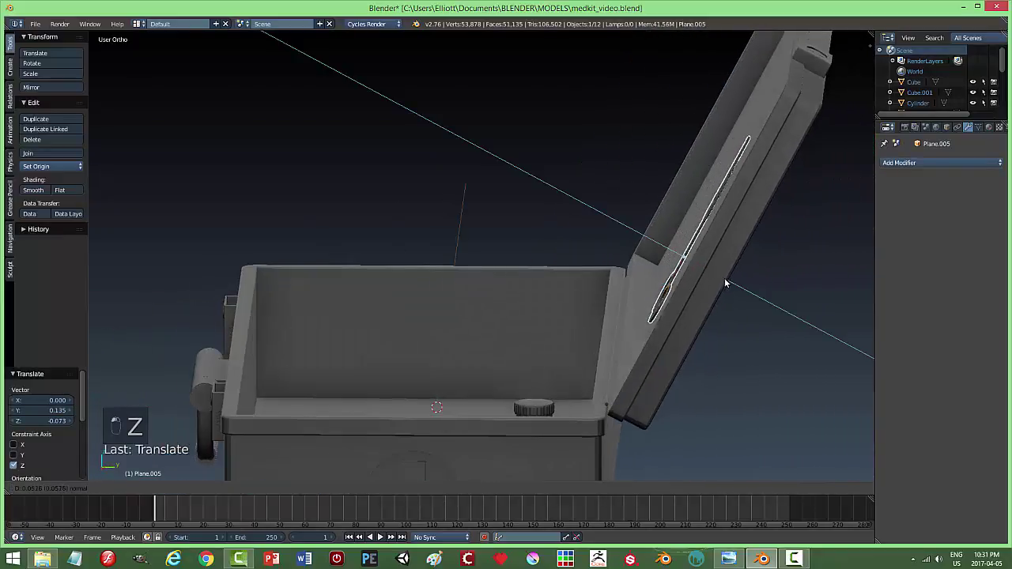
{"action": "middle_click", "coordinate": [725, 286]}
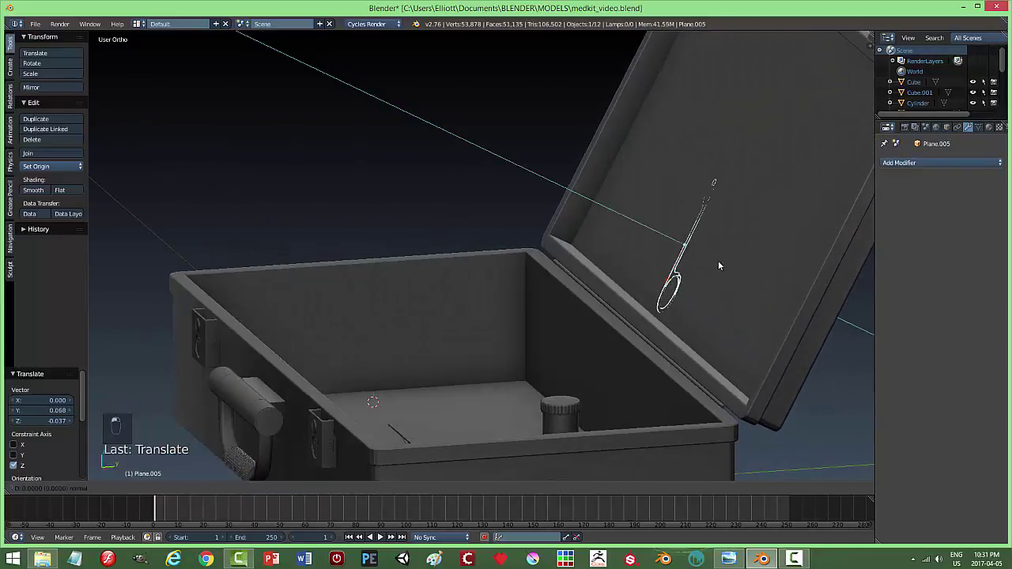
{"action": "left_click_drag", "start_coordinate": [721, 264], "coordinate": [719, 261]}
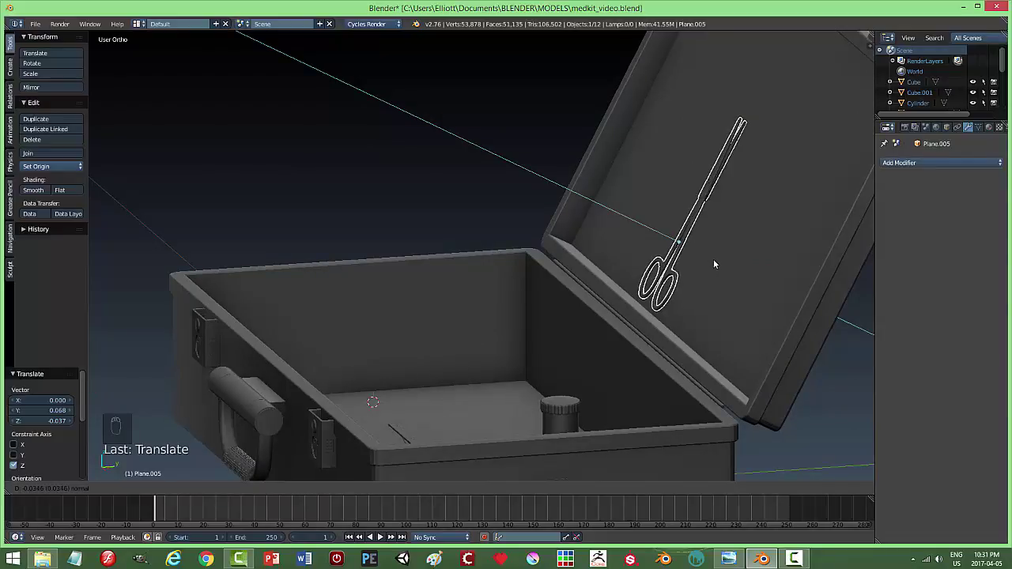
{"action": "middle_click", "coordinate": [756, 240]}
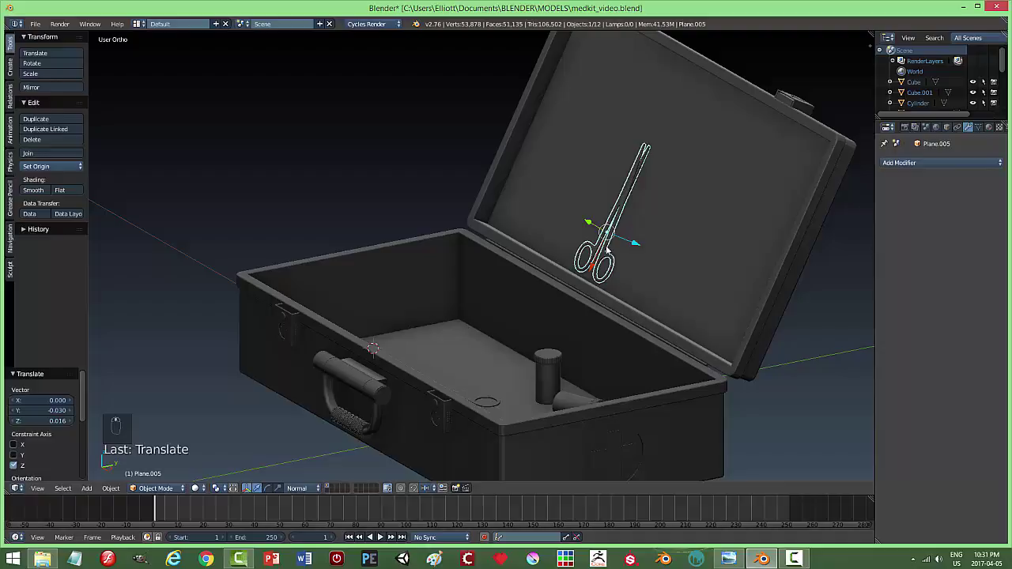
{"action": "left_click_drag", "start_coordinate": [595, 270], "coordinate": [719, 223]}
{"action": "middle_click", "coordinate": [719, 224]}
{"action": "key", "text": "a"}
{"action": "left_click_drag", "start_coordinate": [648, 218], "coordinate": [623, 216]}
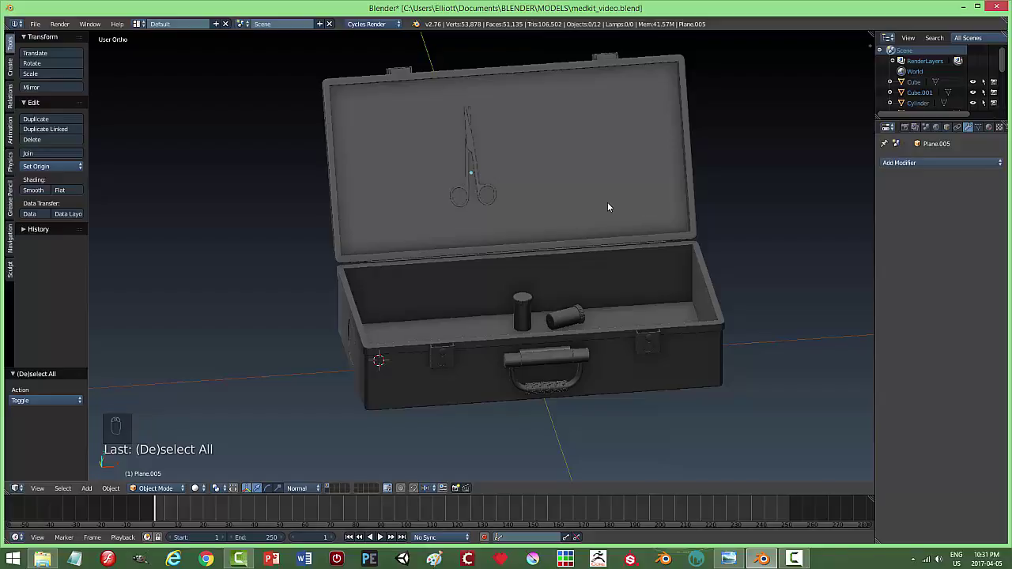
{"action": "key", "text": "ctrl+s"}
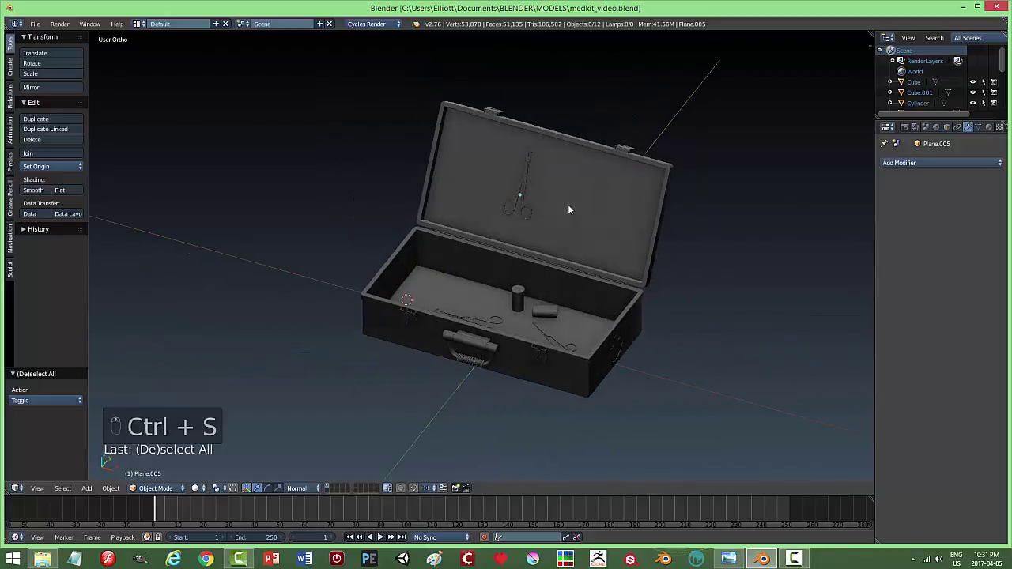
{"action": "left_click_drag", "start_coordinate": [548, 179], "coordinate": [733, 225]}
{"action": "key", "text": "s"}
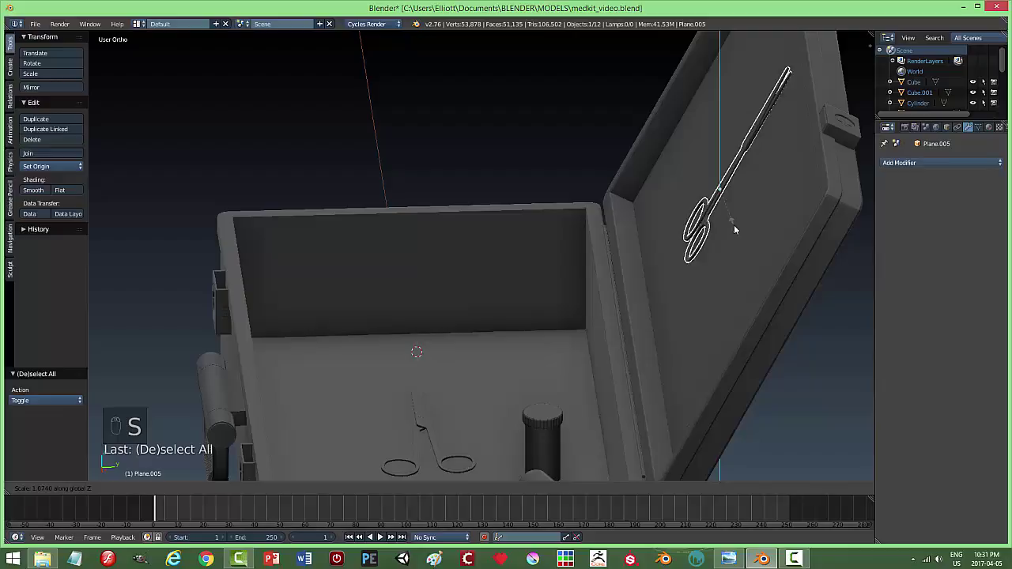
{"action": "key", "text": "s"}
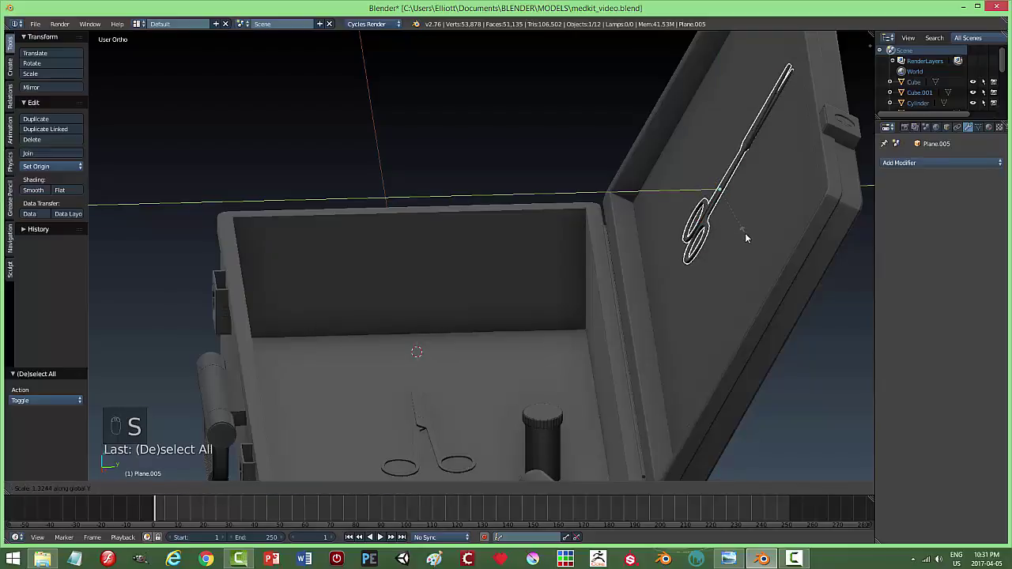
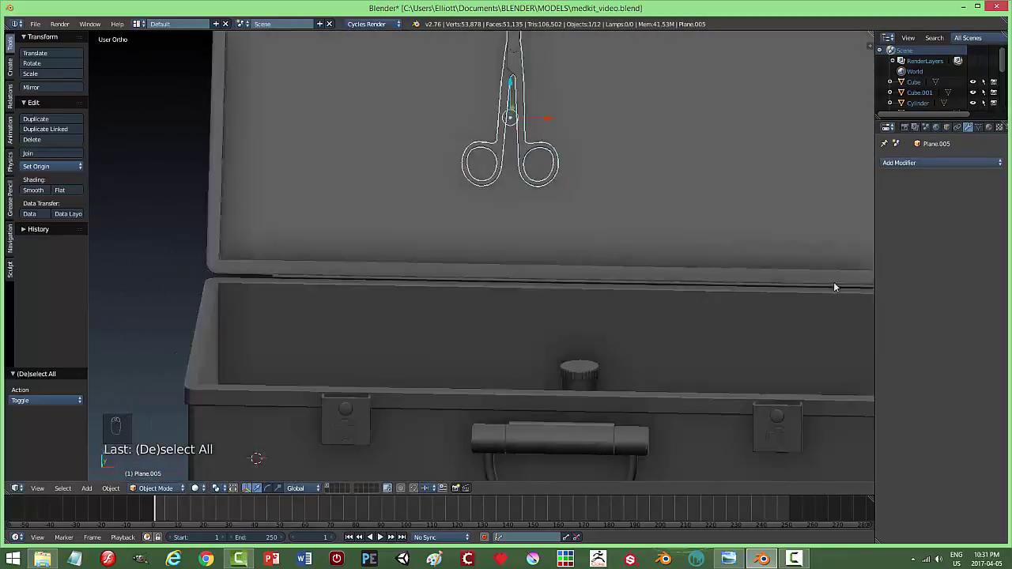
{"action": "key", "text": "a"}
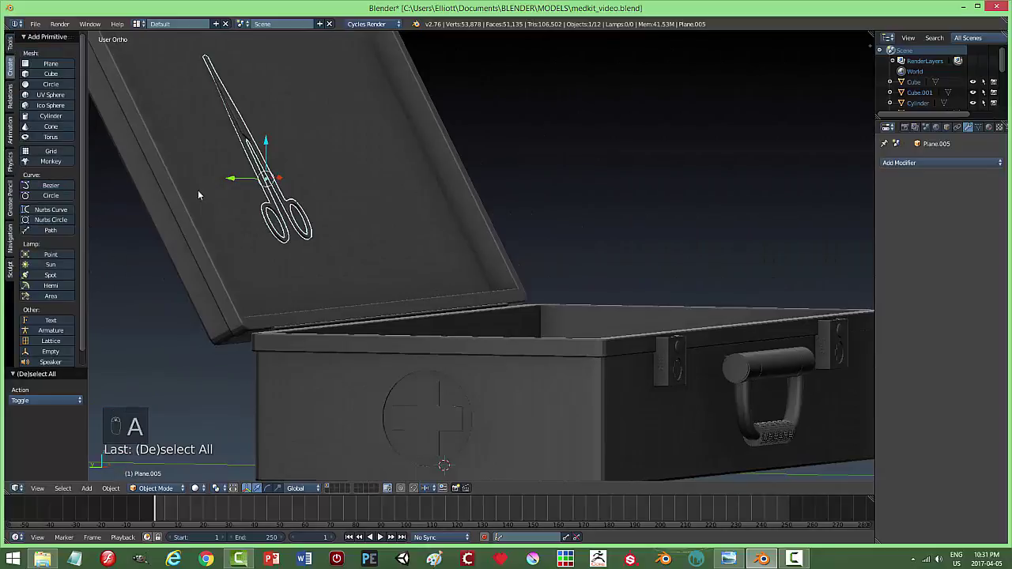
{"action": "key", "text": "a"}
{"action": "key", "text": "ctrl+s"}
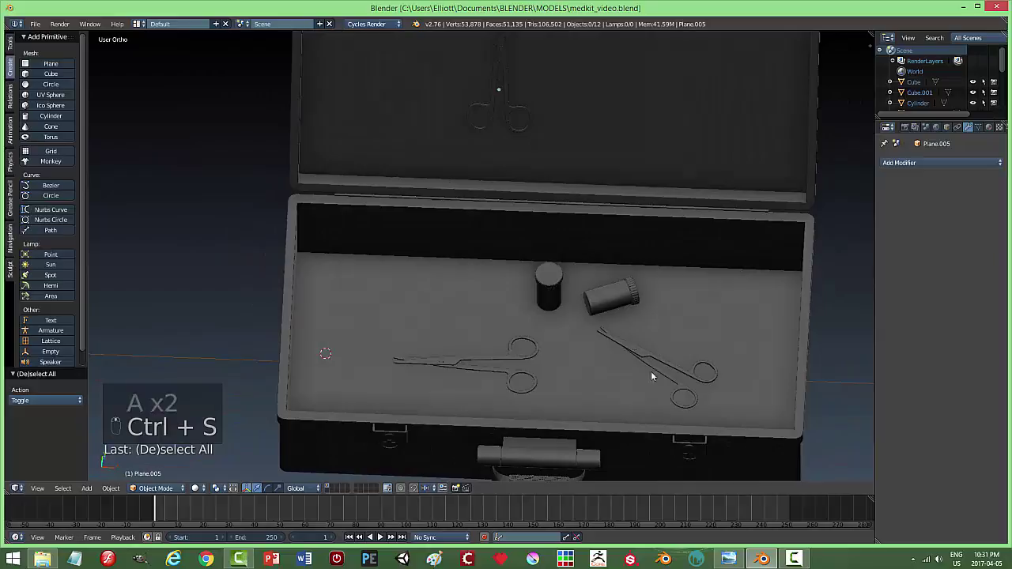
{"action": "left_click", "coordinate": [459, 353]}
{"action": "key", "text": "s"}
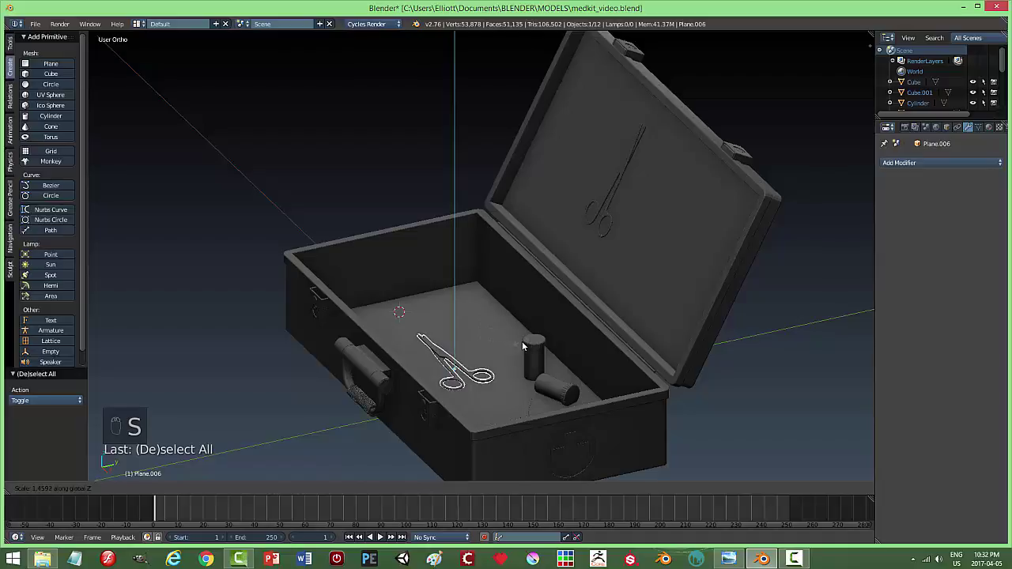
{"action": "key", "text": "a"}
{"action": "key", "text": "ctrl+s"}
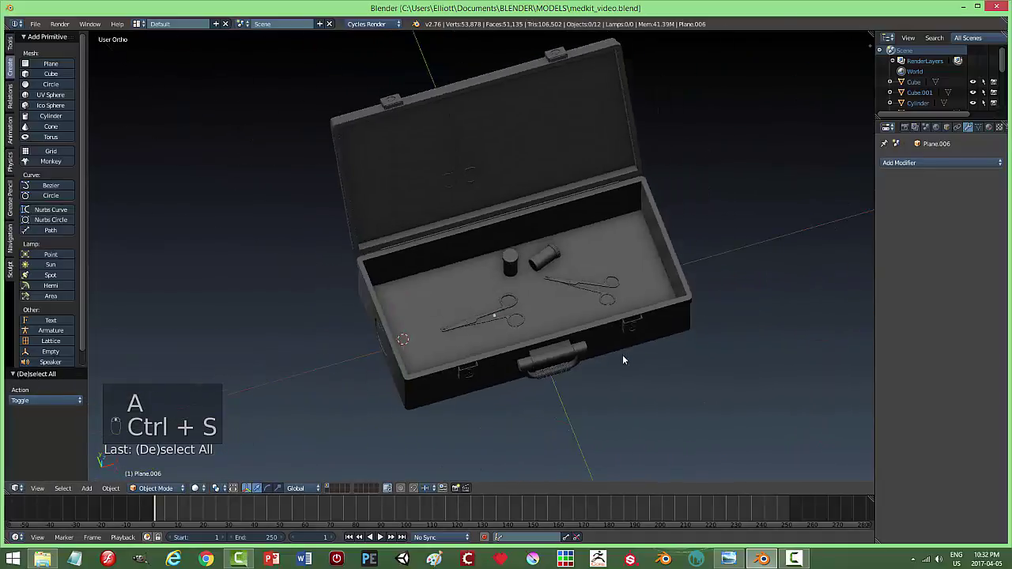
{"action": "key", "text": "ctrl+s"}
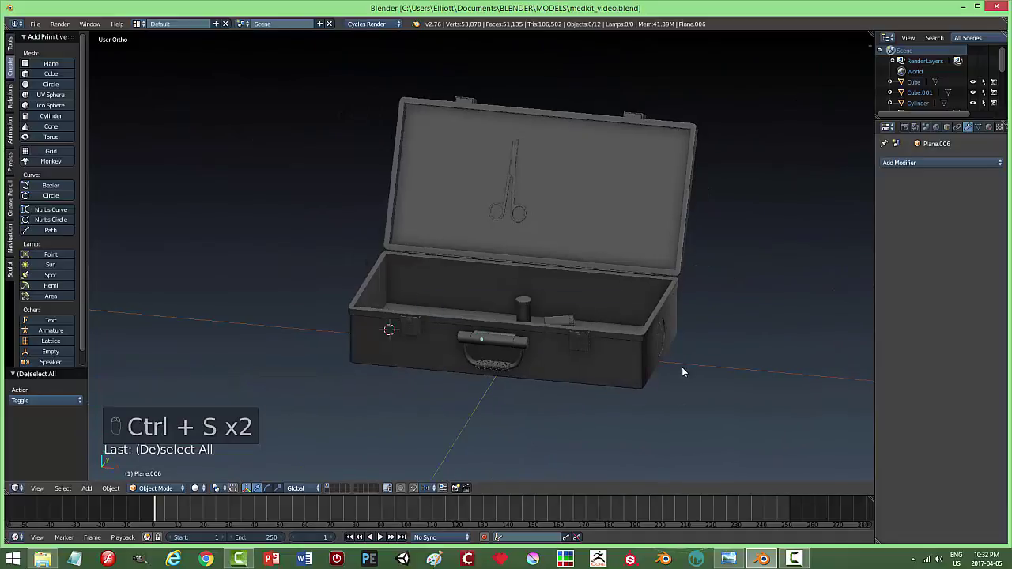
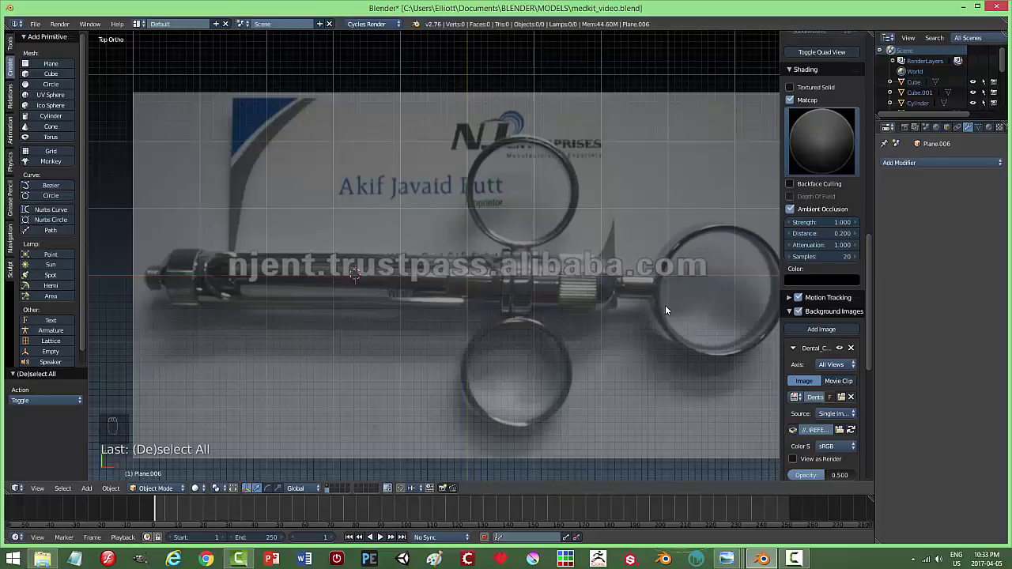
Add a plane over the syringe reference and merge its vertices into a single starting vertex.
{"action": "key", "text": "n"}
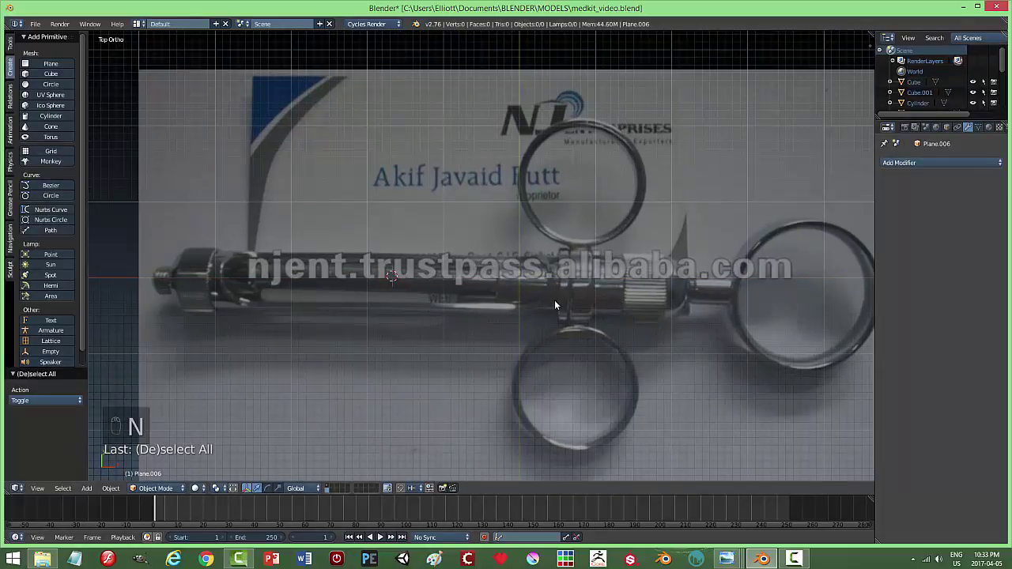
{"action": "key", "text": "shift+a"}
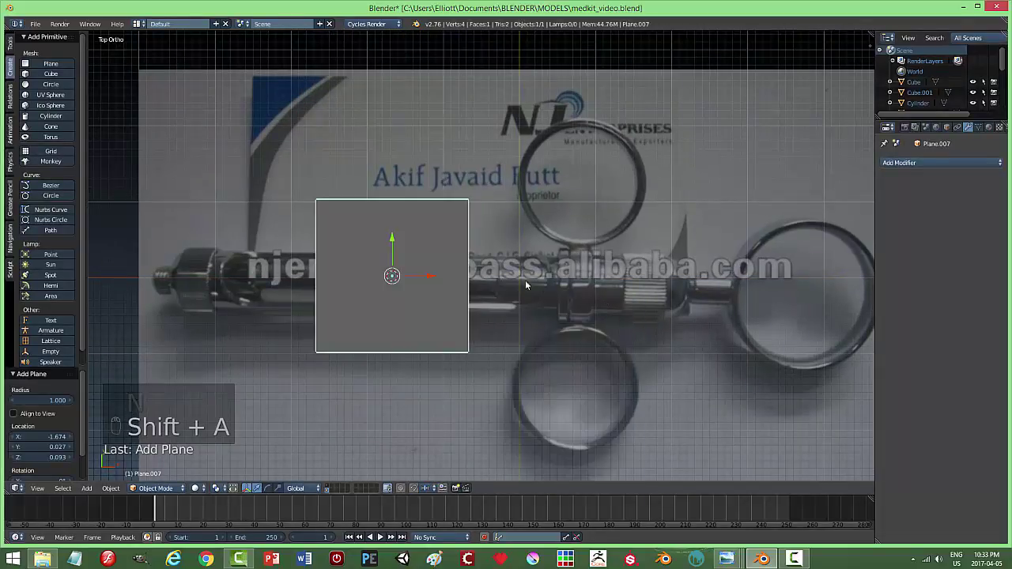
{"action": "key", "text": "Tab"}
{"action": "key", "text": "ctrl+Tab"}
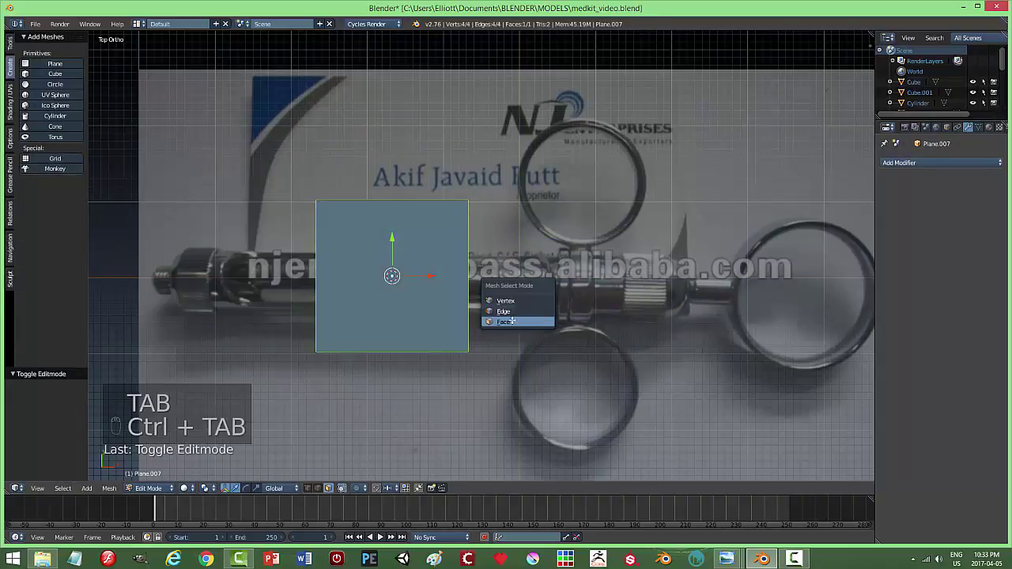
{"action": "key", "text": "alt+m"}
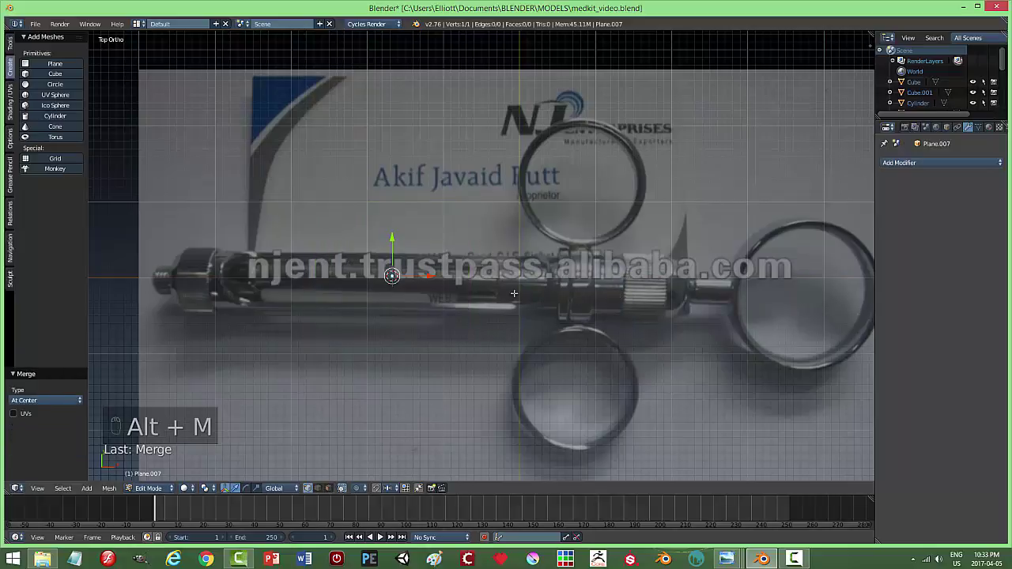
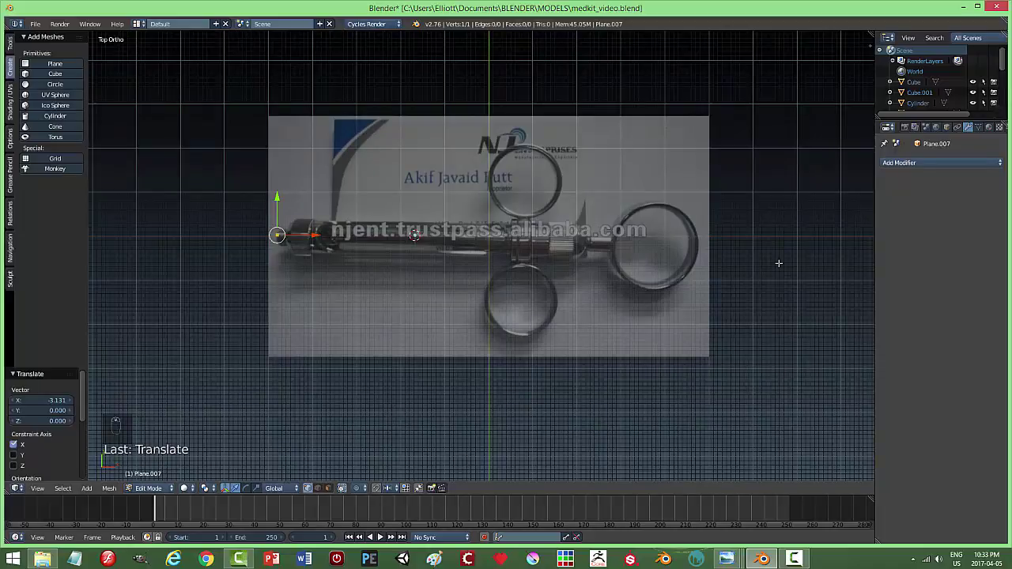
Rotate the background syringe image 90° in the sidebar so it stands upright.
{"action": "key", "text": "n"}
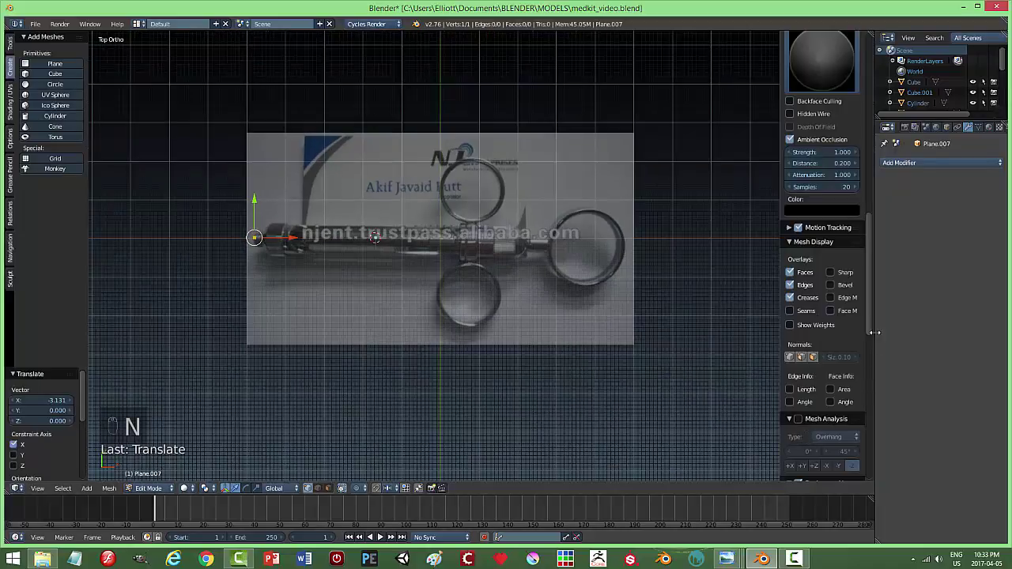
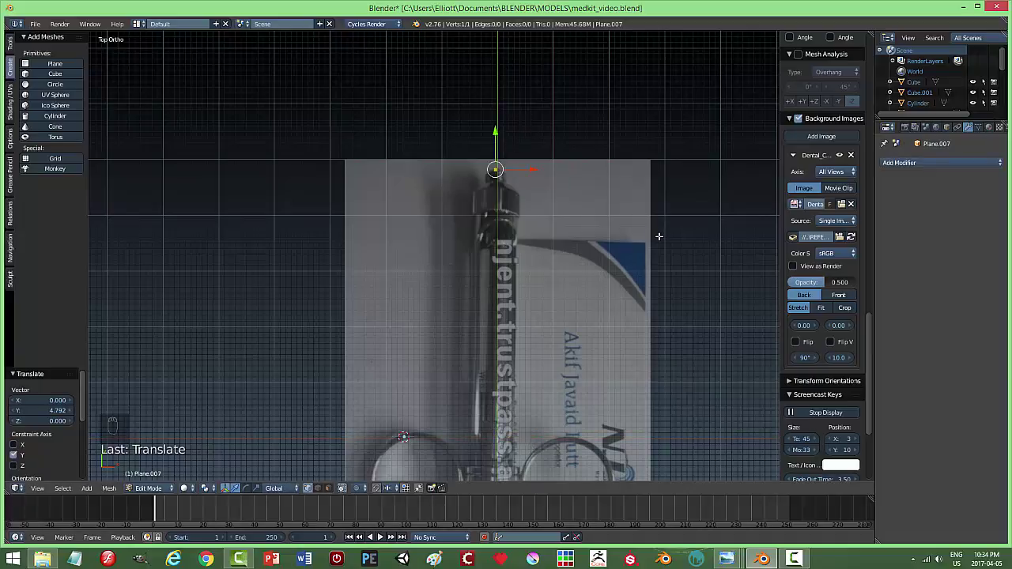
{"action": "key", "text": "n"}
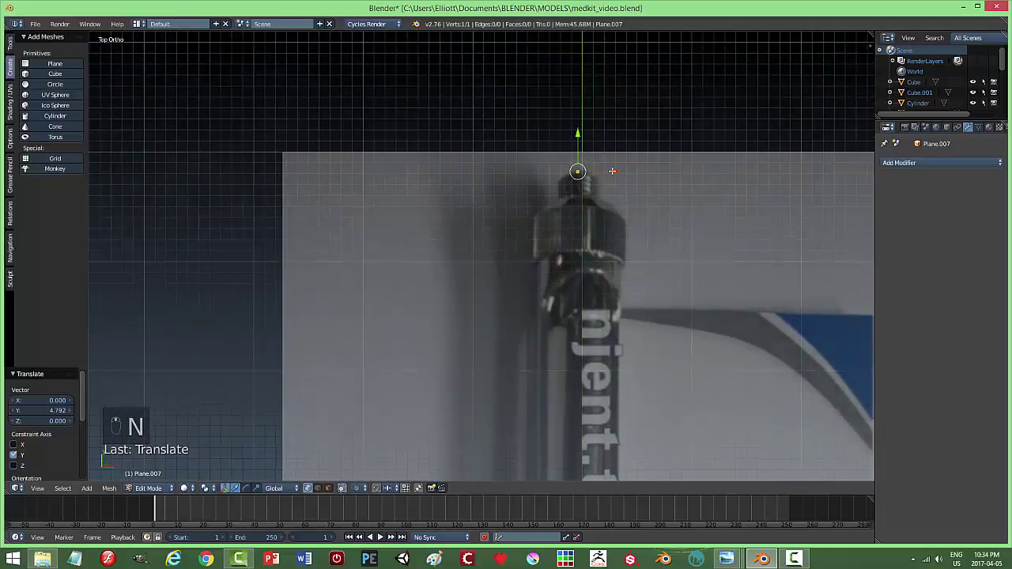
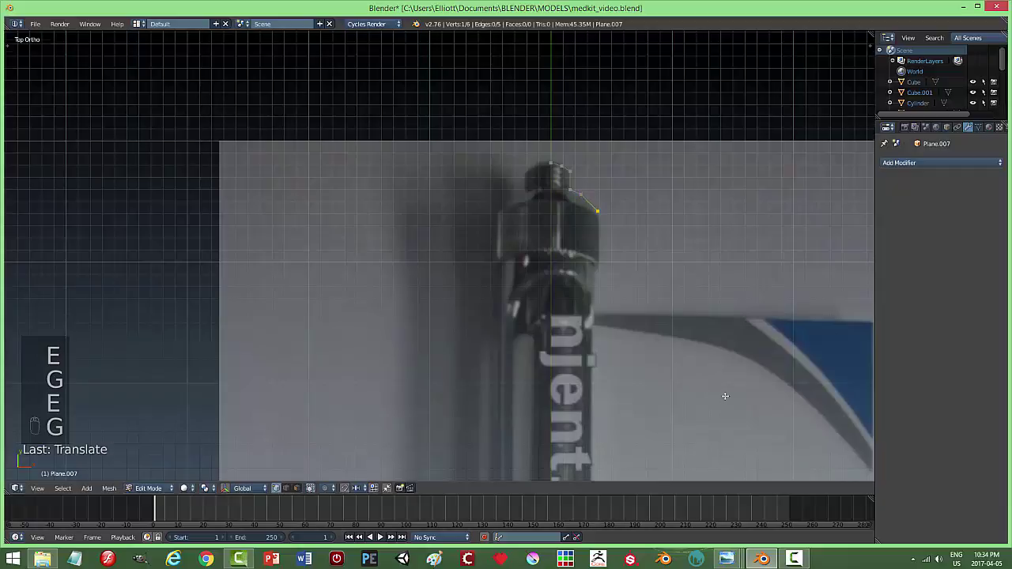
Extrude a chain of vertices tracing the outline of the syringe's needle tip.
{"action": "key", "text": "e"}
{"action": "key", "text": "g"}
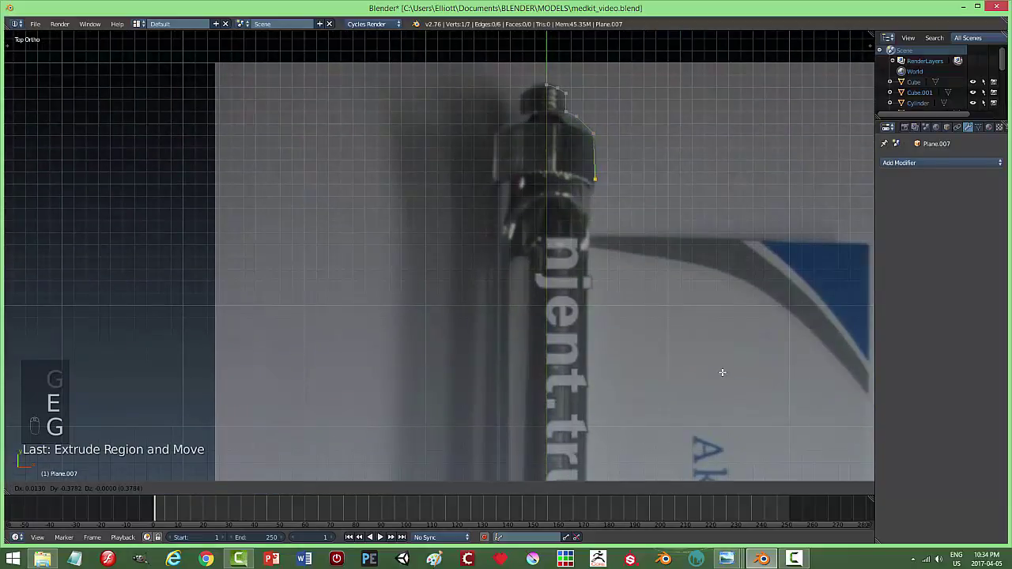
{"action": "key", "text": "e"}
{"action": "key", "text": "g"}
{"action": "key", "text": "e"}
{"action": "key", "text": "g"}
{"action": "key", "text": "e"}
{"action": "key", "text": "g"}
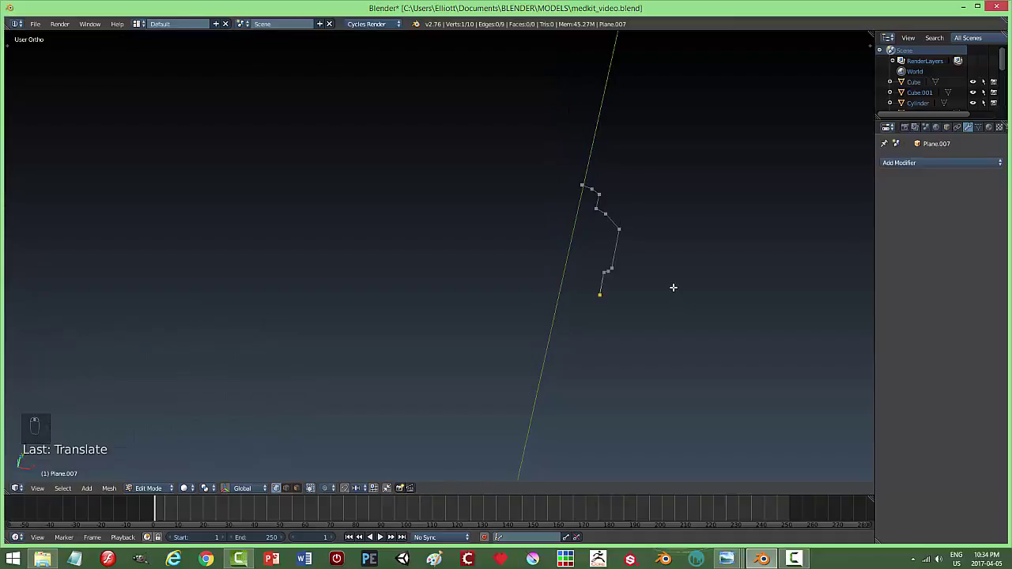
From the top view, keep extruding vertices down the syringe's side edge past the nozzle.
{"action": "key", "text": "KP_1"}
{"action": "key", "text": "KP_7"}
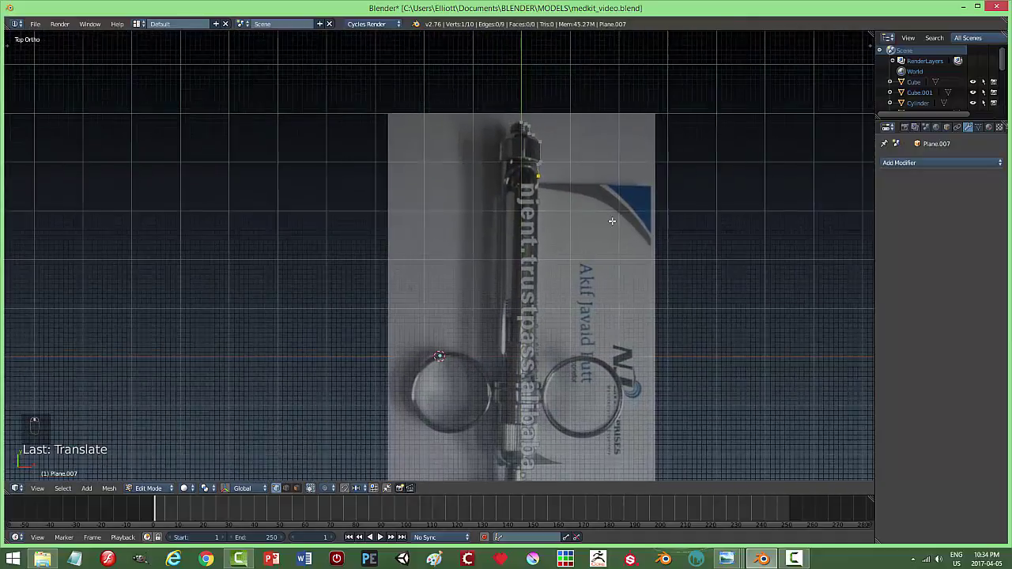
{"action": "key", "text": "g"}
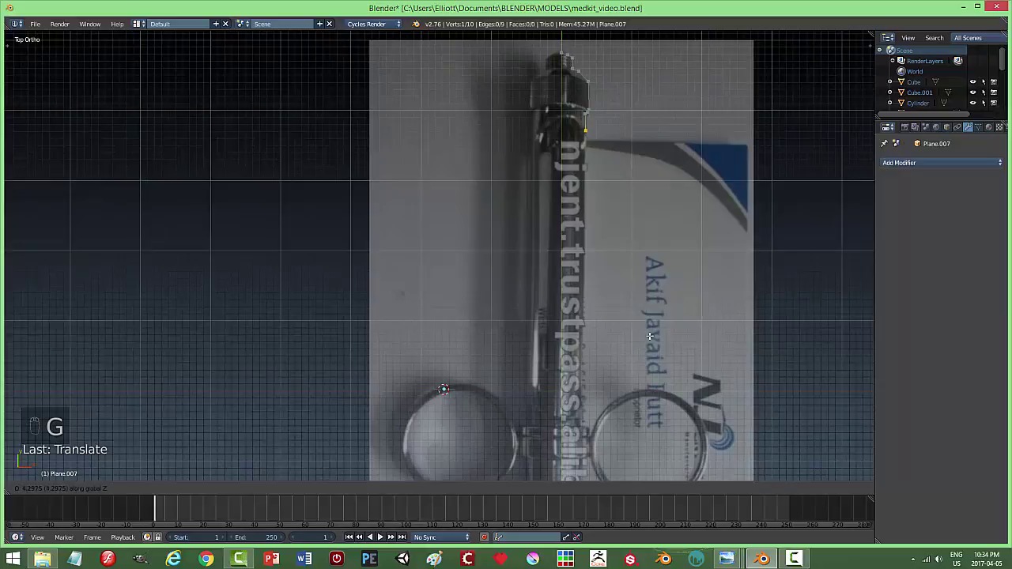
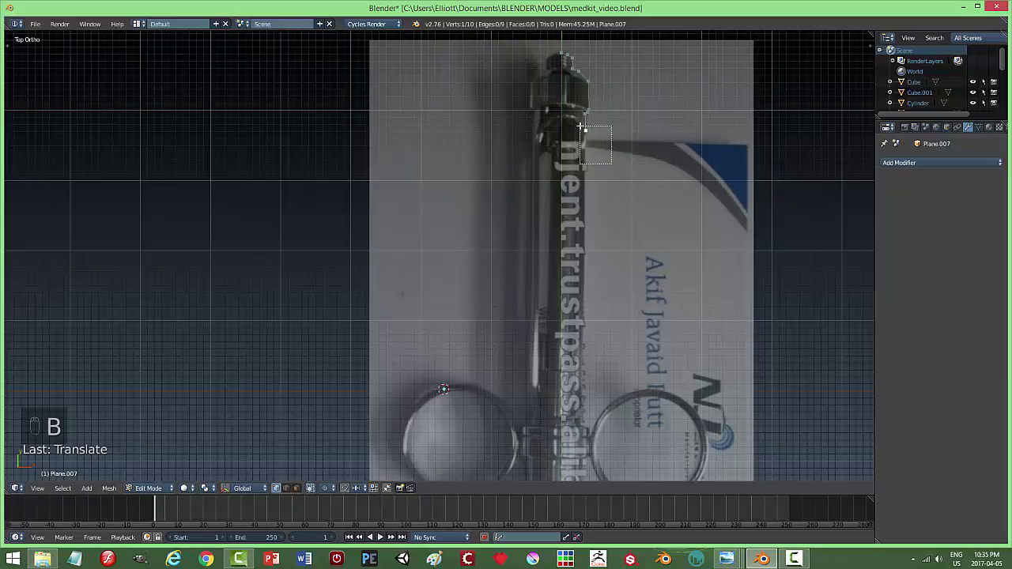
{"action": "key", "text": "g"}
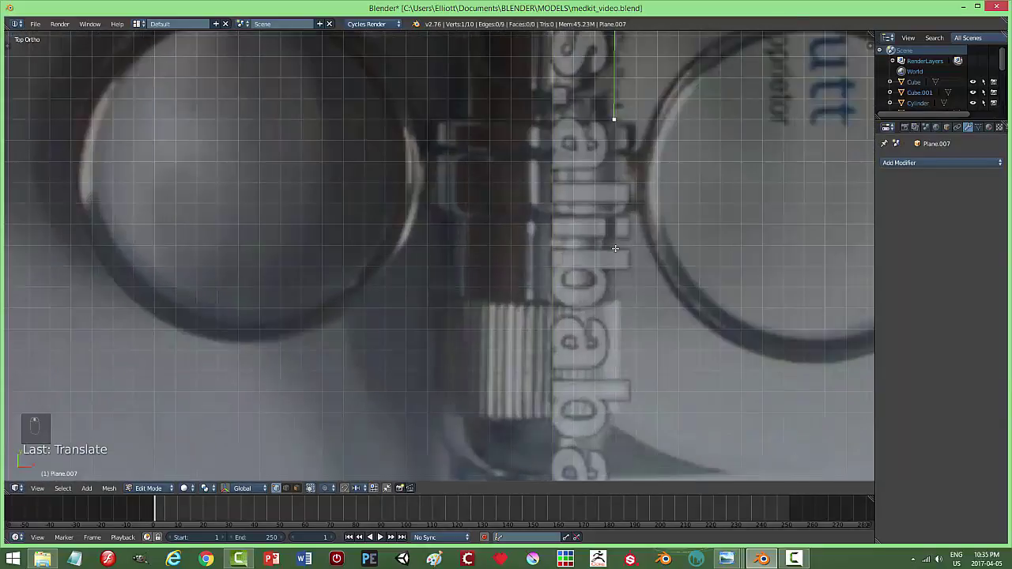
{"action": "key", "text": "e"}
{"action": "key", "text": "g"}
{"action": "key", "text": "e"}
{"action": "key", "text": "g"}
{"action": "key", "text": "e"}
{"action": "key", "text": "g"}
{"action": "key", "text": "e"}
{"action": "key", "text": "g"}
{"action": "key", "text": "e"}
{"action": "key", "text": "g"}
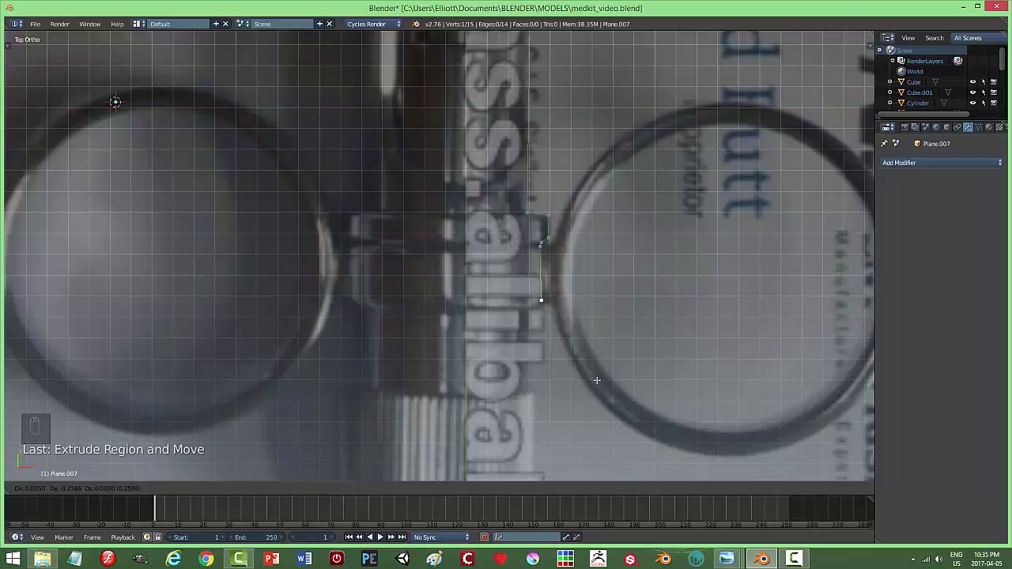
{"action": "key", "text": "e"}
{"action": "key", "text": "g"}
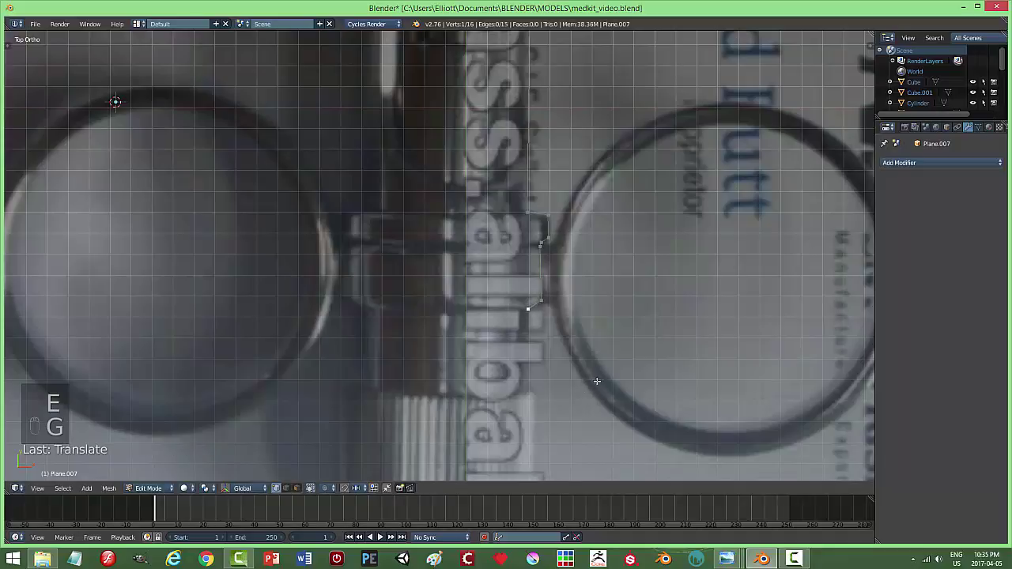
{"action": "key", "text": "e"}
{"action": "key", "text": "g"}
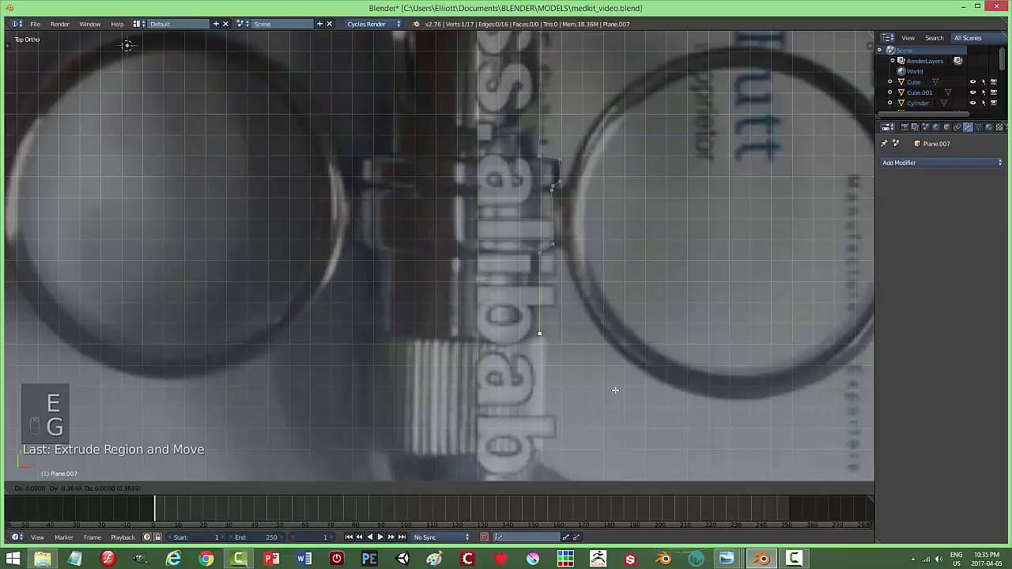
Continue the vertex chain along the barrel to a 25-vertex outline and delete the extra last vertex.
{"action": "key", "text": "e"}
{"action": "key", "text": "g"}
{"action": "key", "text": "e"}
{"action": "key", "text": "g"}
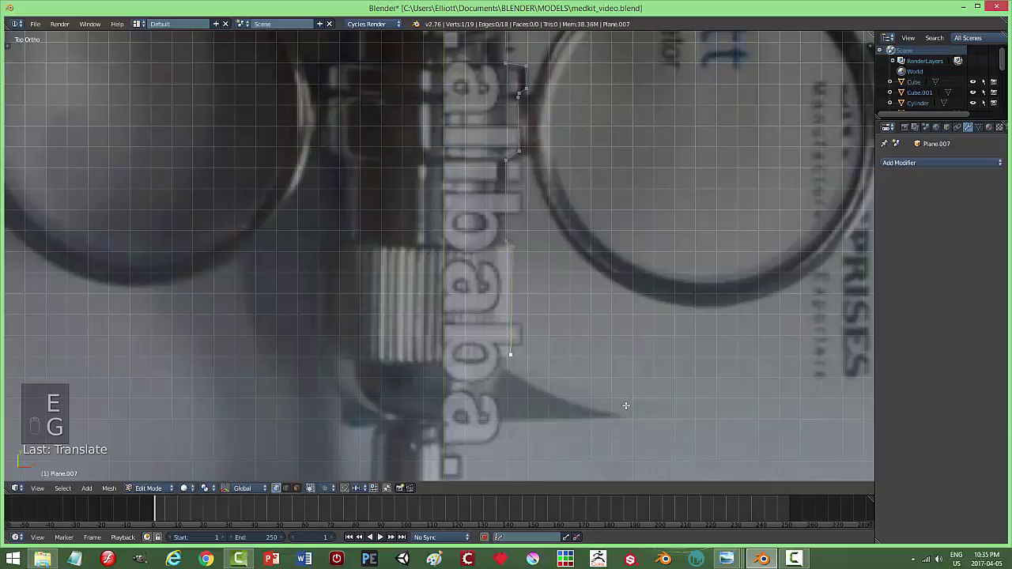
{"action": "key", "text": "e"}
{"action": "key", "text": "g"}
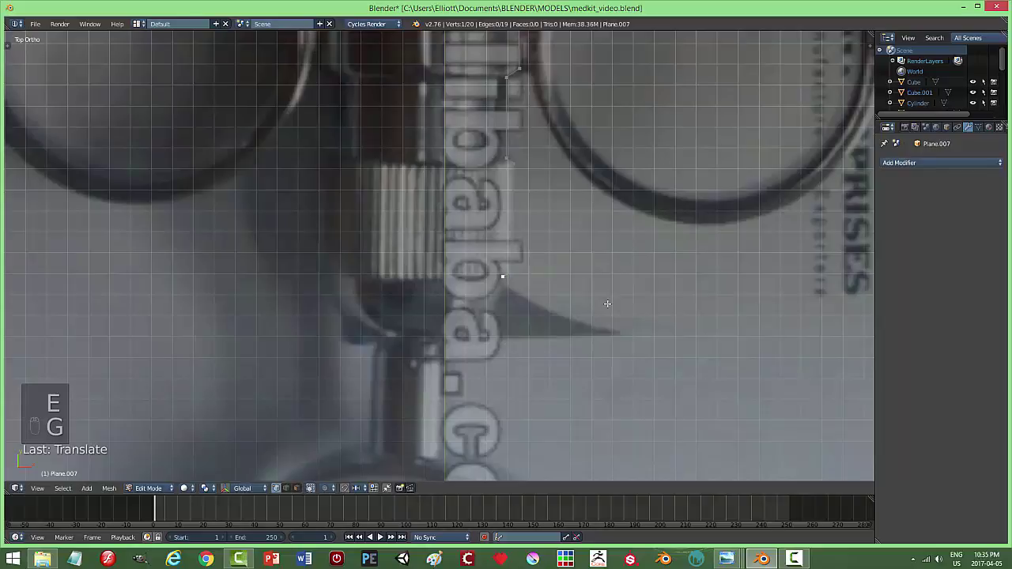
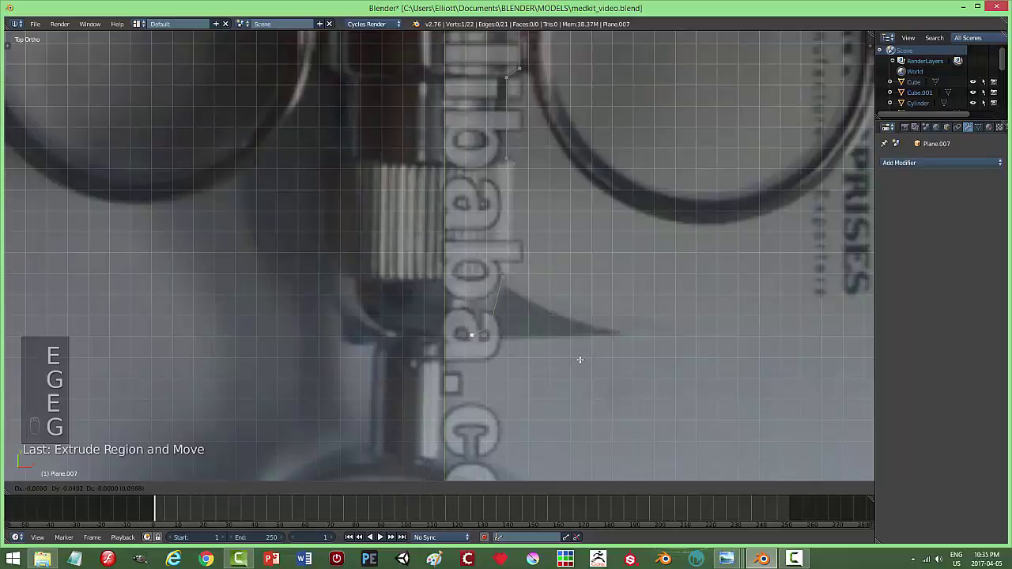
{"action": "key", "text": "e"}
{"action": "key", "text": "g"}
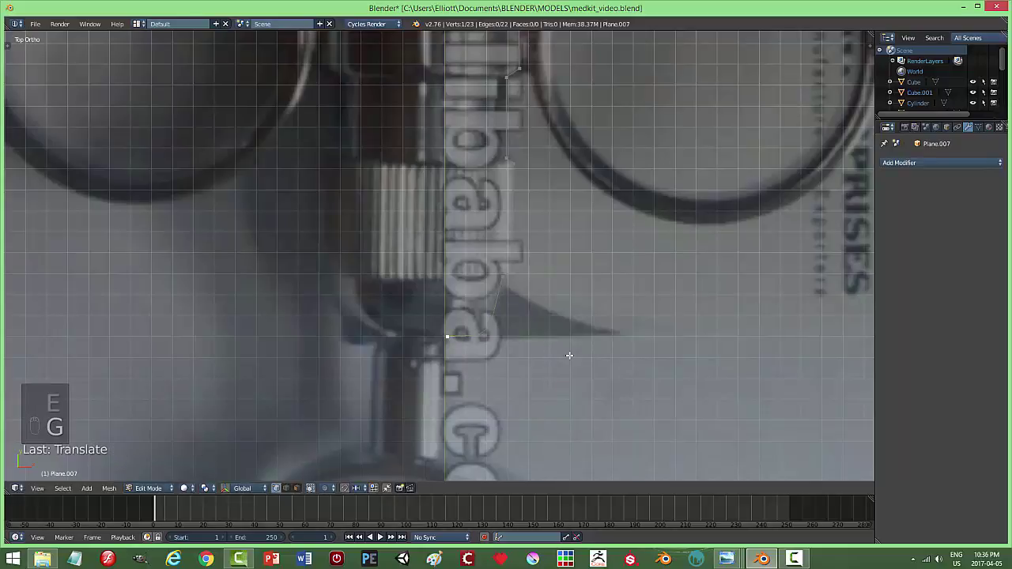
{"action": "key", "text": "e"}
{"action": "key", "text": "g"}
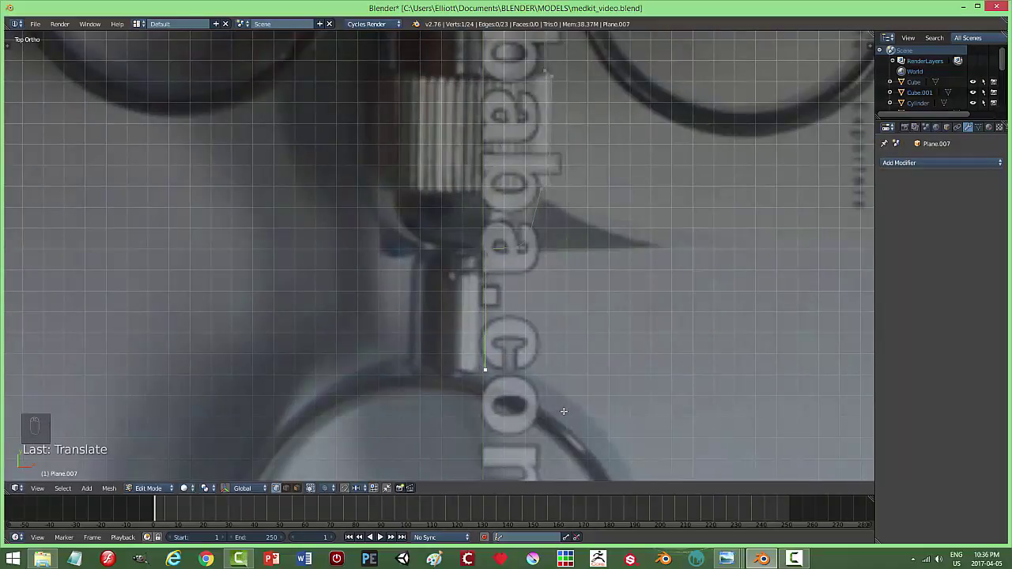
{"action": "key", "text": "e"}
{"action": "key", "text": "g"}
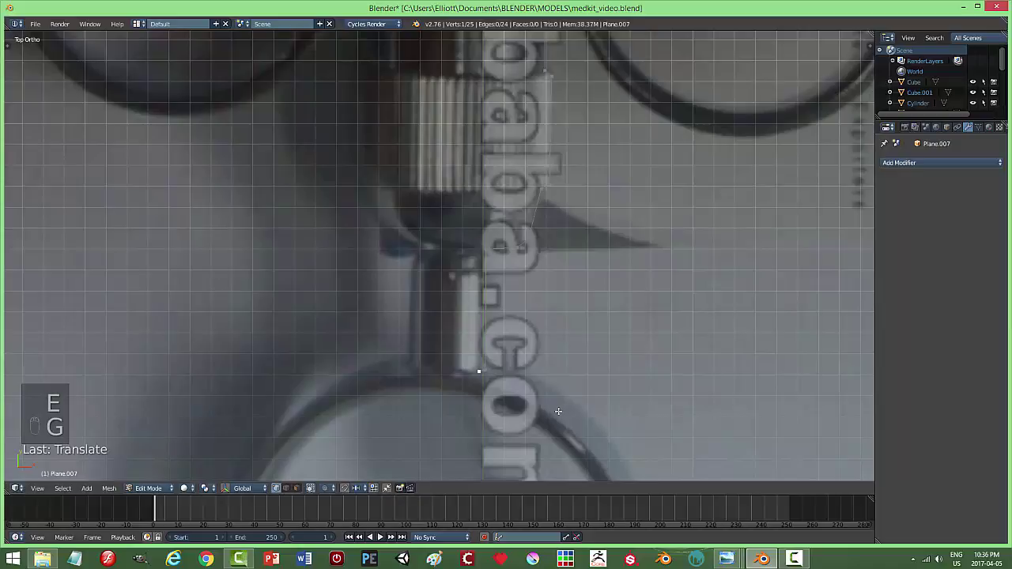
{"action": "key", "text": "e"}
{"action": "key", "text": "g"}
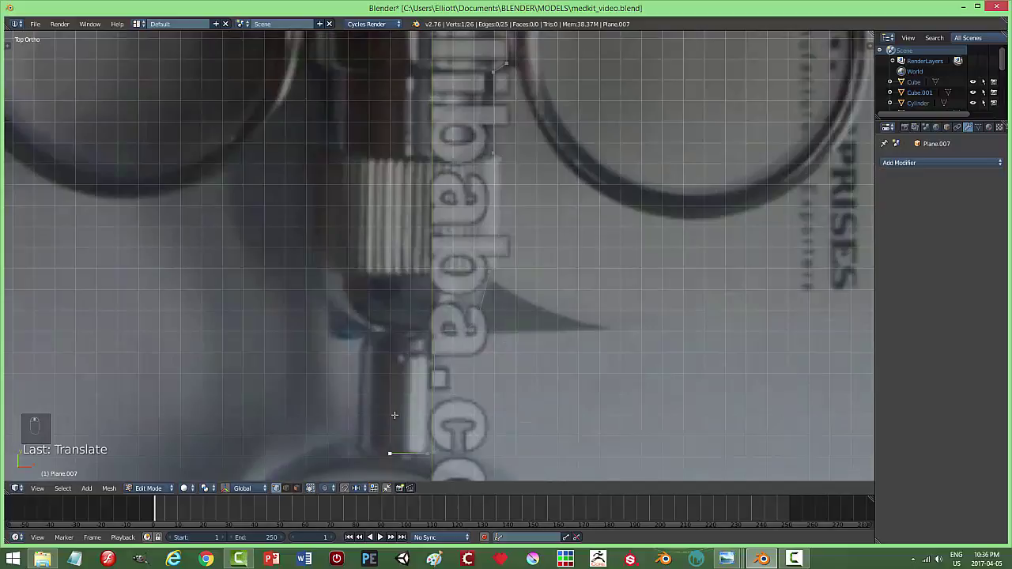
{"action": "key", "text": "x"}
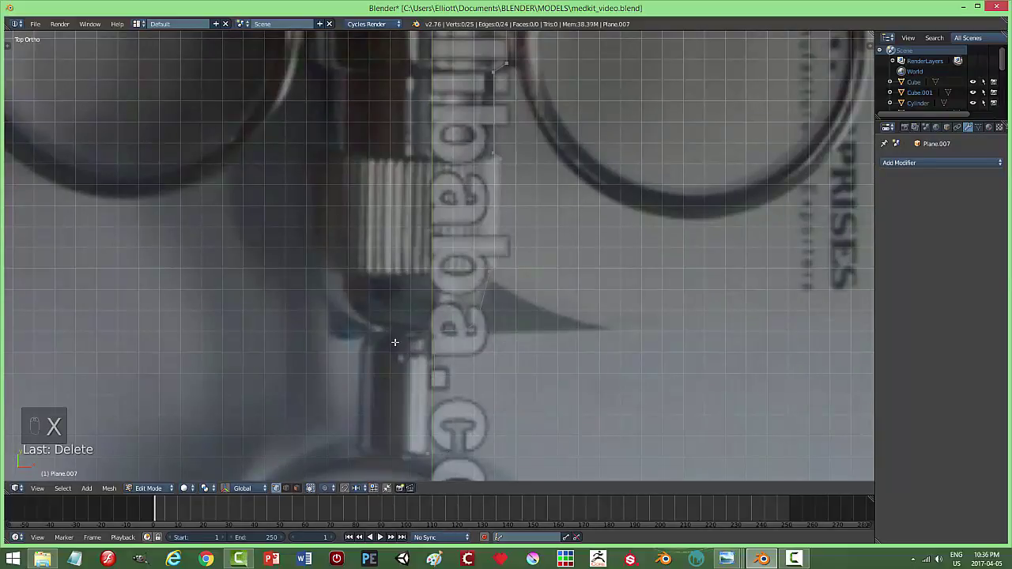
{"action": "key", "text": "b"}
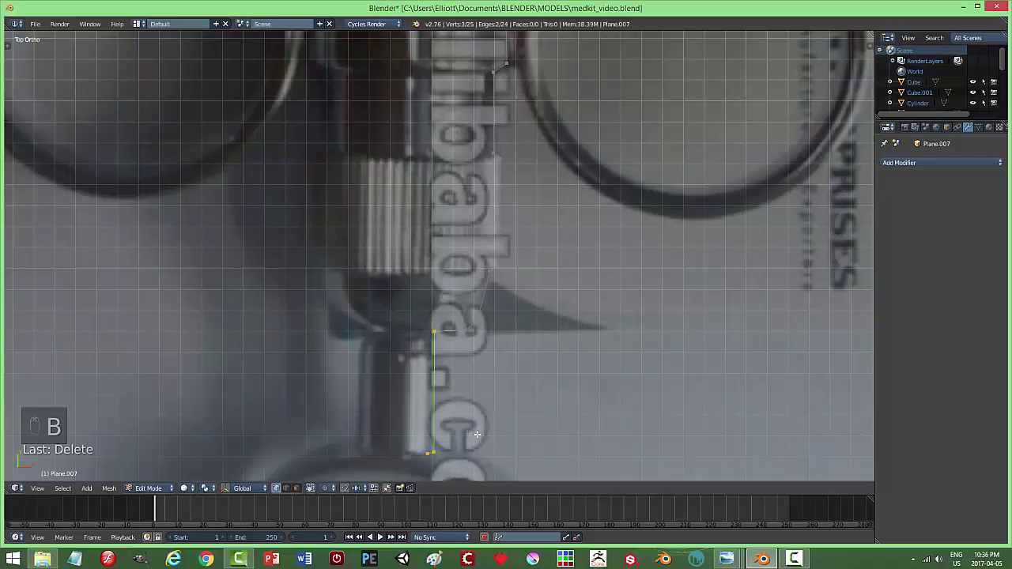
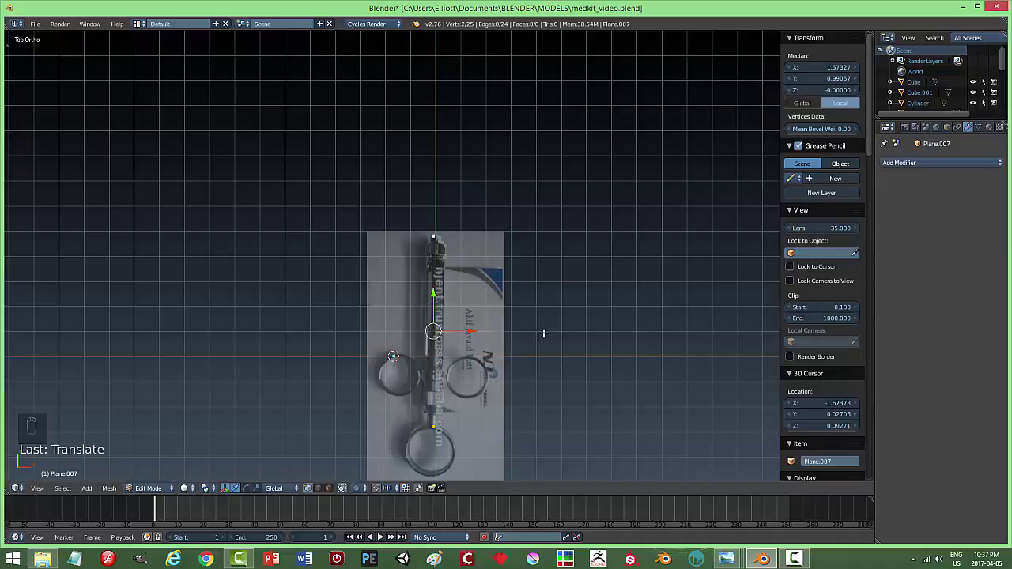
Leave edit mode and add a Screw modifier on the Y axis, revolving the outline into a round syringe body.
{"action": "key", "text": "a"}
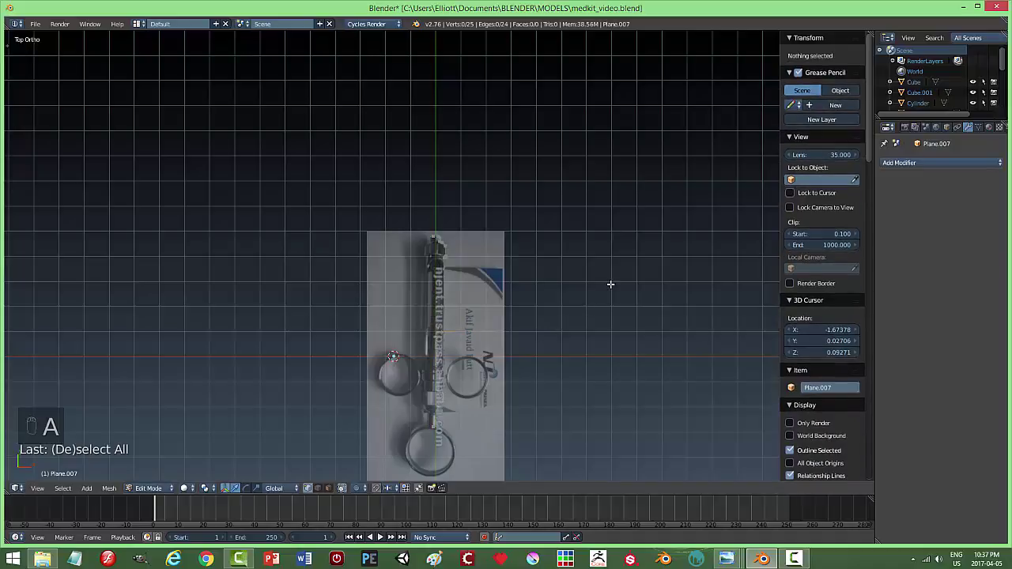
{"action": "key", "text": "n"}
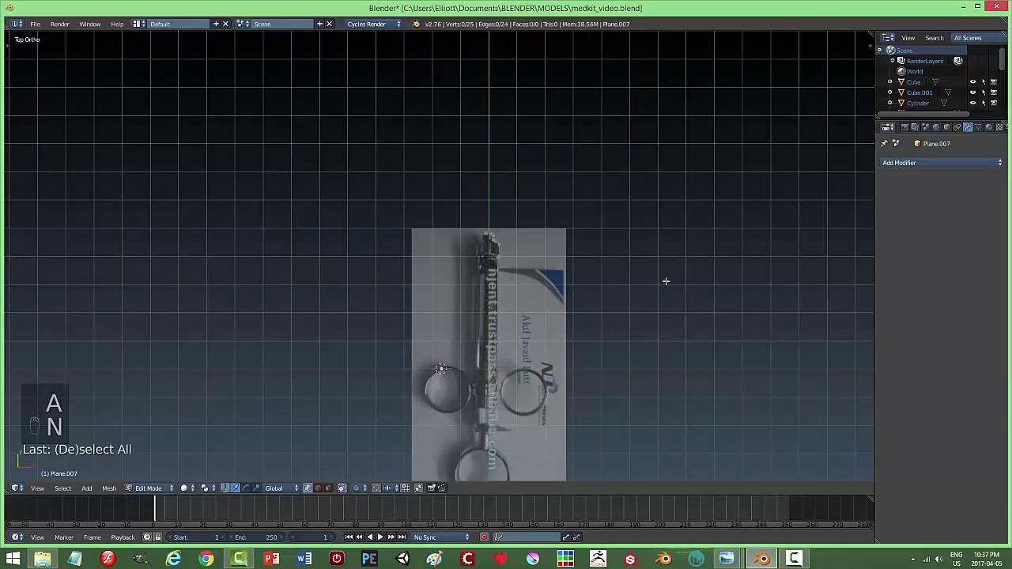
{"action": "key", "text": "Tab"}
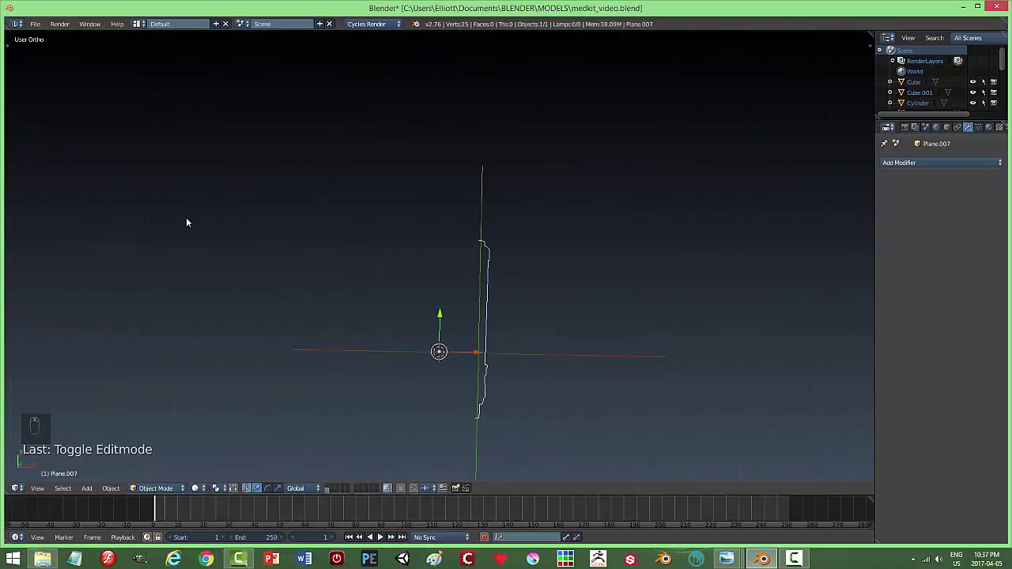
{"action": "key", "text": "t"}
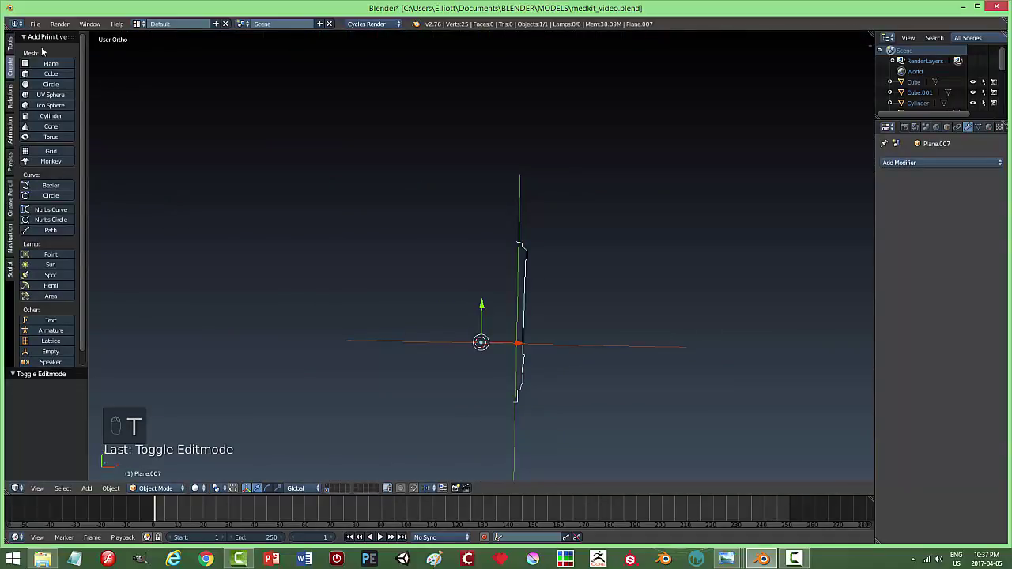
{"action": "left_click_drag", "start_coordinate": [15, 42], "coordinate": [893, 166]}
{"action": "left_click_drag", "start_coordinate": [917, 168], "coordinate": [917, 214]}
{"action": "left_click_drag", "start_coordinate": [922, 213], "coordinate": [921, 218]}
{"action": "left_click_drag", "start_coordinate": [920, 217], "coordinate": [630, 321]}
{"action": "middle_click", "coordinate": [630, 320]}
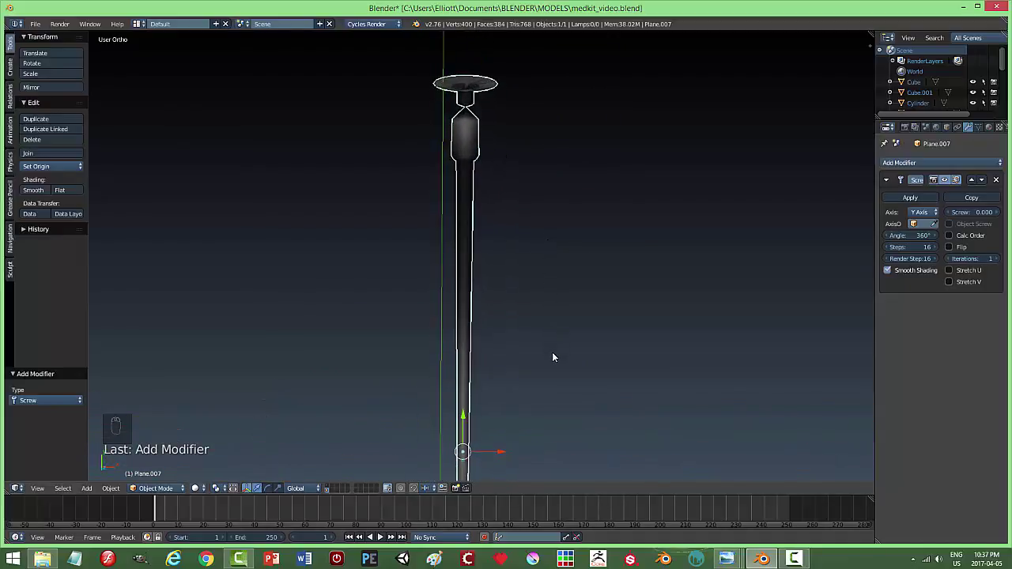
{"action": "left_click_drag", "start_coordinate": [926, 213], "coordinate": [634, 283]}
{"action": "left_click_drag", "start_coordinate": [633, 283], "coordinate": [546, 340]}
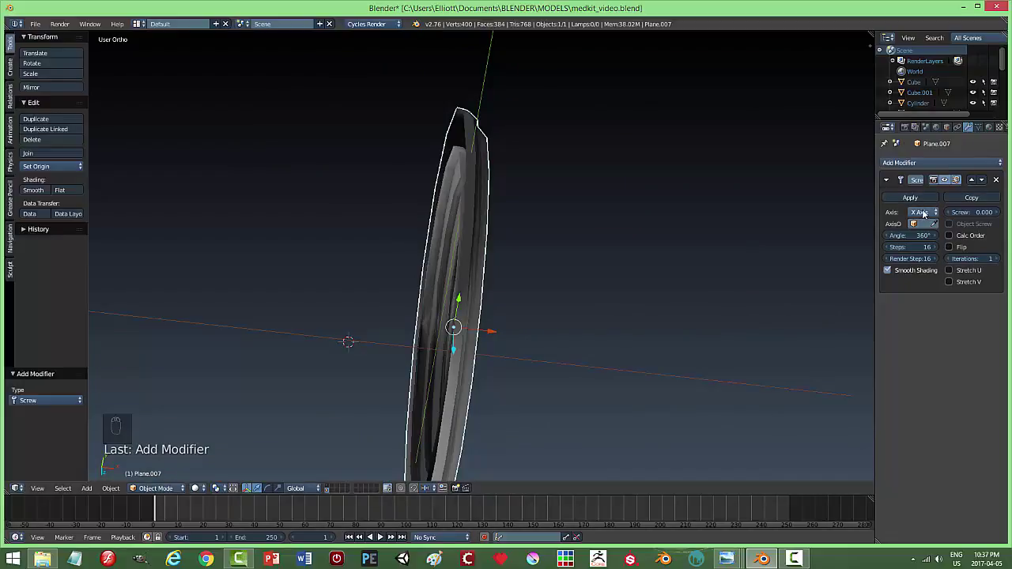
{"action": "left_click_drag", "start_coordinate": [999, 181], "coordinate": [607, 263]}
{"action": "middle_click", "coordinate": [607, 263]}
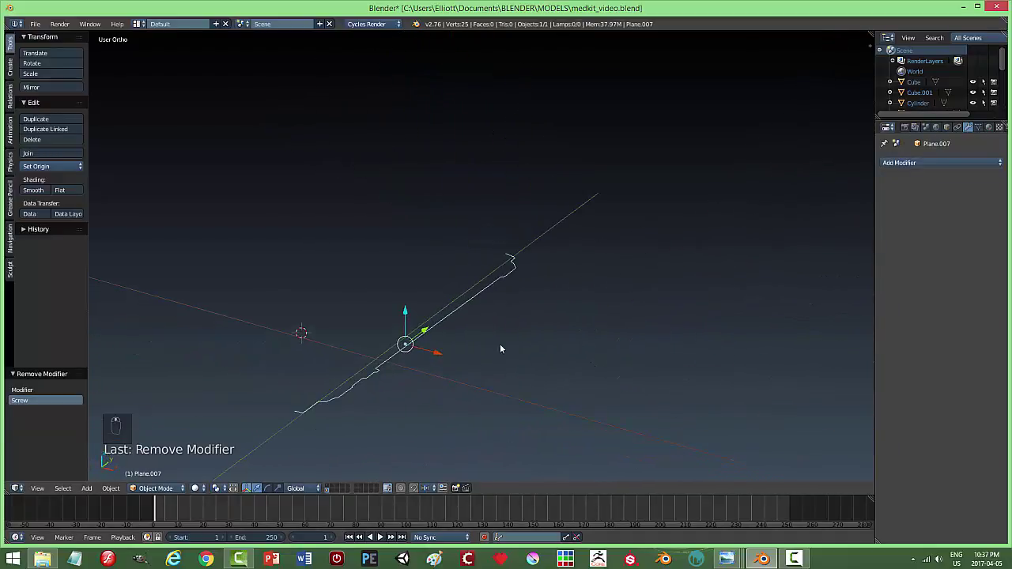
{"action": "key", "text": "r"}
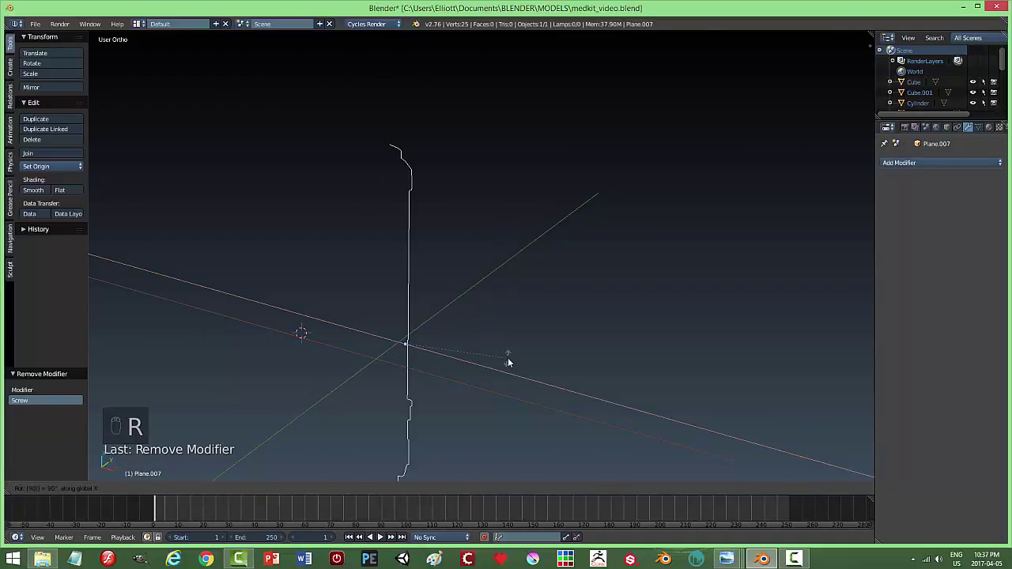
{"action": "key", "text": "KP_1"}
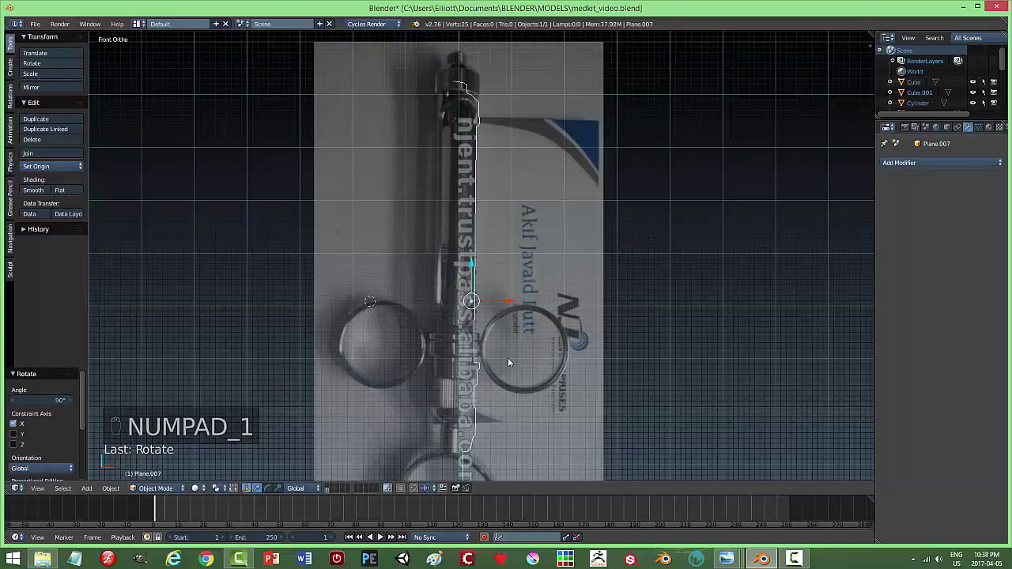
{"action": "left_click_drag", "start_coordinate": [905, 166], "coordinate": [586, 226]}
{"action": "middle_click", "coordinate": [586, 226]}
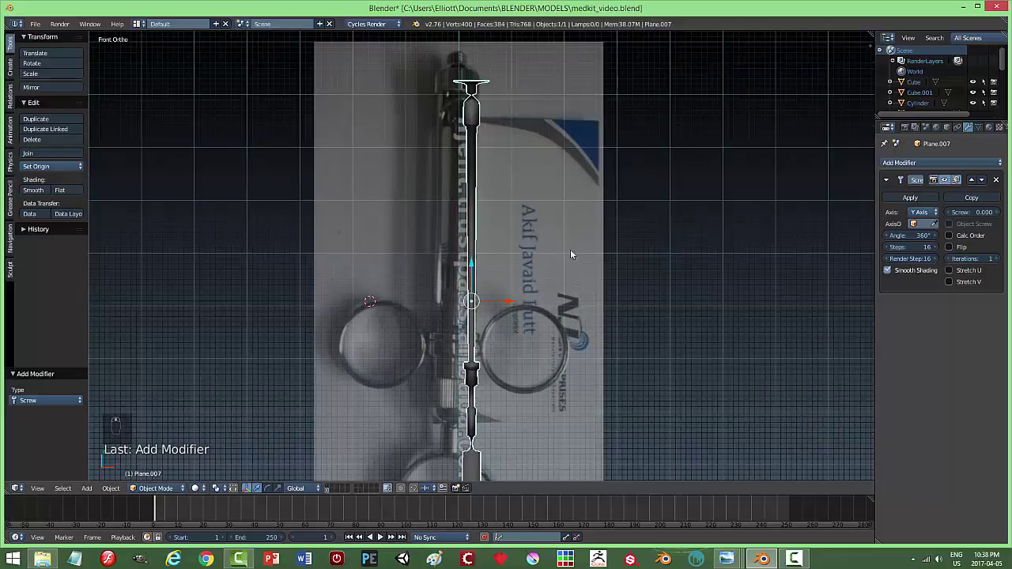
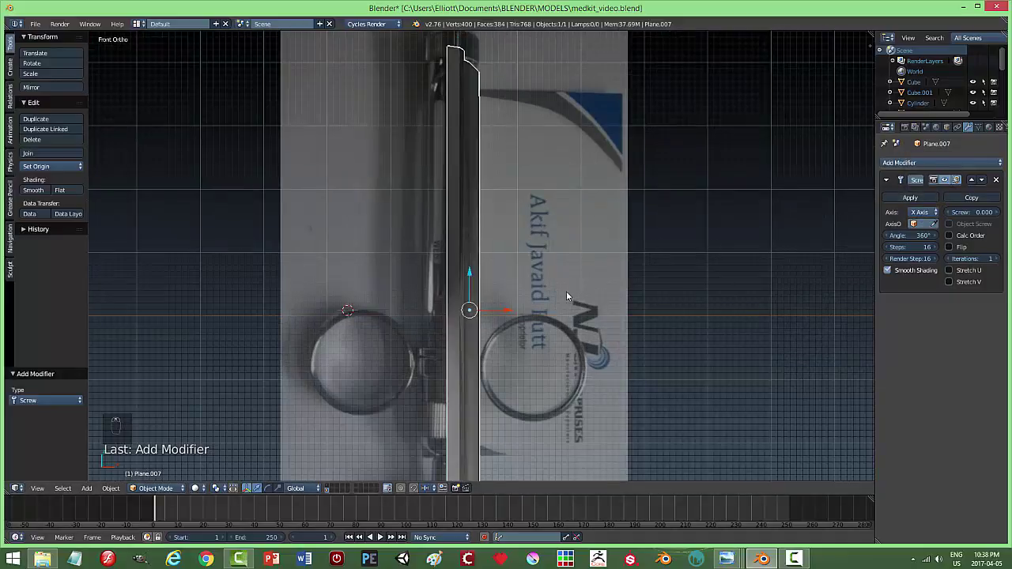
{"action": "left_click_drag", "start_coordinate": [925, 213], "coordinate": [567, 297]}
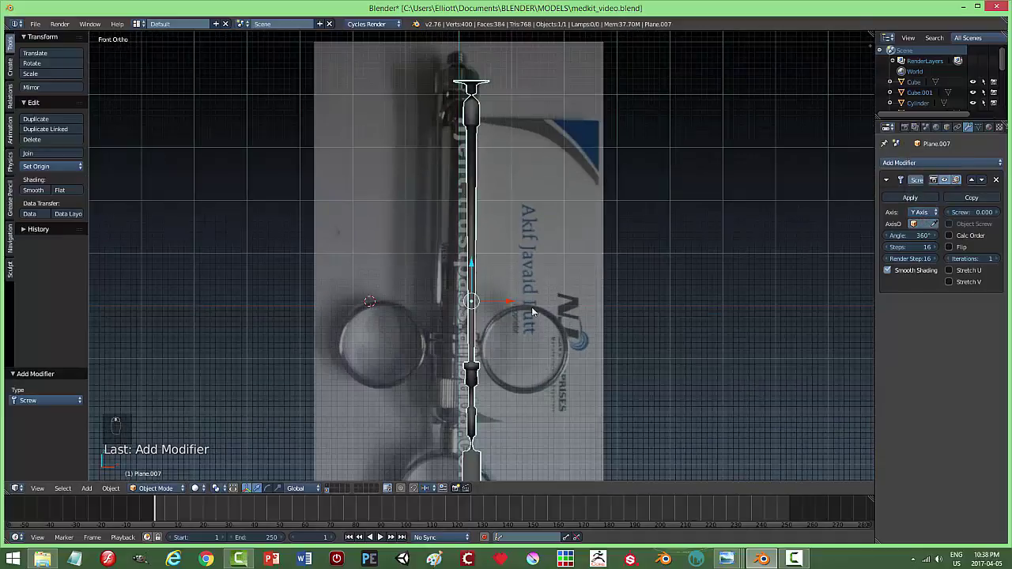
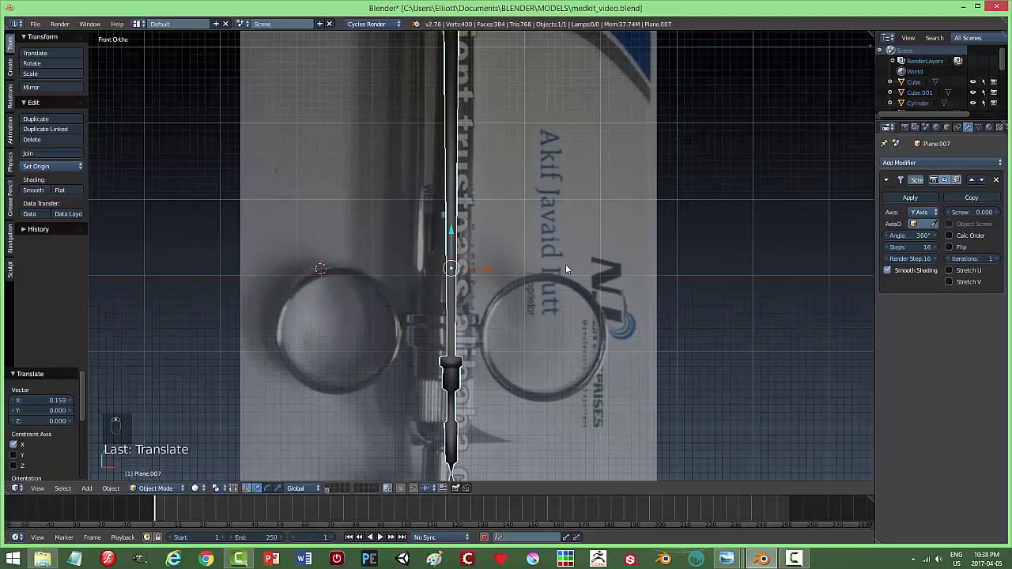
Add a Subdivision Surface modifier and apply the Screw modifier as real mesh geometry.
{"action": "key", "text": "Tab"}
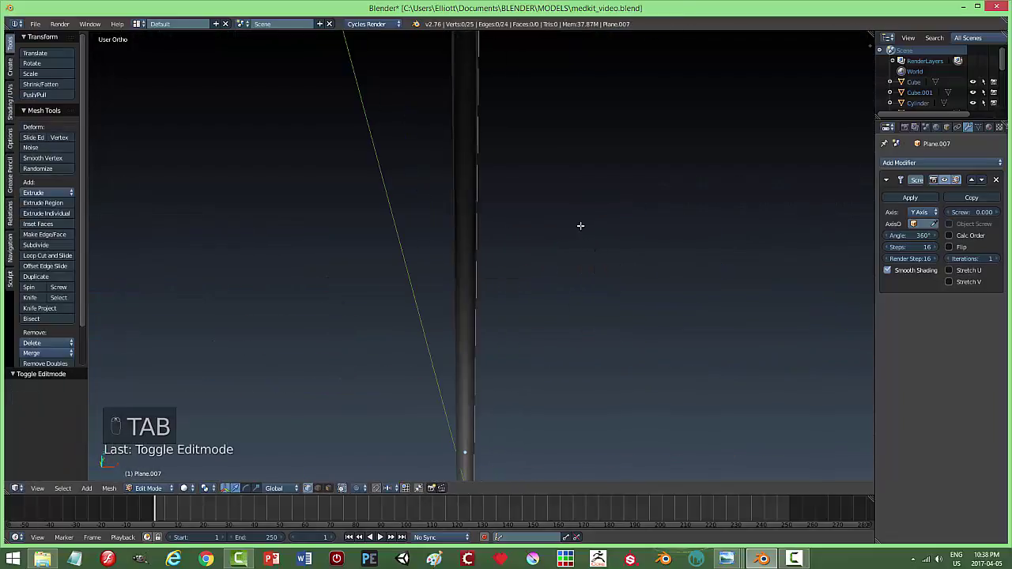
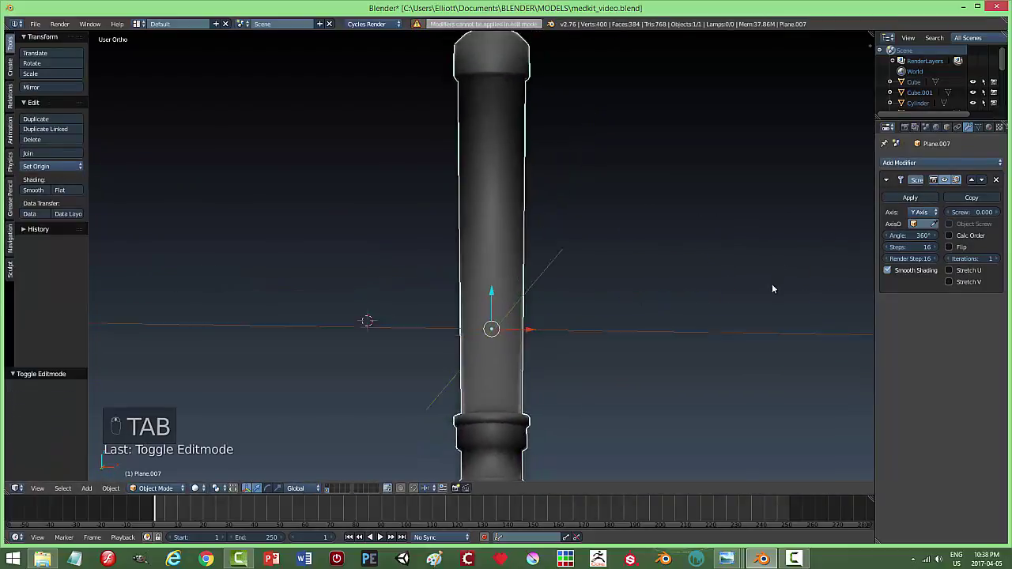
{"action": "left_click_drag", "start_coordinate": [934, 168], "coordinate": [936, 367]}
{"action": "left_click_drag", "start_coordinate": [936, 367], "coordinate": [909, 200]}
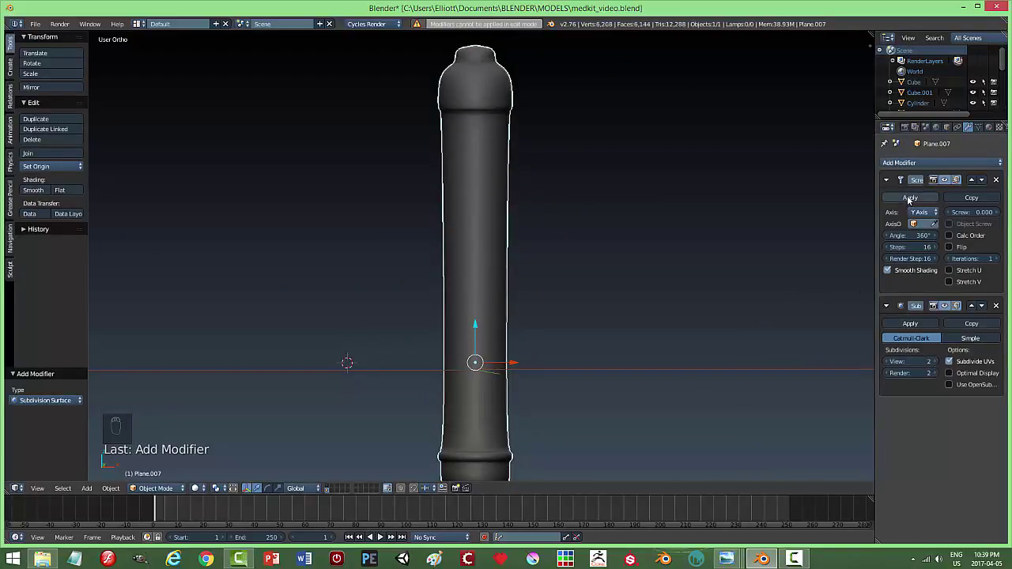
{"action": "left_click", "coordinate": [914, 200]}
Add supporting edge loops around the syringe top, cap and collar for crisper smoothed edges.
{"action": "key", "text": "Tab"}
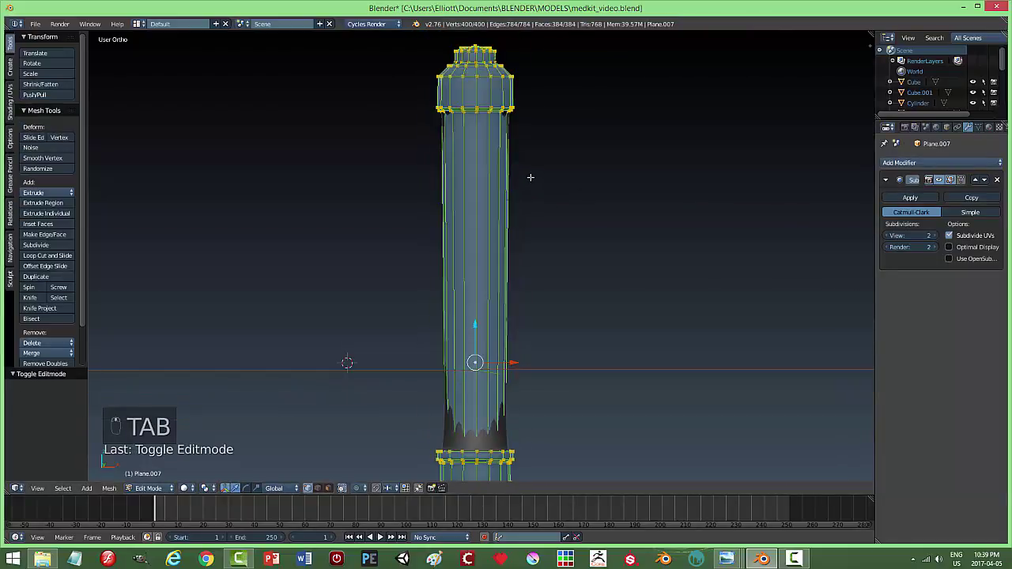
{"action": "key", "text": "ctrl+Tab"}
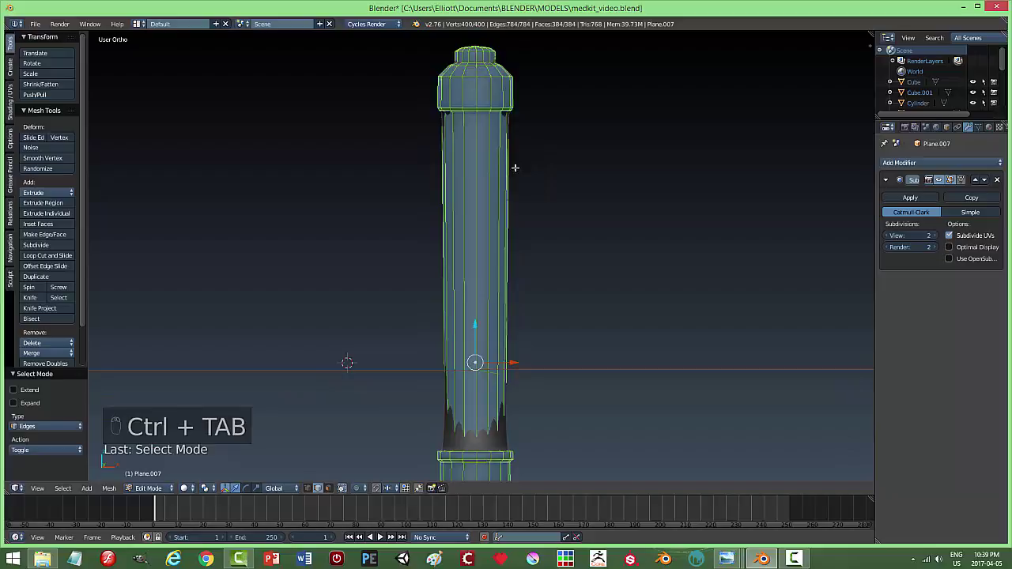
{"action": "key", "text": "ctrl+r"}
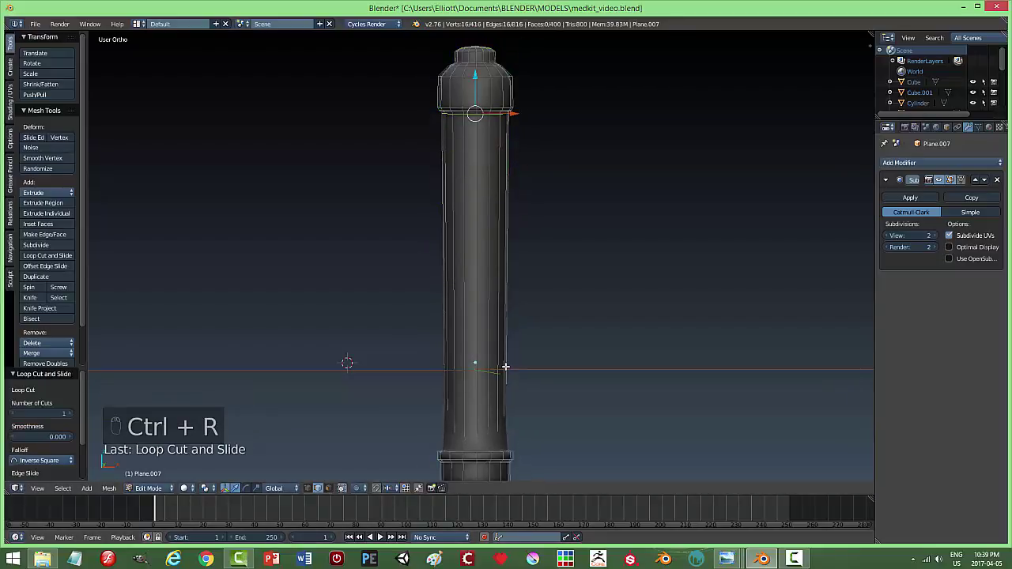
{"action": "key", "text": "ctrl+r"}
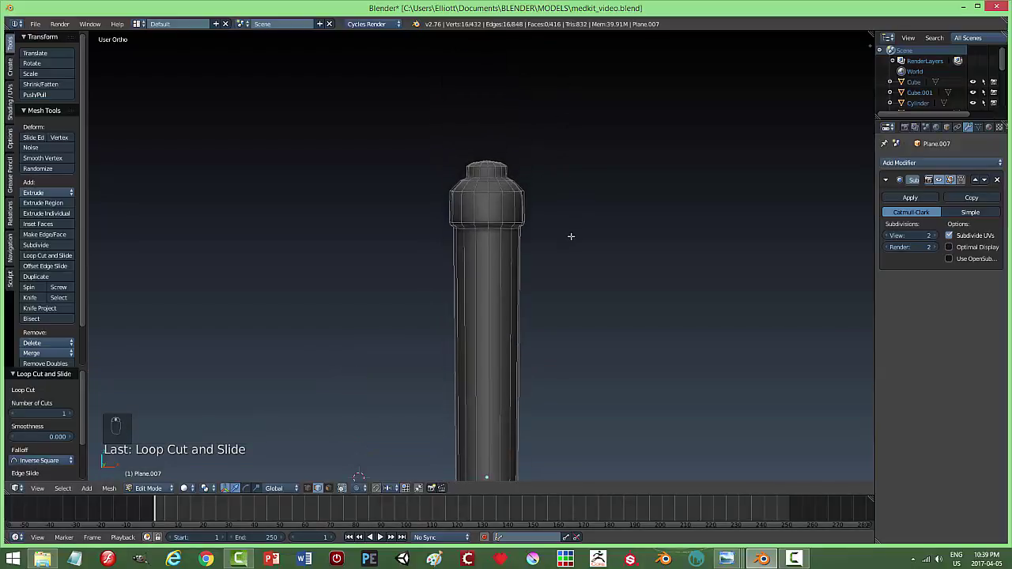
{"action": "key", "text": "ctrl+r"}
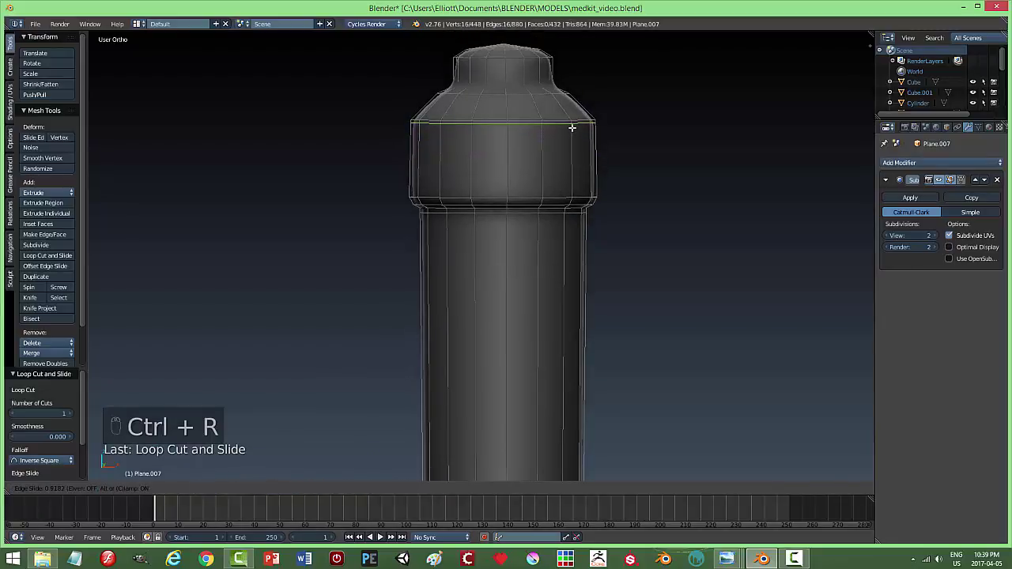
{"action": "key", "text": "ctrl+r"}
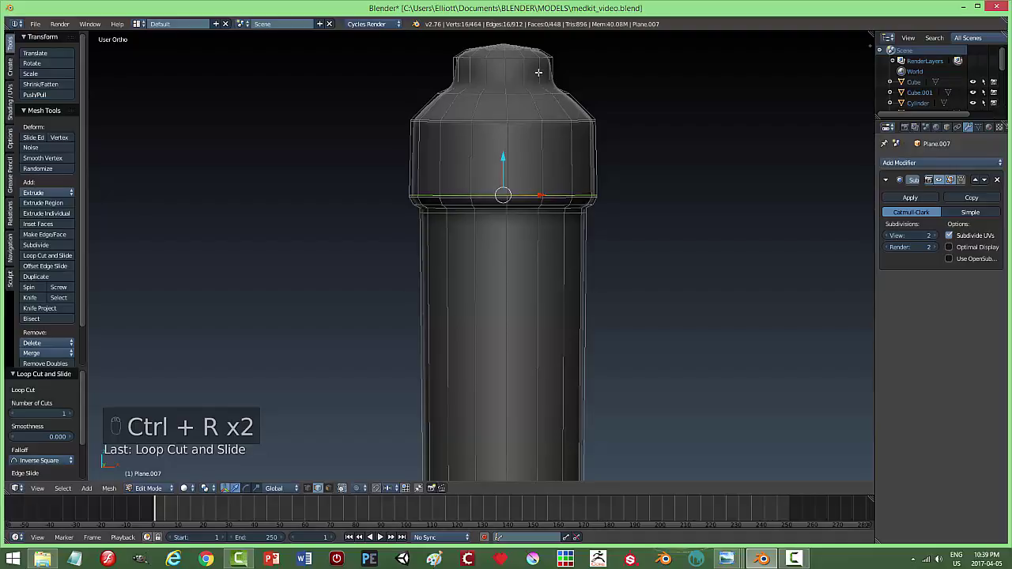
{"action": "key", "text": "ctrl+r"}
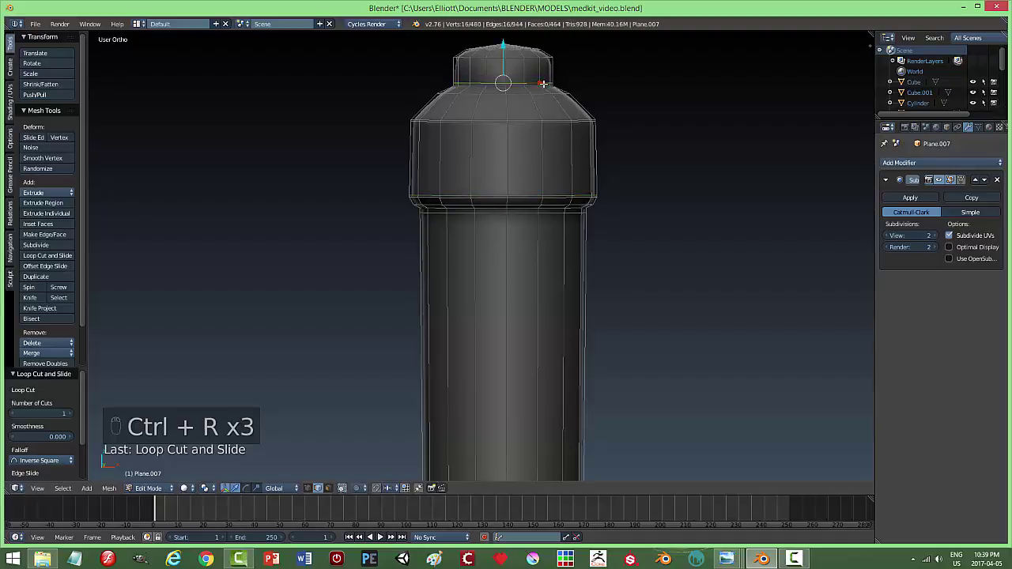
{"action": "key", "text": "ctrl+r"}
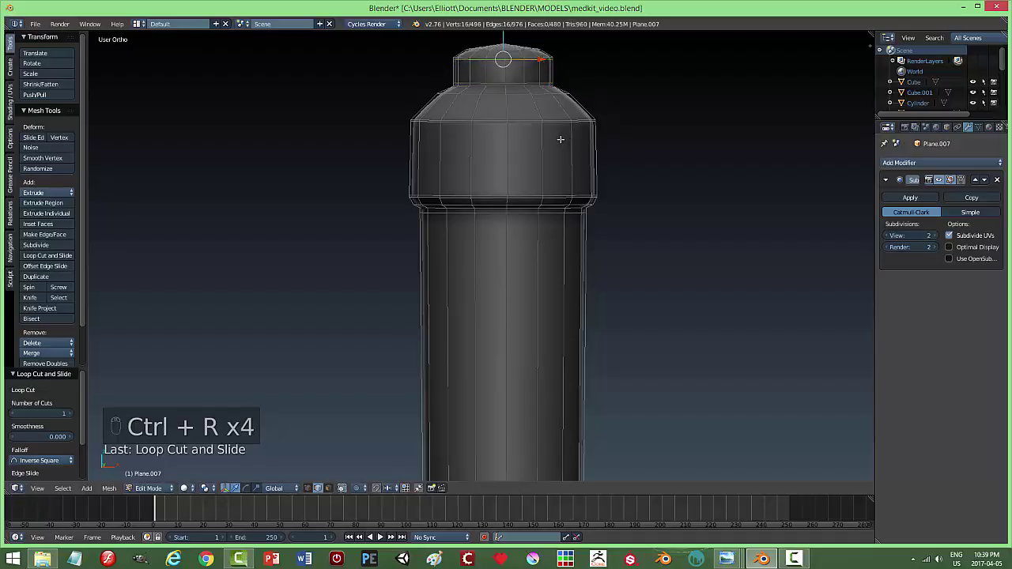
{"action": "key", "text": "ctrl+r"}
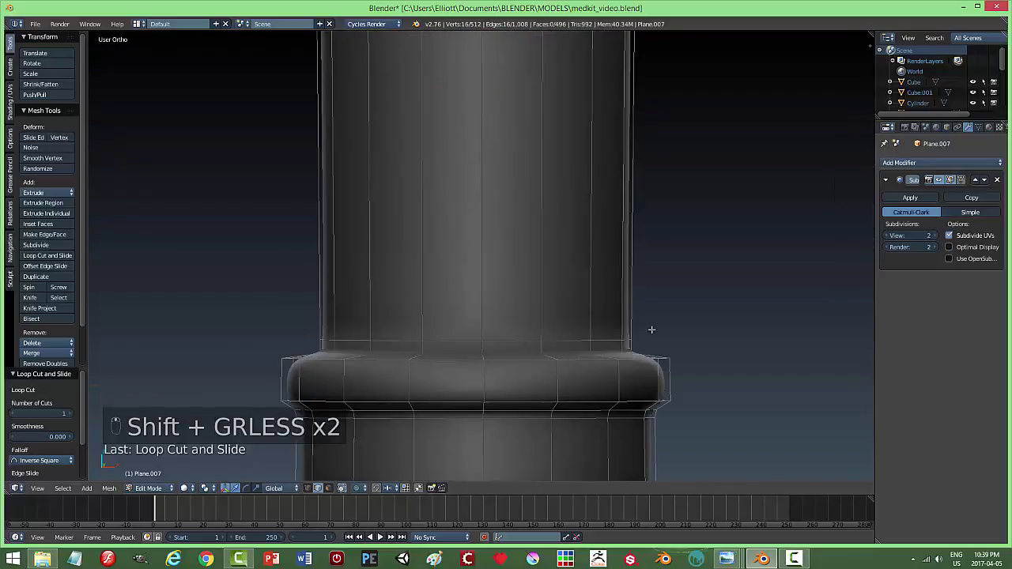
{"action": "key", "text": "alt+c"}
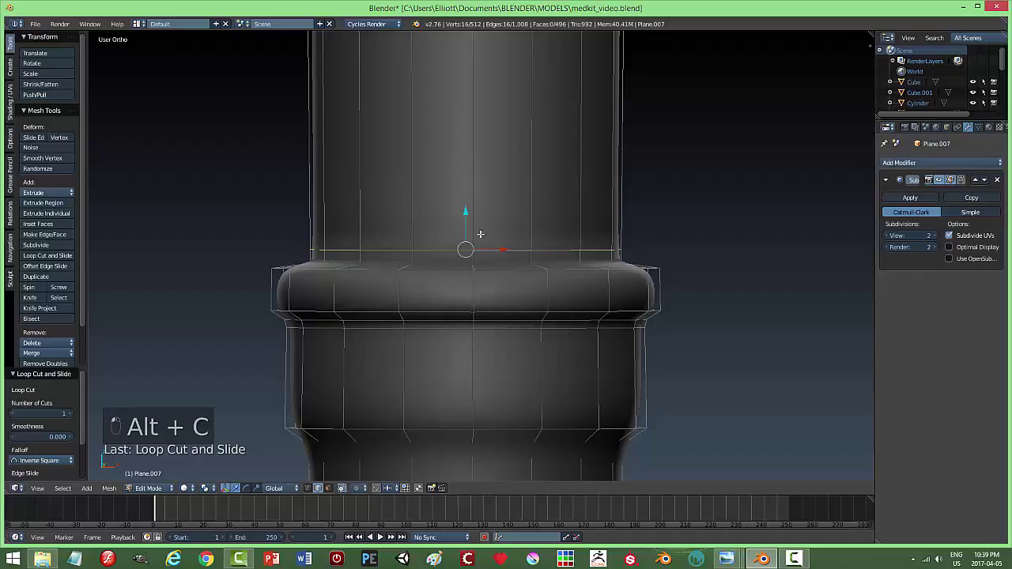
{"action": "key", "text": "ctrl+r"}
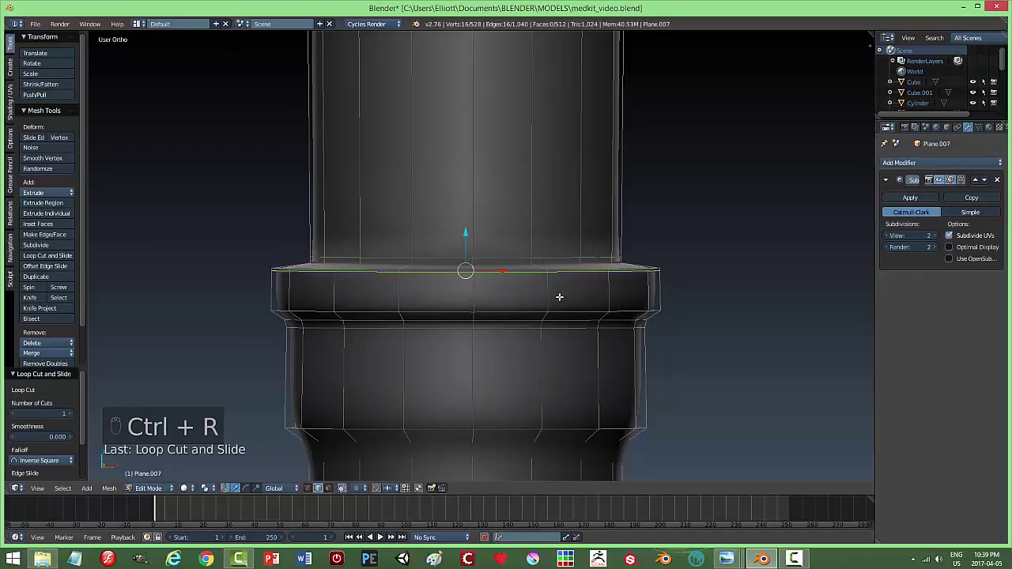
{"action": "key", "text": "ctrl+r"}
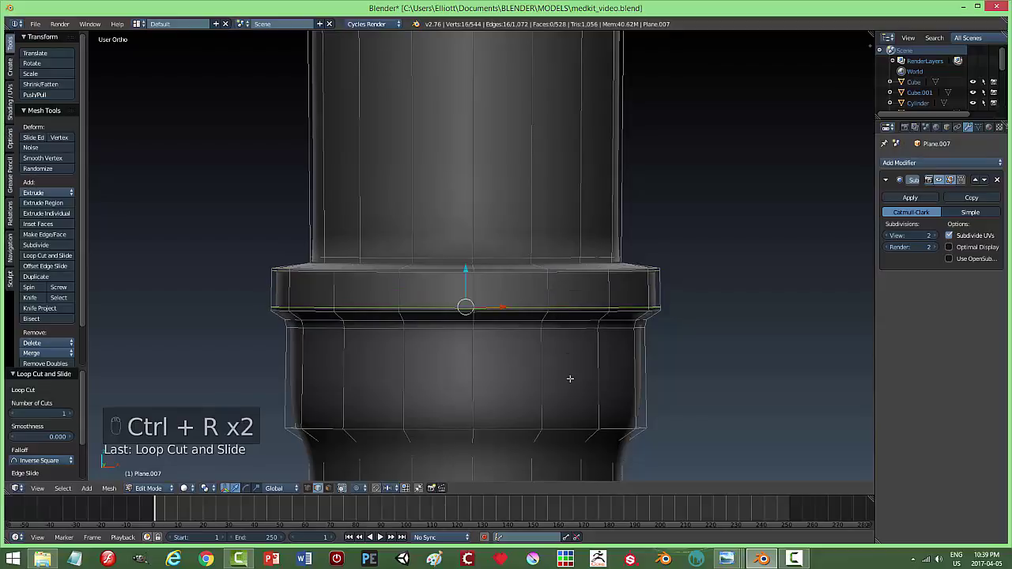
{"action": "key", "text": "ctrl+r"}
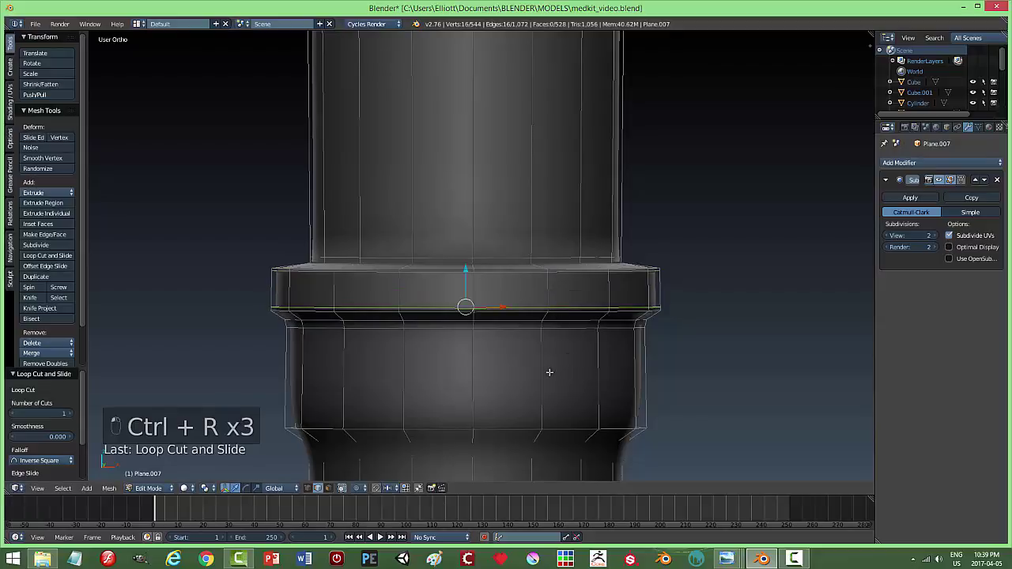
{"action": "key", "text": "ctrl+r"}
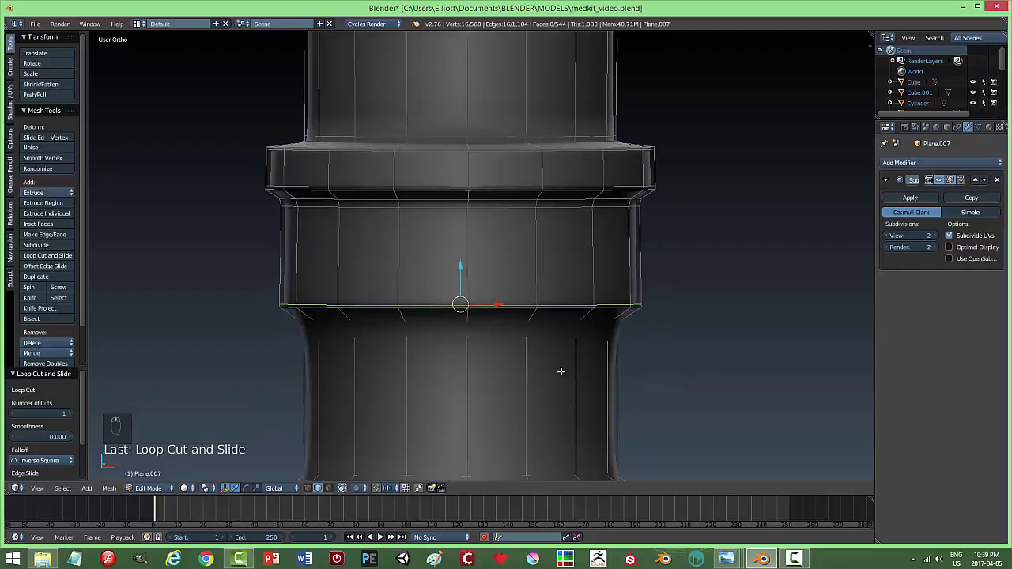
{"action": "key", "text": "ctrl+r"}
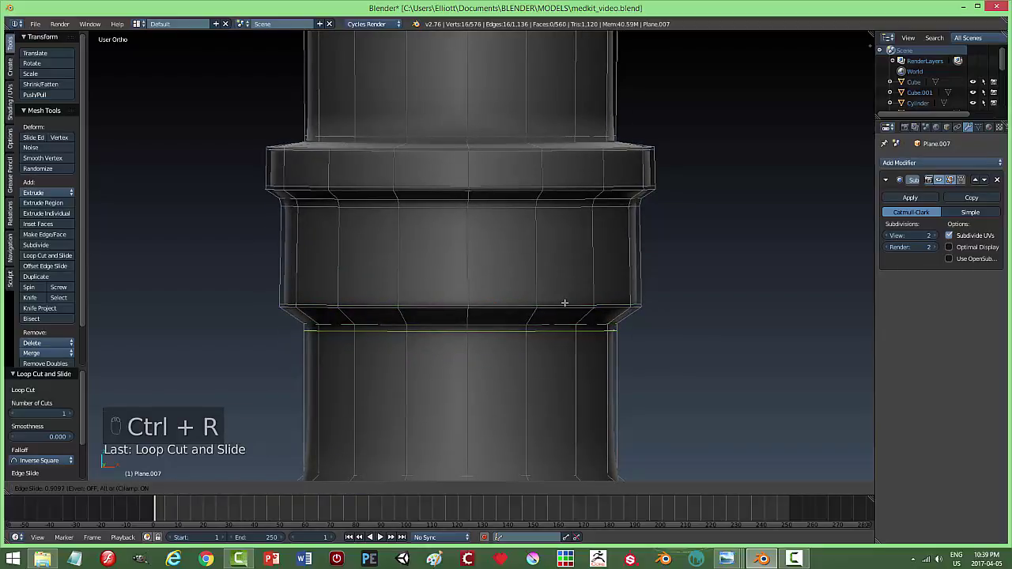
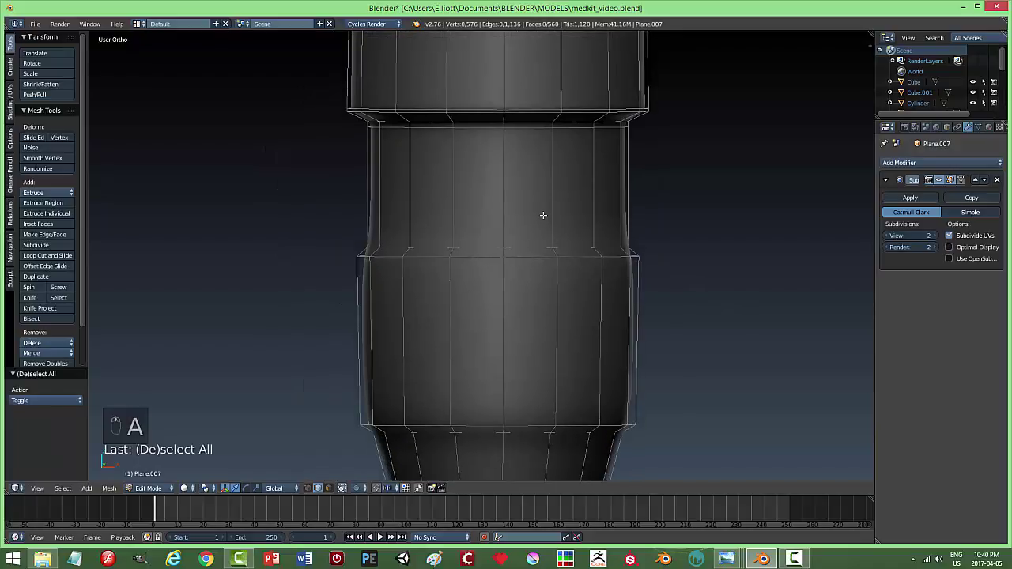
Add edge loops on the lower body and tapered section down to the tip, then return to object mode.
{"action": "key", "text": "ctrl+r"}
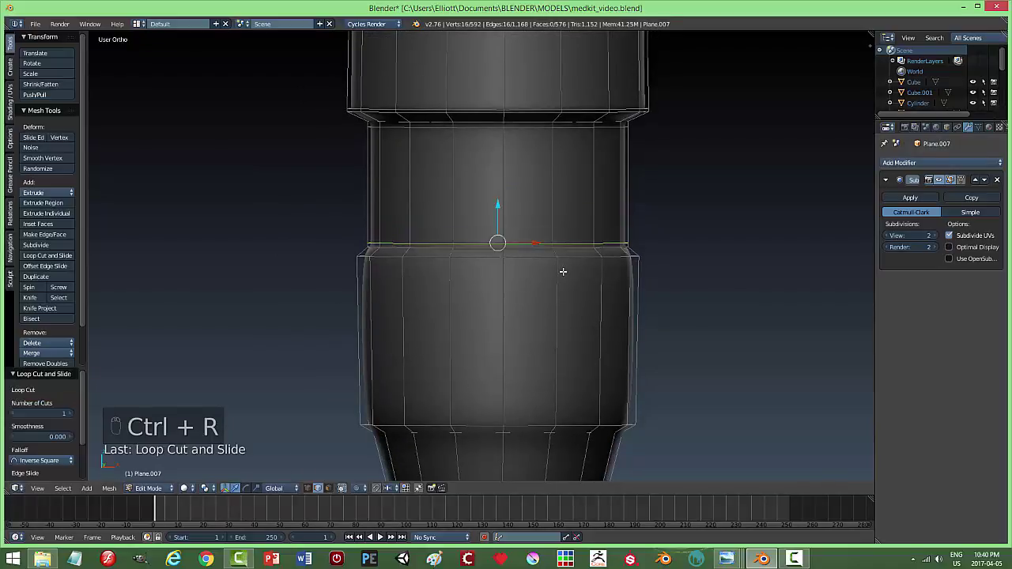
{"action": "key", "text": "ctrl+r"}
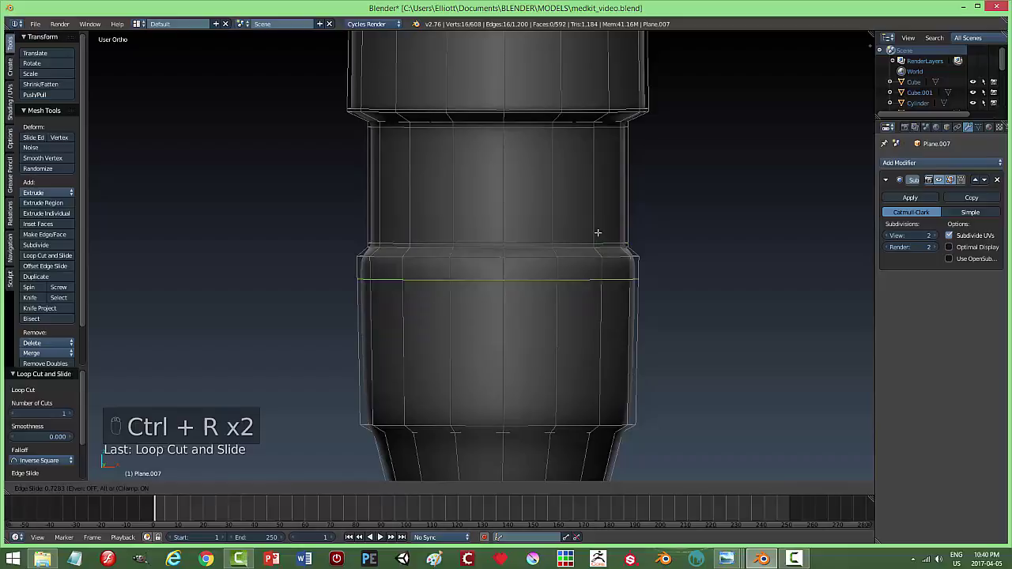
{"action": "key", "text": "ctrl+r"}
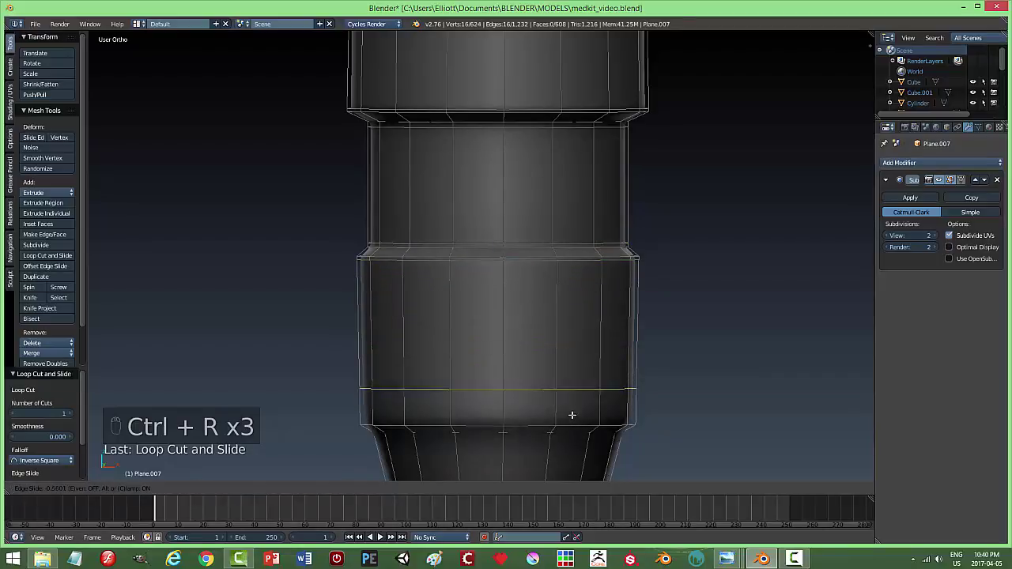
{"action": "key", "text": "ctrl+r"}
{"action": "key", "text": "ctrl+shift+r"}
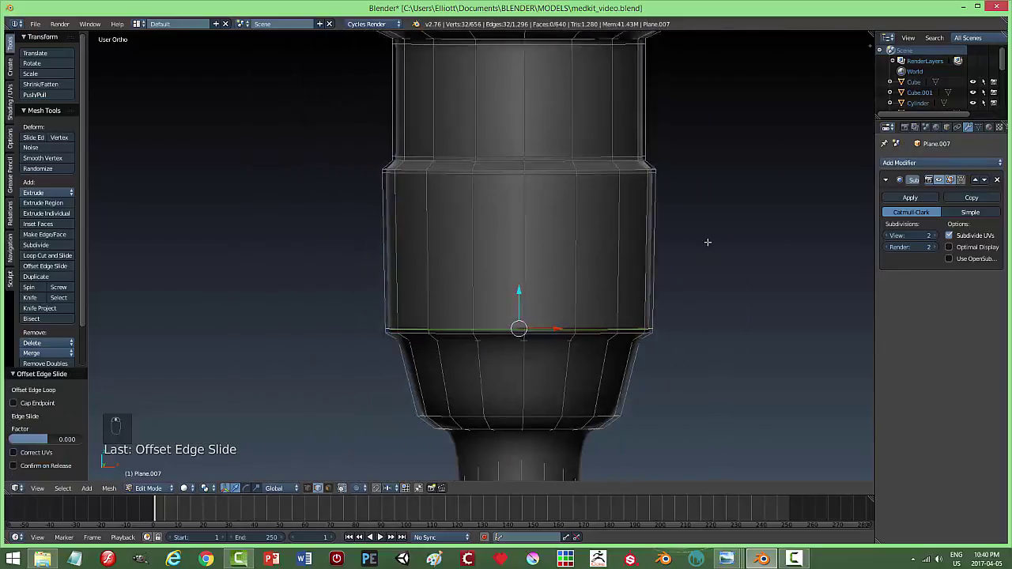
{"action": "key", "text": "ctrl+r"}
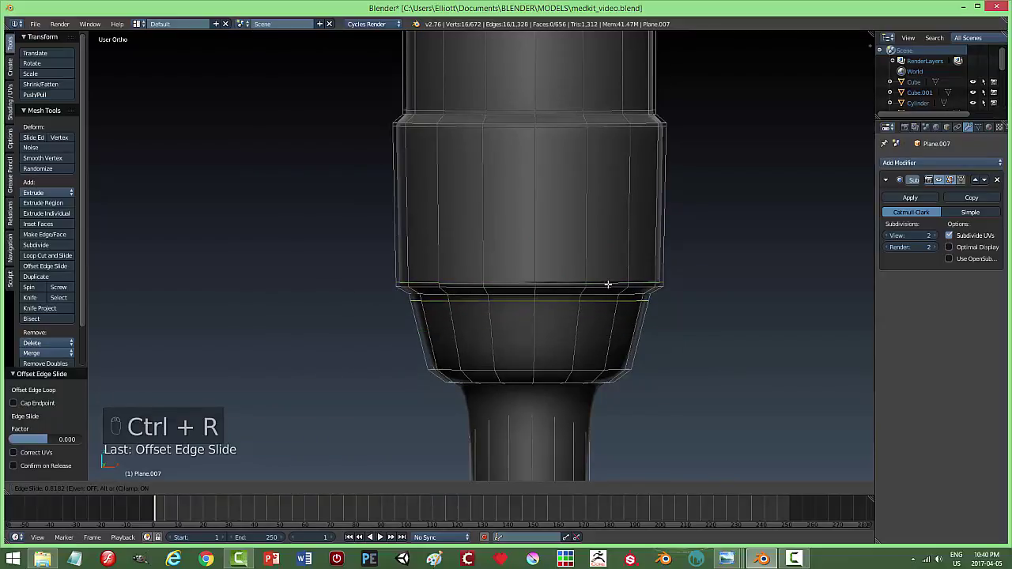
{"action": "key", "text": "ctrl+r"}
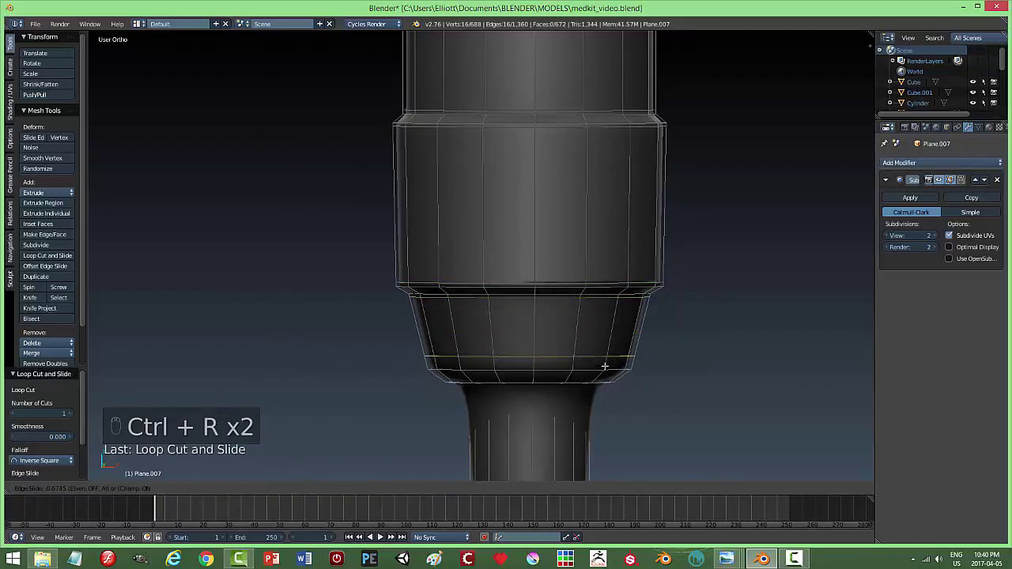
{"action": "key", "text": "ctrl+r"}
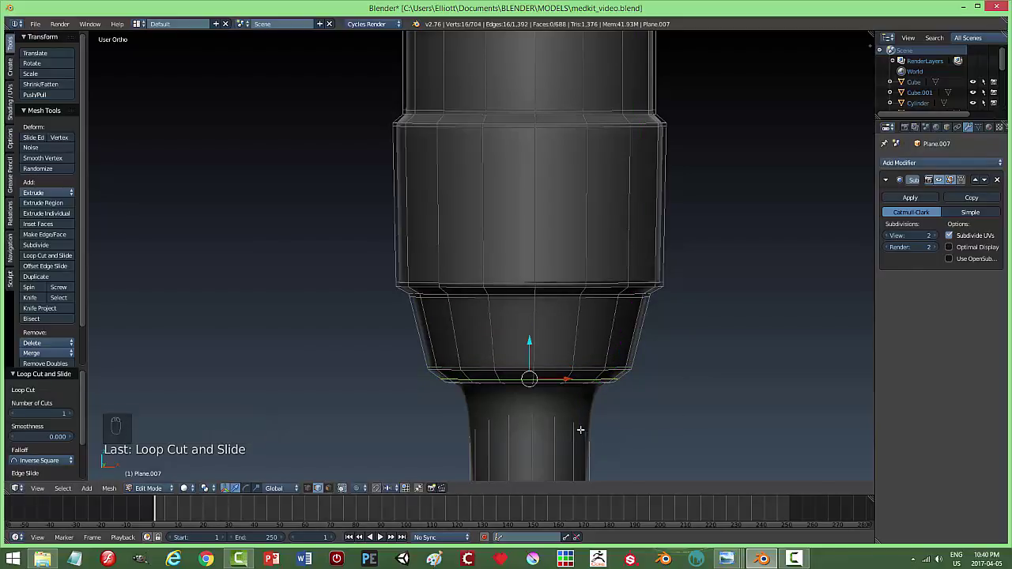
{"action": "key", "text": "ctrl+r"}
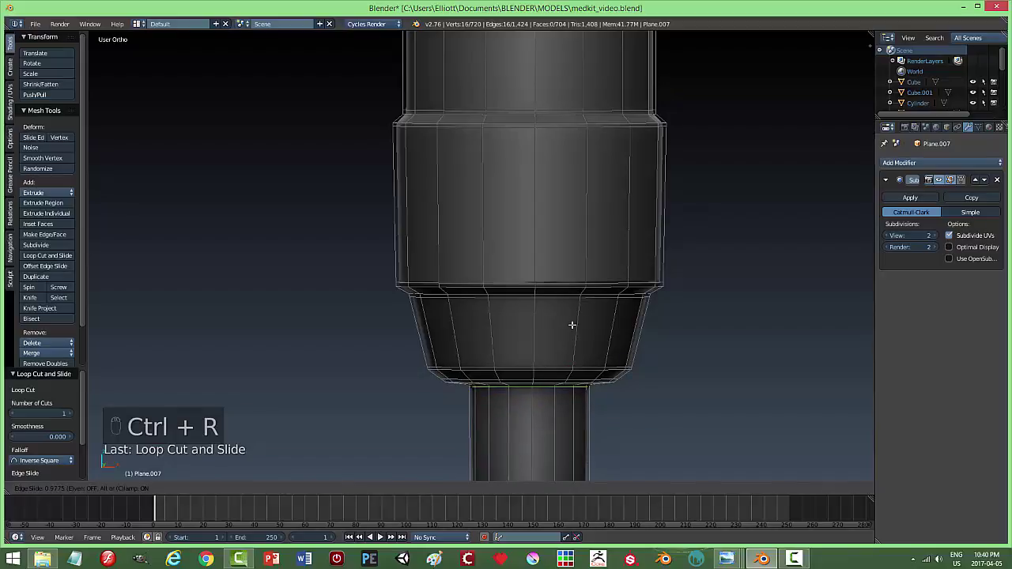
{"action": "key", "text": "ctrl+r"}
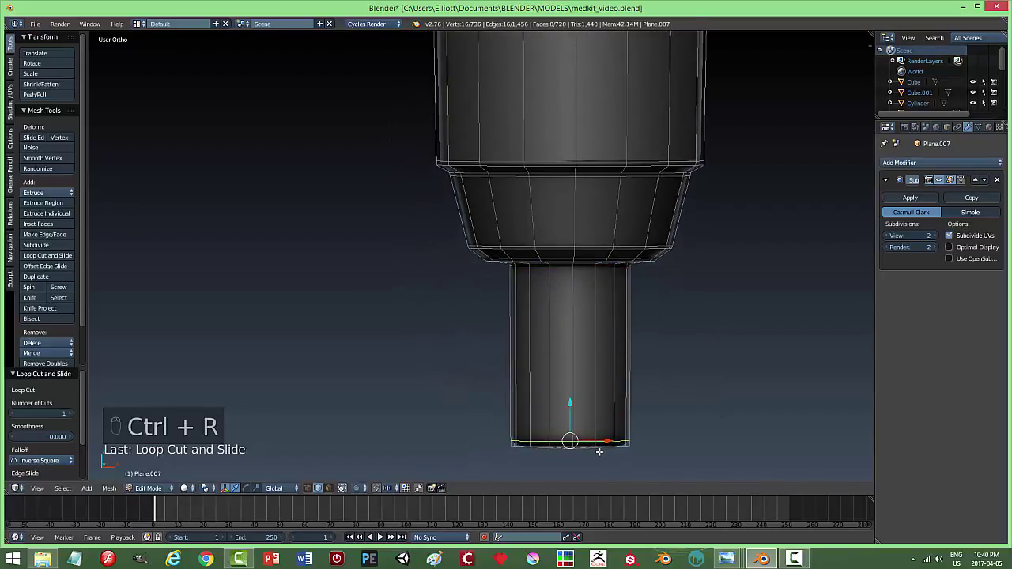
{"action": "key", "text": "a"}
{"action": "key", "text": "Tab"}
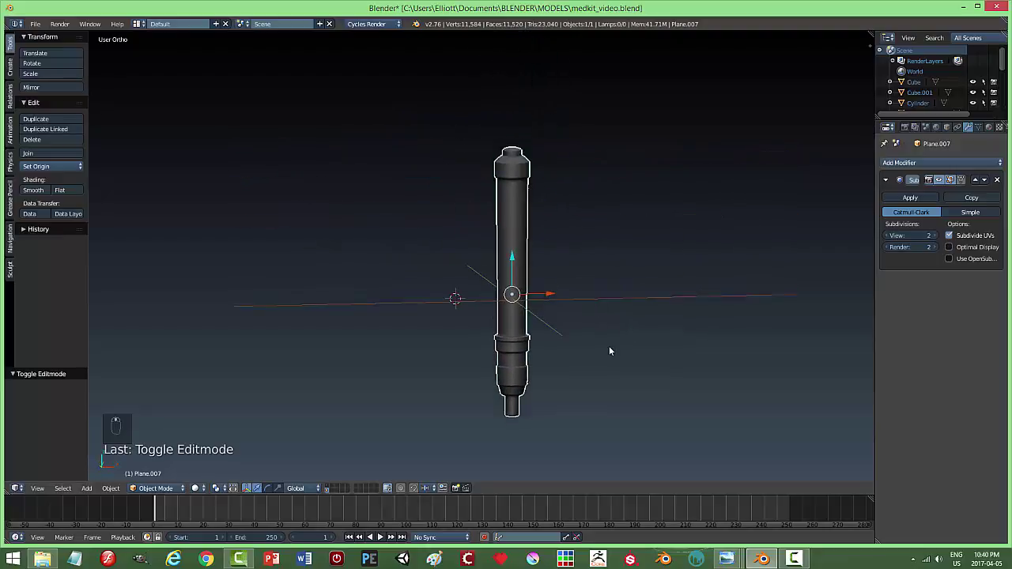
Add a loop cut on the syringe collar to form a raised flange, checking the smoothed shape.
{"action": "key", "text": "a"}
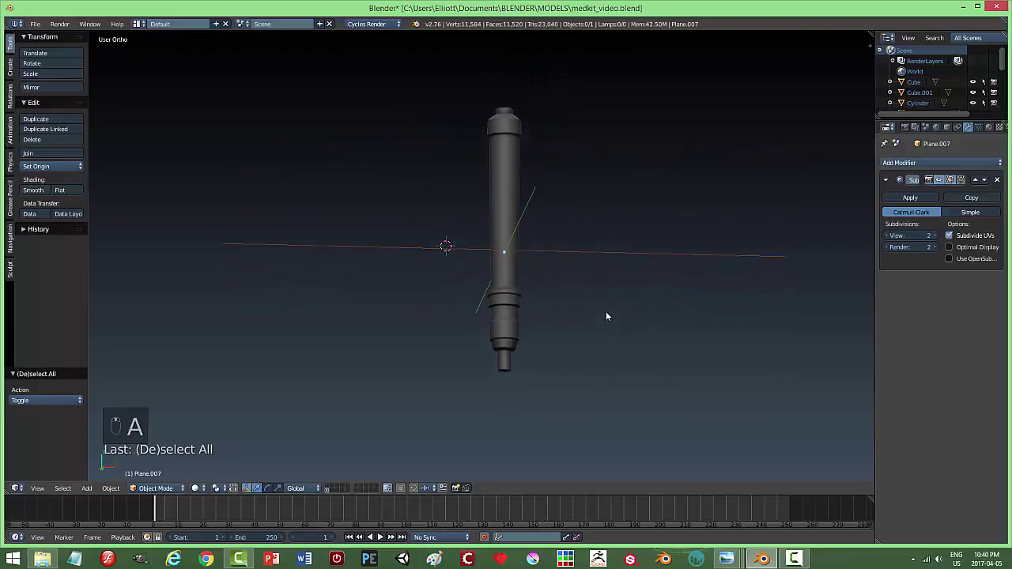
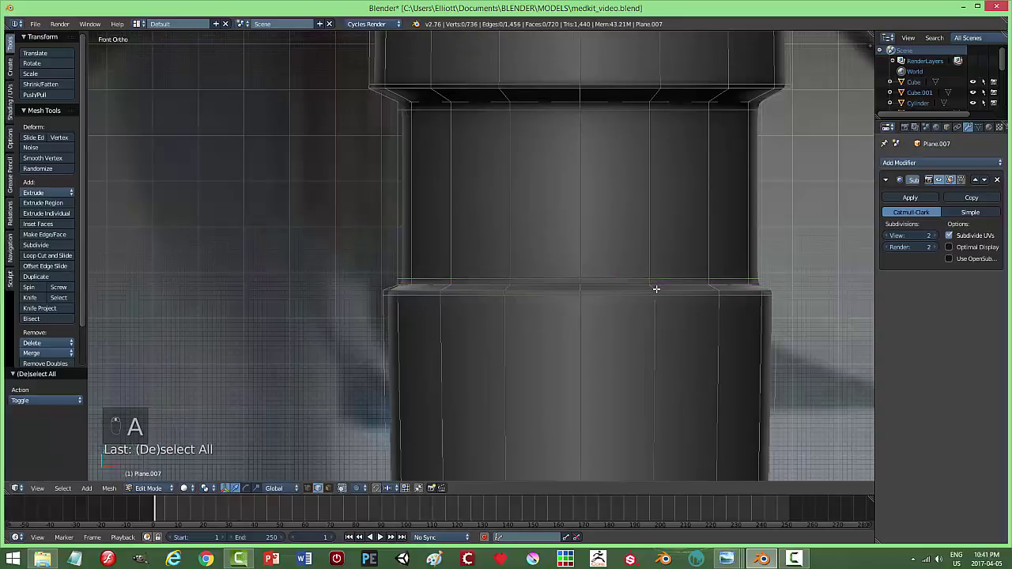
{"action": "key", "text": "Tab"}
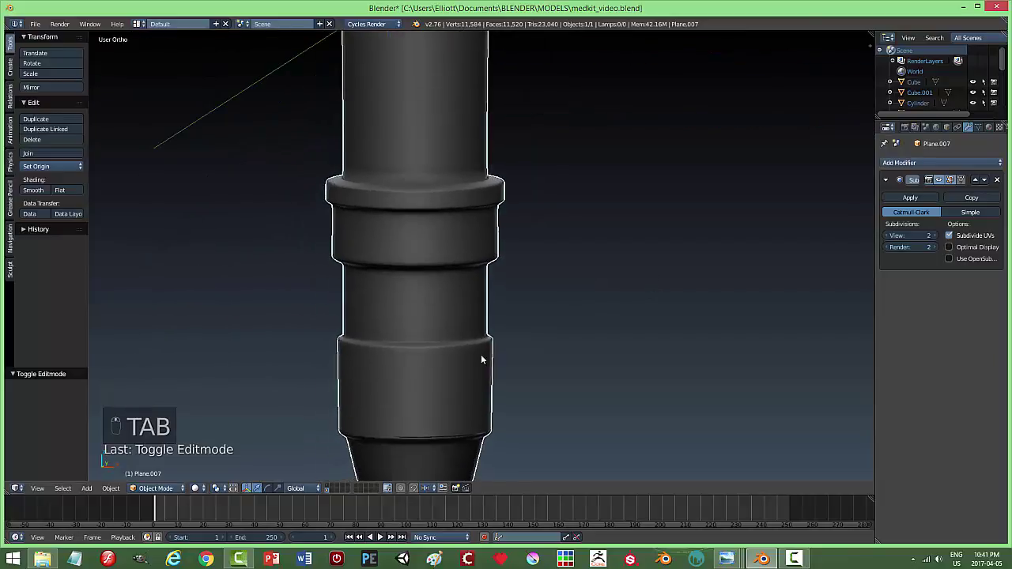
{"action": "key", "text": "Tab"}
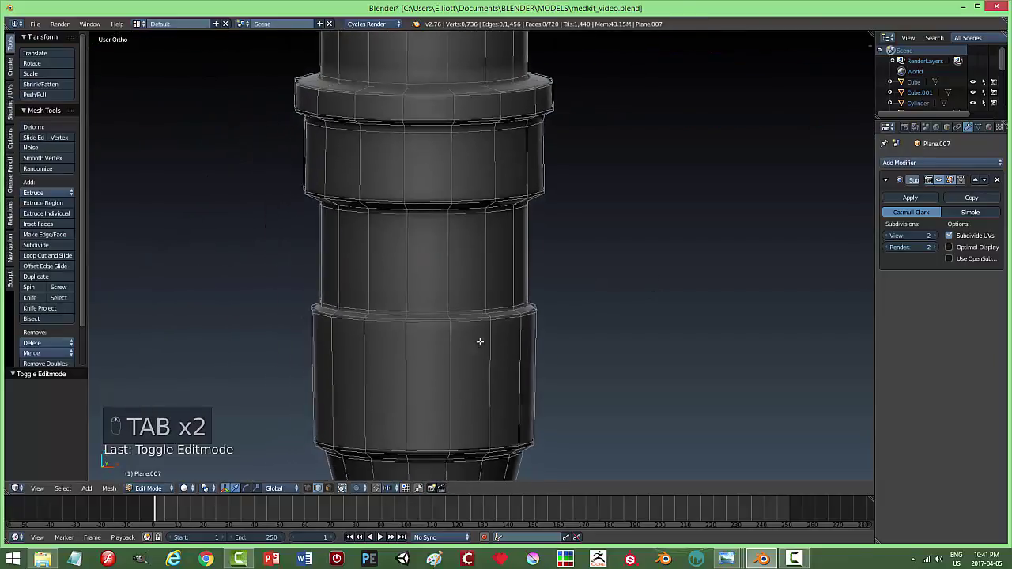
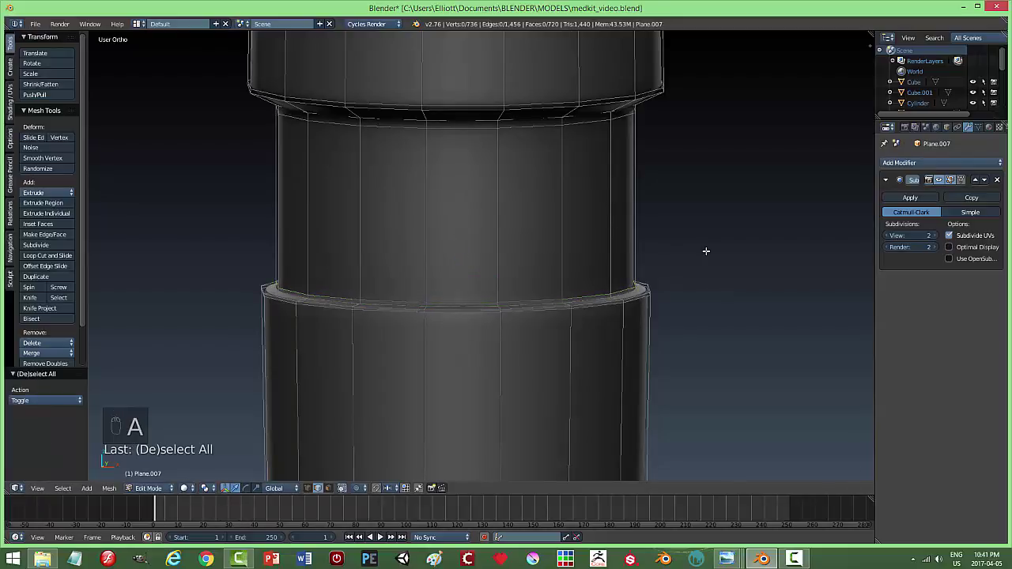
{"action": "key", "text": "Tab"}
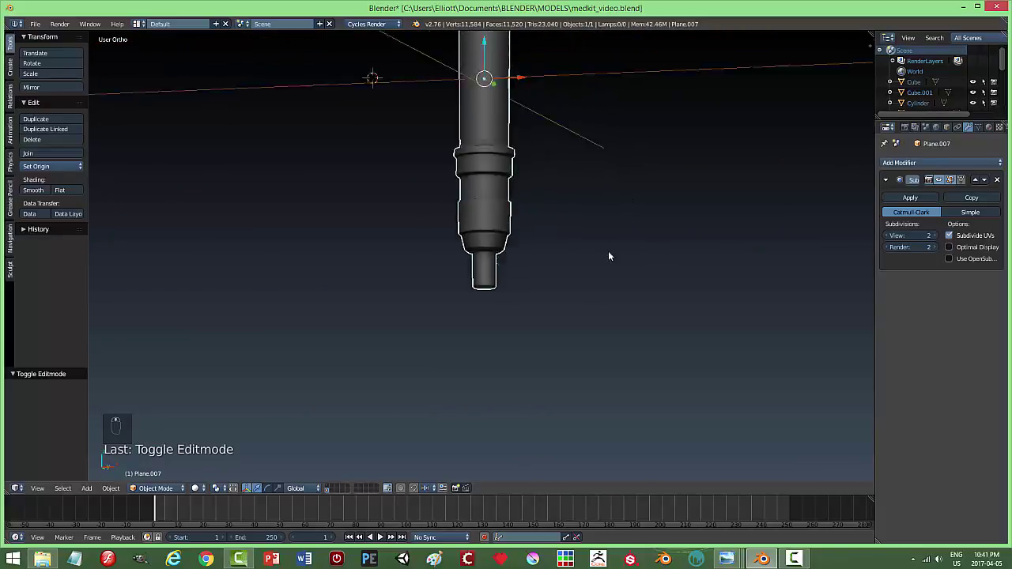
{"action": "key", "text": "Tab"}
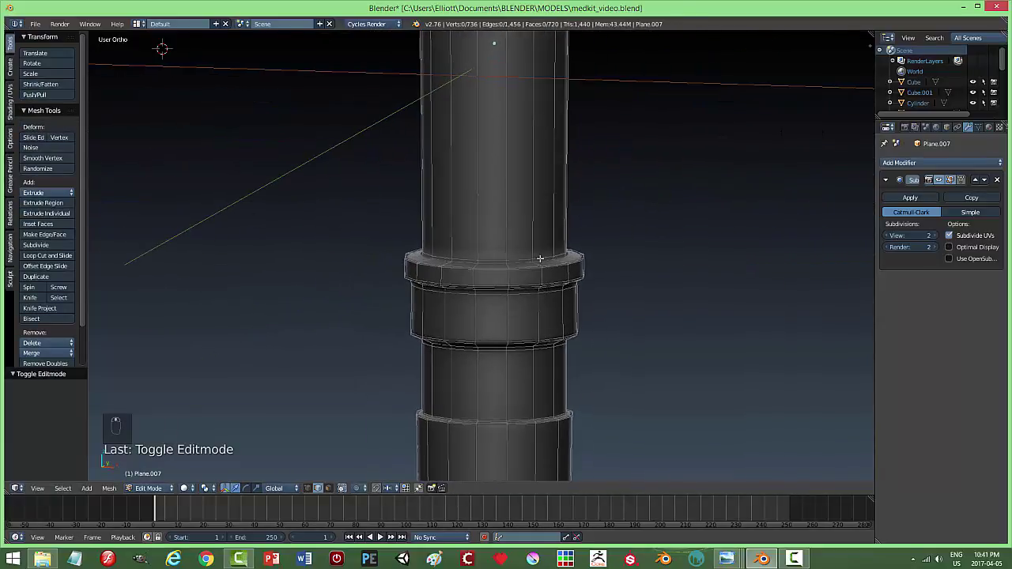
{"action": "key", "text": "ctrl+r"}
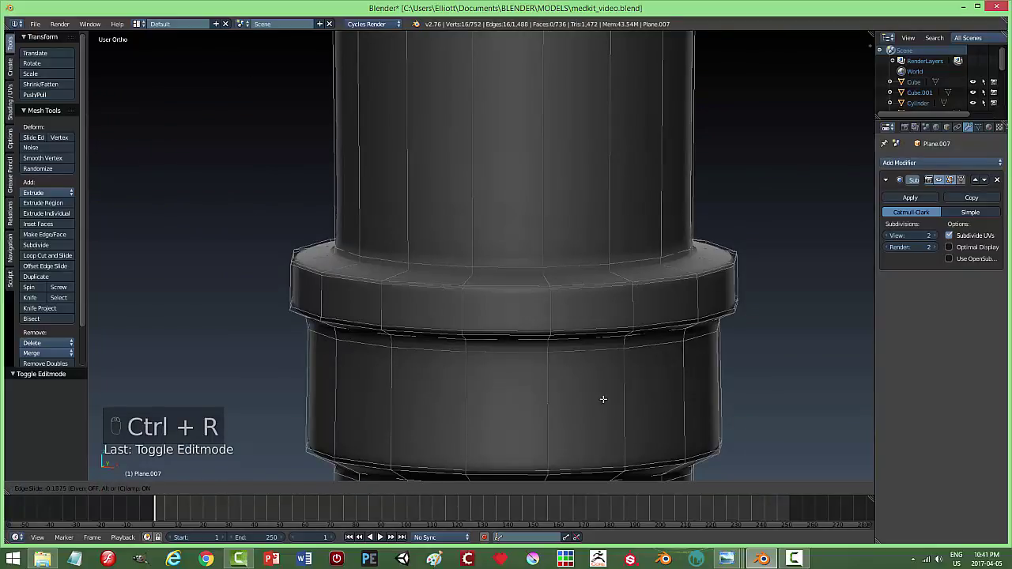
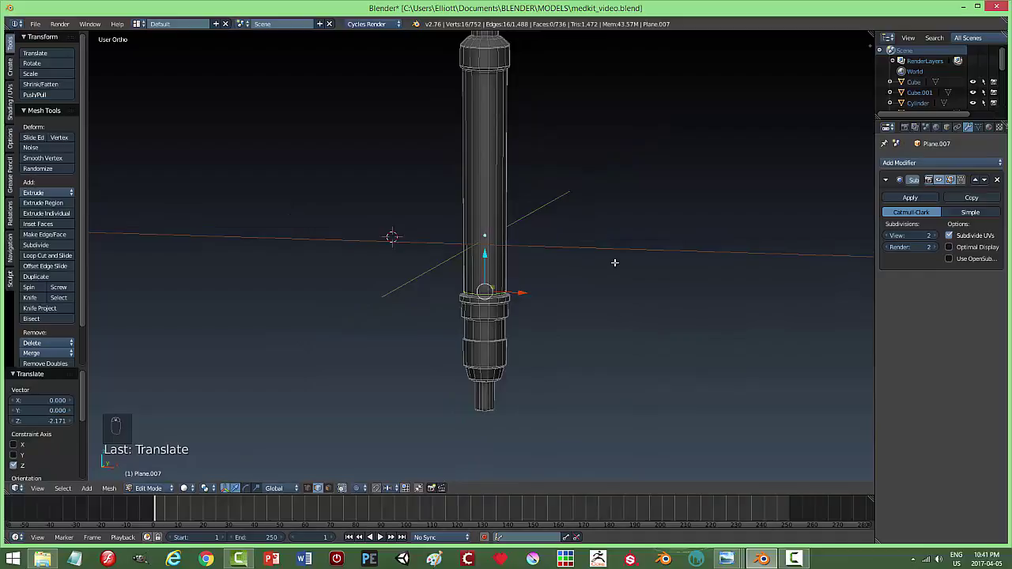
{"action": "key", "text": "a"}
{"action": "key", "text": "Tab"}
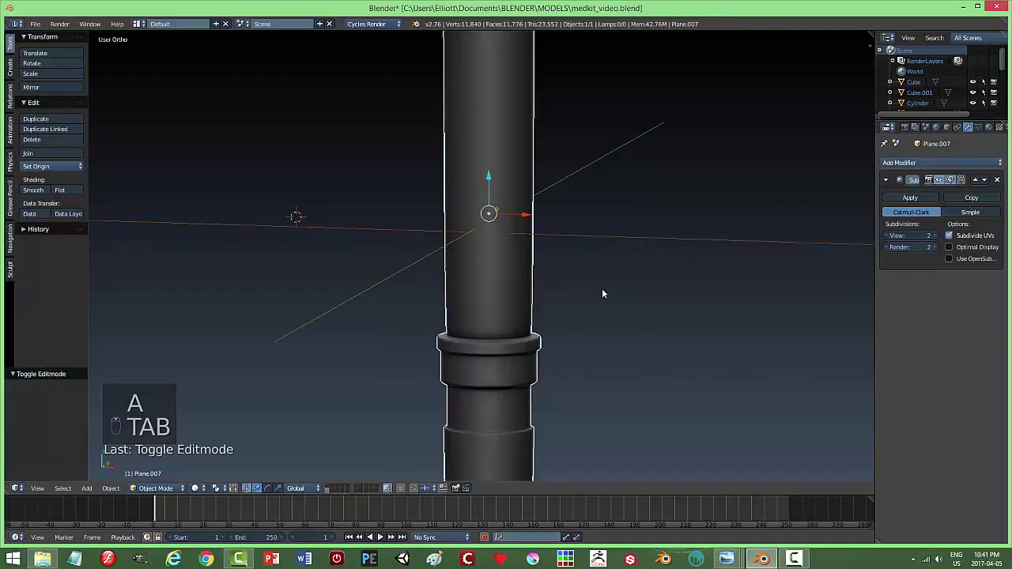
Undo and redo the collar loop cut at the top of the collar, then view it in object mode.
{"action": "key", "text": "ctrl+z"}
{"action": "key", "text": "Tab"}
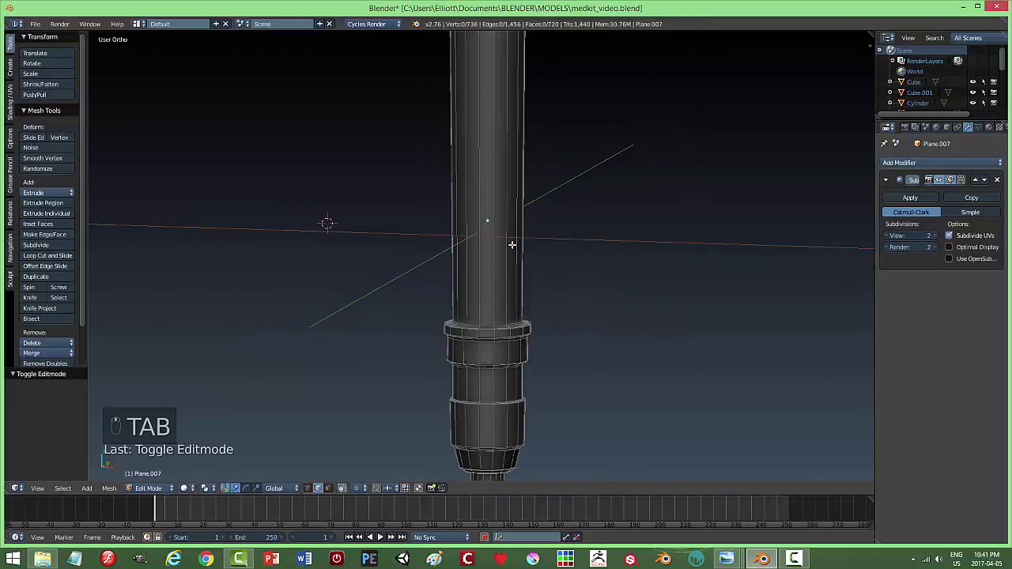
{"action": "key", "text": "ctrl+r"}
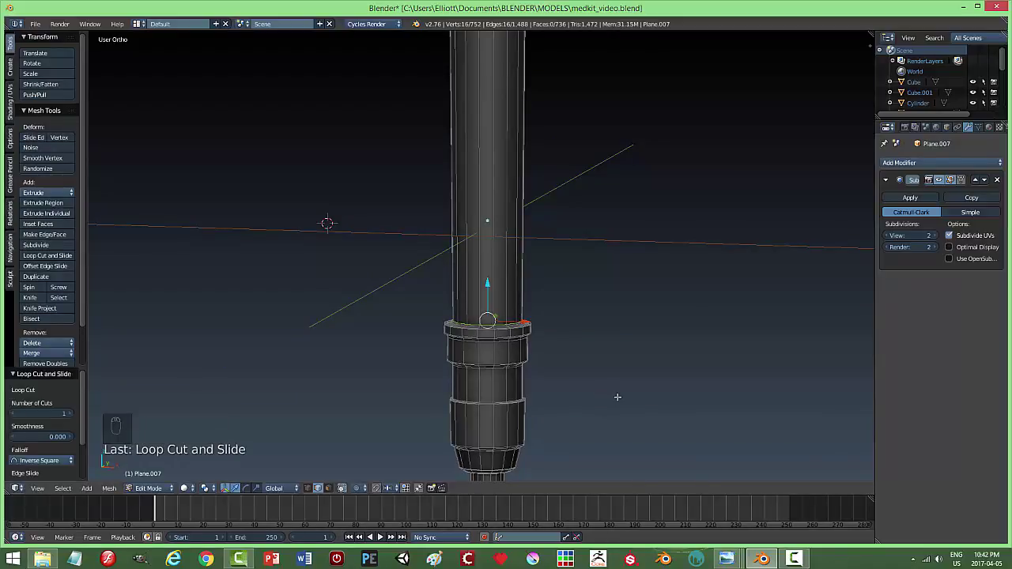
{"action": "key", "text": "a"}
{"action": "key", "text": "Tab"}
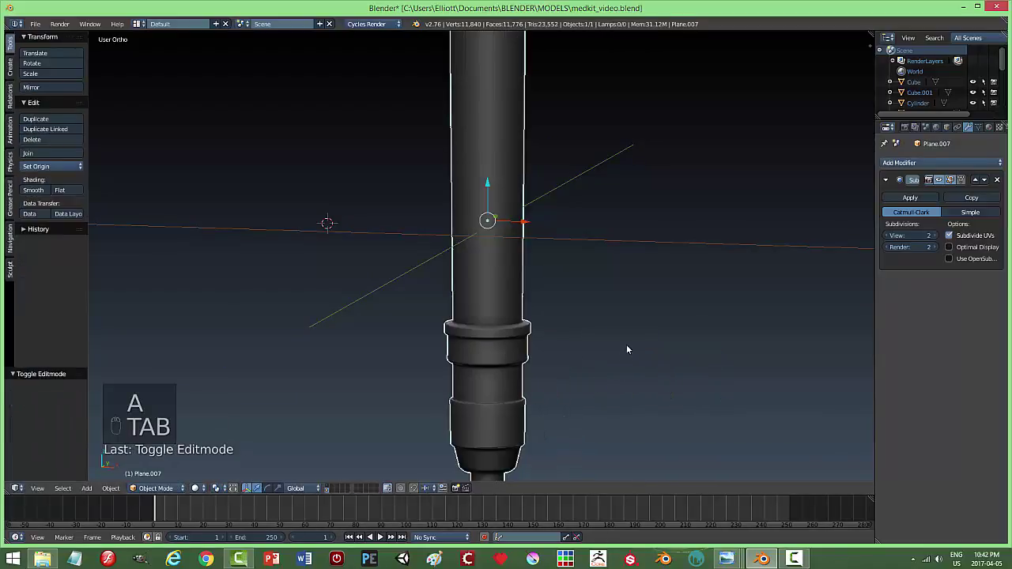
Replace the syringe's top-end centre faces with a new flat cap and view it smoothed in object mode.
{"action": "key", "text": "a"}
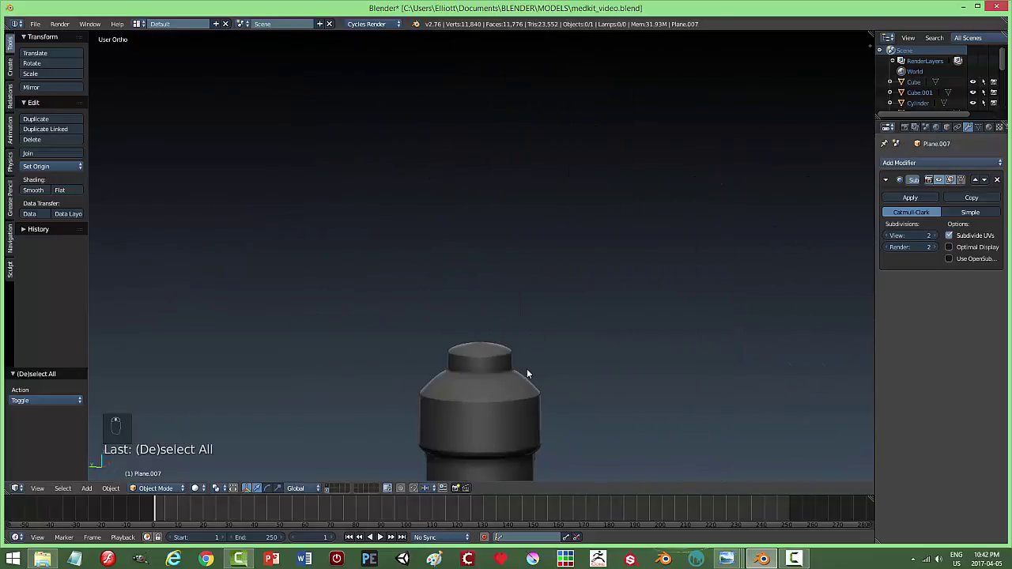
{"action": "key", "text": "Tab"}
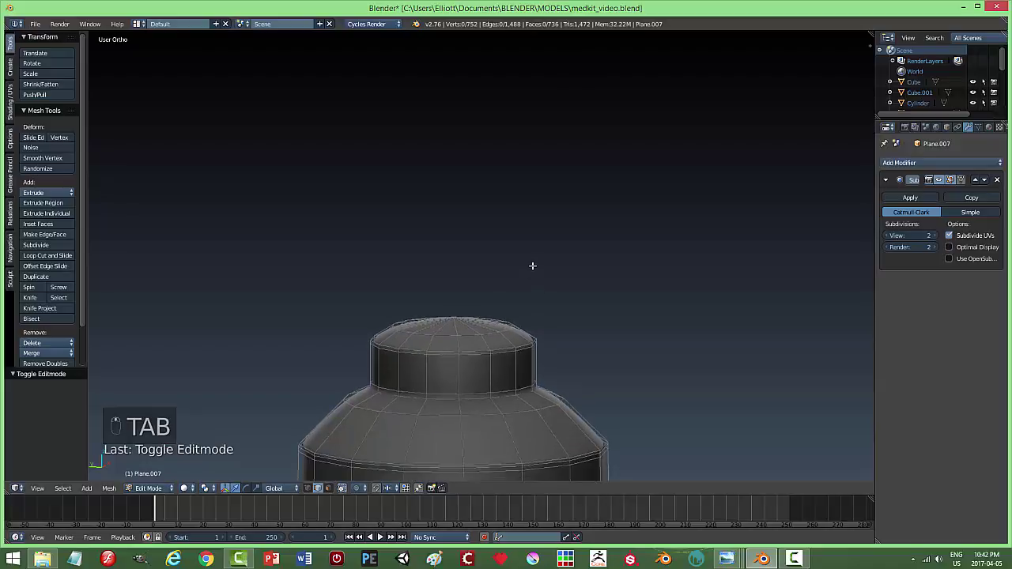
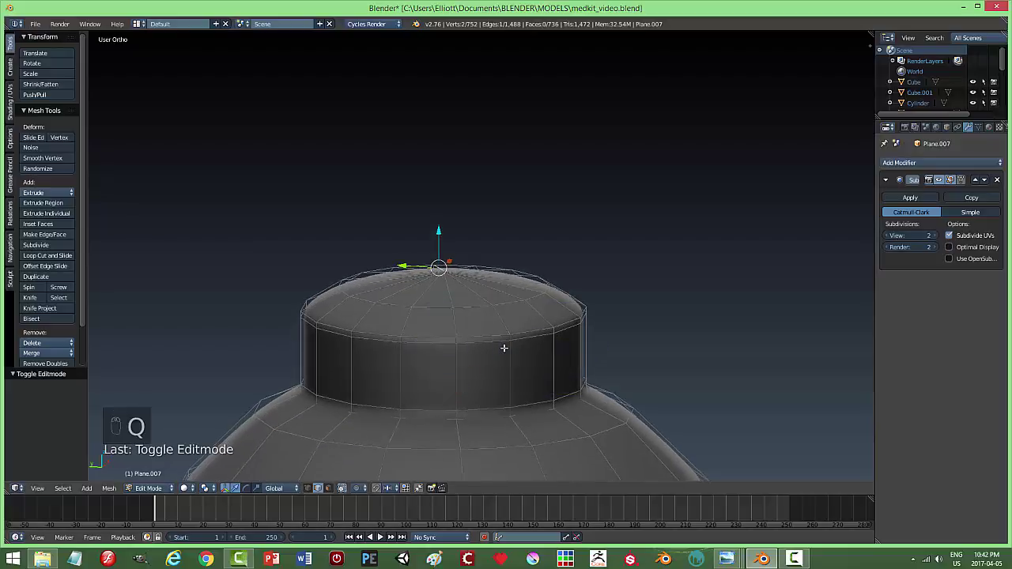
{"action": "key", "text": "a"}
{"action": "key", "text": "ctrl+Tab"}
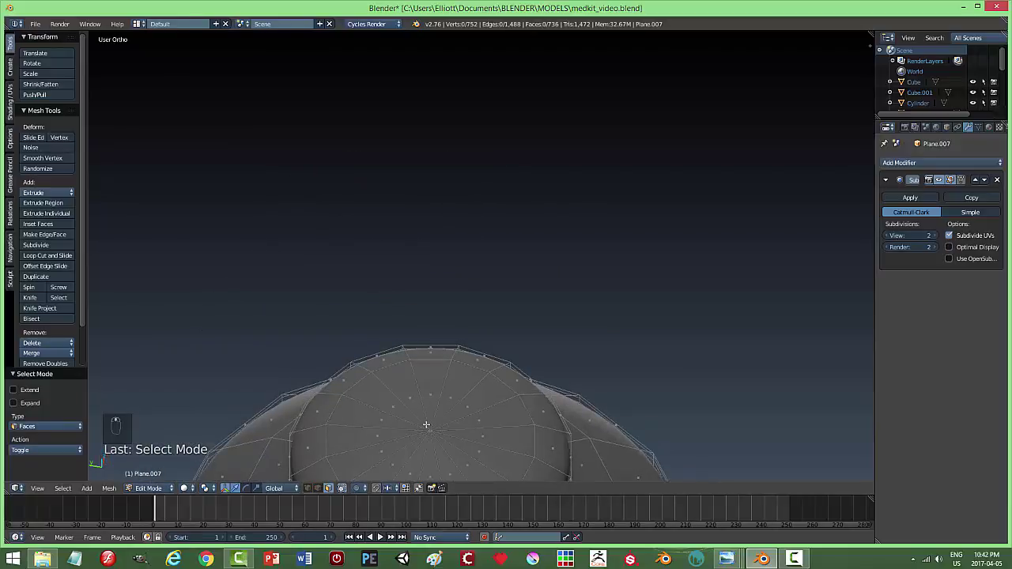
{"action": "key", "text": "c"}
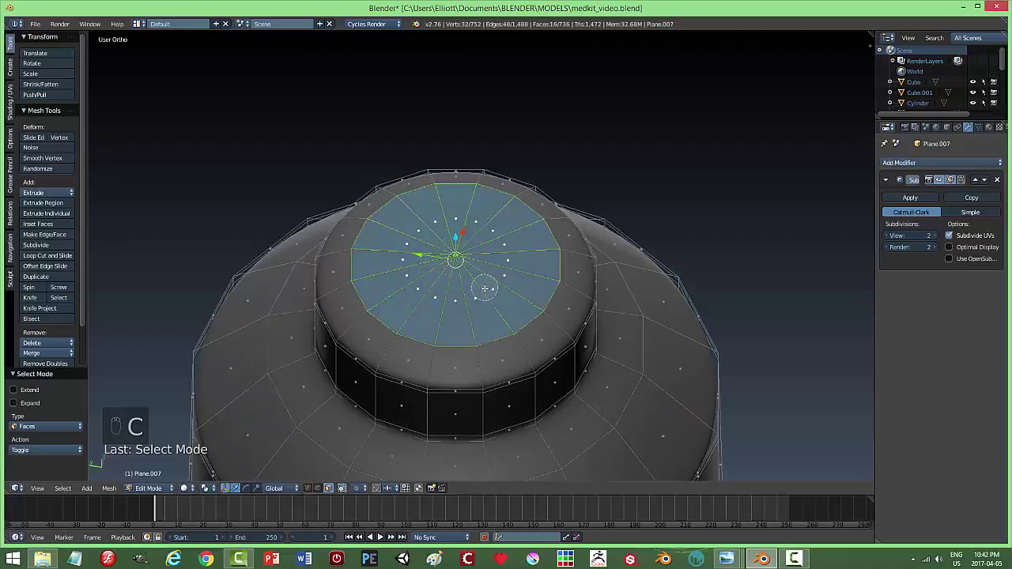
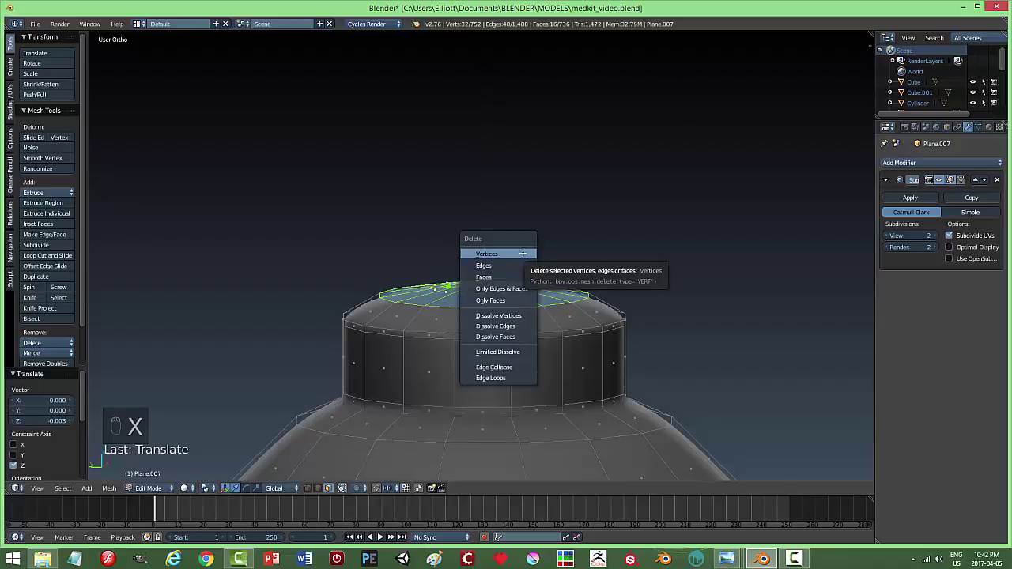
{"action": "key", "text": "ctrl+Tab"}
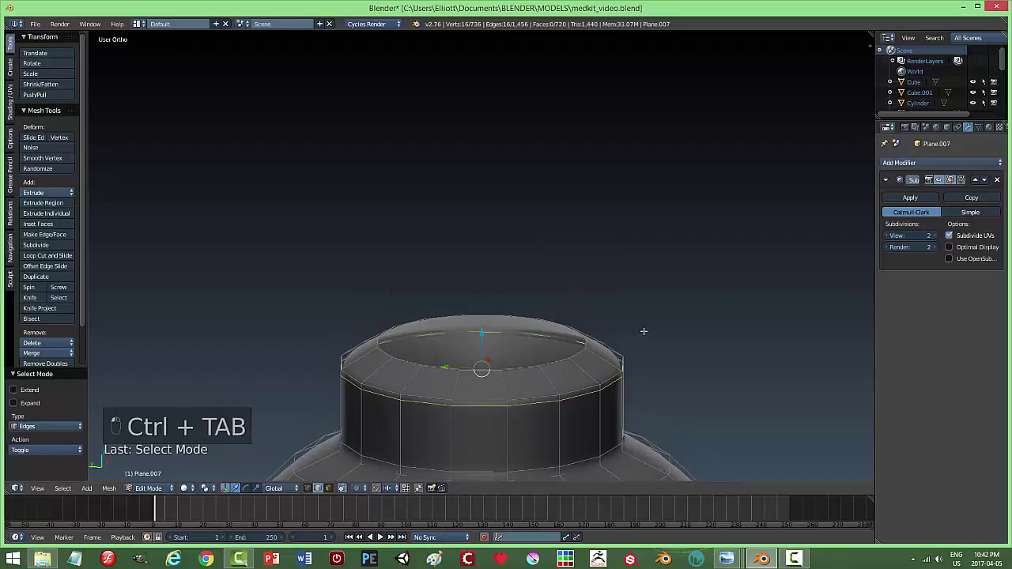
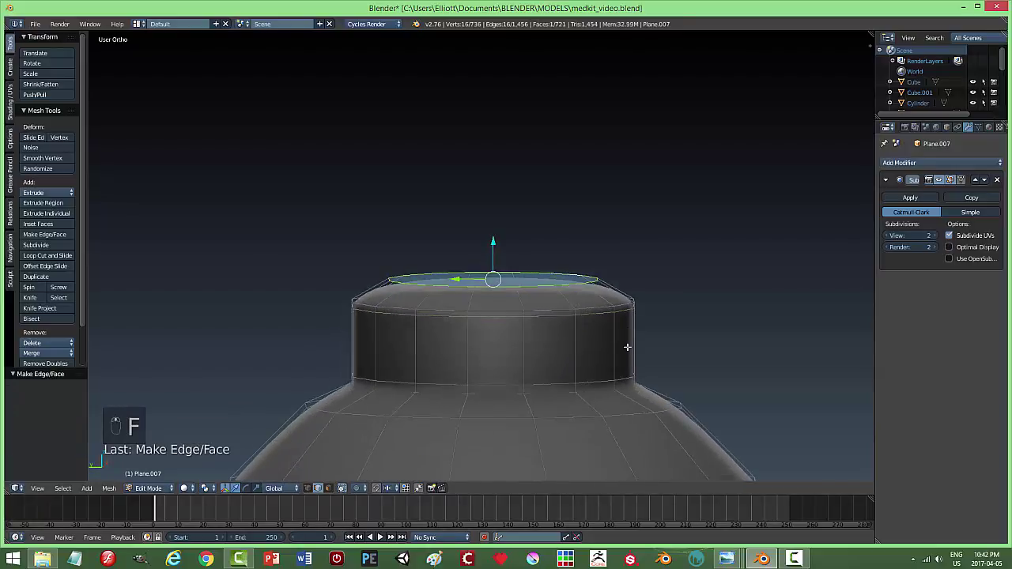
{"action": "key", "text": "e"}
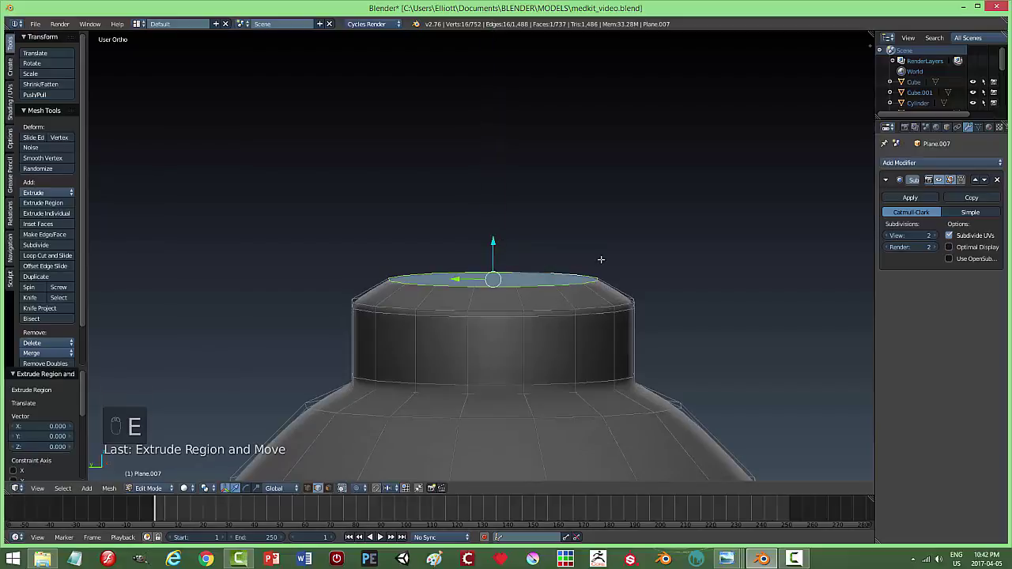
{"action": "key", "text": "a"}
{"action": "key", "text": "Tab"}
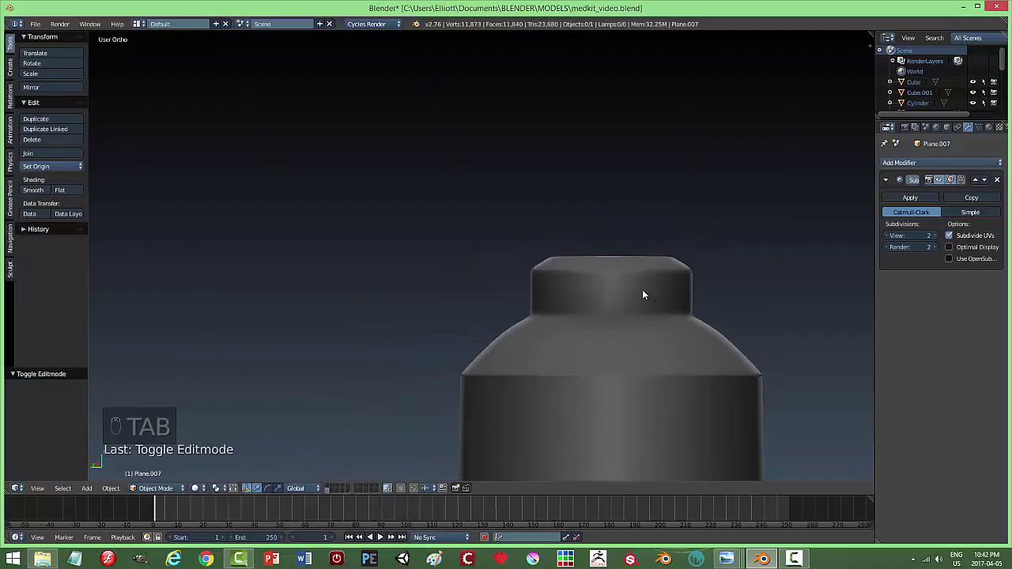
Inset the top face and add a rim loop to form a narrower nozzle-like opening on the syringe end.
{"action": "left_click", "coordinate": [598, 289]}
{"action": "key", "text": "Tab"}
{"action": "key", "text": "a"}
{"action": "key", "text": "ctrl+Tab"}
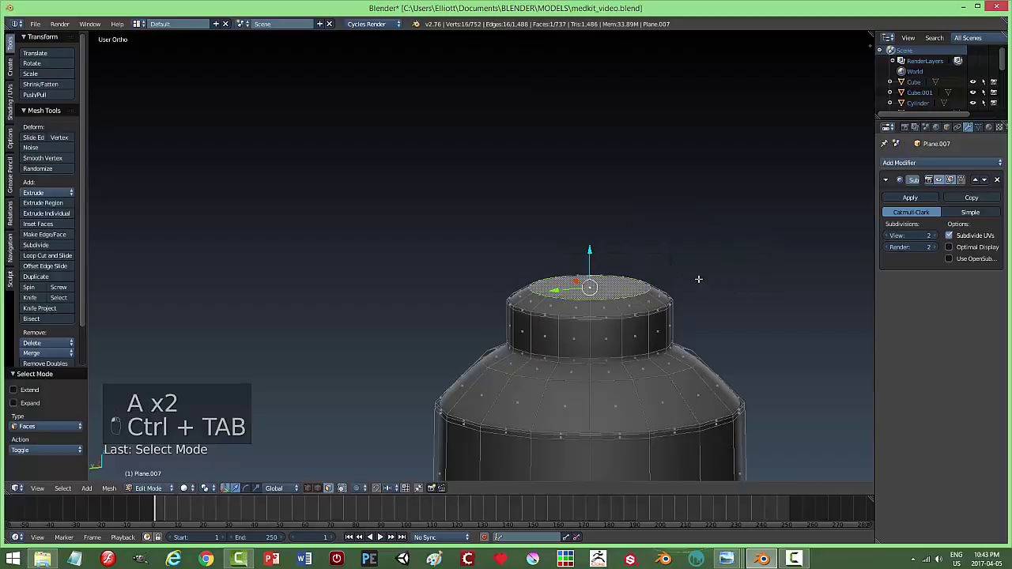
{"action": "key", "text": "i"}
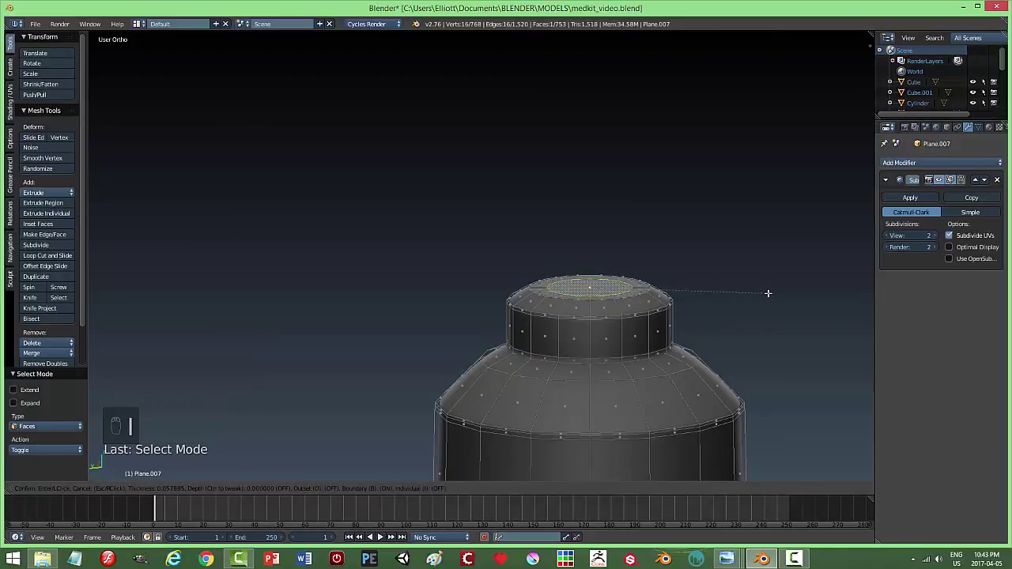
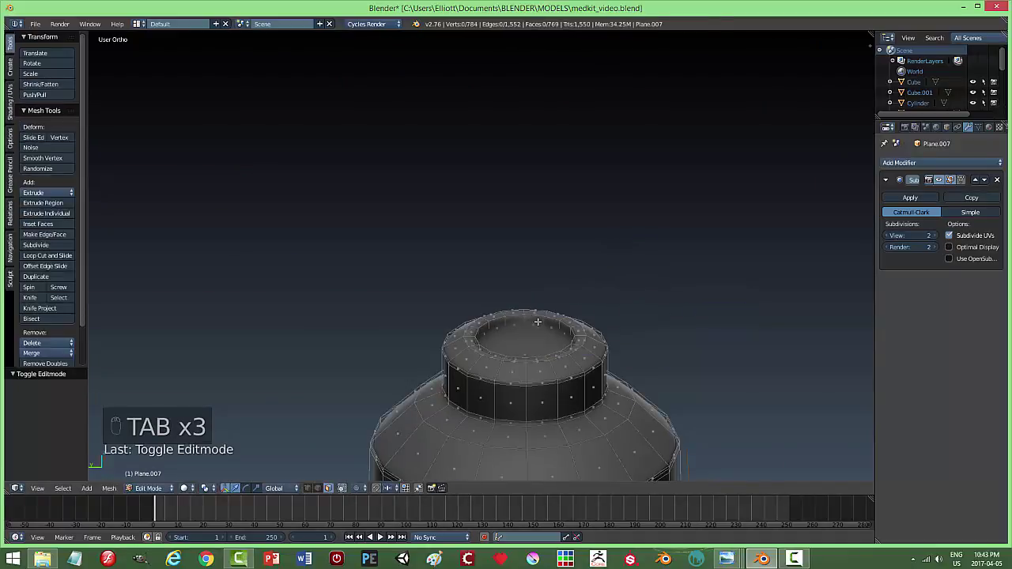
{"action": "key", "text": "ctrl+r"}
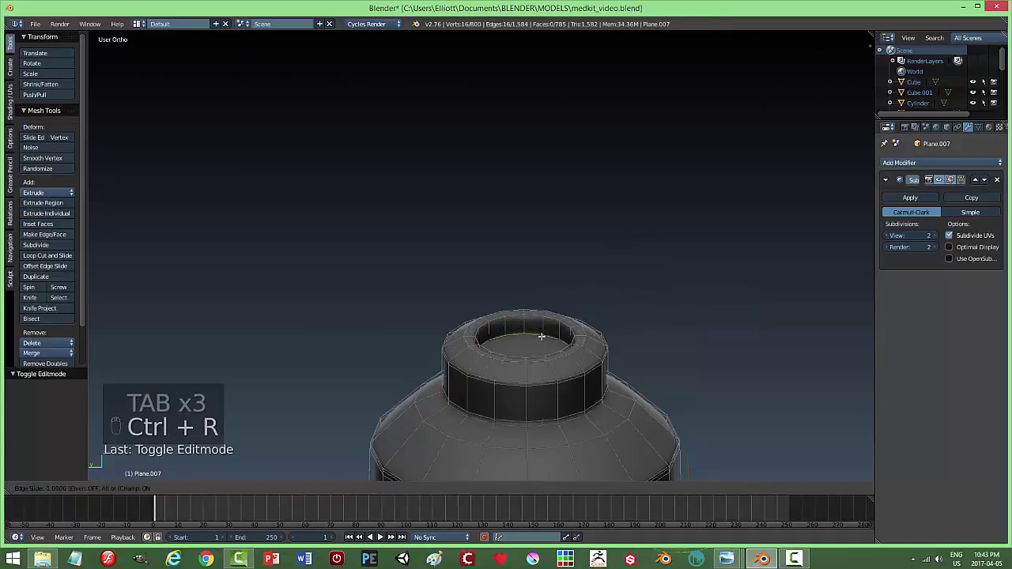
{"action": "key", "text": "a"}
{"action": "key", "text": "Tab"}
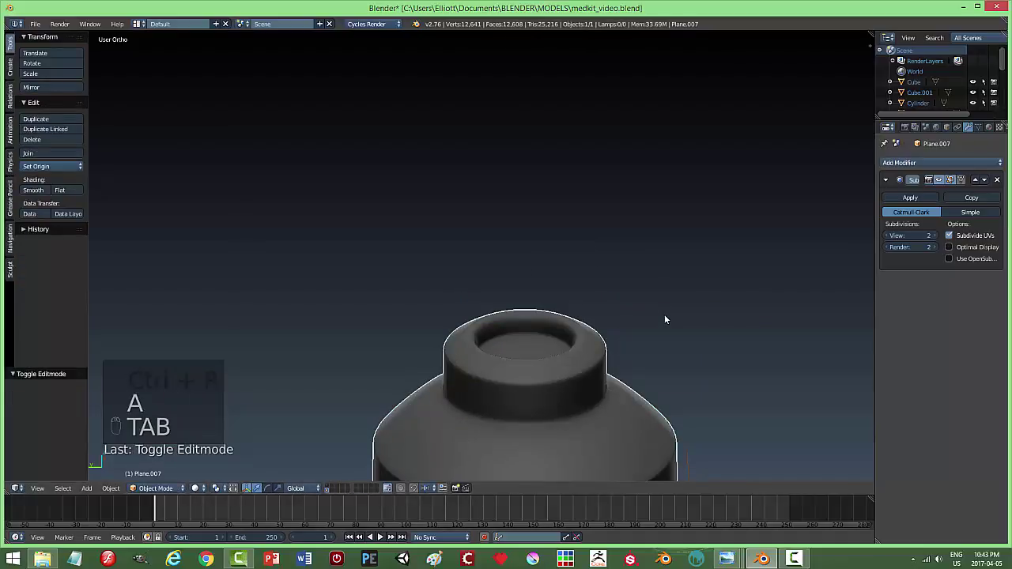
Reposition the outer rim loop of the top opening and check it smoothed in object mode.
{"action": "key", "text": "a"}
{"action": "key", "text": "Tab"}
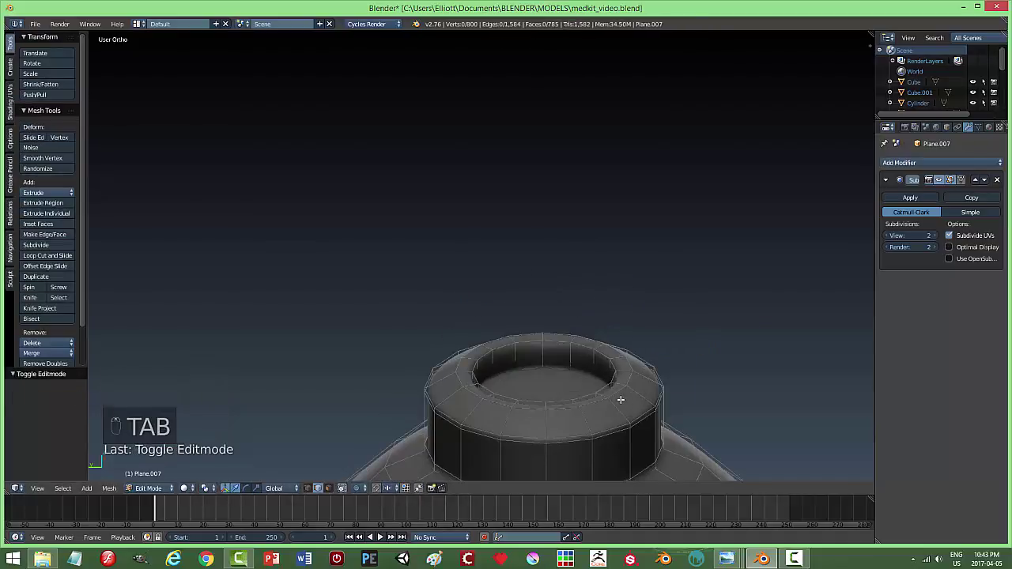
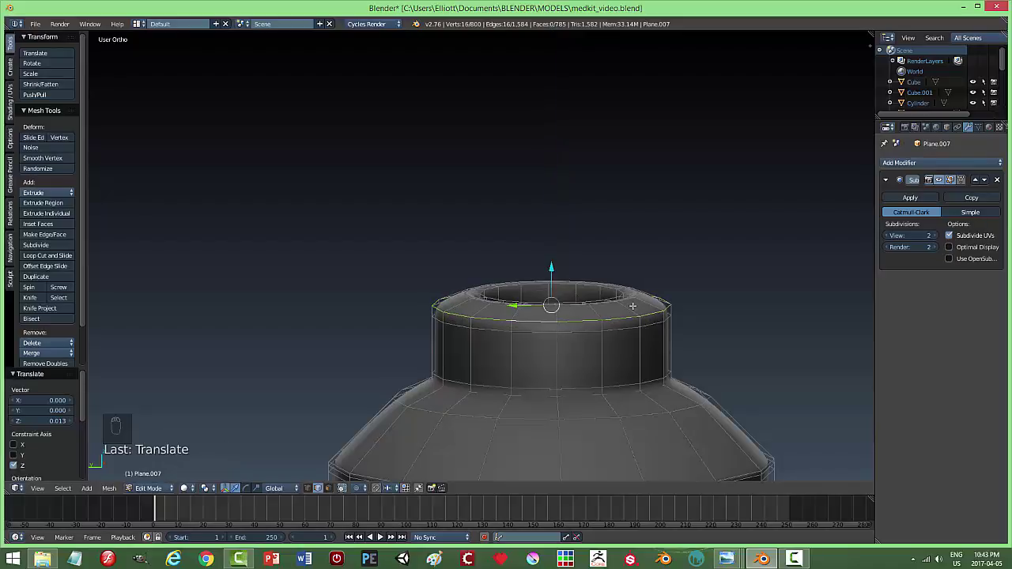
{"action": "key", "text": "a"}
{"action": "key", "text": "Tab"}
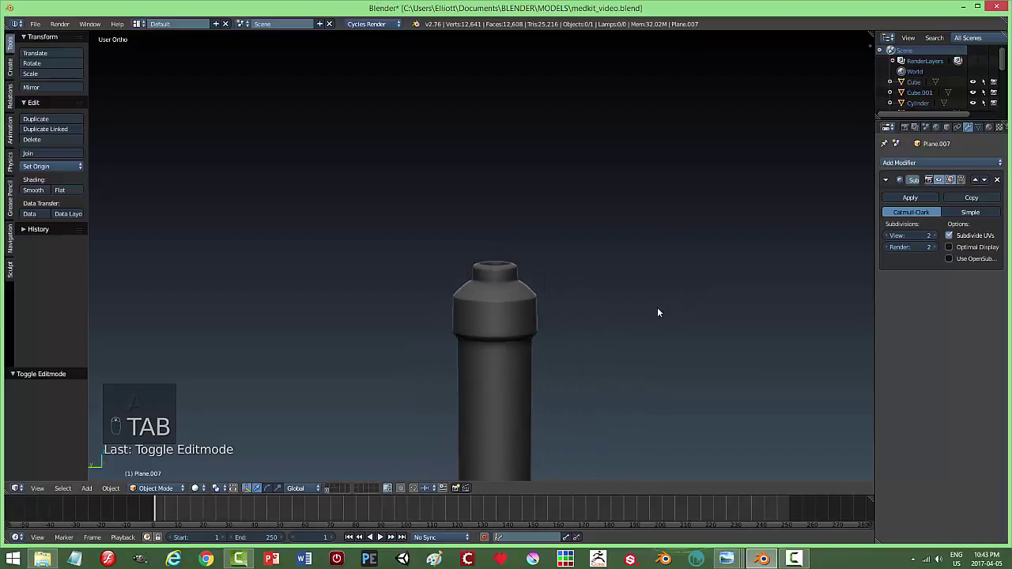
Save, then add a circle mesh over the syringe reference beside the finished body and zoom in.
{"action": "key", "text": "ctrl+s"}
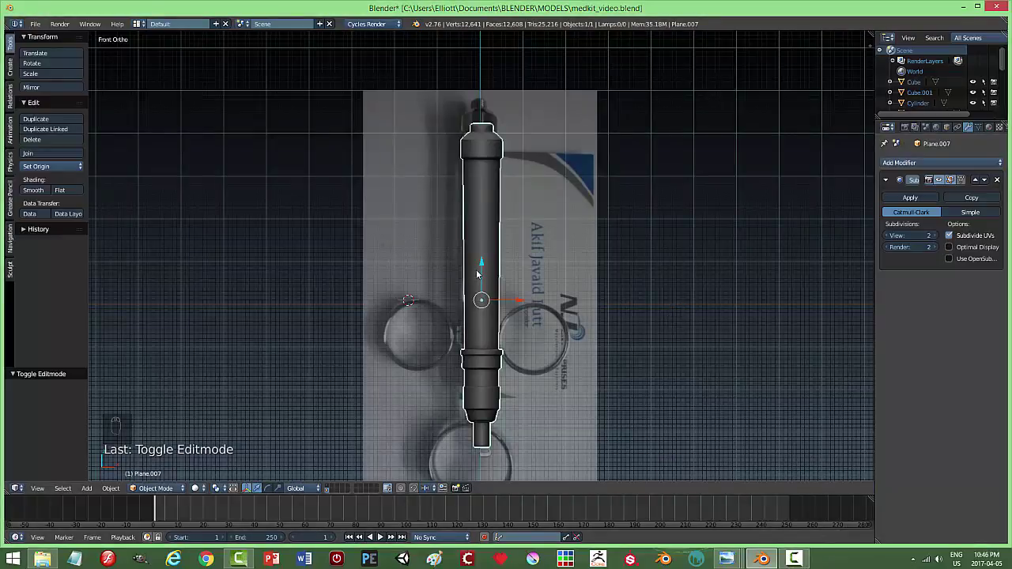
{"action": "left_click_drag", "start_coordinate": [484, 265], "coordinate": [520, 281]}
{"action": "left_click_drag", "start_coordinate": [521, 282], "coordinate": [520, 282]}
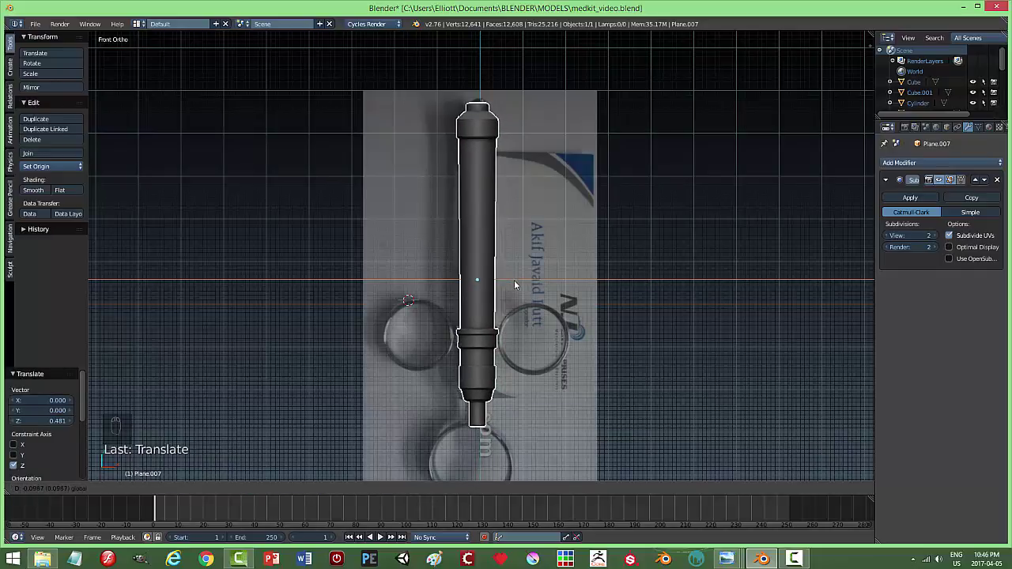
{"action": "left_click_drag", "start_coordinate": [613, 361], "coordinate": [631, 352]}
Add a circle and place and scale it to match the reference finger ring.
{"action": "key", "text": "shift+a"}
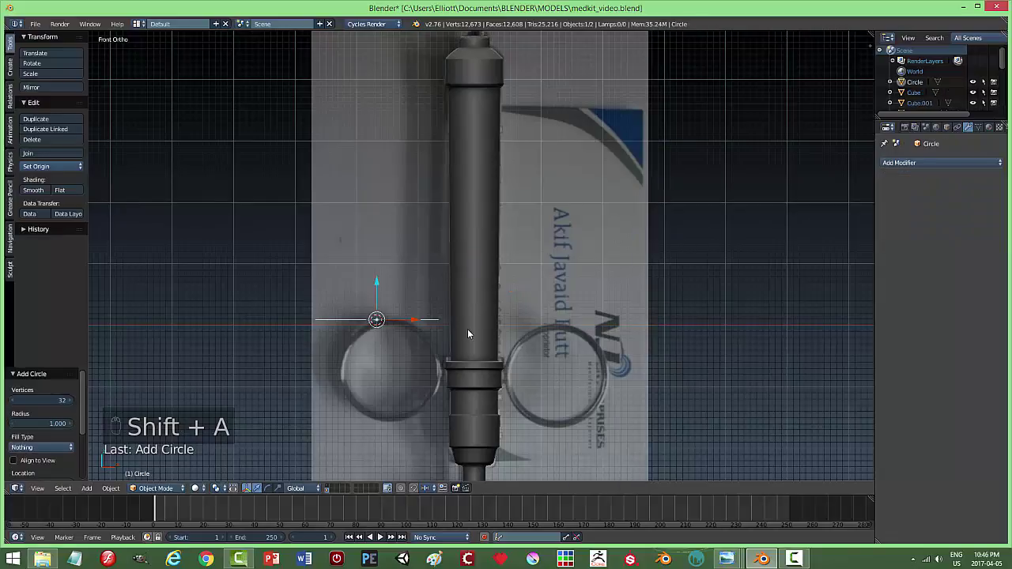
{"action": "key", "text": "r"}
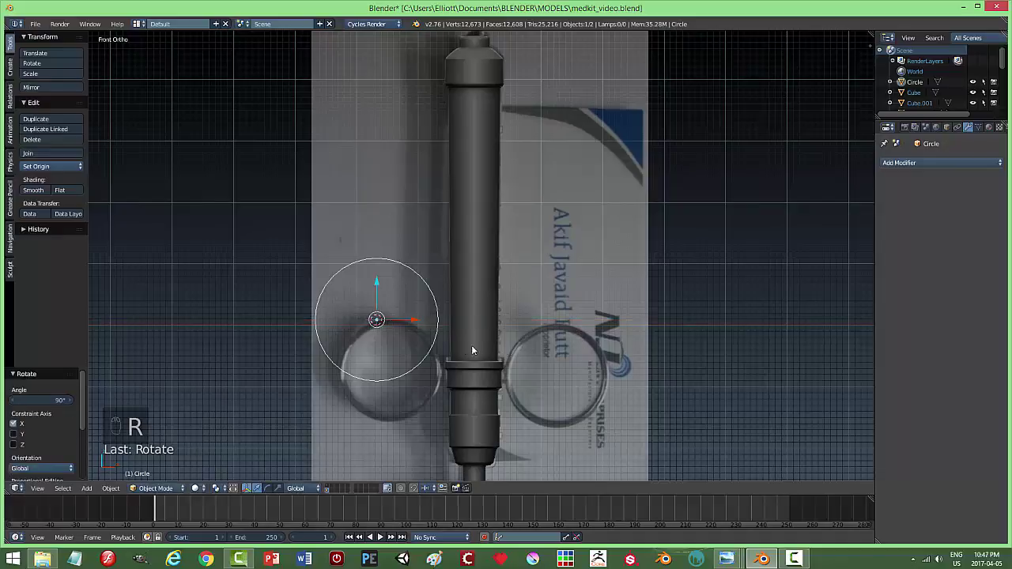
{"action": "left_click", "coordinate": [424, 321]}
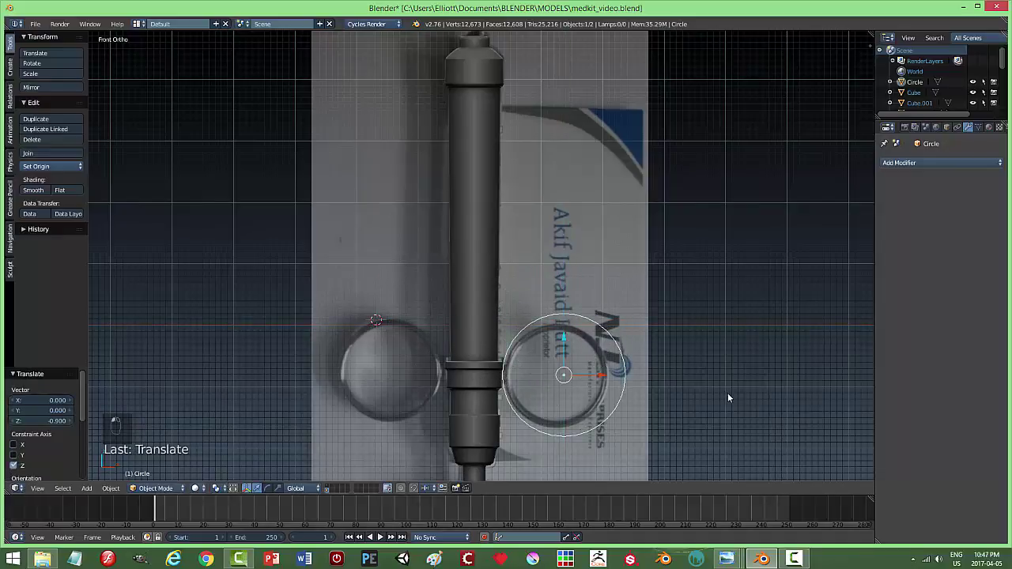
{"action": "key", "text": "s"}
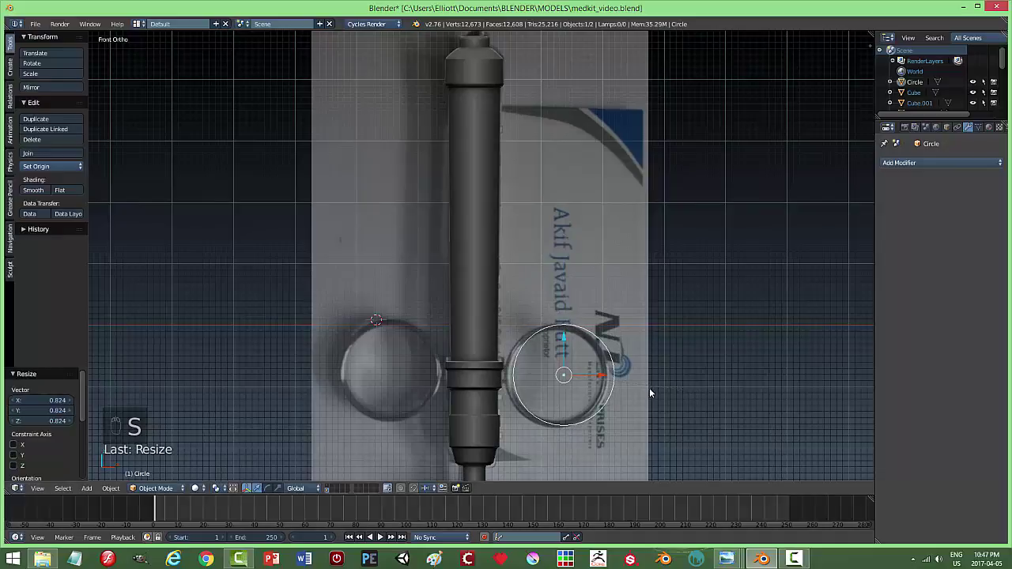
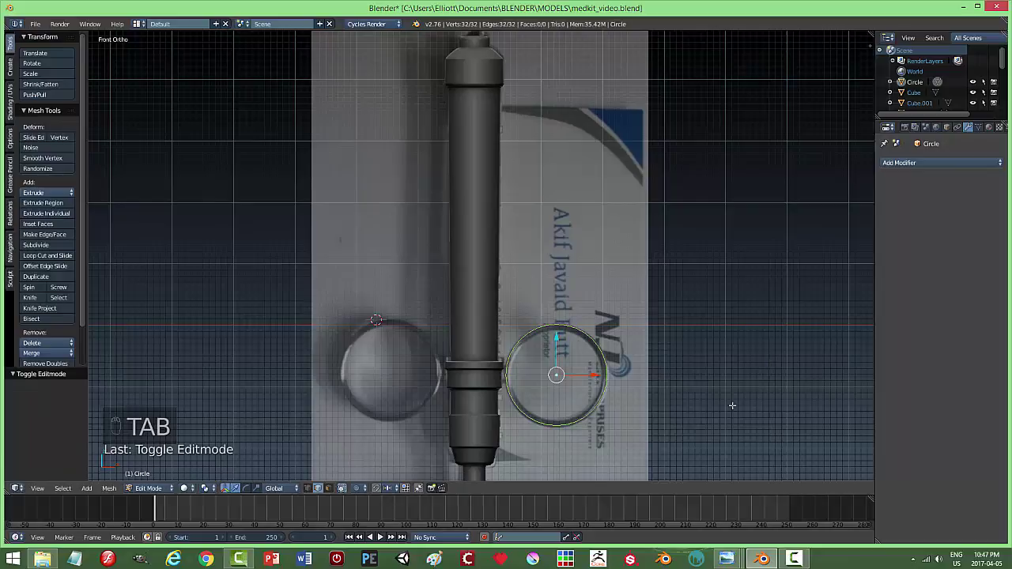
Fill the circle and extrude it into a thin disc, checking alignment in see-through display.
{"action": "key", "text": "f"}
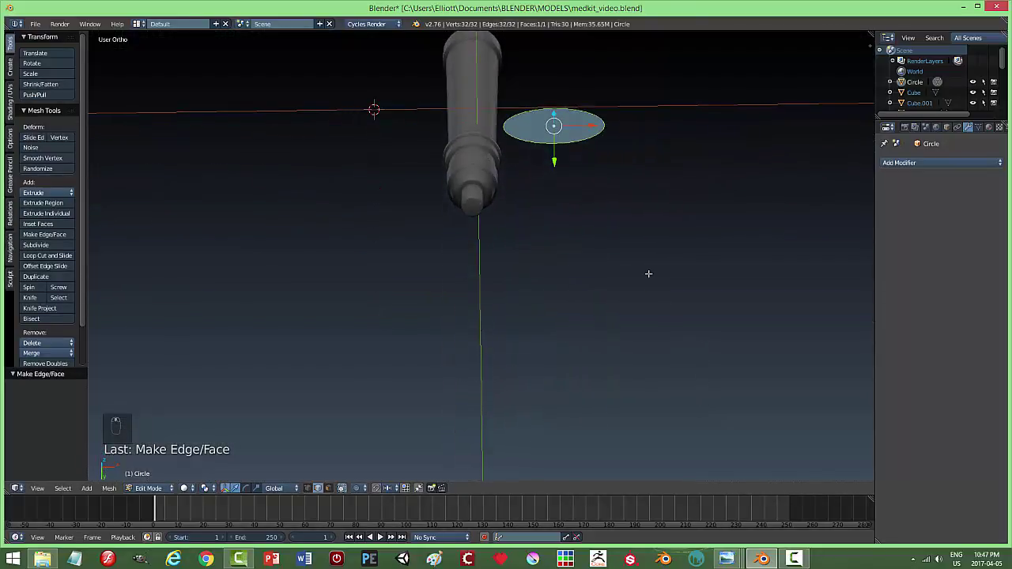
{"action": "key", "text": "KP_Decimal"}
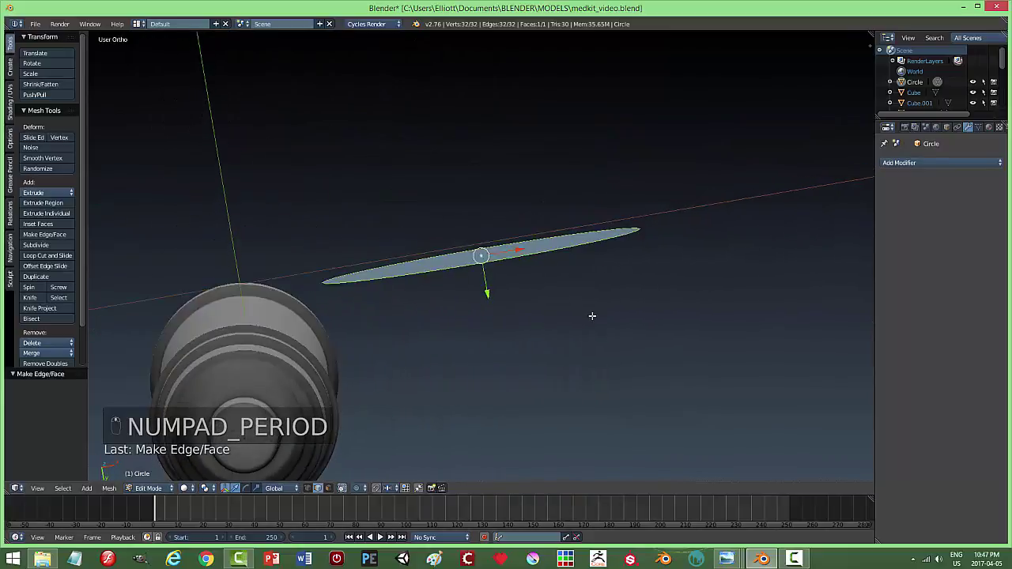
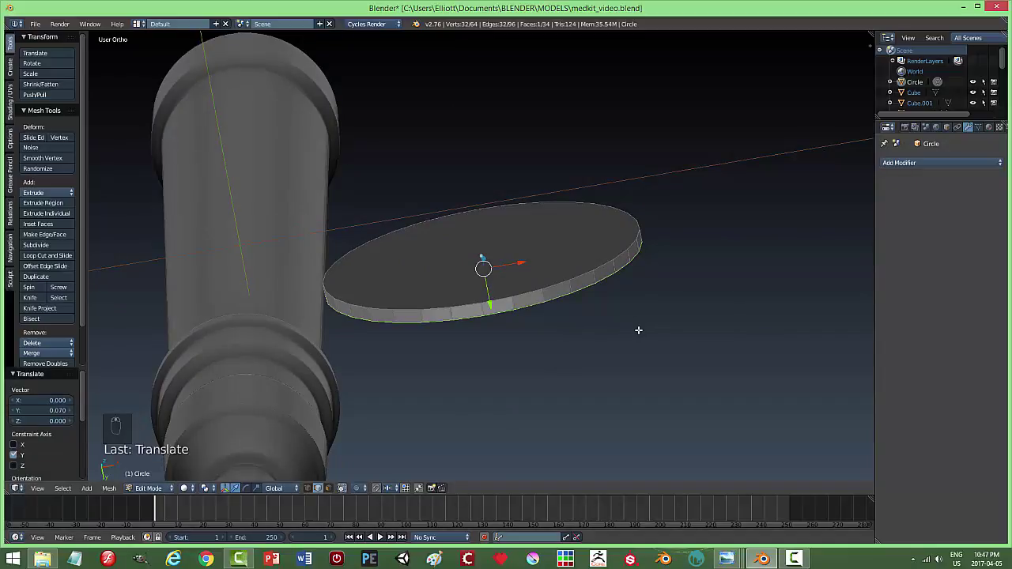
{"action": "key", "text": "a"}
{"action": "key", "text": "a"}
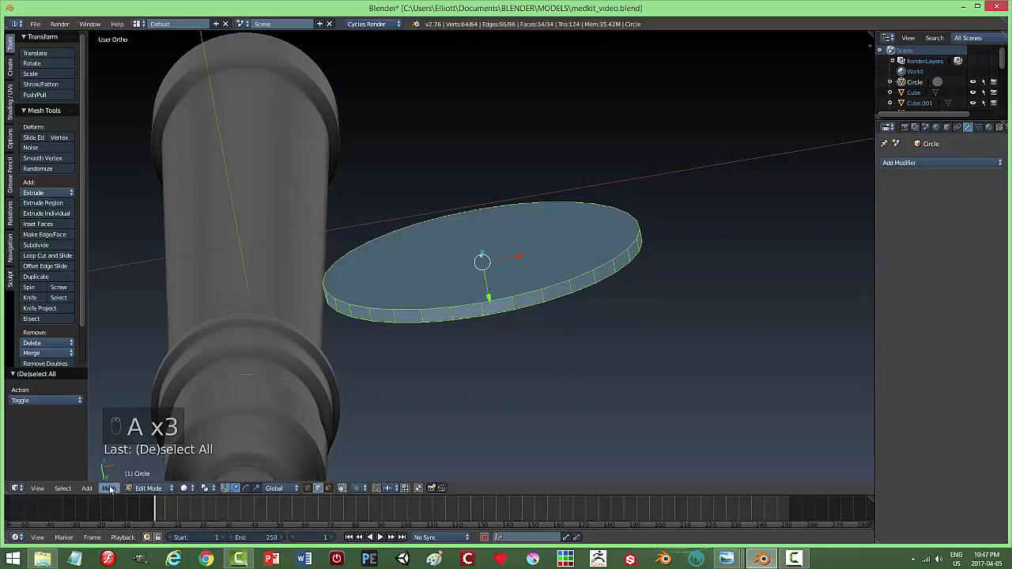
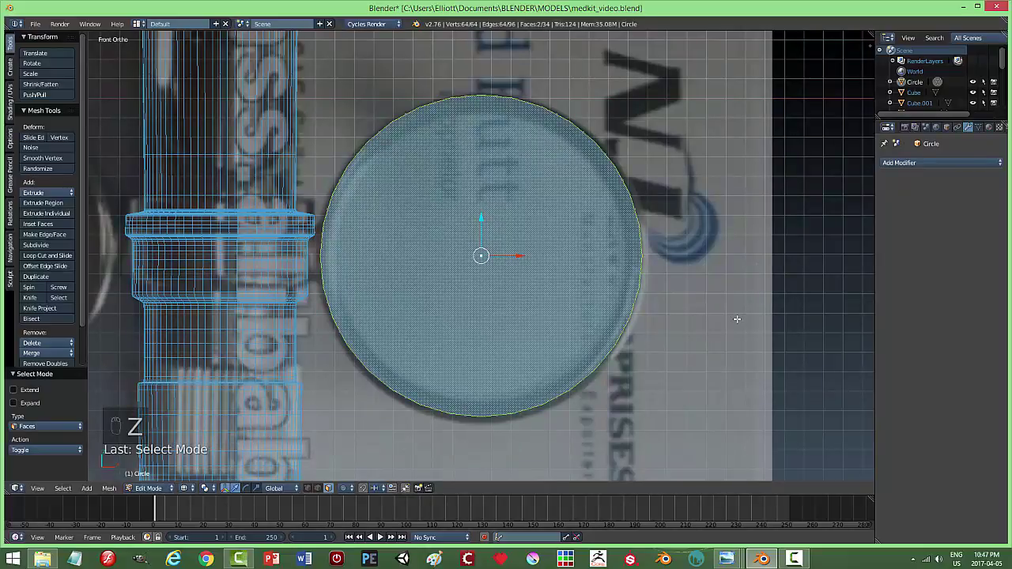
{"action": "key", "text": "i"}
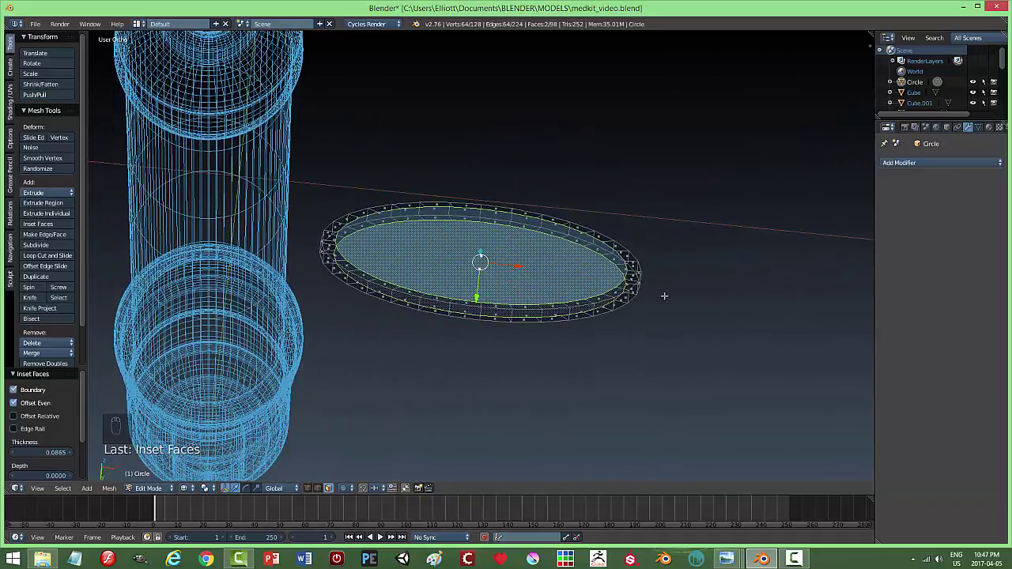
{"action": "key", "text": "z"}
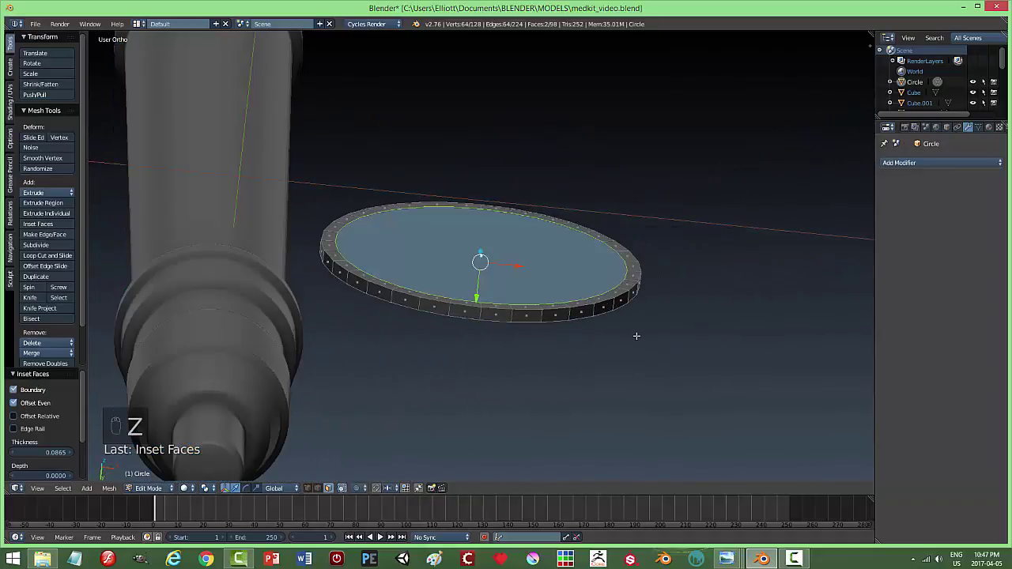
Delete the disc's centre face so it becomes an open thin ring, undoing a stray inner-rim extrusion.
{"action": "key", "text": "ctrl+e"}
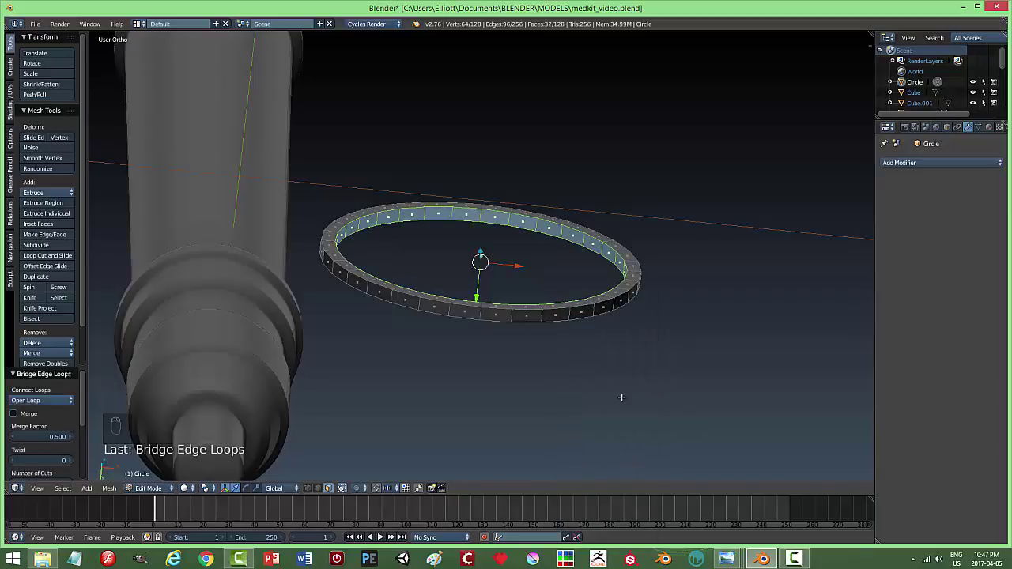
{"action": "key", "text": "a"}
{"action": "key", "text": "ctrl+Tab"}
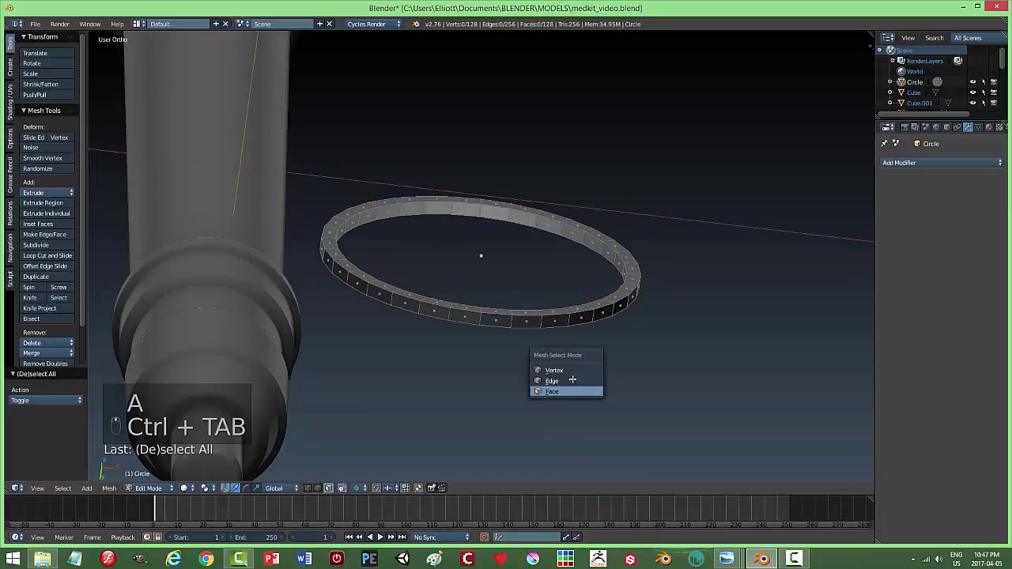
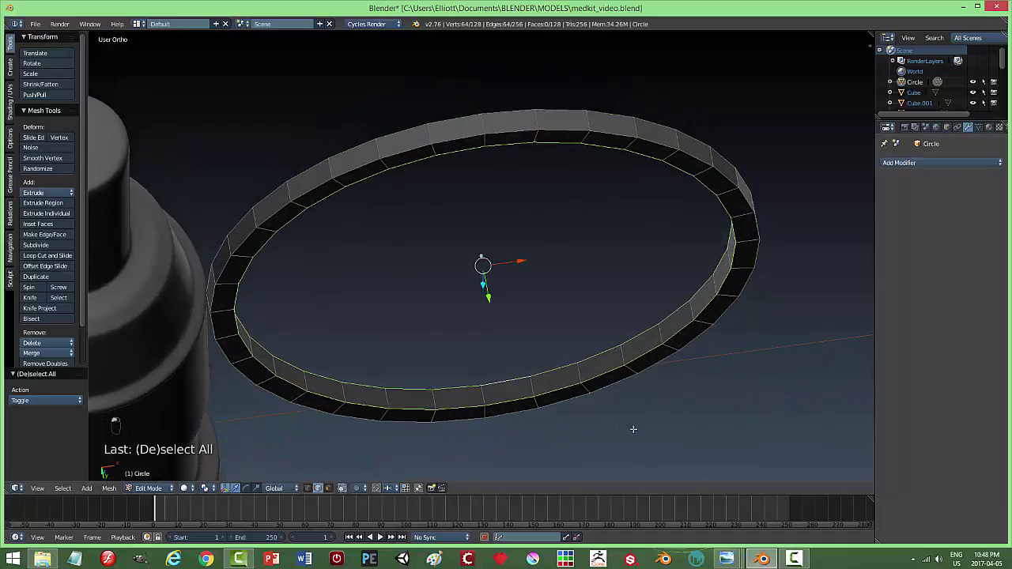
{"action": "key", "text": "ctrl+b"}
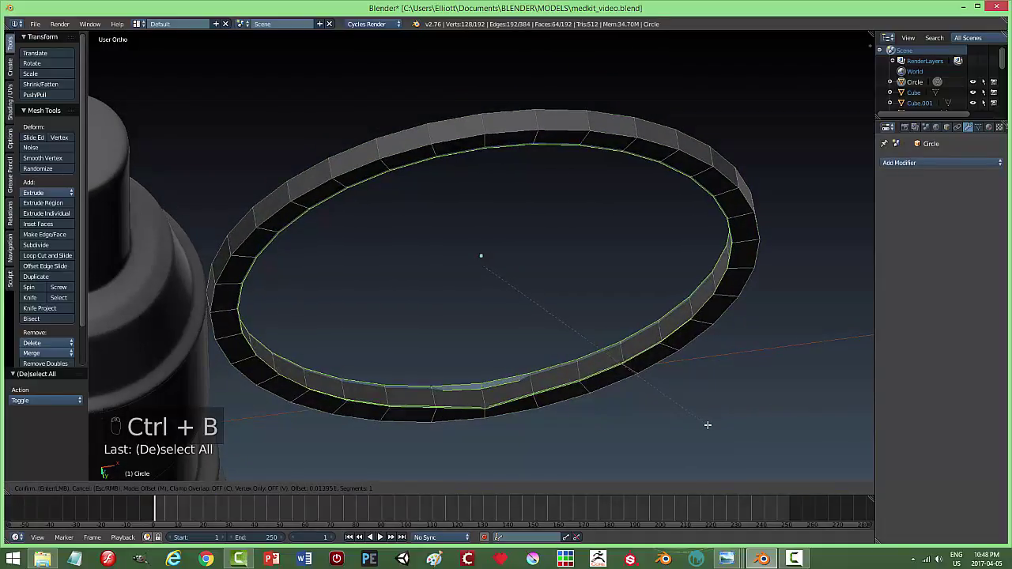
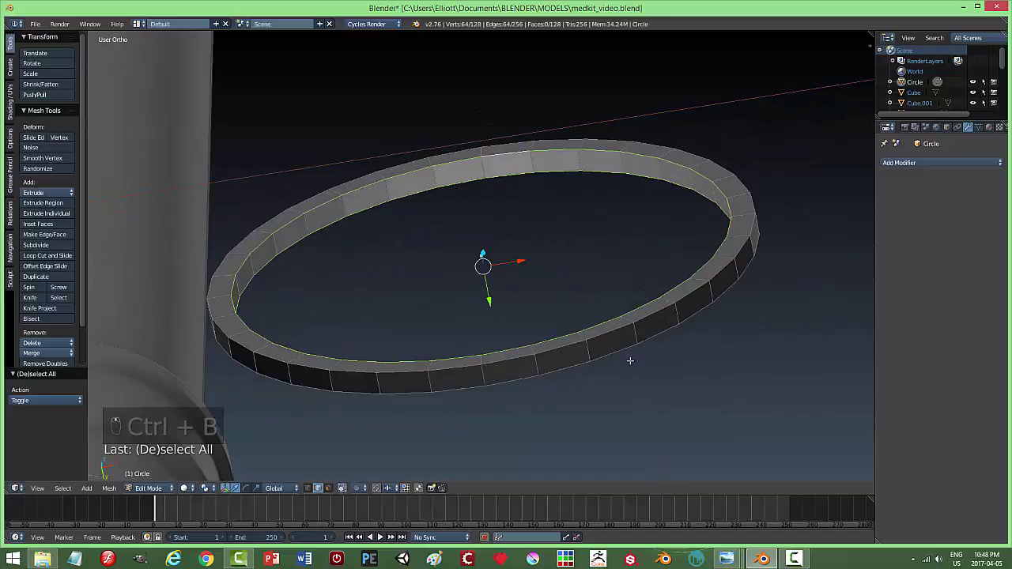
{"action": "key", "text": "a"}
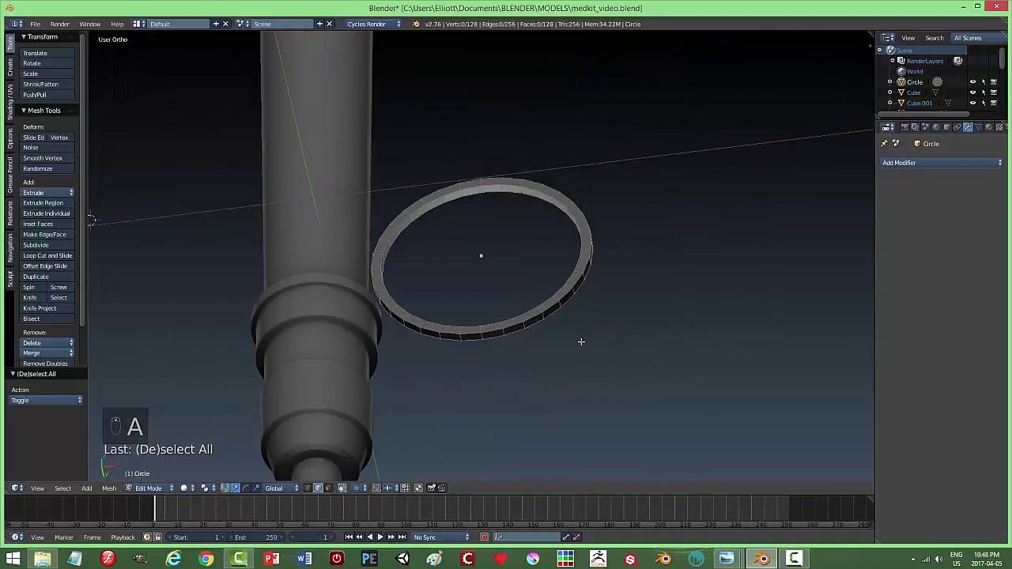
{"action": "key", "text": "Tab"}
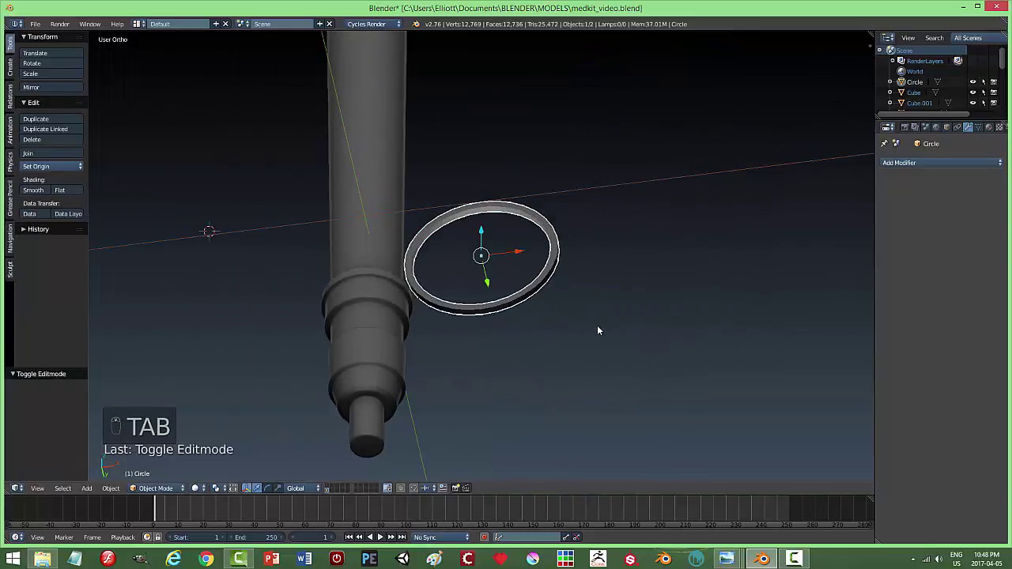
Extrude the whole ring for wall thickness and shrink it slightly.
{"action": "key", "text": "a"}
{"action": "middle_click", "coordinate": [518, 292]}
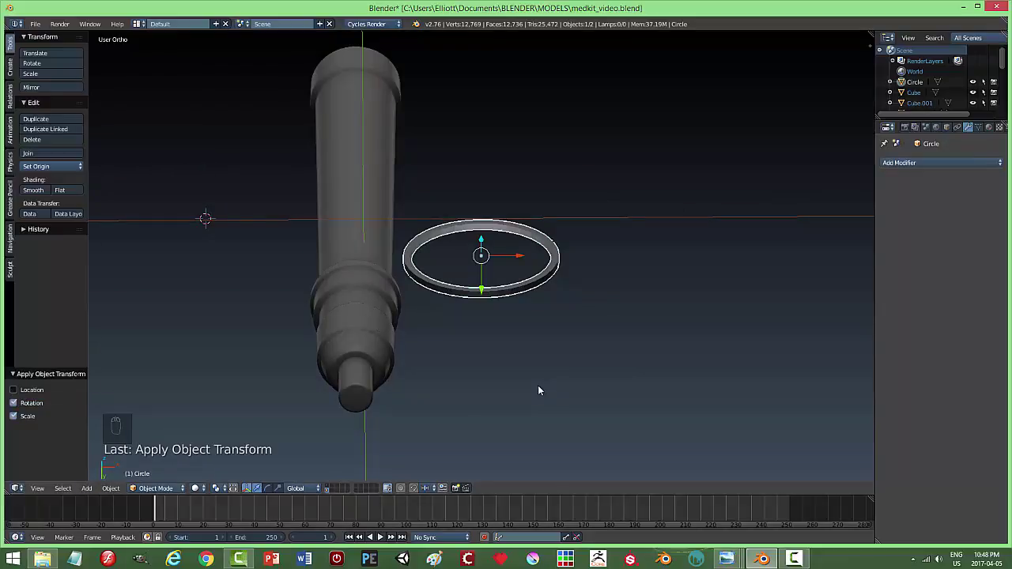
{"action": "key", "text": "Tab"}
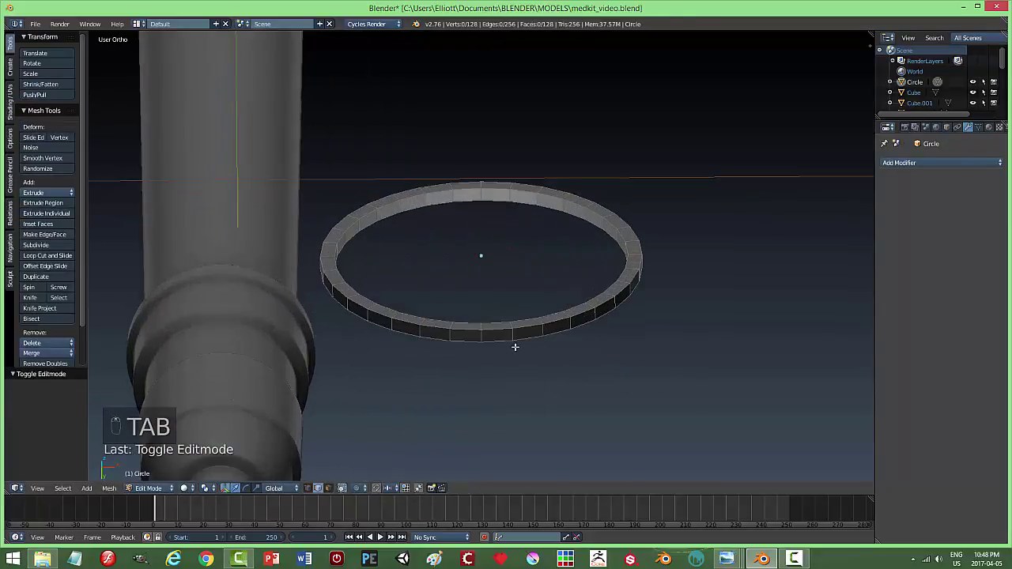
{"action": "key", "text": "a"}
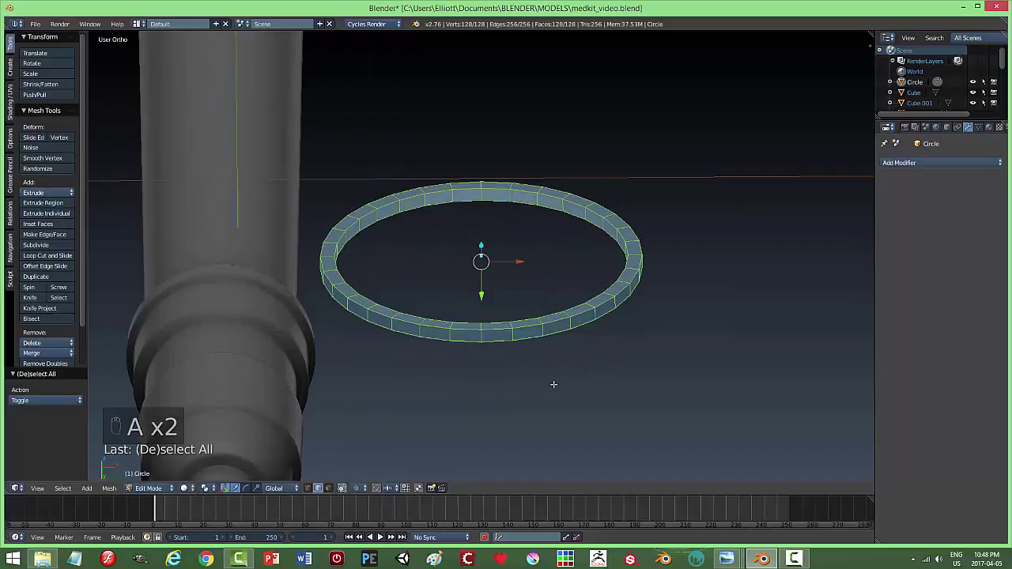
{"action": "key", "text": "ctrl+b"}
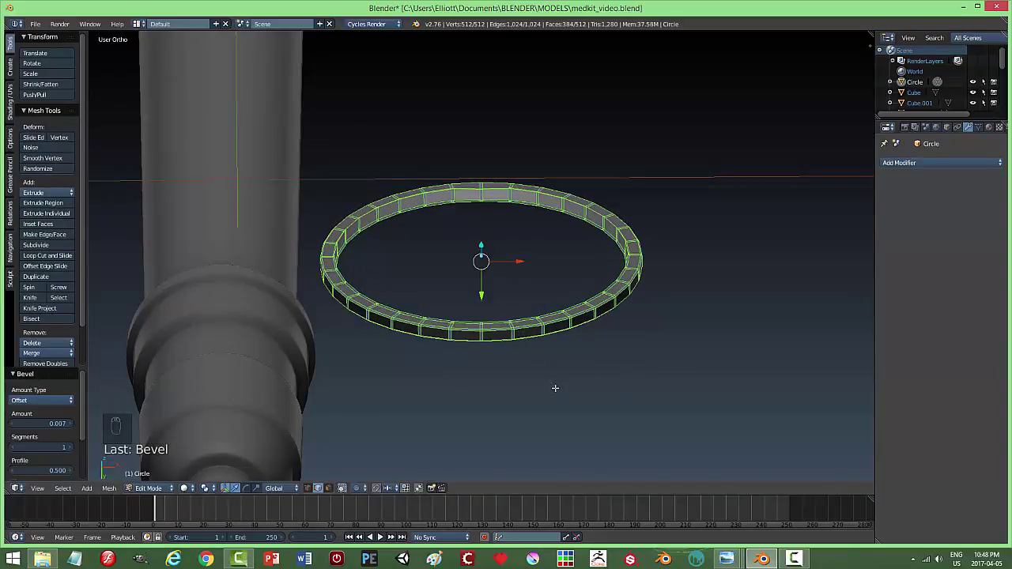
{"action": "key", "text": "a"}
{"action": "key", "text": "Tab"}
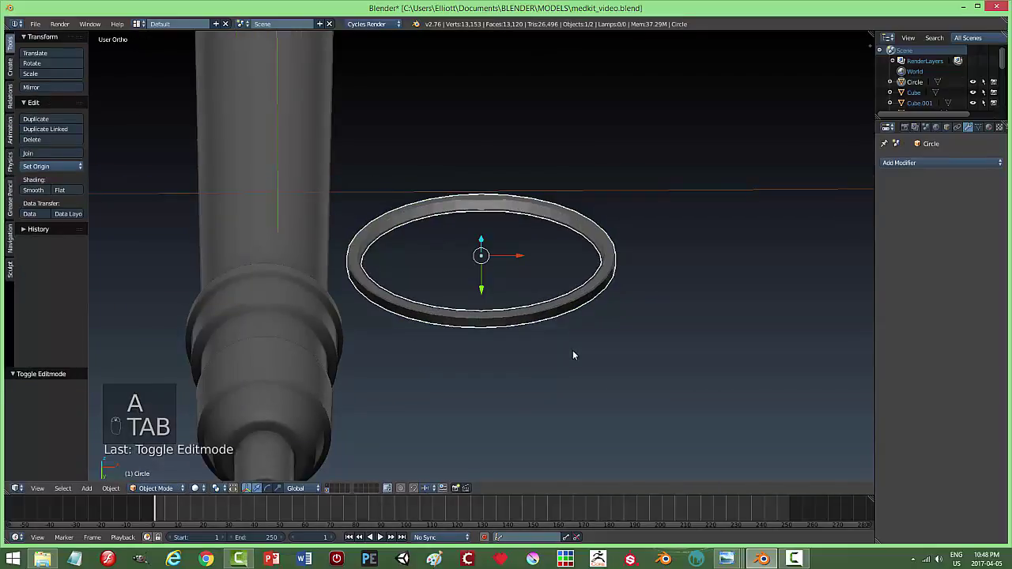
{"action": "key", "text": "ctrl+z"}
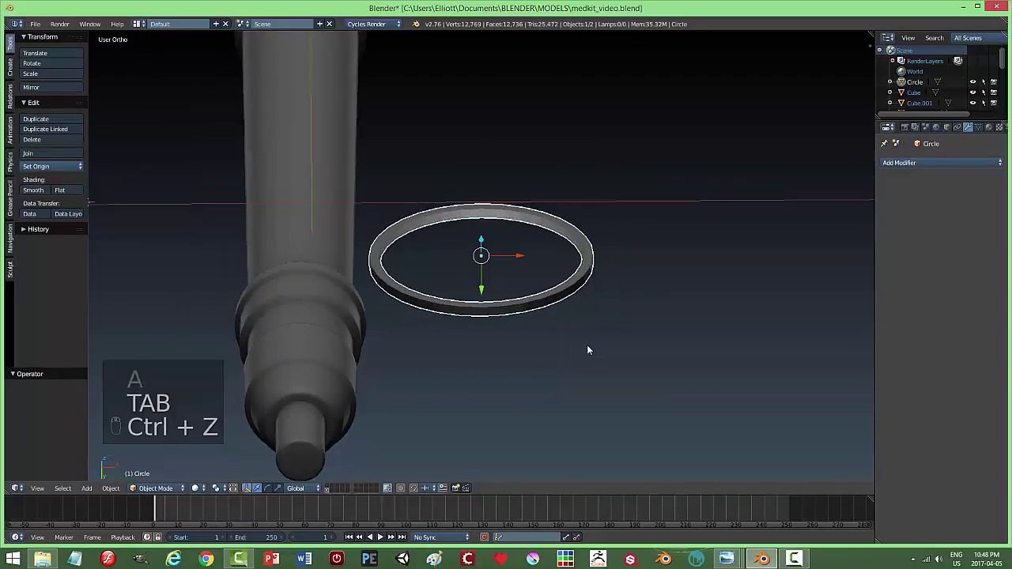
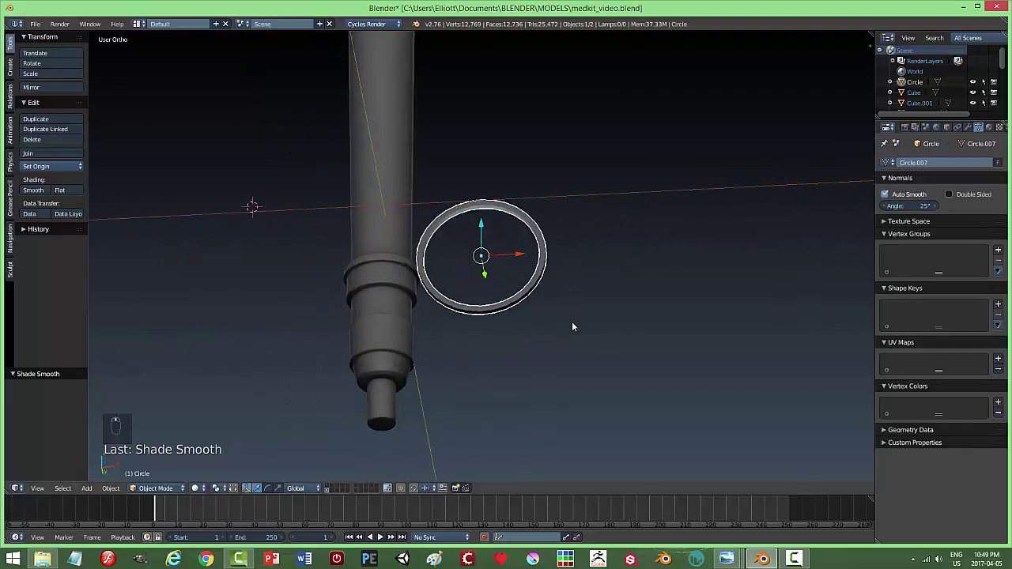
Rotate the ring upright to face the front view and zoom in on it.
{"action": "key", "text": "a"}
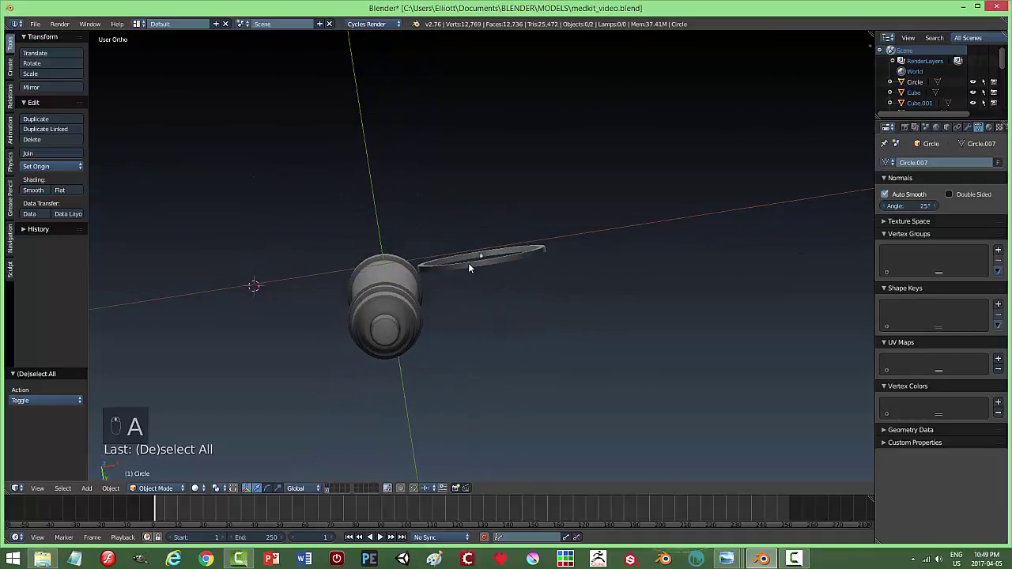
{"action": "left_click_drag", "start_coordinate": [472, 268], "coordinate": [543, 339]}
{"action": "middle_click", "coordinate": [543, 338]}
{"action": "key", "text": "KP_3"}
{"action": "middle_click", "coordinate": [543, 338]}
{"action": "left_click", "coordinate": [567, 261]}
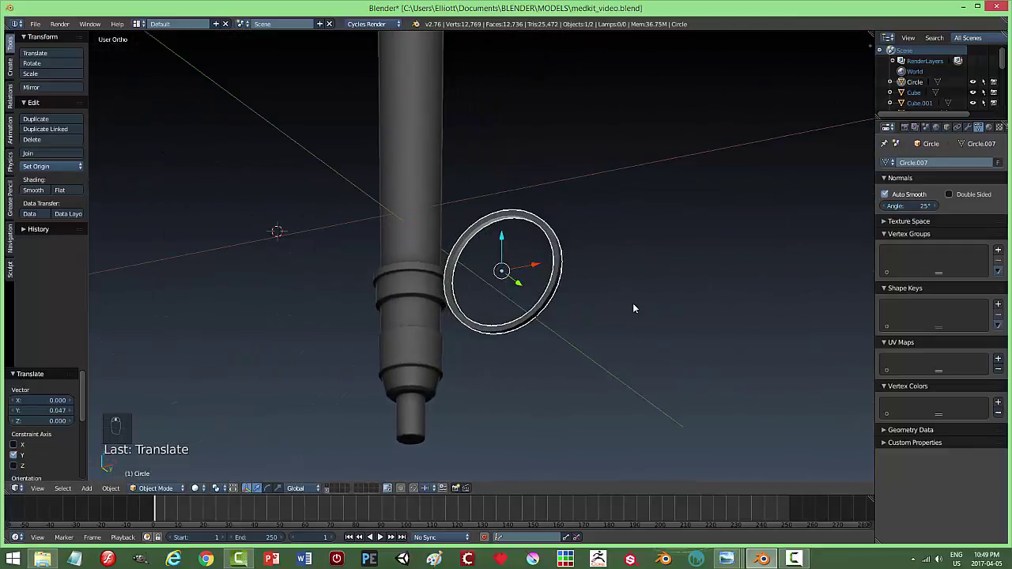
{"action": "key", "text": "KP_1"}
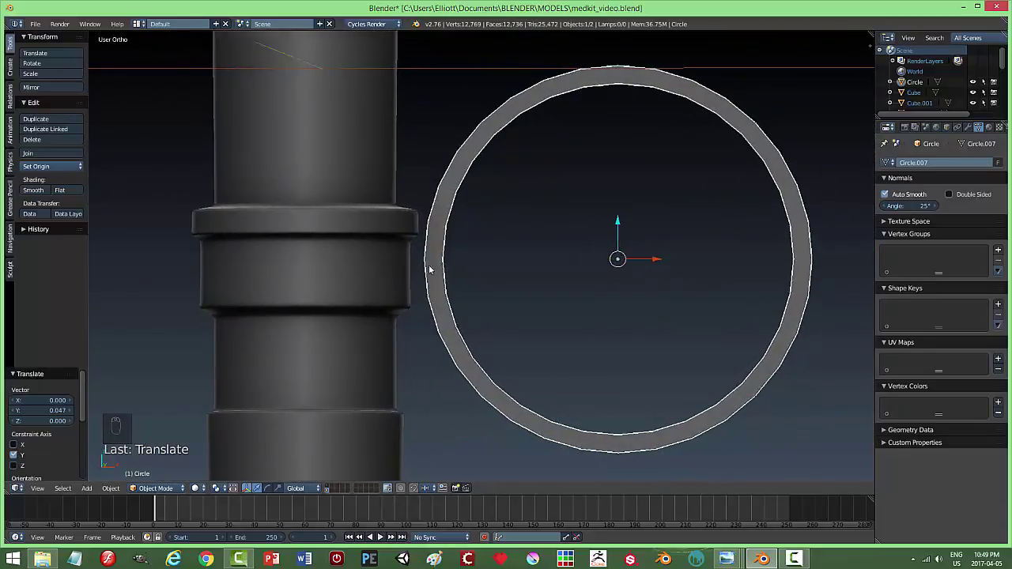
{"action": "left_click_drag", "start_coordinate": [407, 266], "coordinate": [519, 290]}
Add a cube, shrink it to a small block and move it toward the ring's edge.
{"action": "key", "text": "shift+a"}
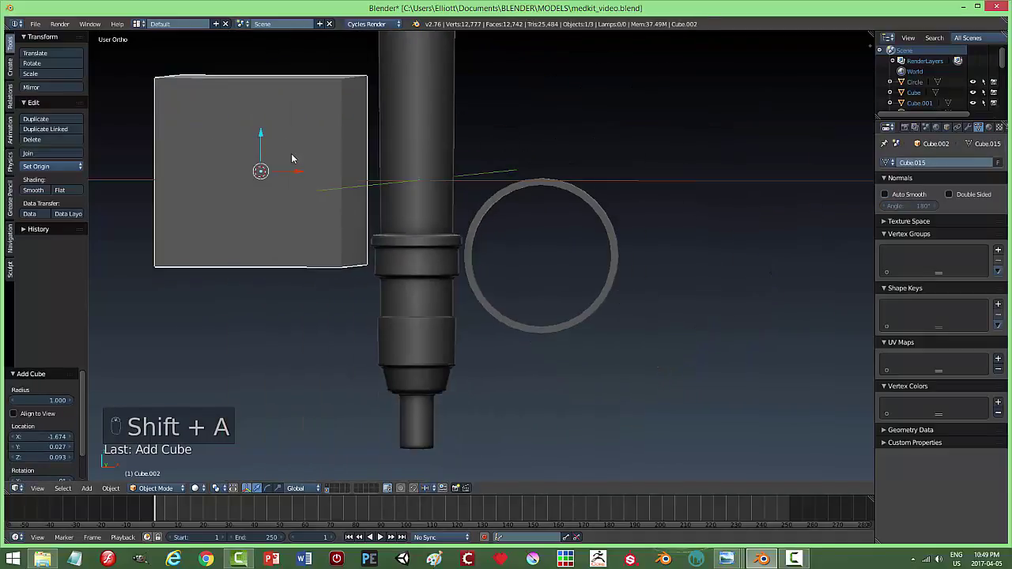
{"action": "left_click_drag", "start_coordinate": [301, 174], "coordinate": [765, 225]}
{"action": "key", "text": "s"}
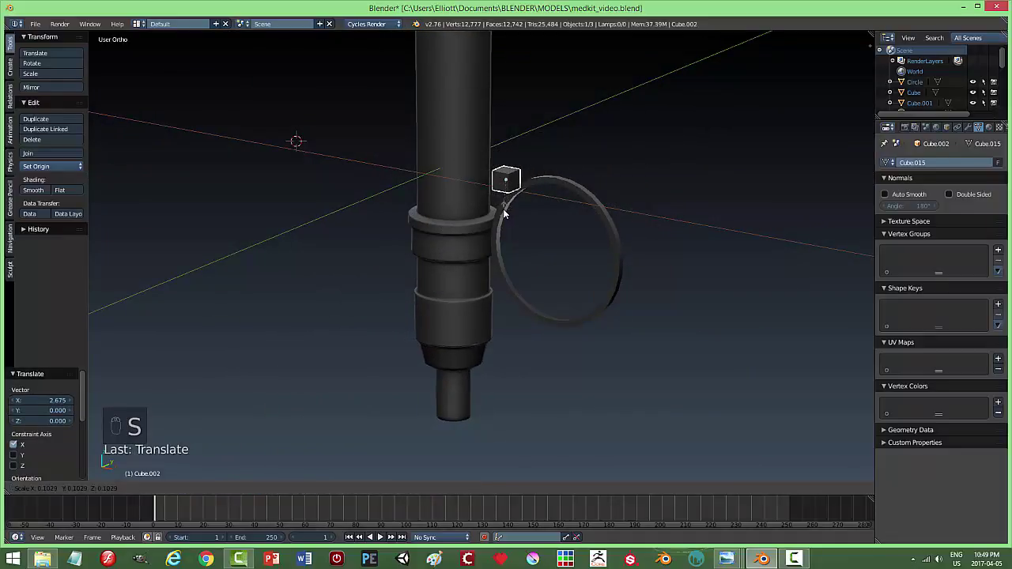
{"action": "left_click_drag", "start_coordinate": [508, 140], "coordinate": [582, 244]}
{"action": "middle_click", "coordinate": [582, 243]}
{"action": "left_click_drag", "start_coordinate": [546, 245], "coordinate": [528, 245]}
{"action": "middle_click", "coordinate": [528, 245]}
{"action": "left_click_drag", "start_coordinate": [525, 245], "coordinate": [681, 233]}
{"action": "left_click_drag", "start_coordinate": [680, 234], "coordinate": [459, 293]}
Position the block between the ring and the cylinder's collar, checking the joint from several angles.
{"action": "left_click_drag", "start_coordinate": [460, 293], "coordinate": [518, 208]}
{"action": "left_click_drag", "start_coordinate": [512, 205], "coordinate": [562, 283]}
{"action": "left_click_drag", "start_coordinate": [562, 283], "coordinate": [663, 282]}
{"action": "key", "text": "KP_3"}
{"action": "key", "text": "s"}
{"action": "left_click_drag", "start_coordinate": [608, 261], "coordinate": [621, 275]}
{"action": "middle_click", "coordinate": [718, 267]}
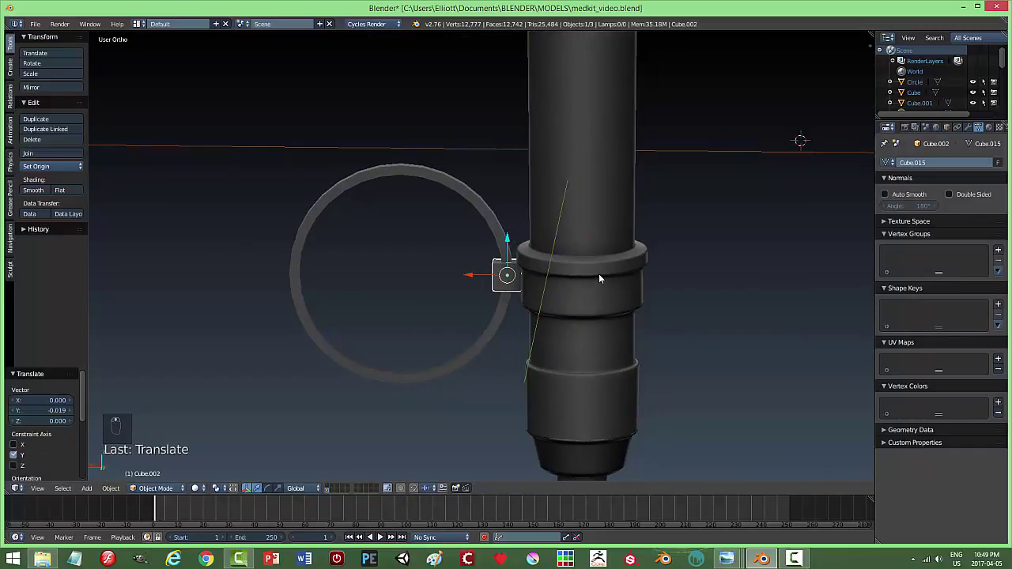
{"action": "left_click_drag", "start_coordinate": [475, 276], "coordinate": [489, 264]}
{"action": "middle_click", "coordinate": [547, 294]}
{"action": "left_click_drag", "start_coordinate": [483, 259], "coordinate": [617, 287]}
{"action": "left_click_drag", "start_coordinate": [495, 281], "coordinate": [605, 310]}
Join the block and ring into one object and tidy the merged mesh.
{"action": "key", "text": "a"}
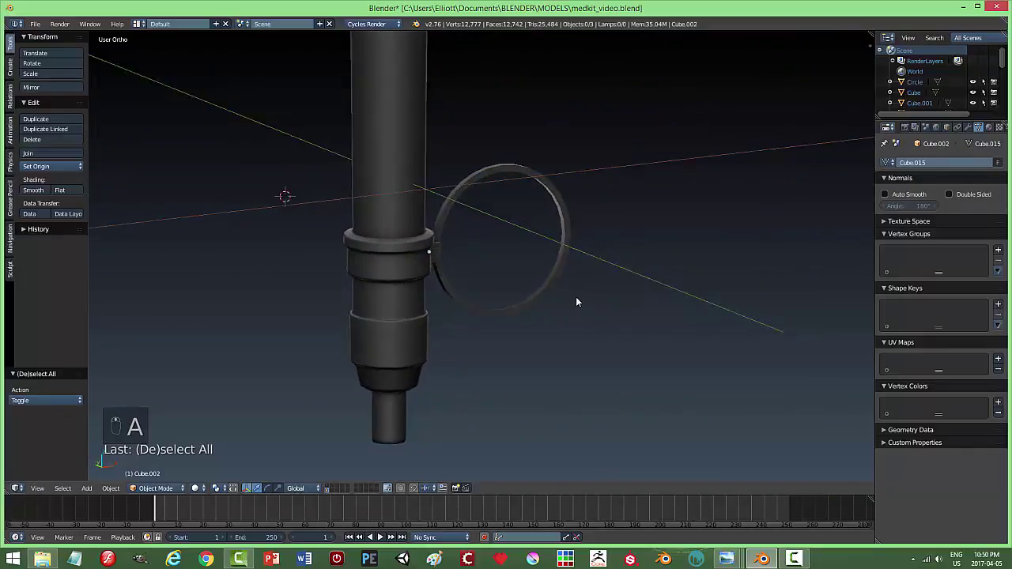
{"action": "left_click_drag", "start_coordinate": [487, 218], "coordinate": [545, 313]}
{"action": "key", "text": "ctrl+j"}
{"action": "key", "text": "Tab"}
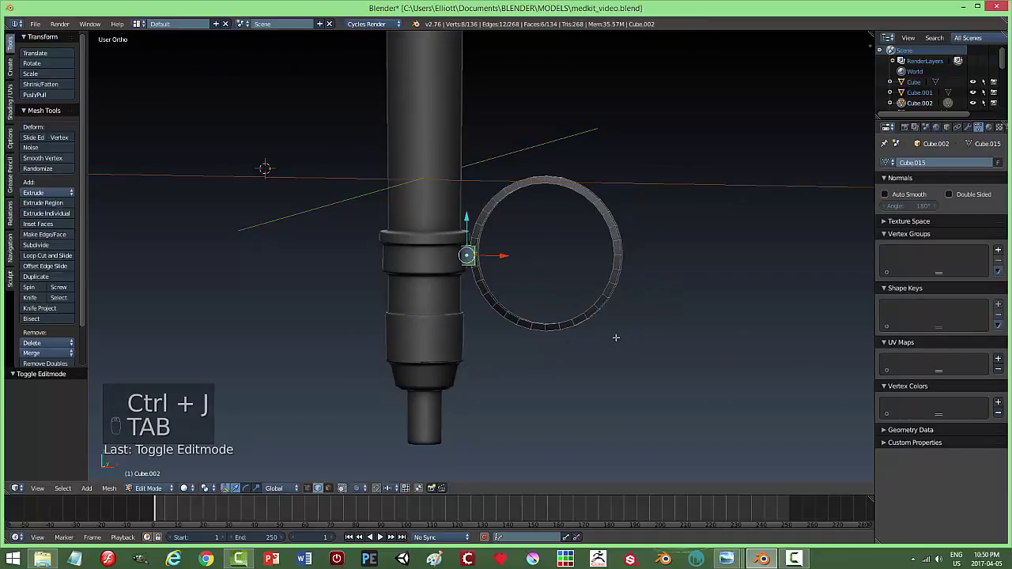
{"action": "key", "text": "a"}
{"action": "key", "text": "a"}
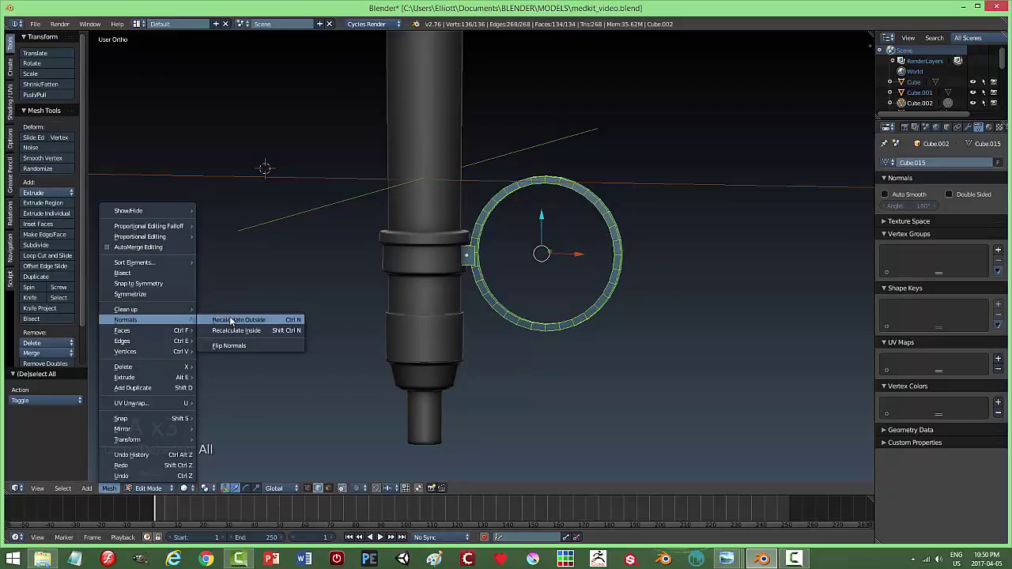
{"action": "key", "text": "a"}
{"action": "key", "text": "Tab"}
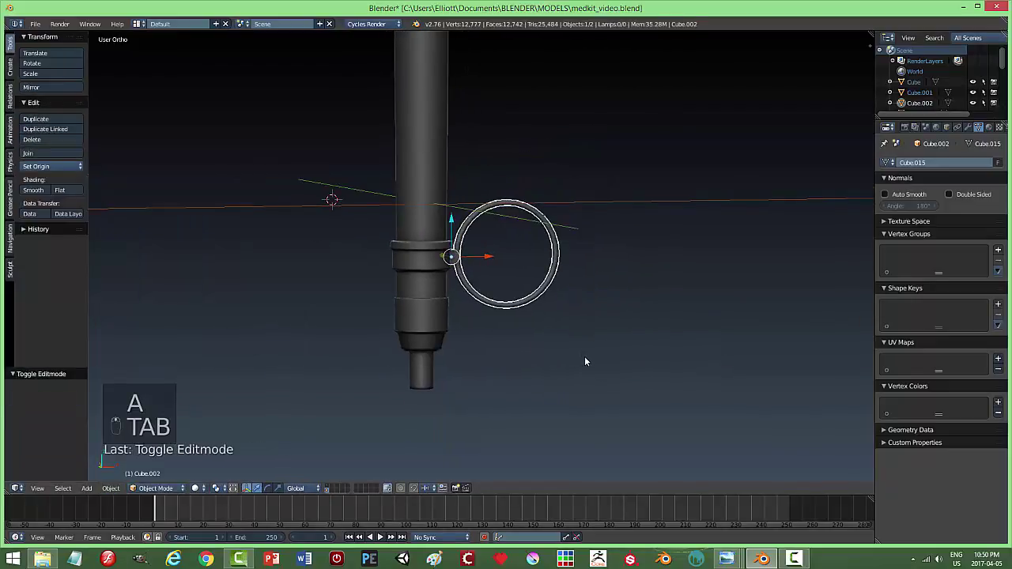
{"action": "key", "text": "KP_1"}
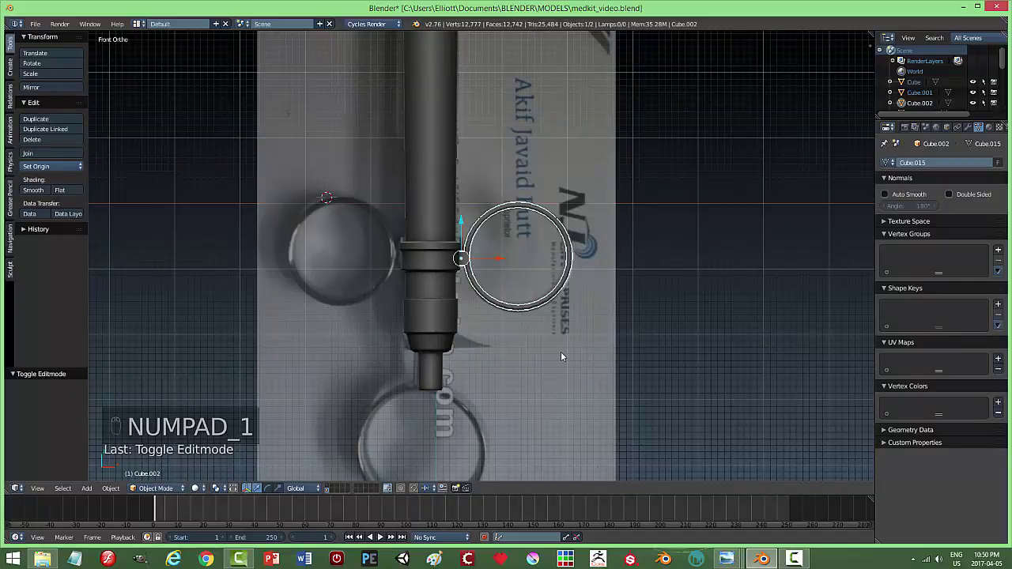
Duplicate the ring-and-block and place the copy on the cylinder's left side.
{"action": "key", "text": "shift+d"}
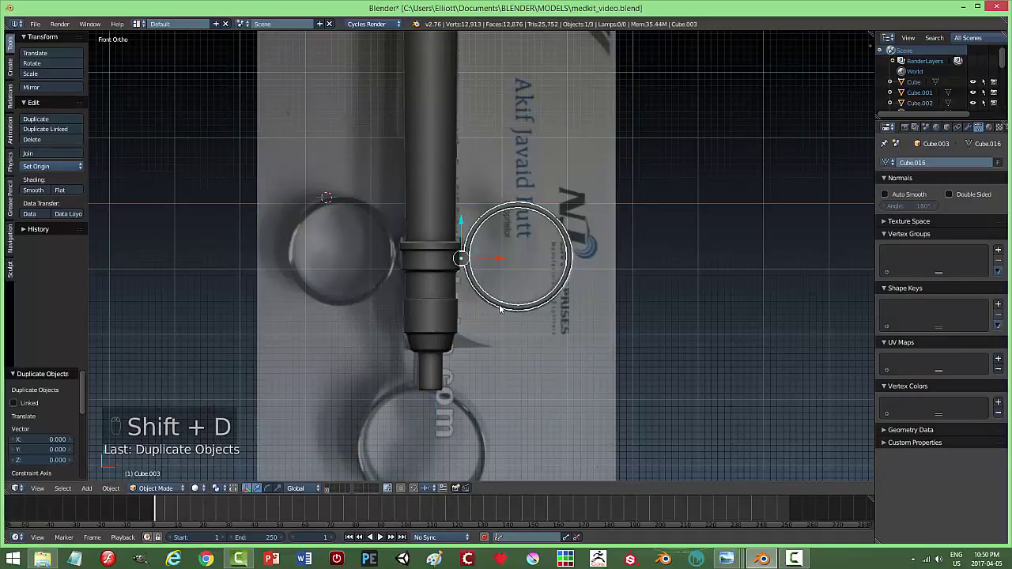
{"action": "key", "text": "r"}
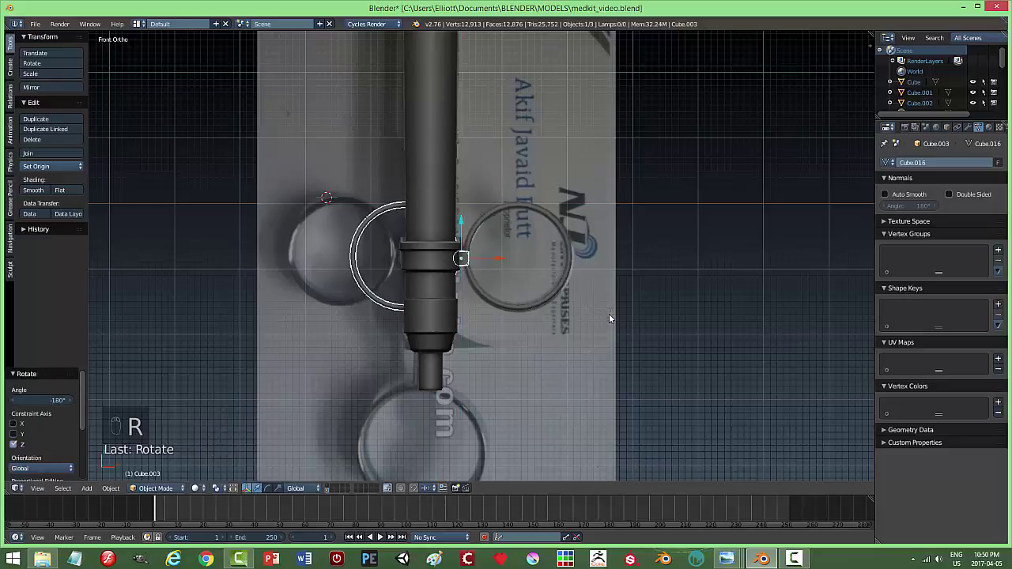
{"action": "left_click_drag", "start_coordinate": [491, 263], "coordinate": [439, 264]}
{"action": "left_click_drag", "start_coordinate": [501, 312], "coordinate": [750, 356]}
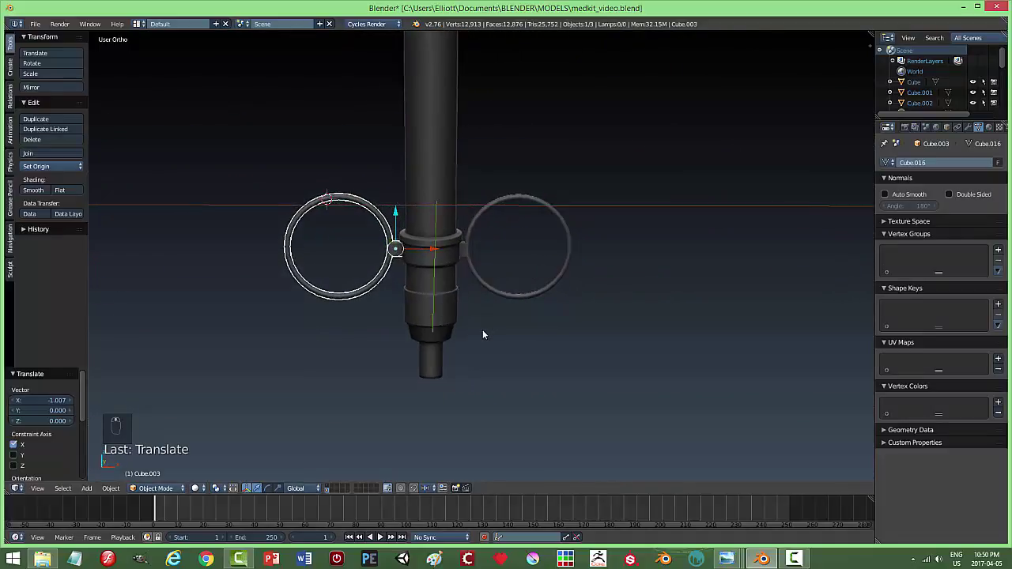
Select the right-hand ring and duplicate it again for the lower ring.
{"action": "key", "text": "a"}
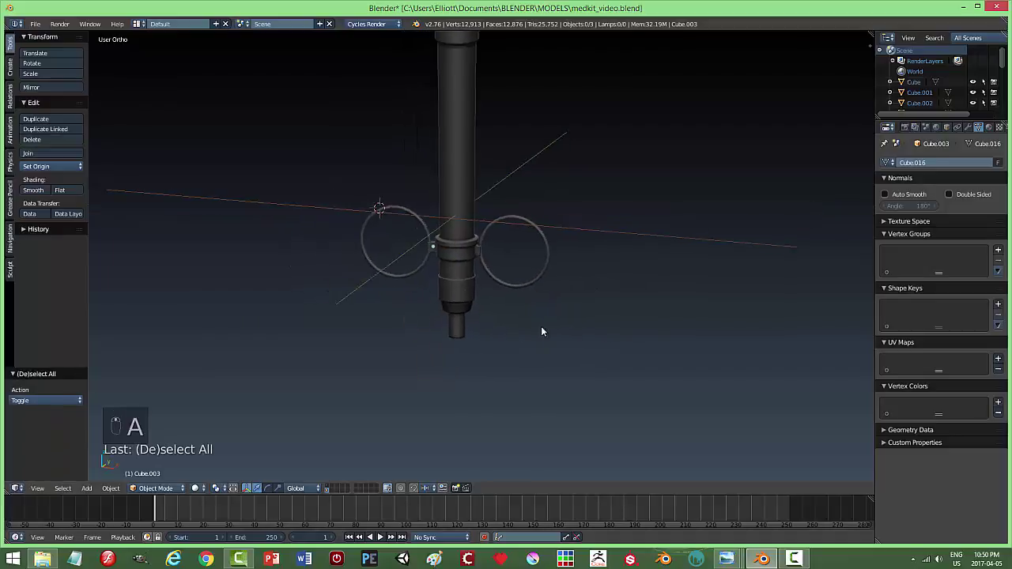
{"action": "key", "text": "KP_1"}
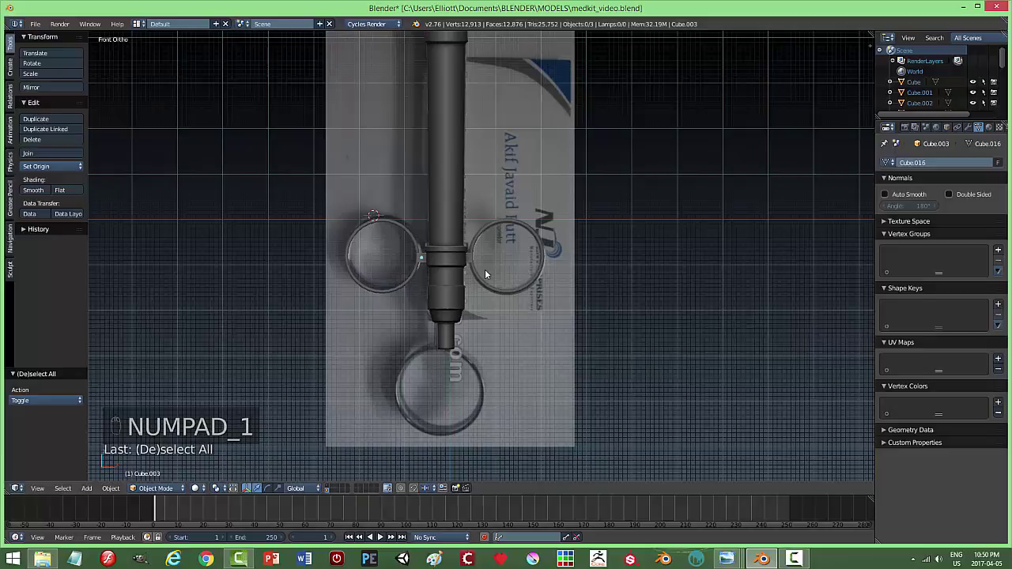
{"action": "left_click_drag", "start_coordinate": [483, 279], "coordinate": [572, 303]}
{"action": "key", "text": "shift+d"}
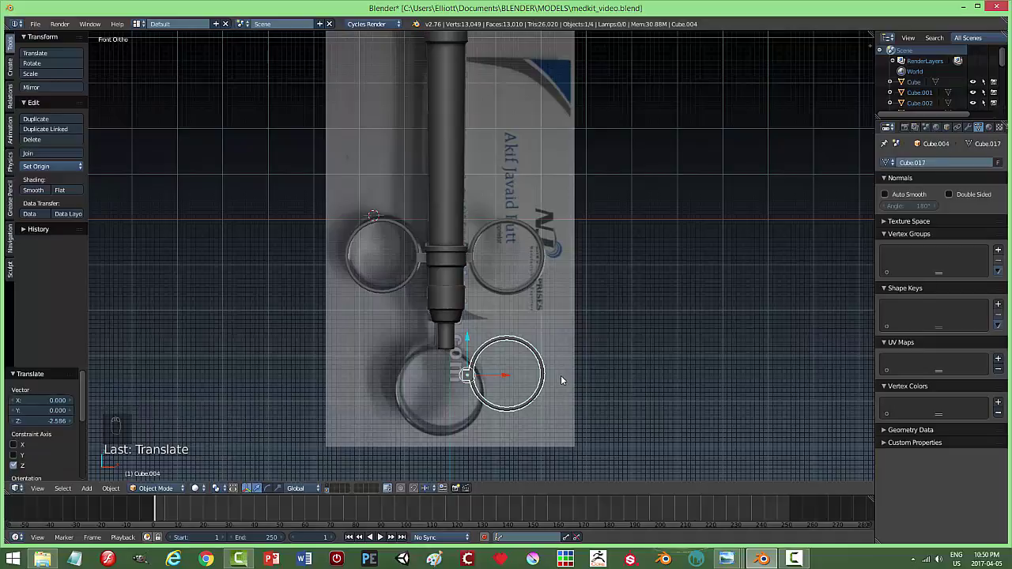
Move the copied ring under the cylinder's tip and rotate it to face sideways.
{"action": "key", "text": "r"}
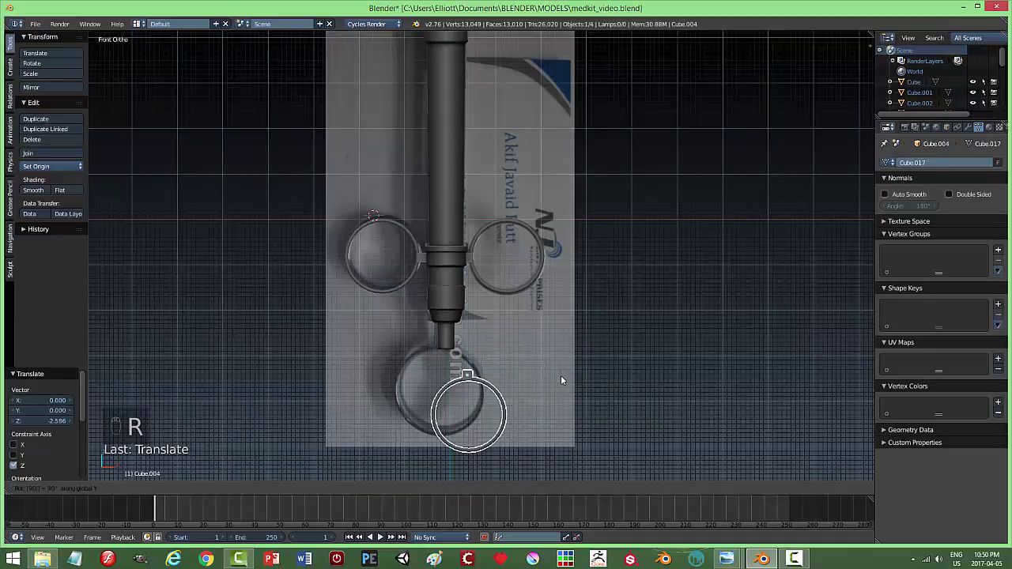
{"action": "left_click_drag", "start_coordinate": [506, 377], "coordinate": [547, 365]}
{"action": "key", "text": "KP_Decimal"}
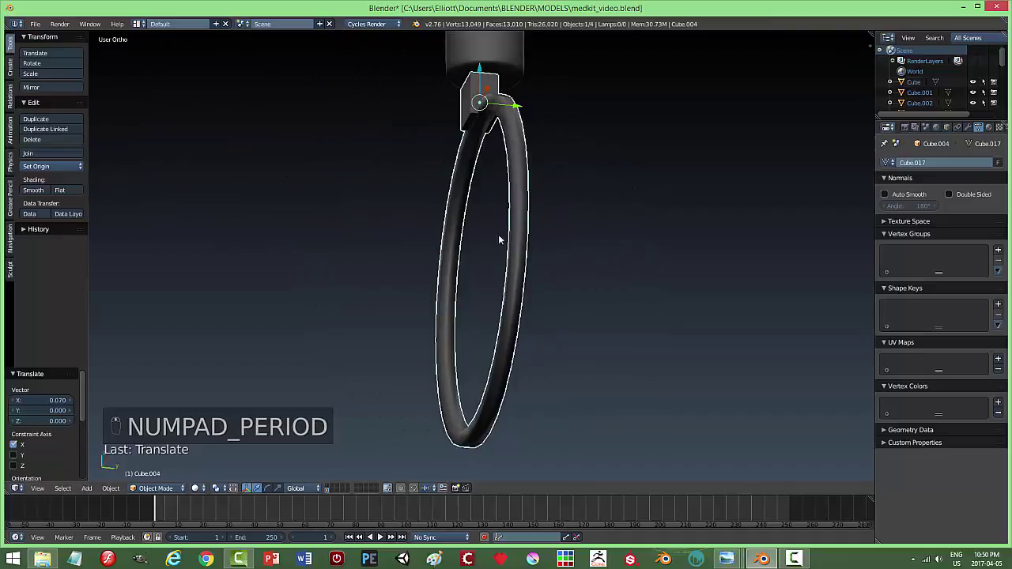
{"action": "left_click_drag", "start_coordinate": [484, 68], "coordinate": [591, 110]}
{"action": "left_click_drag", "start_coordinate": [591, 110], "coordinate": [491, 84]}
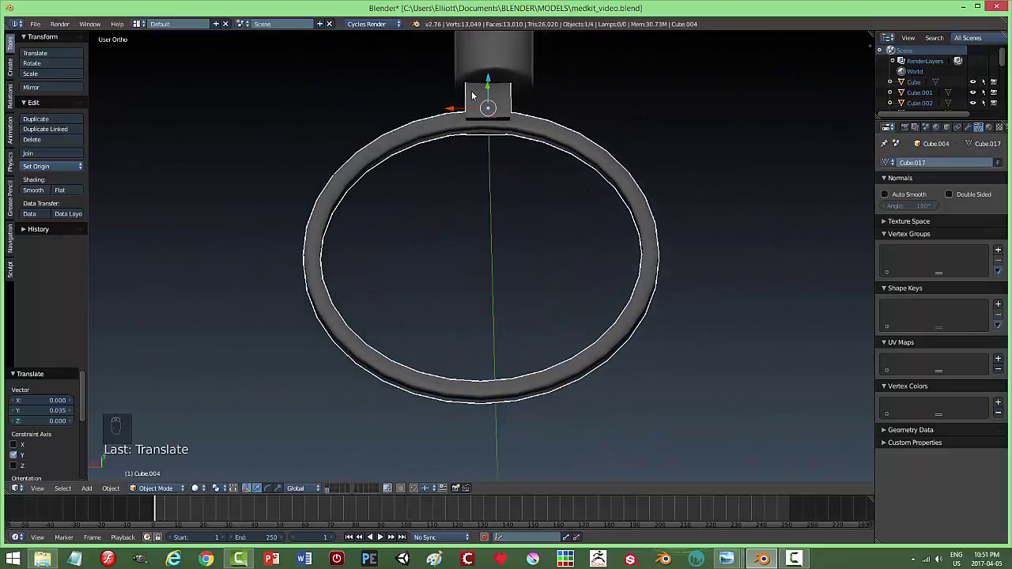
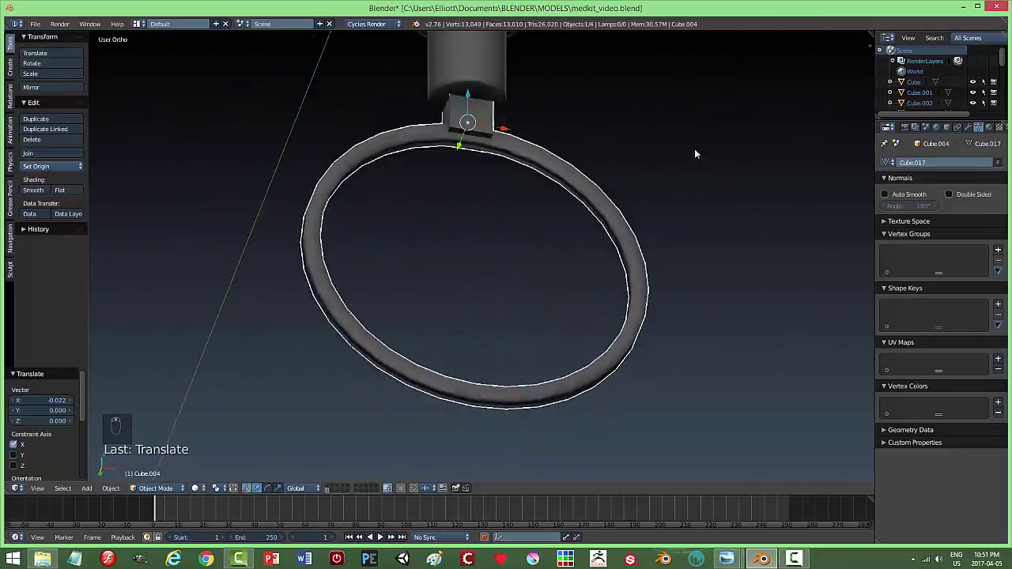
Select the barrel and all three finger rings and join them into one object.
{"action": "key", "text": "a"}
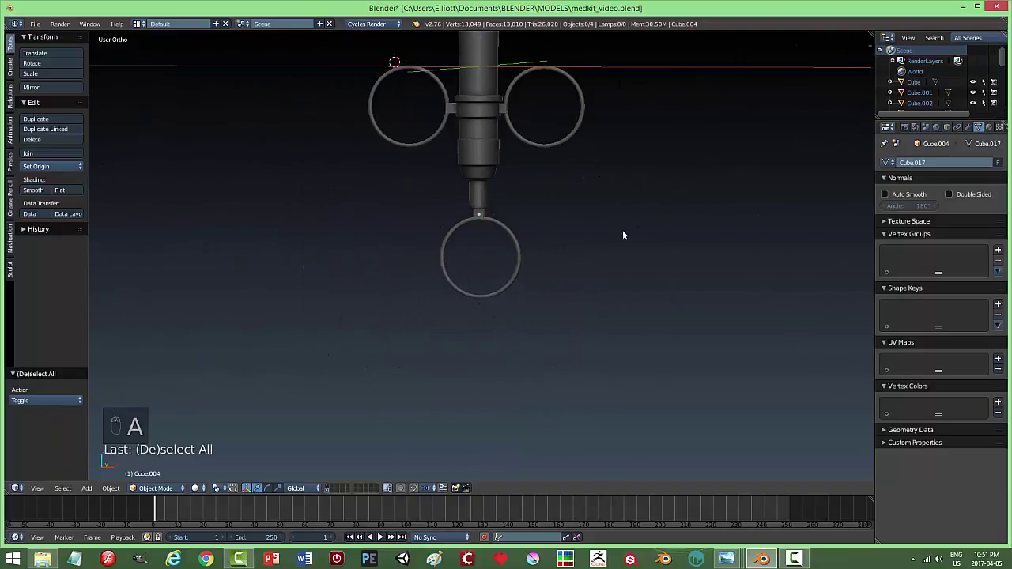
{"action": "key", "text": "KP_1"}
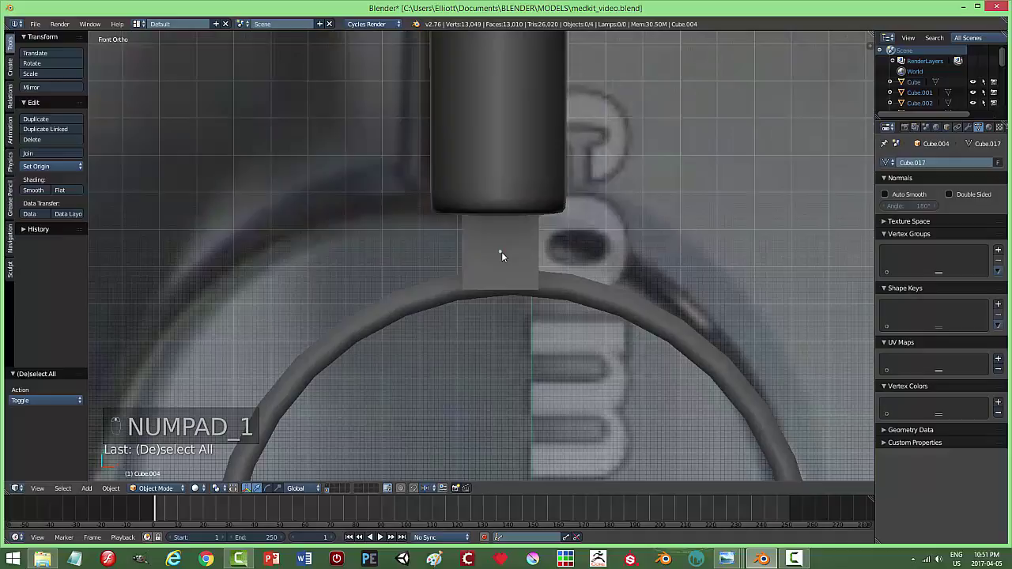
{"action": "left_click_drag", "start_coordinate": [503, 254], "coordinate": [567, 256]}
{"action": "left_click_drag", "start_coordinate": [536, 254], "coordinate": [643, 260]}
{"action": "key", "text": "a"}
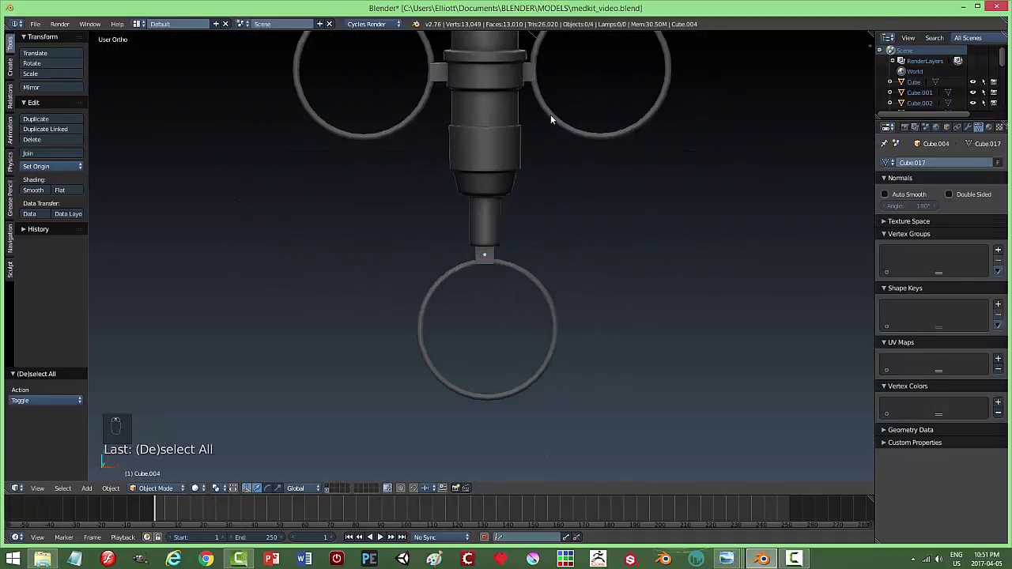
{"action": "left_click_drag", "start_coordinate": [553, 117], "coordinate": [656, 202]}
{"action": "key", "text": "ctrl+j"}
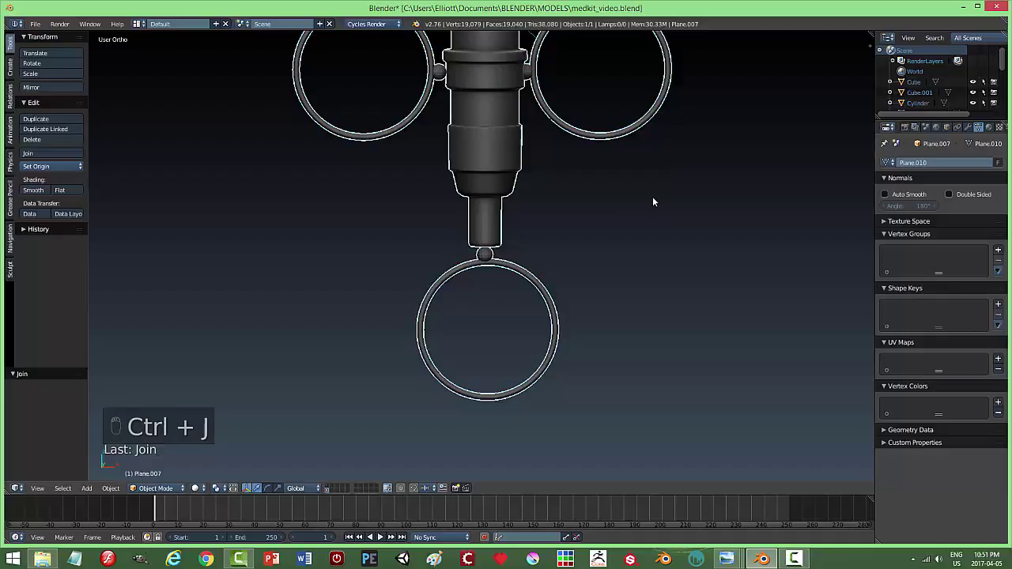
{"action": "key", "text": "ctrl+z"}
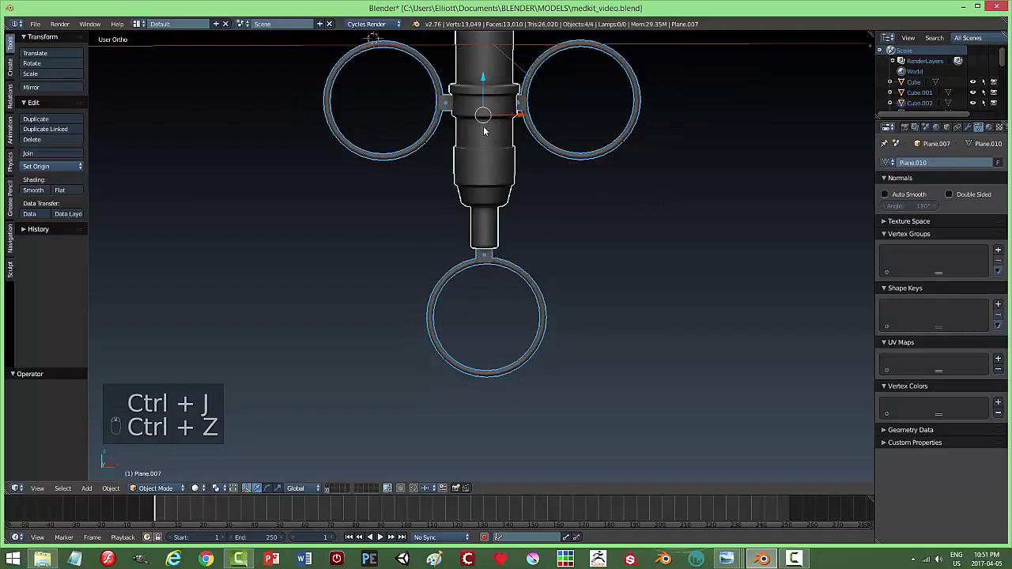
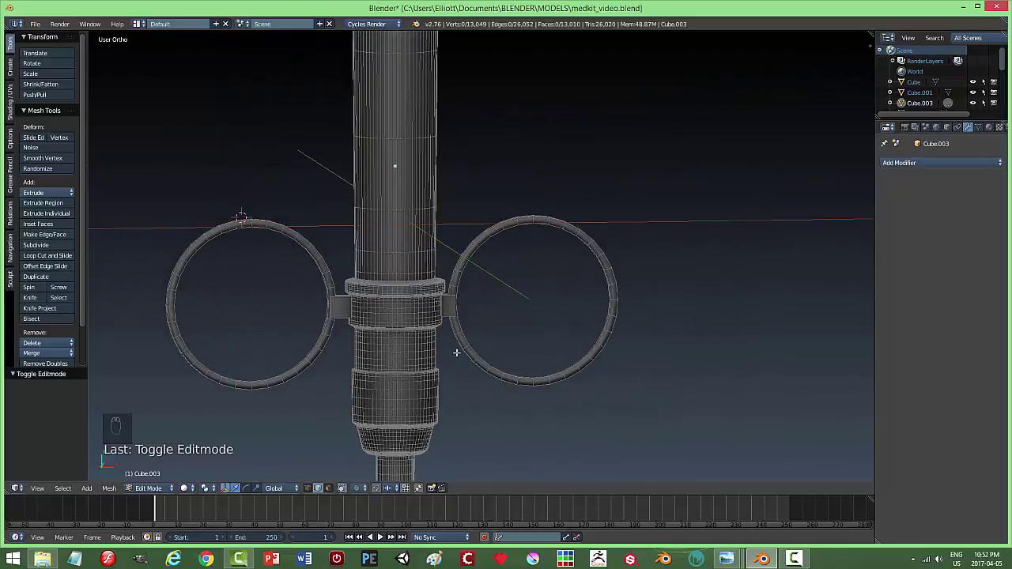
Select the ring of faces at the syringe's top opening in face select mode.
{"action": "key", "text": "Tab"}
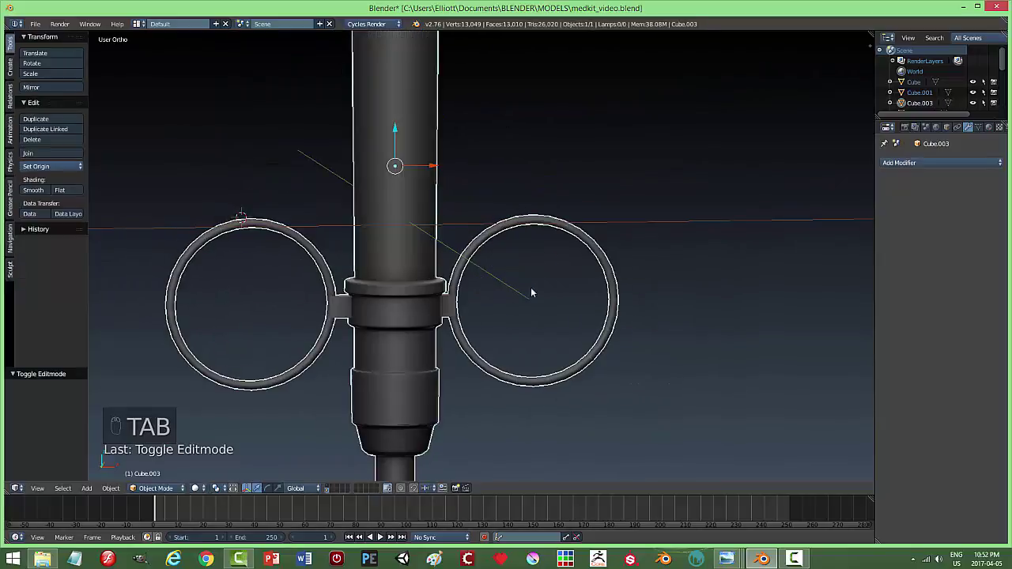
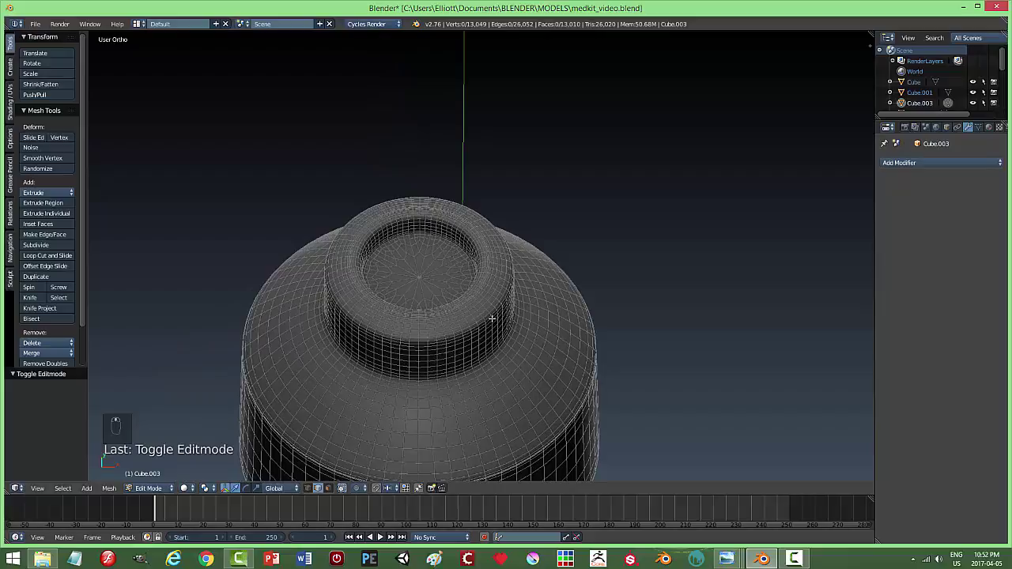
{"action": "key", "text": "ctrl+Tab"}
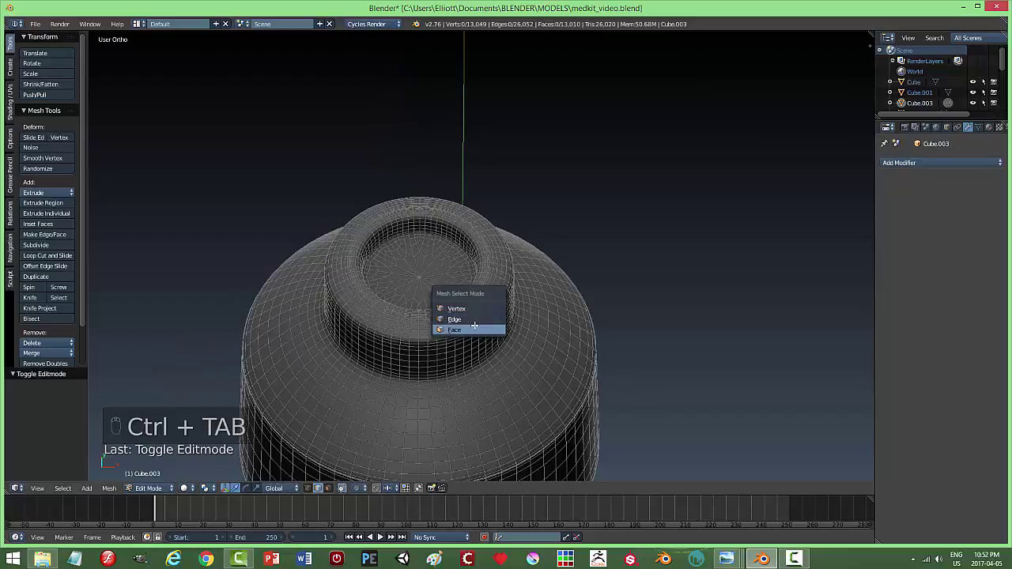
{"action": "key", "text": "ctrl+Tab"}
{"action": "key", "text": "c"}
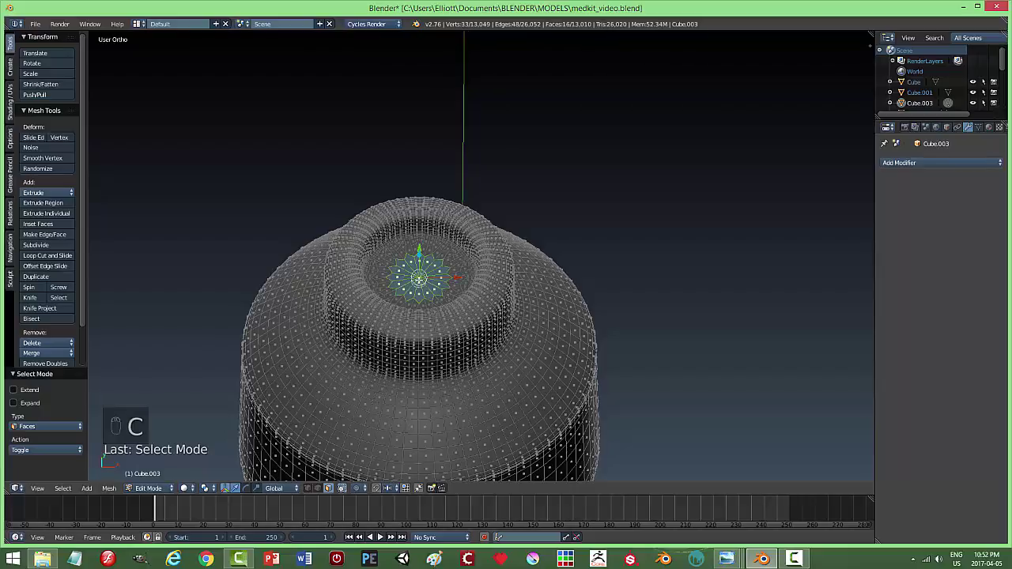
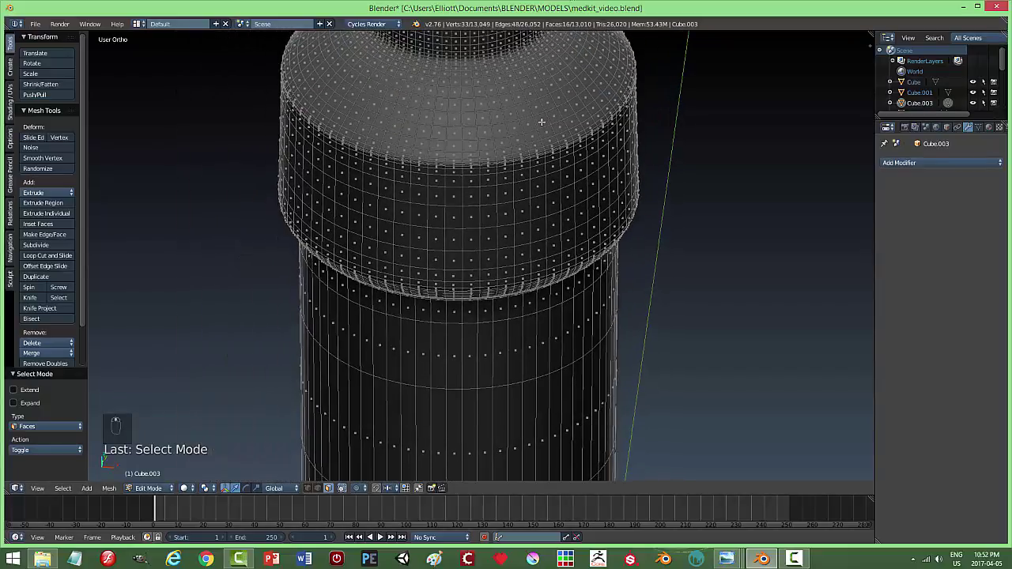
{"action": "key", "text": "a"}
{"action": "key", "text": "Tab"}
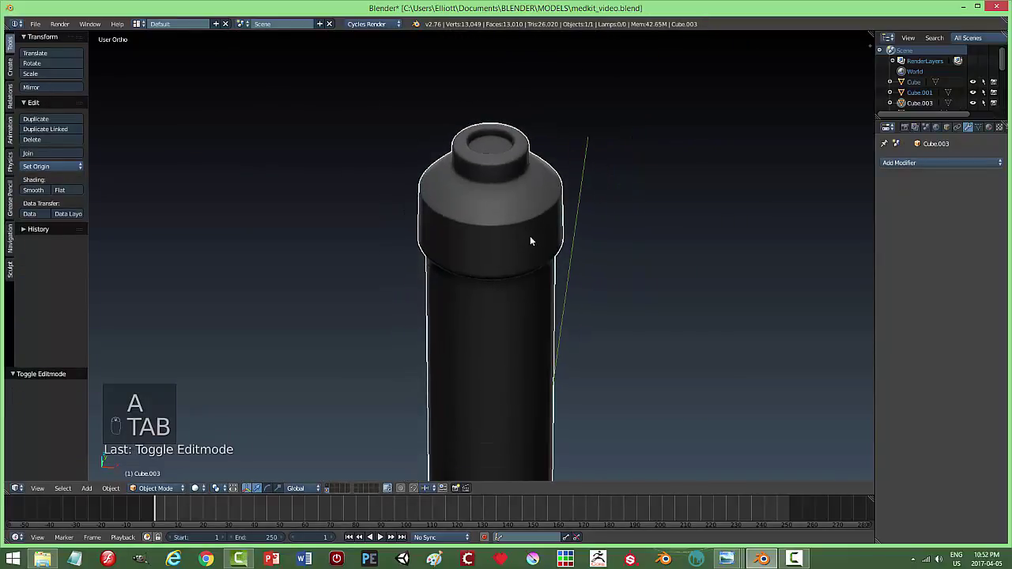
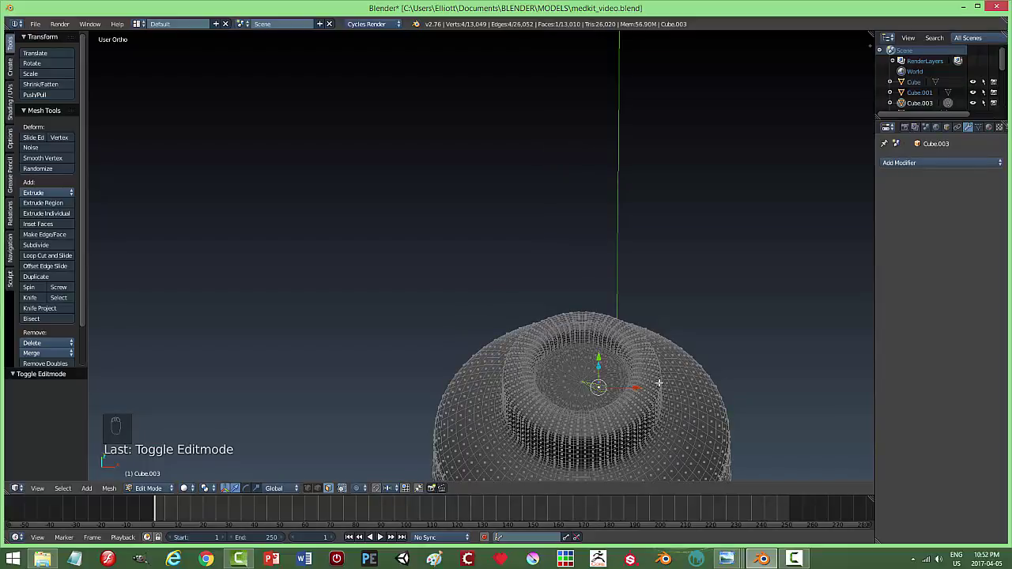
Snap the 3D cursor to the selected top centre and return to object mode.
{"action": "key", "text": "shift+s"}
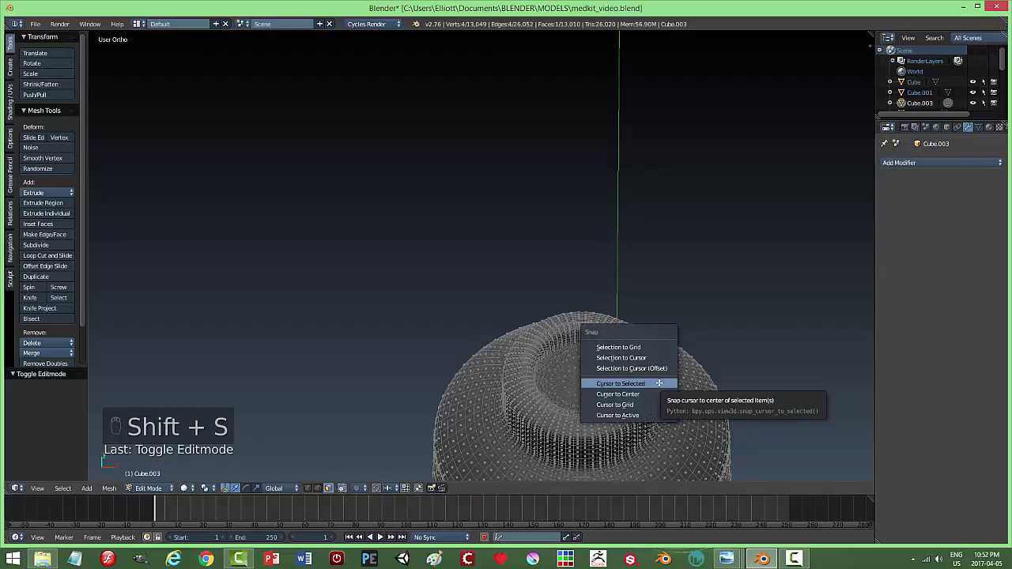
{"action": "key", "text": "ctrl+Tab"}
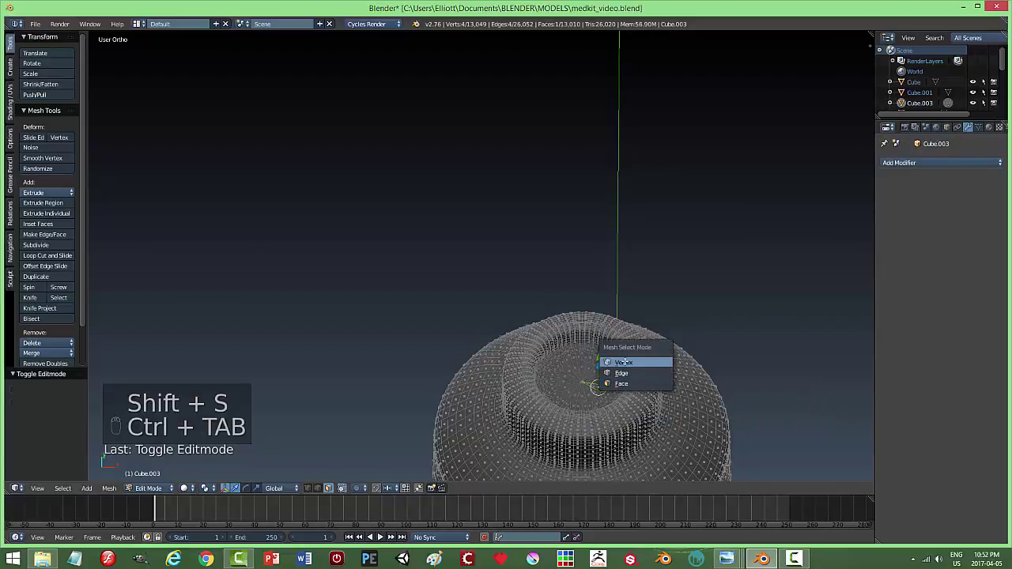
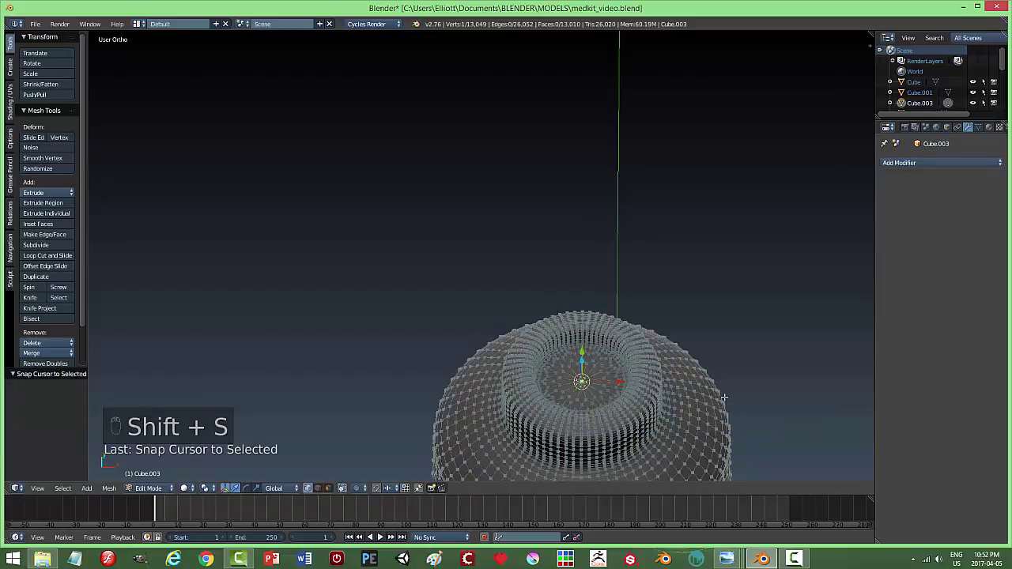
{"action": "key", "text": "a"}
{"action": "key", "text": "Tab"}
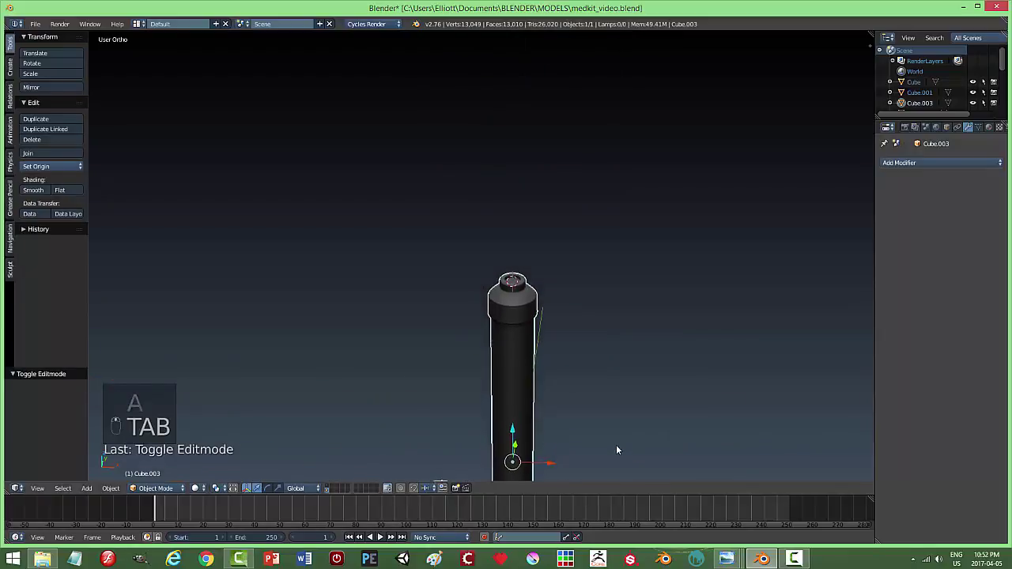
Add a cylinder at the syringe tip and shrink it to needle thickness.
{"action": "key", "text": "shift+a"}
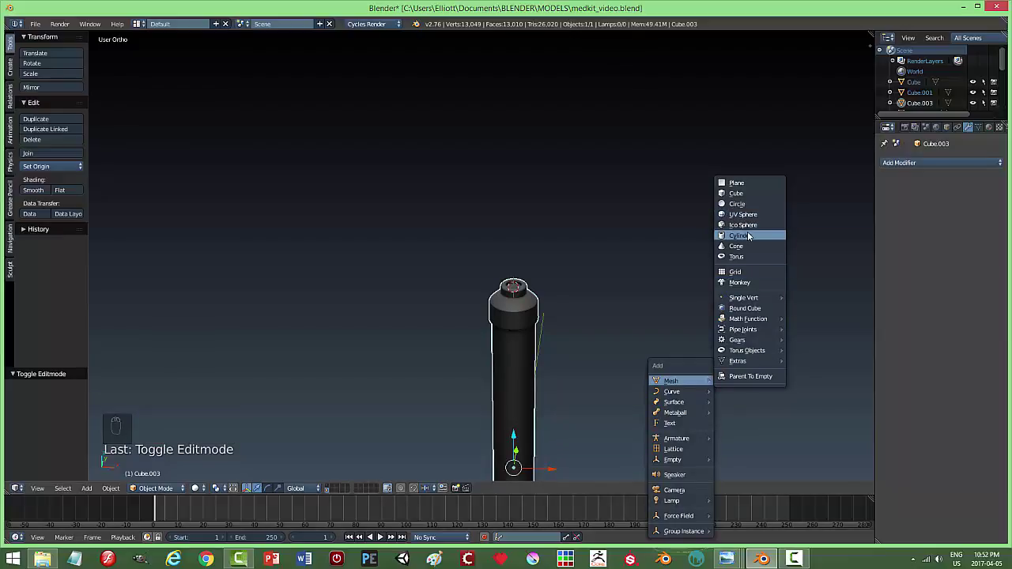
{"action": "key", "text": "s"}
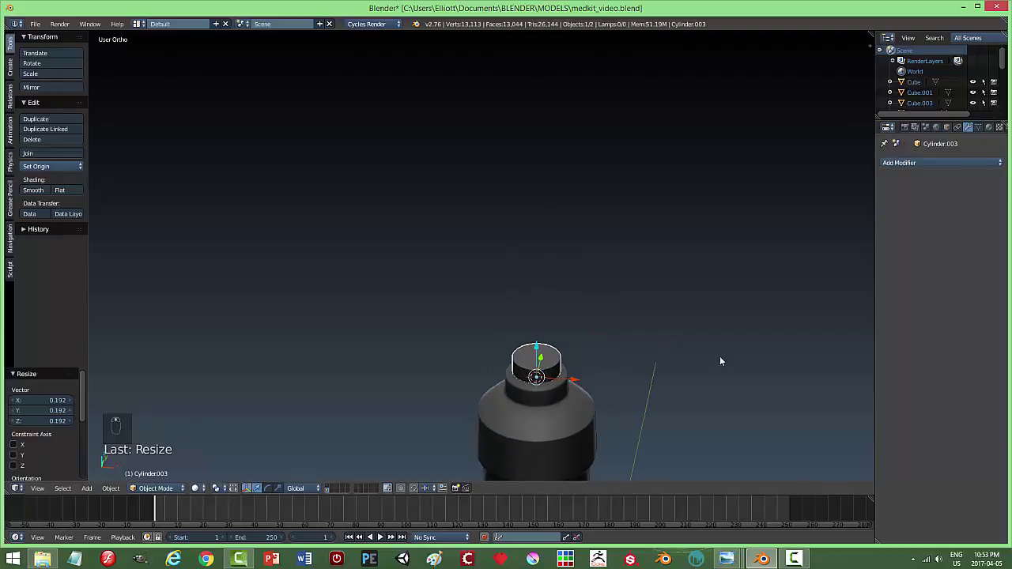
{"action": "key", "text": "s"}
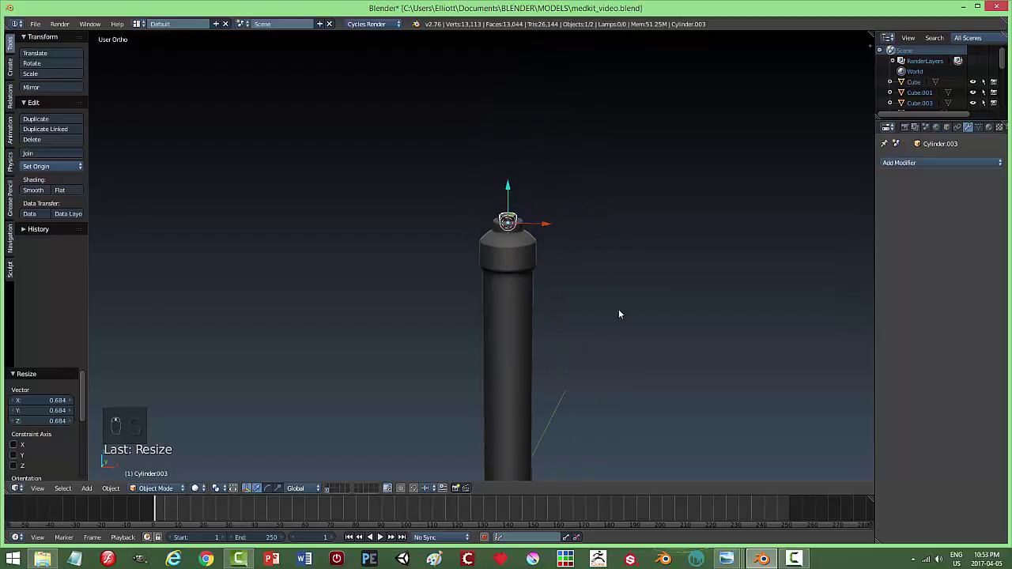
{"action": "left_click_drag", "start_coordinate": [557, 369], "coordinate": [646, 318]}
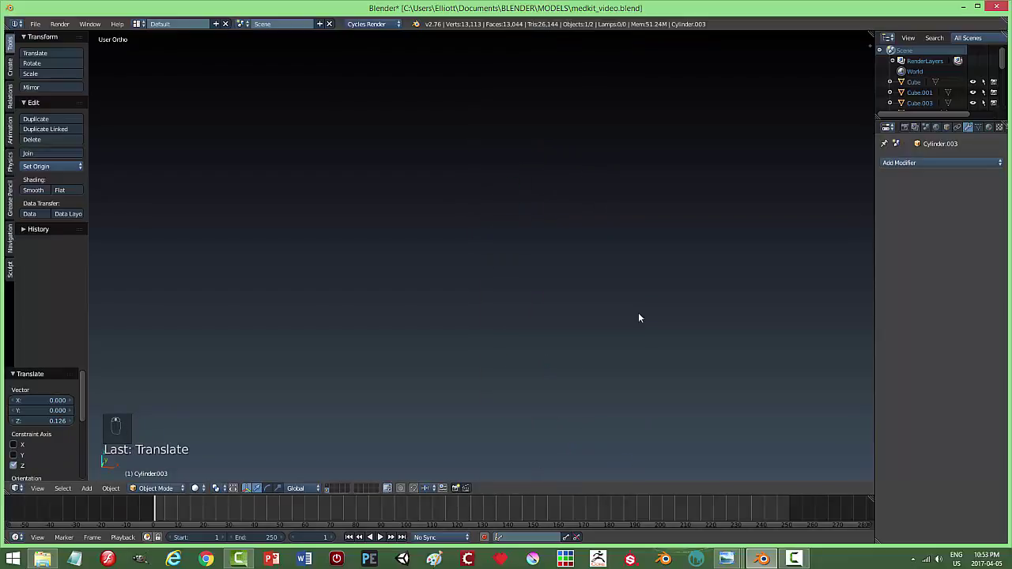
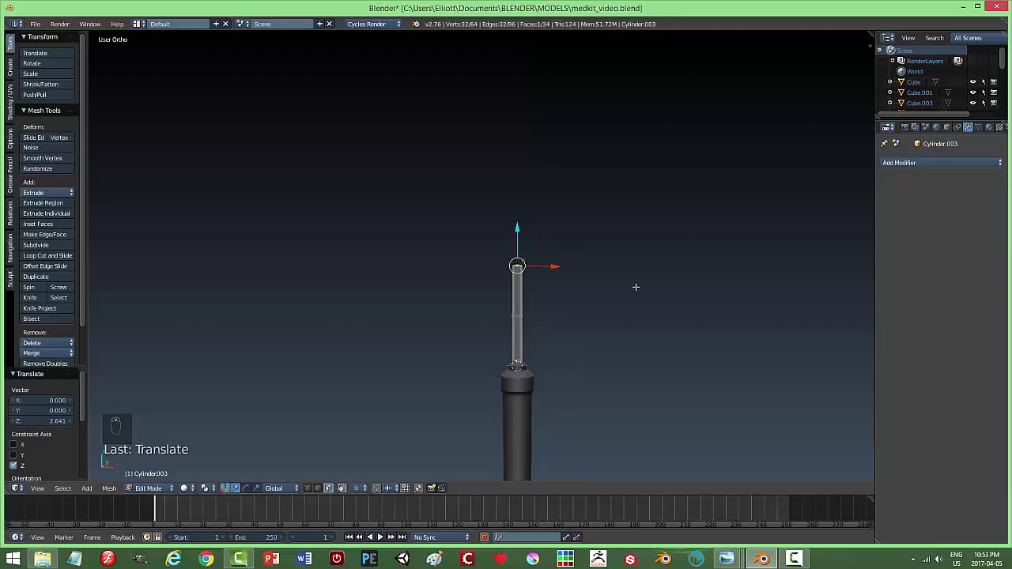
Taper the needle's top end to a point and inspect the whole syringe.
{"action": "key", "text": "s"}
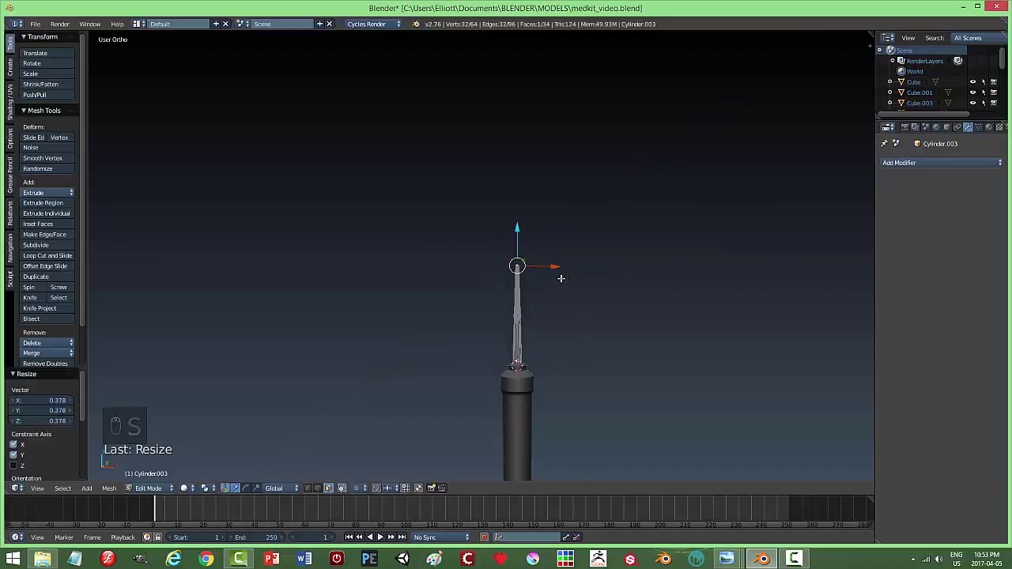
{"action": "key", "text": "a"}
{"action": "key", "text": "Tab"}
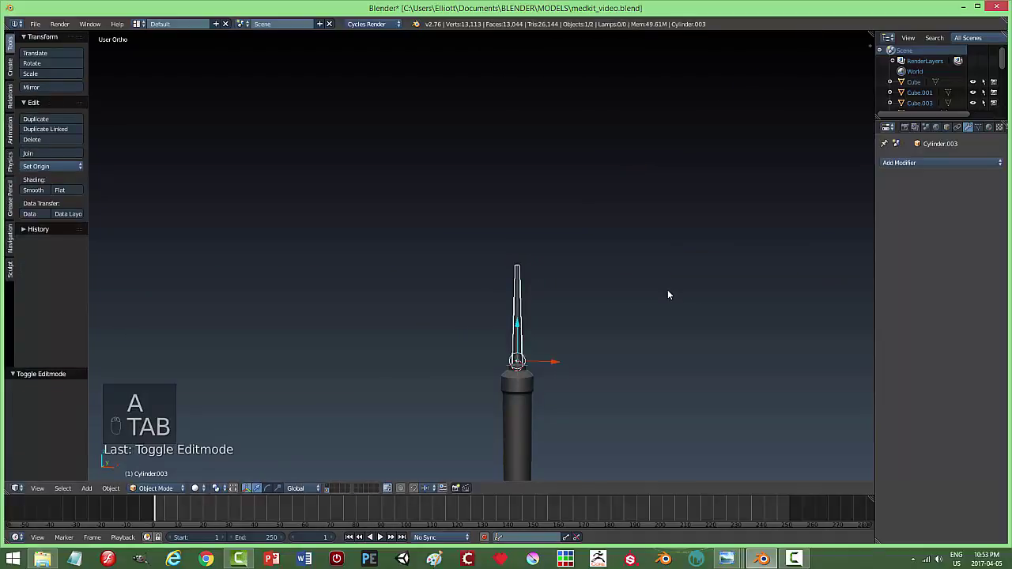
{"action": "key", "text": "a"}
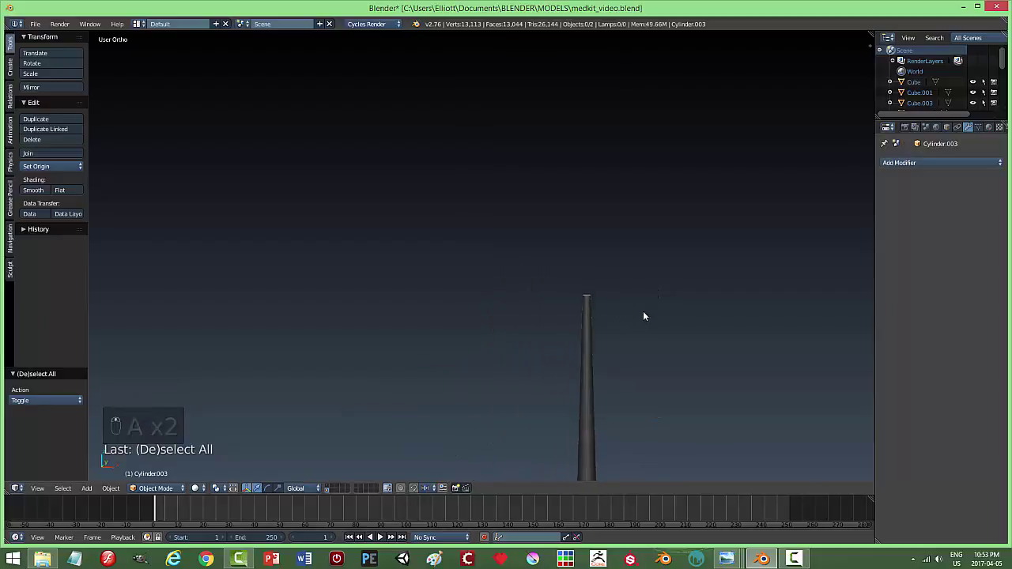
{"action": "left_click_drag", "start_coordinate": [561, 288], "coordinate": [612, 241]}
{"action": "key", "text": "s"}
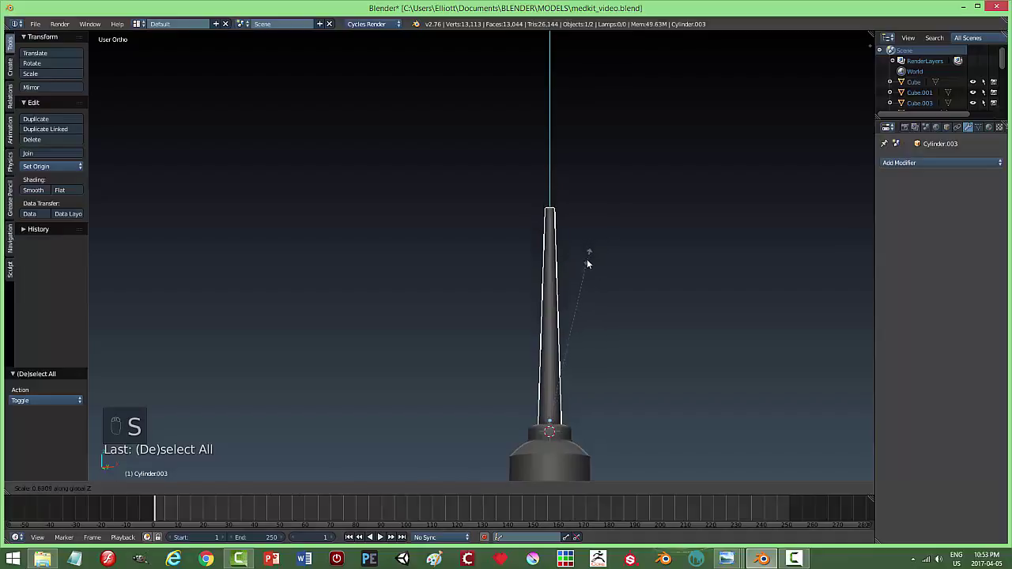
{"action": "key", "text": "a"}
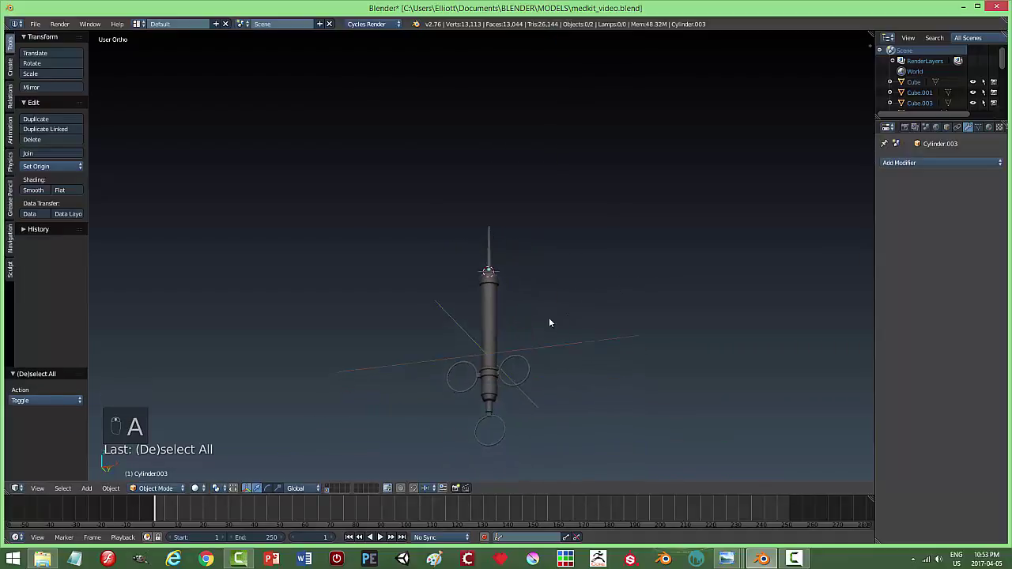
Join the needle onto the syringe and start shrinking it into place by the medkit box.
{"action": "left_click_drag", "start_coordinate": [548, 340], "coordinate": [581, 342]}
{"action": "key", "text": "ctrl+j"}
{"action": "key", "text": "a"}
{"action": "key", "text": "ctrl+s"}
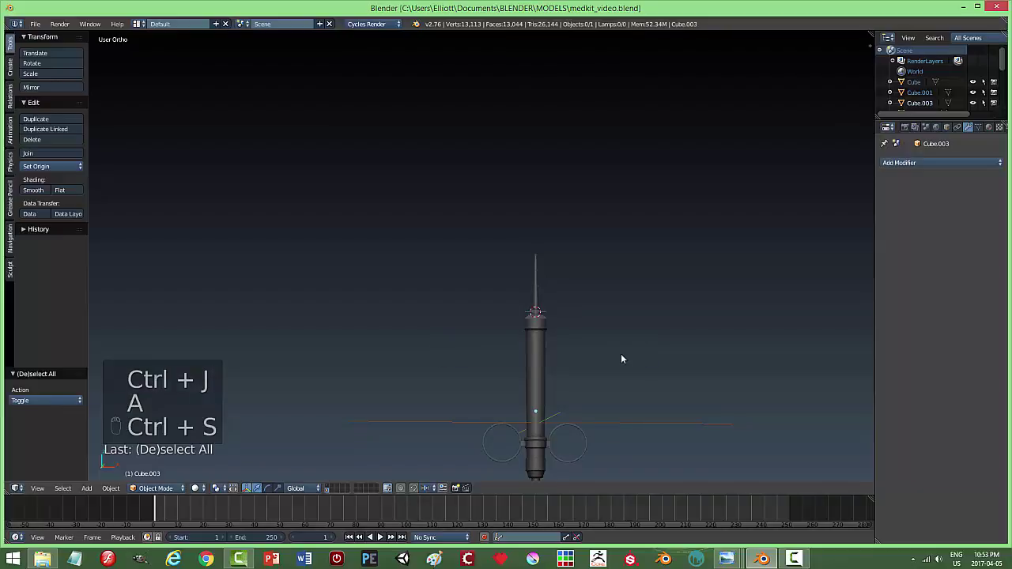
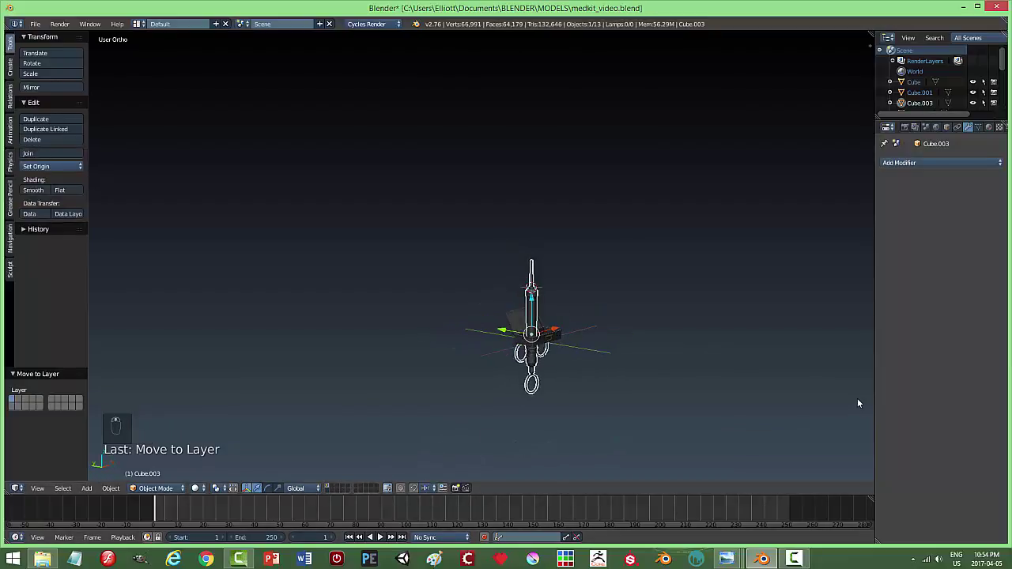
{"action": "key", "text": "s"}
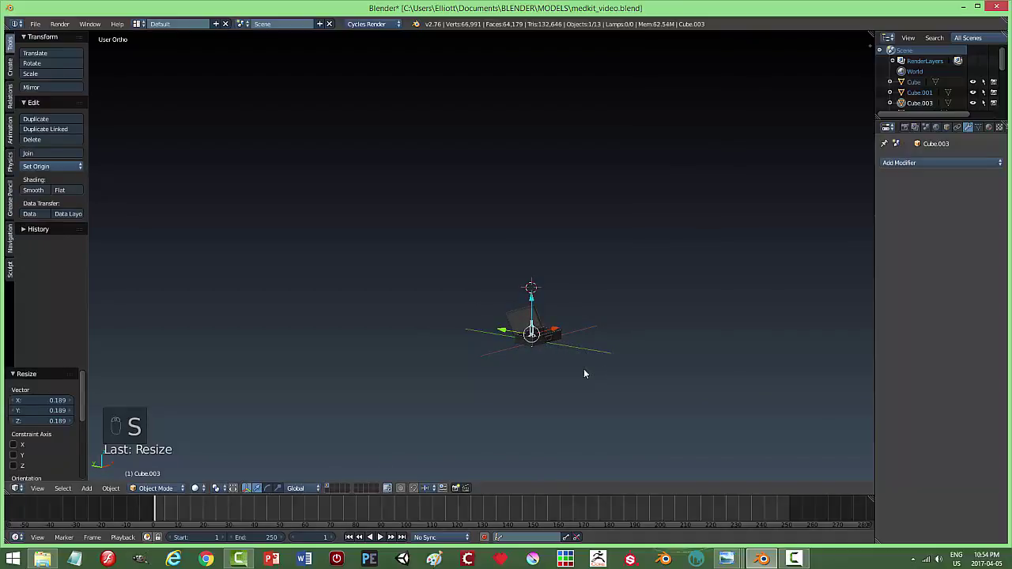
{"action": "key", "text": "KP_Decimal"}
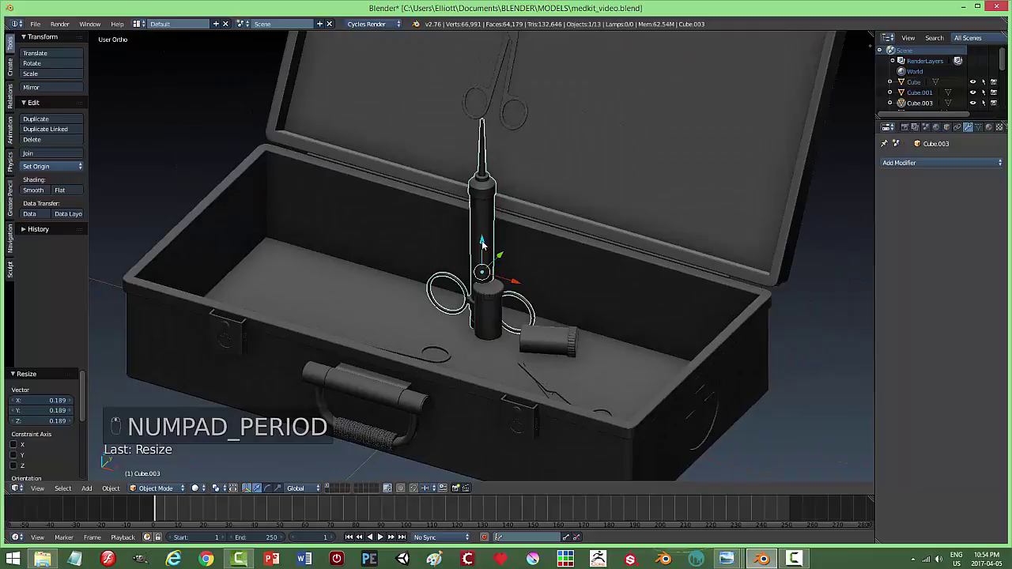
{"action": "left_click_drag", "start_coordinate": [489, 240], "coordinate": [693, 201]}
{"action": "key", "text": "s"}
{"action": "middle_click", "coordinate": [573, 194]}
{"action": "key", "text": "r"}
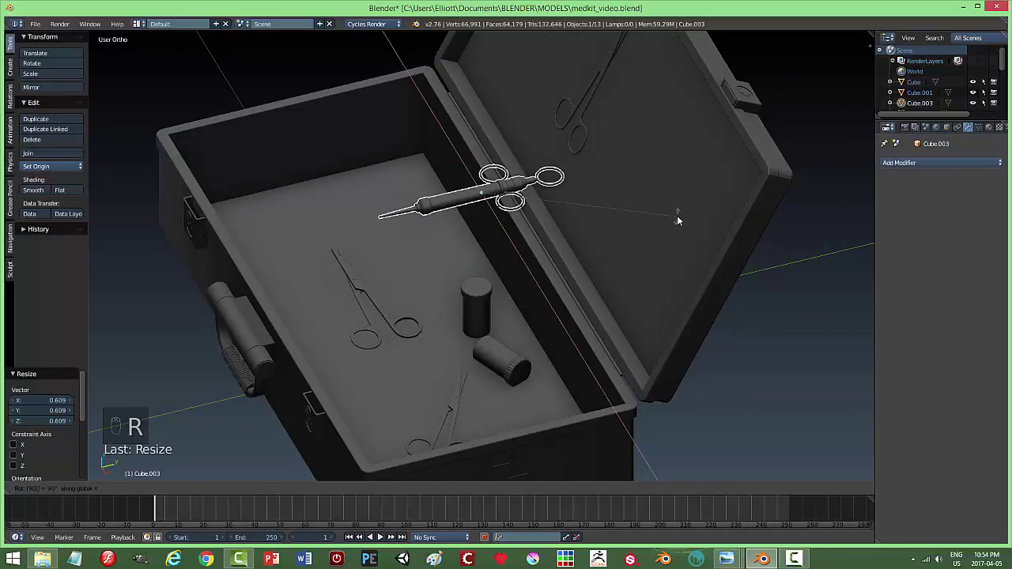
{"action": "left_click_drag", "start_coordinate": [485, 191], "coordinate": [523, 323]}
{"action": "middle_click", "coordinate": [436, 266]}
{"action": "right_click", "coordinate": [436, 267]}
{"action": "middle_click", "coordinate": [523, 323]}
{"action": "left_click_drag", "start_coordinate": [491, 324], "coordinate": [254, 250]}
{"action": "left_click_drag", "start_coordinate": [312, 315], "coordinate": [271, 160]}
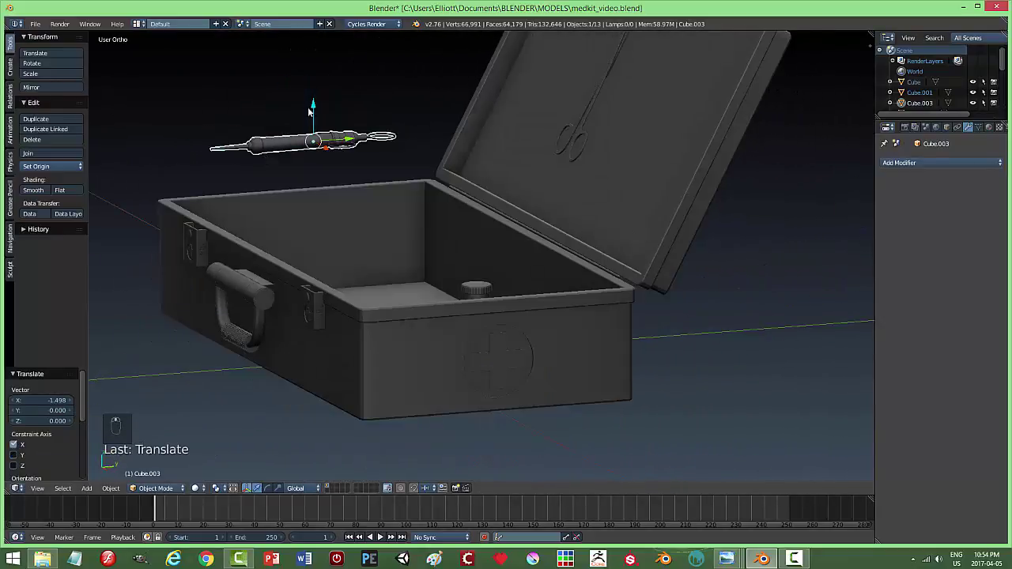
{"action": "left_click_drag", "start_coordinate": [319, 111], "coordinate": [418, 302]}
{"action": "middle_click", "coordinate": [420, 295]}
{"action": "left_click_drag", "start_coordinate": [402, 212], "coordinate": [385, 248]}
{"action": "key", "text": "a"}
{"action": "left_click_drag", "start_coordinate": [347, 257], "coordinate": [462, 254]}
{"action": "key", "text": "ctrl+s"}
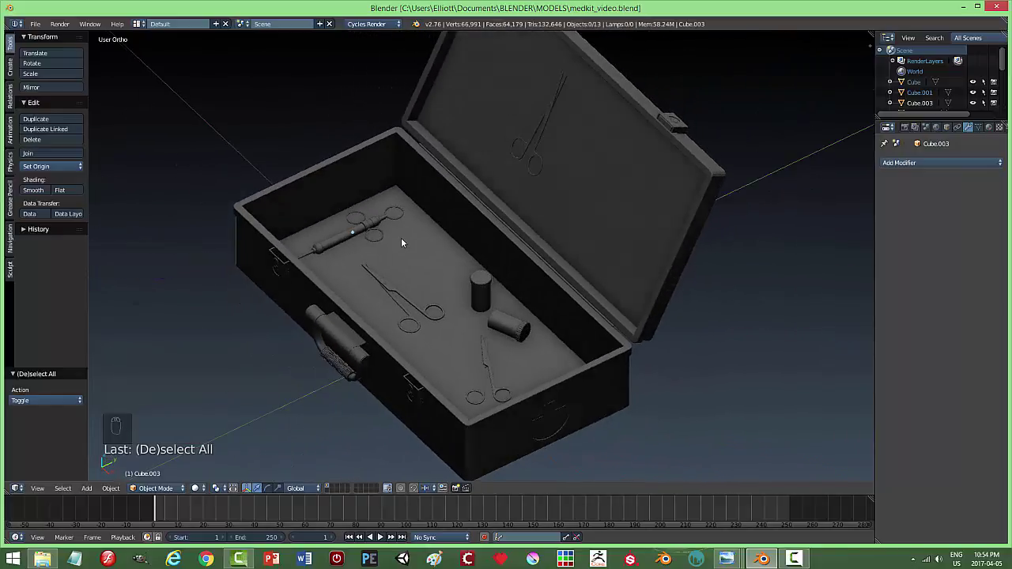
{"action": "left_click_drag", "start_coordinate": [458, 336], "coordinate": [418, 335]}
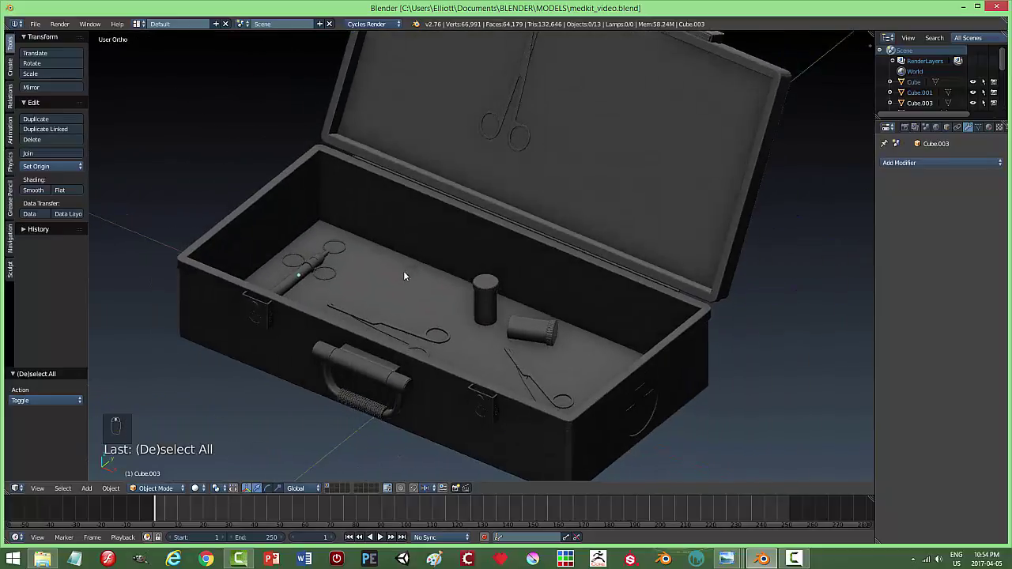
{"action": "key", "text": "ctrl+s"}
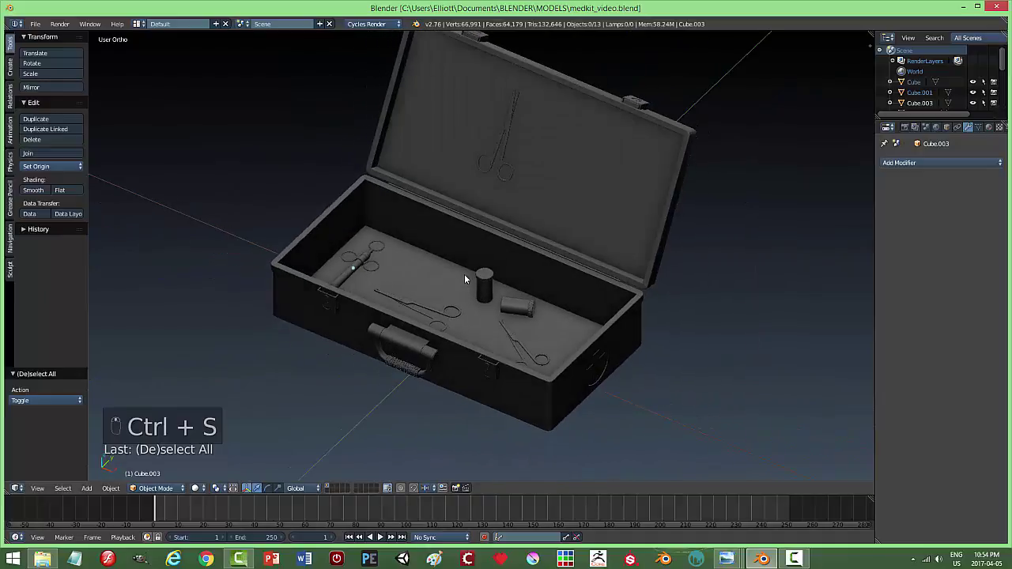
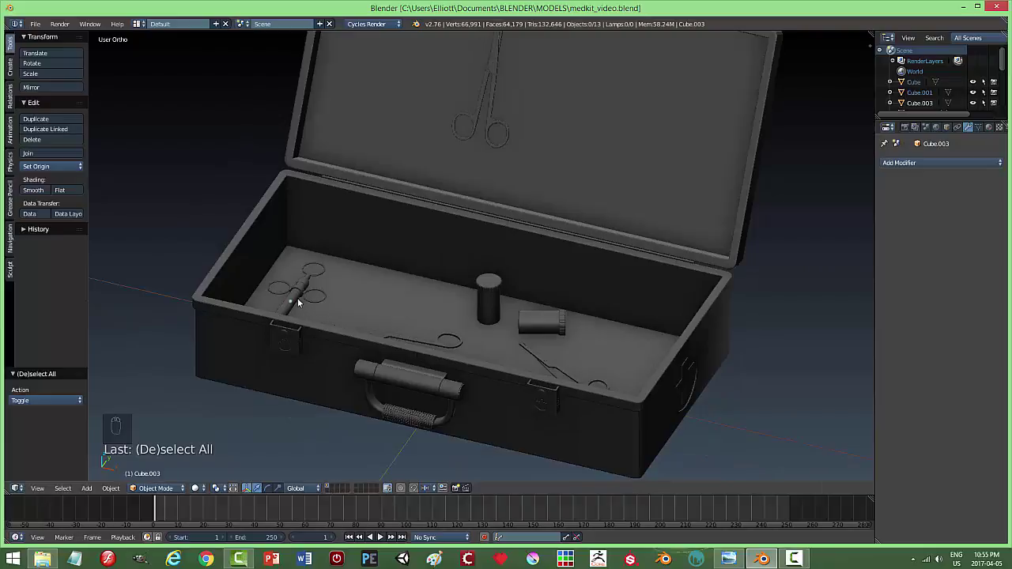
Add a new plane inside the box, scale it and send it to another layer.
{"action": "left_click_drag", "start_coordinate": [300, 296], "coordinate": [452, 316]}
{"action": "key", "text": "shift+s"}
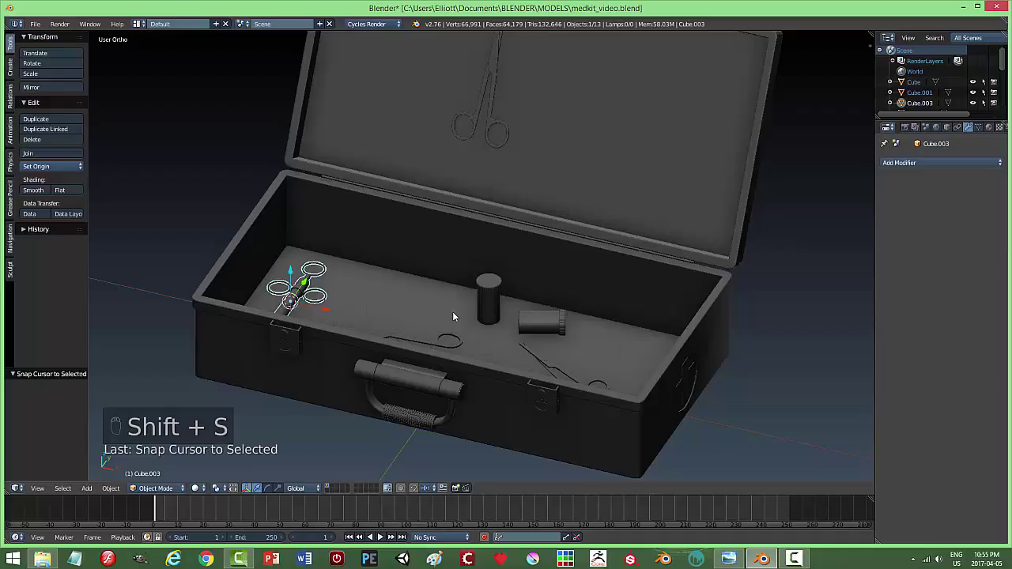
{"action": "key", "text": "shift+a"}
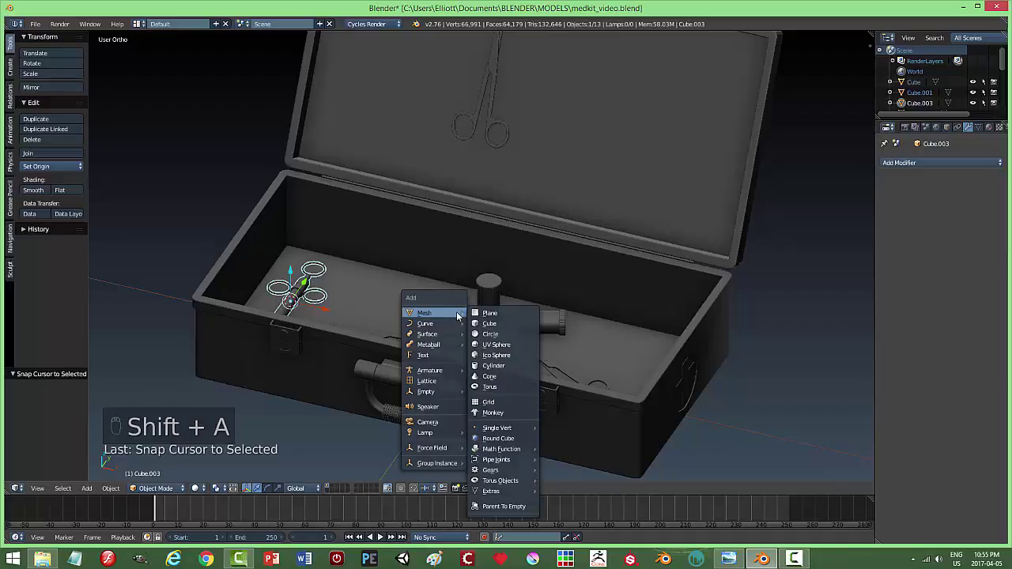
{"action": "left_click_drag", "start_coordinate": [325, 309], "coordinate": [592, 342]}
{"action": "key", "text": "s"}
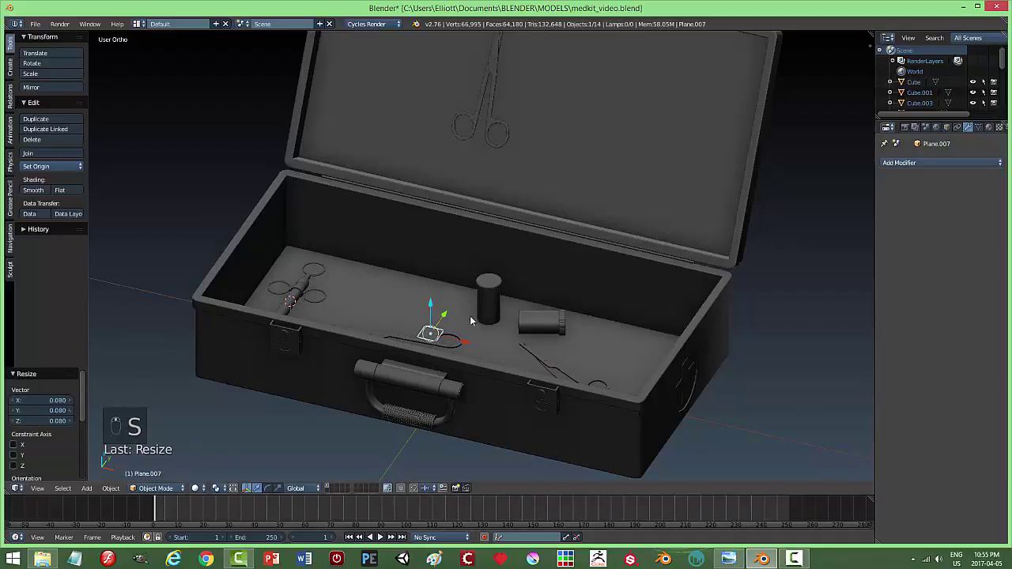
{"action": "key", "text": "s"}
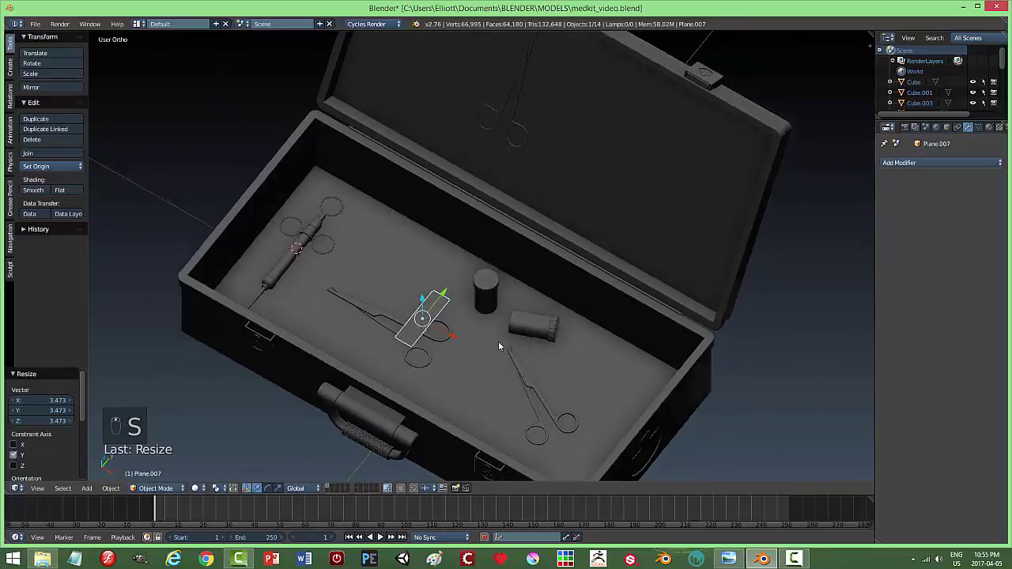
{"action": "key", "text": "m"}
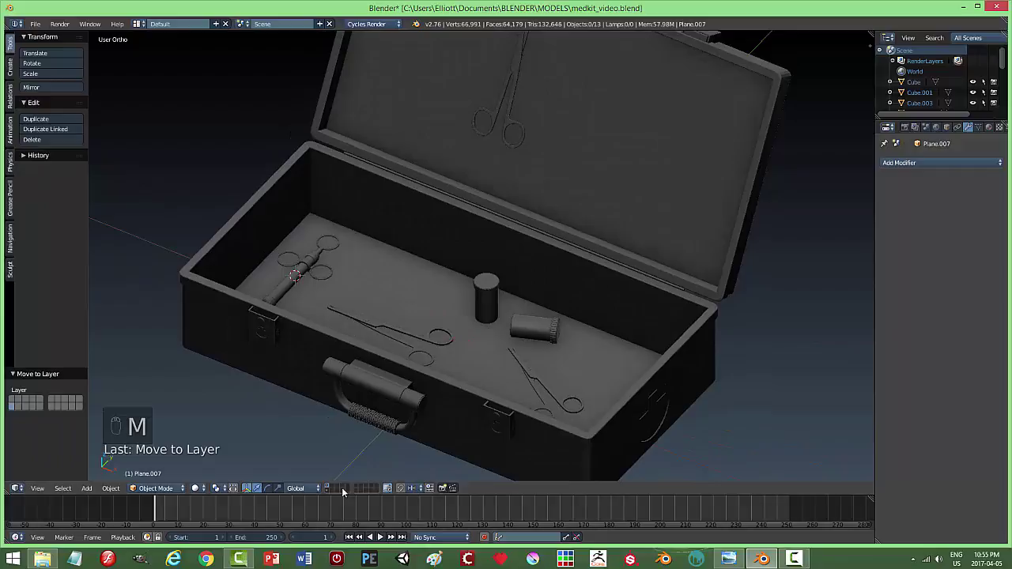
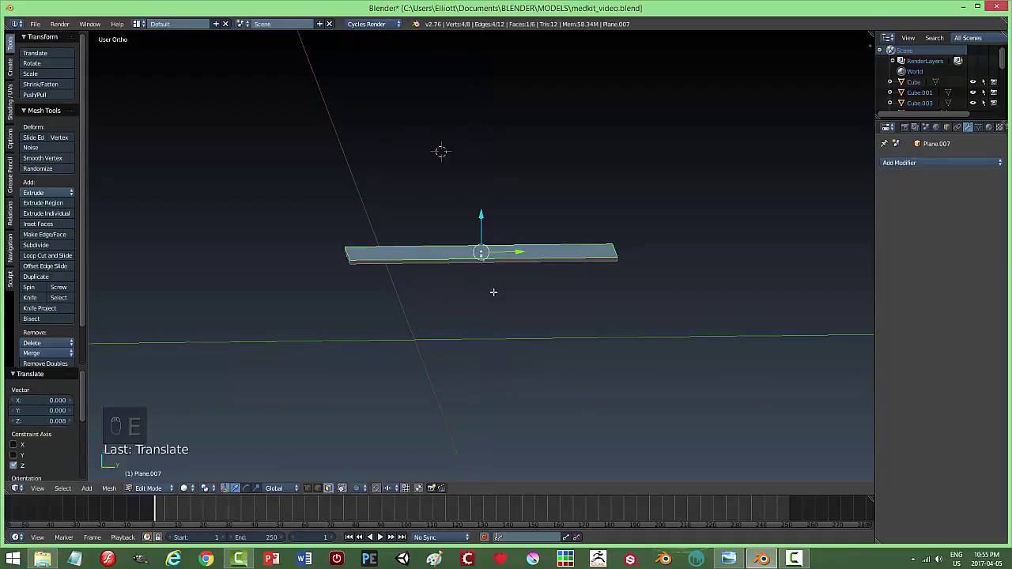
Extrude the plane into a thin strip and add loop cuts across and along it.
{"action": "key", "text": "a"}
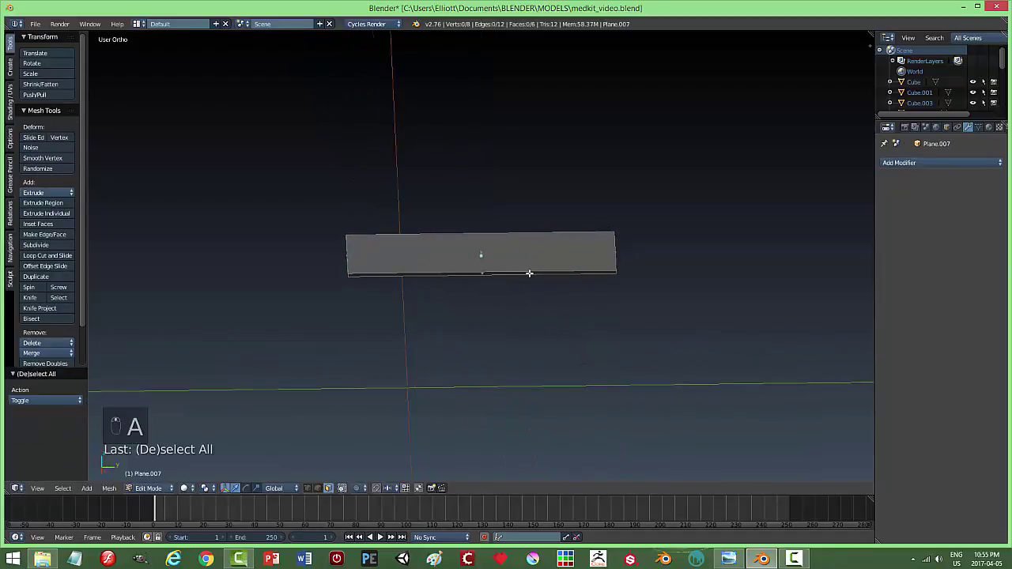
{"action": "key", "text": "ctrl+r"}
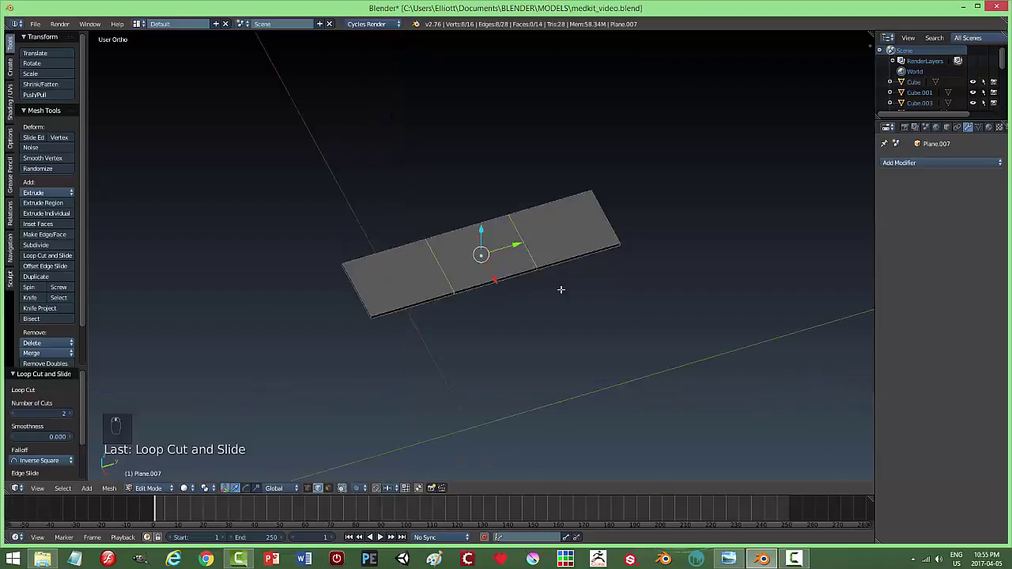
{"action": "key", "text": "ctrl+r"}
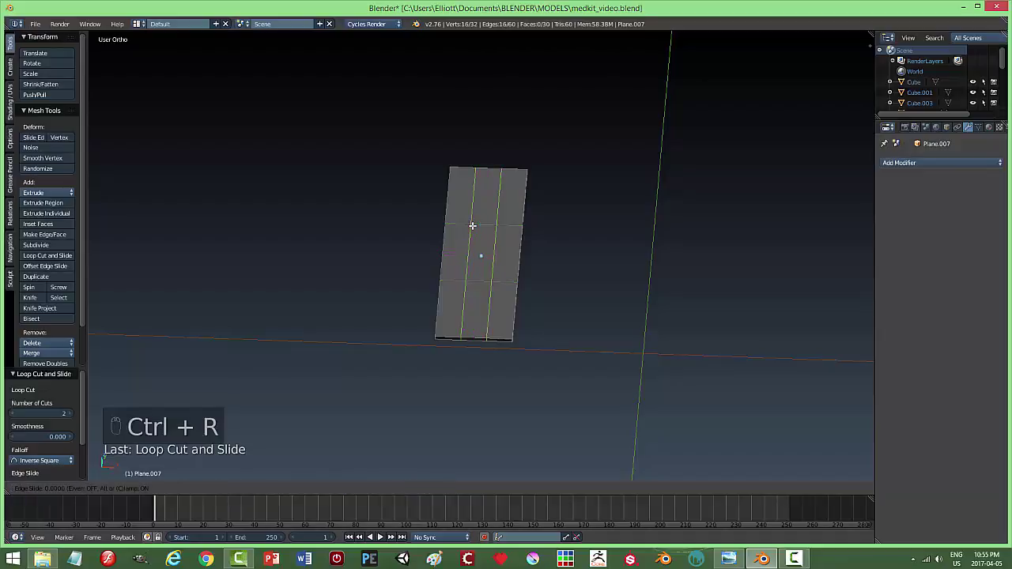
{"action": "key", "text": "s"}
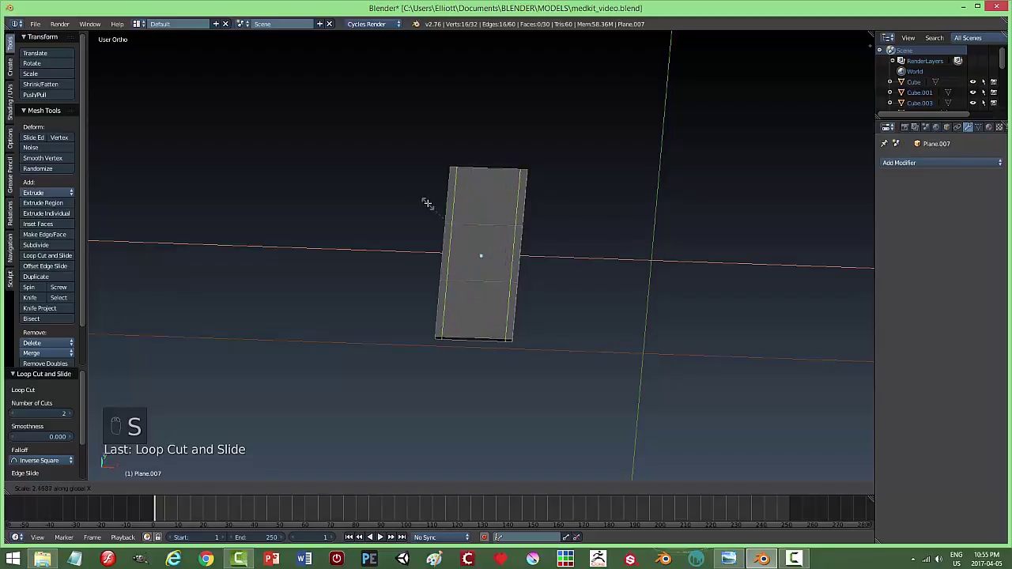
{"action": "key", "text": "a"}
{"action": "key", "text": "Tab"}
Inset and extrude the strip's central face into a raised pad, then leave Edit Mode.
{"action": "key", "text": "ctrl+Tab"}
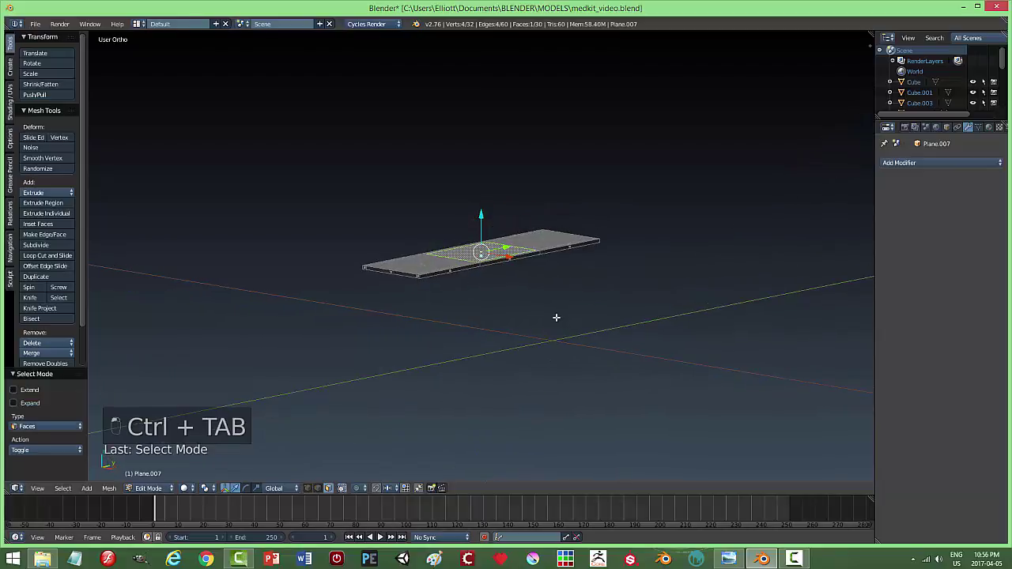
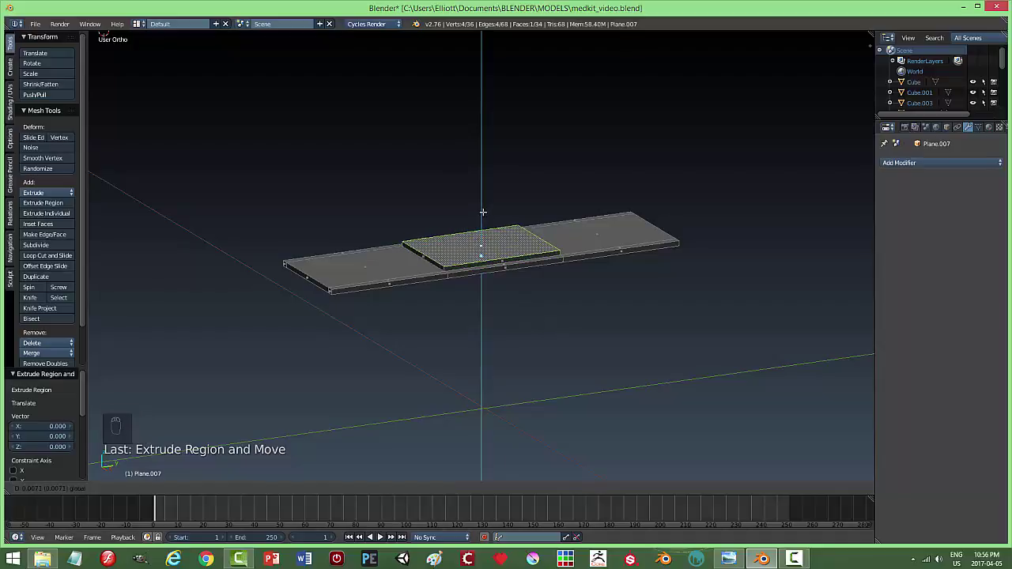
{"action": "key", "text": "ctrl+b"}
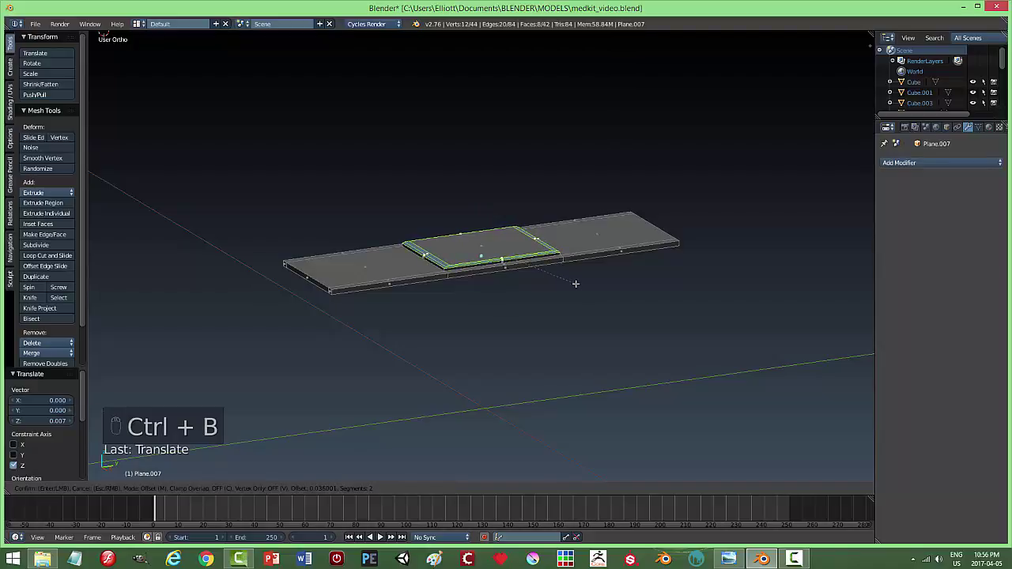
{"action": "key", "text": "a"}
{"action": "key", "text": "a"}
{"action": "key", "text": "ctrl+b"}
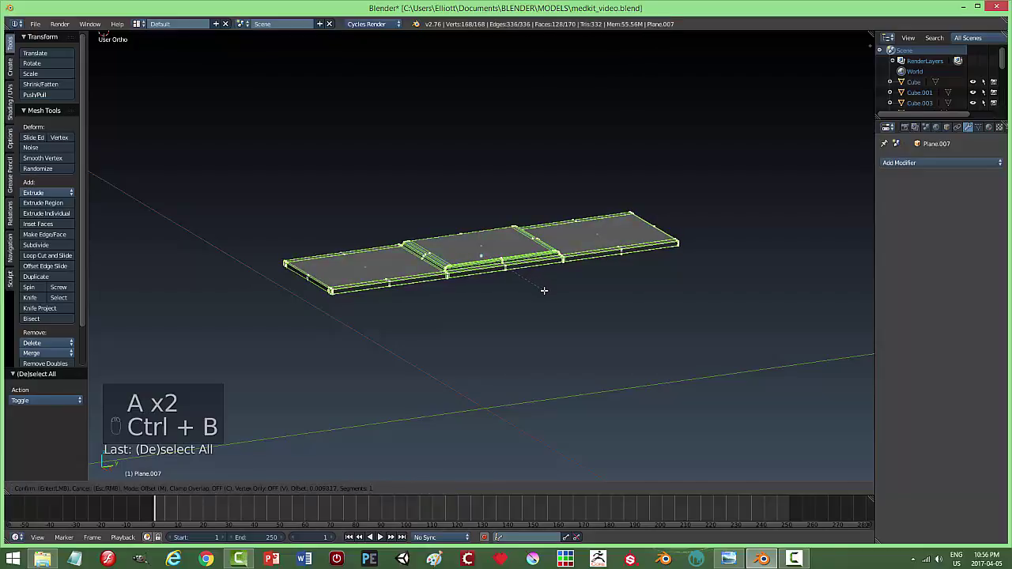
{"action": "key", "text": "a"}
{"action": "key", "text": "Tab"}
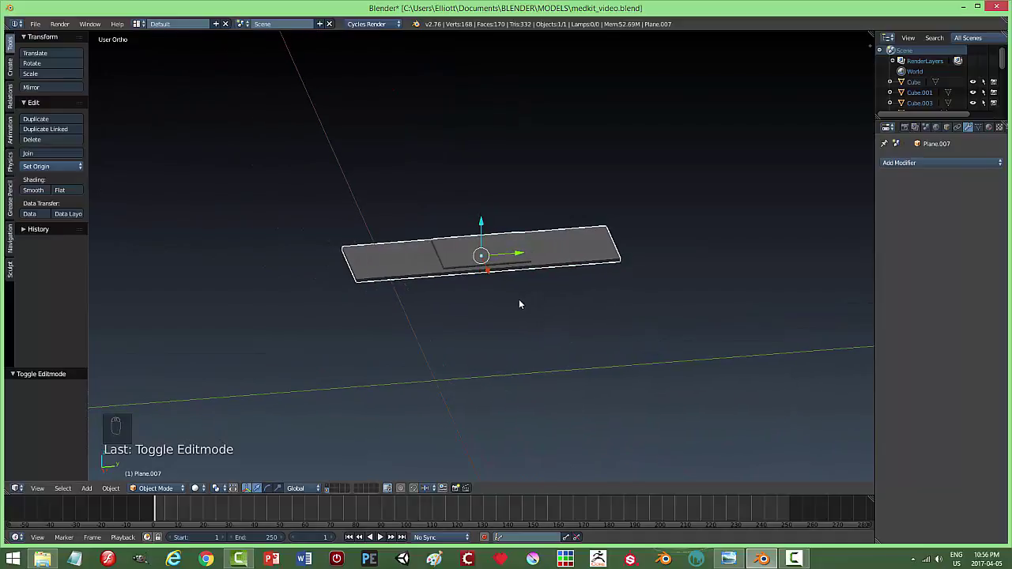
Leave local view, shrink the strip to bandage size and set it on the box floor by the syringe.
{"action": "left_click_drag", "start_coordinate": [494, 311], "coordinate": [694, 315]}
{"action": "key", "text": "m"}
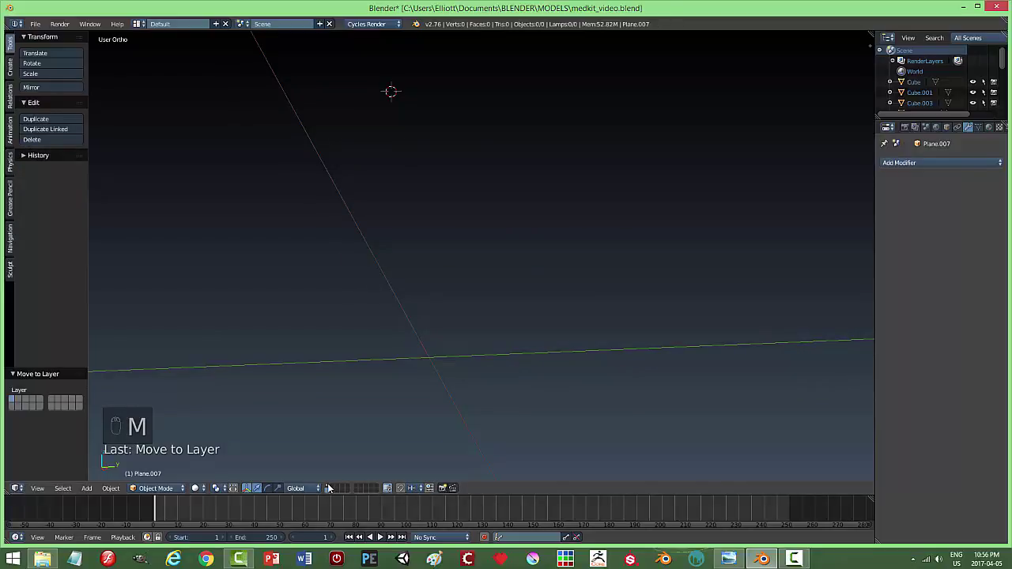
{"action": "left_click_drag", "start_coordinate": [331, 485], "coordinate": [553, 351]}
{"action": "key", "text": "a"}
{"action": "right_click", "coordinate": [621, 341]}
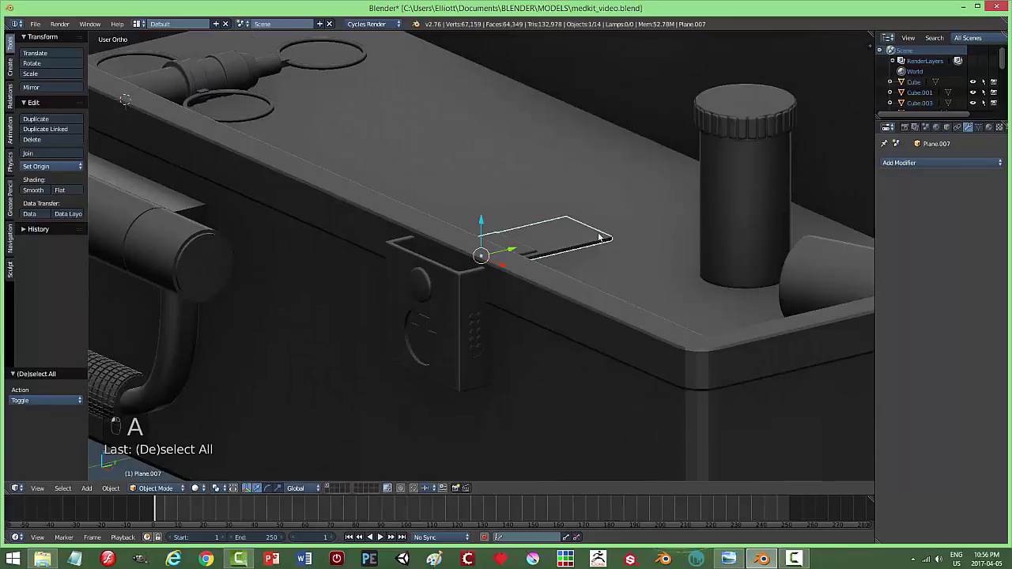
{"action": "middle_click", "coordinate": [592, 270]}
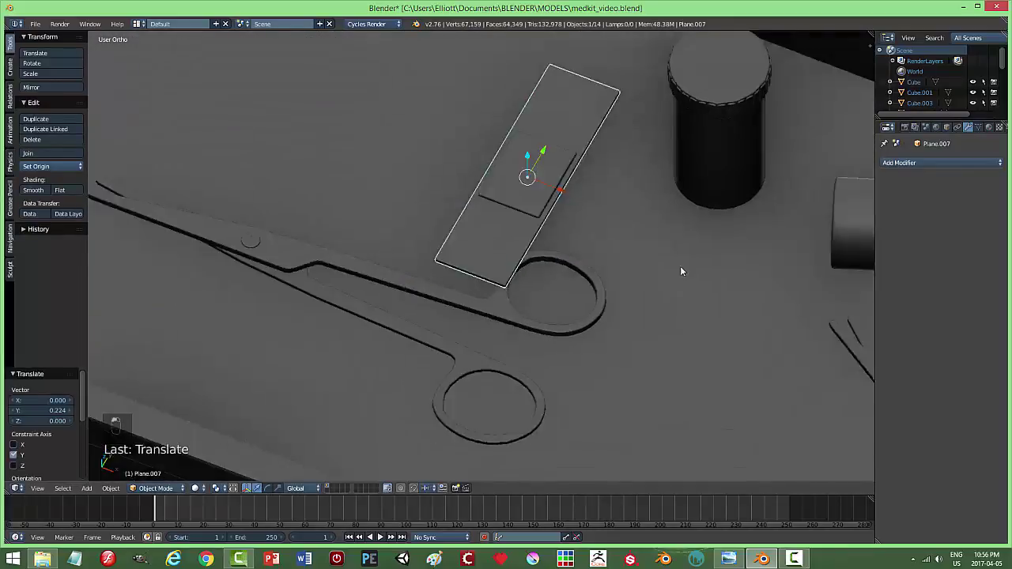
{"action": "left_click", "coordinate": [394, 218]}
{"action": "left_click_drag", "start_coordinate": [530, 134], "coordinate": [612, 148]}
{"action": "key", "text": "s"}
{"action": "middle_click", "coordinate": [547, 182]}
{"action": "left_click_drag", "start_coordinate": [554, 176], "coordinate": [552, 187]}
{"action": "key", "text": "a"}
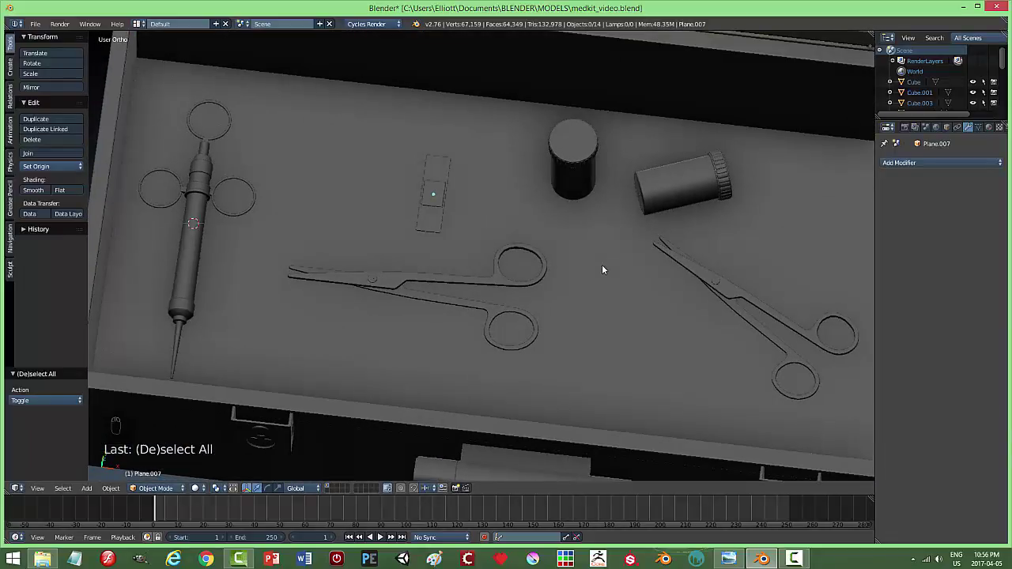
{"action": "left_click_drag", "start_coordinate": [436, 207], "coordinate": [532, 246]}
Duplicate the bandage, place the copy beside the syringe and assign its layer.
{"action": "key", "text": "shift+d"}
{"action": "left_click_drag", "start_coordinate": [441, 203], "coordinate": [432, 238]}
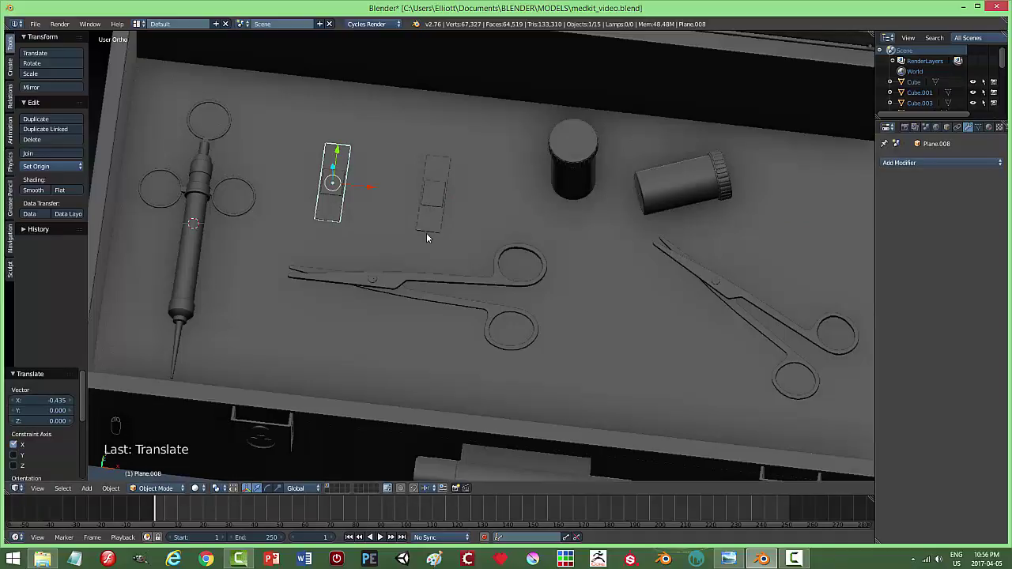
{"action": "key", "text": "m"}
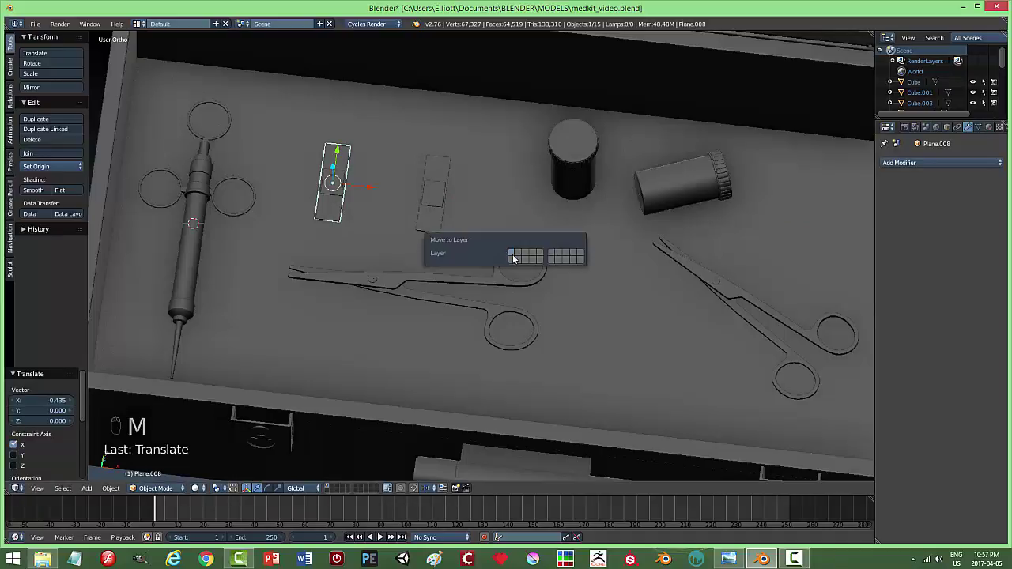
Isolate the bandage in local view and add extra loop cuts along it in Edit Mode.
{"action": "left_click_drag", "start_coordinate": [329, 491], "coordinate": [416, 305]}
{"action": "key", "text": "KP_Decimal"}
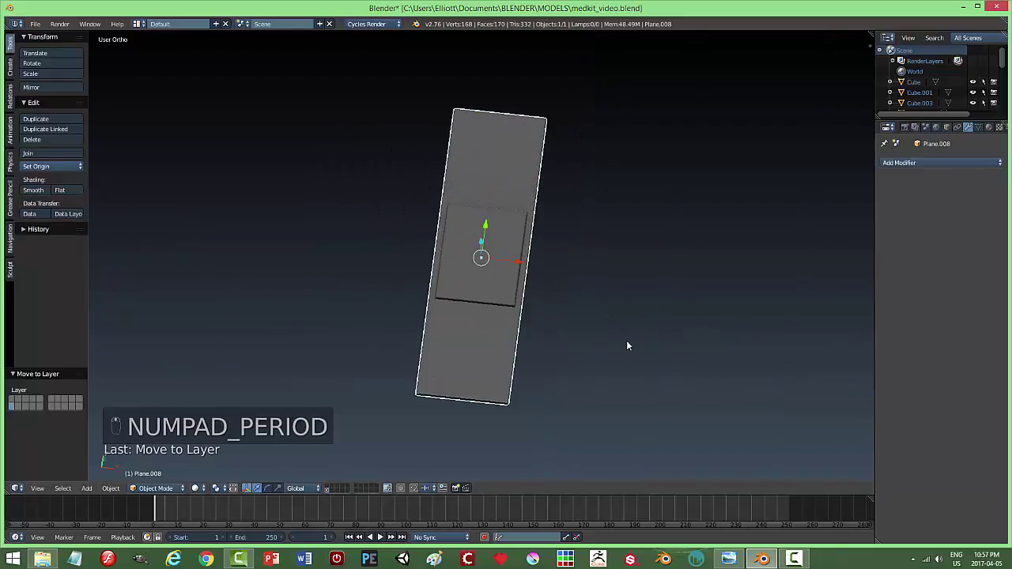
{"action": "key", "text": "Tab"}
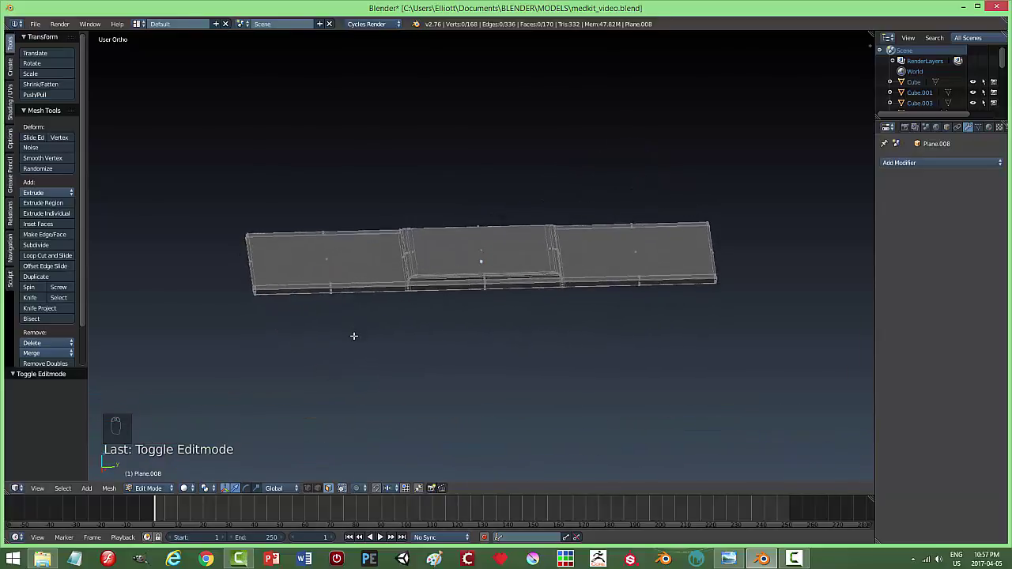
{"action": "key", "text": "ctrl+r"}
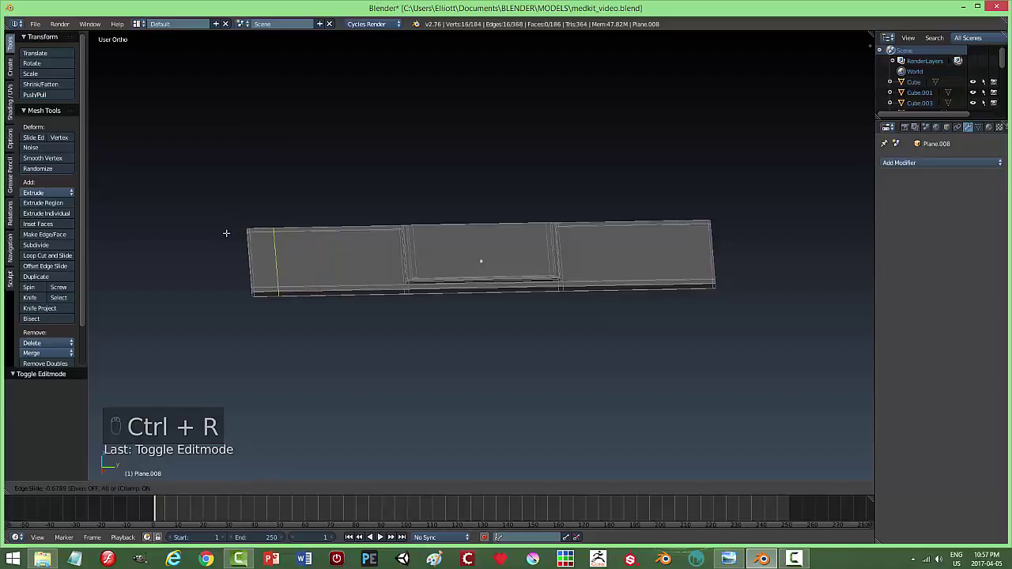
{"action": "key", "text": "a"}
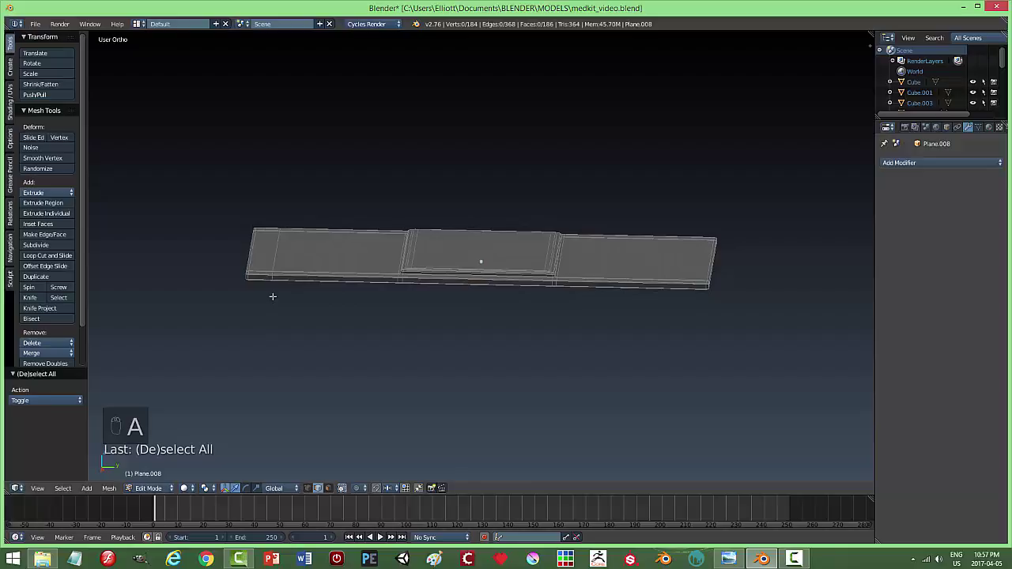
{"action": "key", "text": "ctrl+r"}
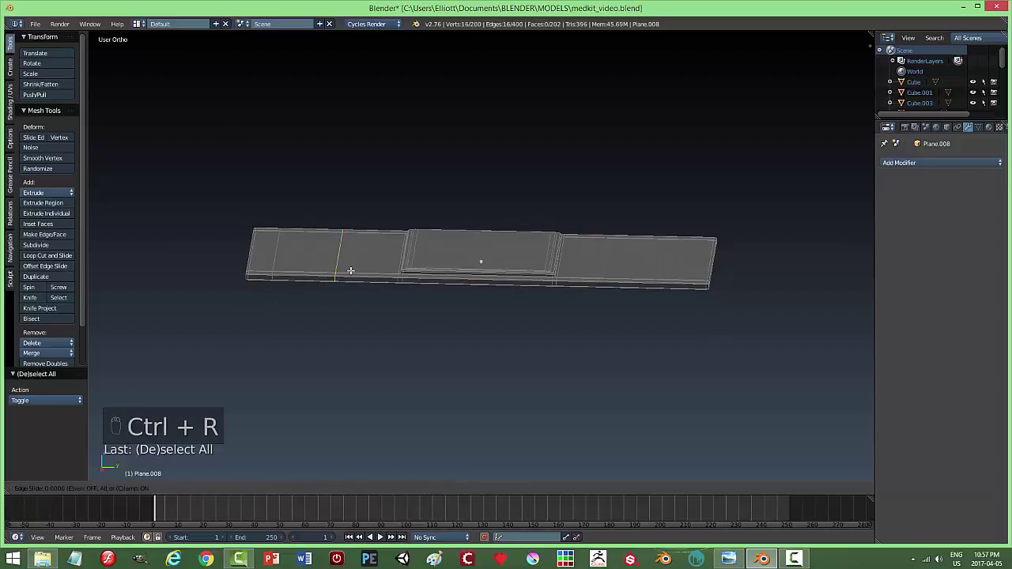
{"action": "key", "text": "space"}
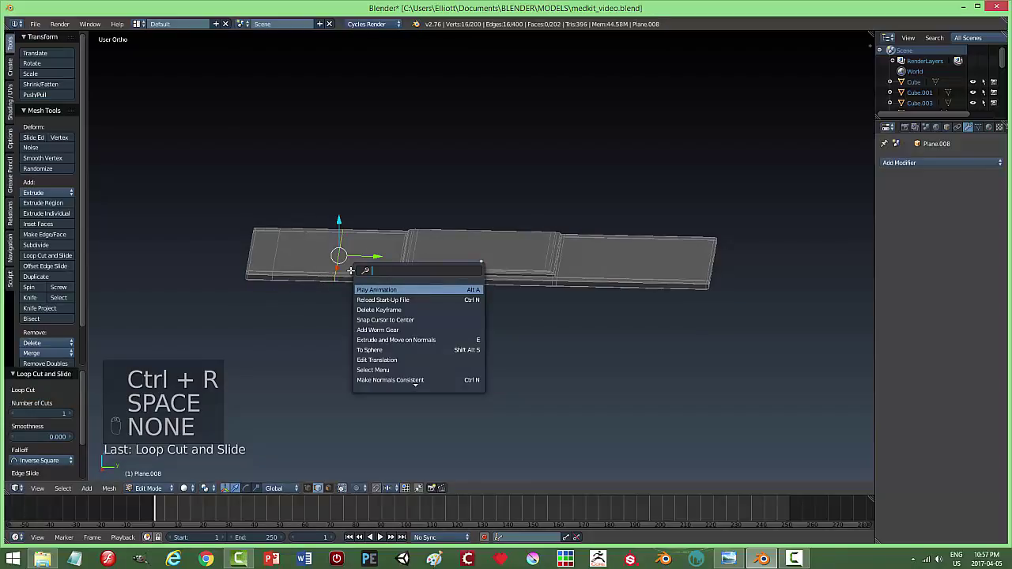
{"action": "key", "text": "a"}
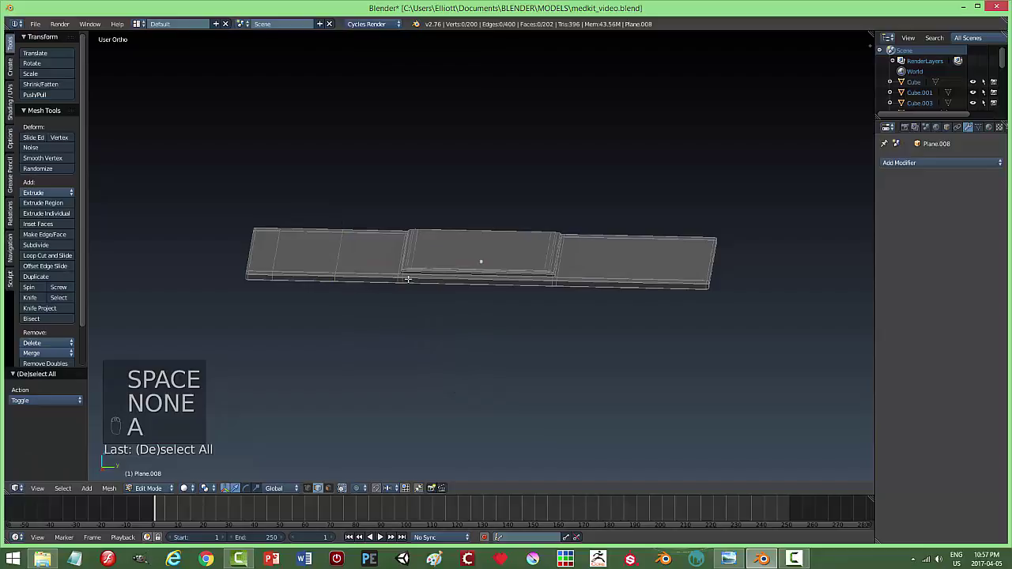
In Right Ortho wireframe, box-select each end's vertices and bend the strip ends, then exit Edit Mode.
{"action": "key", "text": "KP_1"}
{"action": "key", "text": "KP_3"}
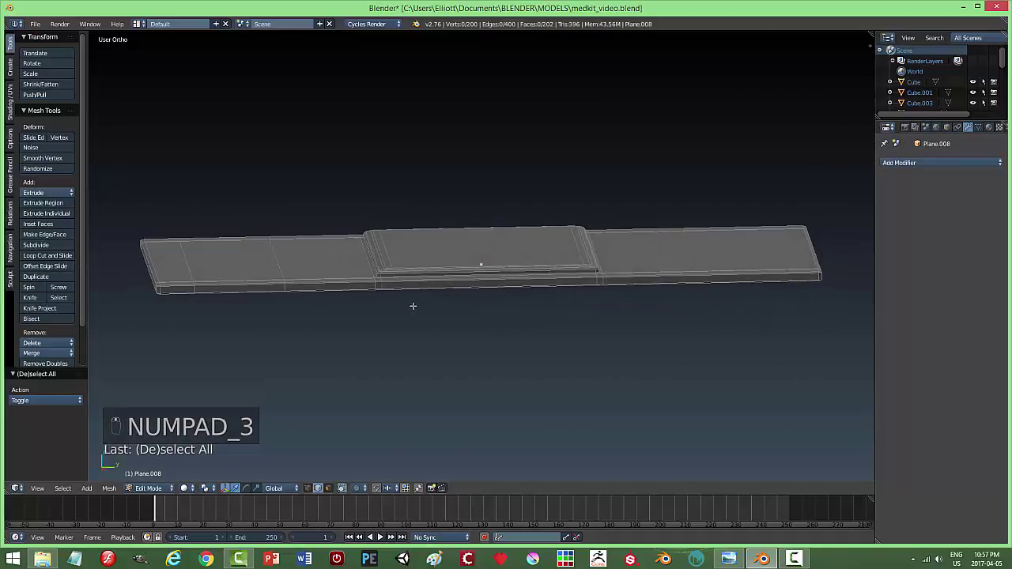
{"action": "key", "text": "KP_3"}
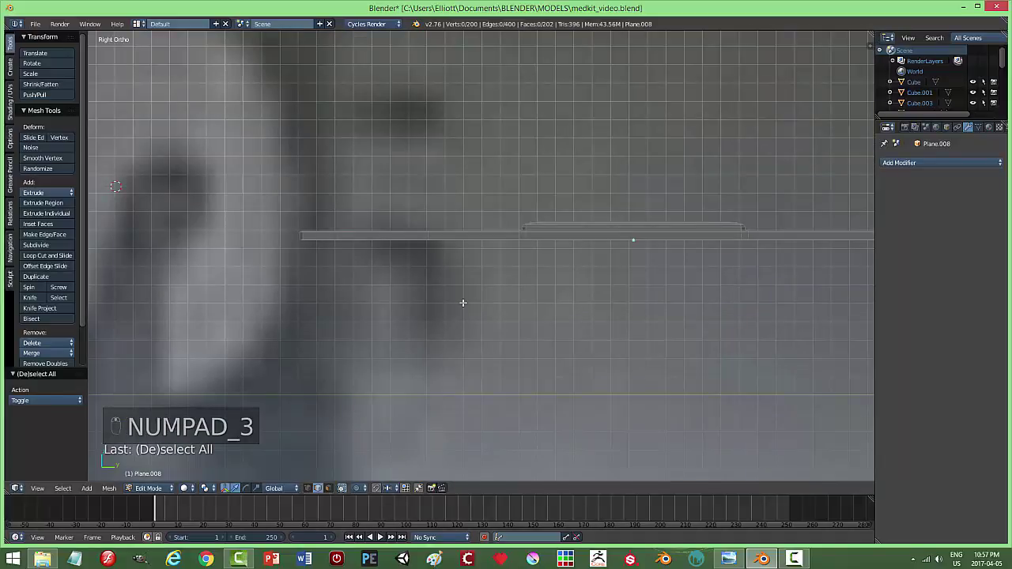
{"action": "key", "text": "z"}
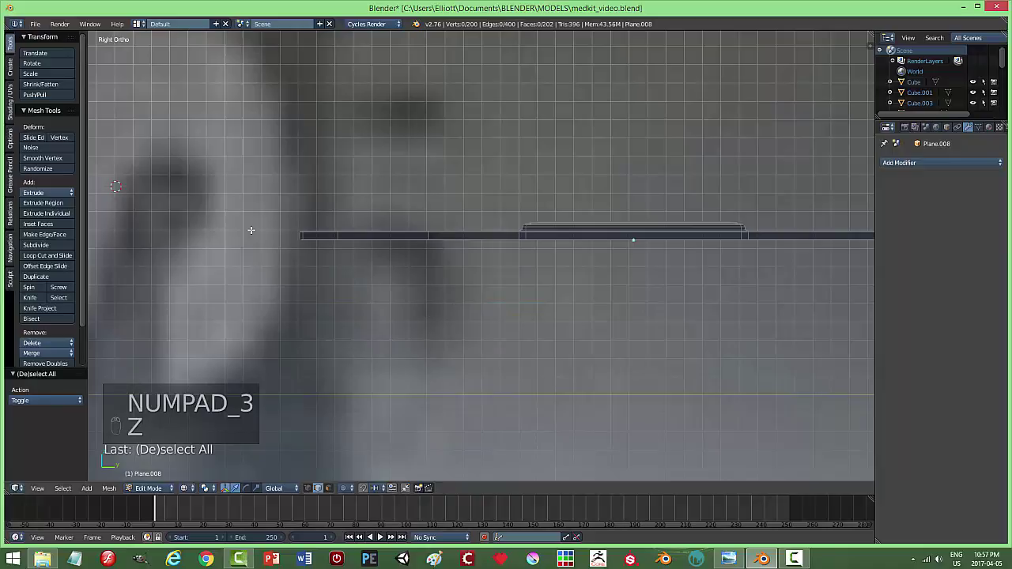
{"action": "key", "text": "b"}
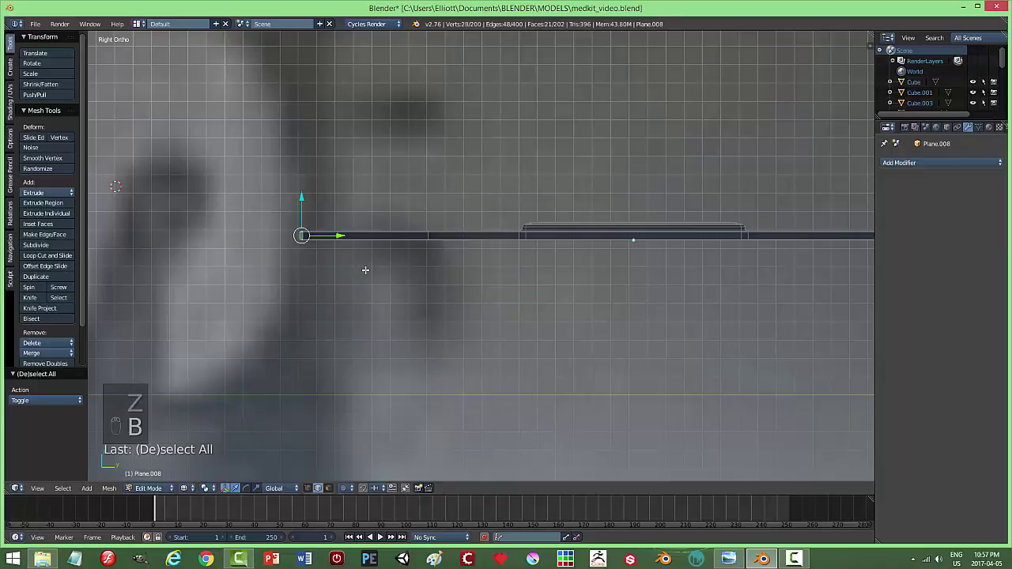
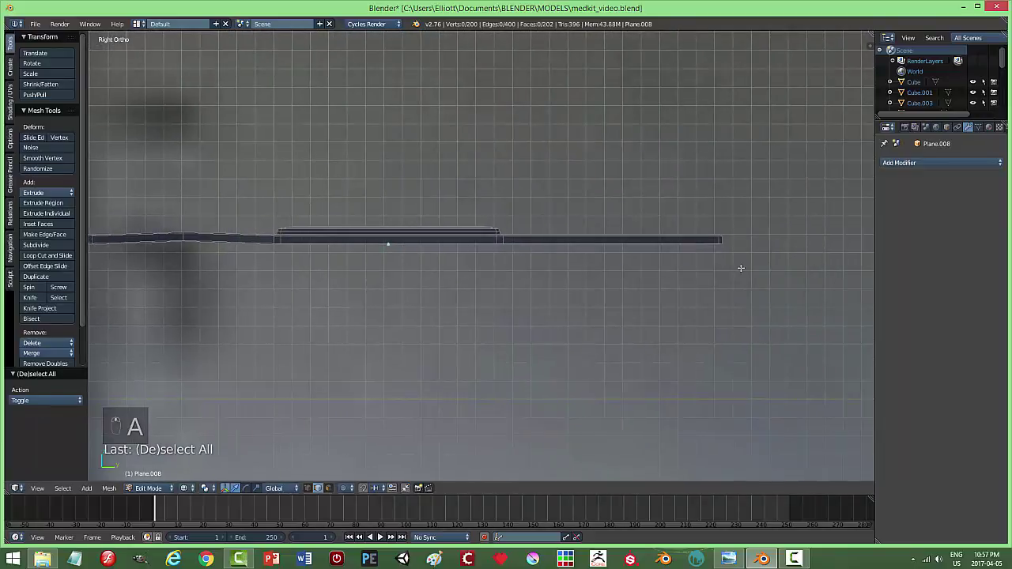
{"action": "key", "text": "b"}
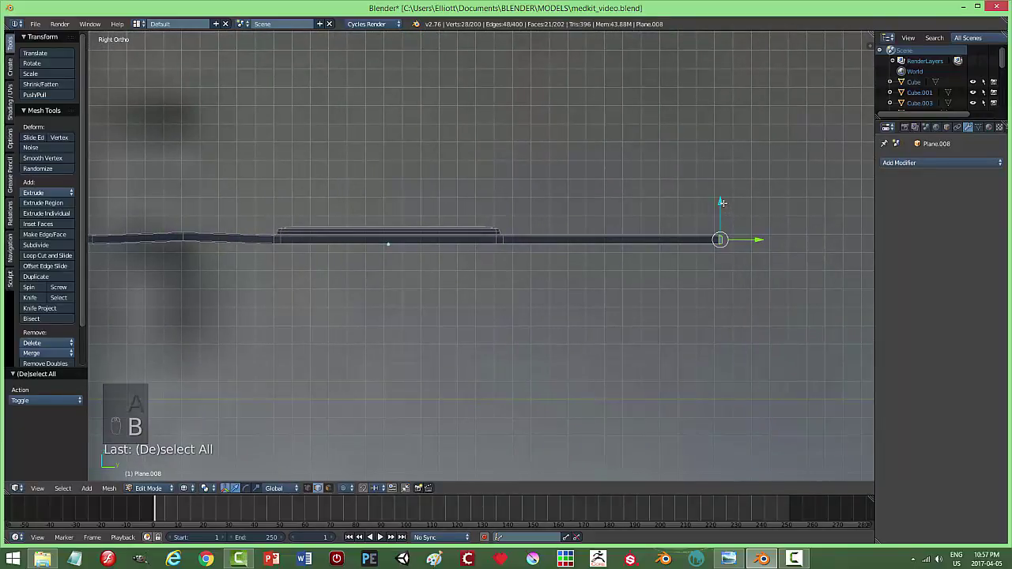
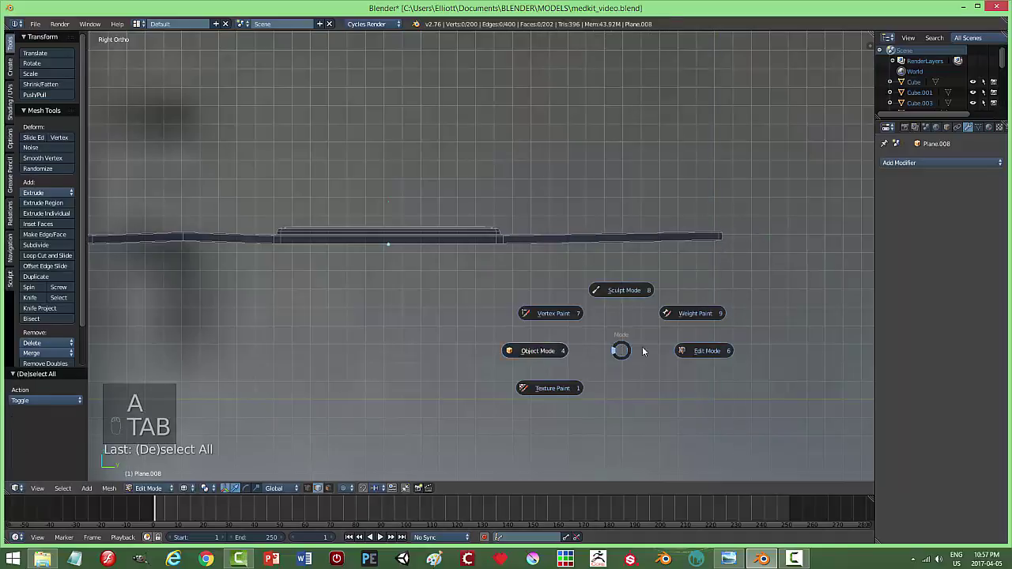
{"action": "key", "text": "z"}
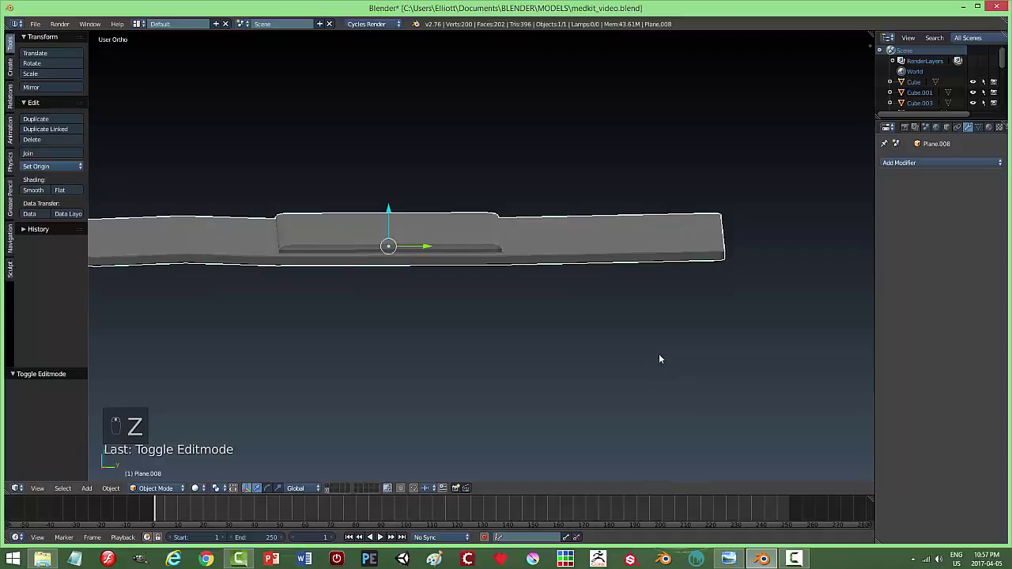
Return to the full scene and lay the bandage diagonally on the tray near the syringe.
{"action": "key", "text": "m"}
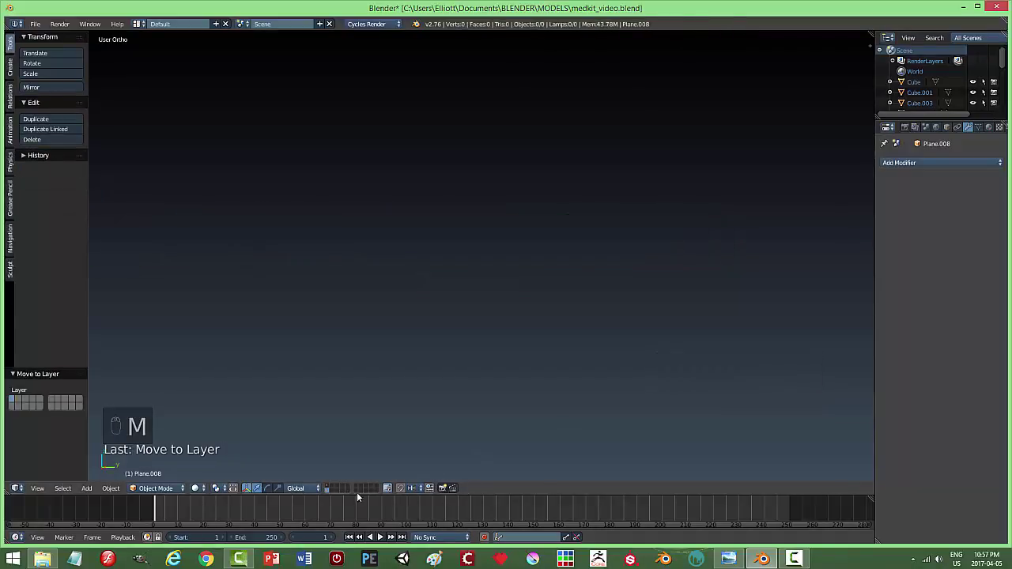
{"action": "left_click_drag", "start_coordinate": [332, 485], "coordinate": [482, 386]}
{"action": "key", "text": "a"}
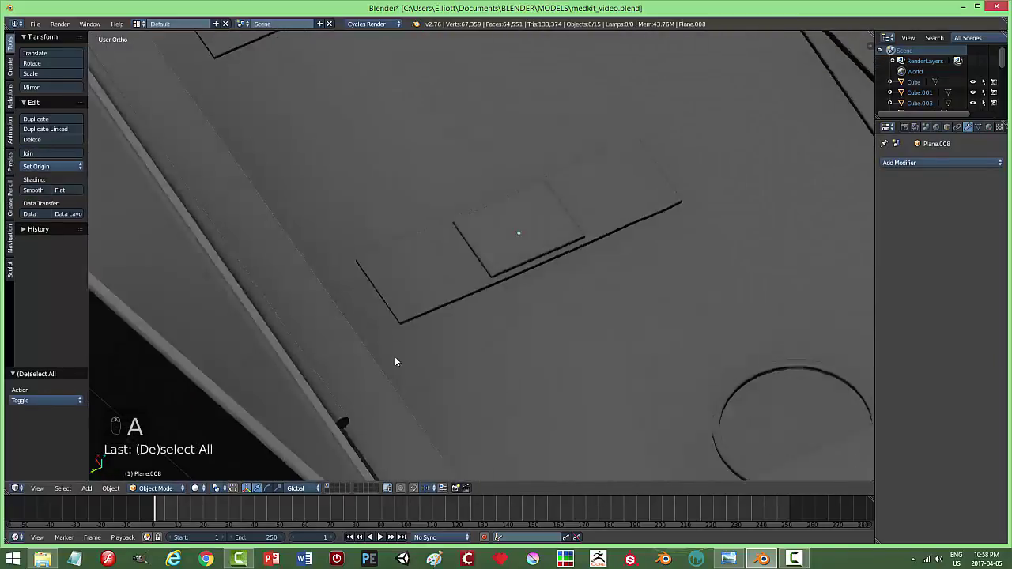
{"action": "middle_click", "coordinate": [508, 300]}
{"action": "middle_click", "coordinate": [508, 329]}
{"action": "left_click_drag", "start_coordinate": [482, 265], "coordinate": [563, 274]}
{"action": "key", "text": "s"}
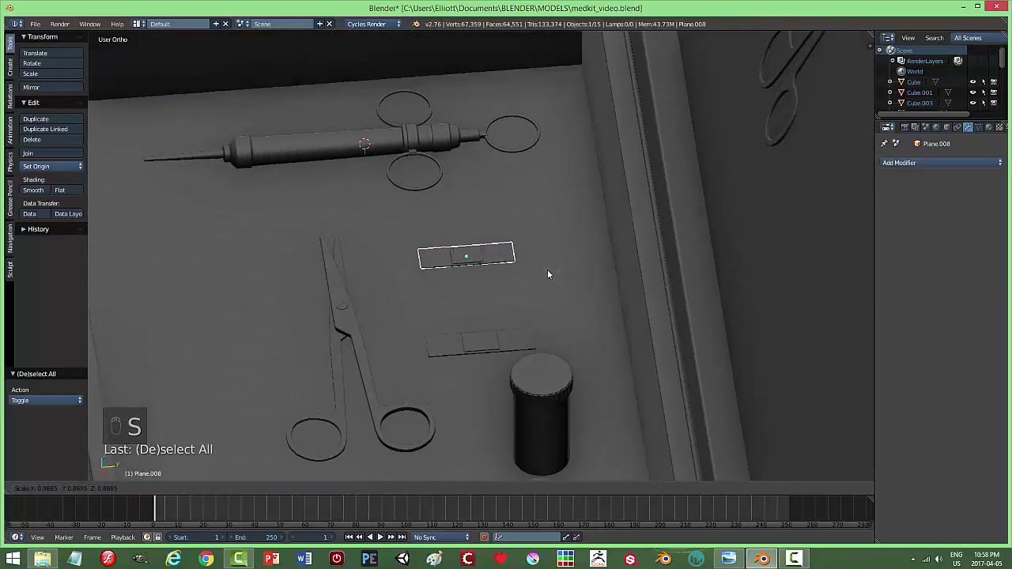
{"action": "key", "text": "r"}
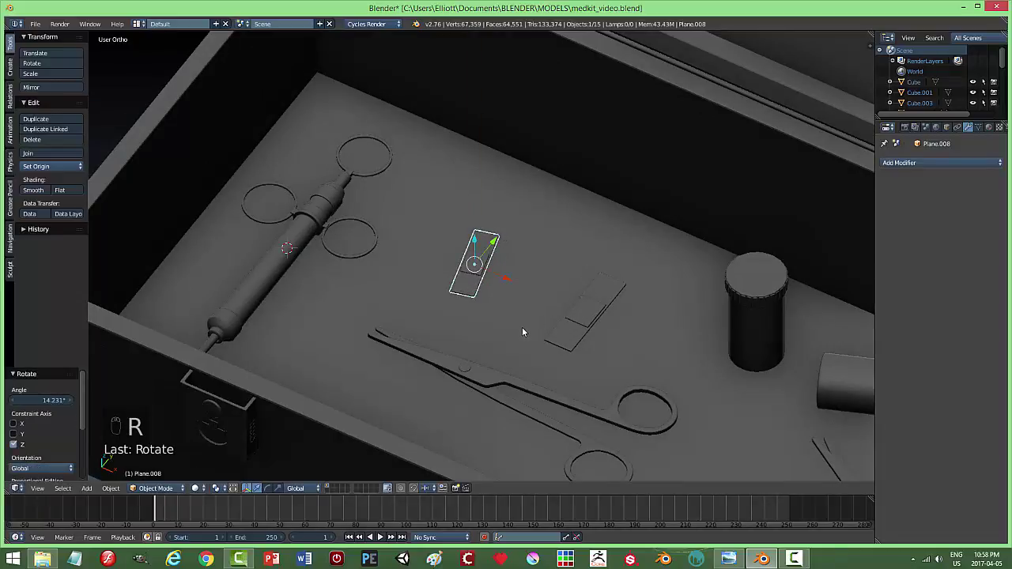
Duplicate the bandage, rotate the copy nearby on the tray and save the file.
{"action": "key", "text": "shift+d"}
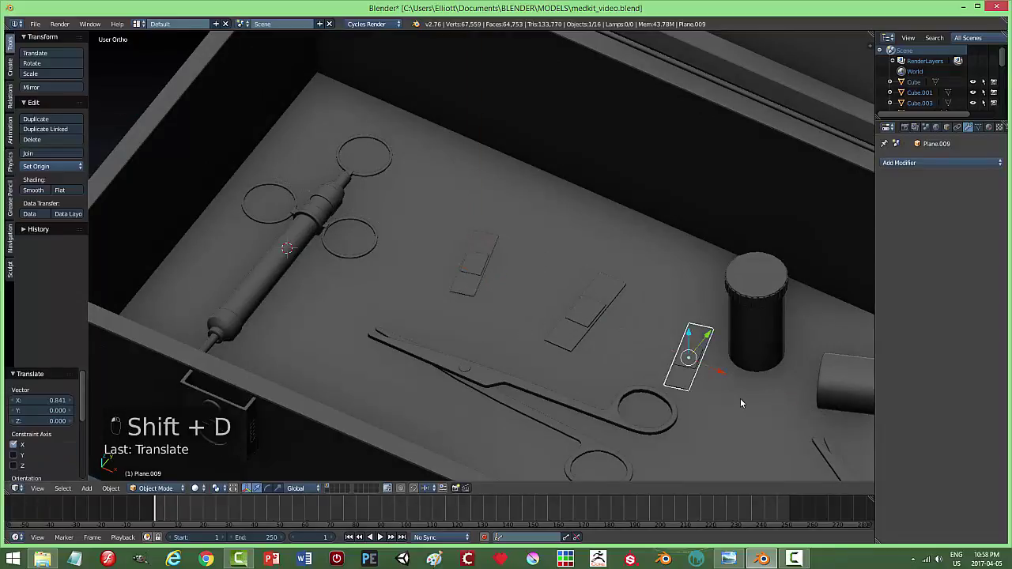
{"action": "left_click_drag", "start_coordinate": [572, 369], "coordinate": [676, 397]}
{"action": "key", "text": "r"}
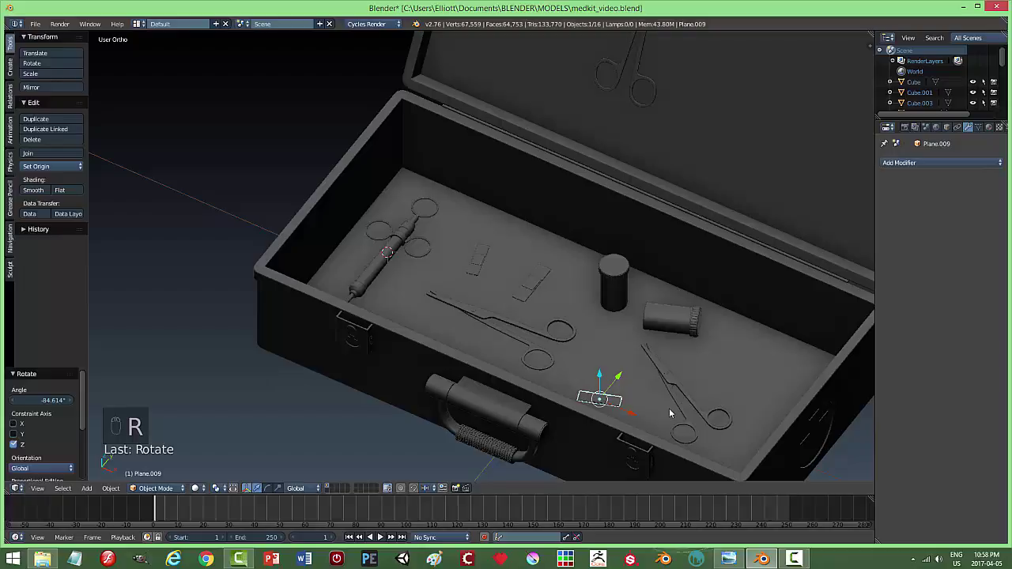
{"action": "key", "text": "a"}
{"action": "key", "text": "ctrl+s"}
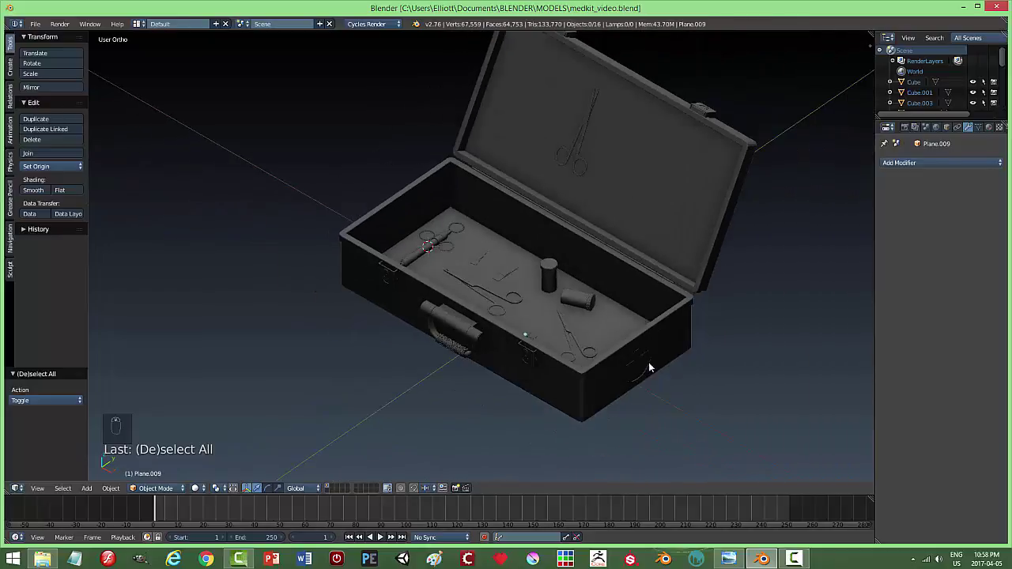
{"action": "key", "text": "ctrl+s"}
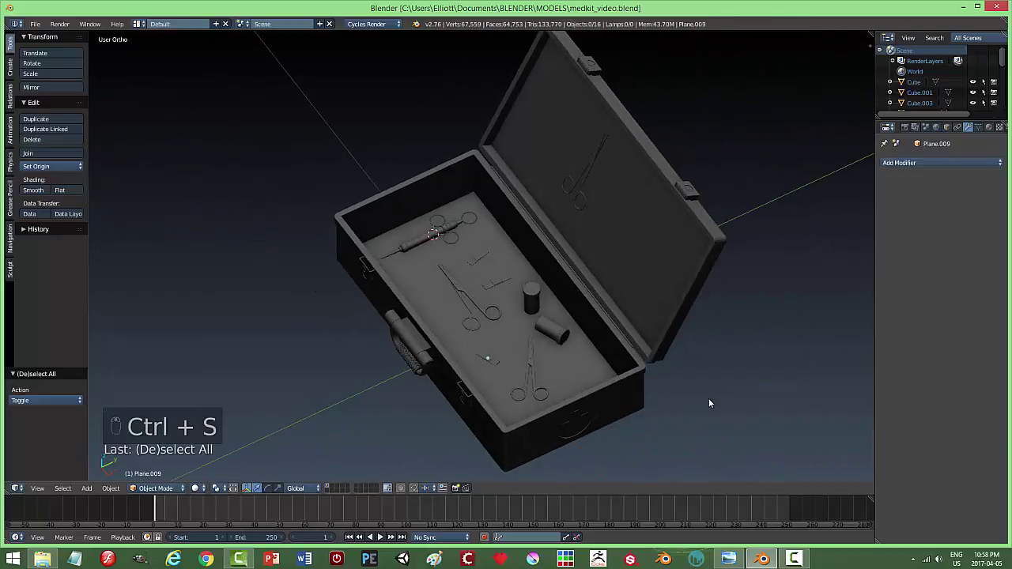
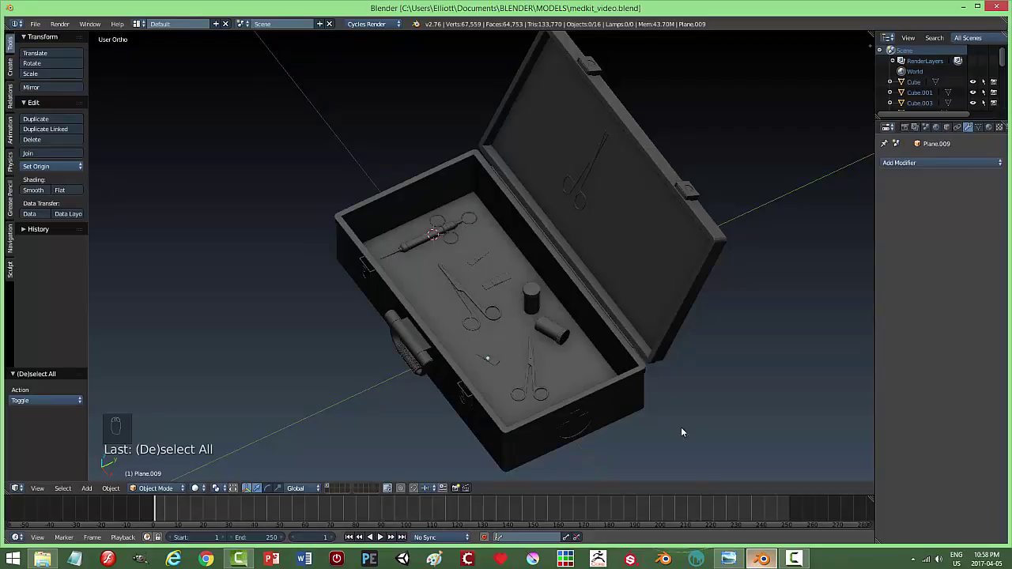
Duplicate the syringe and rotate the copy up to lie along the open lid.
{"action": "left_click_drag", "start_coordinate": [603, 396], "coordinate": [593, 402]}
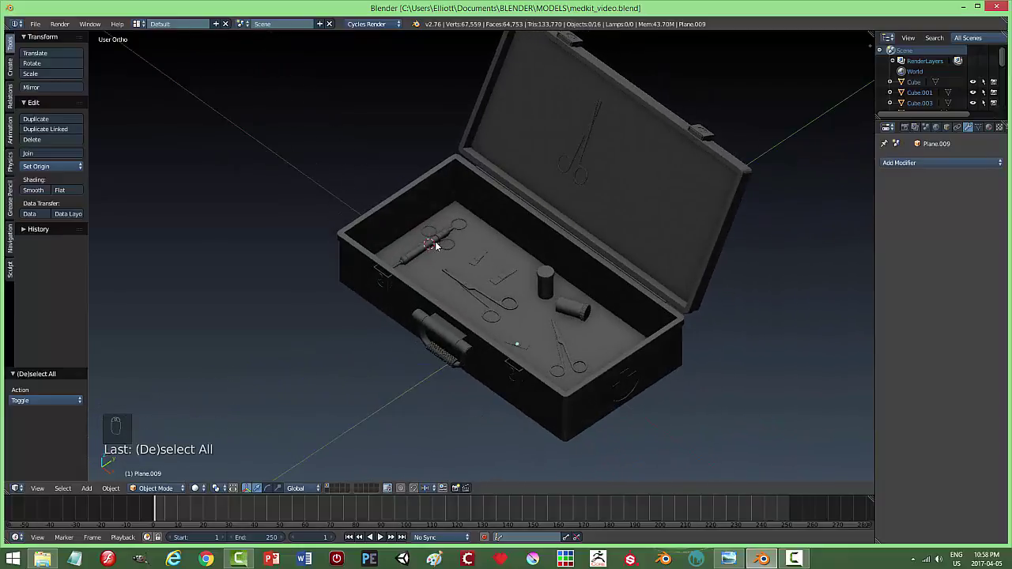
{"action": "left_click_drag", "start_coordinate": [437, 243], "coordinate": [506, 235]}
{"action": "key", "text": "shift+d"}
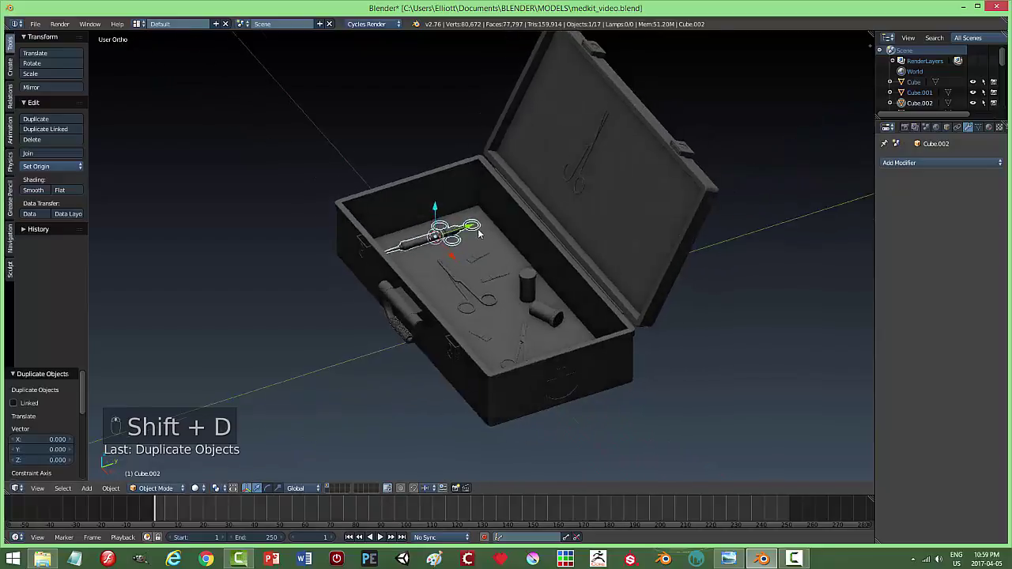
{"action": "left_click_drag", "start_coordinate": [445, 206], "coordinate": [548, 188]}
{"action": "left_click_drag", "start_coordinate": [555, 197], "coordinate": [547, 189]}
{"action": "key", "text": "r"}
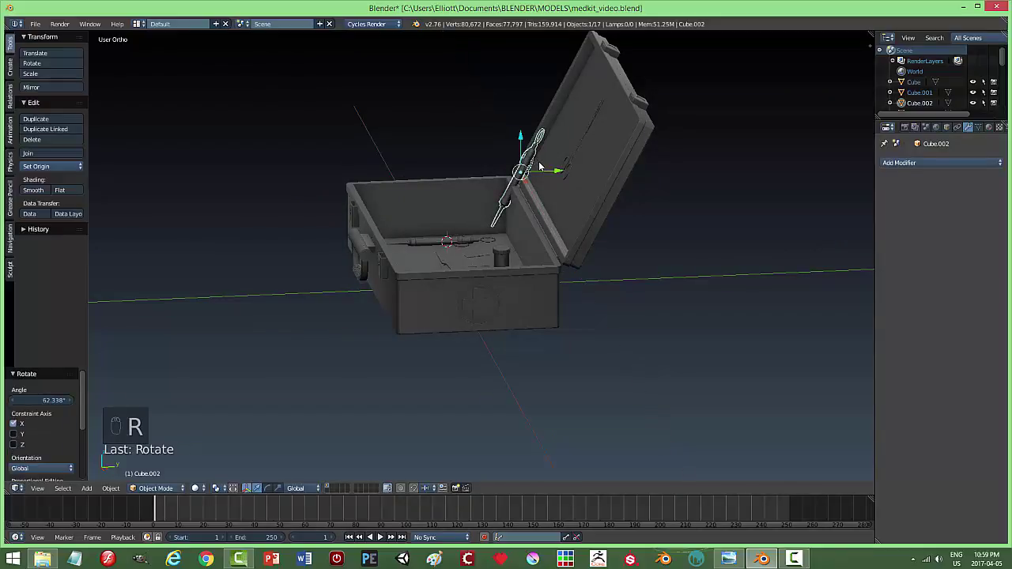
Slide the syringe copy along the lid and nudge it flush beside the scissors.
{"action": "left_click_drag", "start_coordinate": [527, 134], "coordinate": [599, 125]}
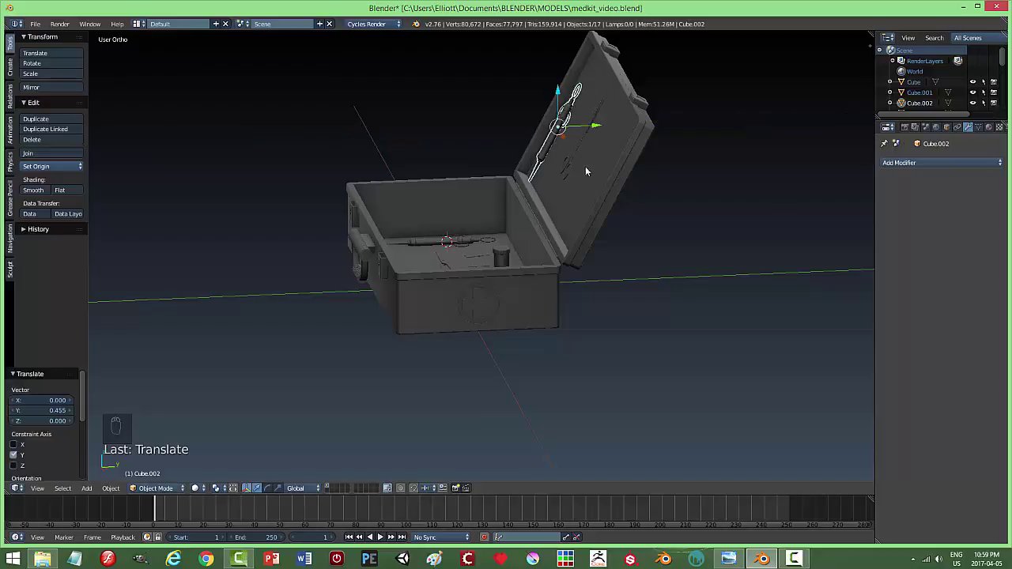
{"action": "middle_click", "coordinate": [627, 176]}
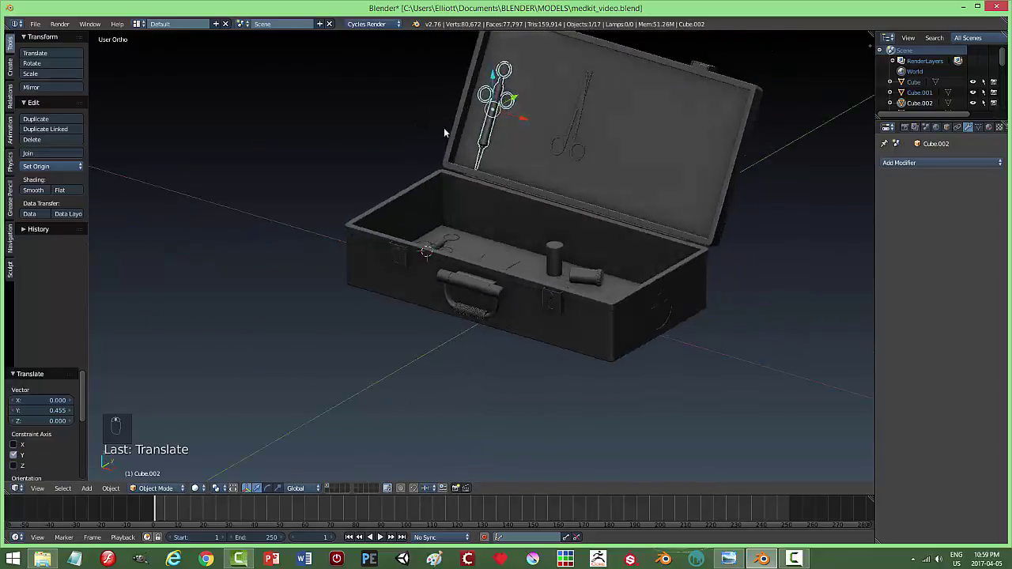
{"action": "left_click_drag", "start_coordinate": [544, 86], "coordinate": [604, 159]}
{"action": "key", "text": "KP_Decimal"}
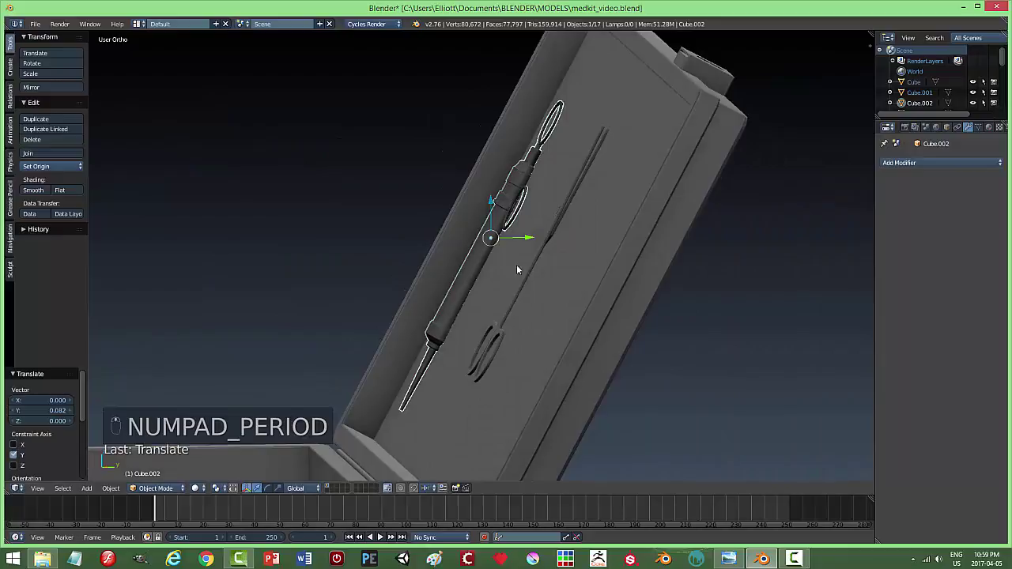
{"action": "left_click_drag", "start_coordinate": [530, 240], "coordinate": [521, 240]}
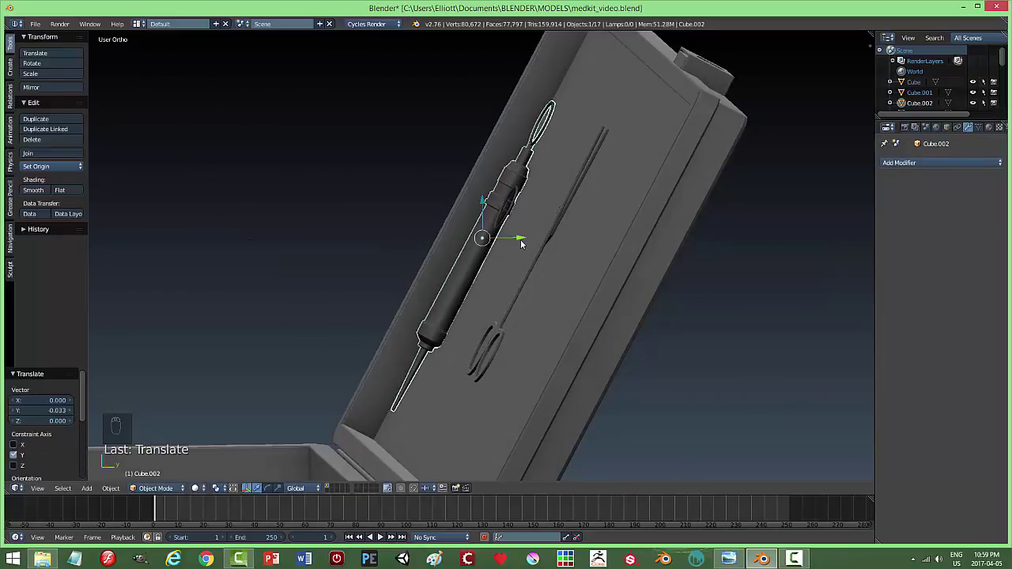
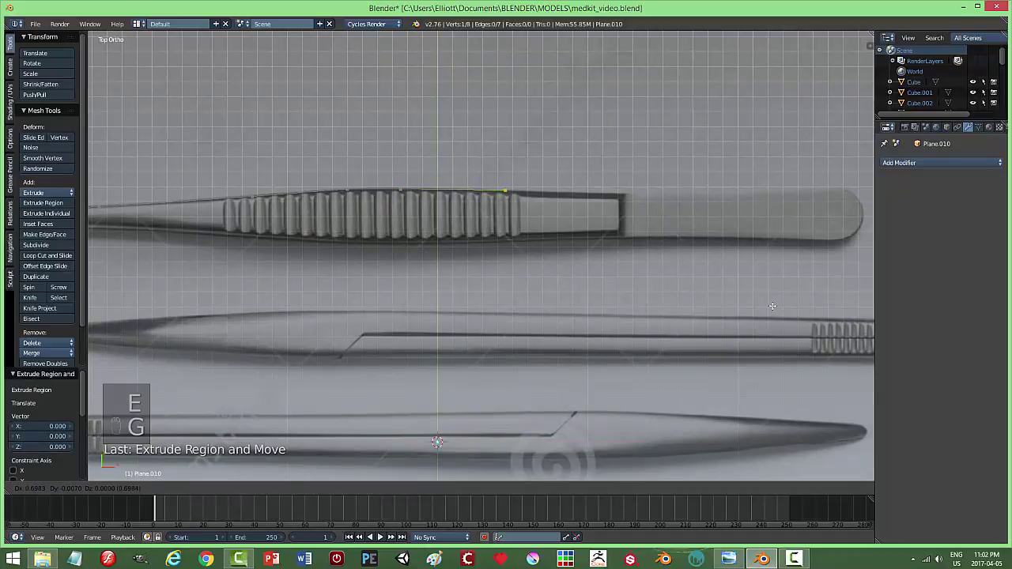
Extrude vertices one by one along the tweezer arm outline and around its rounded end.
{"action": "key", "text": "e"}
{"action": "key", "text": "g"}
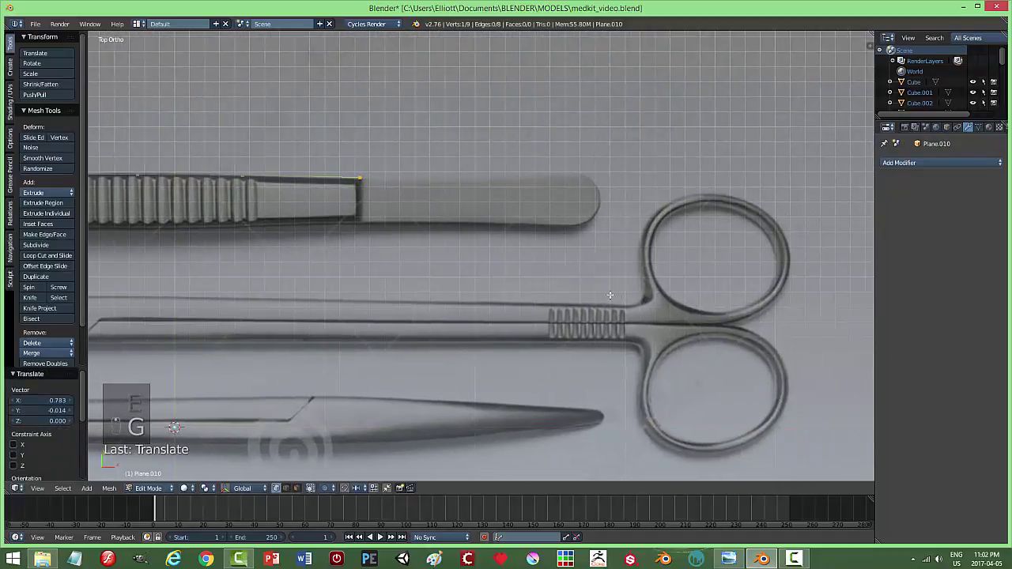
{"action": "key", "text": "e"}
{"action": "key", "text": "g"}
{"action": "key", "text": "e"}
{"action": "key", "text": "g"}
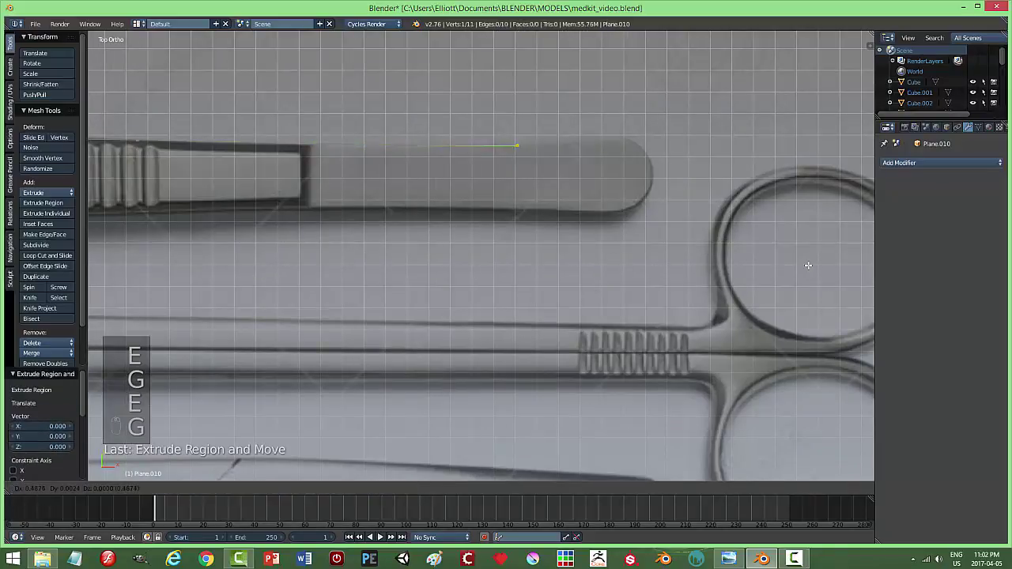
{"action": "key", "text": "e"}
{"action": "key", "text": "g"}
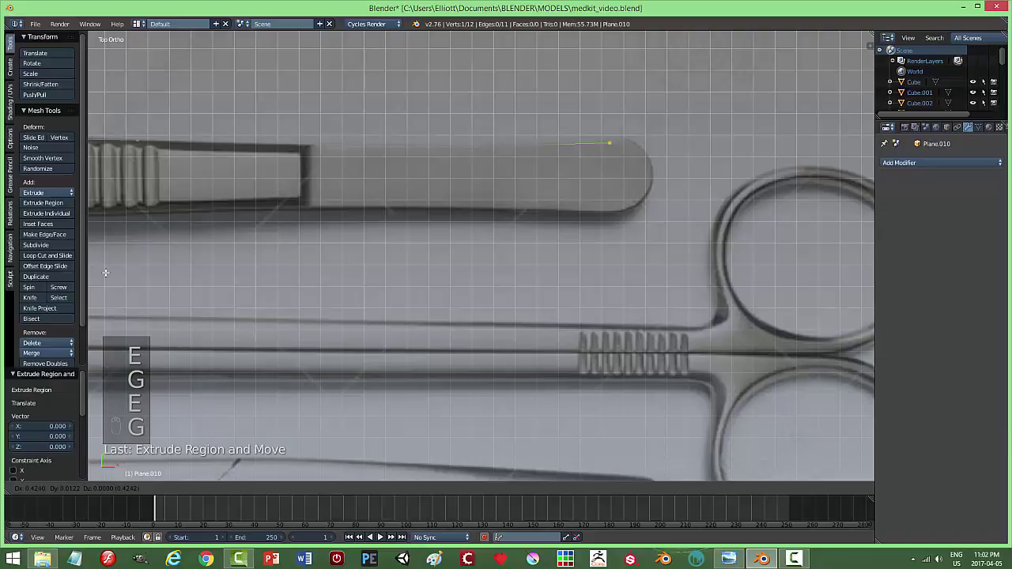
{"action": "key", "text": "e"}
{"action": "key", "text": "g"}
{"action": "key", "text": "e"}
{"action": "key", "text": "g"}
{"action": "key", "text": "e"}
{"action": "key", "text": "g"}
{"action": "key", "text": "e"}
{"action": "key", "text": "g"}
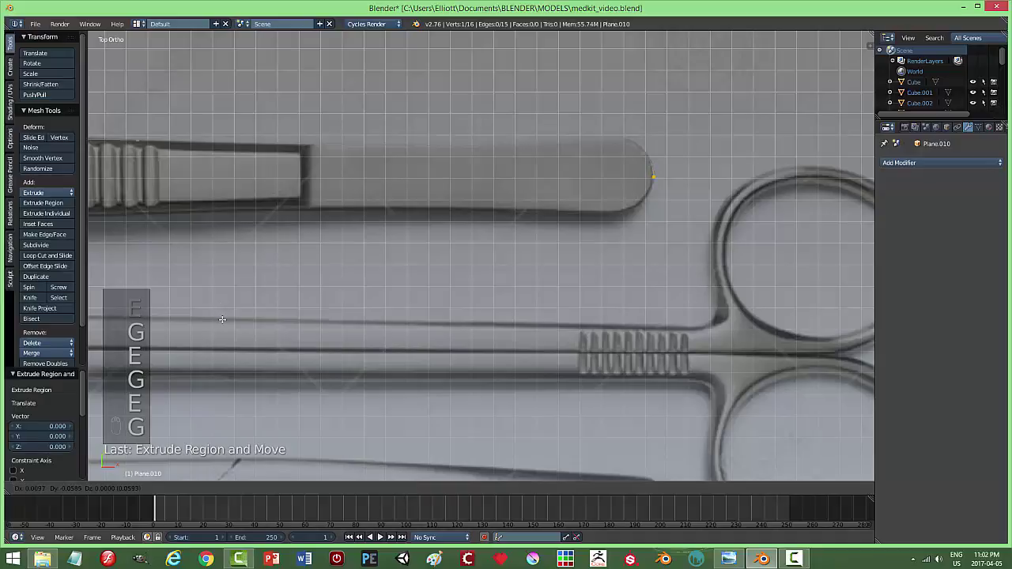
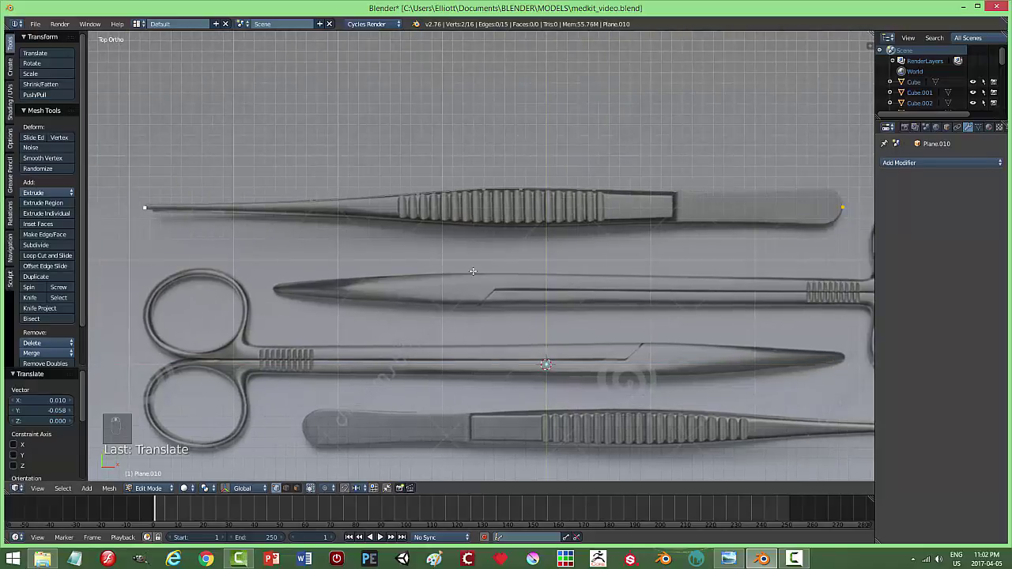
Finish the tip vertices in top view and join the outline ends into a closed loop.
{"action": "key", "text": "a"}
{"action": "key", "text": "a"}
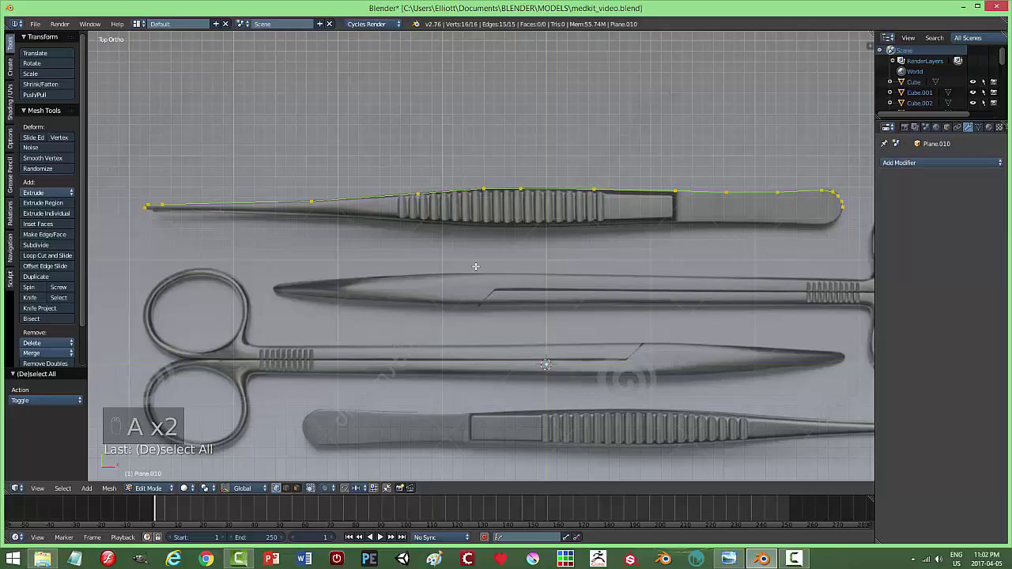
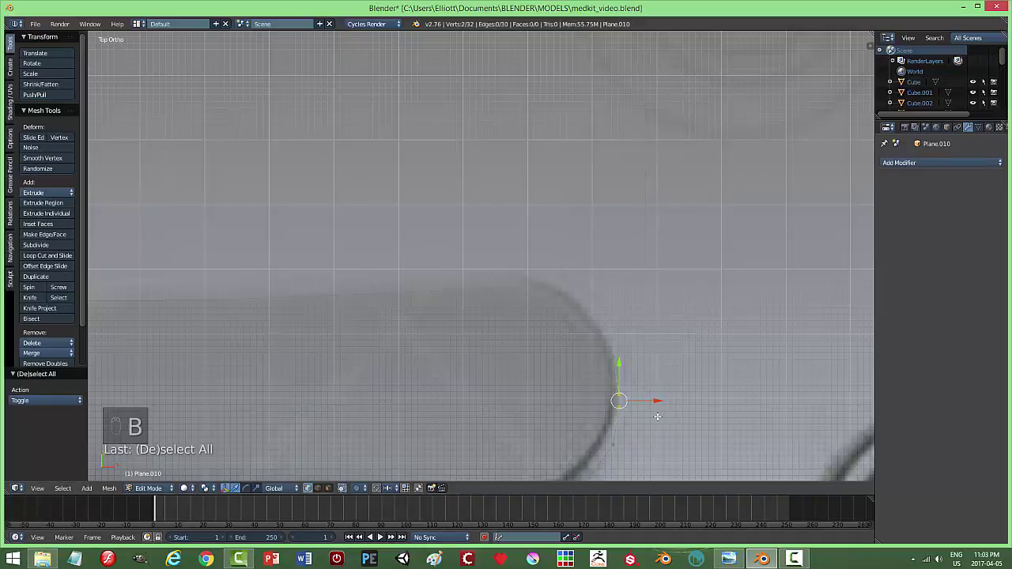
{"action": "key", "text": "f"}
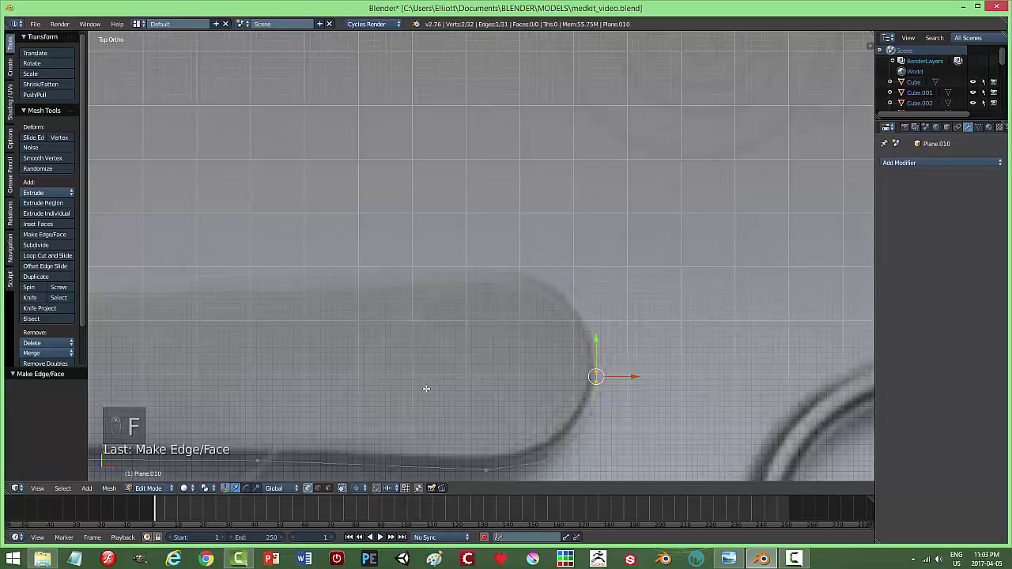
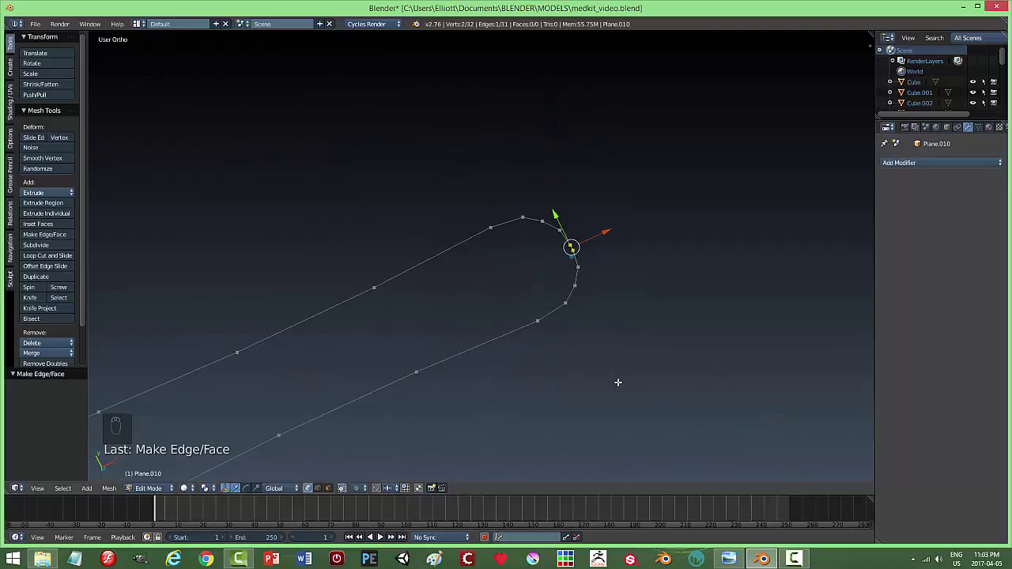
{"action": "key", "text": "KP_1"}
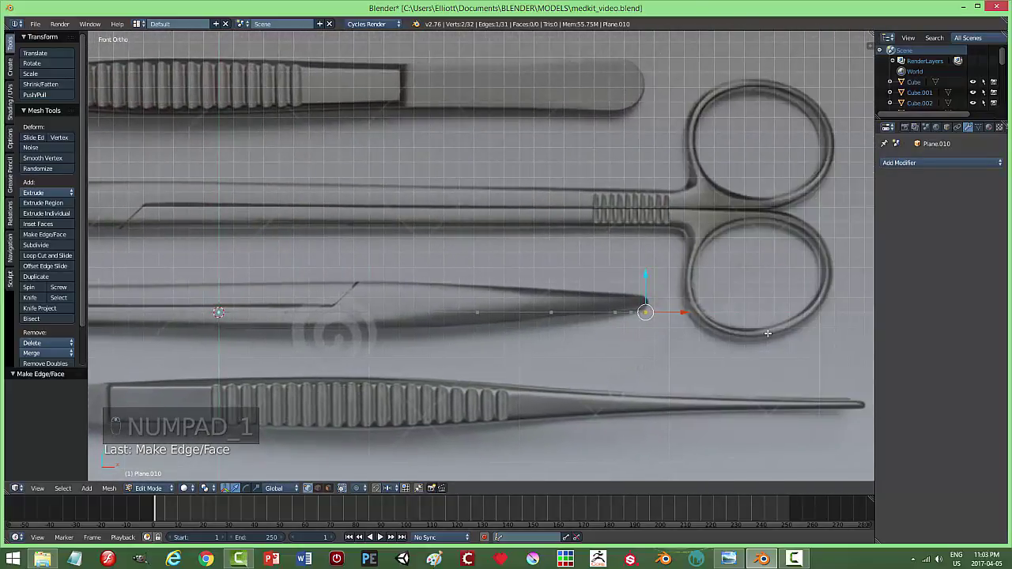
{"action": "key", "text": "KP_7"}
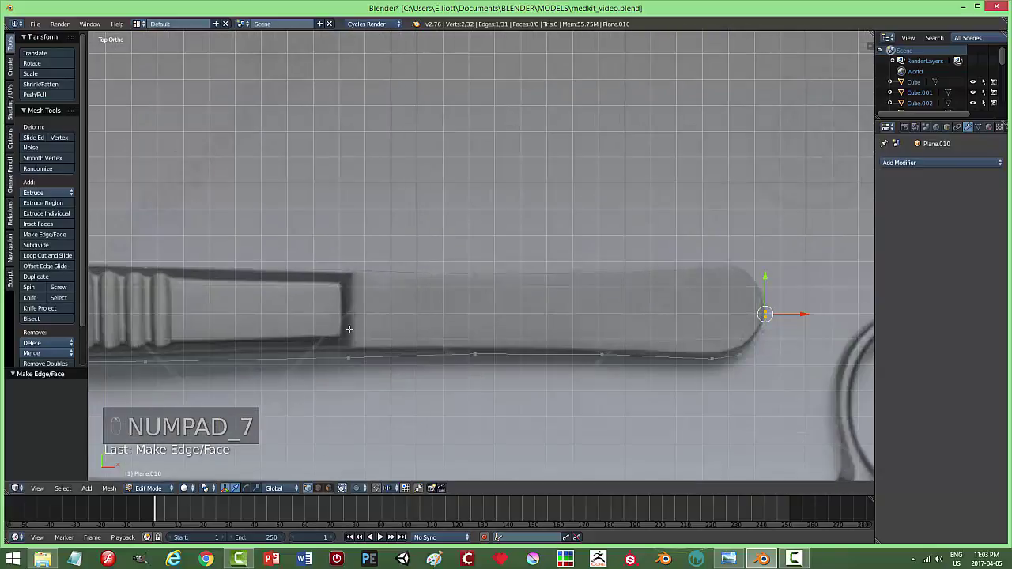
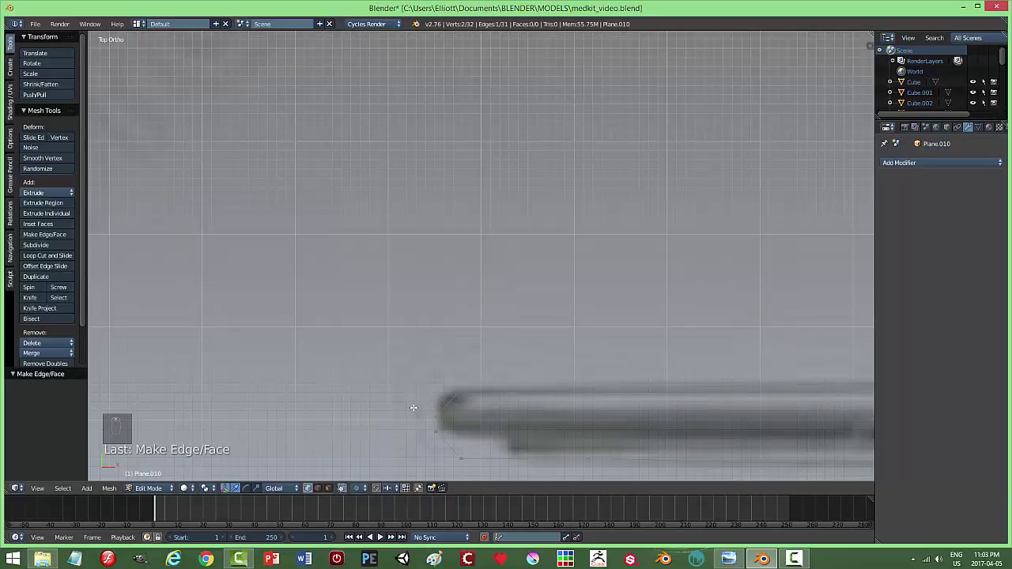
{"action": "key", "text": "b"}
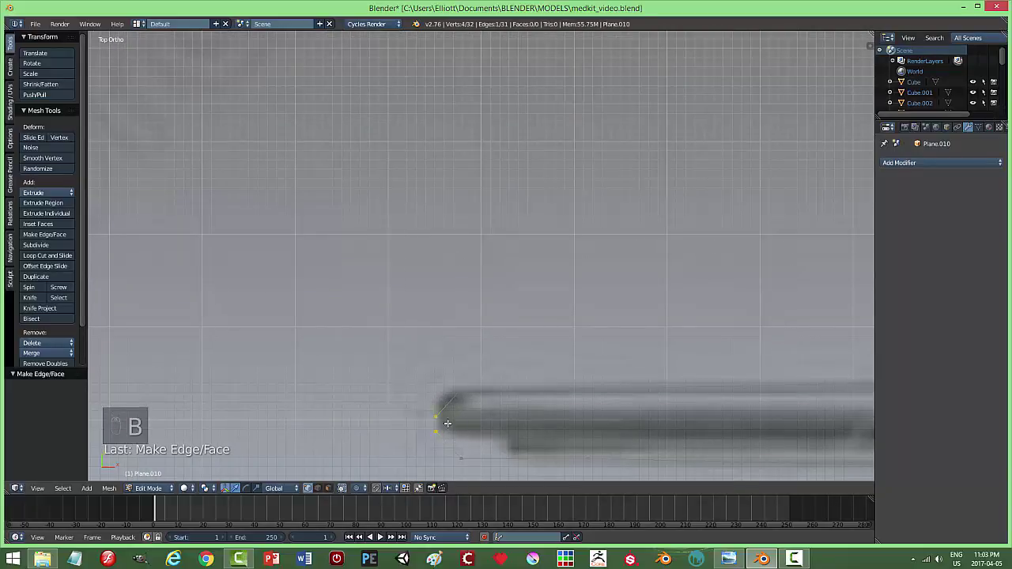
{"action": "key", "text": "a"}
{"action": "key", "text": "b"}
{"action": "key", "text": "f"}
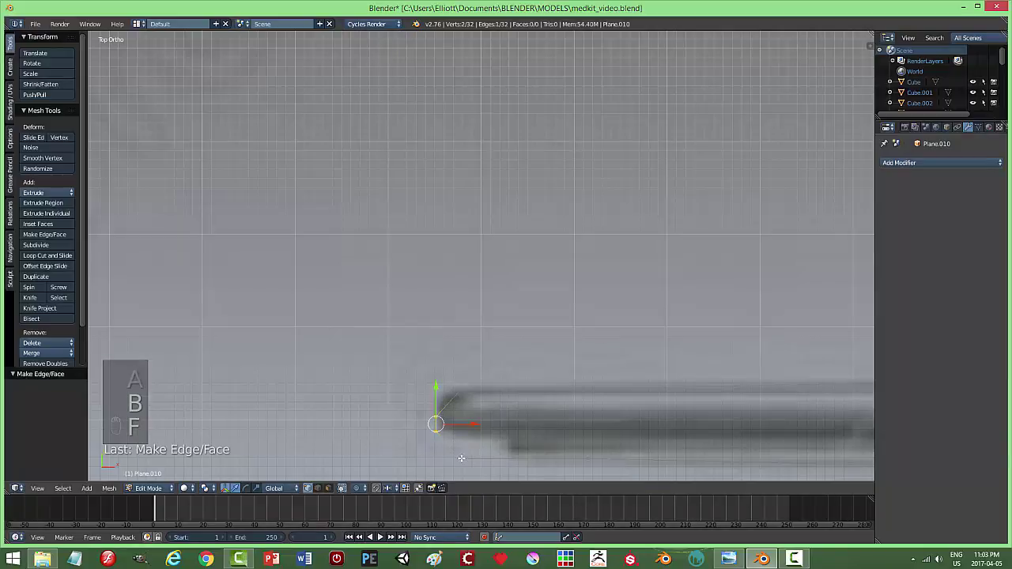
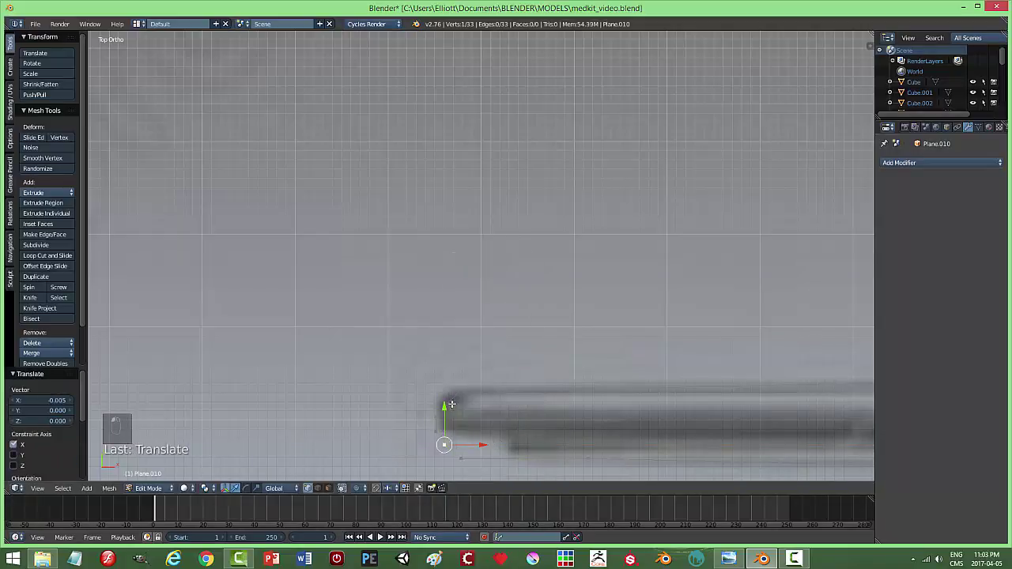
{"action": "key", "text": "w"}
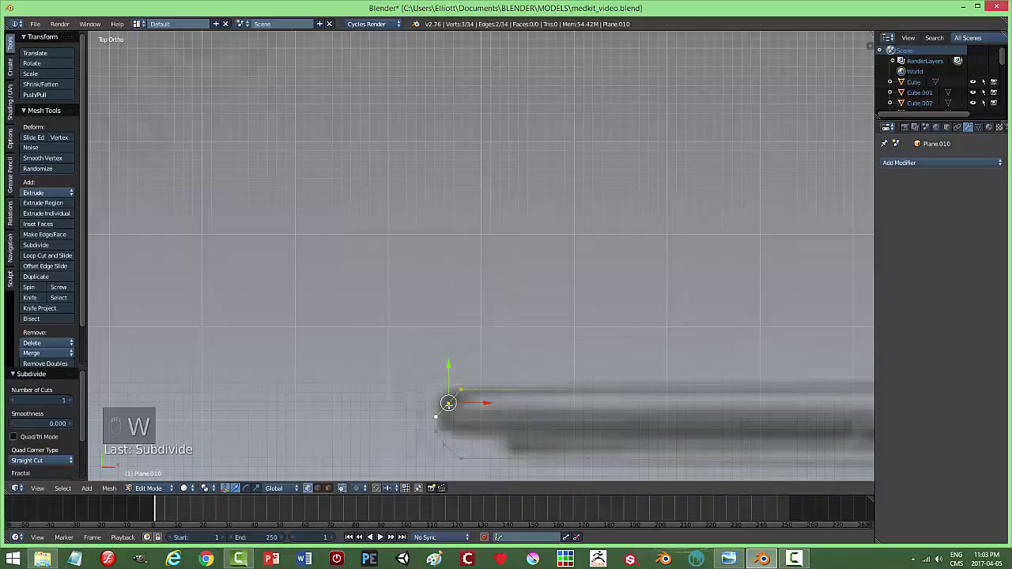
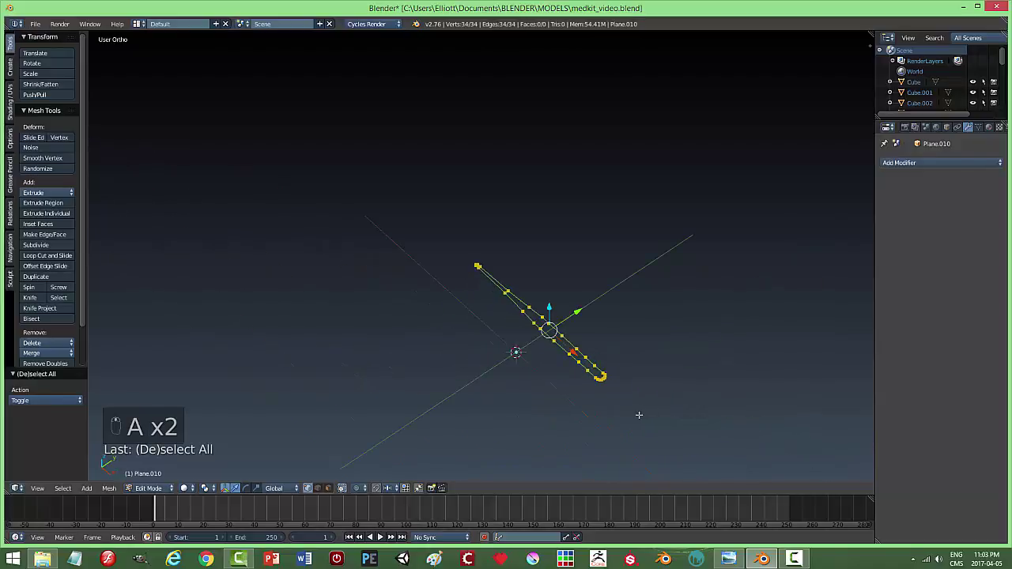
Fill the outline with a face, extrude it upward for thickness, subdivide it and exit Edit Mode.
{"action": "key", "text": "f"}
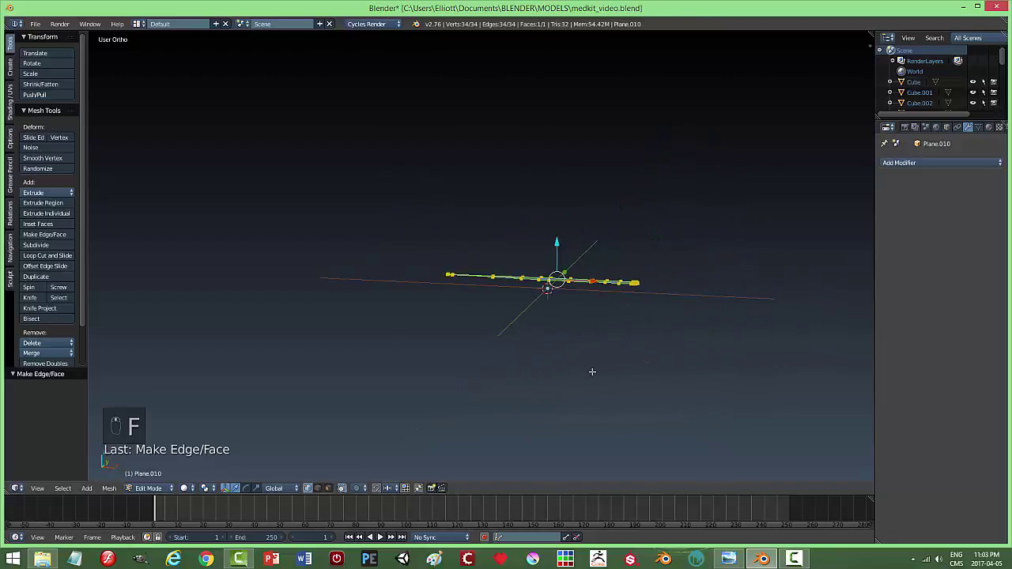
{"action": "key", "text": "KP_Decimal"}
{"action": "key", "text": "e"}
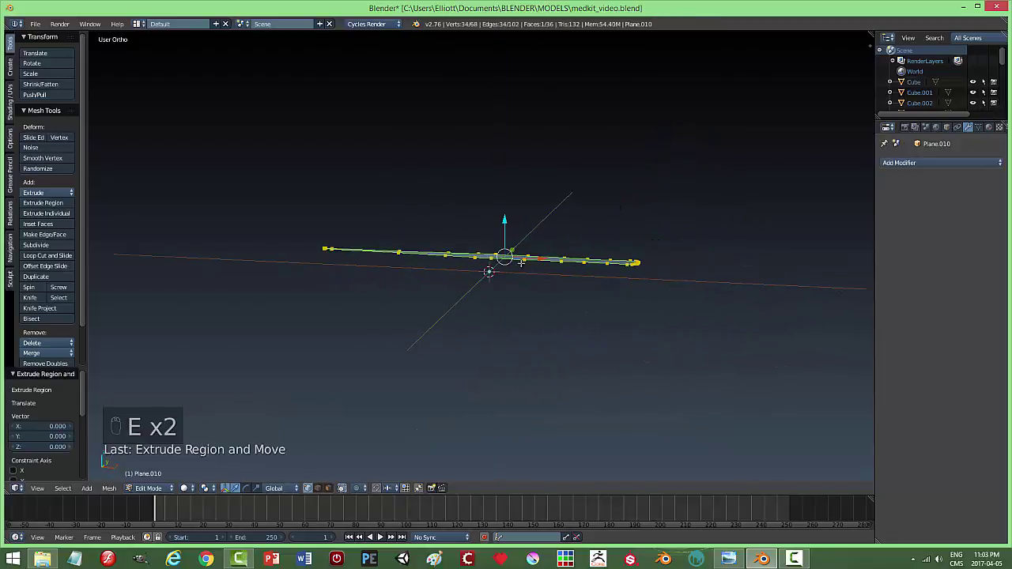
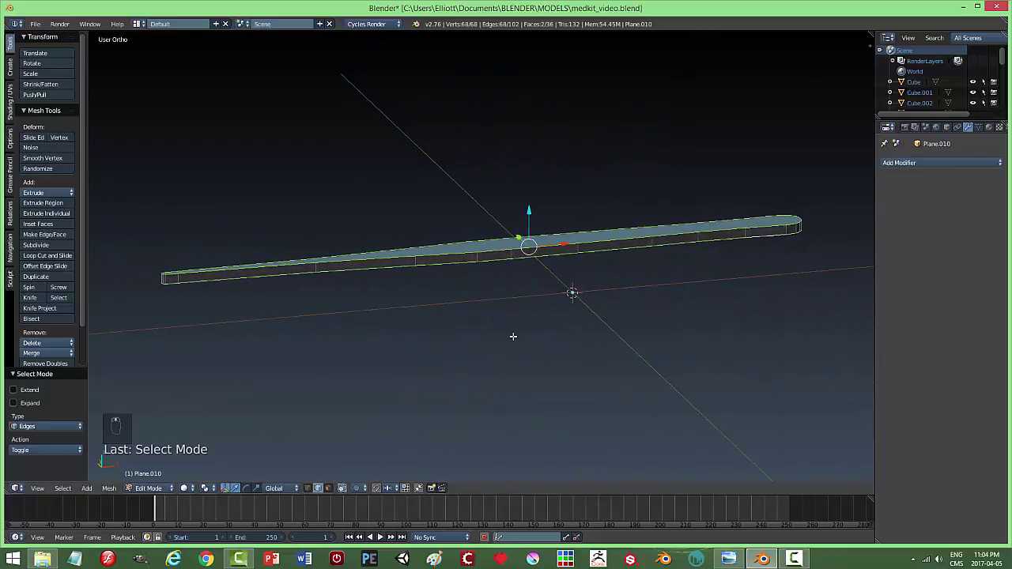
{"action": "key", "text": "ctrl+b"}
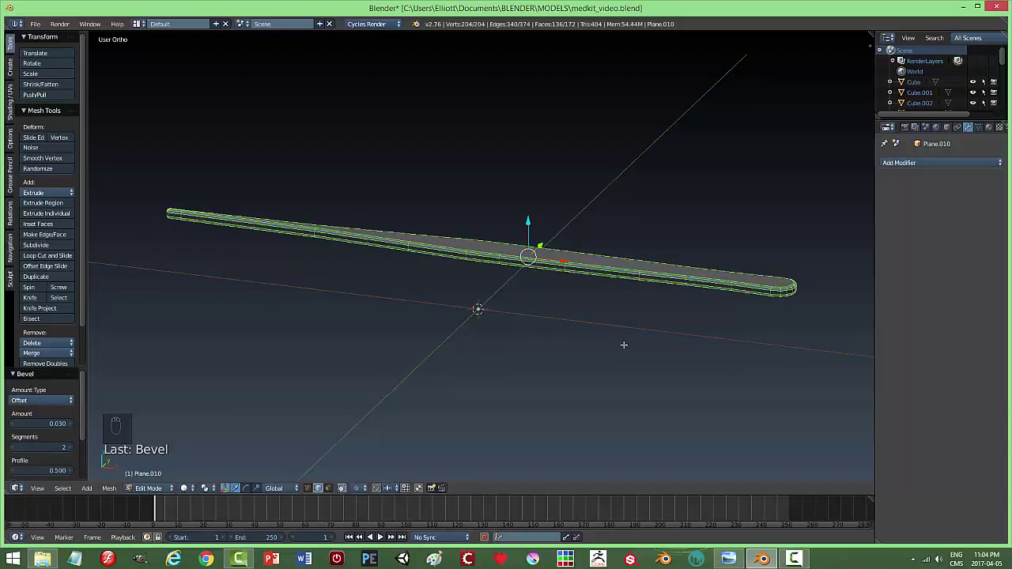
{"action": "key", "text": "a"}
{"action": "key", "text": "Tab"}
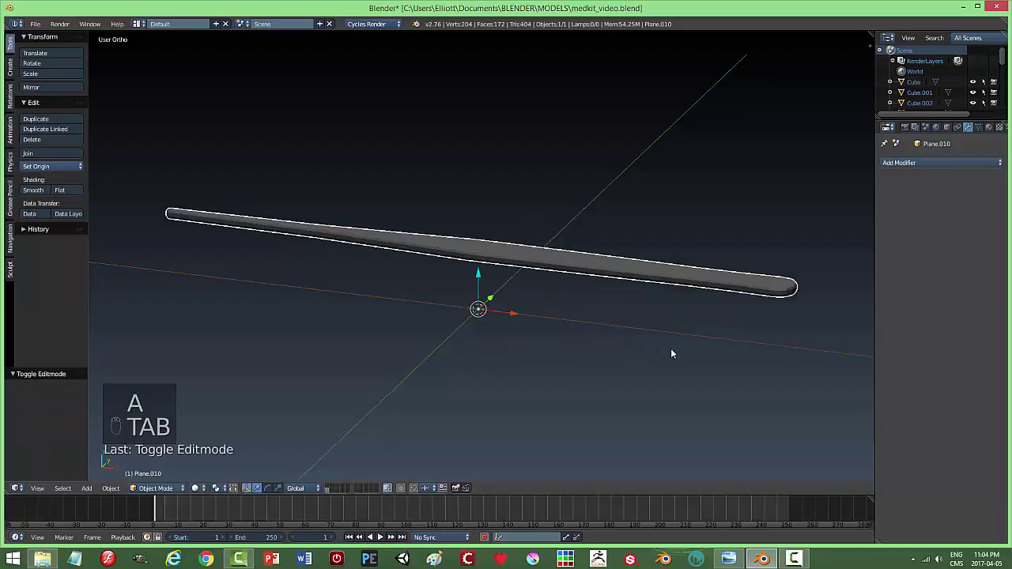
Shade the arm smooth, save the file and return to top view over the reference.
{"action": "key", "text": "a"}
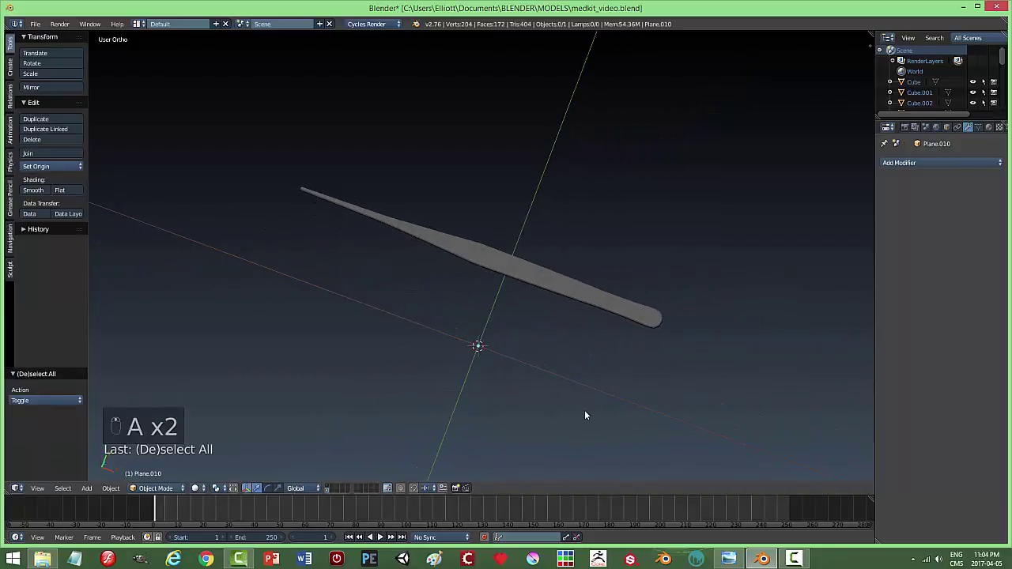
{"action": "key", "text": "ctrl+s"}
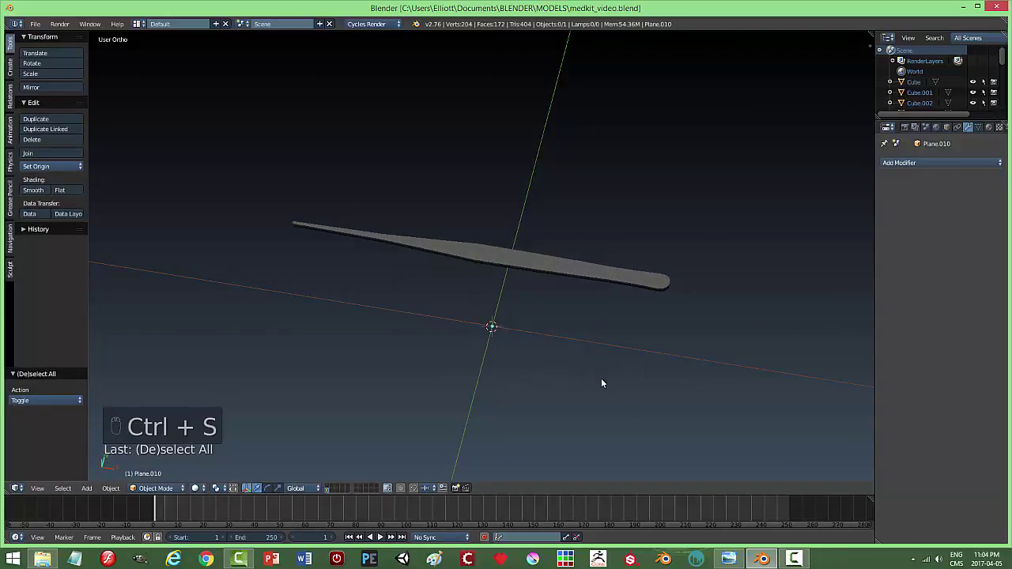
{"action": "key", "text": "KP_7"}
{"action": "key", "text": "z"}
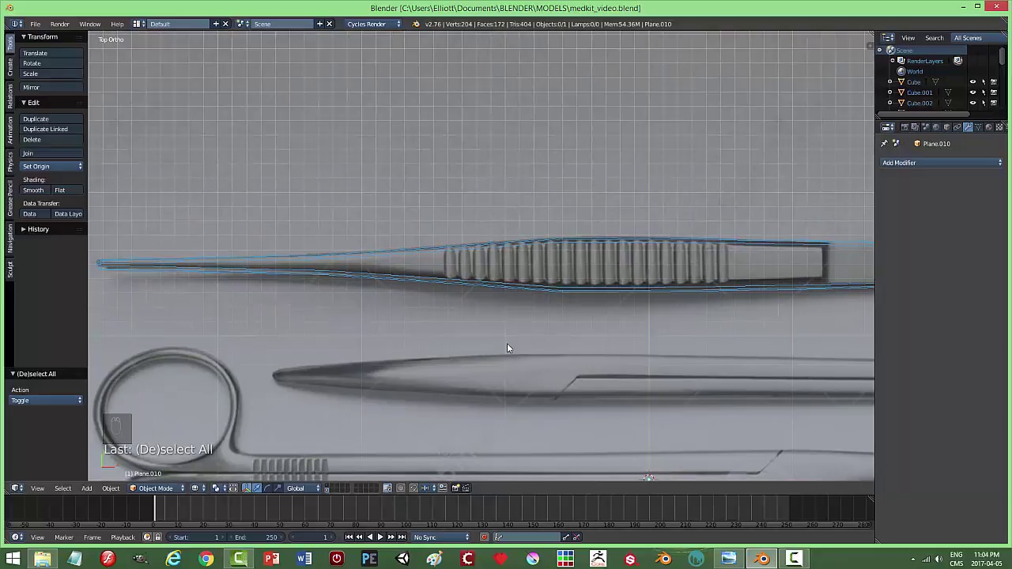
Add a cube and scale it into a thin, slim slab for a grip ridge.
{"action": "key", "text": "shift+a"}
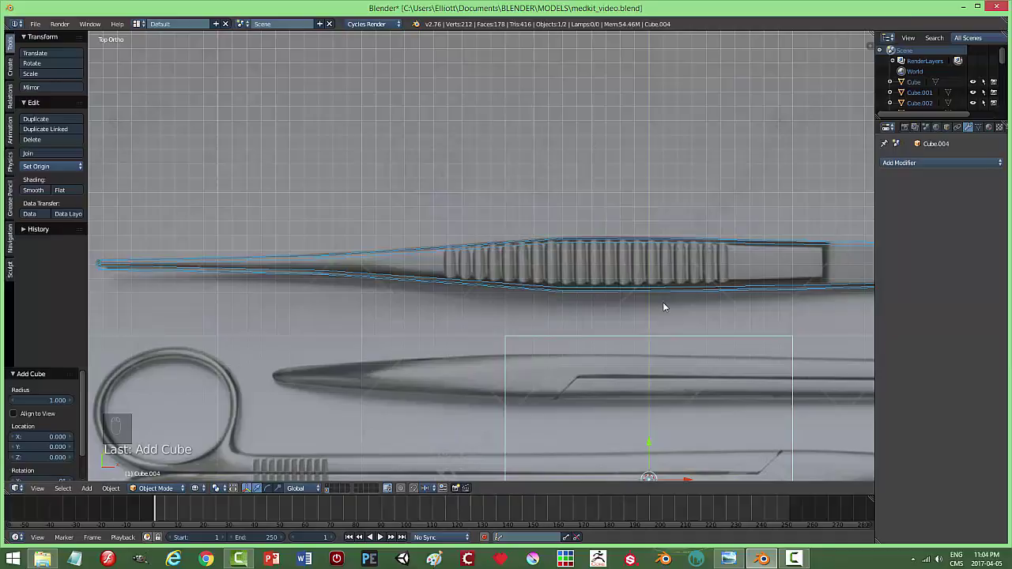
{"action": "key", "text": "s"}
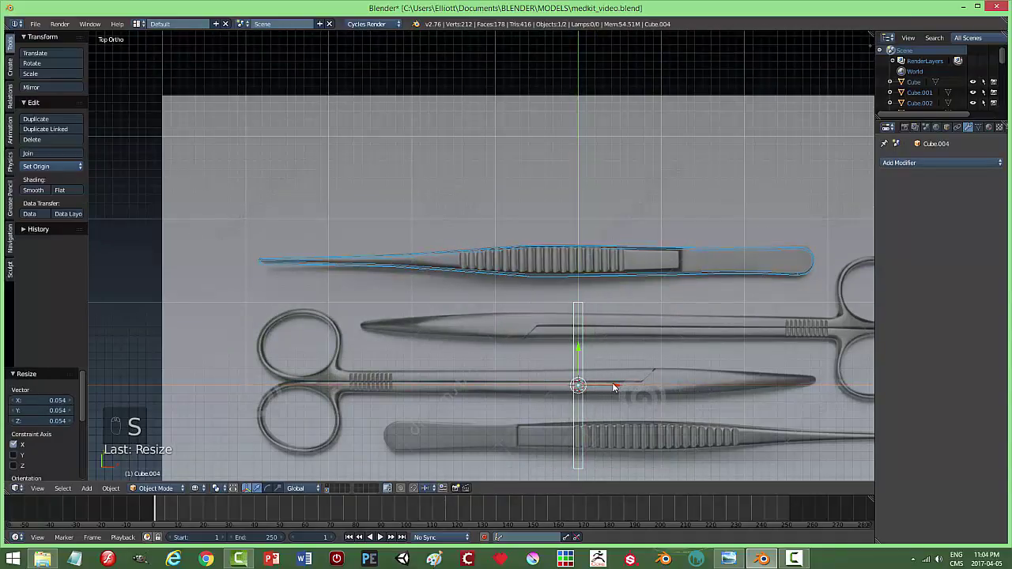
{"action": "left_click_drag", "start_coordinate": [597, 386], "coordinate": [493, 343]}
{"action": "left_click_drag", "start_coordinate": [477, 347], "coordinate": [629, 338]}
{"action": "left_click_drag", "start_coordinate": [629, 337], "coordinate": [630, 337]}
{"action": "key", "text": "s"}
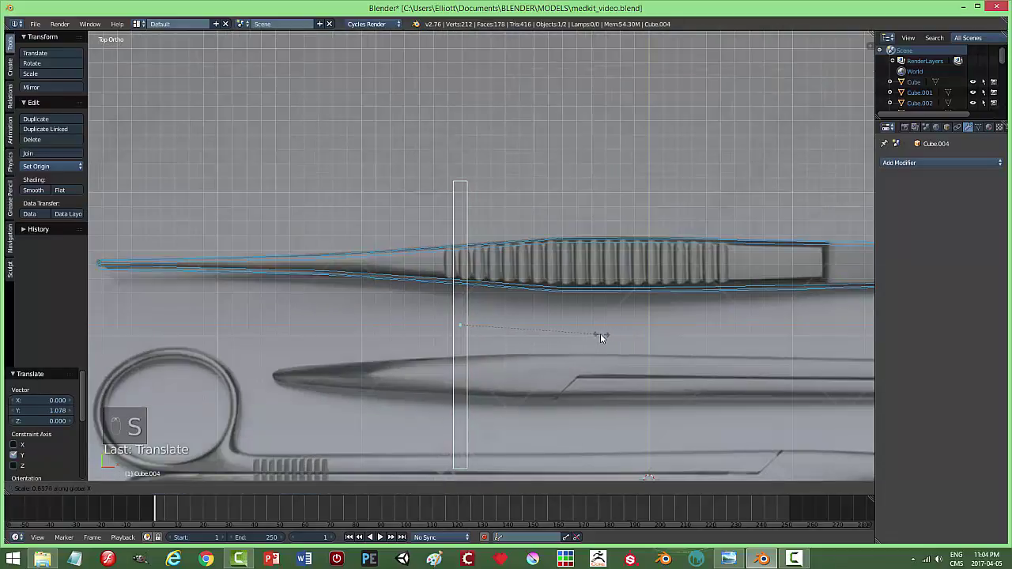
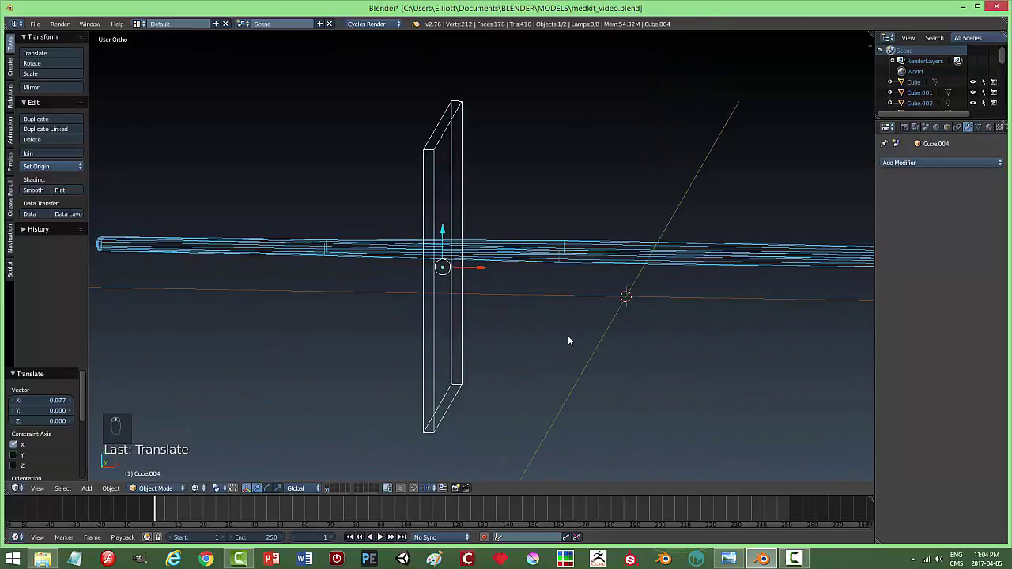
{"action": "key", "text": "s"}
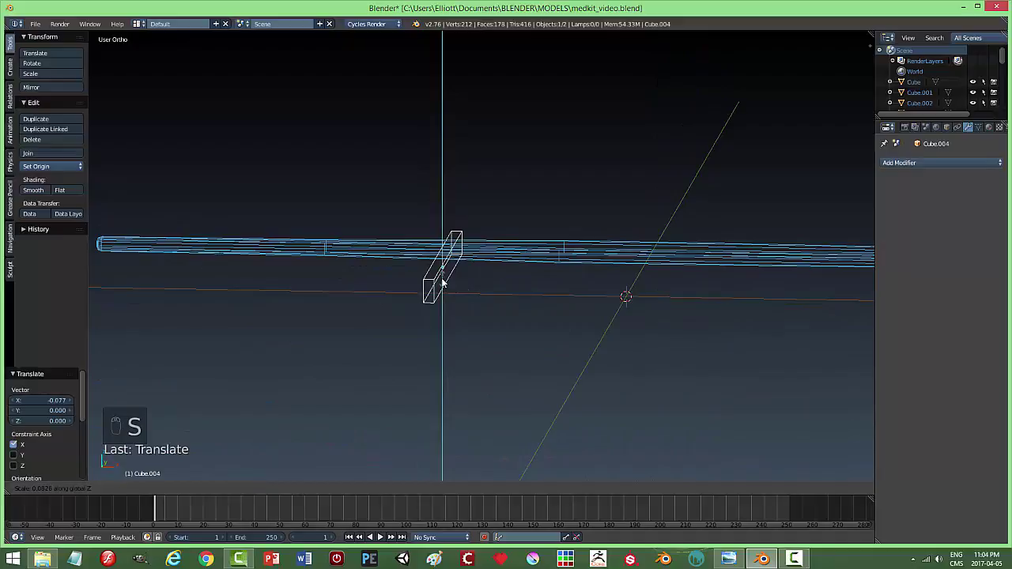
{"action": "key", "text": "KP_7"}
{"action": "key", "text": "s"}
Position the slab down onto the tweezer arm's grip, checking top and side views.
{"action": "left_click_drag", "start_coordinate": [454, 284], "coordinate": [488, 250]}
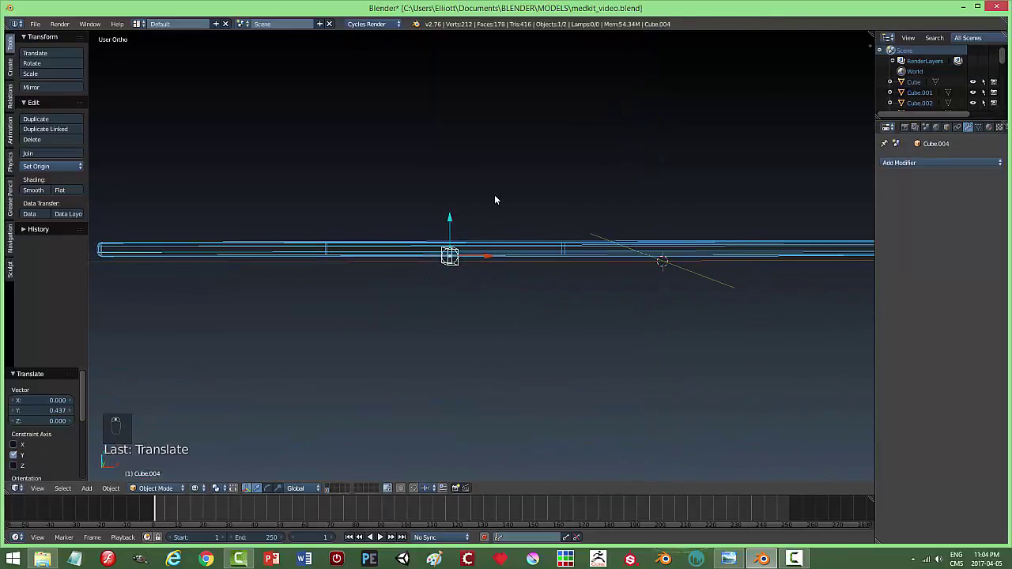
{"action": "key", "text": "z"}
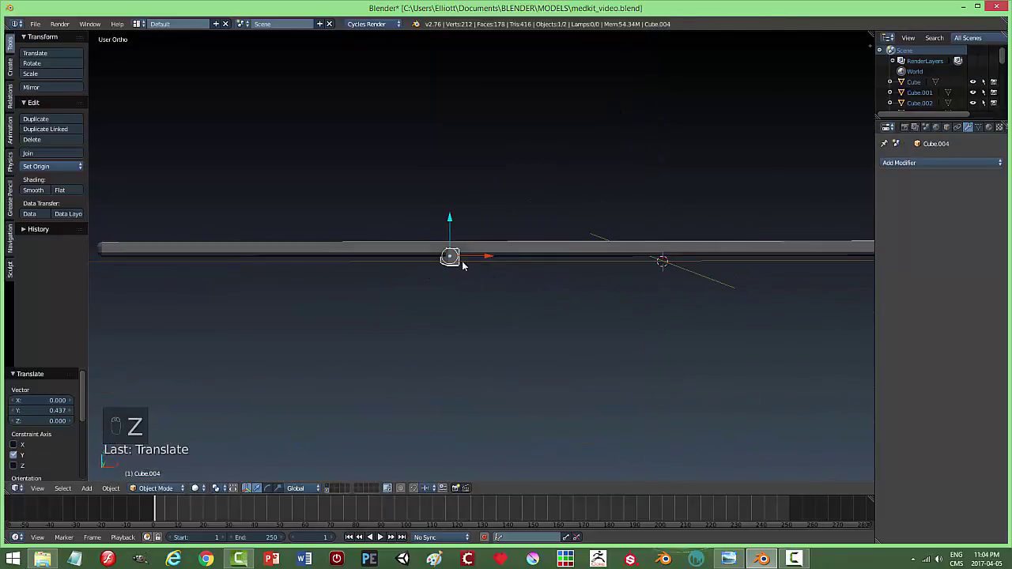
{"action": "left_click_drag", "start_coordinate": [456, 219], "coordinate": [537, 218]}
{"action": "key", "text": "KP_7"}
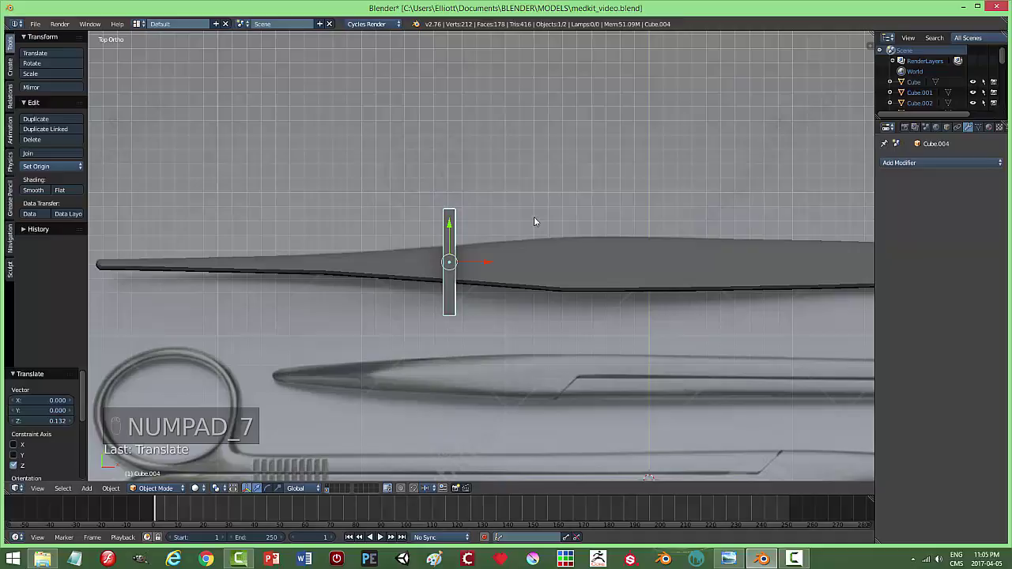
{"action": "key", "text": "KP_3"}
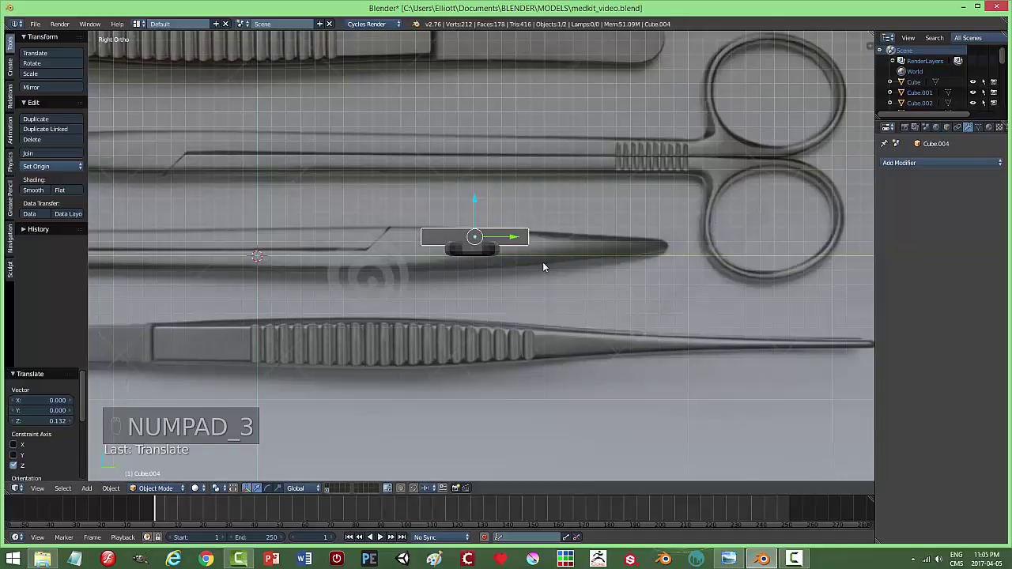
{"action": "left_click_drag", "start_coordinate": [548, 264], "coordinate": [548, 264]}
{"action": "key", "text": "KP_7"}
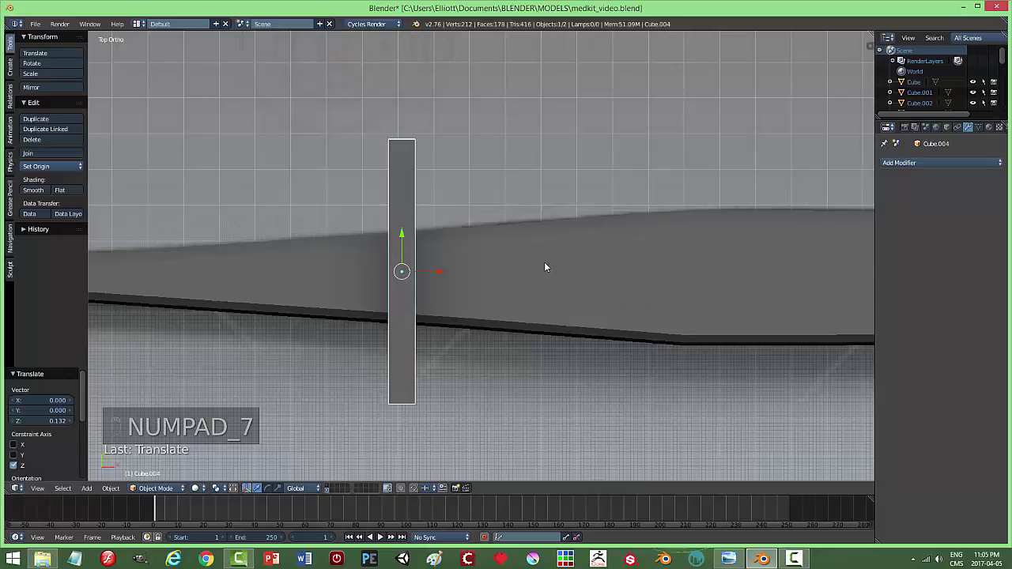
{"action": "key", "text": "z"}
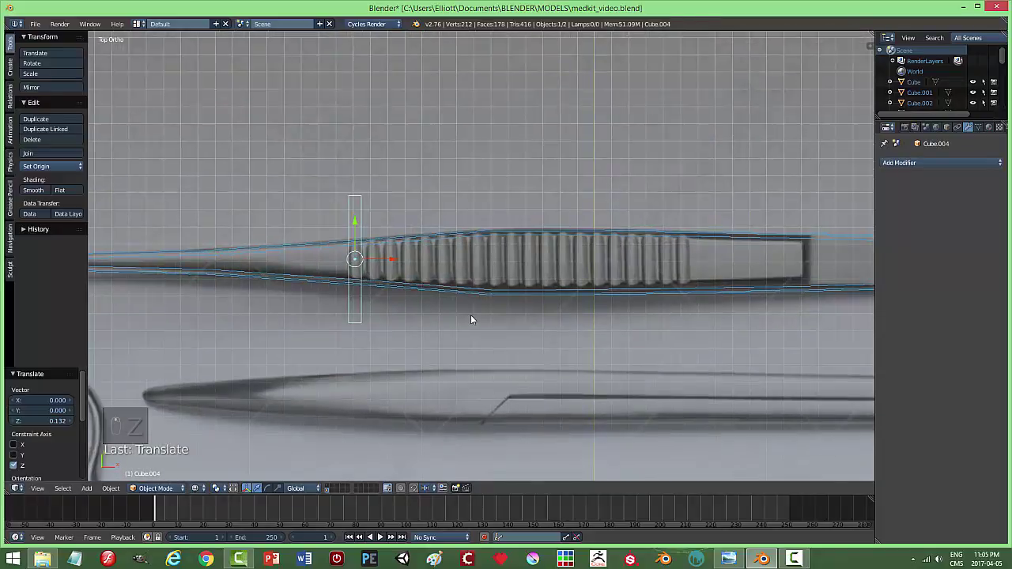
Add an Array modifier repeating the slab 19 times at relative offset 1.4 along the grip.
{"action": "left_click_drag", "start_coordinate": [914, 167], "coordinate": [960, 257]}
{"action": "left_click_drag", "start_coordinate": [952, 256], "coordinate": [820, 269]}
{"action": "middle_click", "coordinate": [819, 270]}
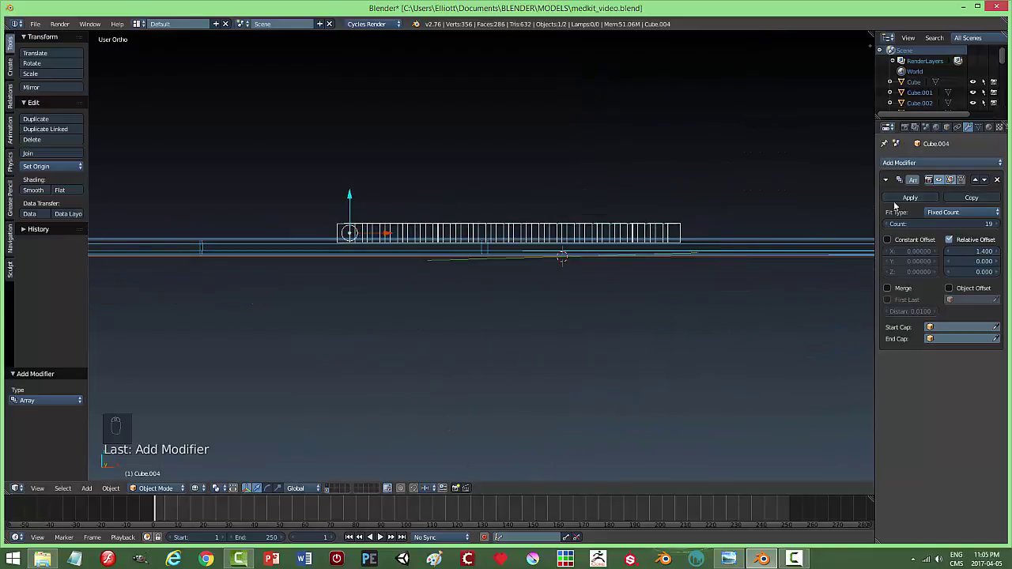
Cut the ridge row into the arm with a Boolean difference and inspect the grooves in solid shading.
{"action": "left_click_drag", "start_coordinate": [907, 205], "coordinate": [580, 299]}
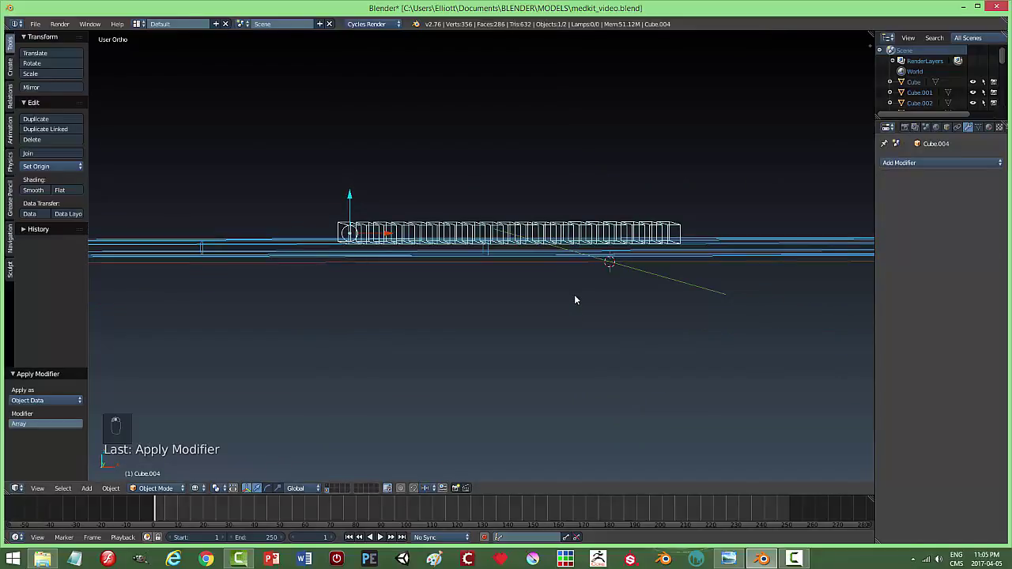
{"action": "key", "text": "z"}
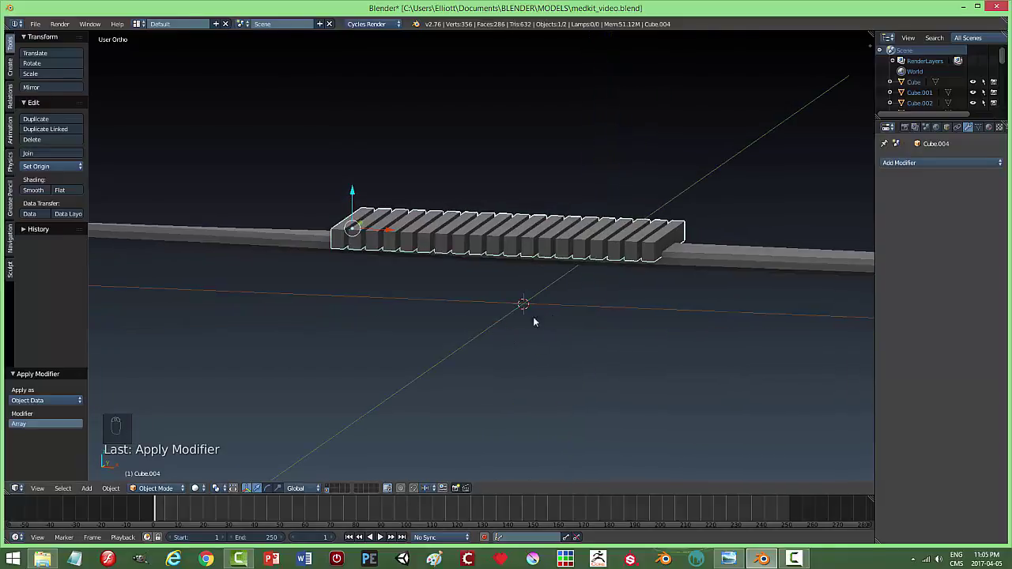
{"action": "left_click_drag", "start_coordinate": [683, 260], "coordinate": [907, 199]}
{"action": "left_click_drag", "start_coordinate": [735, 224], "coordinate": [666, 327]}
{"action": "key", "text": "h"}
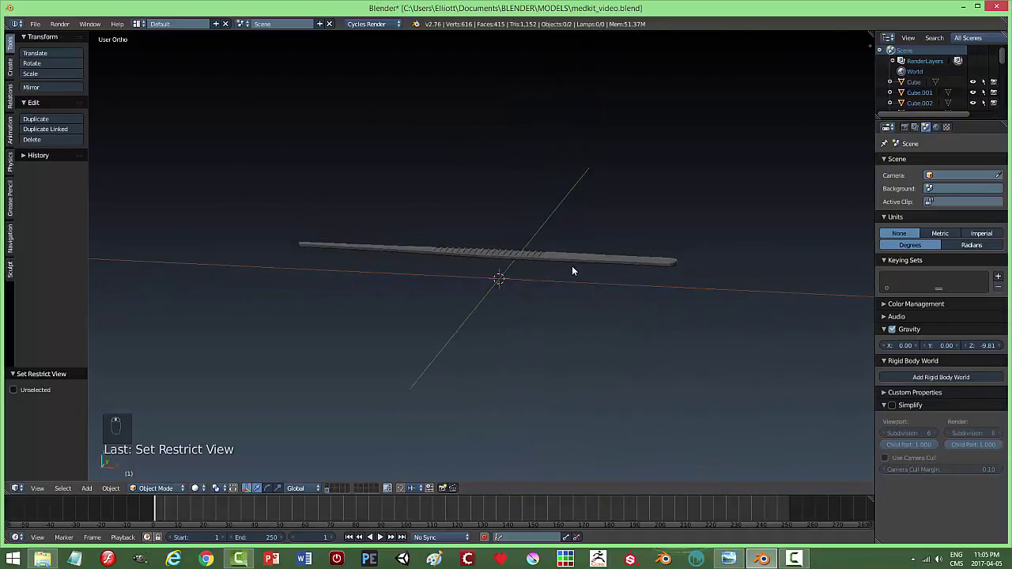
{"action": "left_click_drag", "start_coordinate": [564, 277], "coordinate": [683, 309]}
Delete the leftover ridge block and save the file.
{"action": "key", "text": "alt+h"}
{"action": "key", "text": "x"}
{"action": "key", "text": "ctrl+s"}
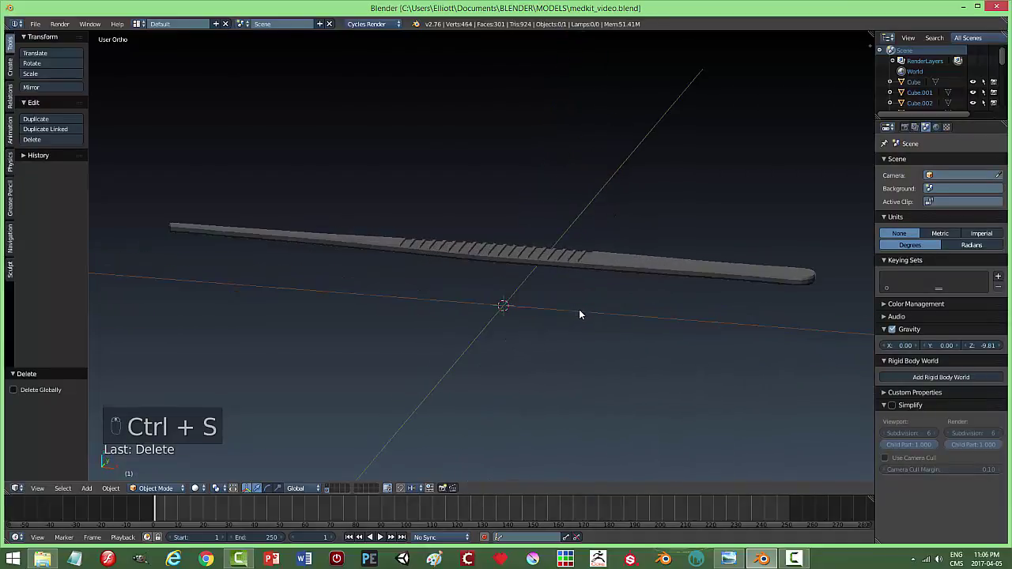
{"action": "left_click_drag", "start_coordinate": [609, 264], "coordinate": [666, 325]}
Make a trial duplicate of the ridged tweezer arm, inspect it, then remove the copy again.
{"action": "middle_click", "coordinate": [666, 326]}
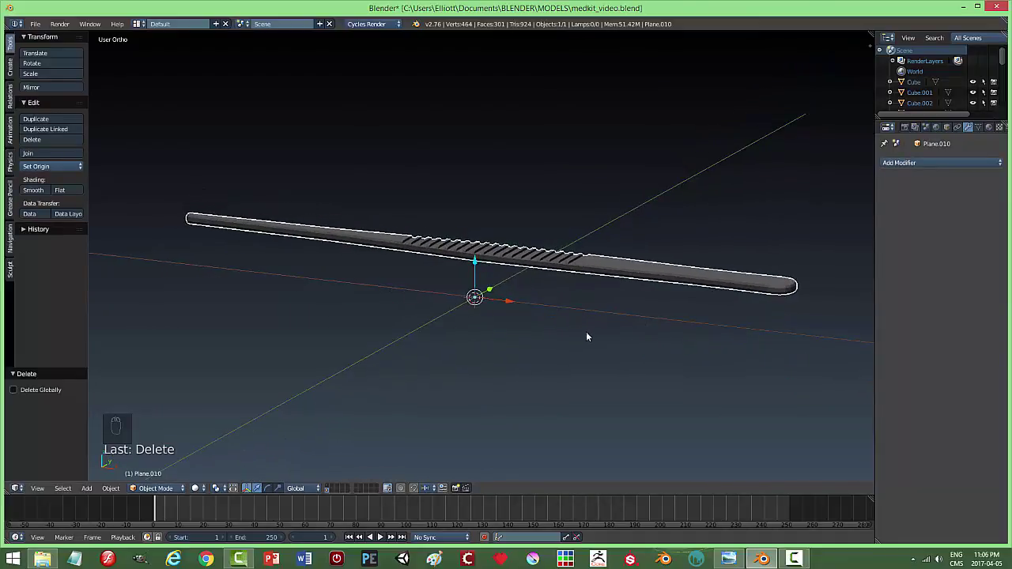
{"action": "left_click_drag", "start_coordinate": [585, 332], "coordinate": [606, 329]}
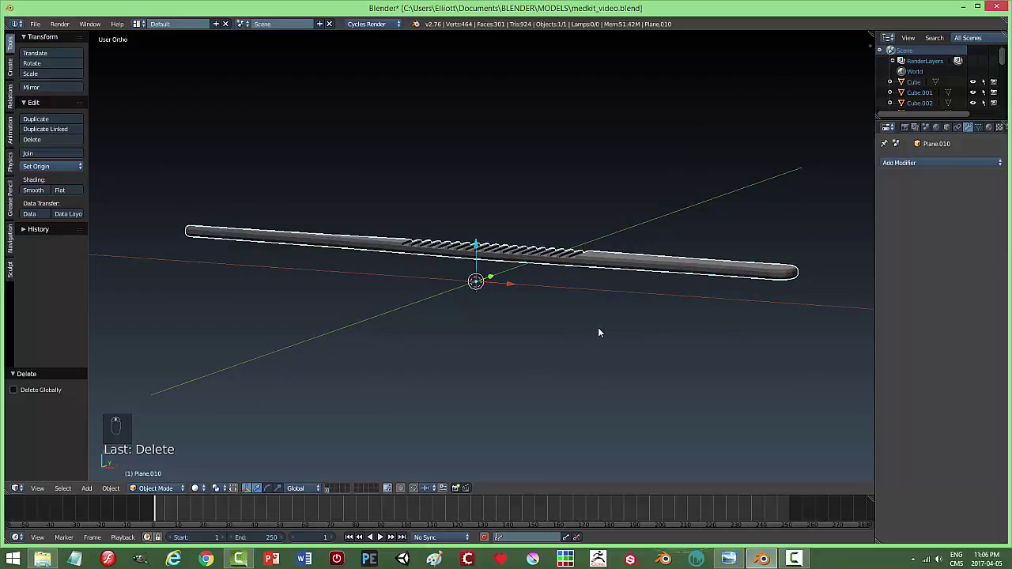
{"action": "key", "text": "shift+d"}
{"action": "key", "text": "r"}
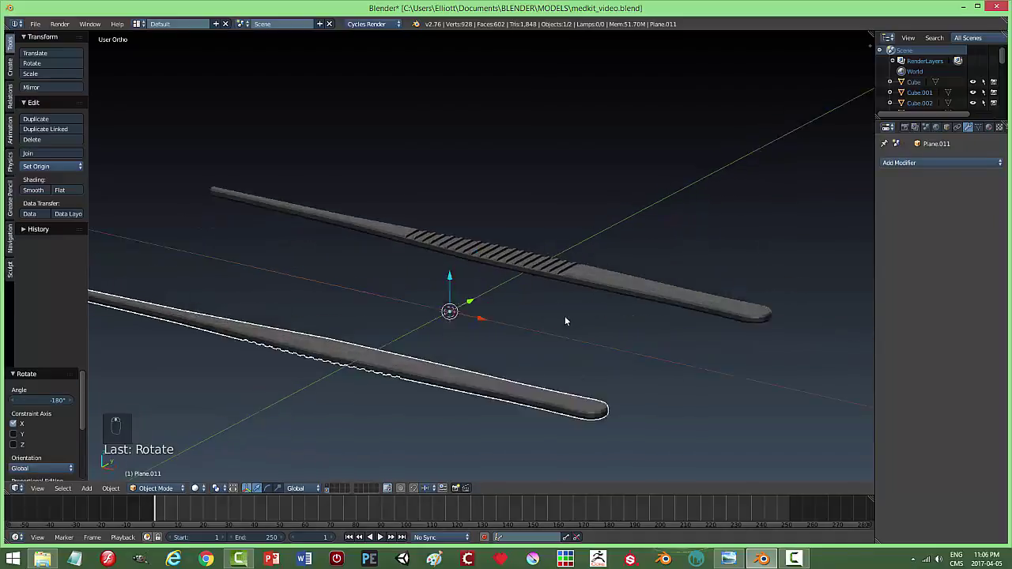
{"action": "left_click_drag", "start_coordinate": [395, 299], "coordinate": [689, 289]}
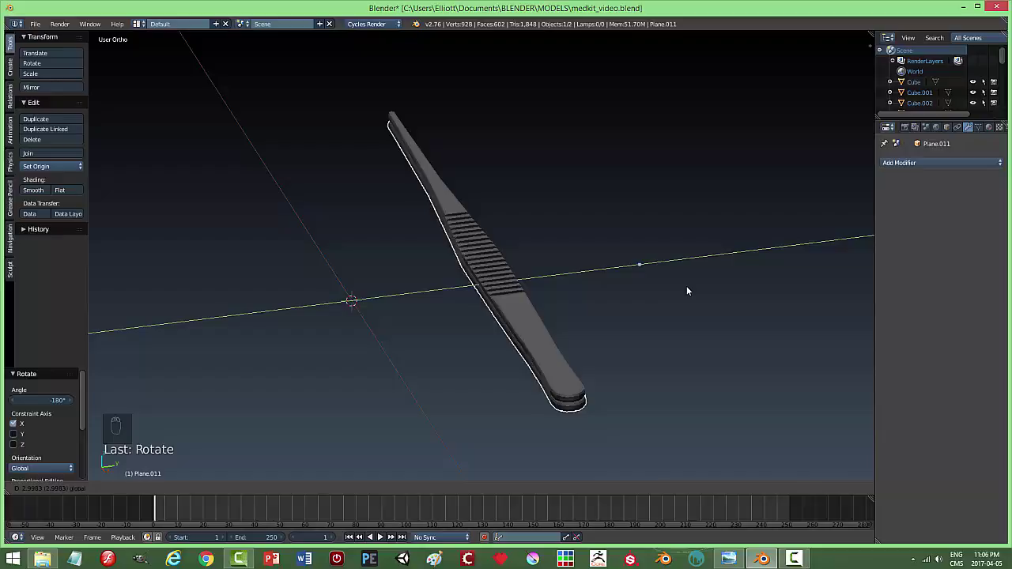
{"action": "left_click_drag", "start_coordinate": [650, 327], "coordinate": [610, 225]}
{"action": "left_click_drag", "start_coordinate": [609, 225], "coordinate": [719, 238]}
{"action": "right_click", "coordinate": [719, 234]}
{"action": "left_click_drag", "start_coordinate": [718, 238], "coordinate": [664, 279]}
{"action": "key", "text": "x"}
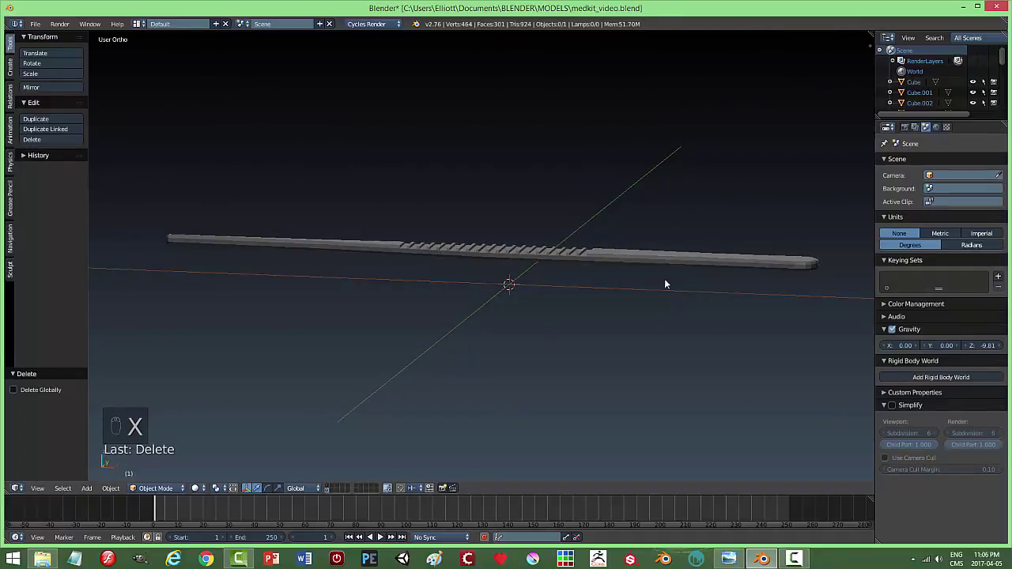
Save, then in Edit Mode view the arm from the front and box-select its tip-end vertices.
{"action": "left_click_drag", "start_coordinate": [660, 260], "coordinate": [625, 327]}
{"action": "left_click_drag", "start_coordinate": [35, 168], "coordinate": [604, 225]}
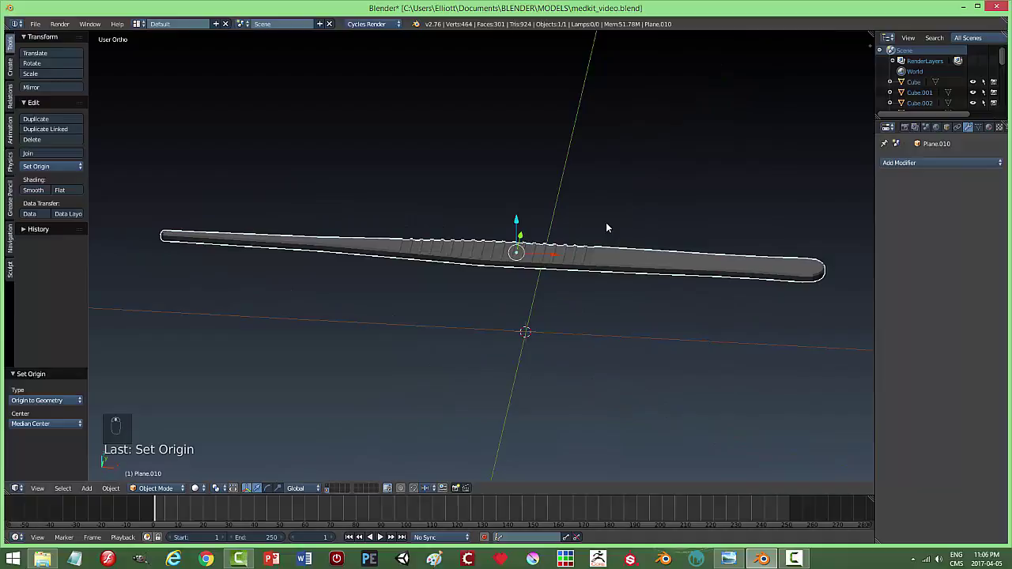
{"action": "key", "text": "ctrl+s"}
{"action": "key", "text": "Tab"}
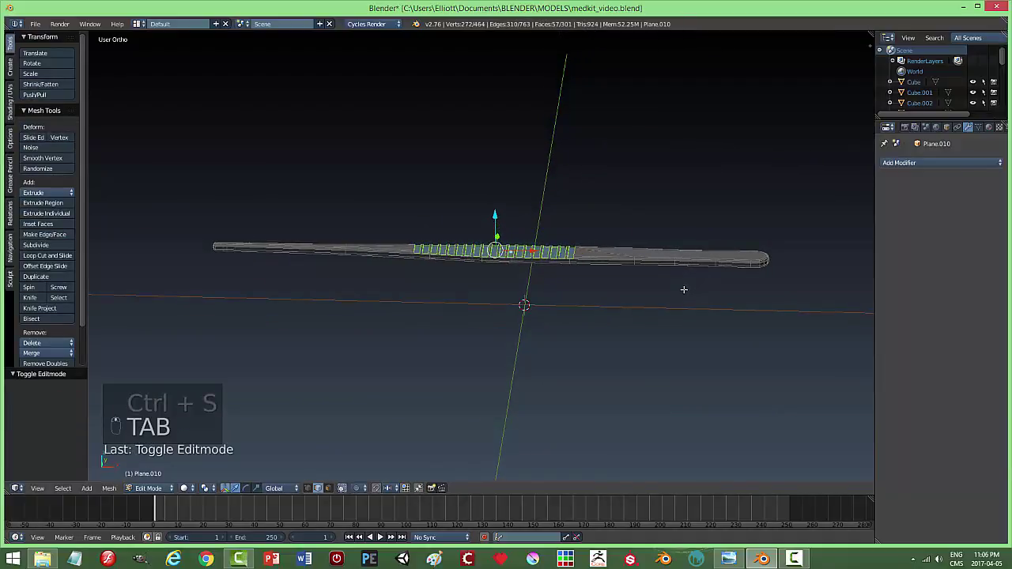
{"action": "key", "text": "a"}
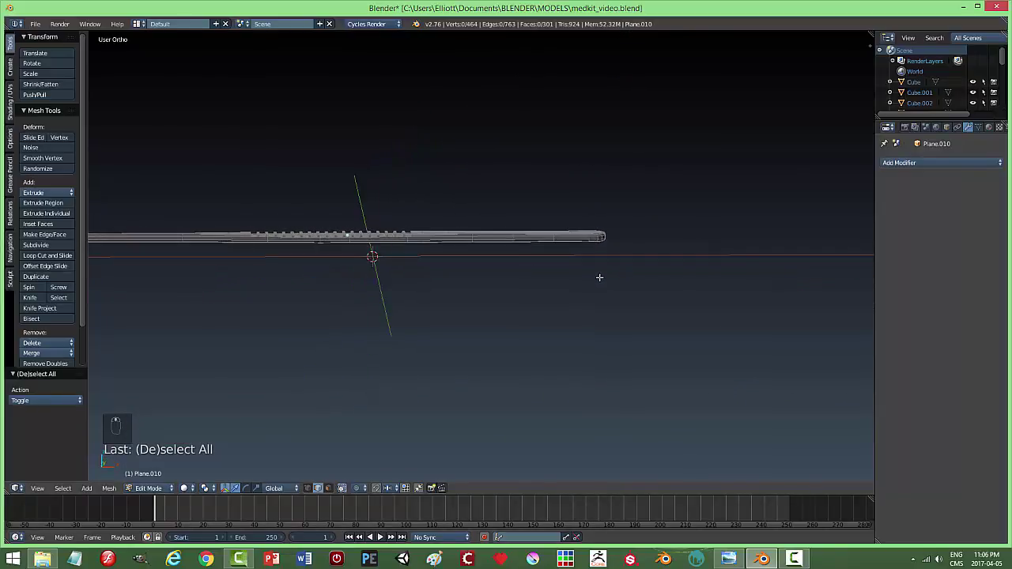
{"action": "key", "text": "KP_1"}
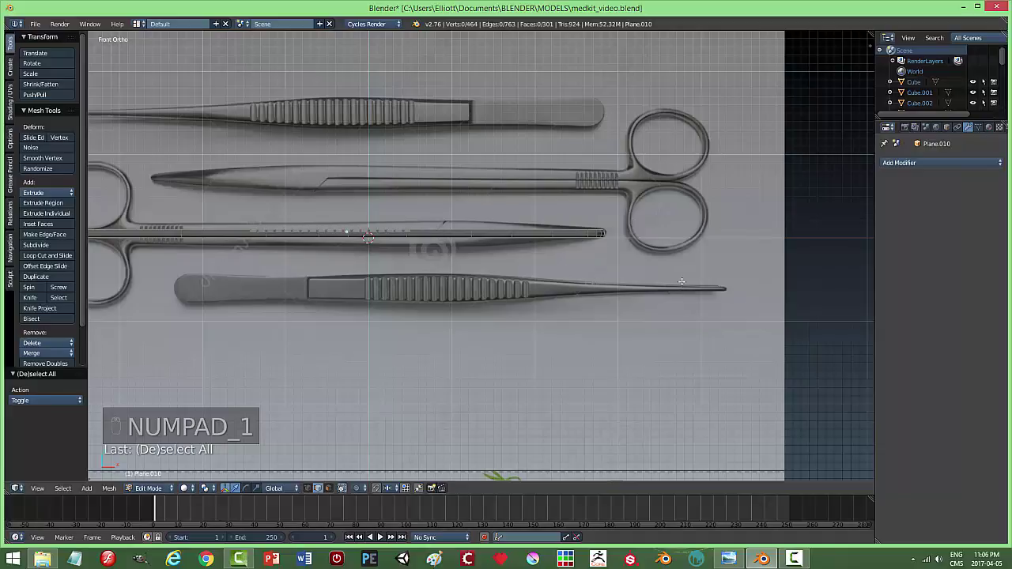
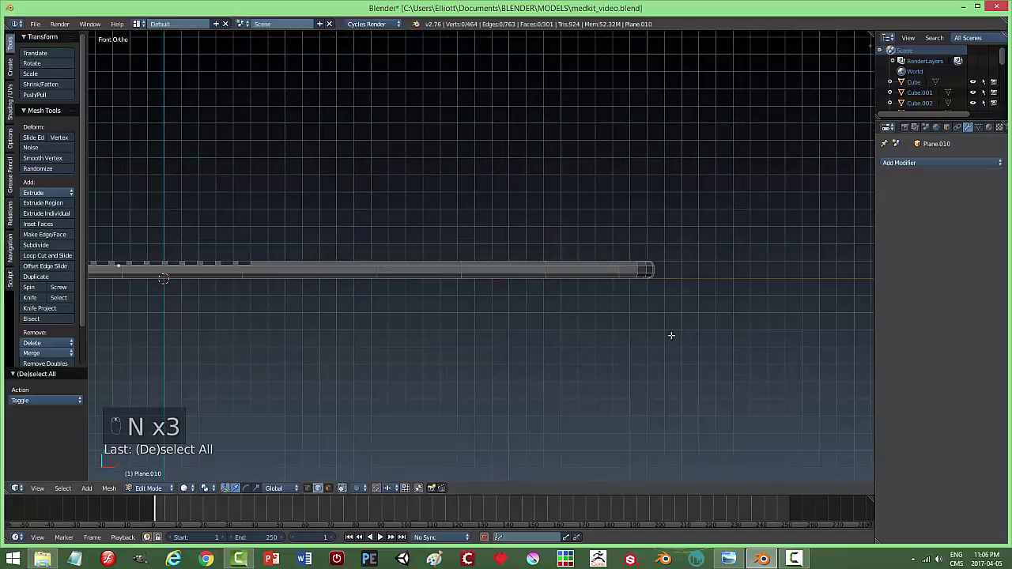
{"action": "key", "text": "b"}
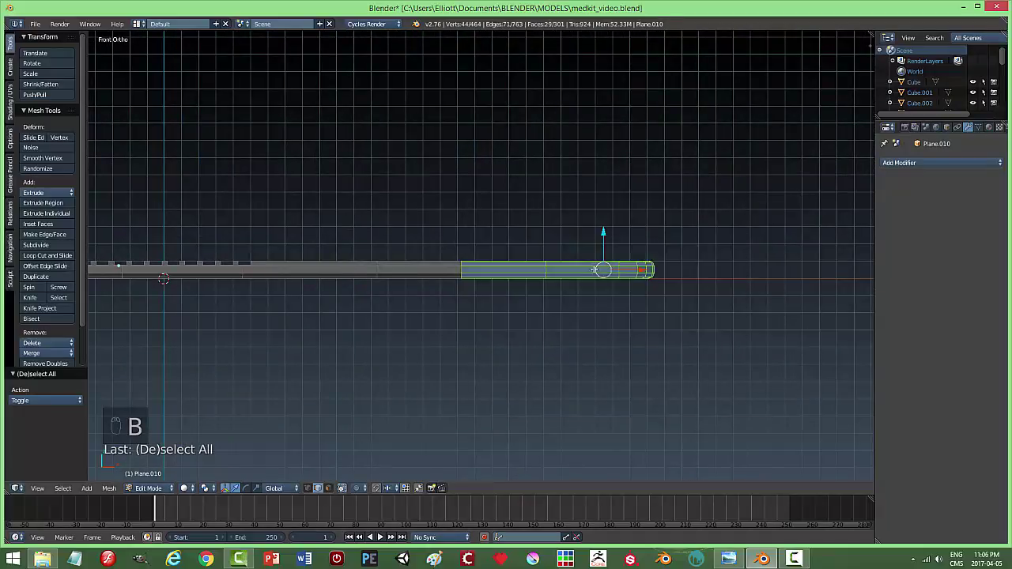
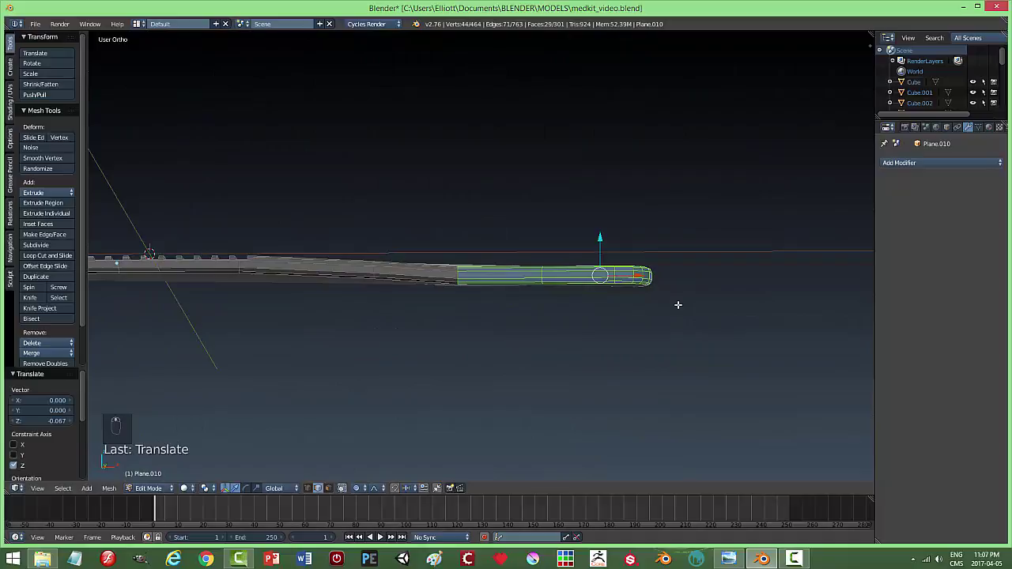
Leave Edit Mode, duplicate the arm and rotate the copy 180° into a mirrored position beneath it.
{"action": "key", "text": "a"}
{"action": "key", "text": "Tab"}
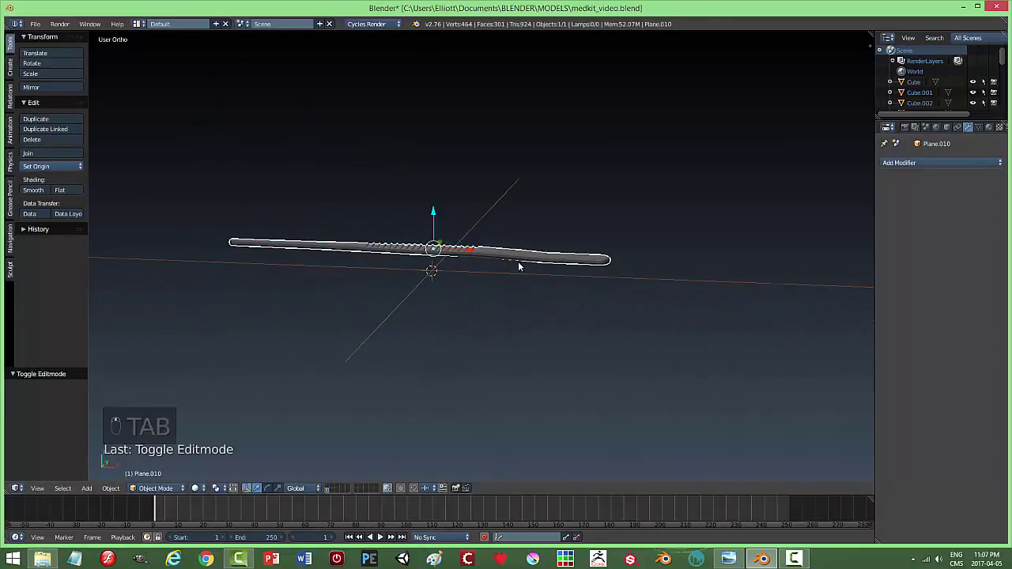
{"action": "key", "text": "shift+d"}
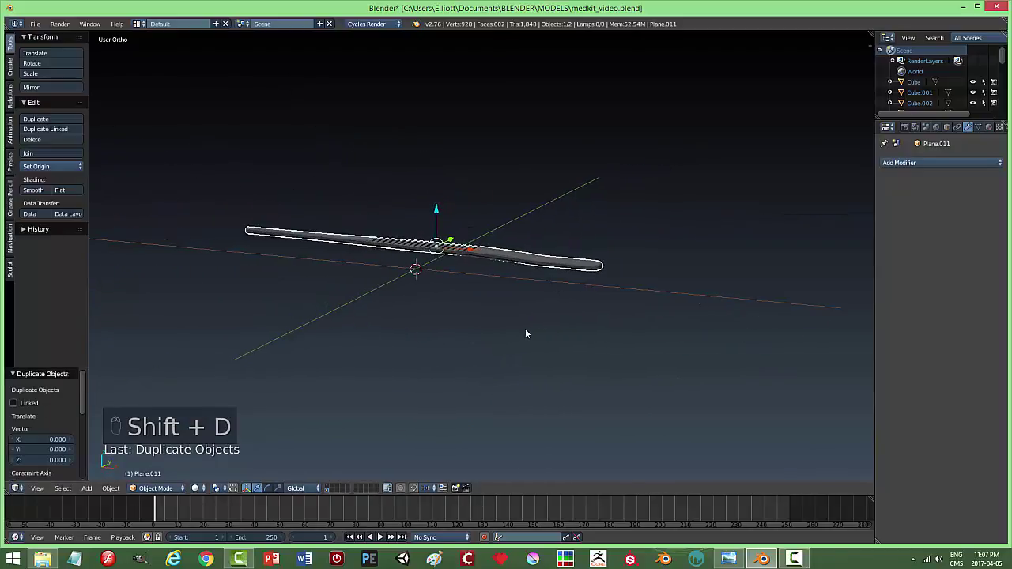
{"action": "key", "text": "r"}
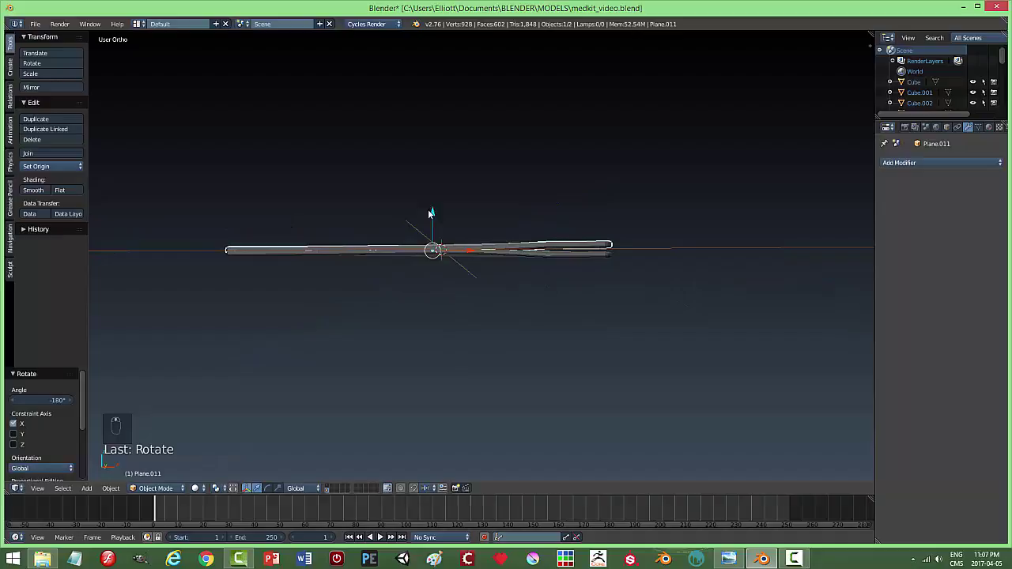
{"action": "left_click_drag", "start_coordinate": [438, 211], "coordinate": [434, 226]}
{"action": "right_click", "coordinate": [434, 226]}
Deselect both arms and orbit around to check the two-pronged pair.
{"action": "middle_click", "coordinate": [693, 252]}
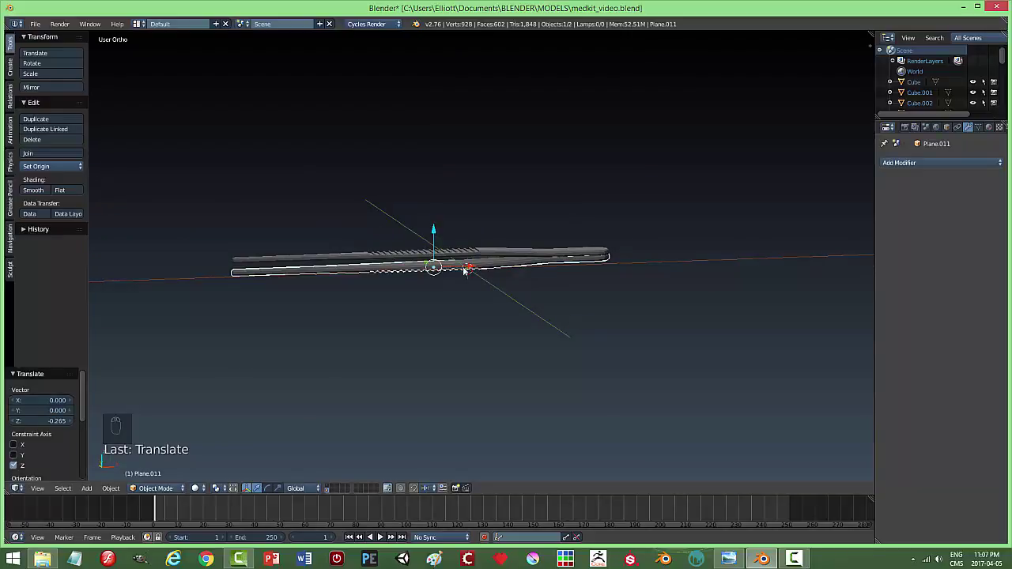
{"action": "left_click_drag", "start_coordinate": [441, 232], "coordinate": [562, 261]}
{"action": "key", "text": "a"}
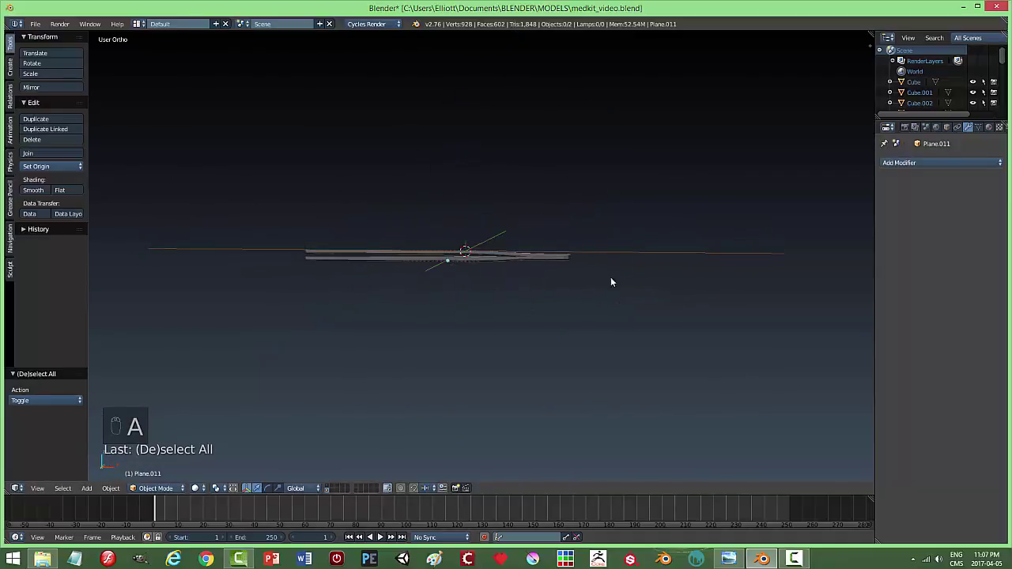
{"action": "left_click_drag", "start_coordinate": [480, 266], "coordinate": [605, 354]}
{"action": "key", "text": "a"}
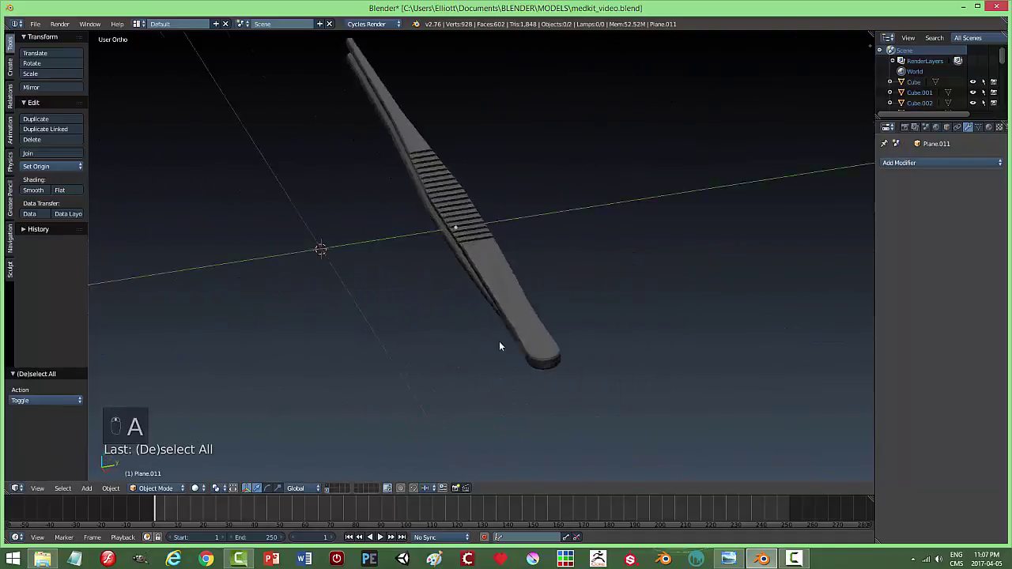
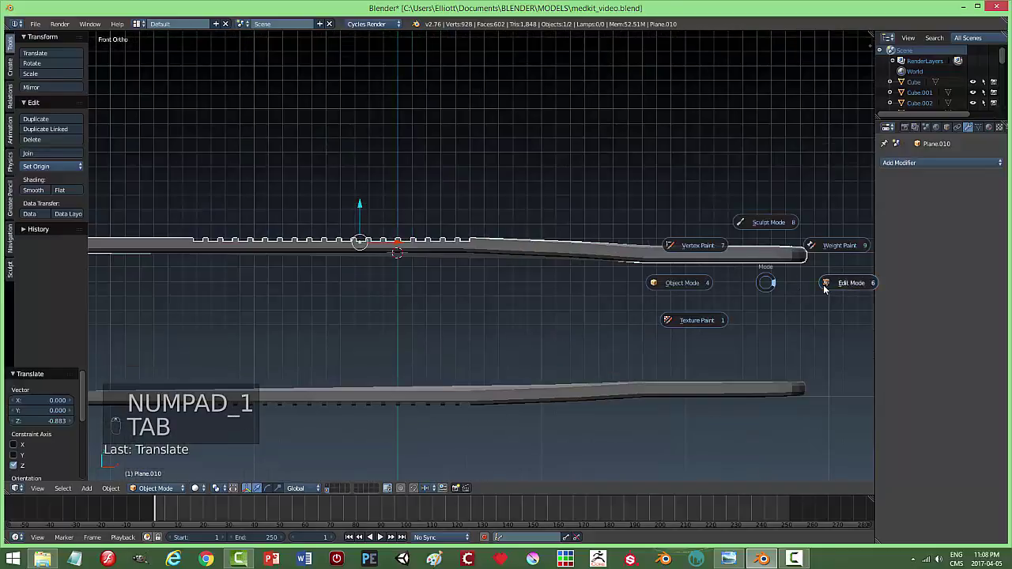
Edit the upper arm's mesh, lowering its tip section so the arms splay apart, and confirm.
{"action": "key", "text": "z"}
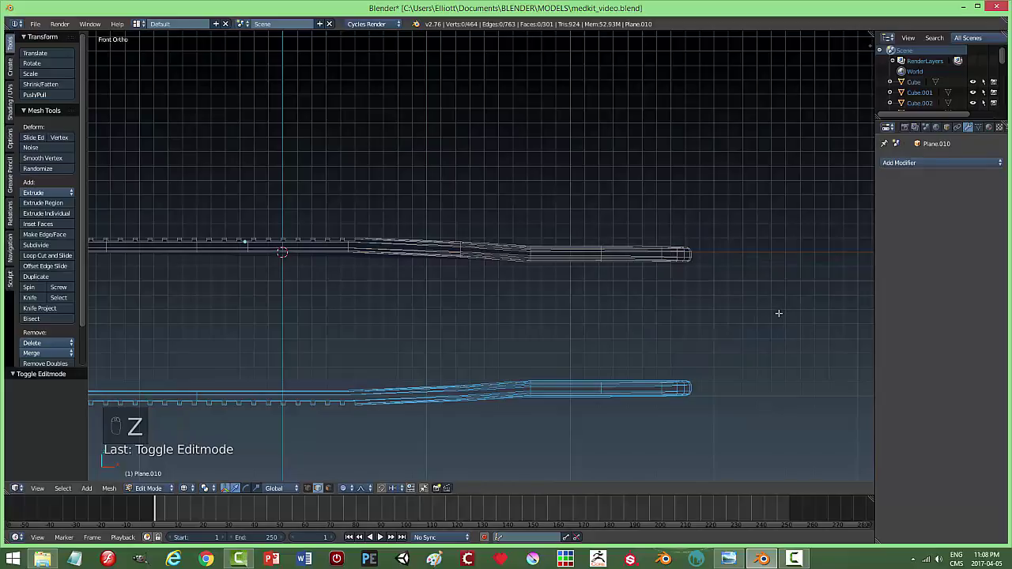
{"action": "key", "text": "b"}
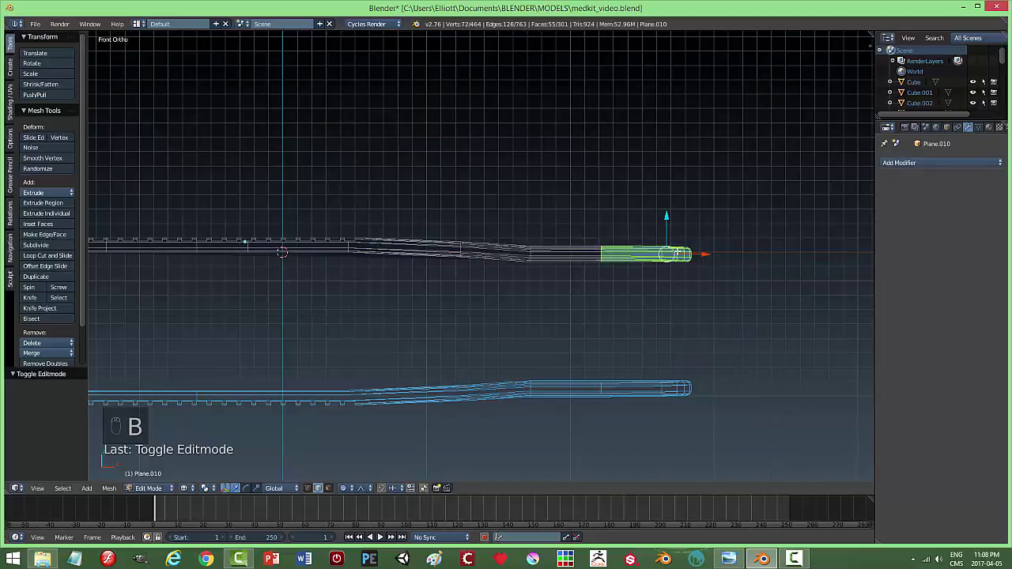
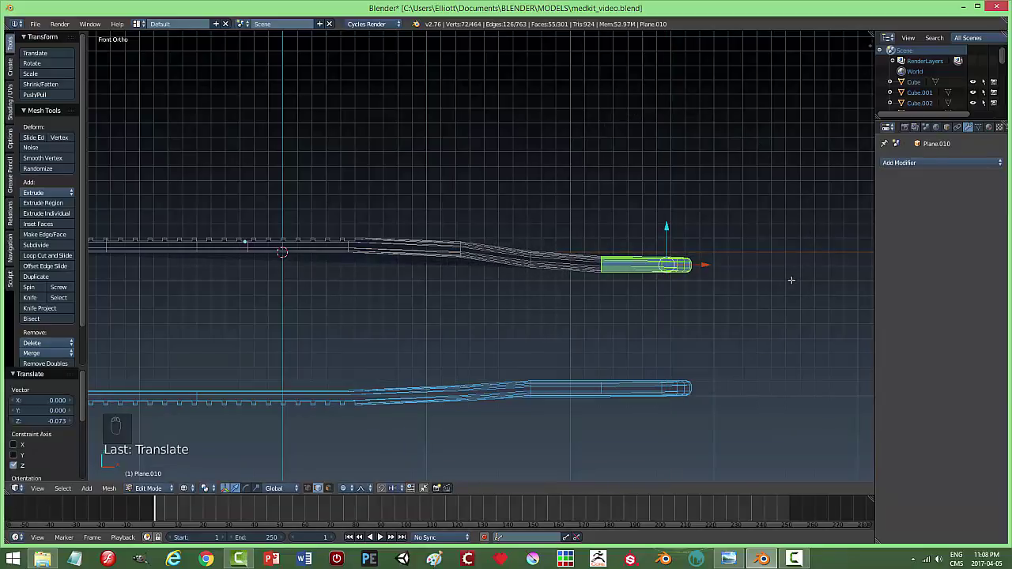
{"action": "key", "text": "a"}
{"action": "key", "text": "Tab"}
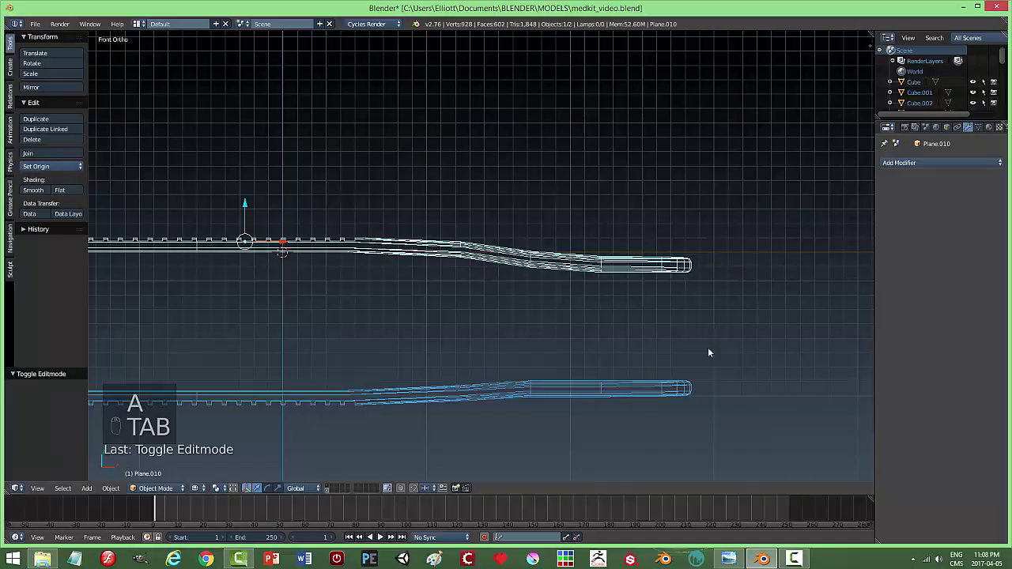
{"action": "left_click_drag", "start_coordinate": [592, 402], "coordinate": [718, 294]}
{"action": "key", "text": "x"}
{"action": "key", "text": "z"}
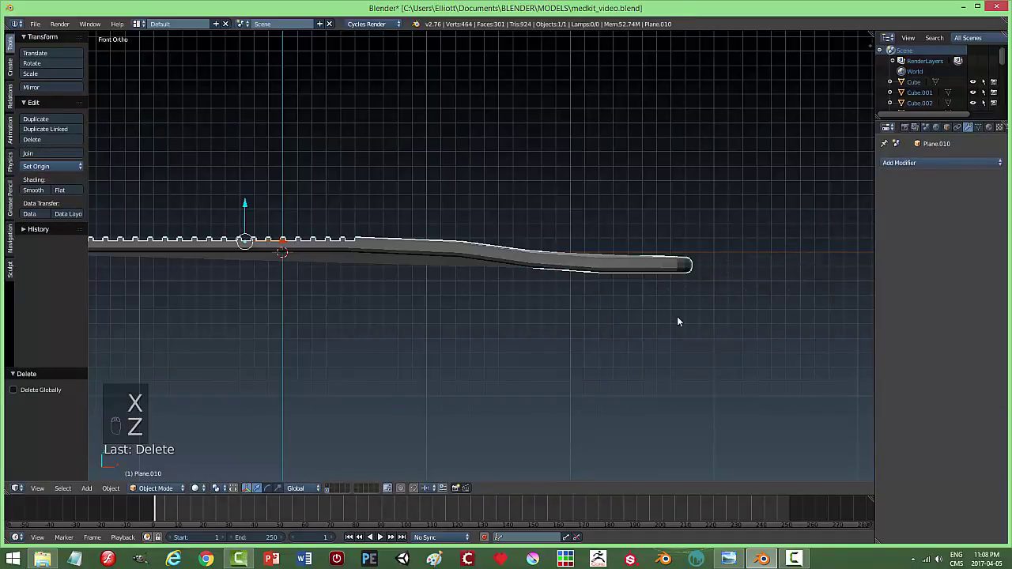
Flip a copy to mirror the bent arm, check the side profile, and join both arms into one object with Ctrl+J.
{"action": "key", "text": "shift+d"}
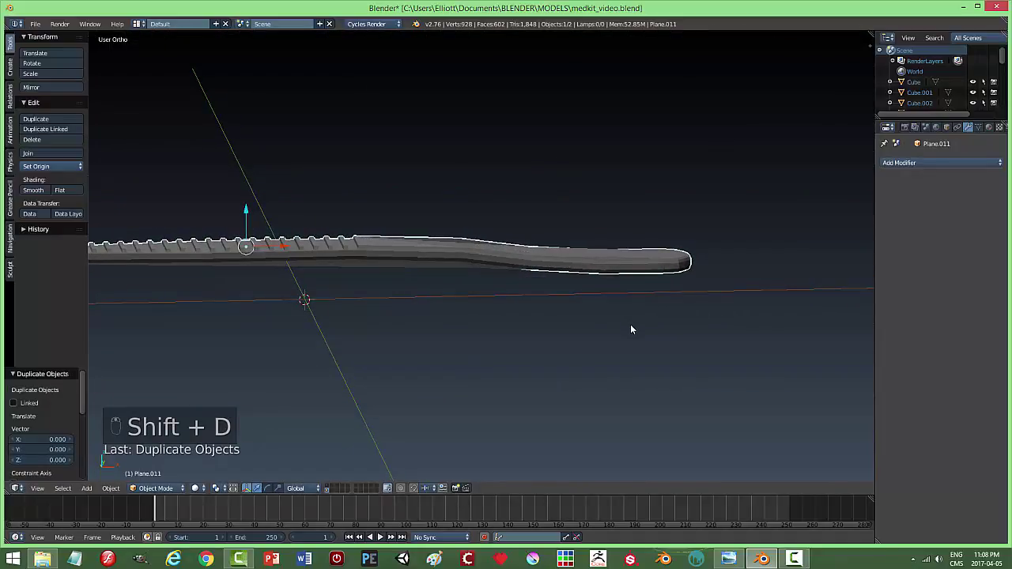
{"action": "key", "text": "r"}
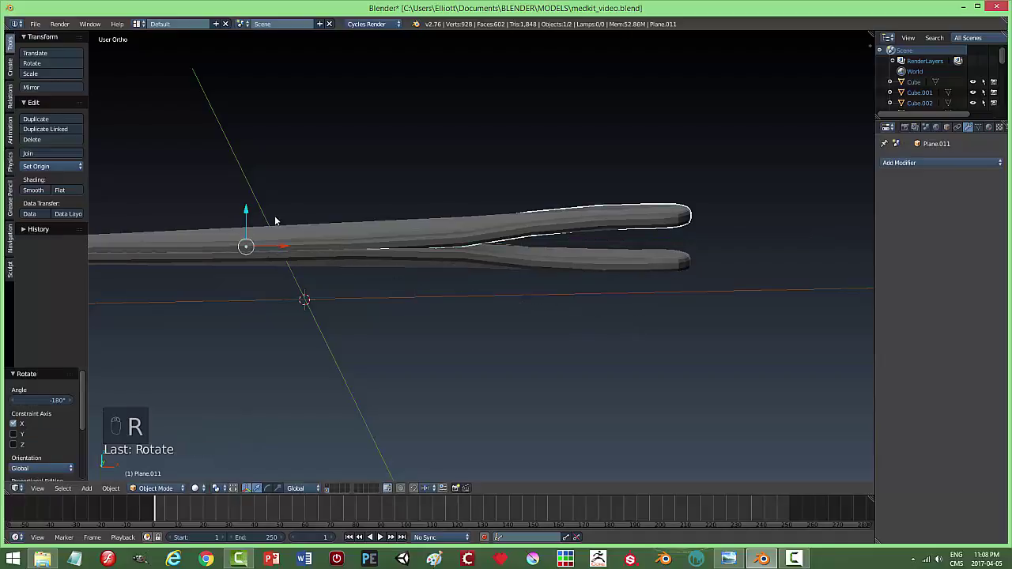
{"action": "left_click_drag", "start_coordinate": [251, 213], "coordinate": [251, 269]}
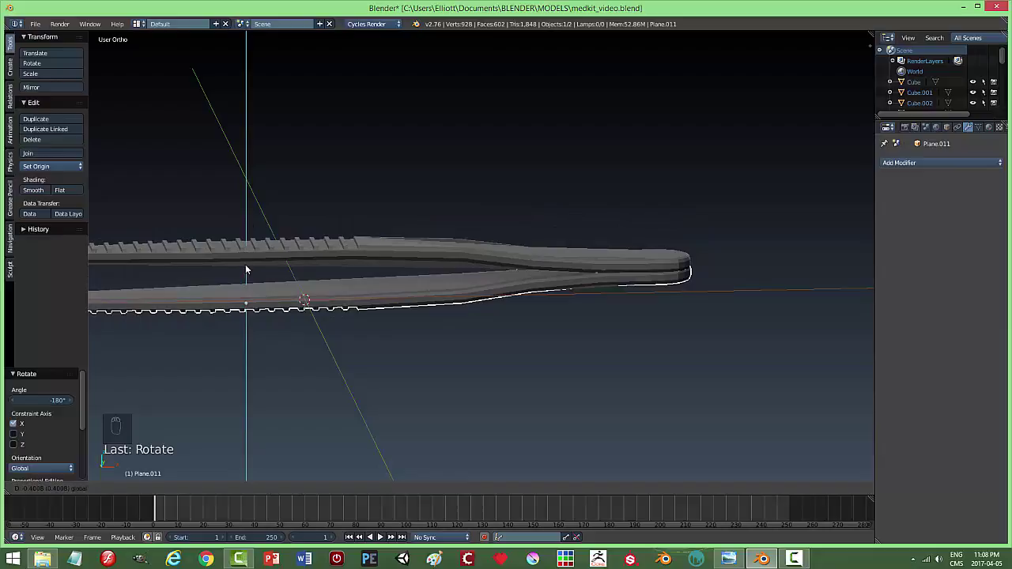
{"action": "key", "text": "a"}
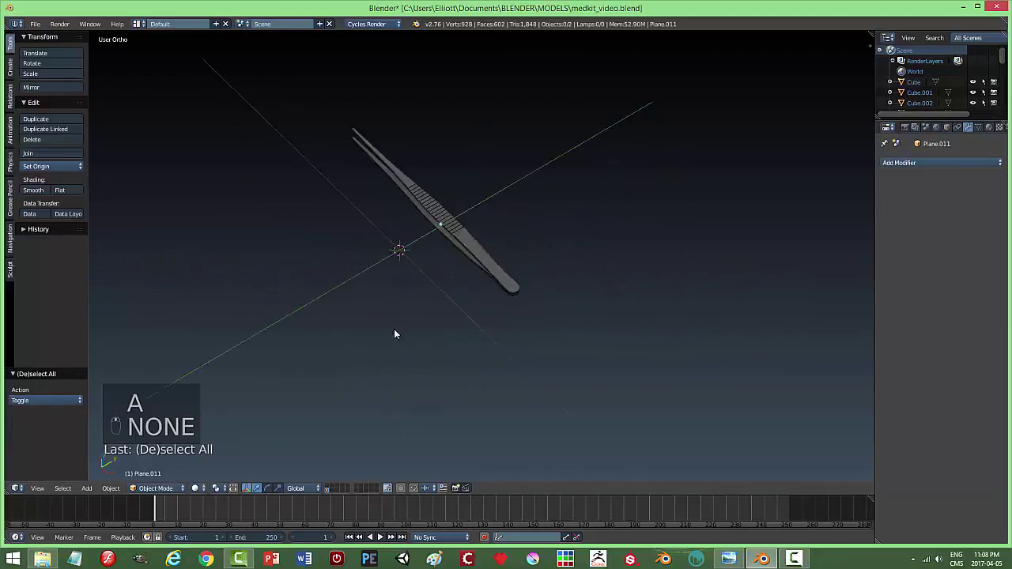
{"action": "left_click_drag", "start_coordinate": [453, 264], "coordinate": [415, 231]}
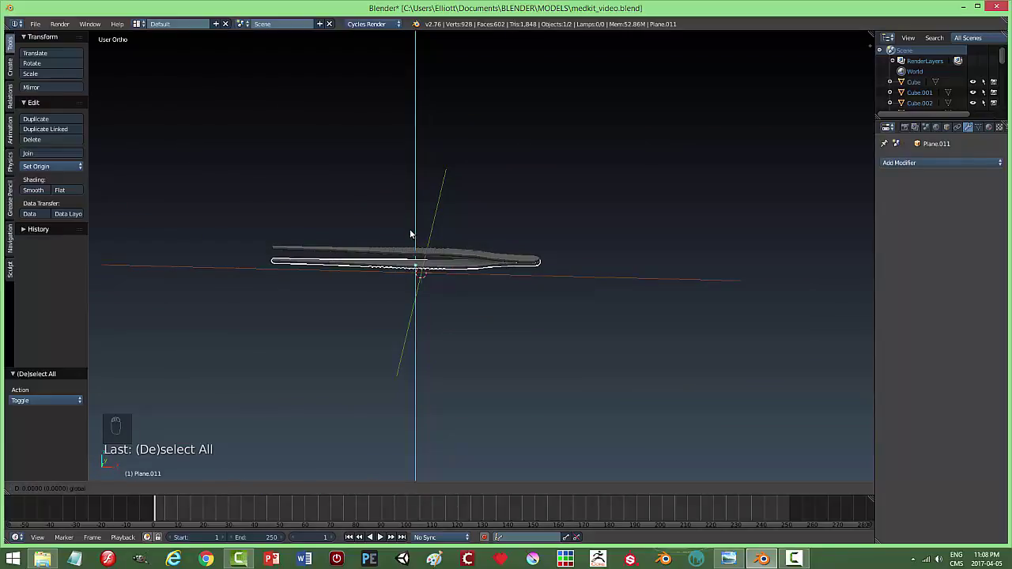
{"action": "key", "text": "a"}
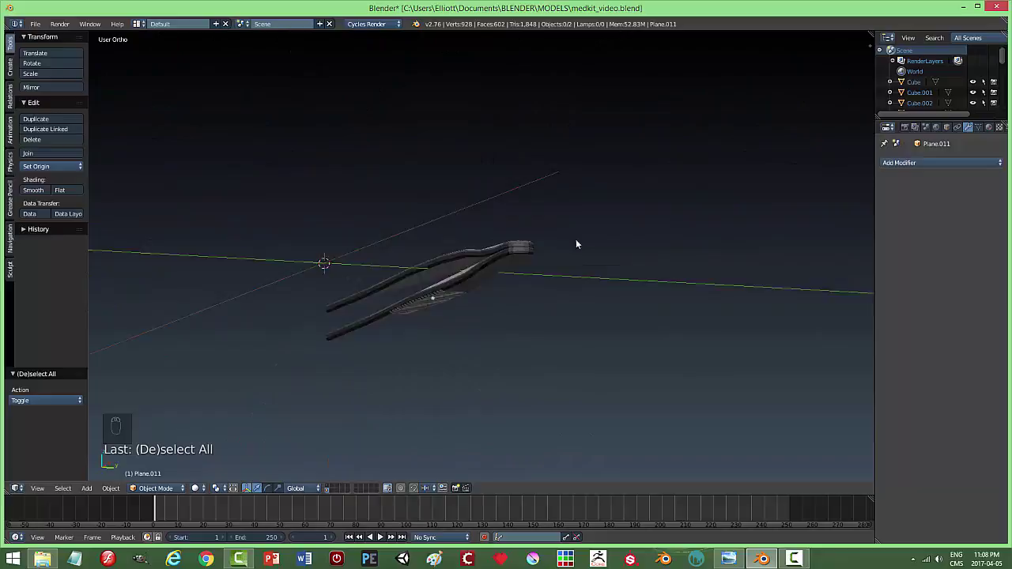
{"action": "left_click_drag", "start_coordinate": [511, 260], "coordinate": [587, 274]}
{"action": "key", "text": "ctrl+j"}
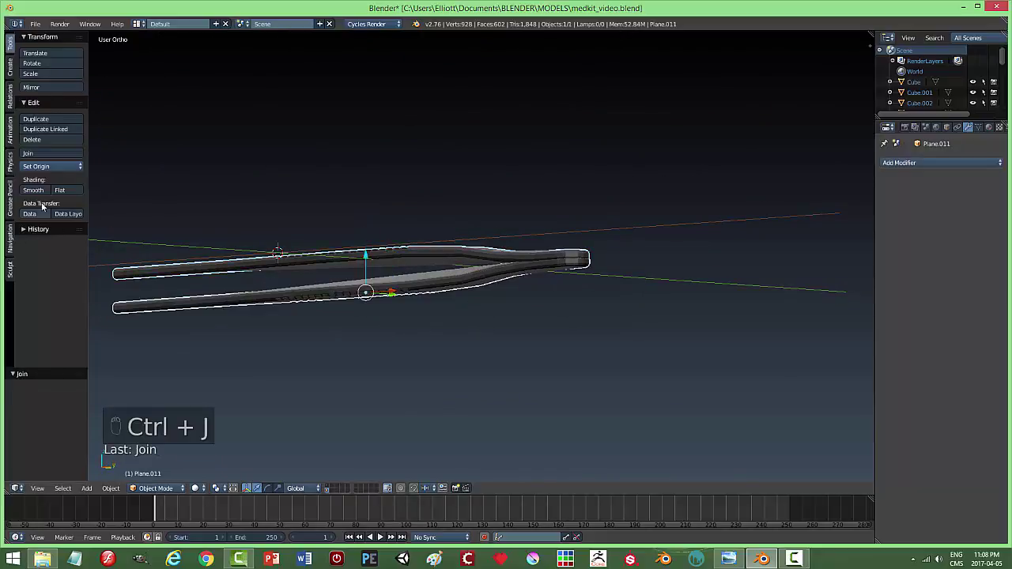
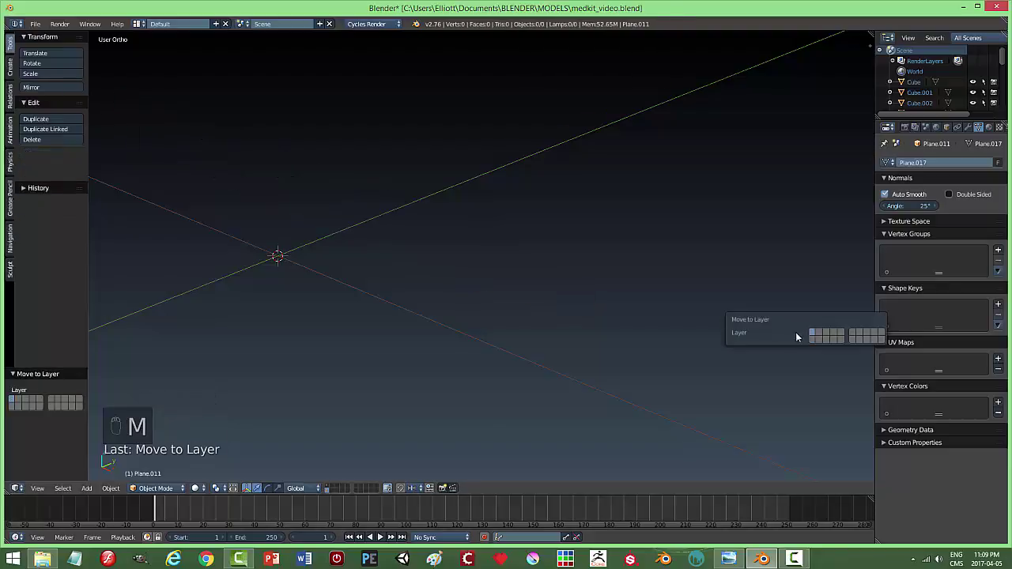
Show the medkit box layer and move the tweezers into the box.
{"action": "left_click_drag", "start_coordinate": [329, 488], "coordinate": [548, 312]}
{"action": "key", "text": "s"}
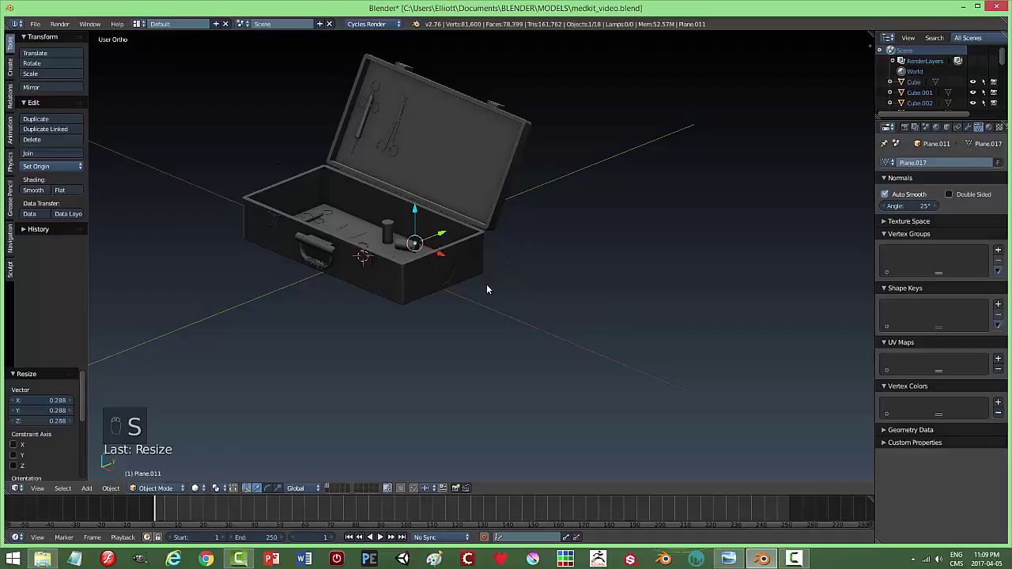
{"action": "left_click", "coordinate": [450, 237]}
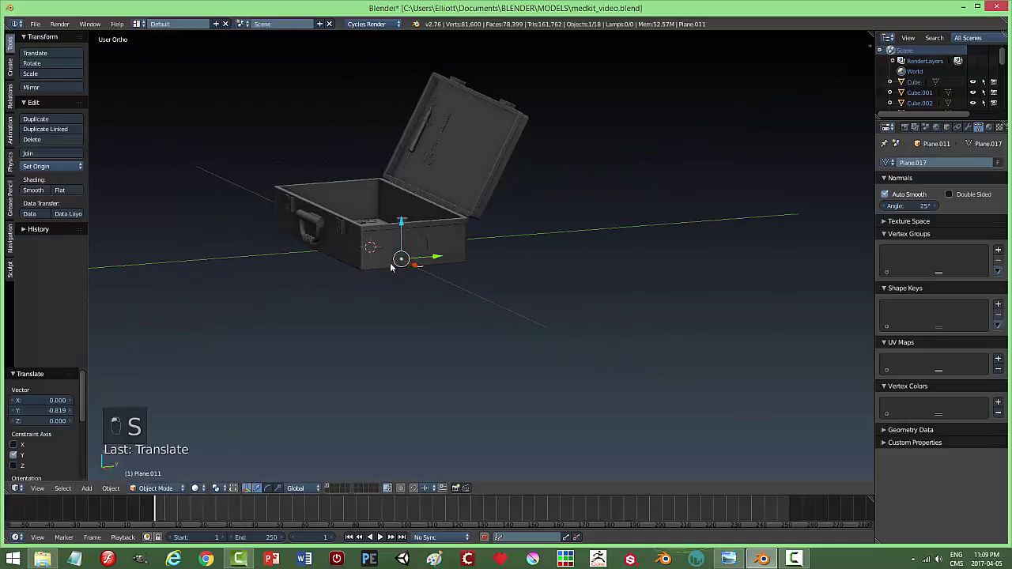
{"action": "left_click_drag", "start_coordinate": [402, 207], "coordinate": [415, 290]}
{"action": "left_click_drag", "start_coordinate": [392, 259], "coordinate": [511, 269]}
{"action": "key", "text": "s"}
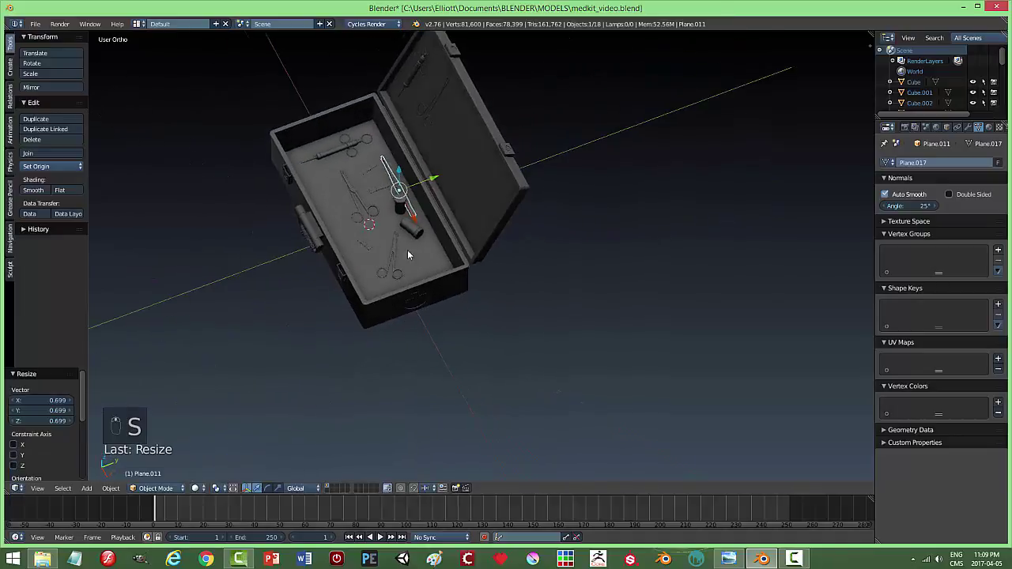
{"action": "left_click", "coordinate": [436, 180]}
Lay the tweezers on the tray floor beside the scissors, check the placement, deselect and save the file.
{"action": "middle_click", "coordinate": [409, 282]}
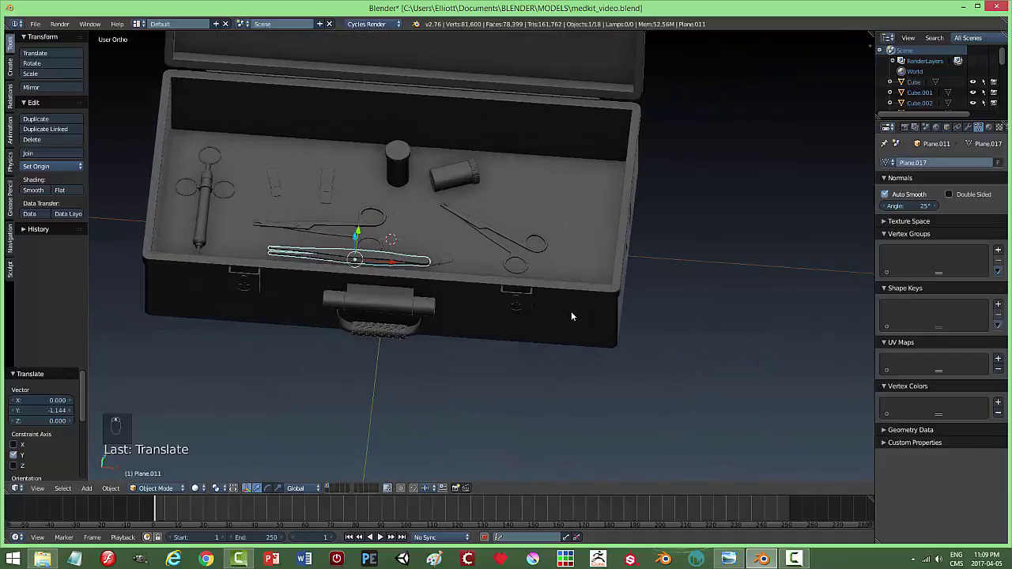
{"action": "key", "text": "s"}
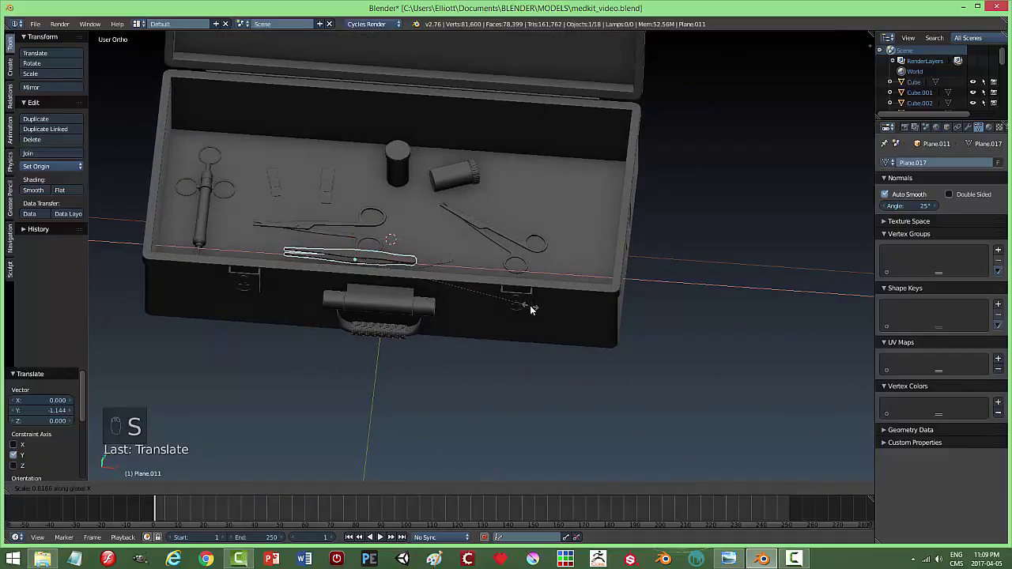
{"action": "left_click", "coordinate": [396, 266]}
{"action": "left_click", "coordinate": [388, 259]}
{"action": "left_click_drag", "start_coordinate": [375, 88], "coordinate": [463, 211]}
{"action": "left_click_drag", "start_coordinate": [463, 211], "coordinate": [464, 234]}
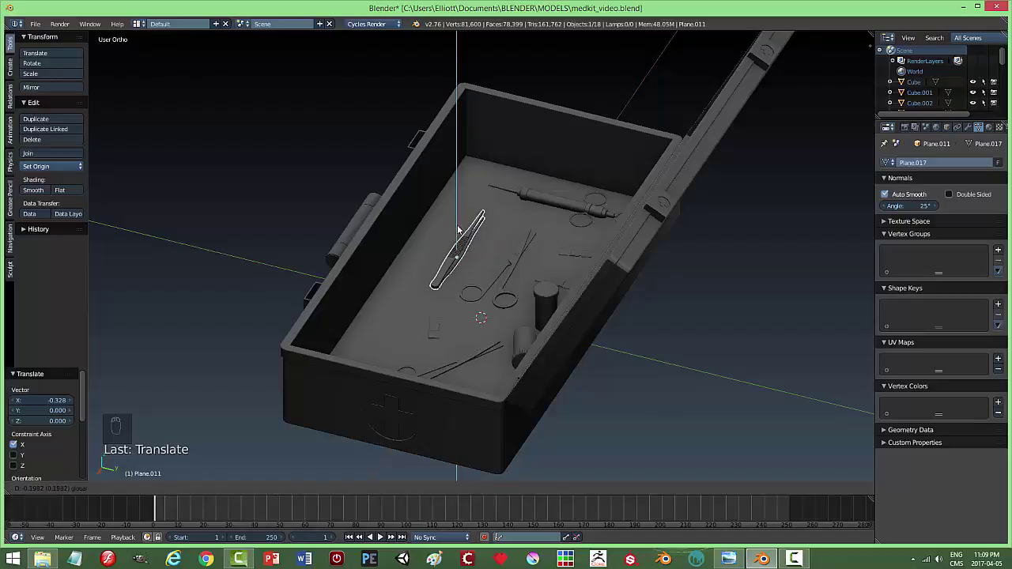
{"action": "key", "text": "a"}
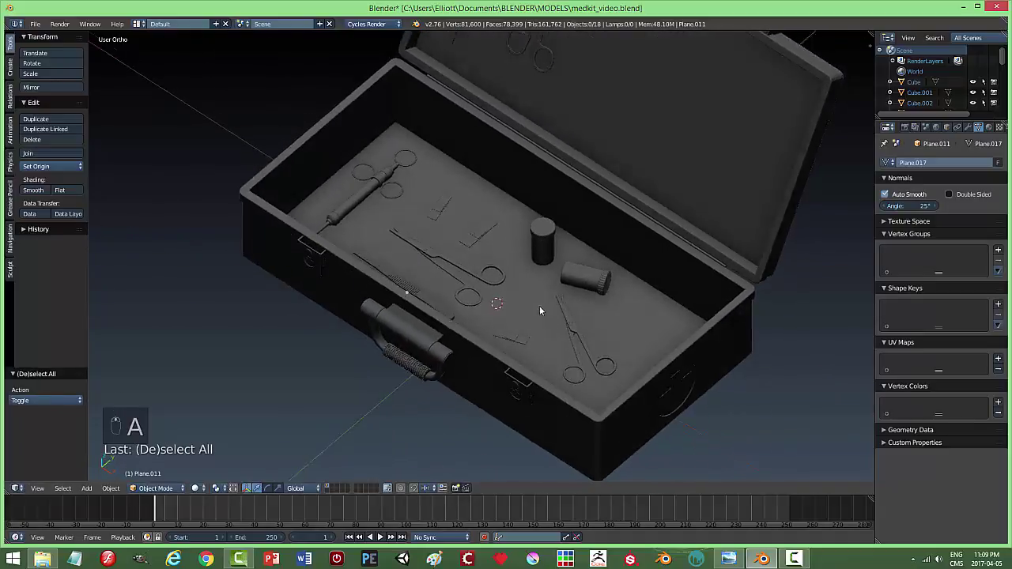
{"action": "key", "text": "ctrl+s"}
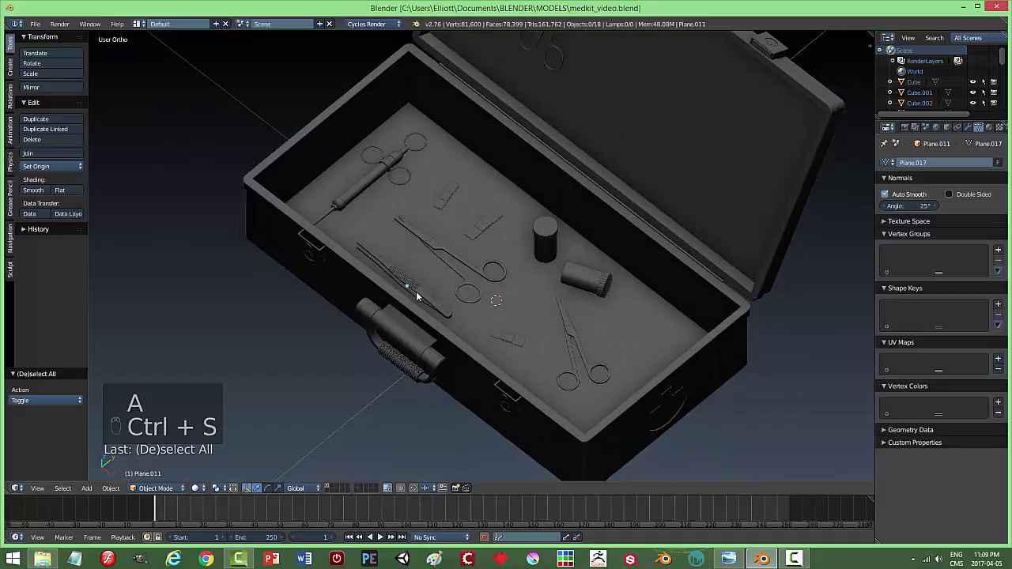
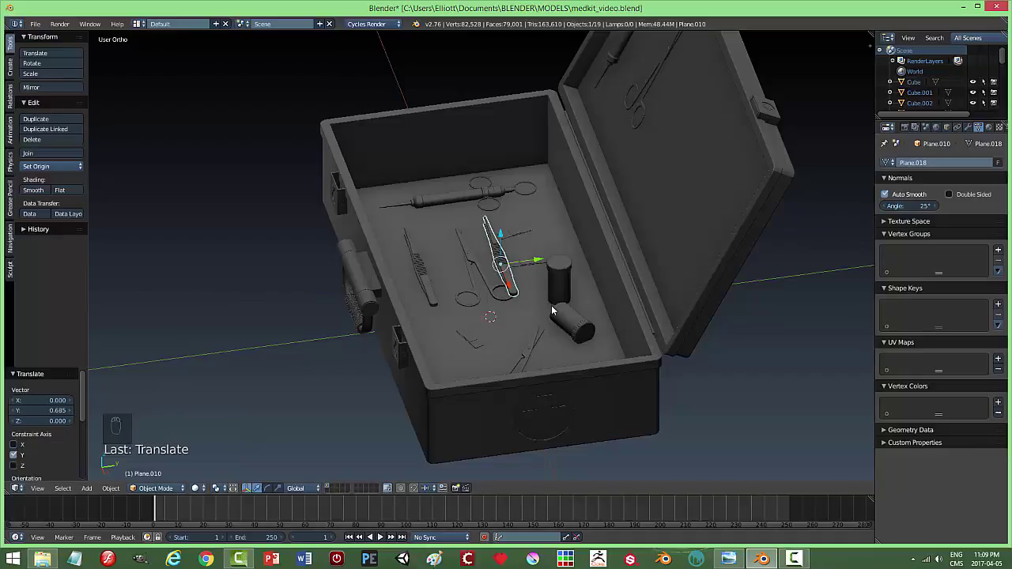
Rotate the second tweezers copy upright to face the open lid.
{"action": "key", "text": "r"}
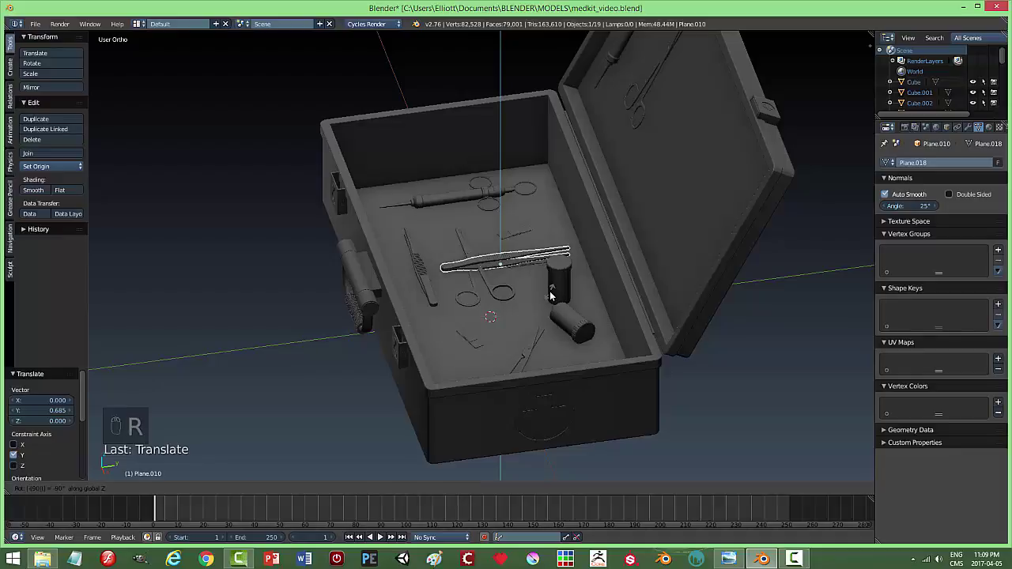
{"action": "left_click_drag", "start_coordinate": [532, 213], "coordinate": [630, 272]}
{"action": "key", "text": "r"}
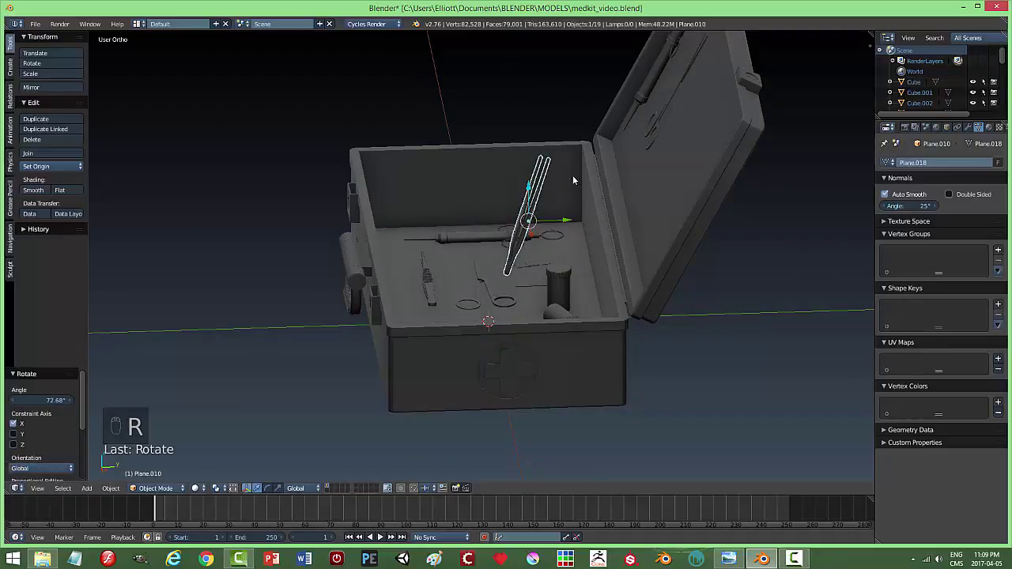
{"action": "left_click_drag", "start_coordinate": [631, 259], "coordinate": [581, 251]}
{"action": "left_click_drag", "start_coordinate": [579, 227], "coordinate": [644, 197]}
Move the copy onto the lid's inner face beside the scissors and syringe and resize it to fit.
{"action": "left_click_drag", "start_coordinate": [643, 197], "coordinate": [606, 136]}
{"action": "left_click_drag", "start_coordinate": [675, 184], "coordinate": [578, 130]}
{"action": "left_click_drag", "start_coordinate": [563, 99], "coordinate": [691, 173]}
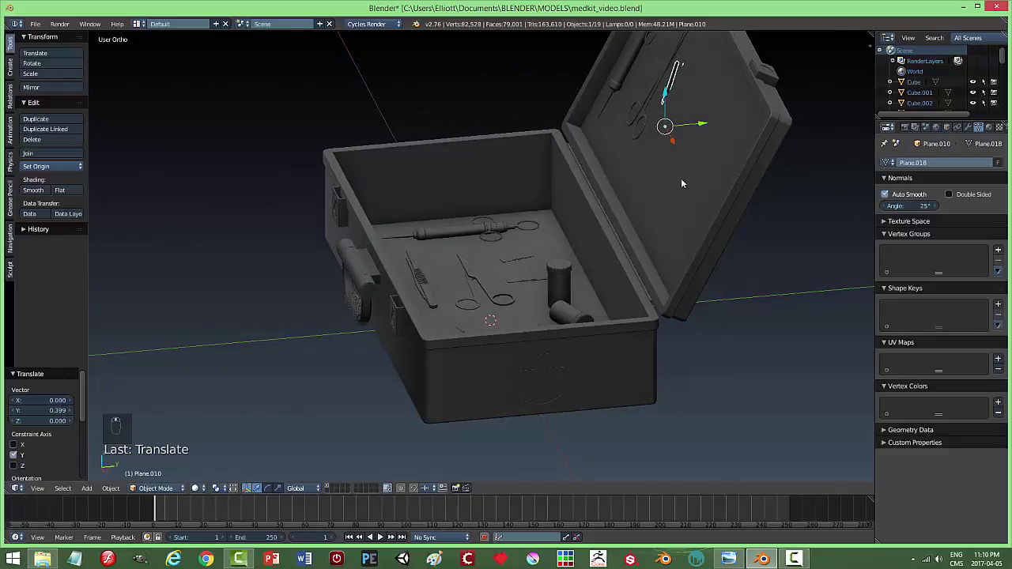
{"action": "key", "text": "r"}
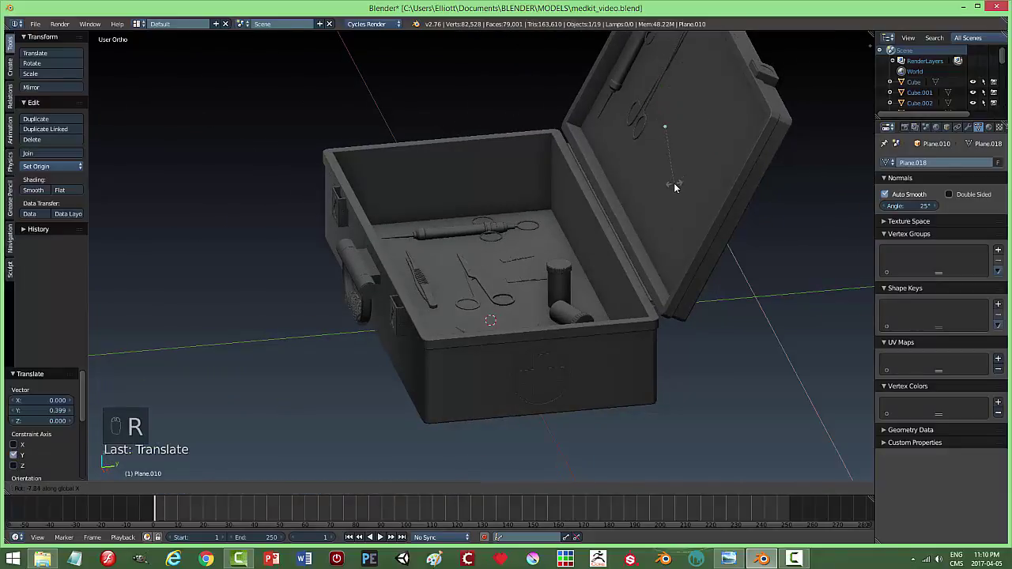
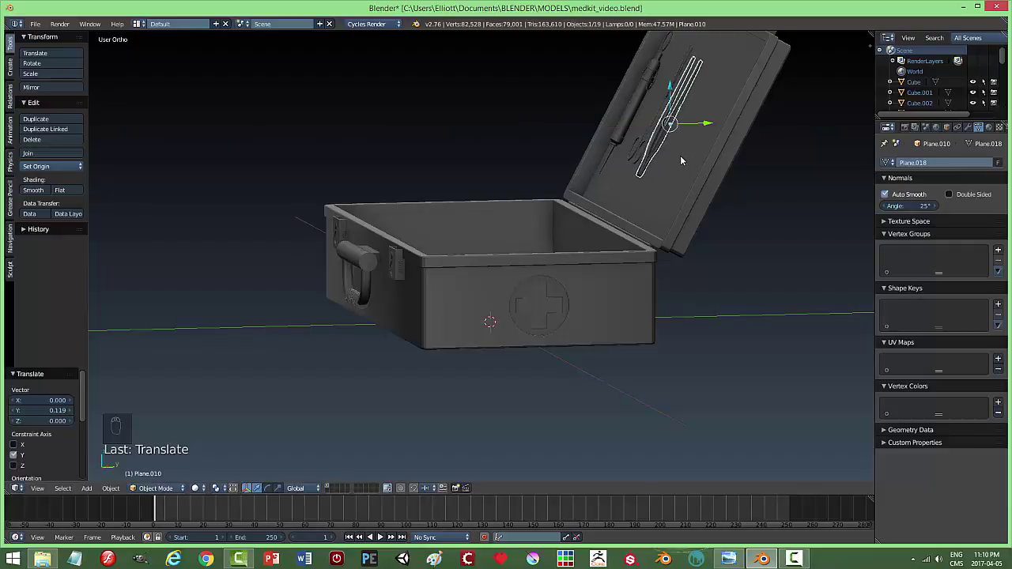
Review the furnished box from straight on and several angles, then save the .blend file.
{"action": "key", "text": "a"}
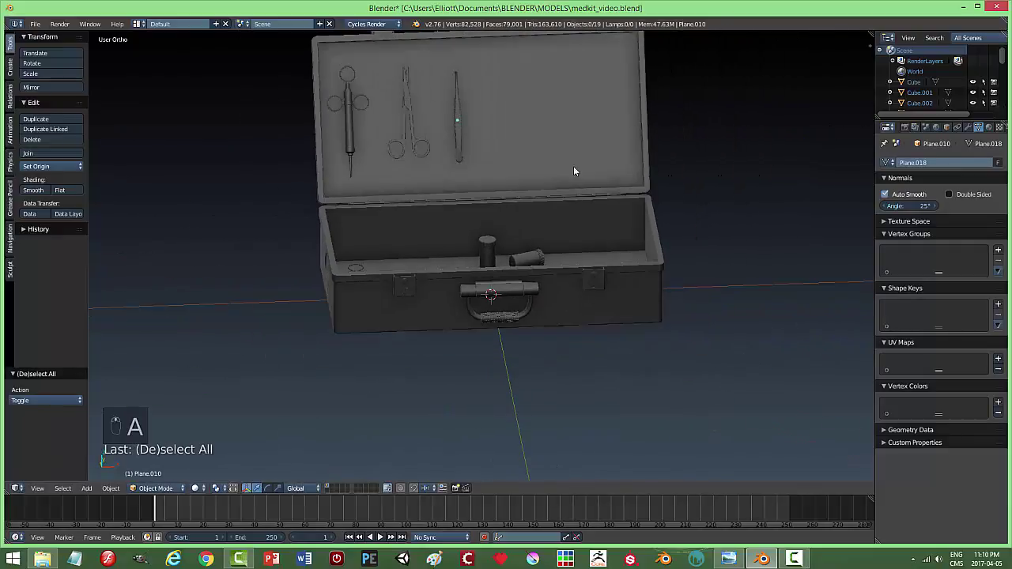
{"action": "left_click_drag", "start_coordinate": [468, 134], "coordinate": [577, 132]}
{"action": "middle_click", "coordinate": [578, 133]}
{"action": "left_click_drag", "start_coordinate": [613, 121], "coordinate": [628, 178]}
{"action": "key", "text": "a"}
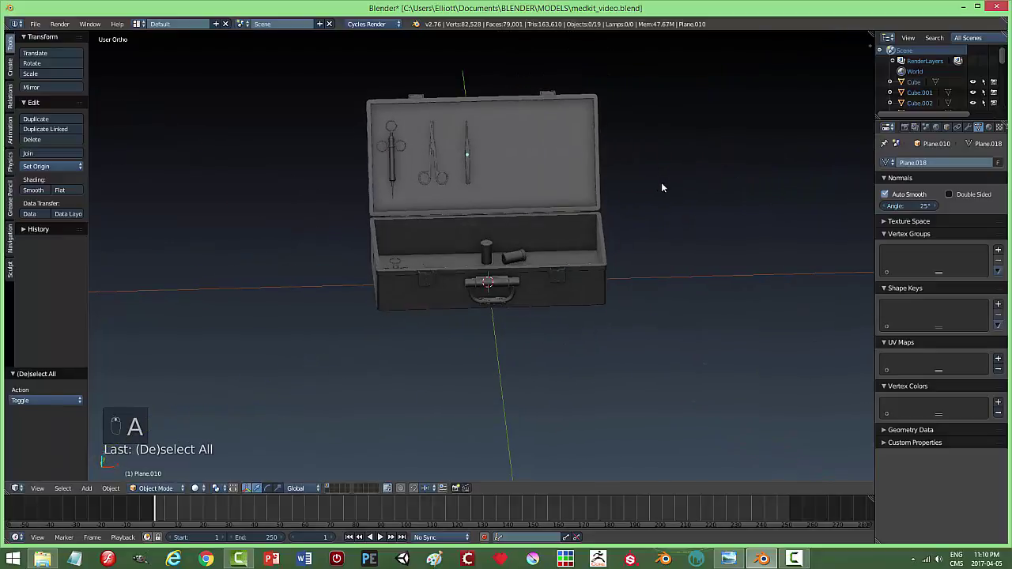
{"action": "key", "text": "ctrl+s"}
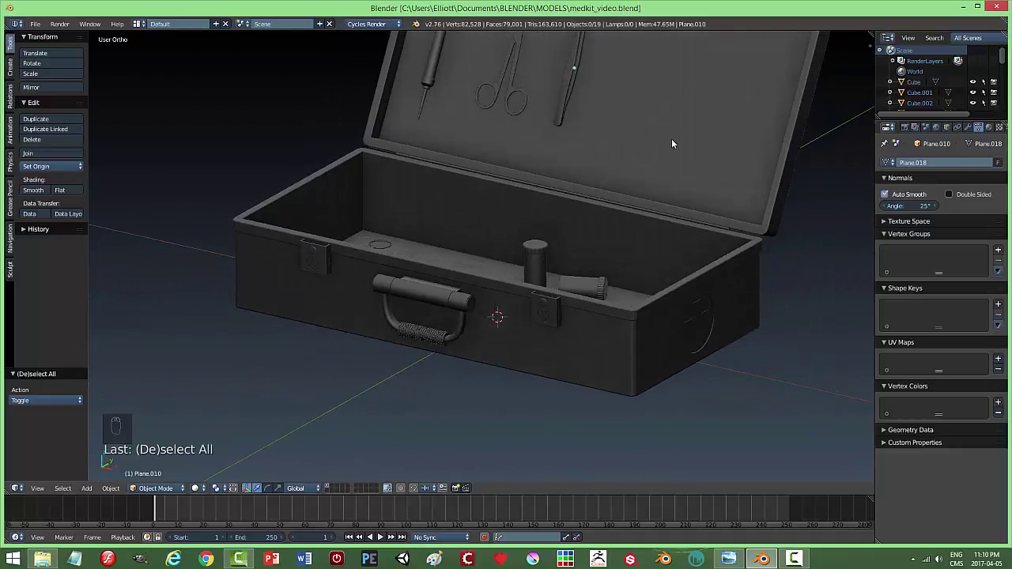
{"action": "key", "text": "ctrl+s"}
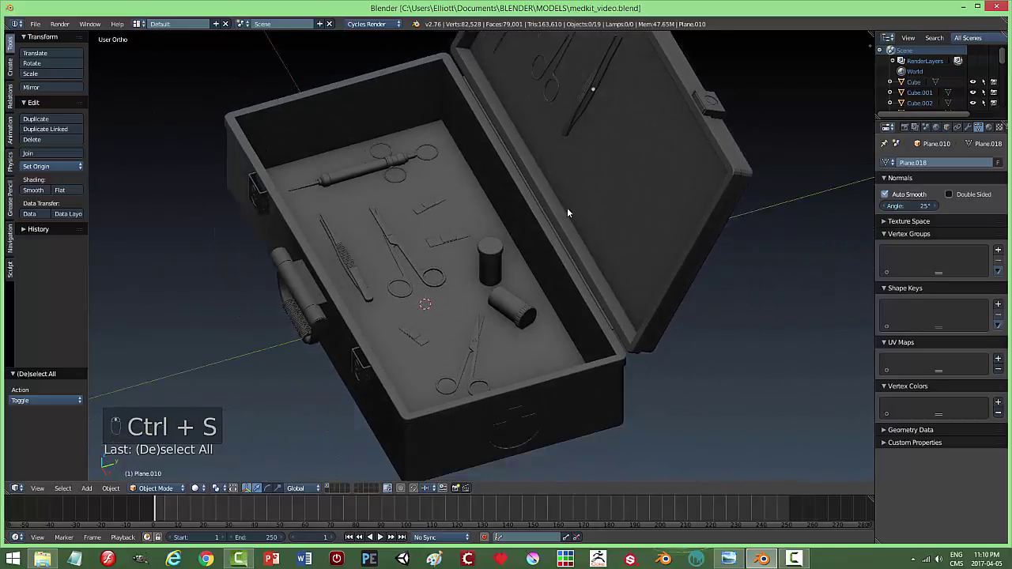